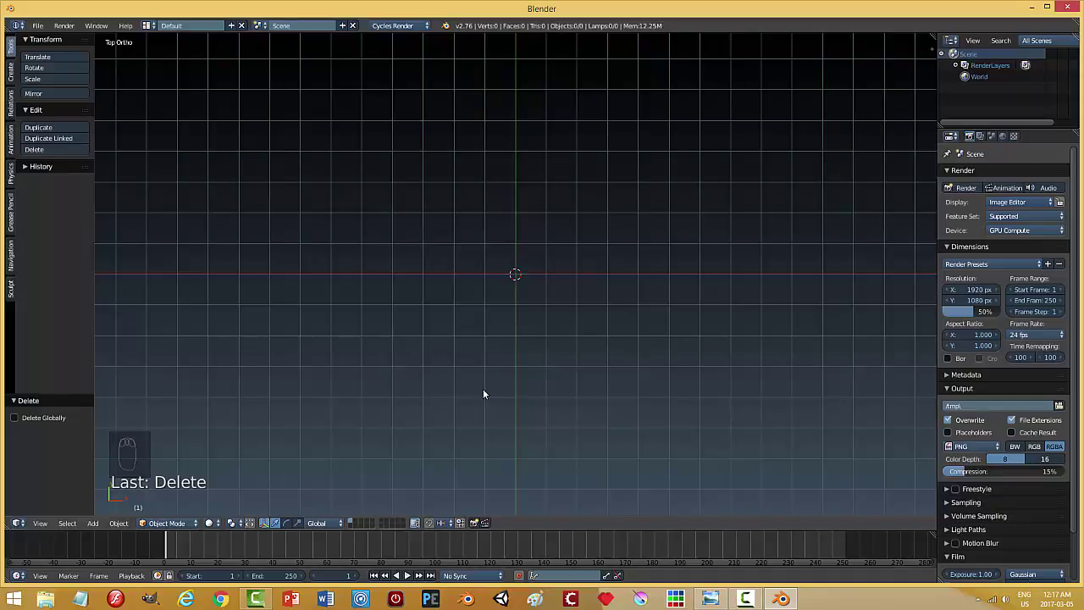
Add a plane and scale it along X into a wide widescreen-proportioned rectangle.
{"action": "key", "text": "shift+a"}
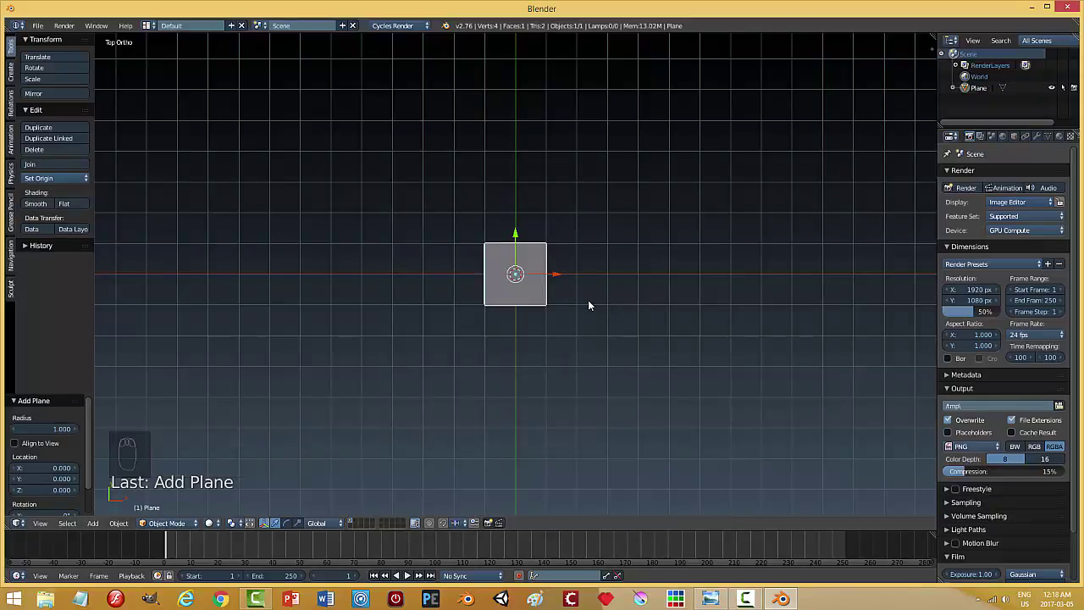
{"action": "key", "text": "s"}
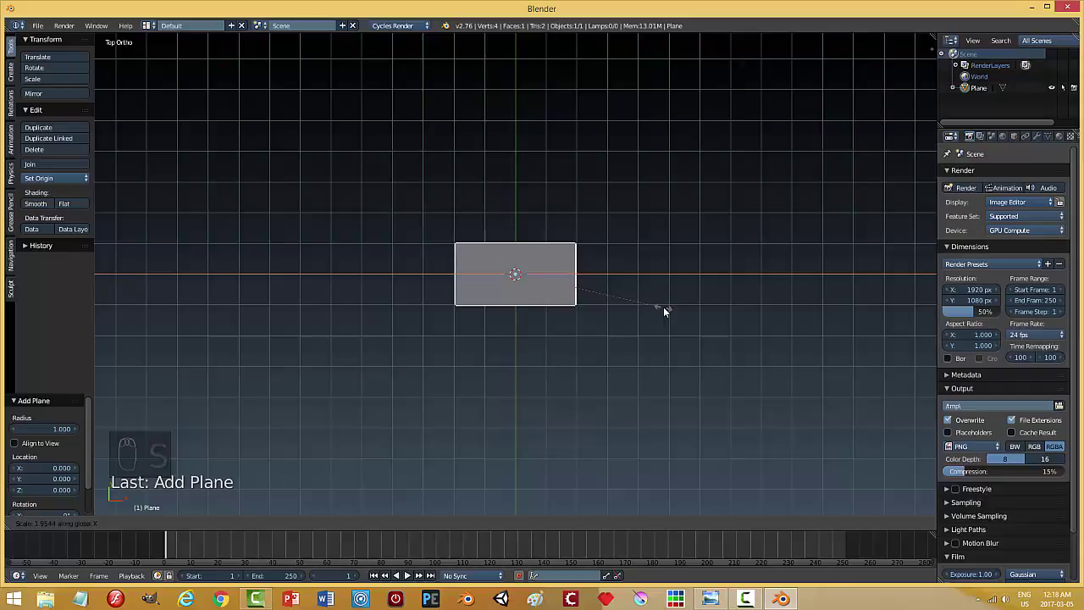
{"action": "scroll", "scroll_direction": "up", "scroll_amount": 3}
{"action": "key", "text": "s"}
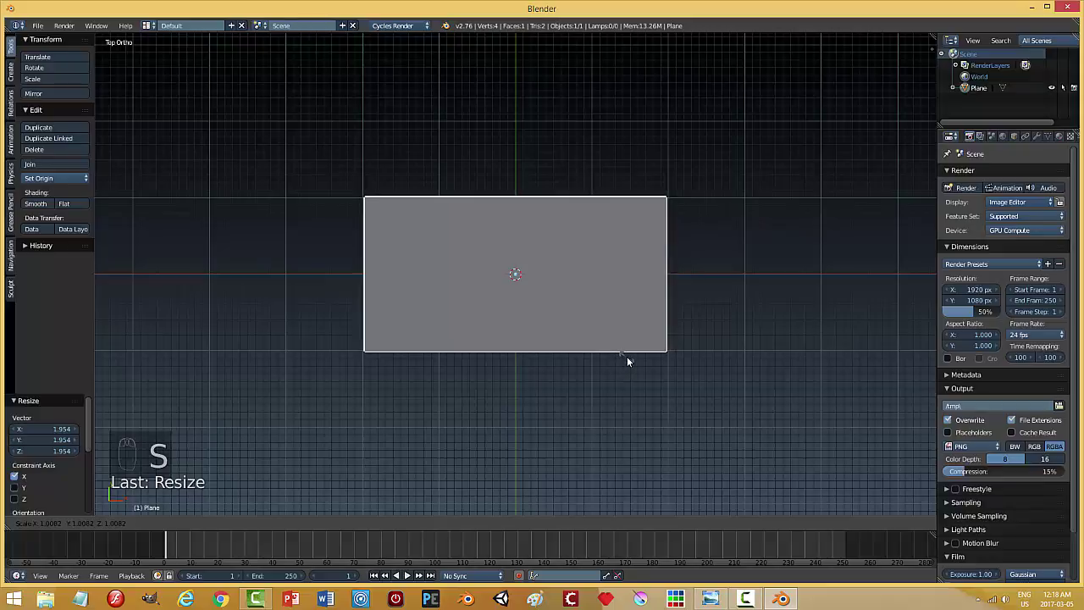
{"action": "left_click_drag", "start_coordinate": [622, 354], "coordinate": [608, 338]}
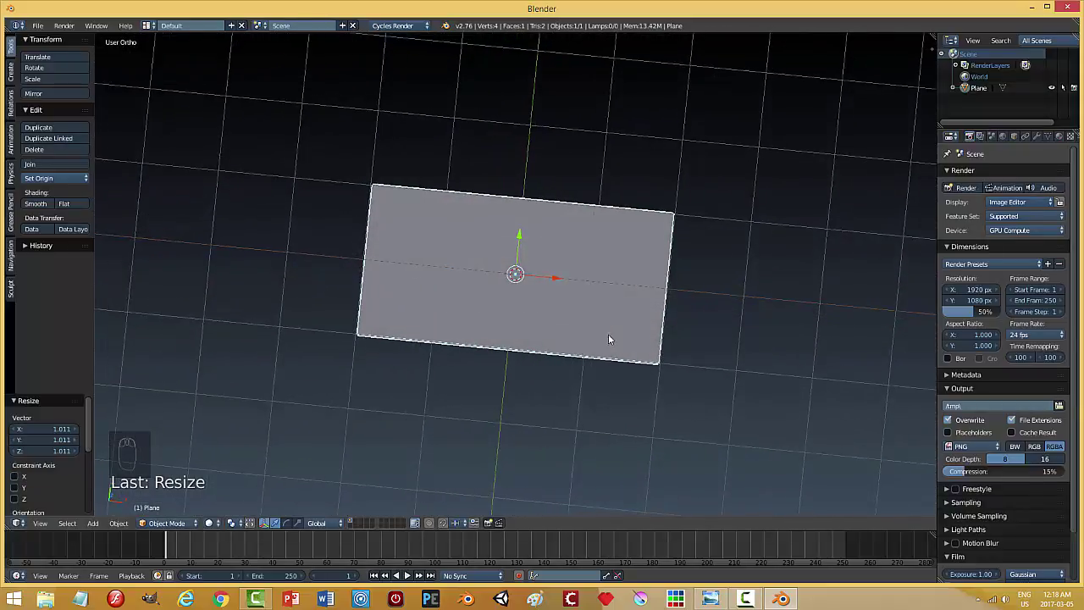
Extrude the rectangle's face into a slab and bevel its corner edges round.
{"action": "key", "text": "Tab"}
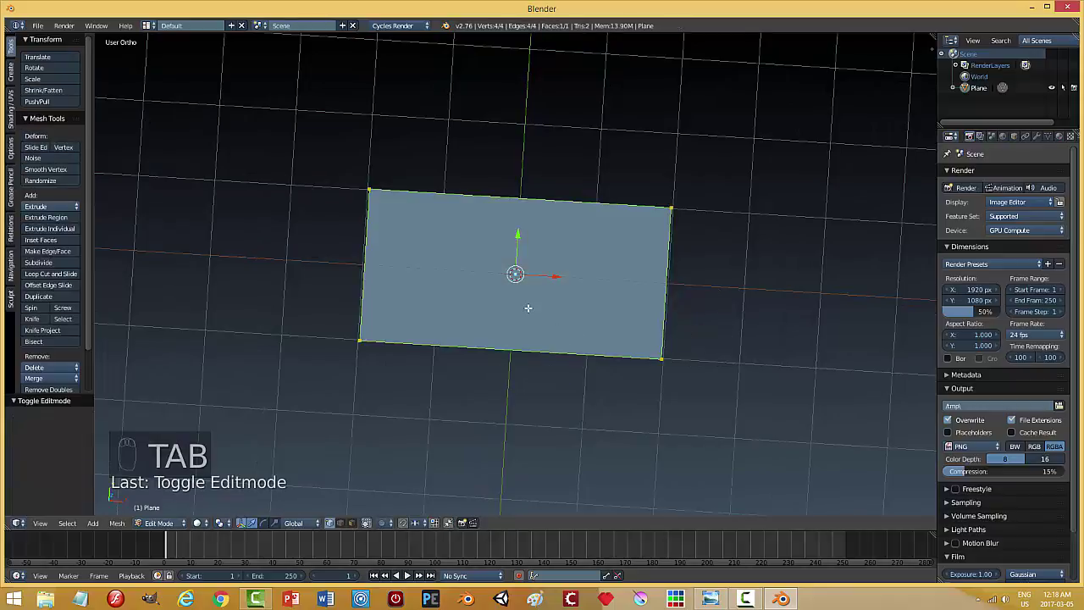
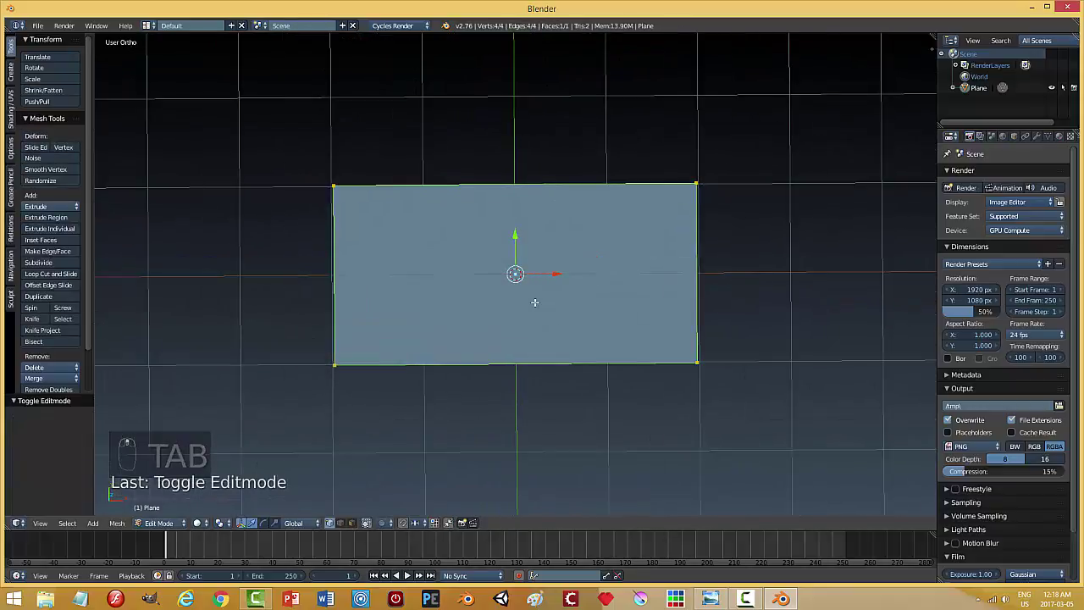
{"action": "key", "text": "ctrl+Tab"}
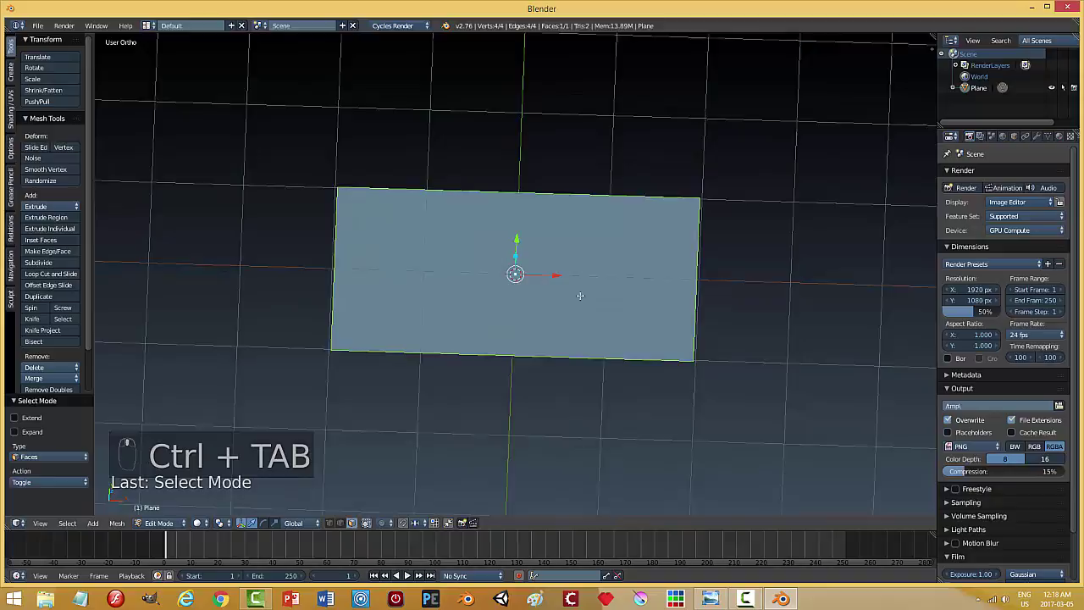
{"action": "key", "text": "e"}
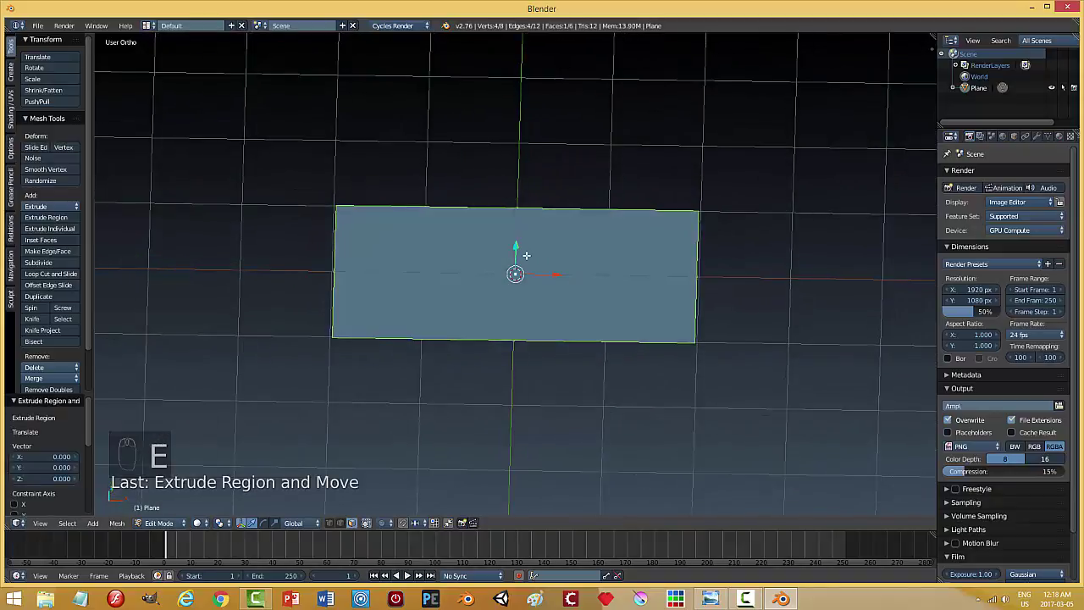
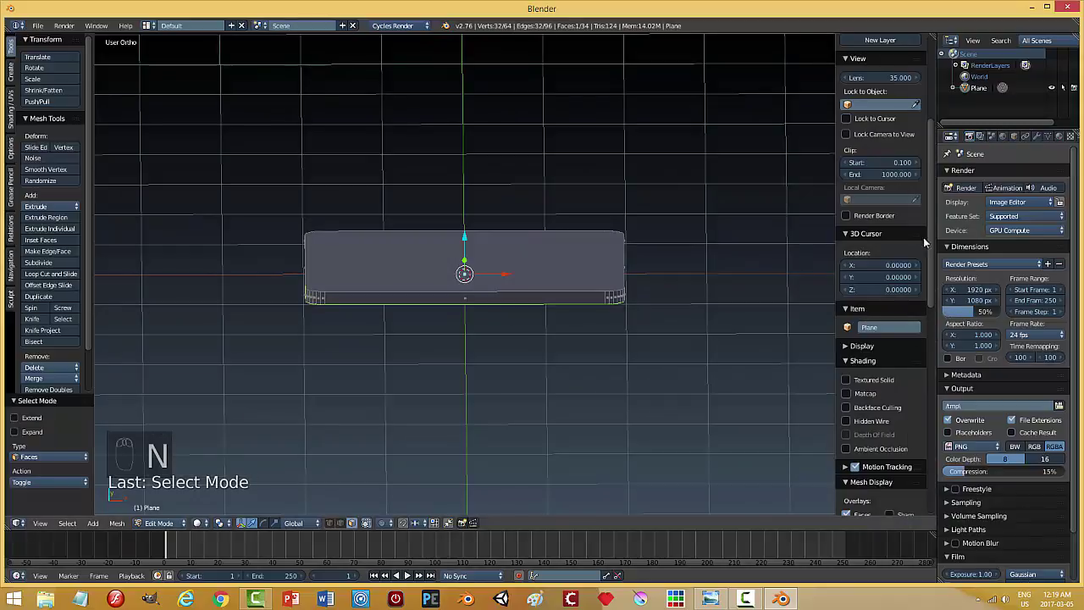
{"action": "left_click_drag", "start_coordinate": [939, 153], "coordinate": [931, 232]}
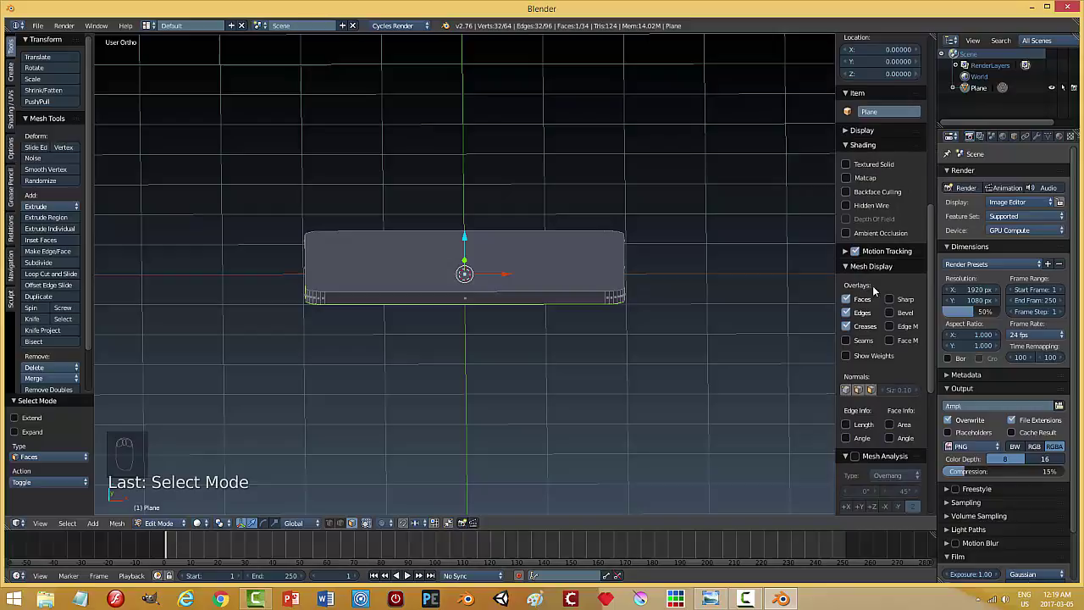
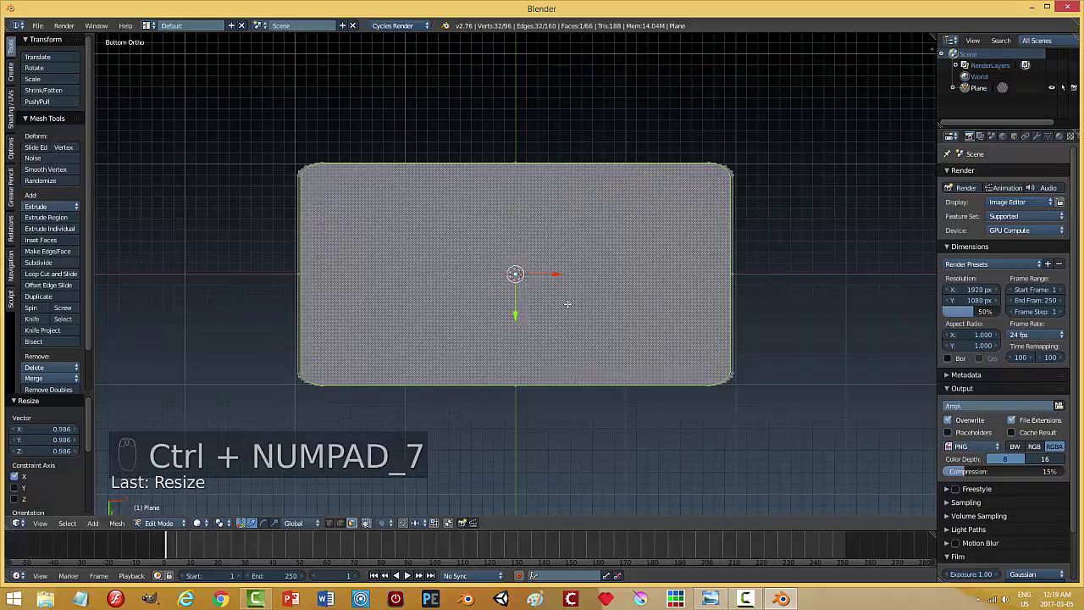
Scale the top face inward along width and depth to leave a rim.
{"action": "key", "text": "s"}
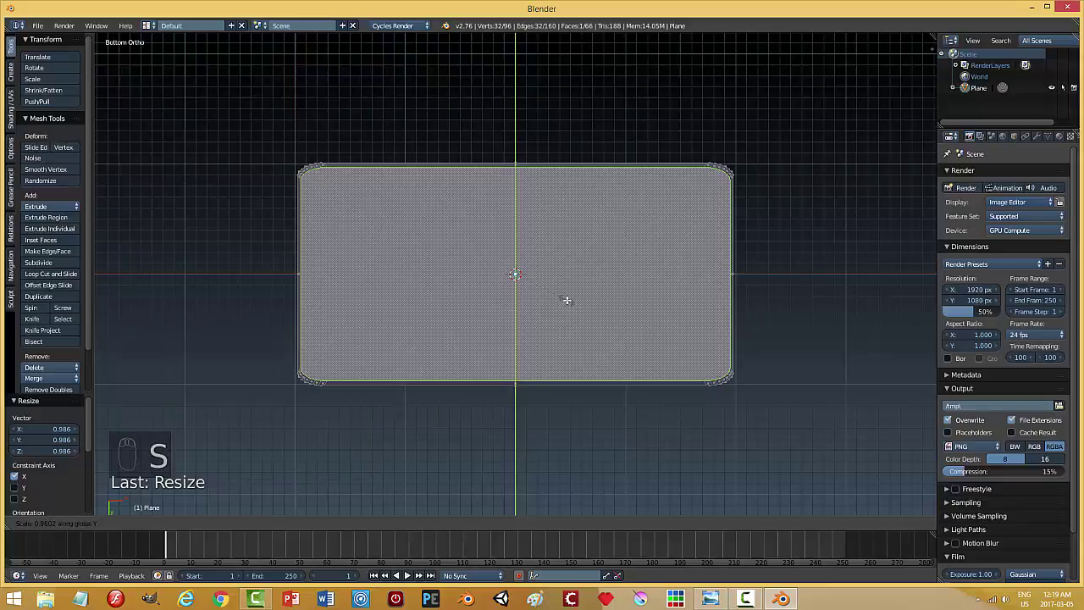
{"action": "key", "text": "s"}
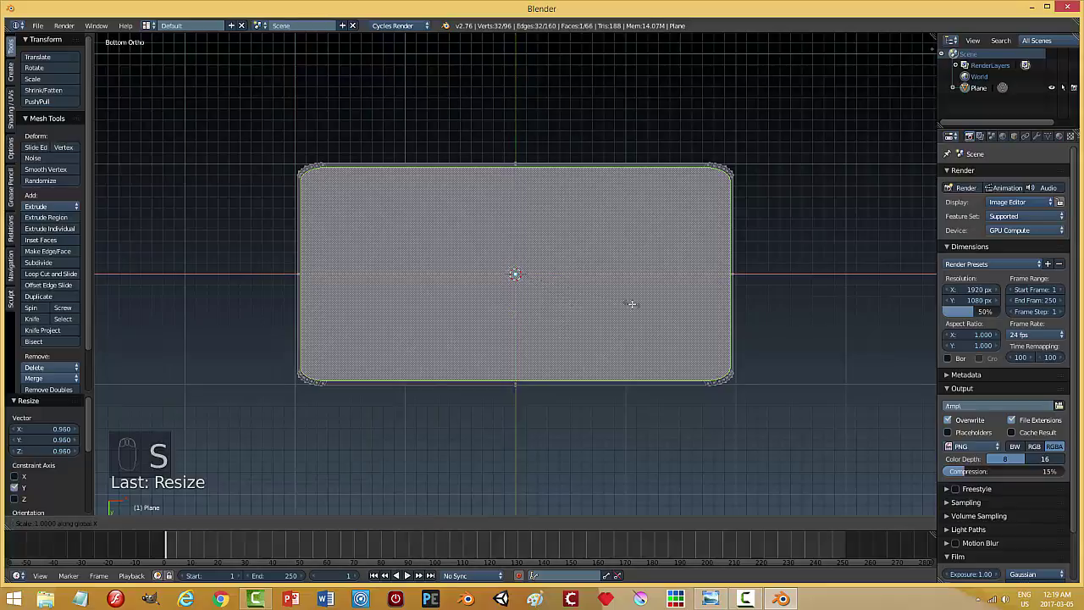
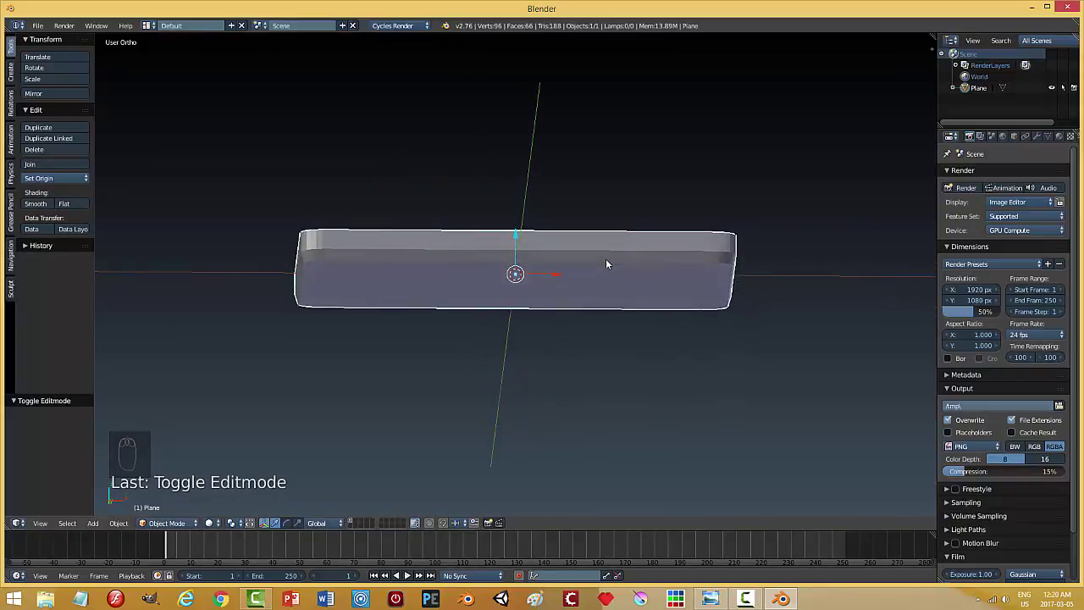
Undo and redo the rim change, then switch back into Edit Mode on the base.
{"action": "key", "text": "ctrl+z"}
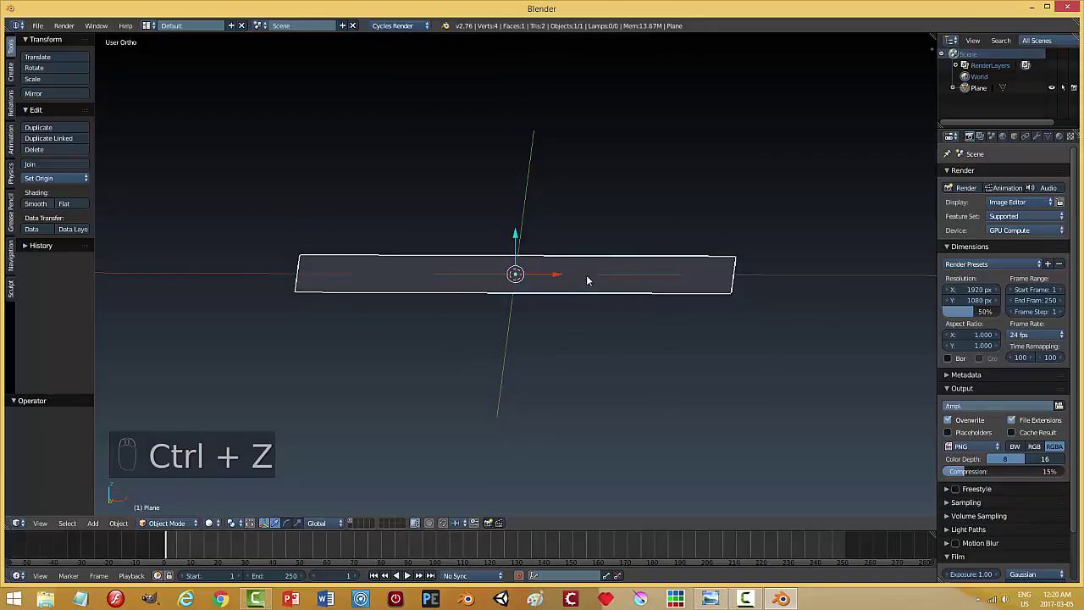
{"action": "key", "text": "ctrl+shift+z"}
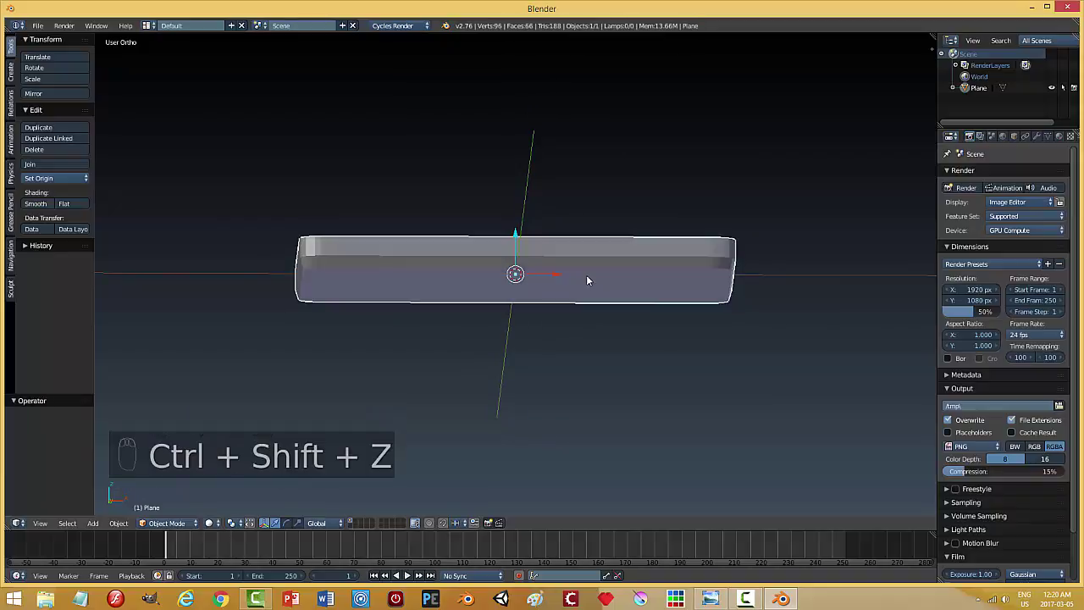
{"action": "key", "text": "ctrl+shift+Tab"}
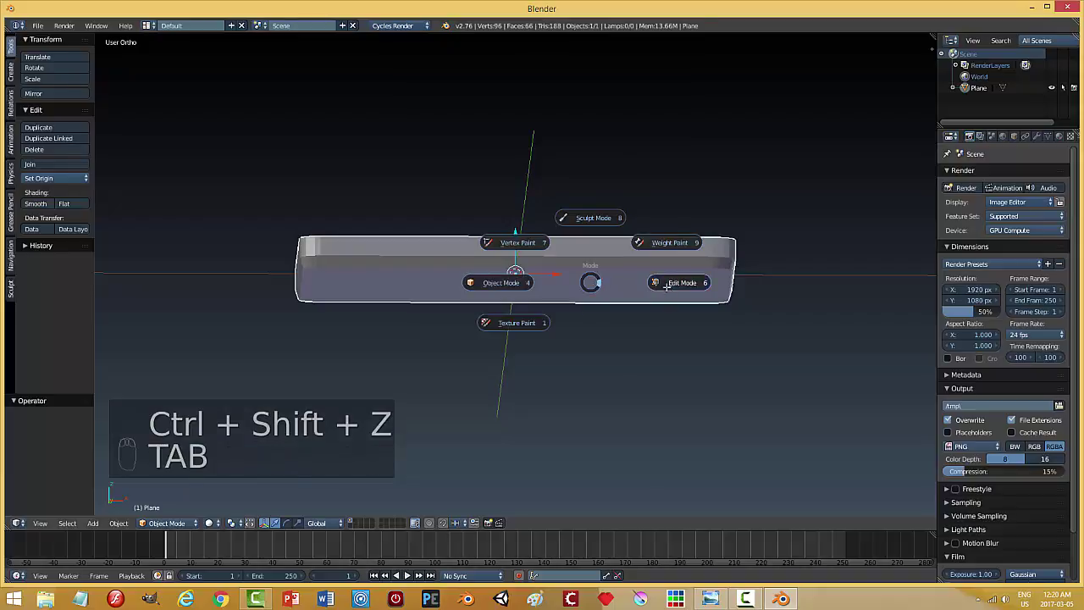
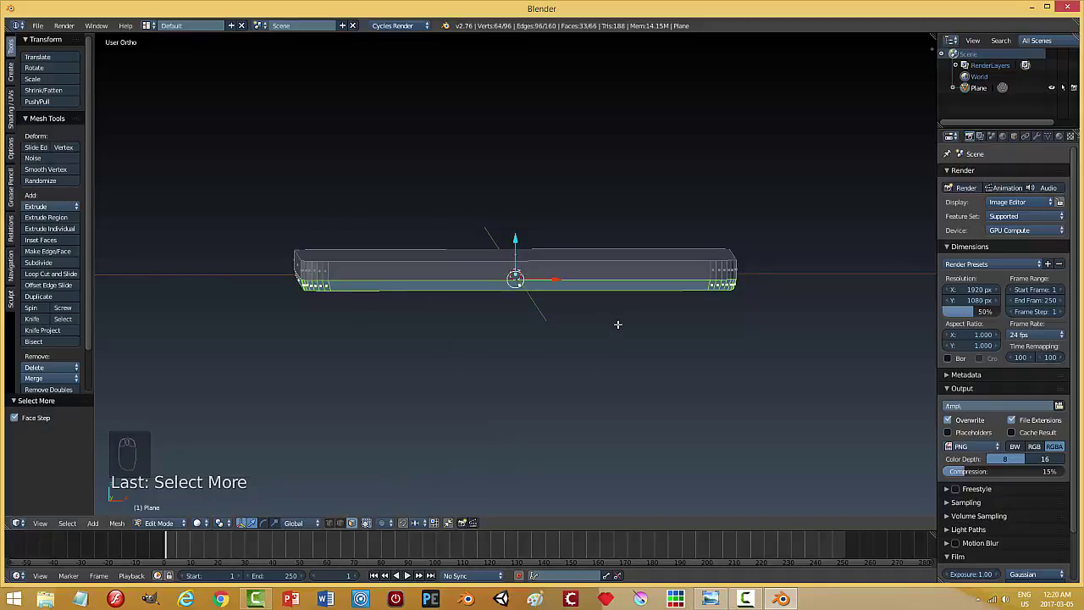
Separate the selected lower faces into their own object and return to Object Mode.
{"action": "key", "text": "p"}
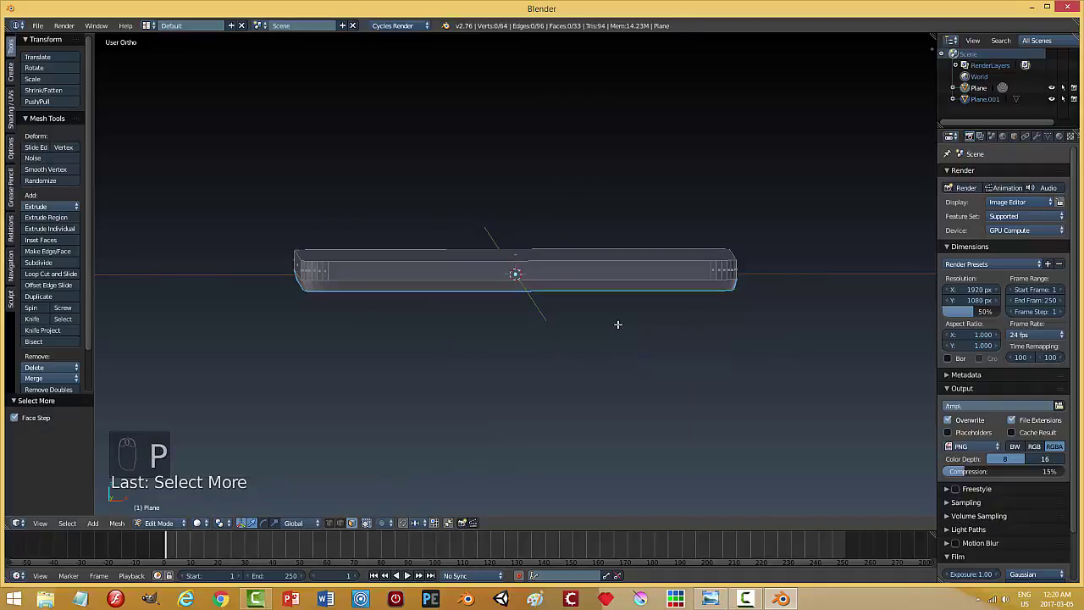
{"action": "key", "text": "Tab"}
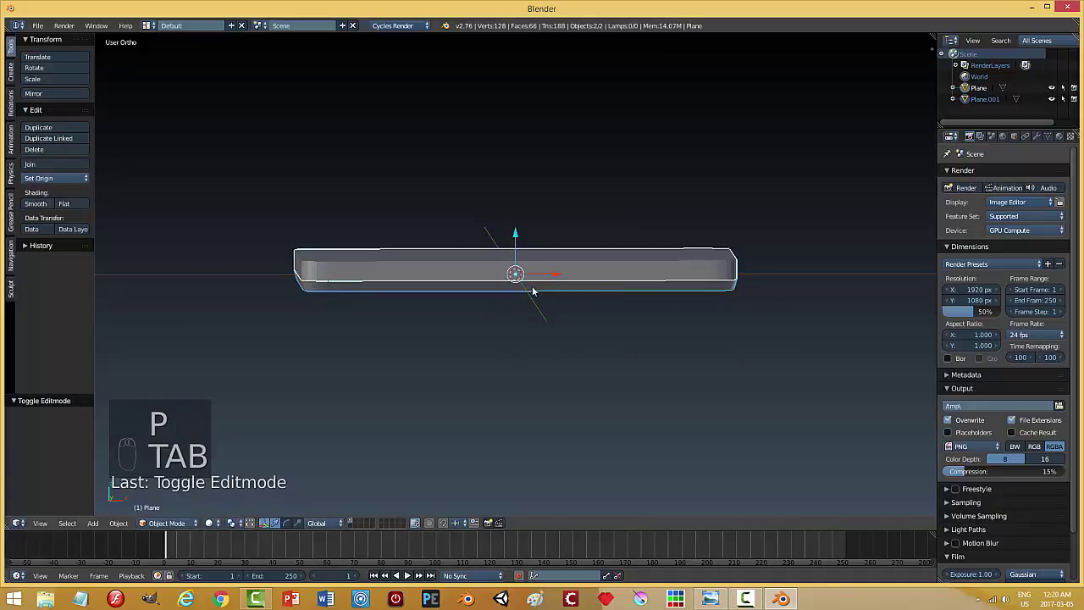
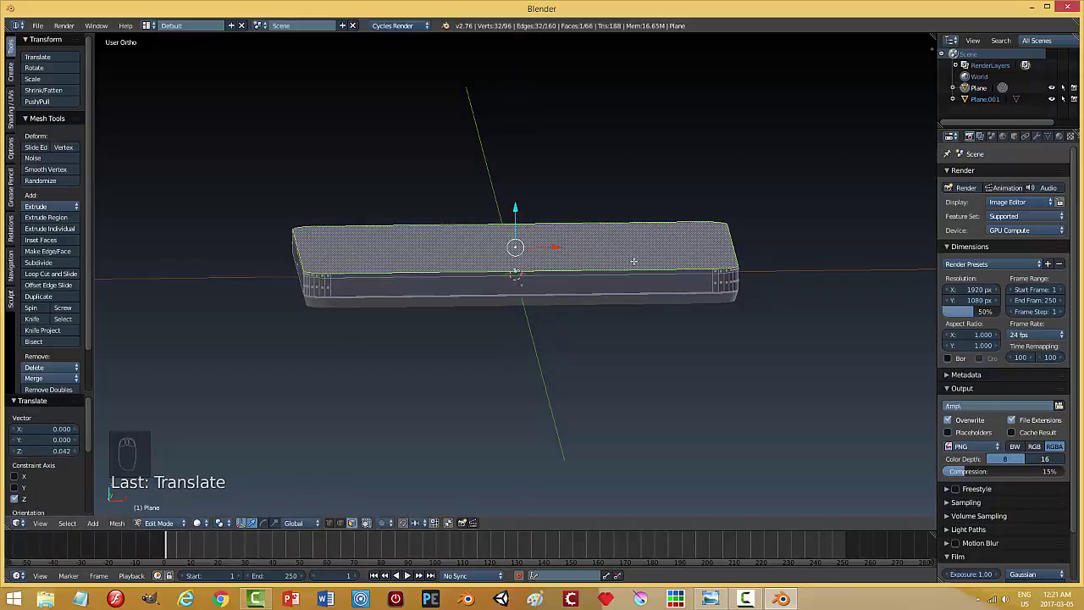
From top view, scale the base's top face slightly inward.
{"action": "key", "text": "KP_7"}
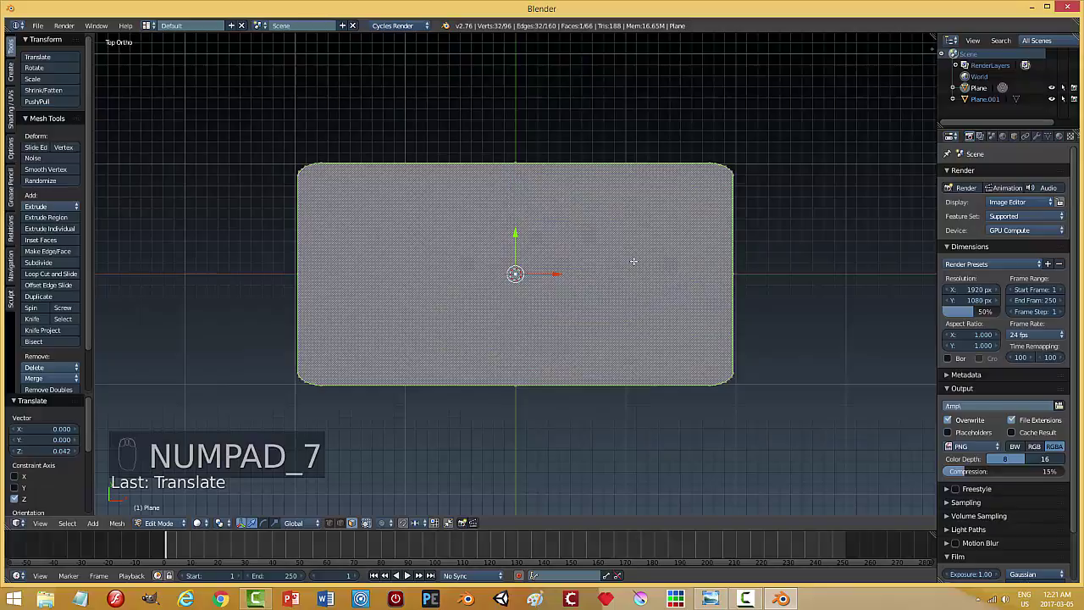
{"action": "key", "text": "s"}
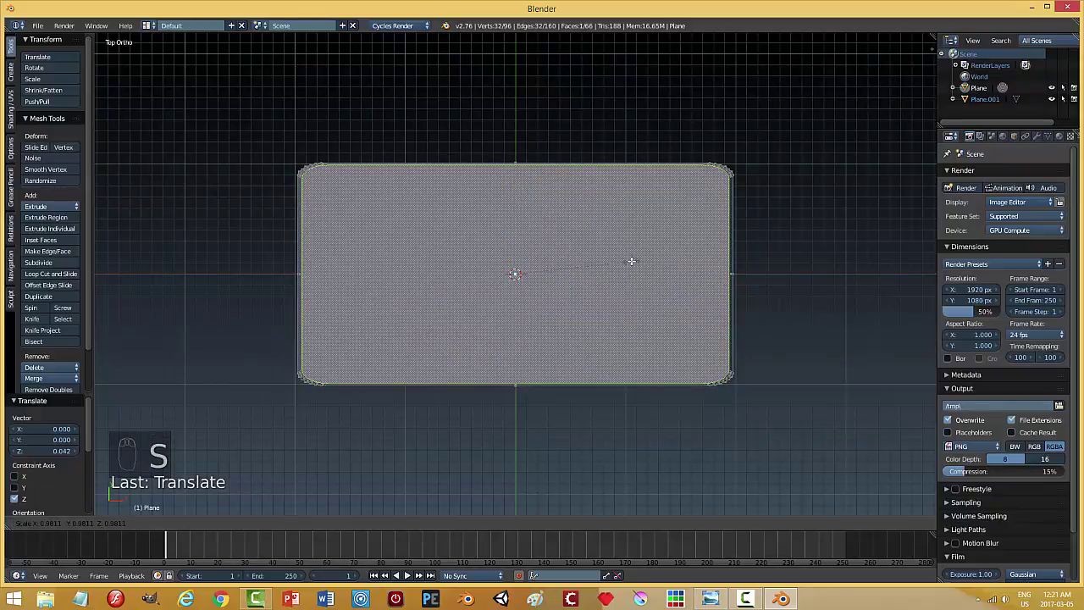
{"action": "key", "text": "s"}
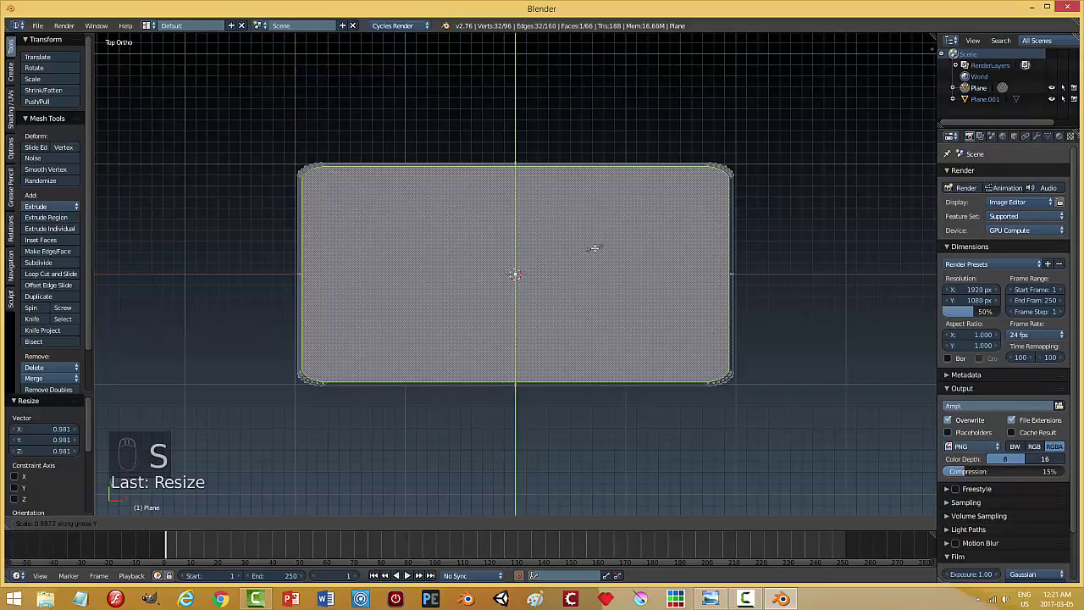
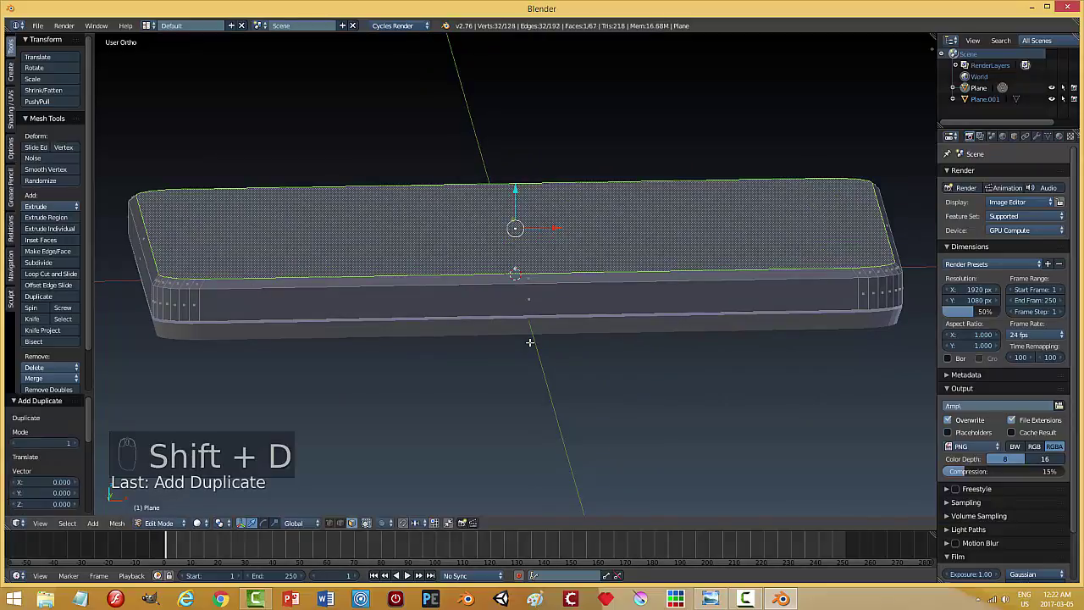
Separate the copied top face as its own object, then undo back to the base selection.
{"action": "key", "text": "p"}
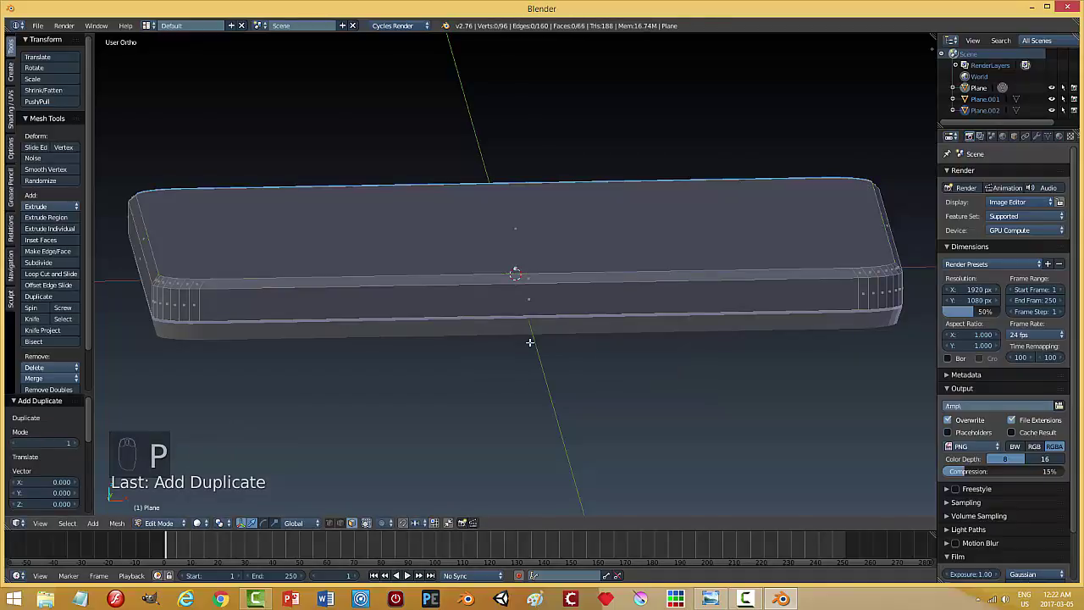
{"action": "key", "text": "Tab"}
{"action": "left_click_drag", "start_coordinate": [559, 242], "coordinate": [530, 315]}
{"action": "middle_click", "coordinate": [531, 332]}
{"action": "left_click", "coordinate": [530, 315]}
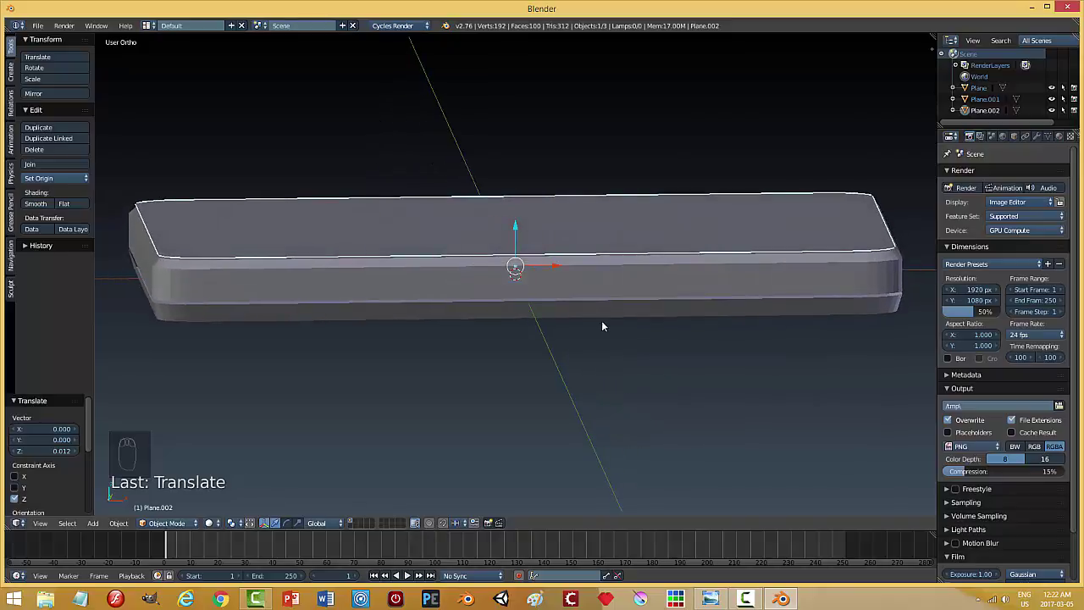
{"action": "key", "text": "ctrl+z"}
{"action": "key", "text": "ctrl+z"}
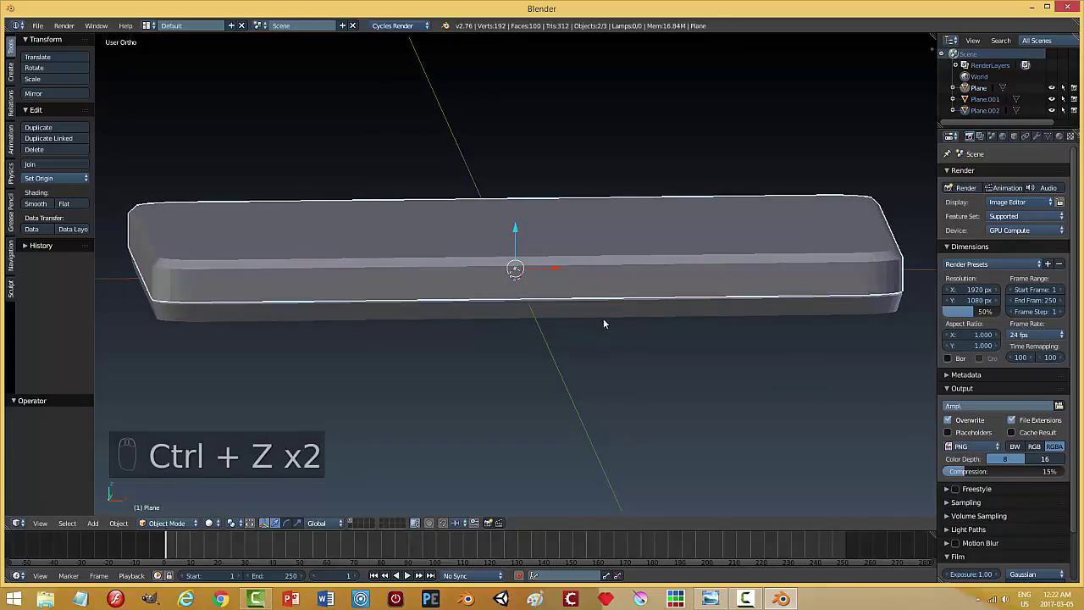
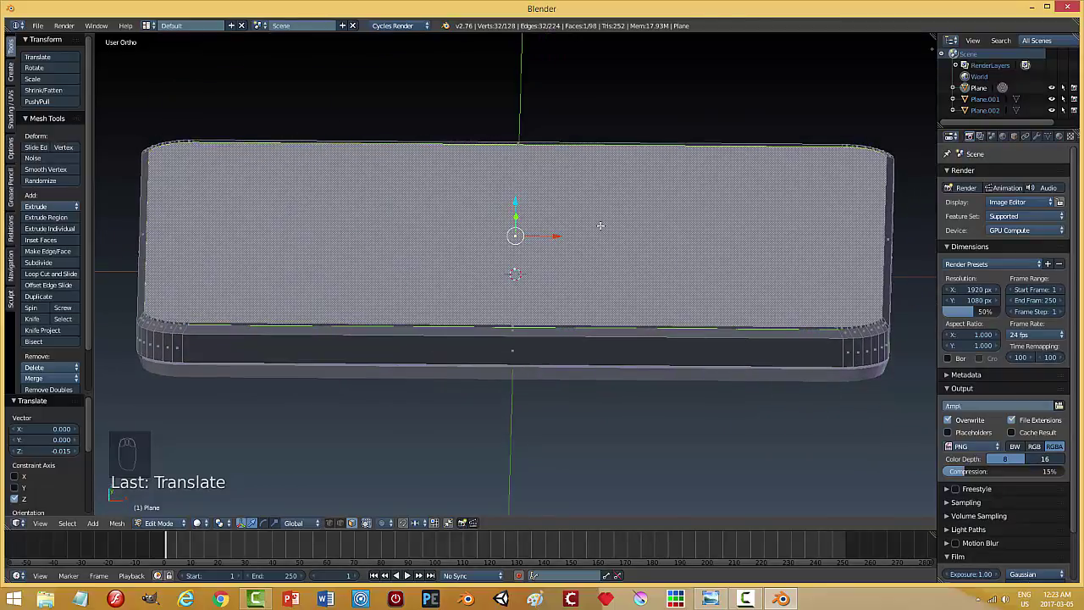
Undo a long run of changes back to the base mesh and leave Edit Mode.
{"action": "key", "text": "ctrl+z"}
{"action": "key", "text": "ctrl+z"}
{"action": "key", "text": "ctrl+z"}
{"action": "key", "text": "ctrl+z"}
{"action": "key", "text": "ctrl+z"}
{"action": "key", "text": "ctrl+z"}
{"action": "key", "text": "ctrl+z"}
{"action": "key", "text": "ctrl+z"}
{"action": "key", "text": "ctrl+z"}
{"action": "key", "text": "ctrl+z"}
{"action": "key", "text": "ctrl+z"}
{"action": "key", "text": "ctrl+z"}
{"action": "key", "text": "ctrl+z"}
{"action": "key", "text": "ctrl+z"}
{"action": "key", "text": "ctrl+z"}
{"action": "key", "text": "ctrl+z"}
{"action": "key", "text": "ctrl+z"}
{"action": "key", "text": "ctrl+z"}
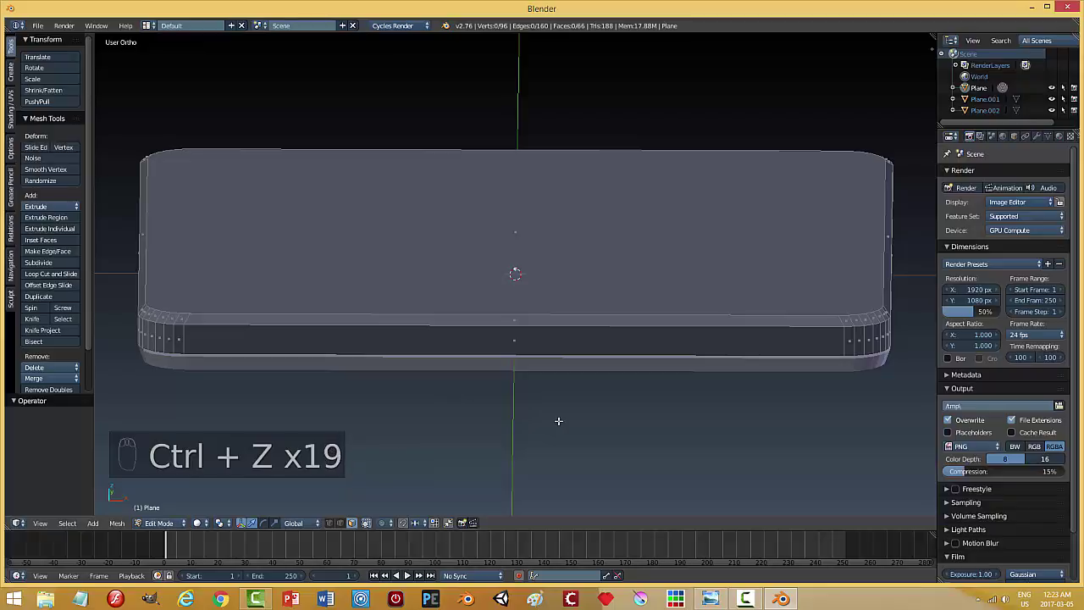
{"action": "key", "text": "Tab"}
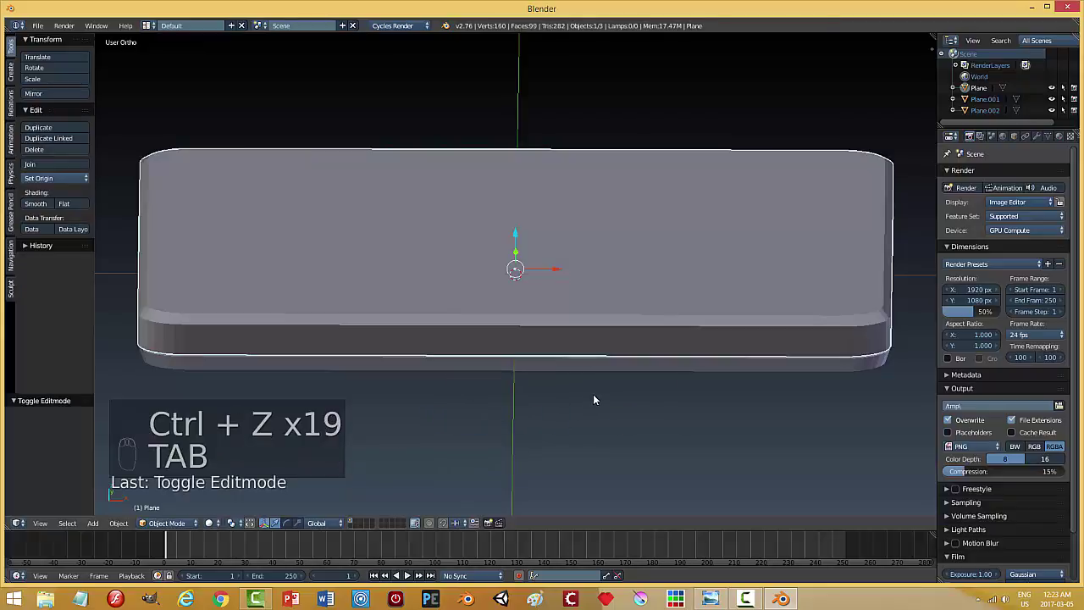
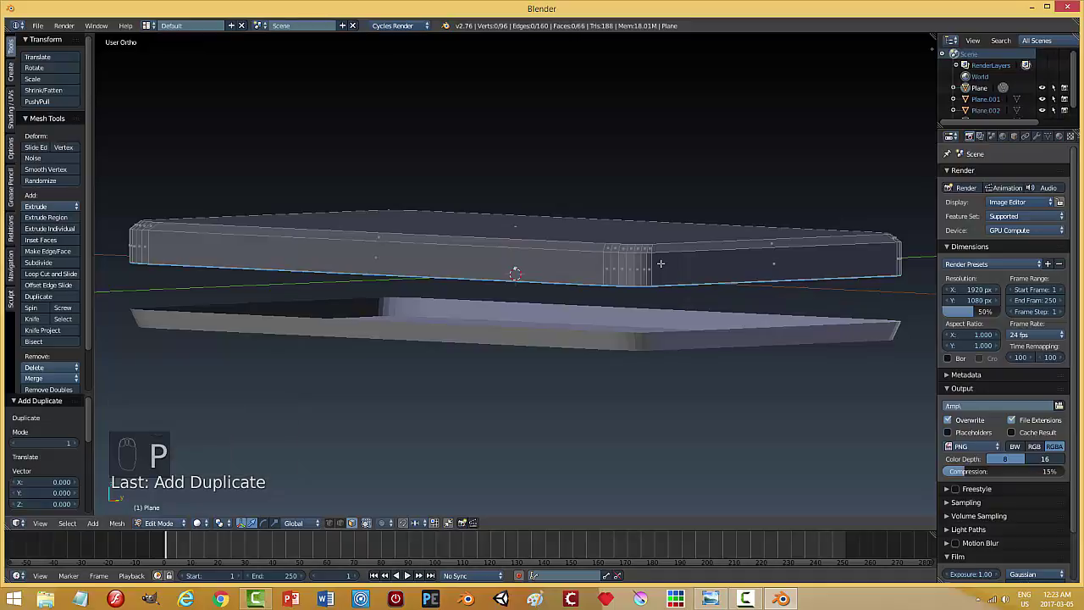
Leave Edit Mode after separating the slab and raise the lower piece up beneath it.
{"action": "key", "text": "Tab"}
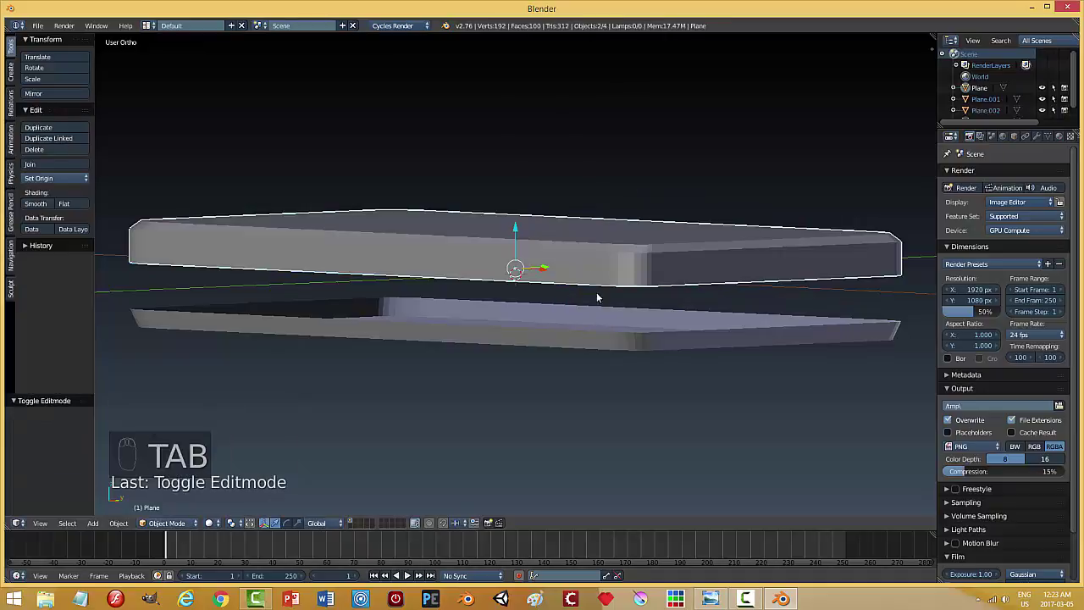
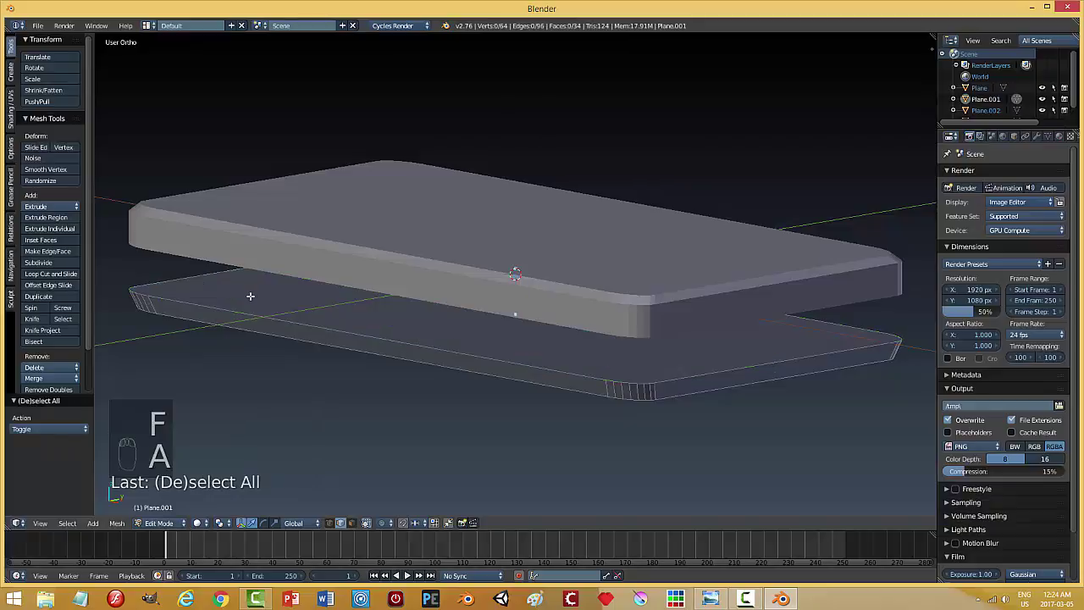
{"action": "key", "text": "Tab"}
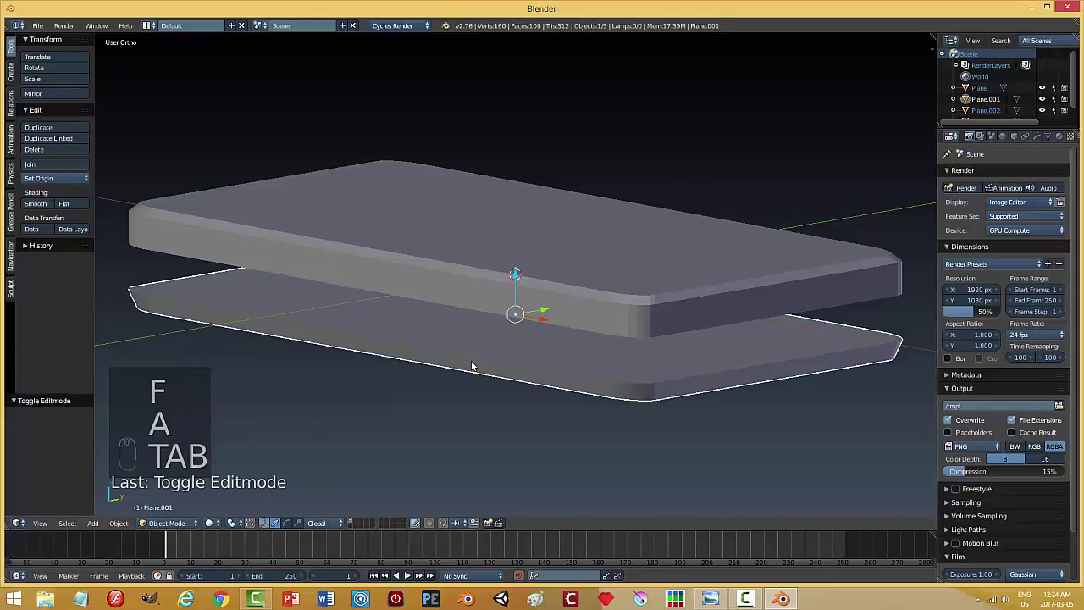
{"action": "left_click_drag", "start_coordinate": [521, 279], "coordinate": [527, 232]}
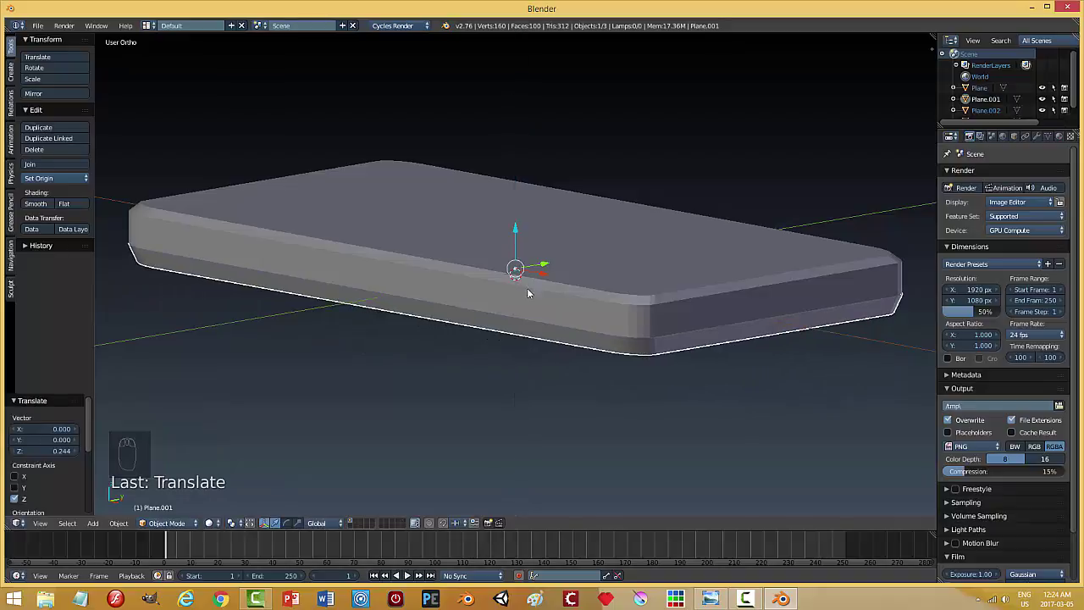
{"action": "left_click_drag", "start_coordinate": [539, 296], "coordinate": [408, 523]}
{"action": "left_click_drag", "start_coordinate": [409, 524], "coordinate": [562, 277]}
{"action": "middle_click", "coordinate": [726, 363]}
{"action": "middle_click", "coordinate": [561, 277]}
Inspect the base from the side and undo the last two moves.
{"action": "left_click_drag", "start_coordinate": [563, 273], "coordinate": [725, 319]}
{"action": "key", "text": "ctrl+z"}
{"action": "left_click_drag", "start_coordinate": [408, 520], "coordinate": [461, 503]}
{"action": "key", "text": "ctrl+z"}
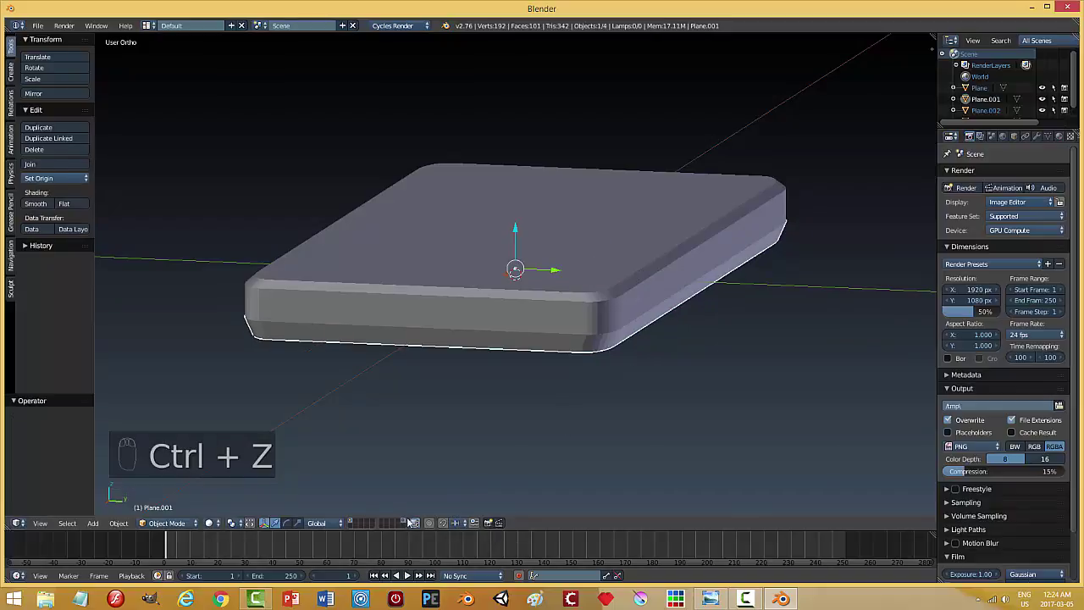
Duplicate the laptop base and slide the copy out behind the original along Y.
{"action": "key", "text": "a"}
{"action": "left_click_drag", "start_coordinate": [408, 520], "coordinate": [936, 329]}
{"action": "left_click_drag", "start_coordinate": [709, 357], "coordinate": [790, 355]}
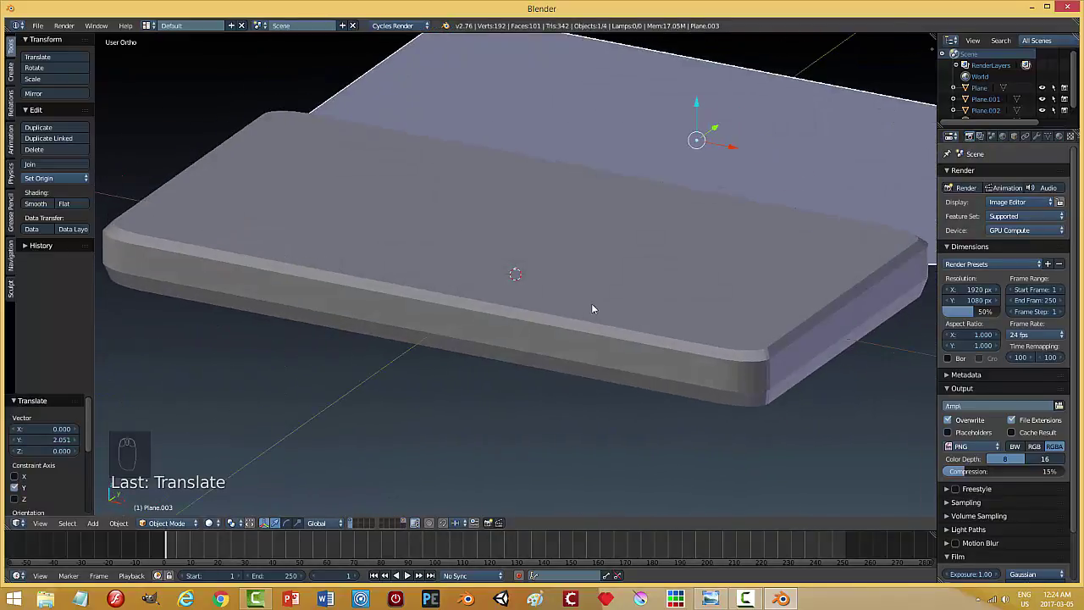
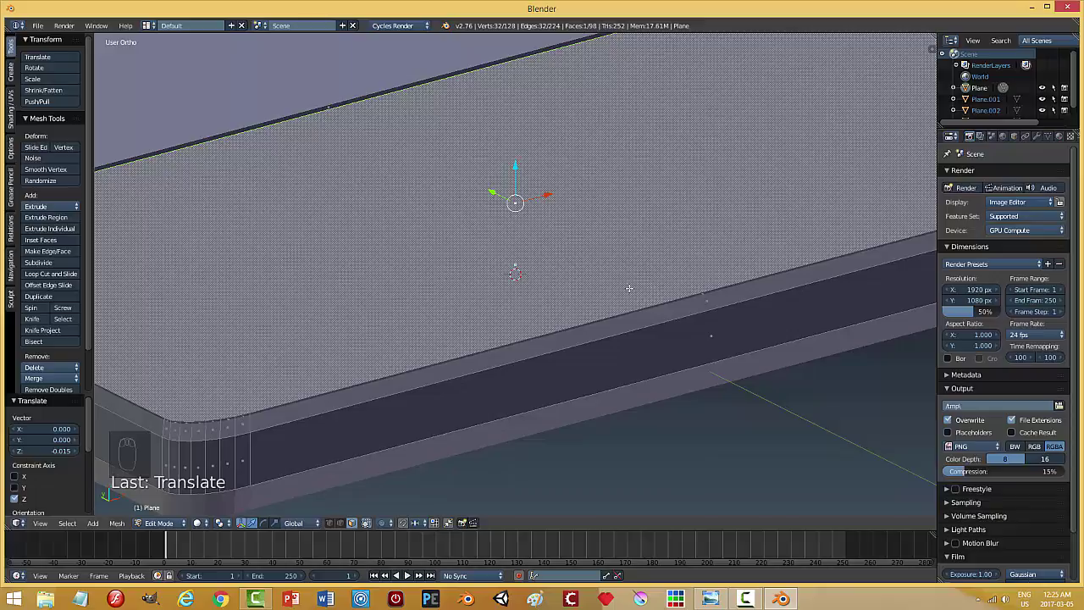
Inset the base's top face, duplicate it and separate the copy into its own object.
{"action": "key", "text": "ctrl+z"}
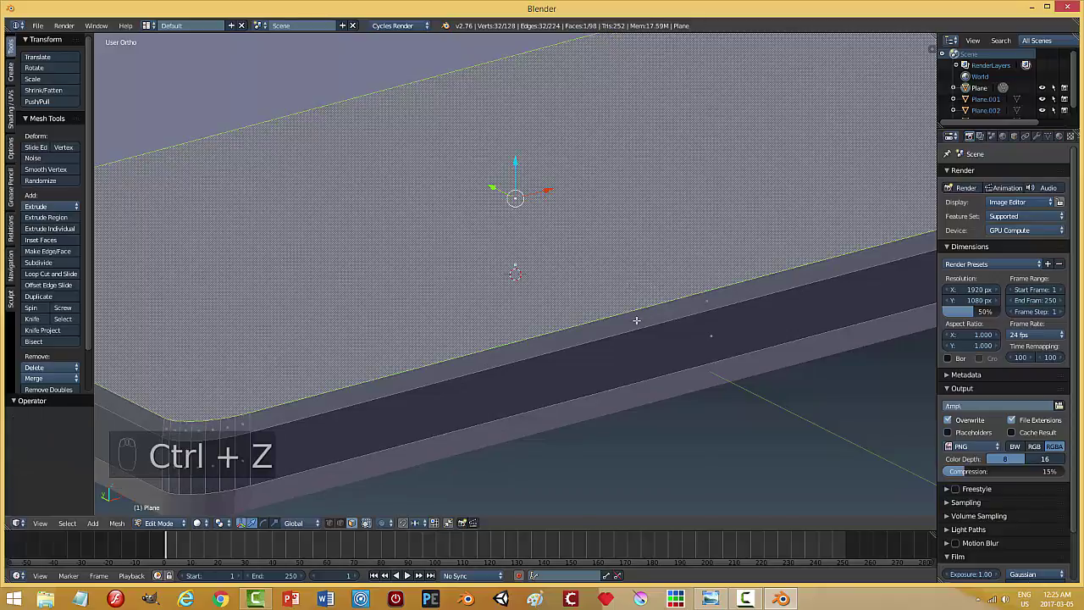
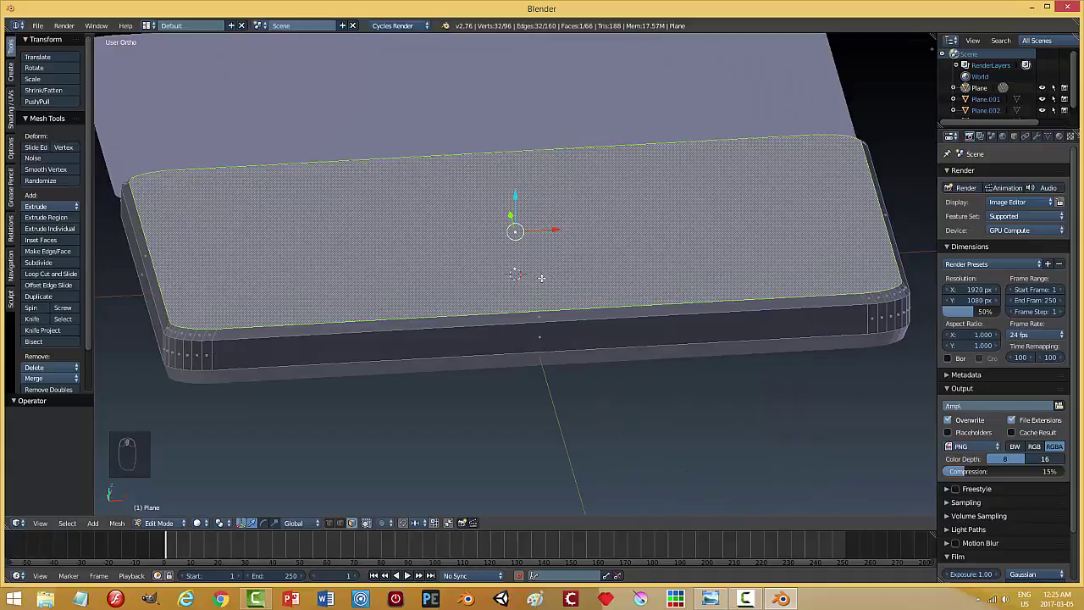
{"action": "key", "text": "i"}
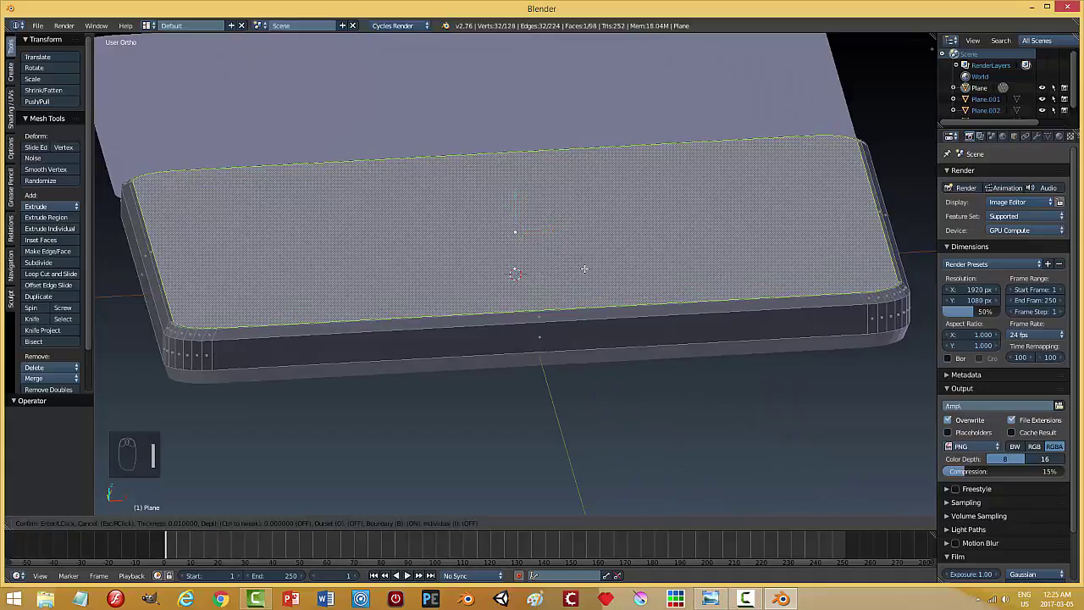
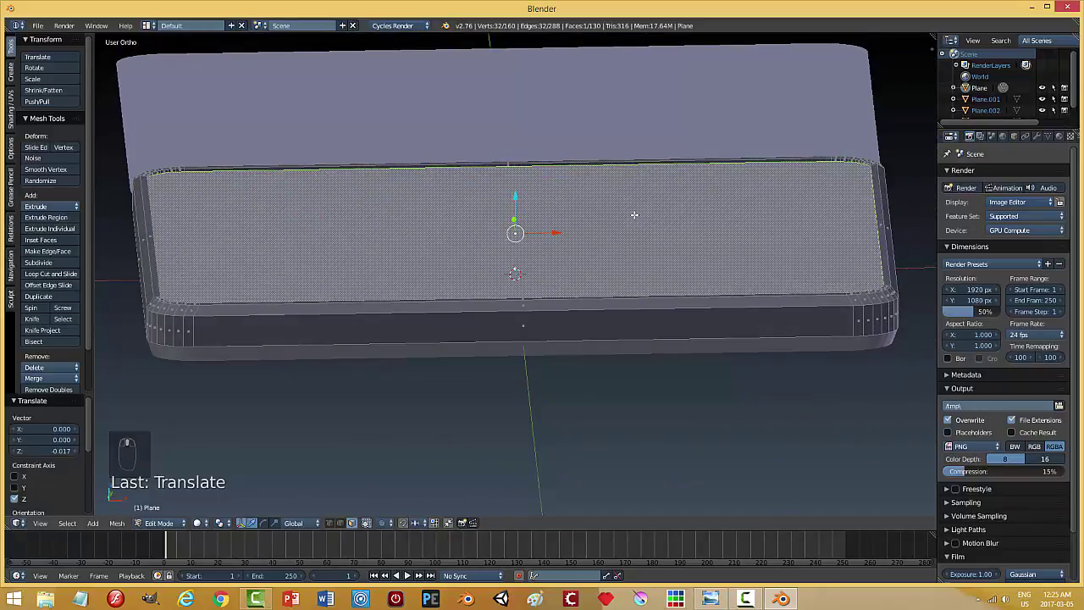
{"action": "key", "text": "shift+d"}
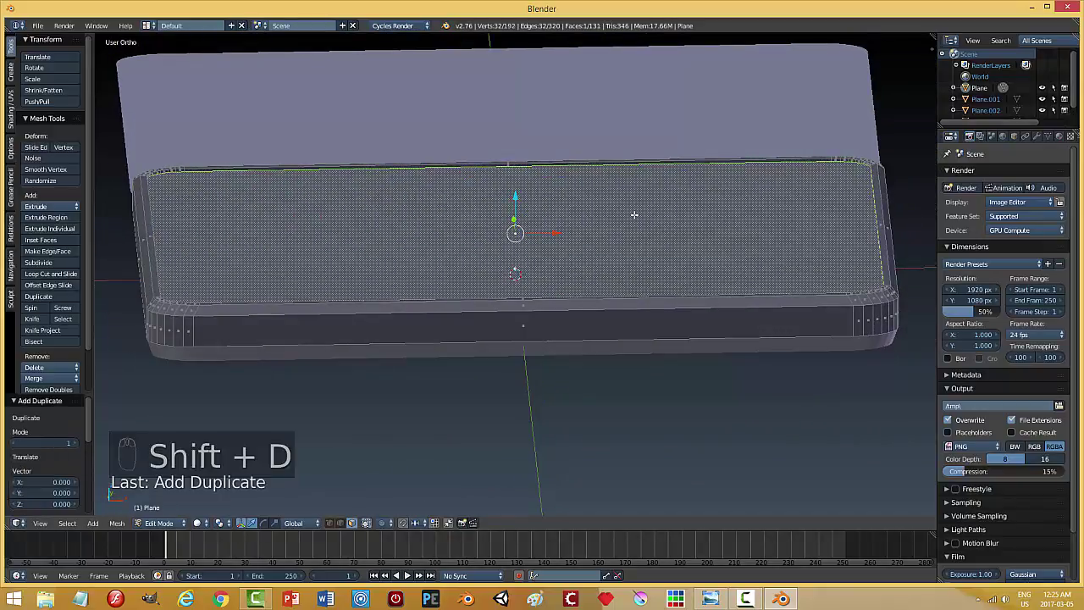
{"action": "key", "text": "p"}
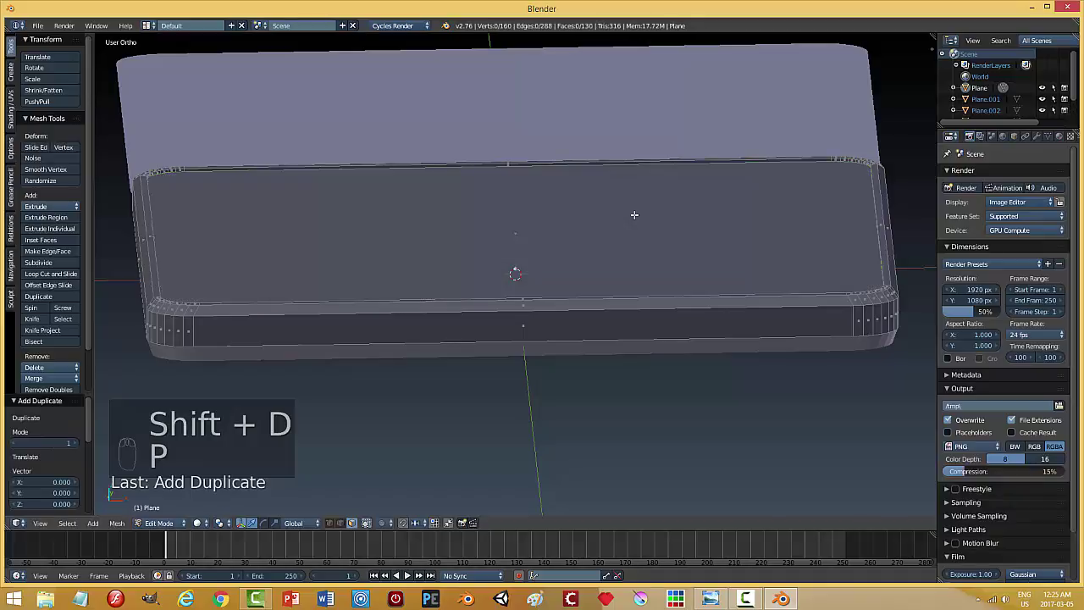
Leave Edit Mode and lift the new slab object above the base.
{"action": "key", "text": "Tab"}
{"action": "left_click_drag", "start_coordinate": [577, 229], "coordinate": [525, 231]}
{"action": "left_click_drag", "start_coordinate": [691, 237], "coordinate": [575, 227]}
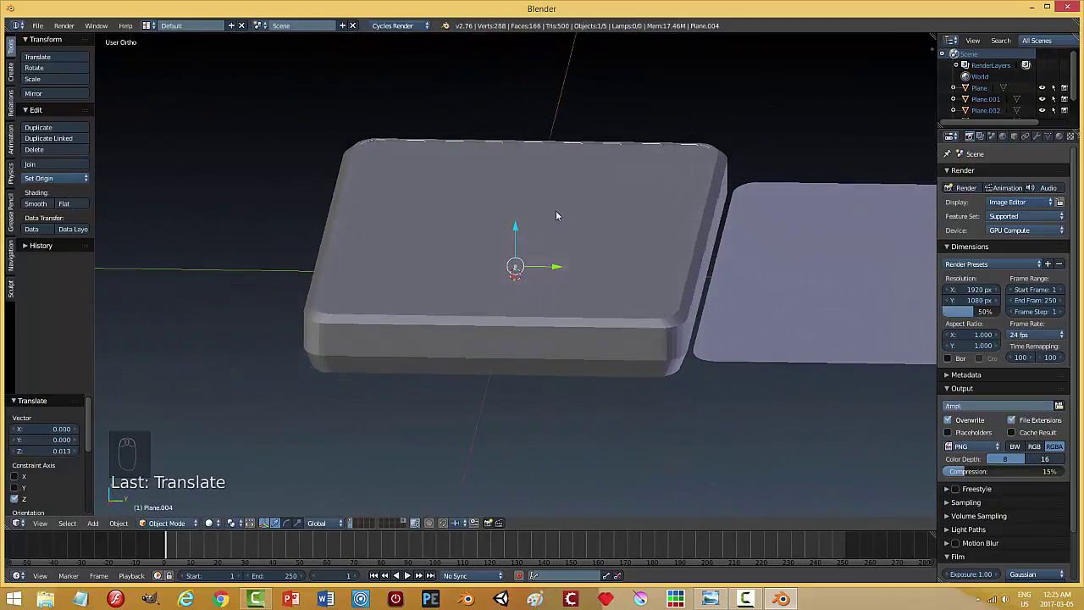
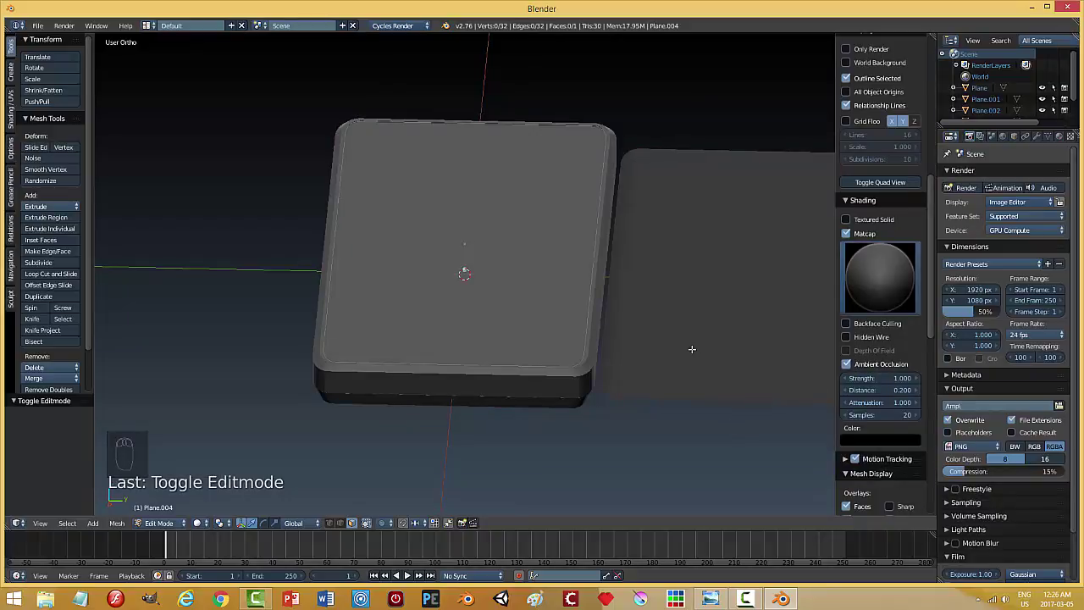
Enable matcap shading in the viewport, then hide the display settings panel.
{"action": "key", "text": "n"}
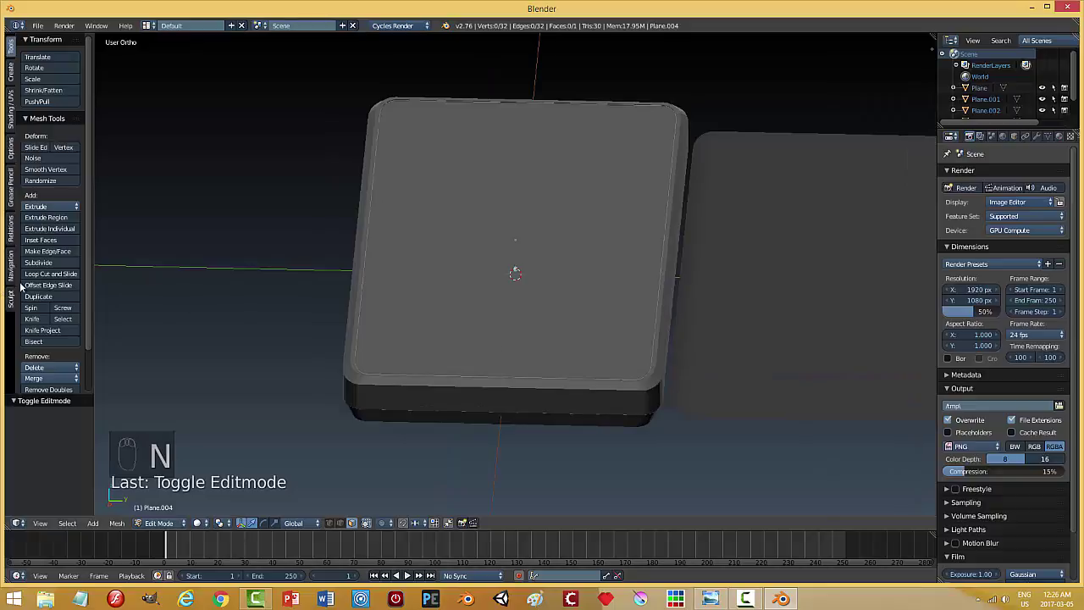
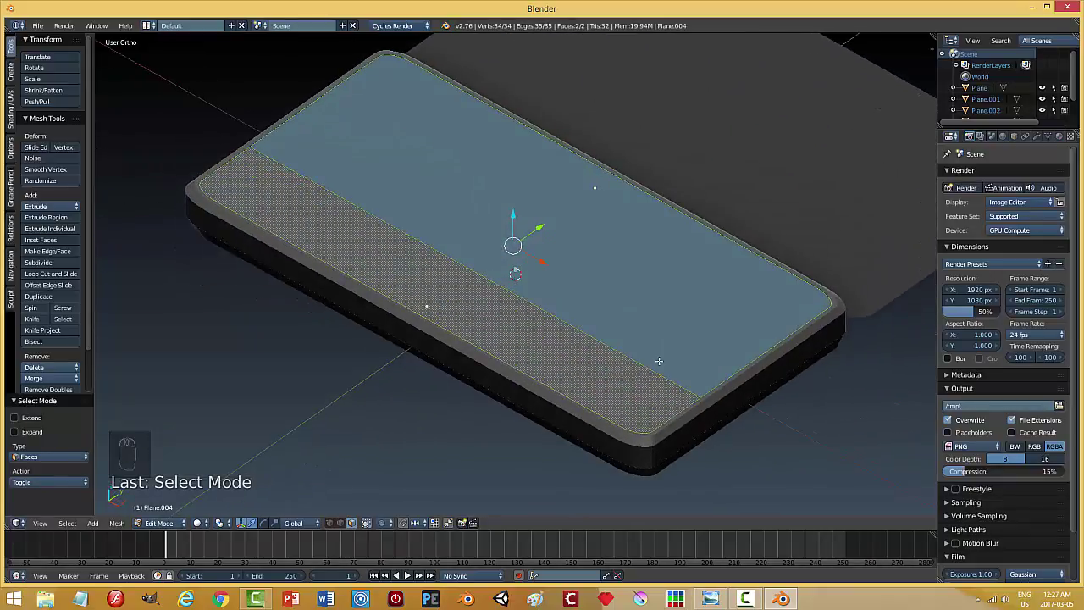
Inset both top faces individually and lower them to form a dividing groove, then inspect it.
{"action": "key", "text": "i"}
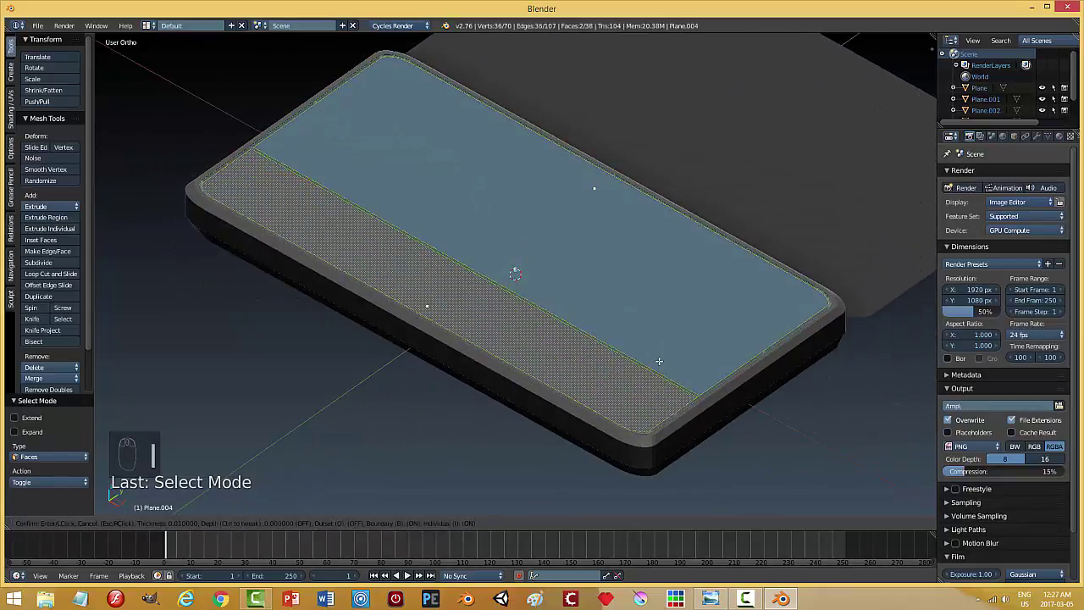
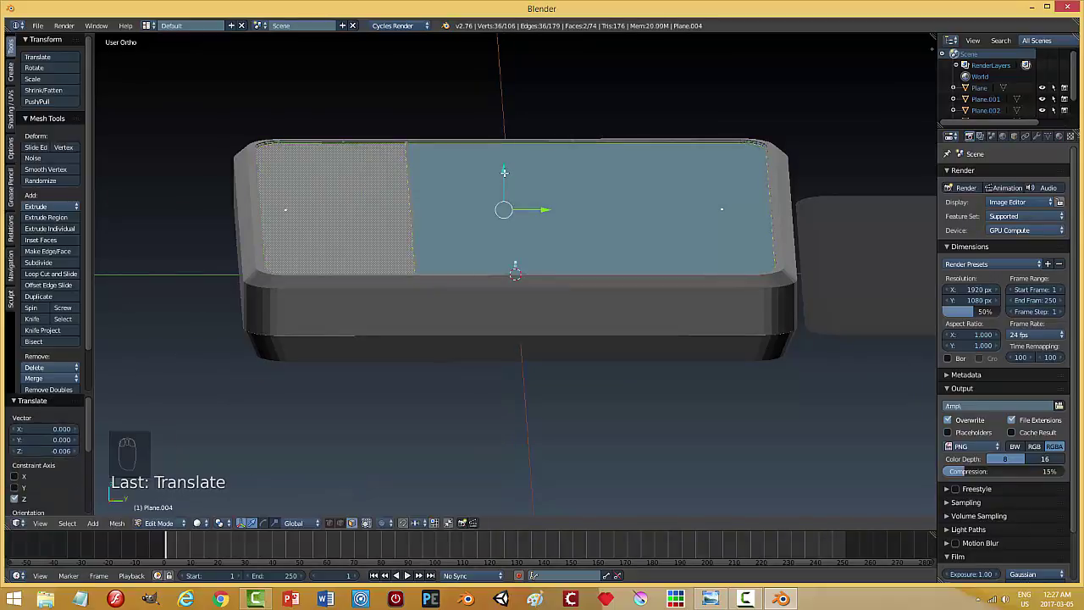
{"action": "key", "text": "a"}
{"action": "key", "text": "Tab"}
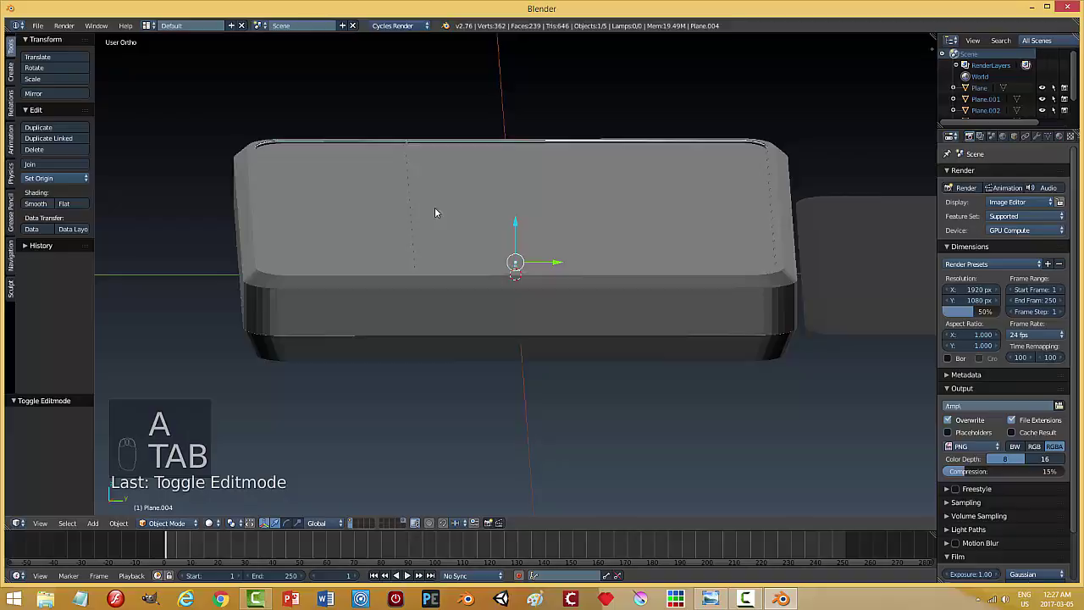
{"action": "left_click_drag", "start_coordinate": [457, 238], "coordinate": [625, 299]}
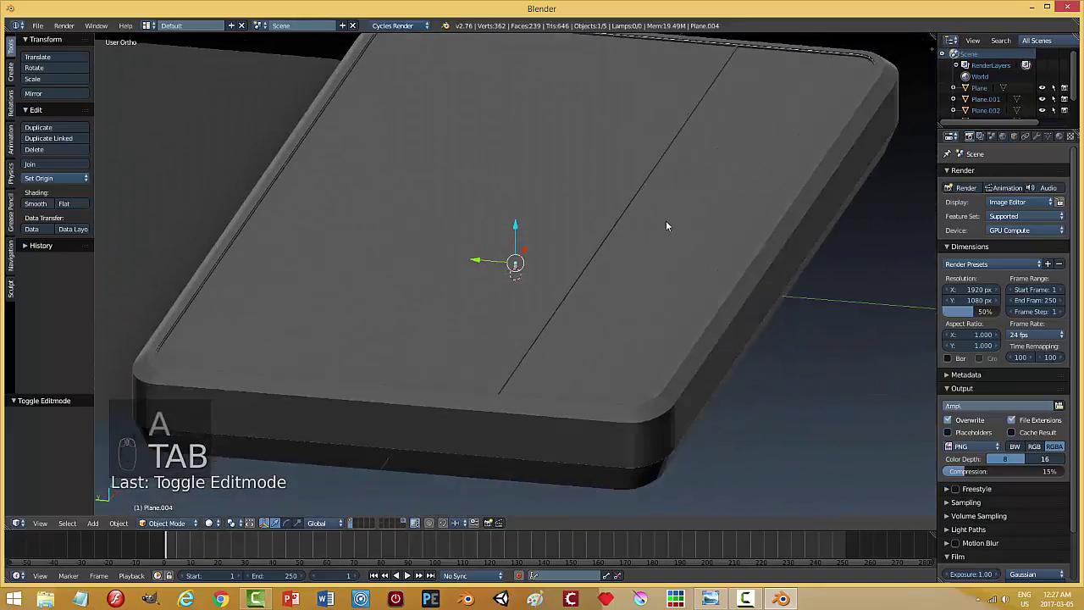
{"action": "left_click_drag", "start_coordinate": [641, 270], "coordinate": [640, 283]}
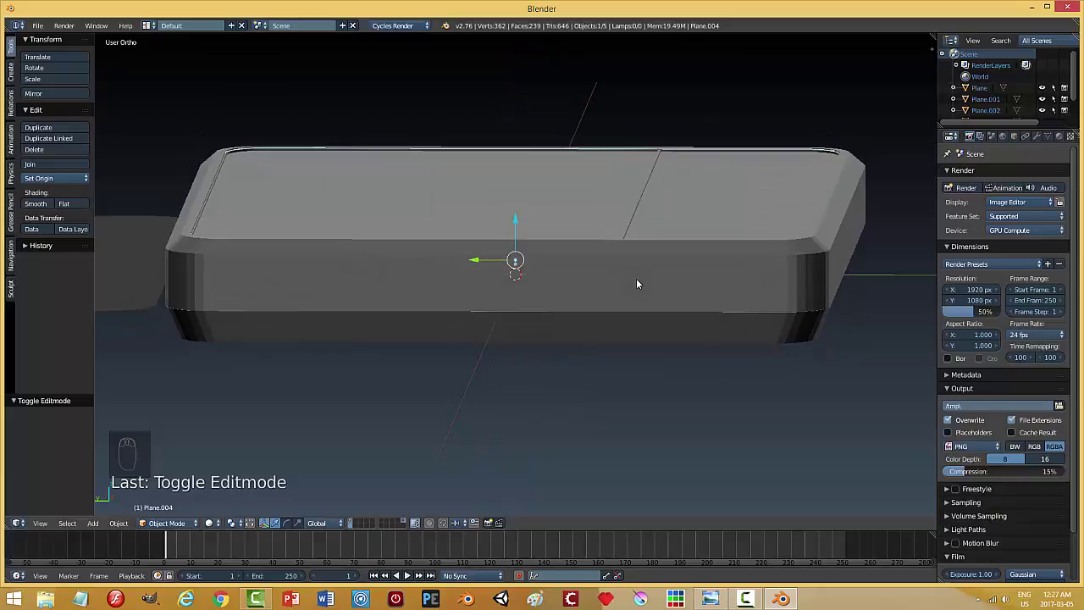
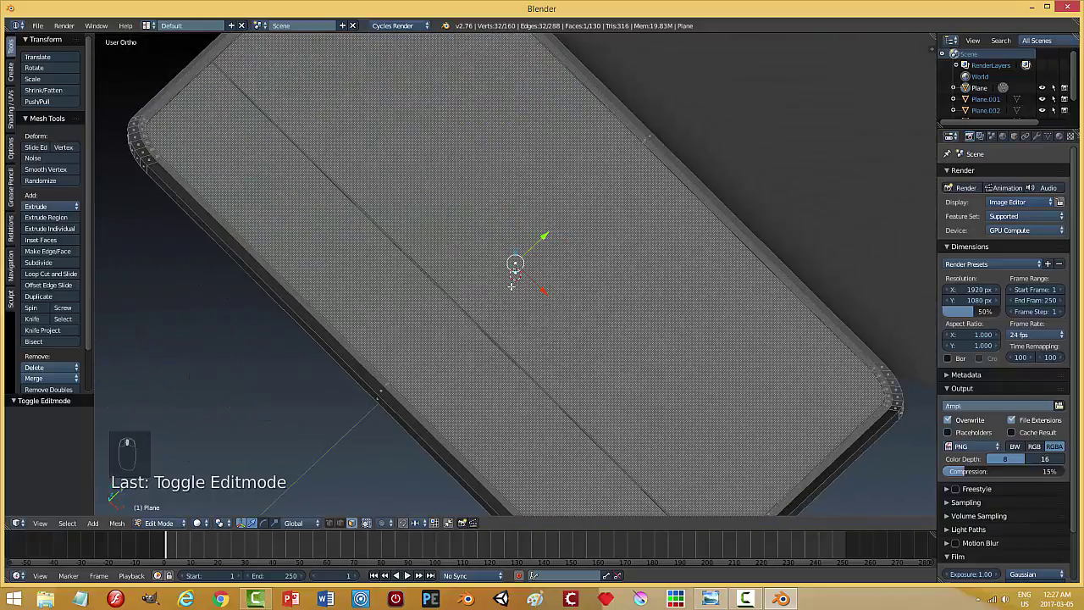
Leave Edit Mode and orbit around the base to review the diagonal groove.
{"action": "key", "text": "a"}
{"action": "key", "text": "Tab"}
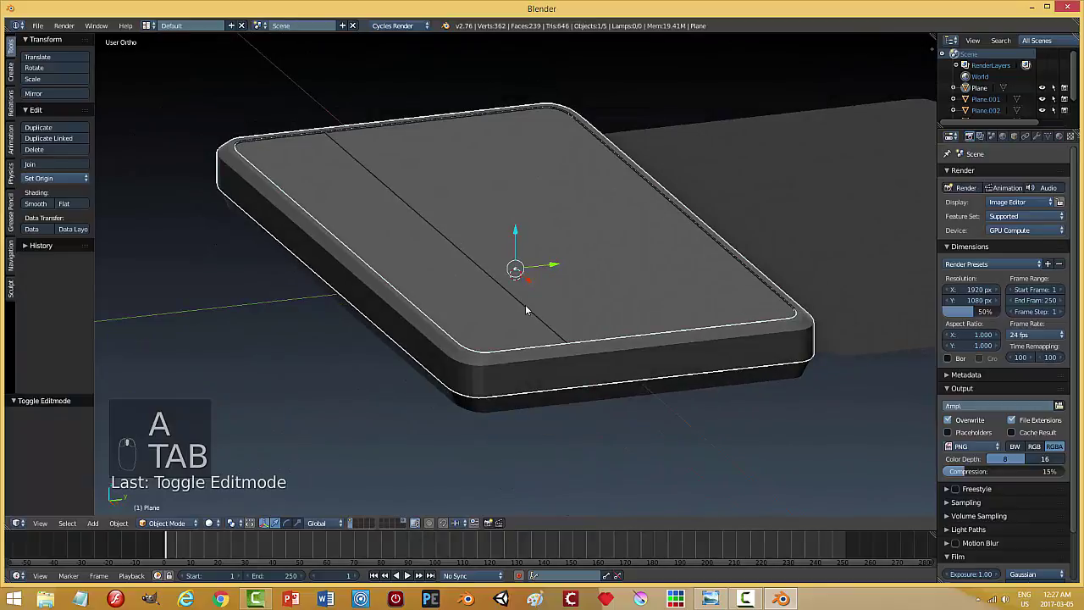
{"action": "middle_click", "coordinate": [581, 364]}
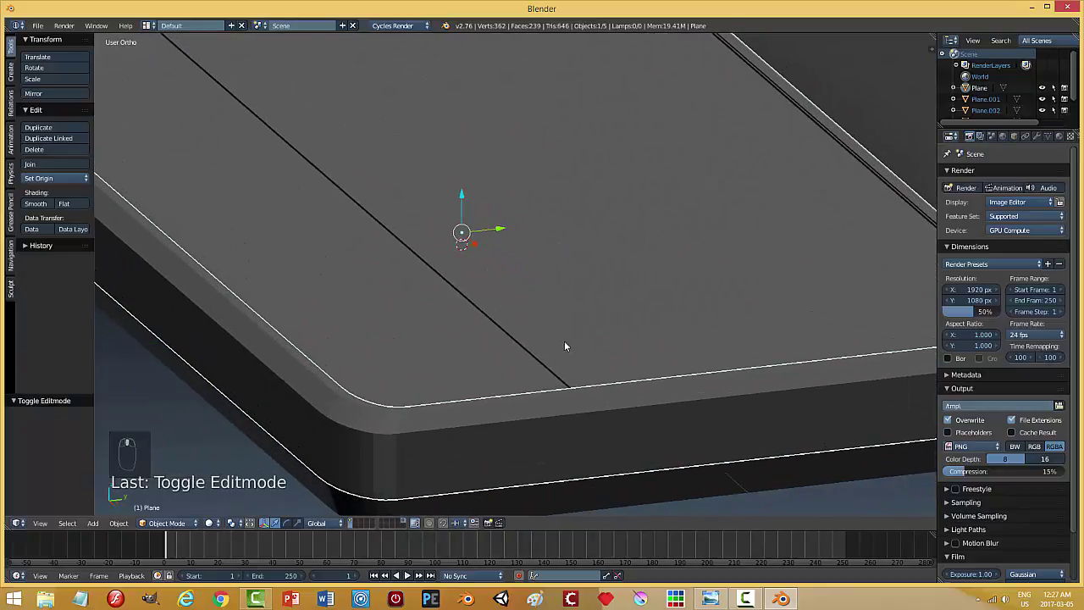
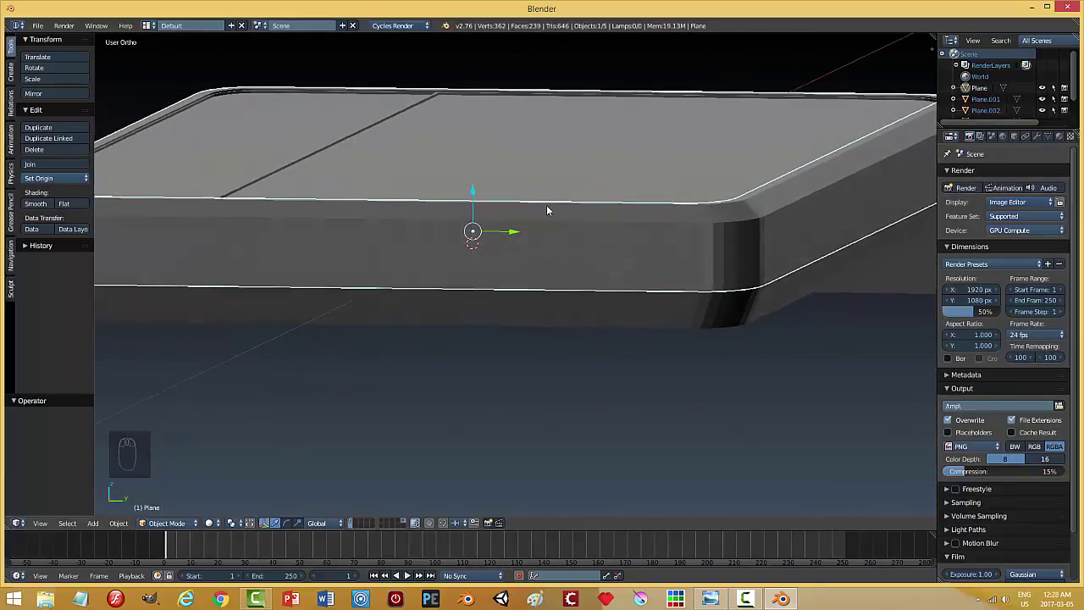
{"action": "left_click_drag", "start_coordinate": [422, 109], "coordinate": [474, 181]}
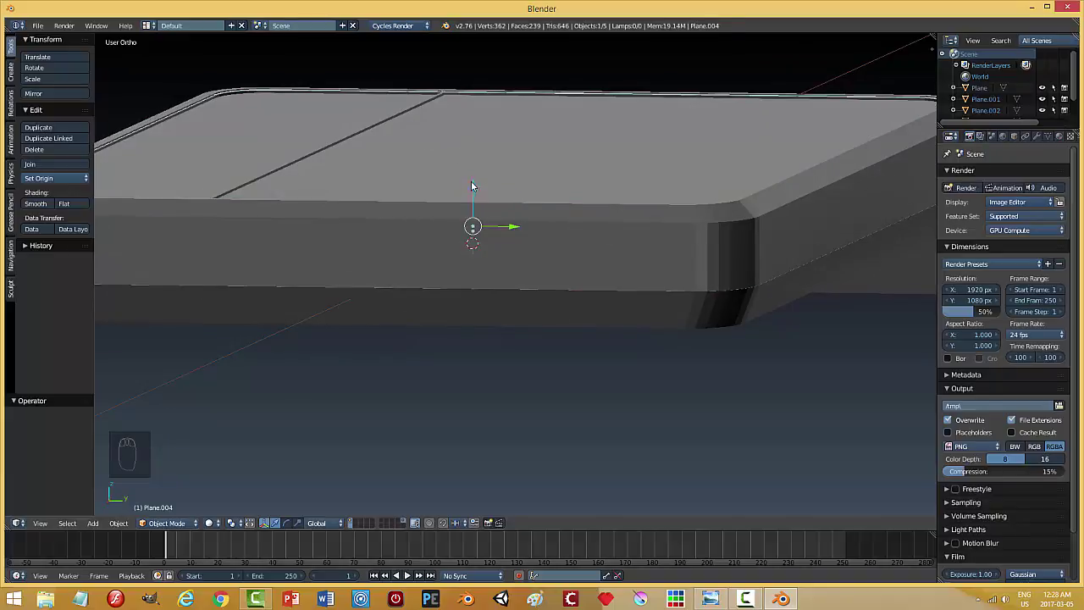
{"action": "left_click_drag", "start_coordinate": [476, 188], "coordinate": [426, 156]}
{"action": "left_click_drag", "start_coordinate": [425, 162], "coordinate": [326, 162]}
{"action": "left_click_drag", "start_coordinate": [274, 103], "coordinate": [369, 180]}
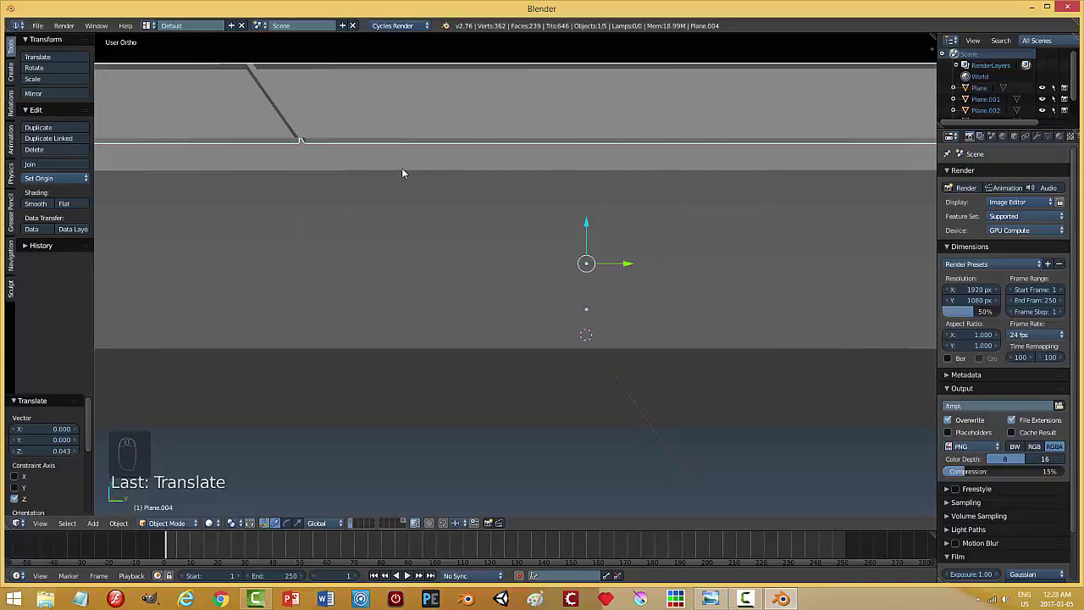
{"action": "middle_click", "coordinate": [422, 146]}
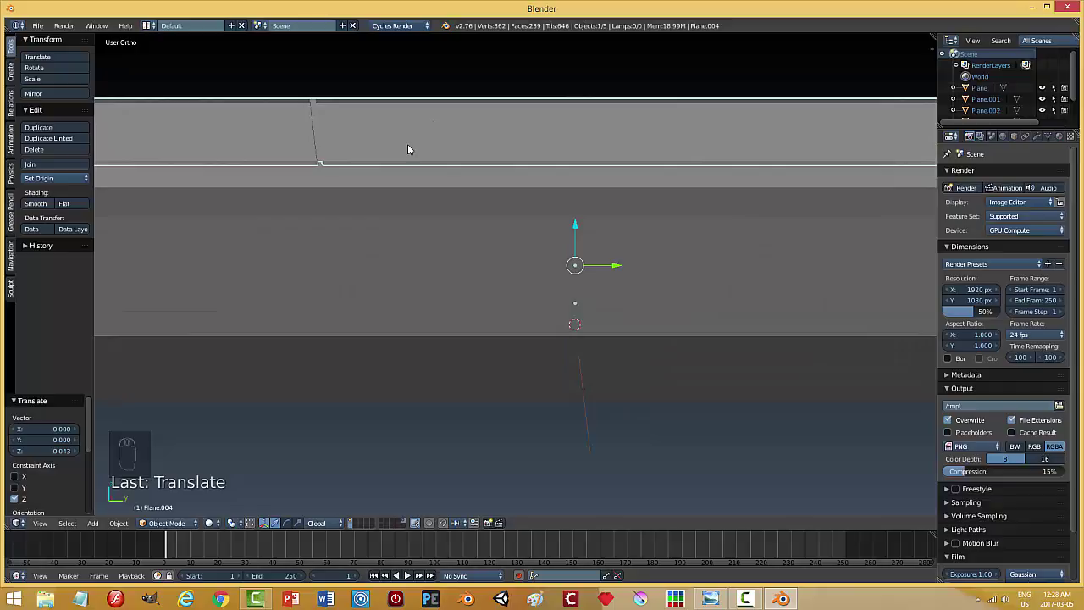
Undo the groove edits back to a single plain rounded top slab.
{"action": "key", "text": "ctrl+z"}
{"action": "key", "text": "ctrl+z"}
{"action": "key", "text": "ctrl+z"}
{"action": "key", "text": "ctrl+z"}
{"action": "key", "text": "ctrl+z"}
{"action": "key", "text": "ctrl+z"}
{"action": "key", "text": "ctrl+z"}
{"action": "key", "text": "ctrl+z"}
{"action": "key", "text": "ctrl+z"}
{"action": "key", "text": "ctrl+z"}
{"action": "key", "text": "ctrl+z"}
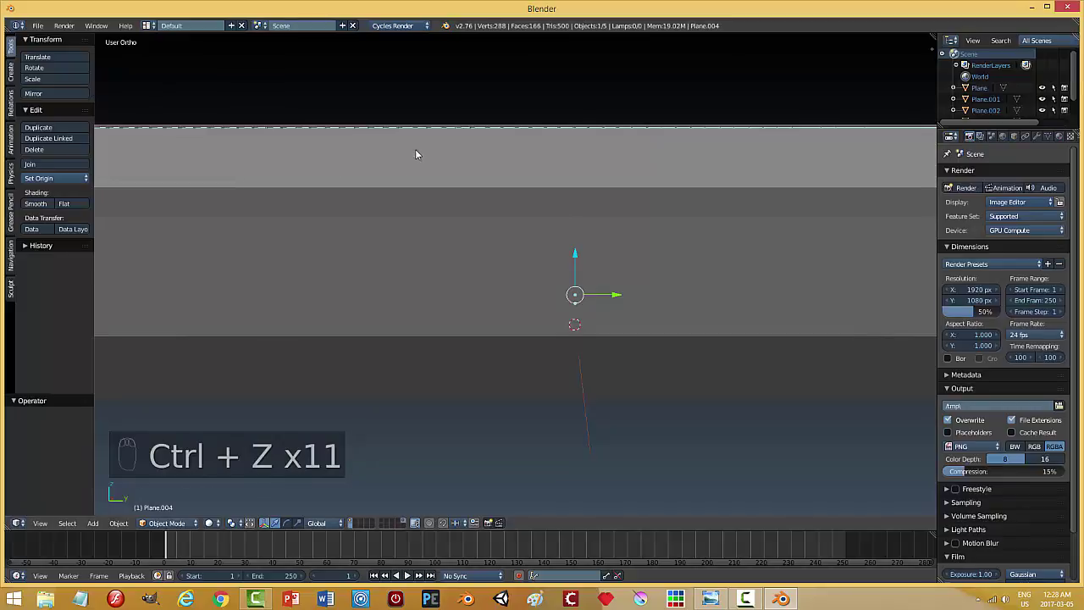
{"action": "left_click_drag", "start_coordinate": [441, 159], "coordinate": [451, 193]}
{"action": "left_click_drag", "start_coordinate": [451, 193], "coordinate": [532, 129]}
Edit the base from top view and switch to face selection for the knife cut.
{"action": "key", "text": "Tab"}
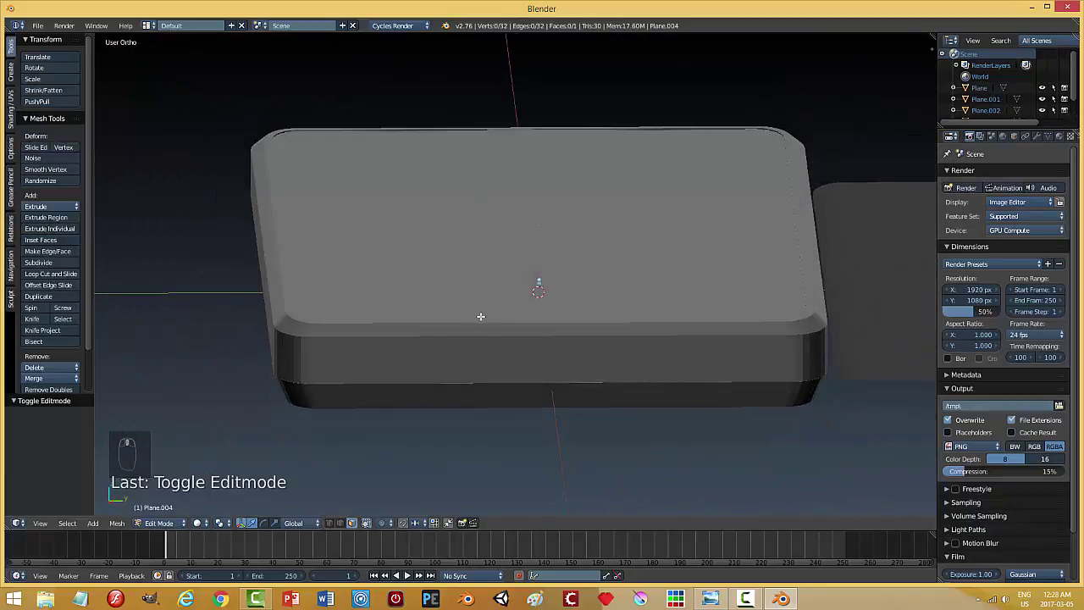
{"action": "key", "text": "KP_7"}
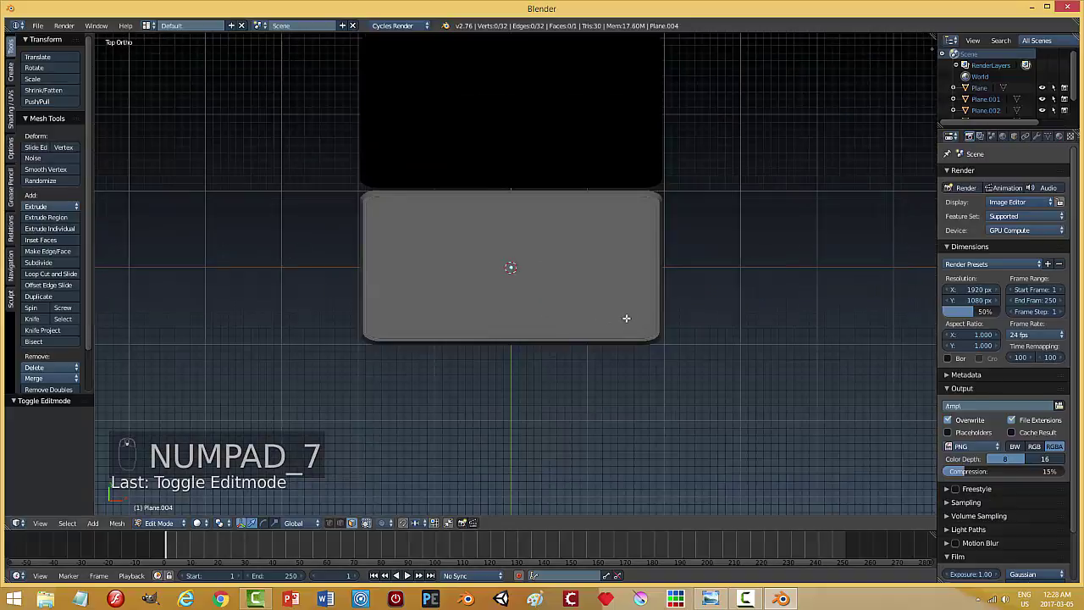
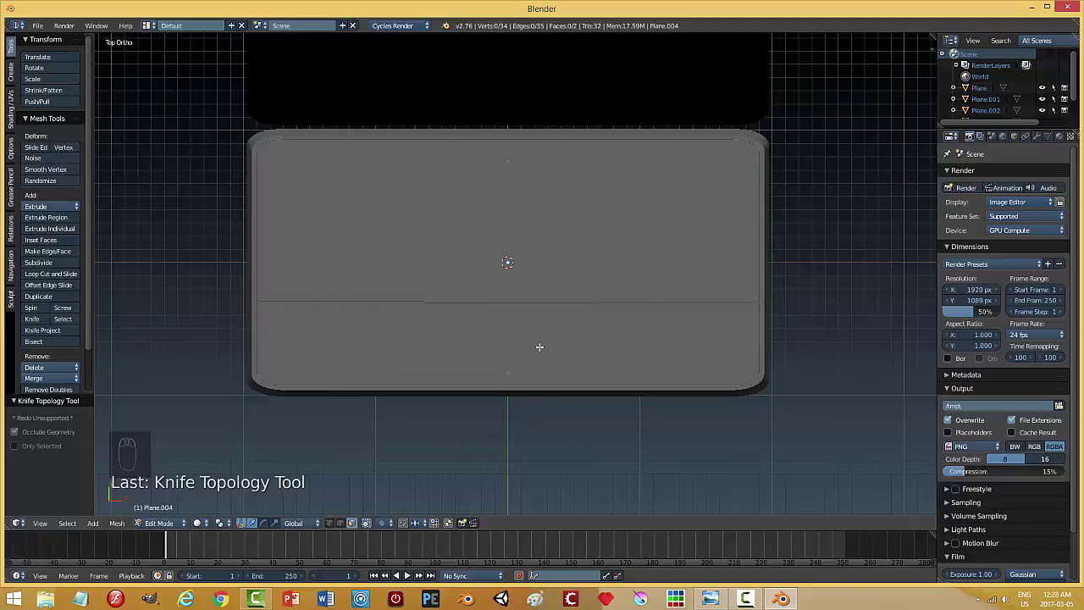
{"action": "key", "text": "ctrl+Tab"}
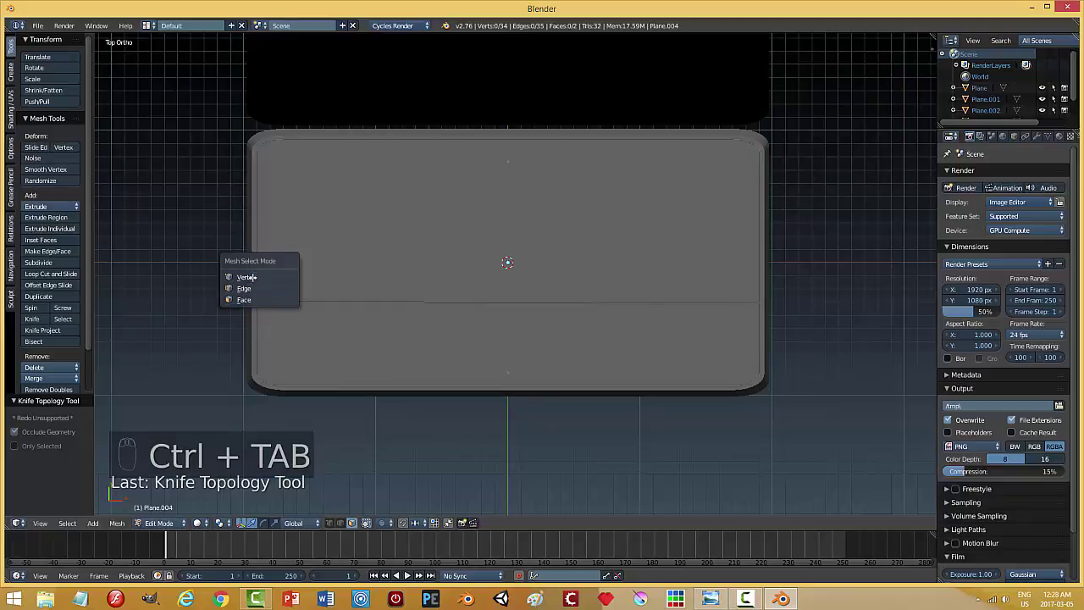
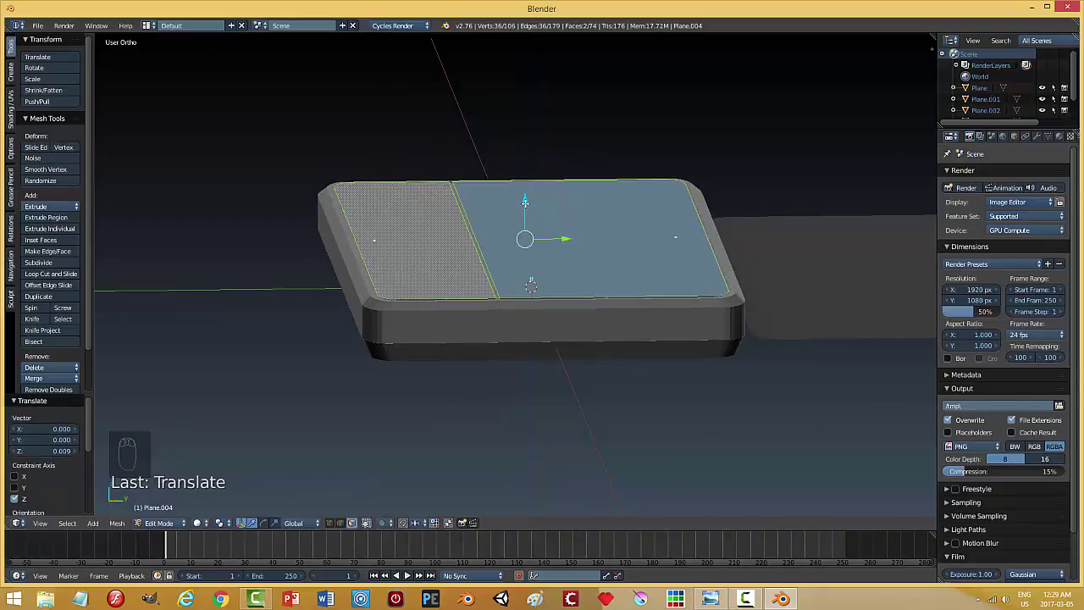
Sink one top area into the base and bevel the groove edges into a wider strip.
{"action": "key", "text": "a"}
{"action": "key", "text": "Tab"}
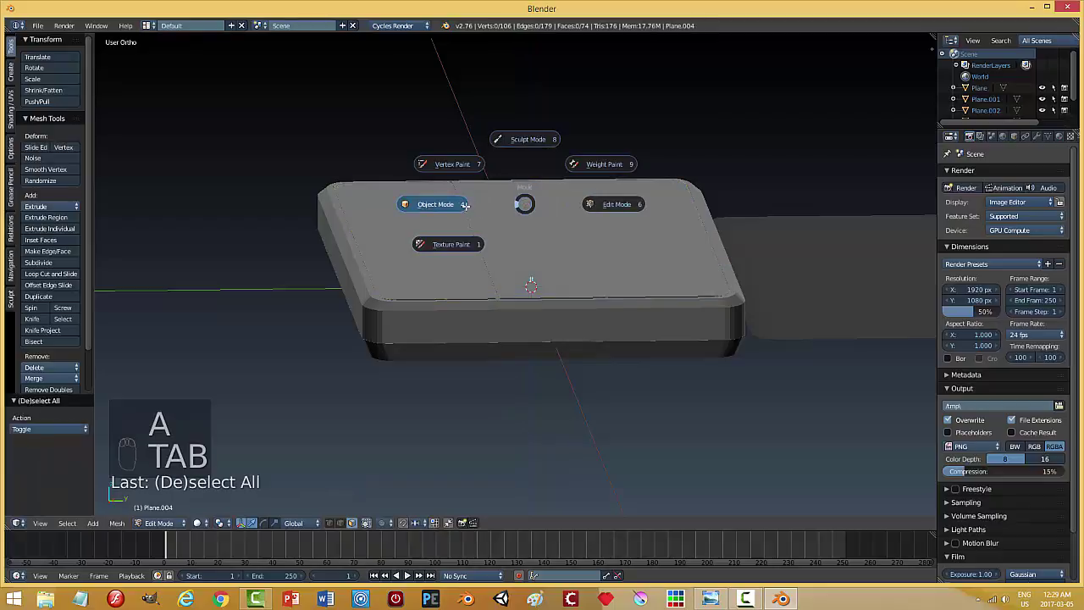
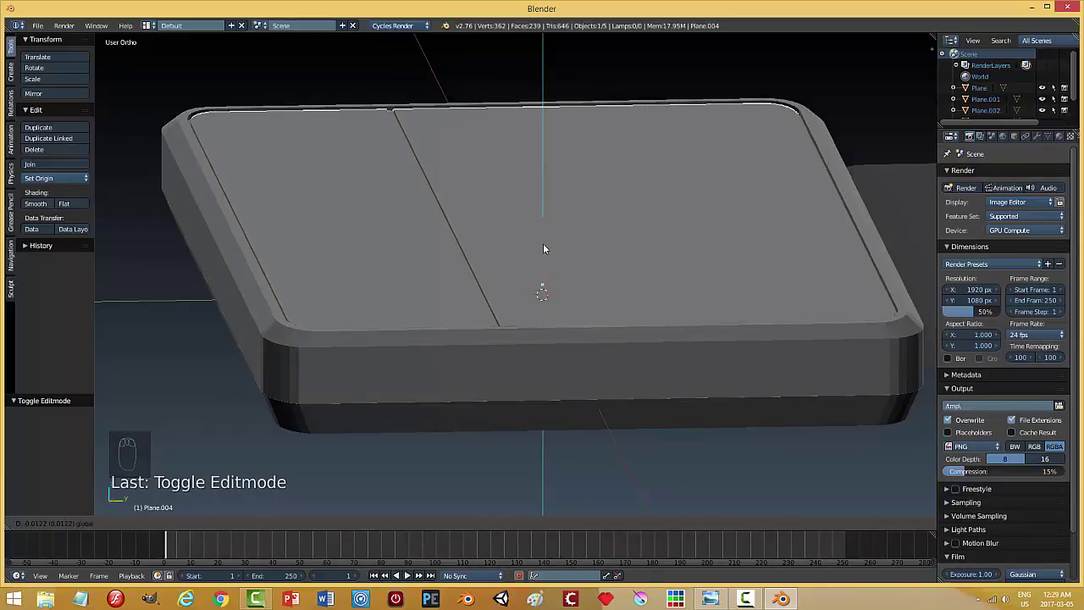
{"action": "key", "text": "a"}
{"action": "left_click_drag", "start_coordinate": [591, 228], "coordinate": [587, 233]}
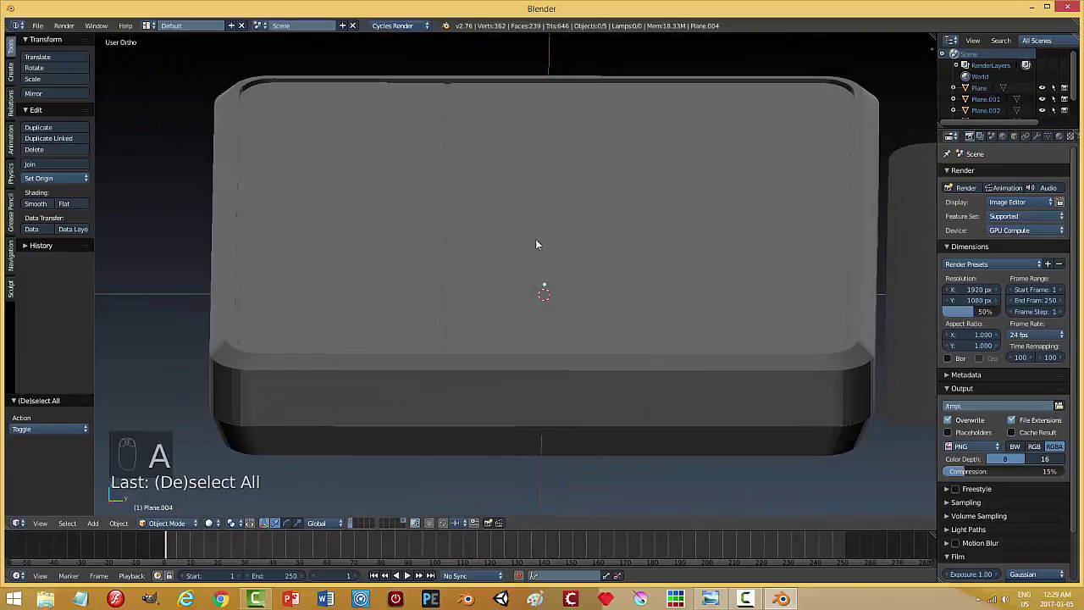
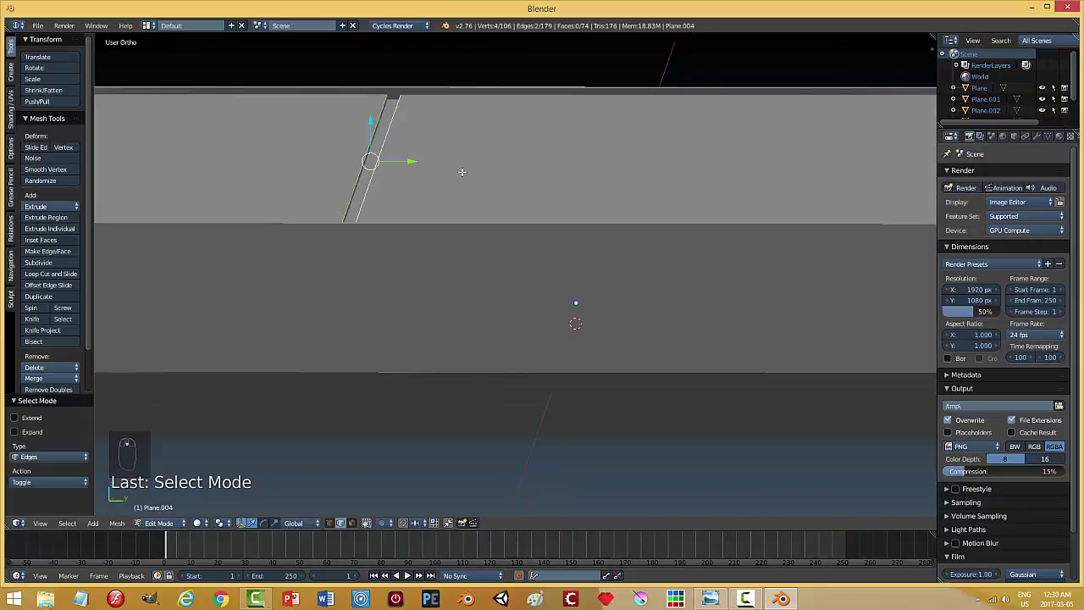
{"action": "key", "text": "ctrl+b"}
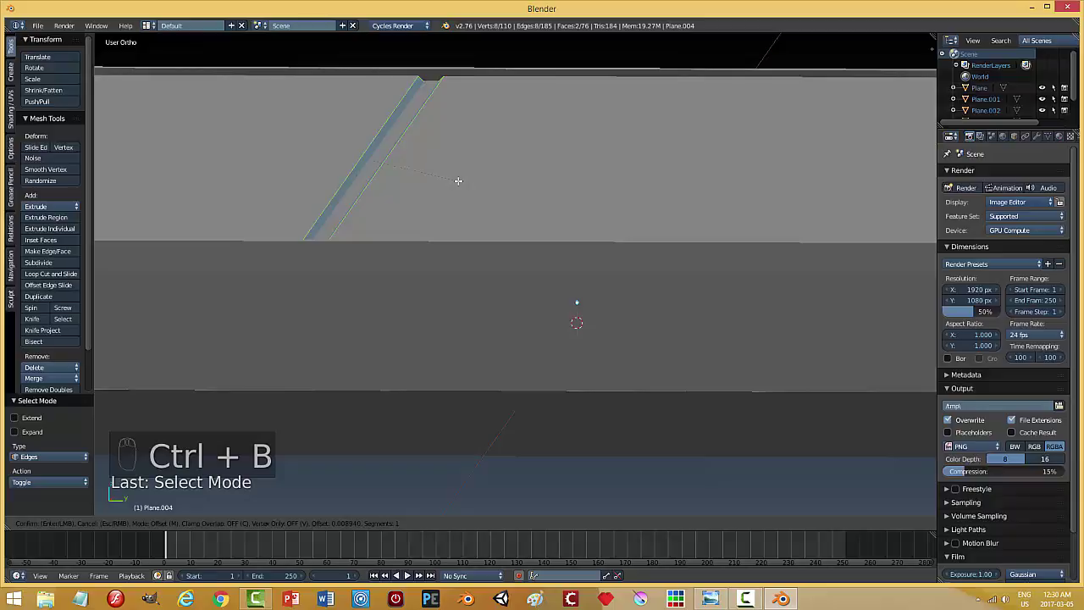
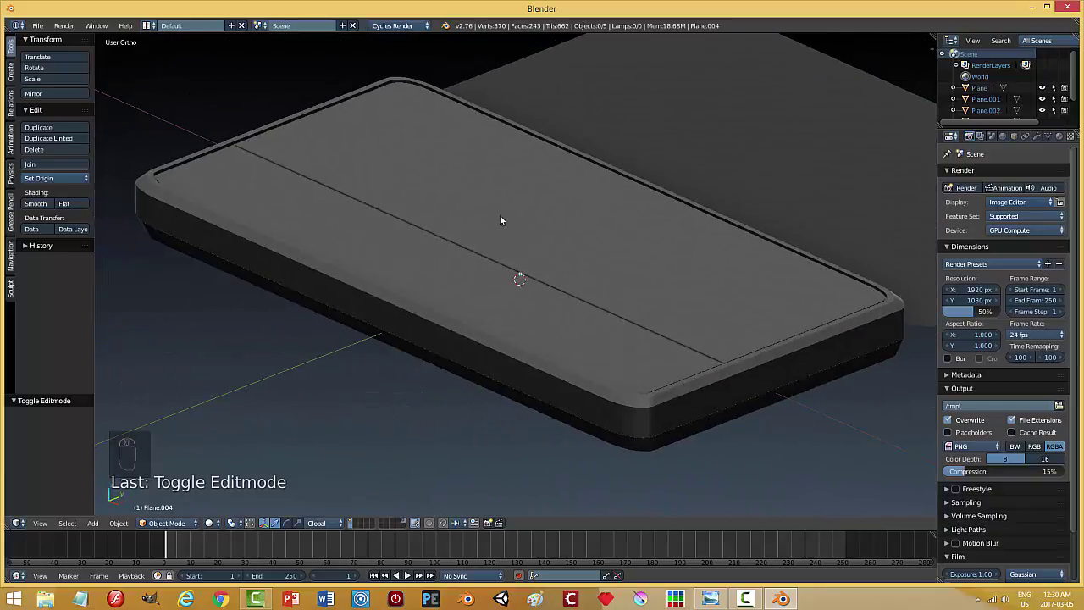
Orbit around the base and show the viewport shading settings for the matcap preview.
{"action": "left_click_drag", "start_coordinate": [469, 184], "coordinate": [503, 329]}
{"action": "middle_click", "coordinate": [746, 379]}
{"action": "key", "text": "n"}
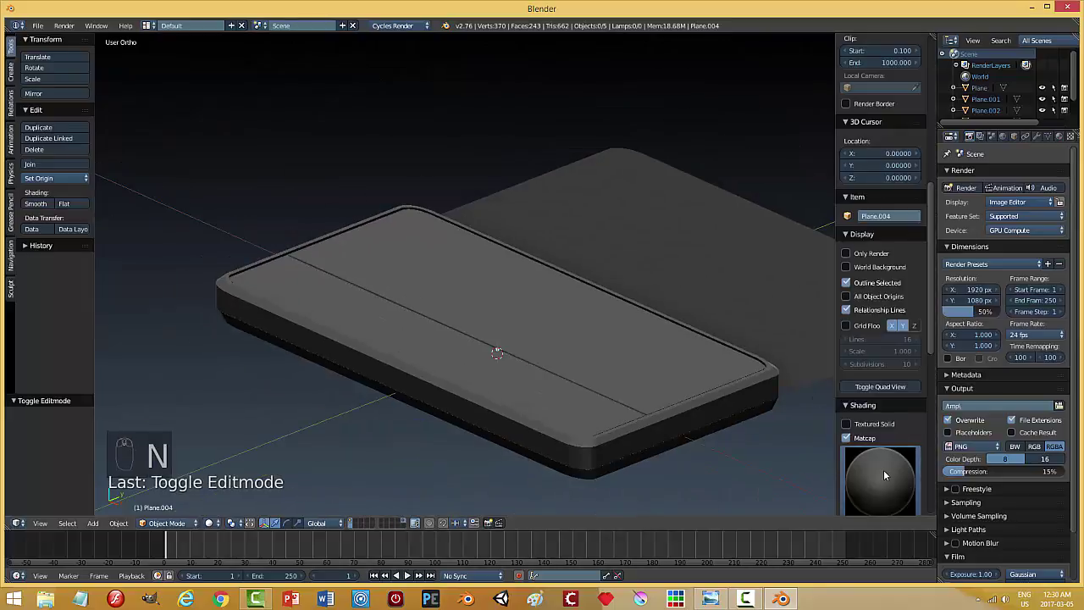
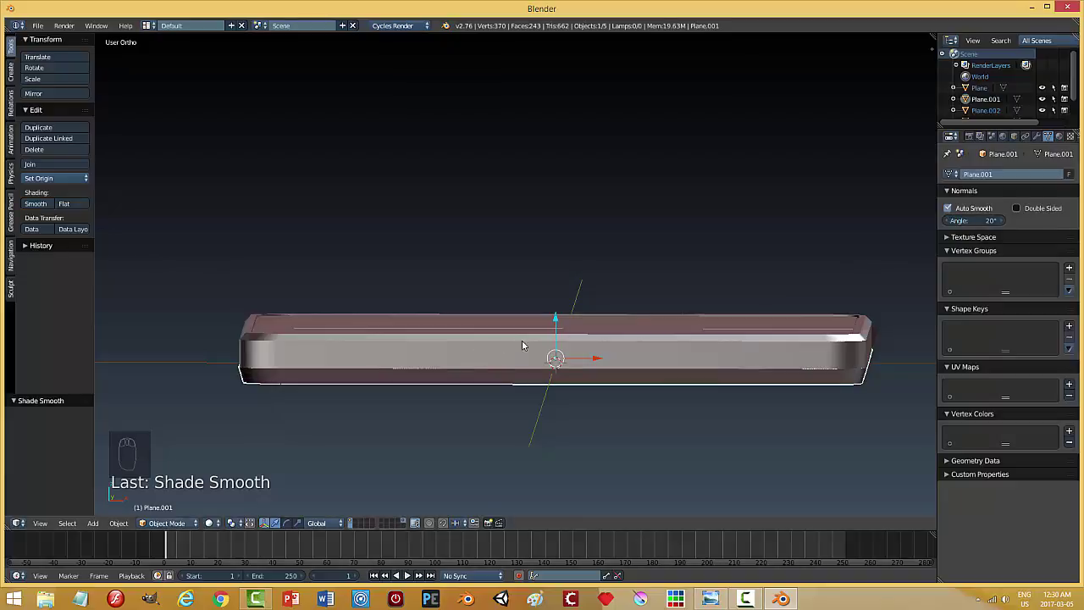
Deselect everything to review the 20° auto-smooth shading on the laptop body.
{"action": "key", "text": "a"}
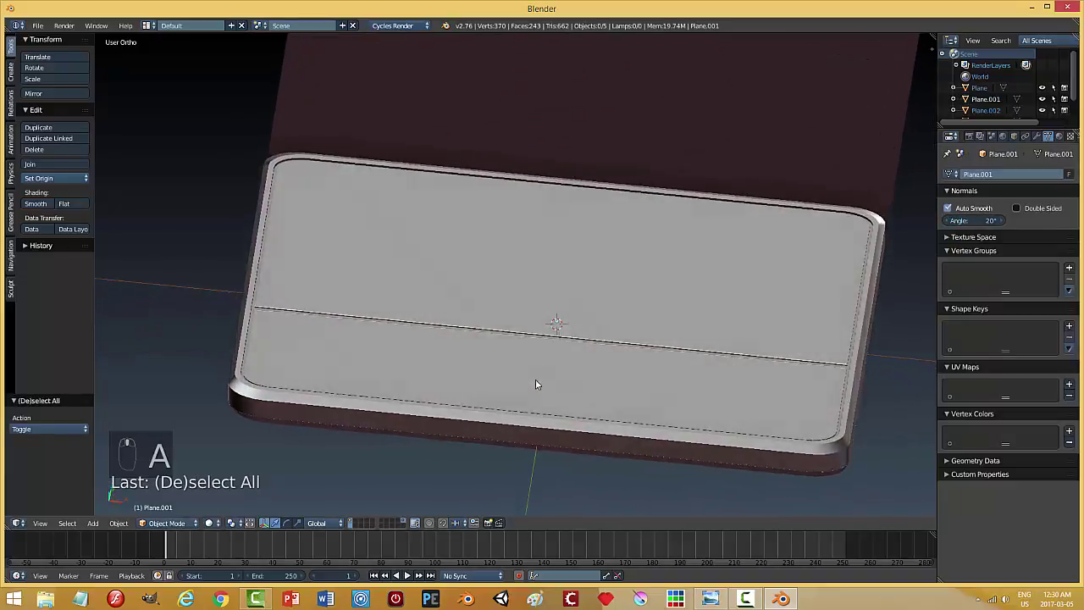
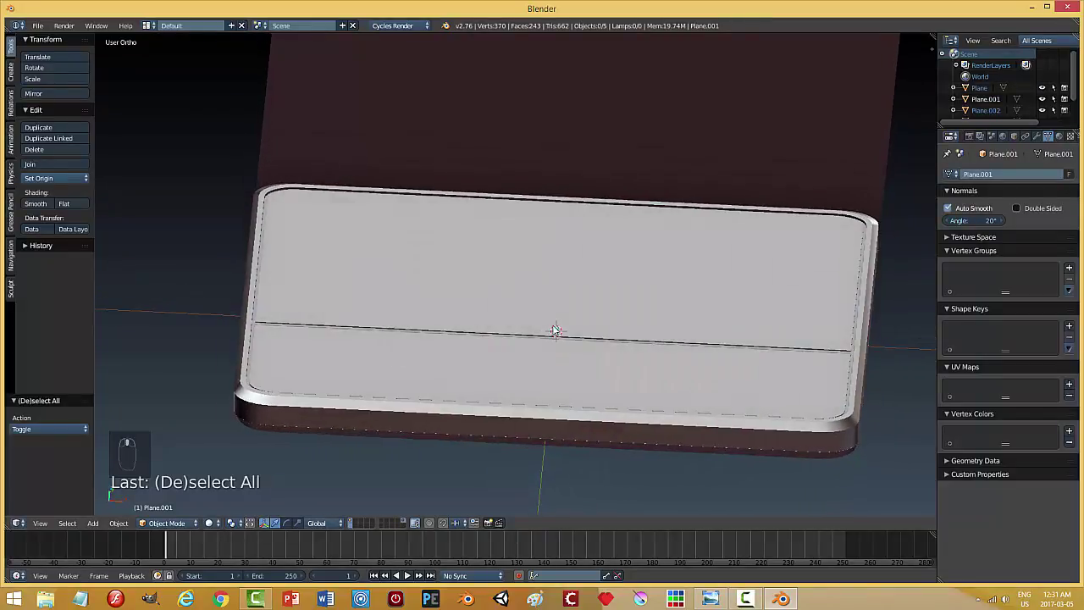
Bring up the Add menu to insert a plane for the first key block.
{"action": "key", "text": "shift+a"}
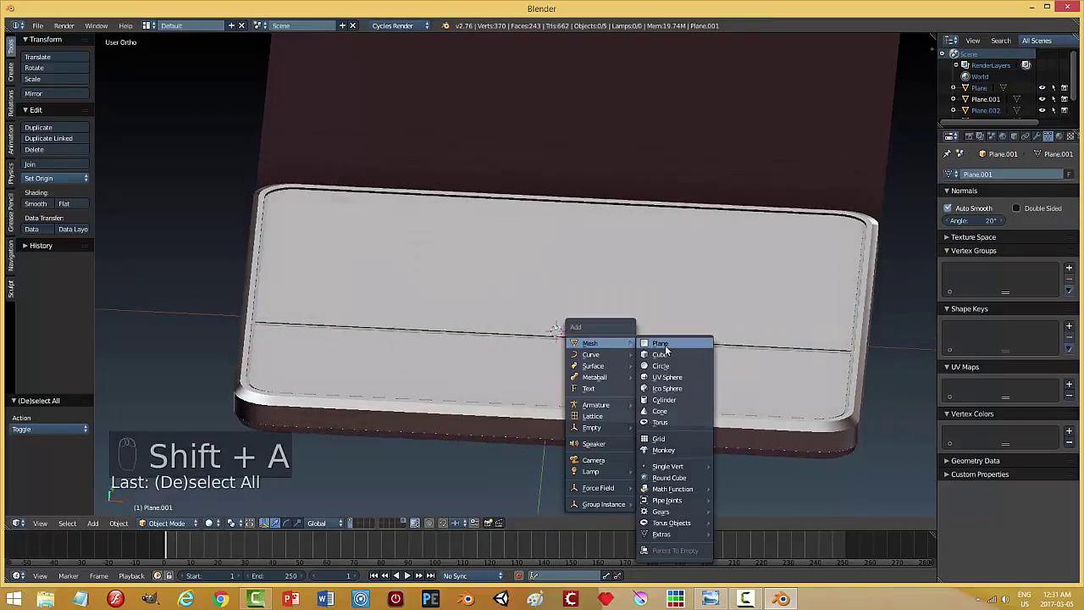
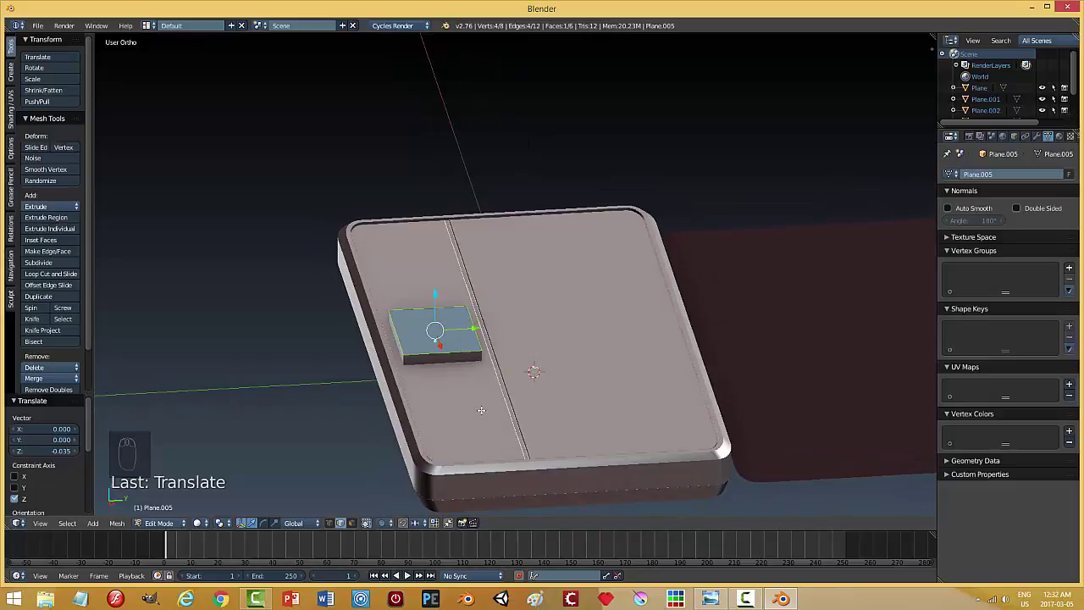
Select all of the key's geometry, recalculate its normals outside and add a loop cut.
{"action": "key", "text": "a"}
{"action": "key", "text": "a"}
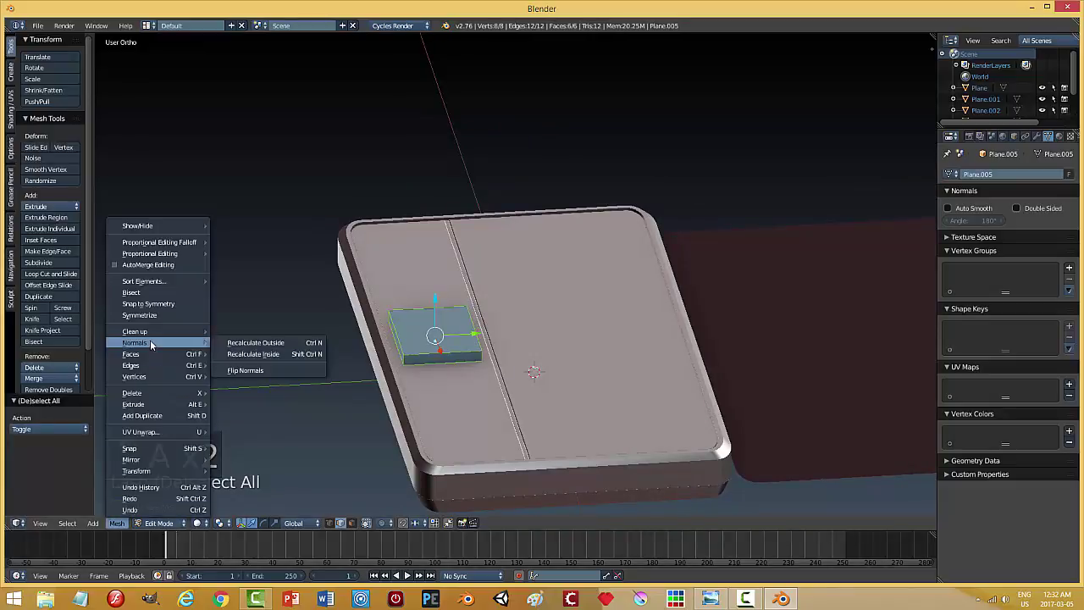
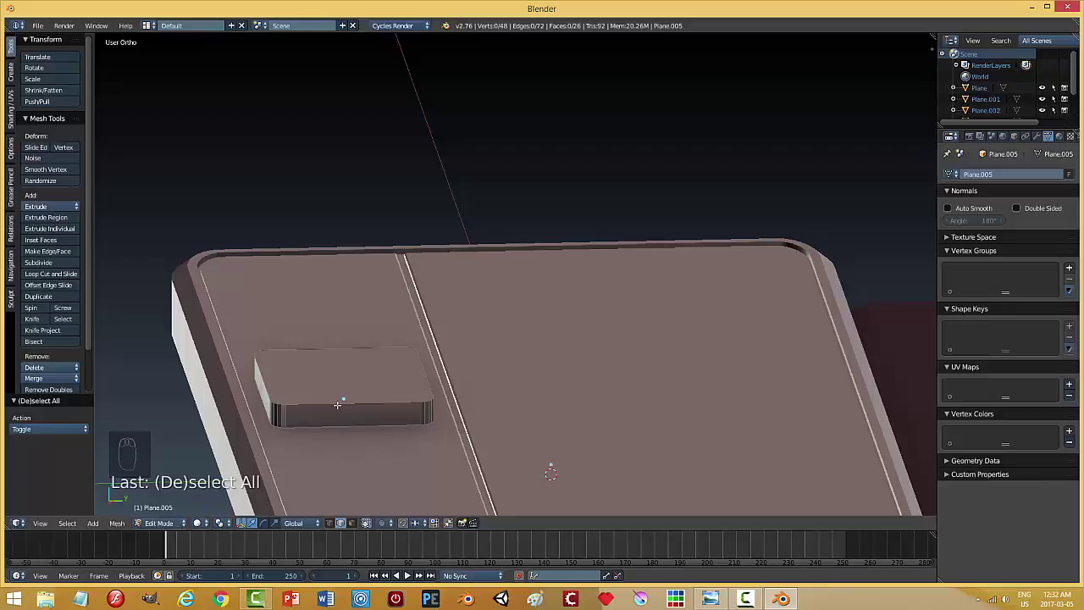
{"action": "key", "text": "ctrl+r"}
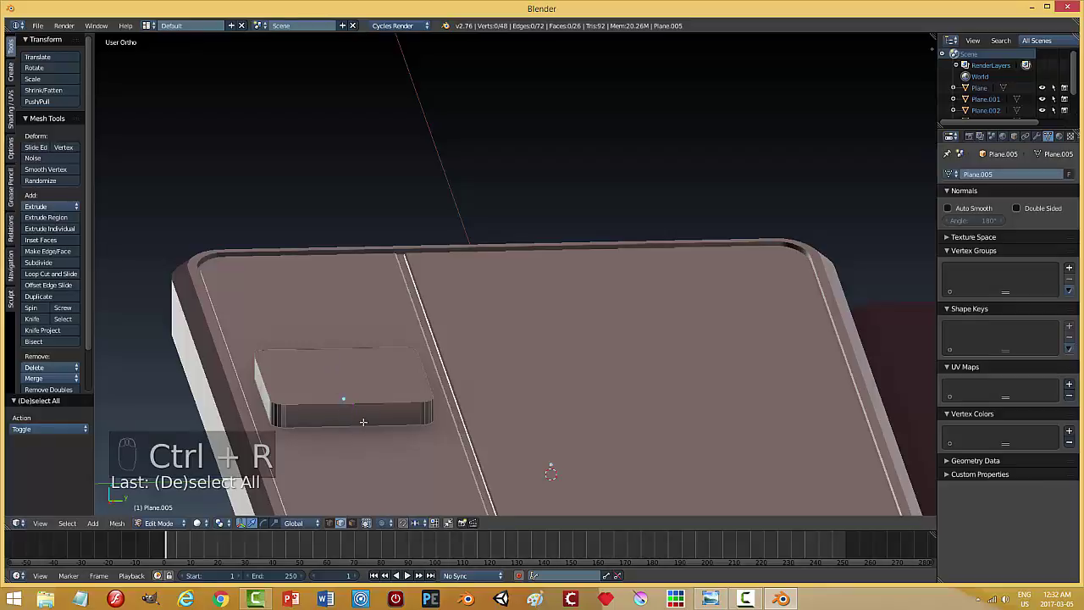
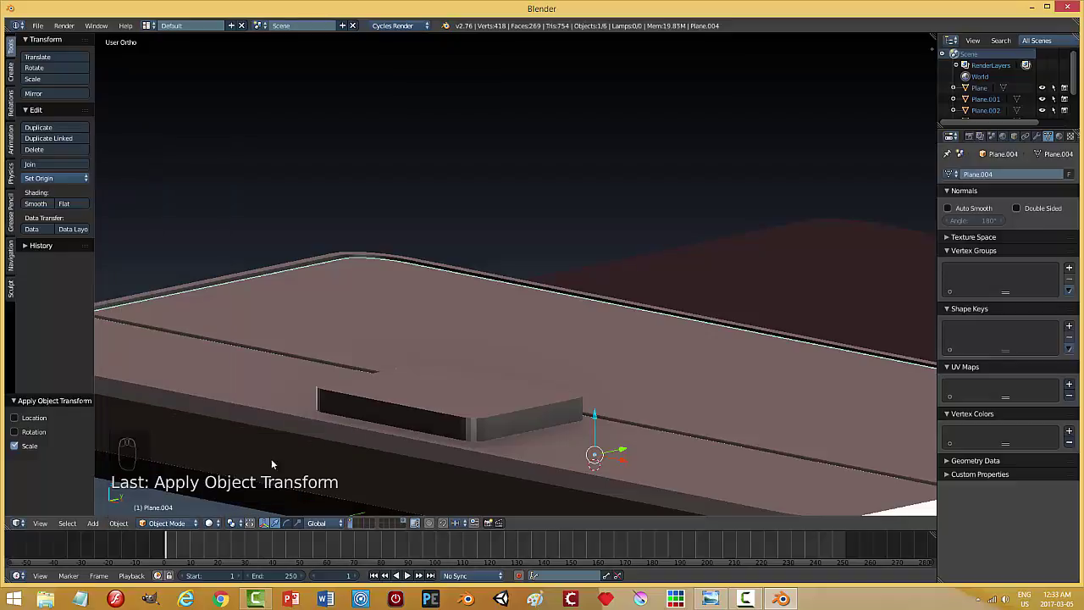
Raise the key block above the base top and flatten it along its height.
{"action": "left_click_drag", "start_coordinate": [498, 361], "coordinate": [470, 346]}
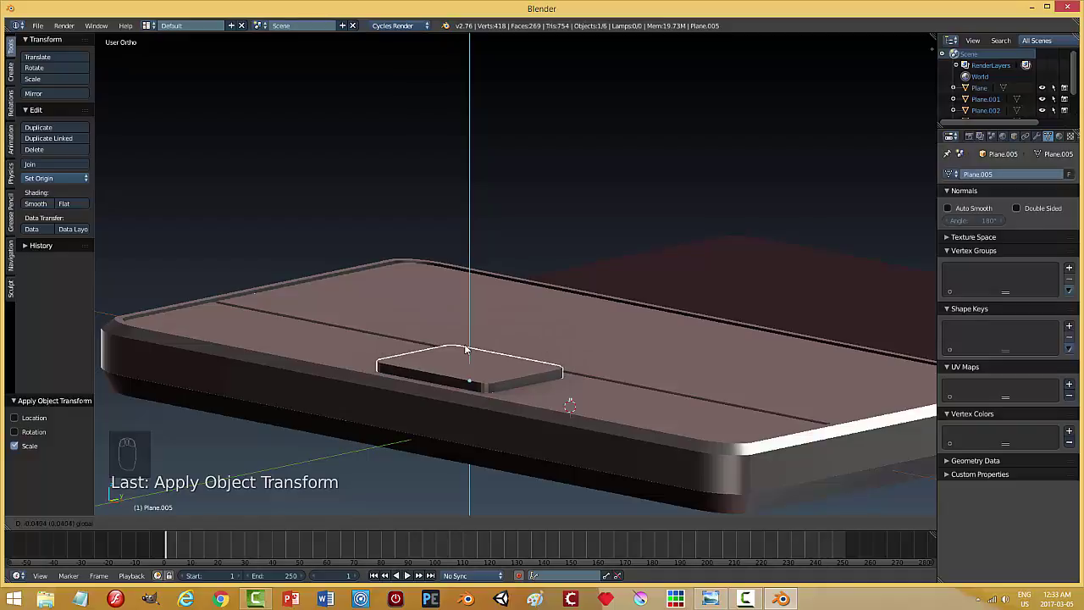
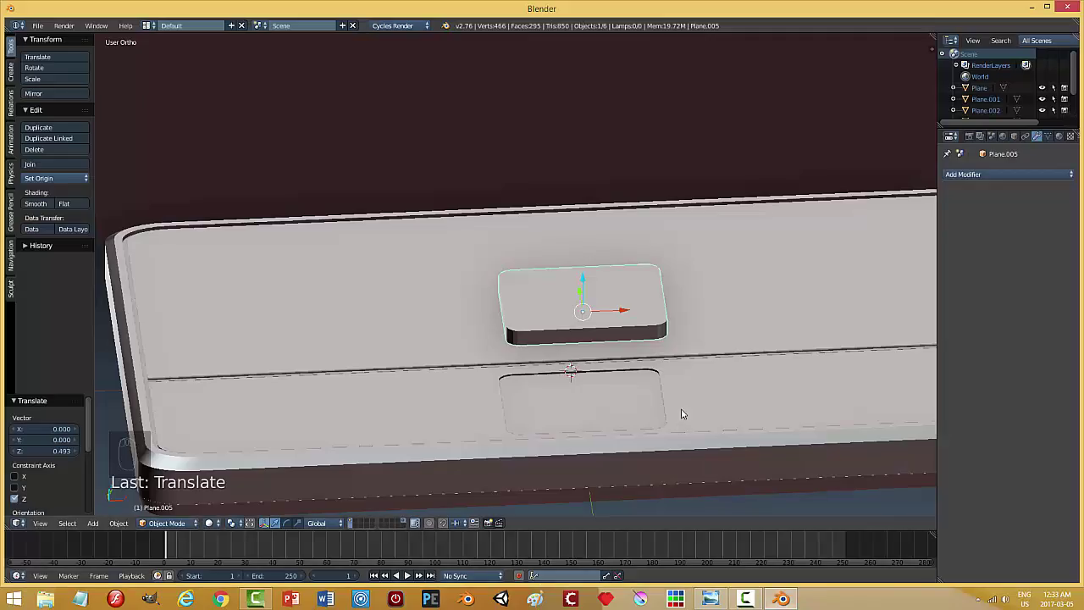
{"action": "middle_click", "coordinate": [670, 420]}
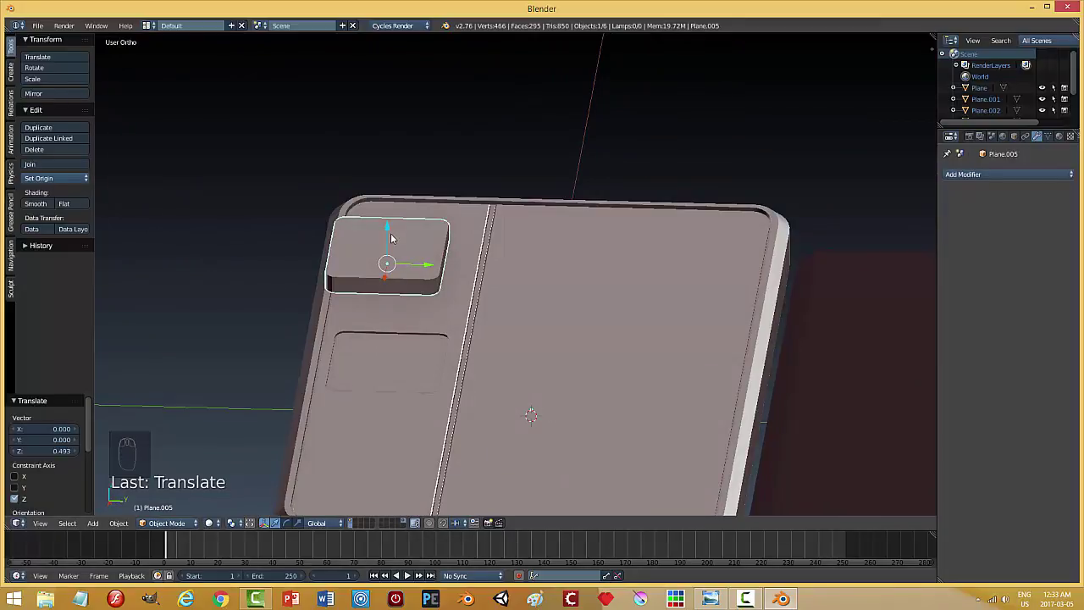
{"action": "key", "text": "Tab"}
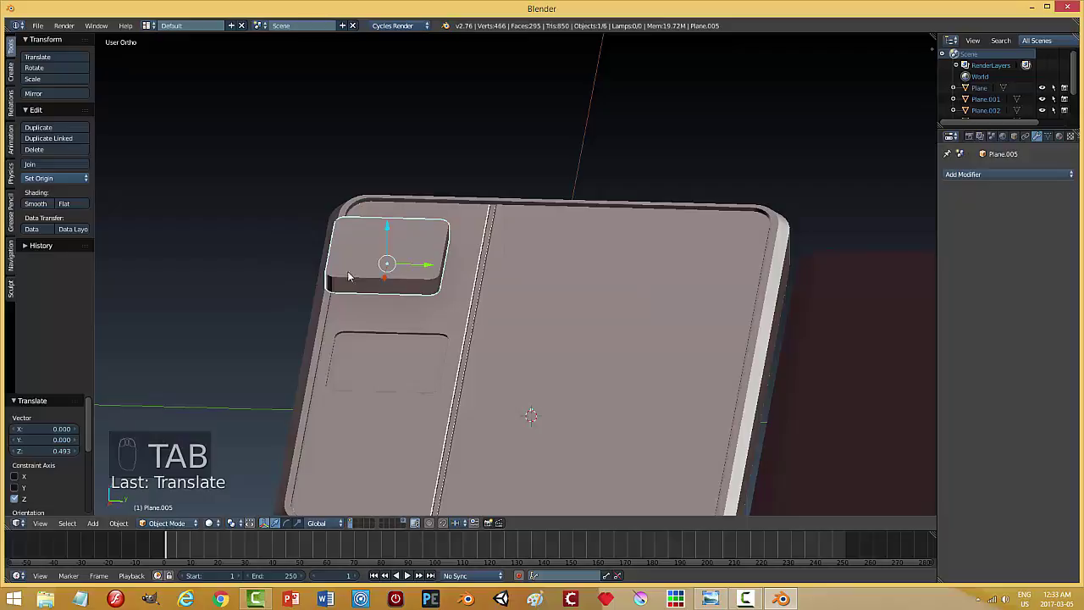
{"action": "key", "text": "s"}
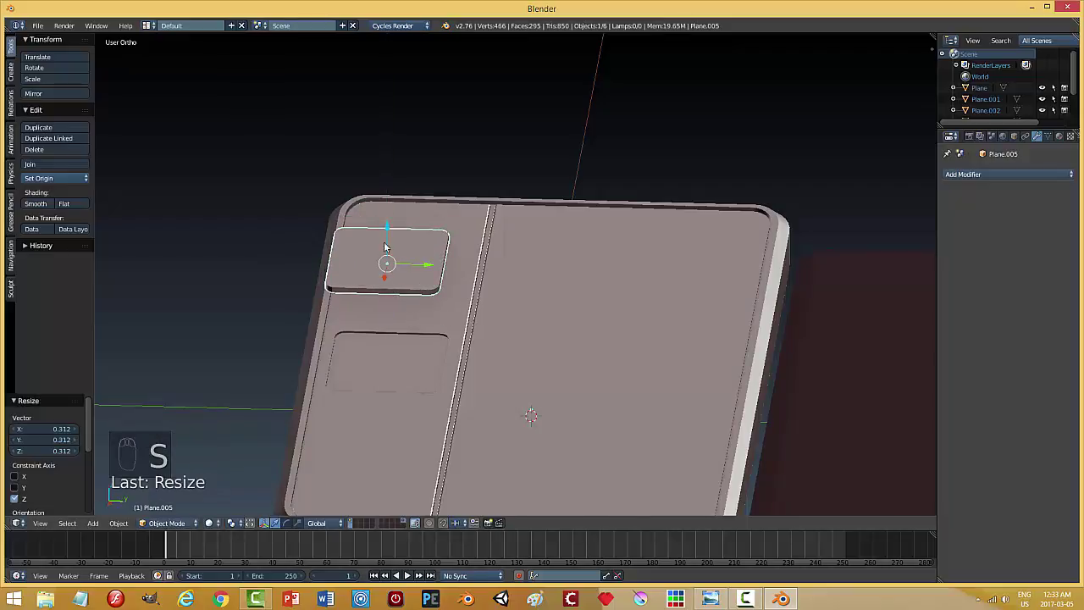
{"action": "left_click_drag", "start_coordinate": [391, 254], "coordinate": [395, 334]}
{"action": "middle_click", "coordinate": [424, 412]}
Resize the block from top view and stretch the touchpad outline along its depth.
{"action": "key", "text": "s"}
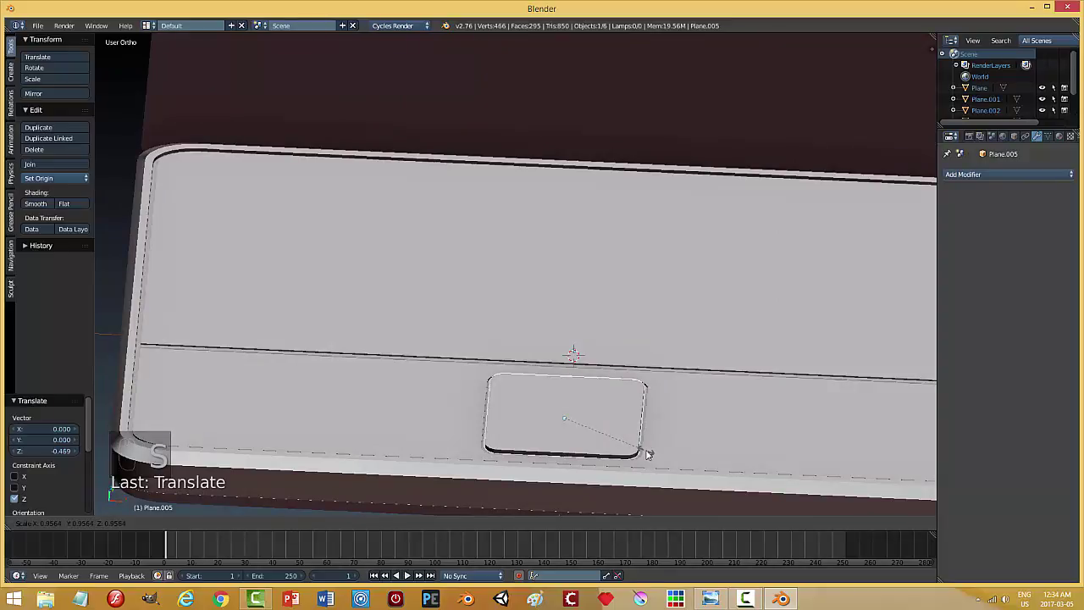
{"action": "key", "text": "KP_7"}
{"action": "key", "text": "s"}
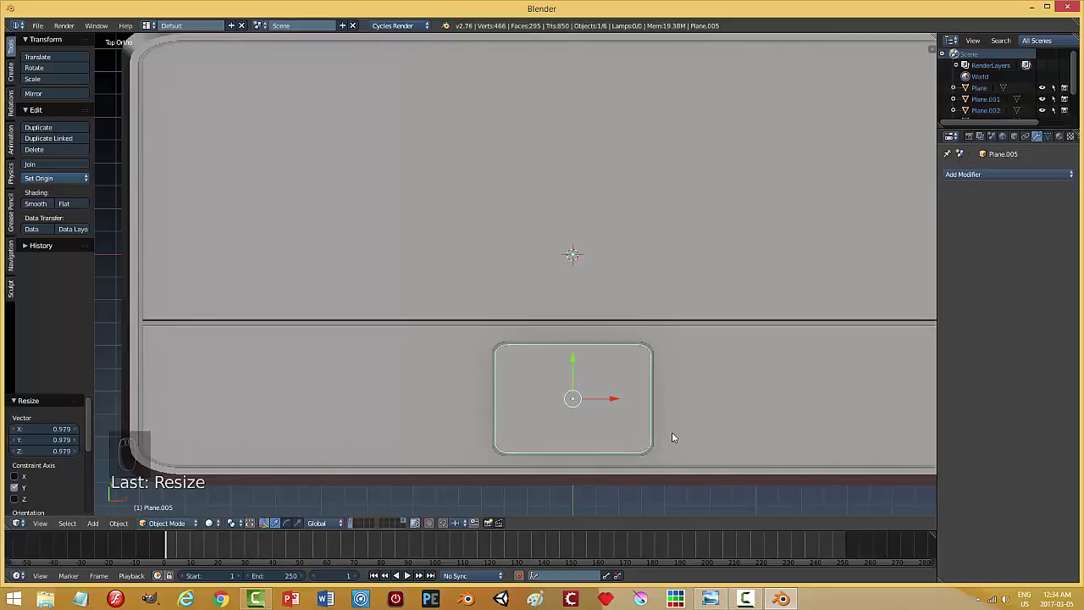
{"action": "key", "text": "s"}
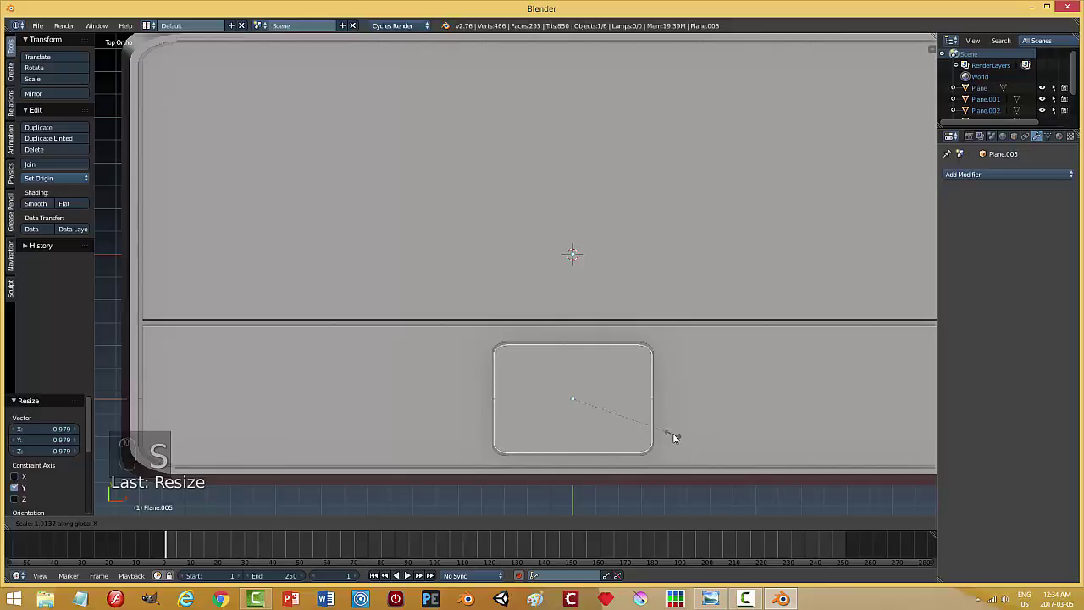
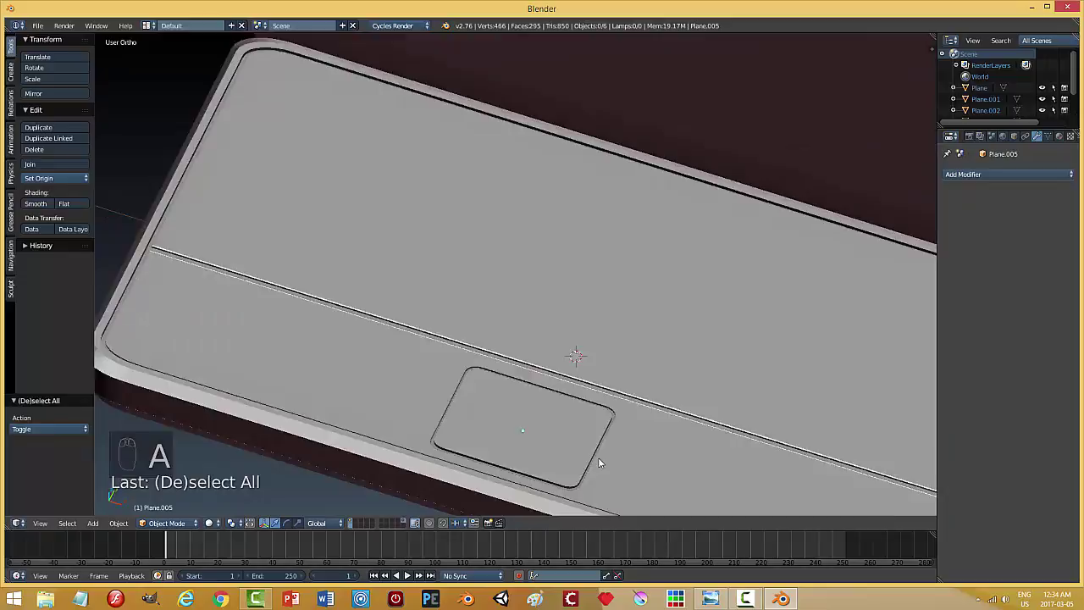
Move the touchpad object onto its own empty scene layer.
{"action": "middle_click", "coordinate": [560, 462]}
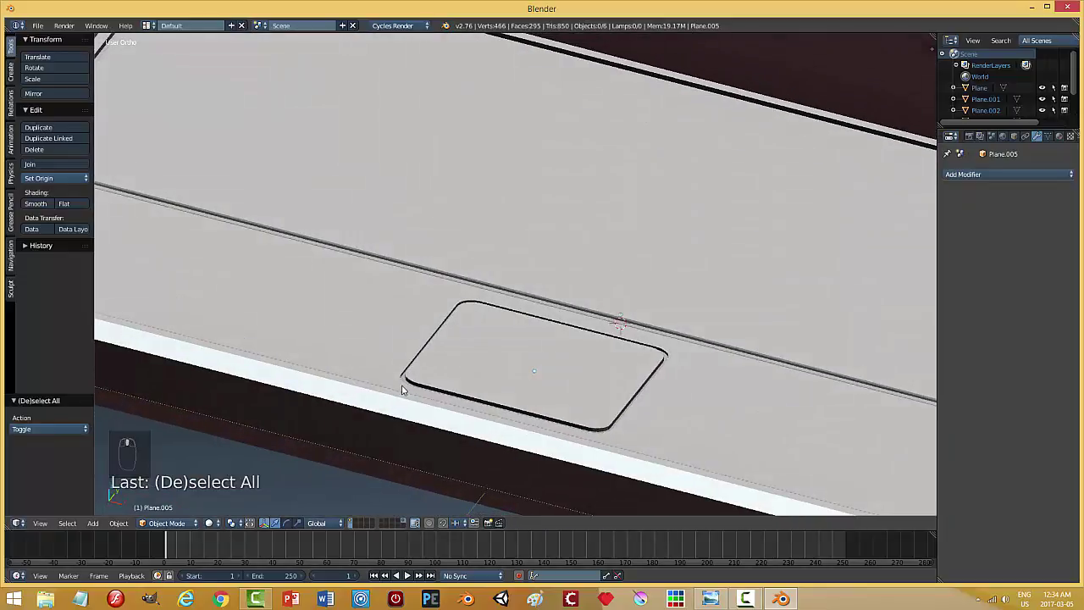
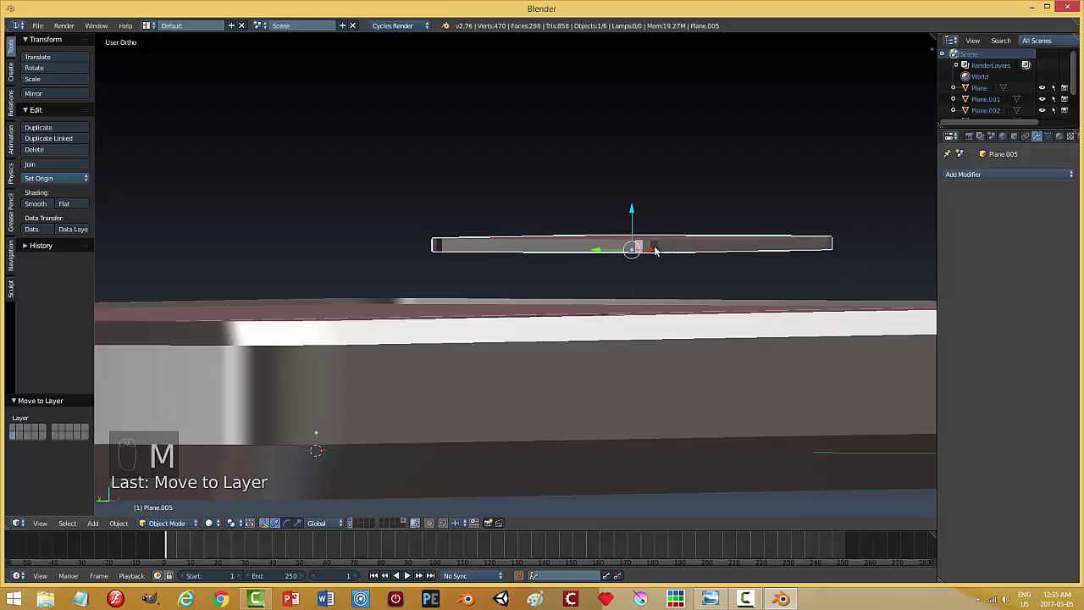
{"action": "left_click_drag", "start_coordinate": [698, 246], "coordinate": [777, 262]}
{"action": "key", "text": "m"}
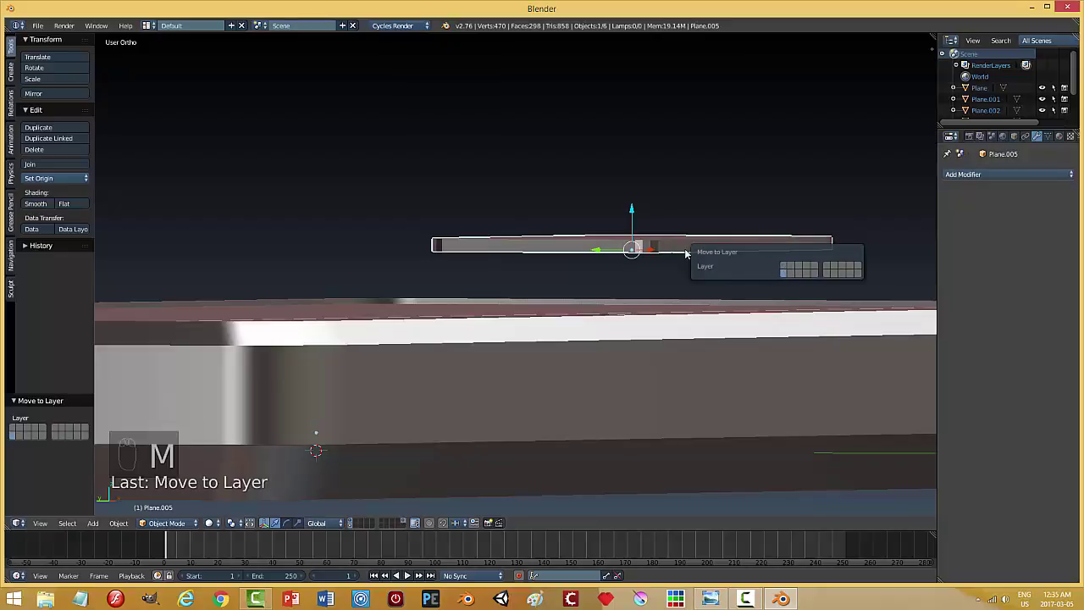
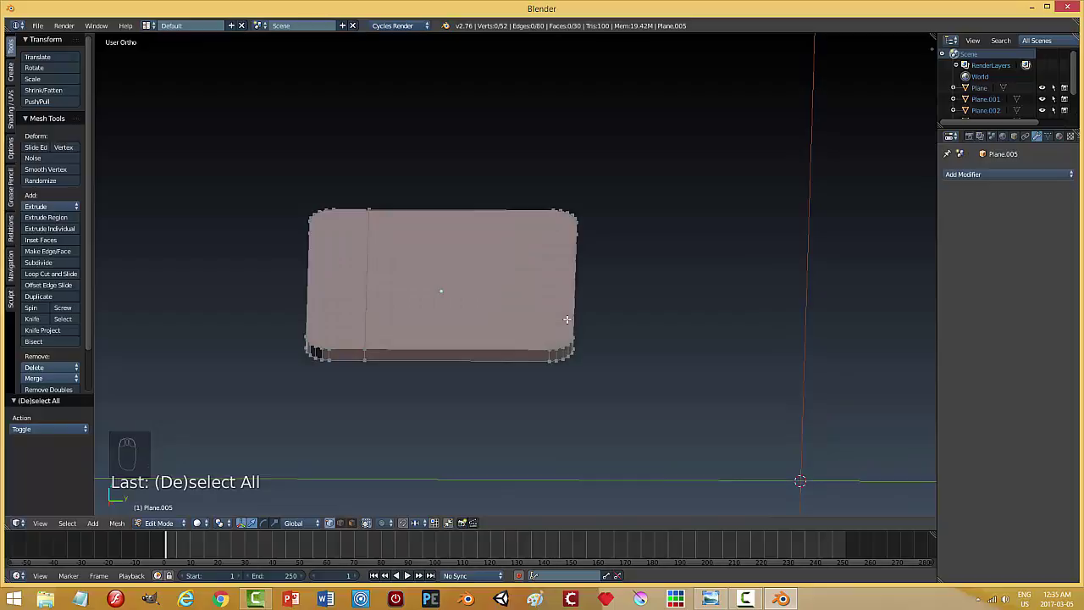
Switch to face selection for the touchpad slab's top surface.
{"action": "key", "text": "ctrl+Tab"}
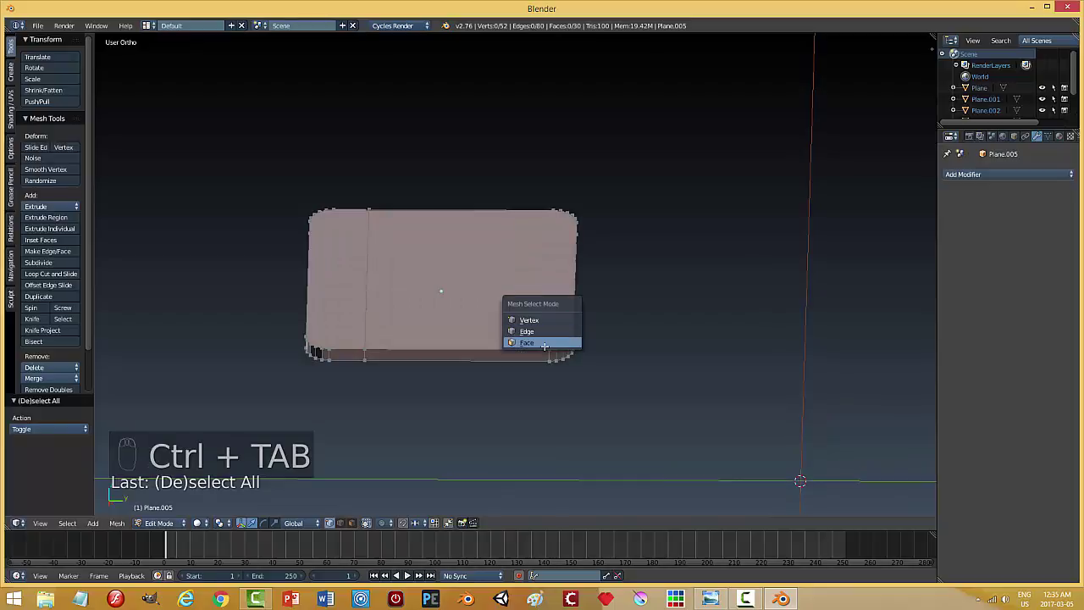
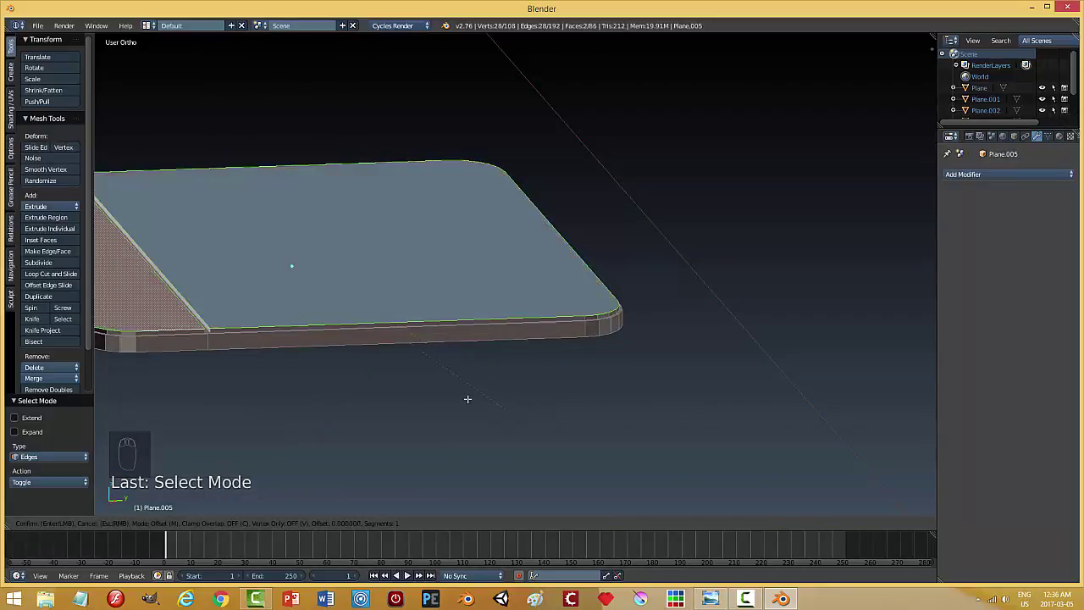
Apply the touchpad's scale and inset a narrow rim around its top face.
{"action": "key", "text": "a"}
{"action": "key", "text": "Tab"}
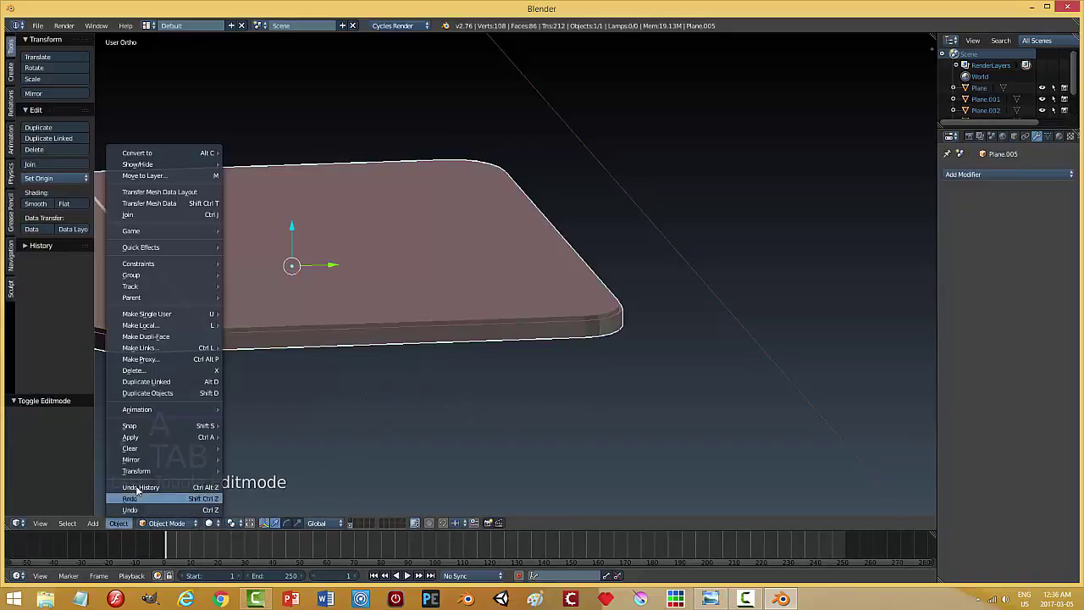
{"action": "left_click", "coordinate": [258, 455]}
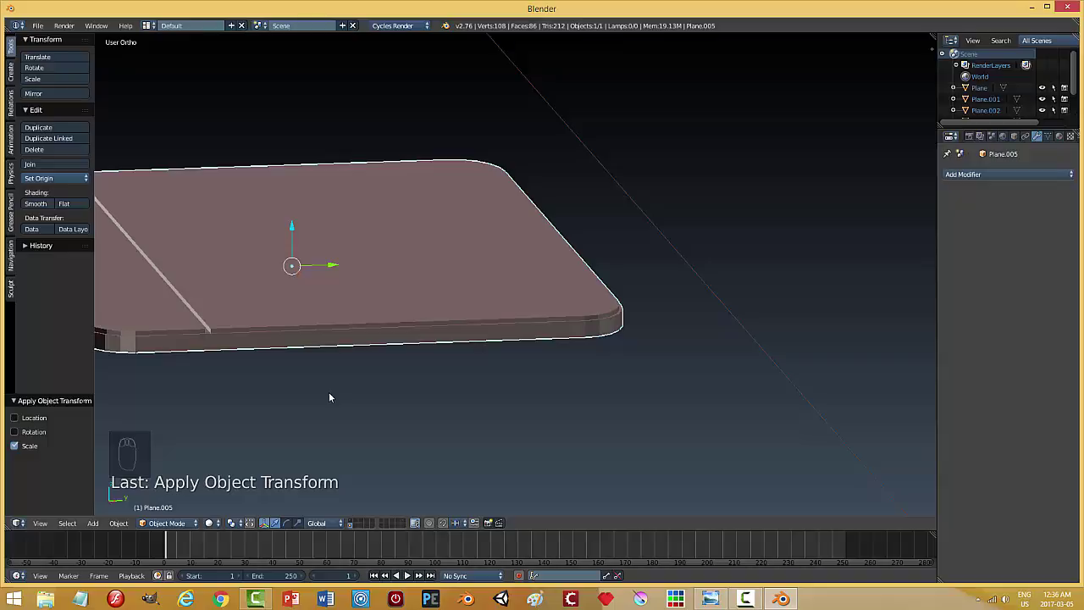
{"action": "key", "text": "Tab"}
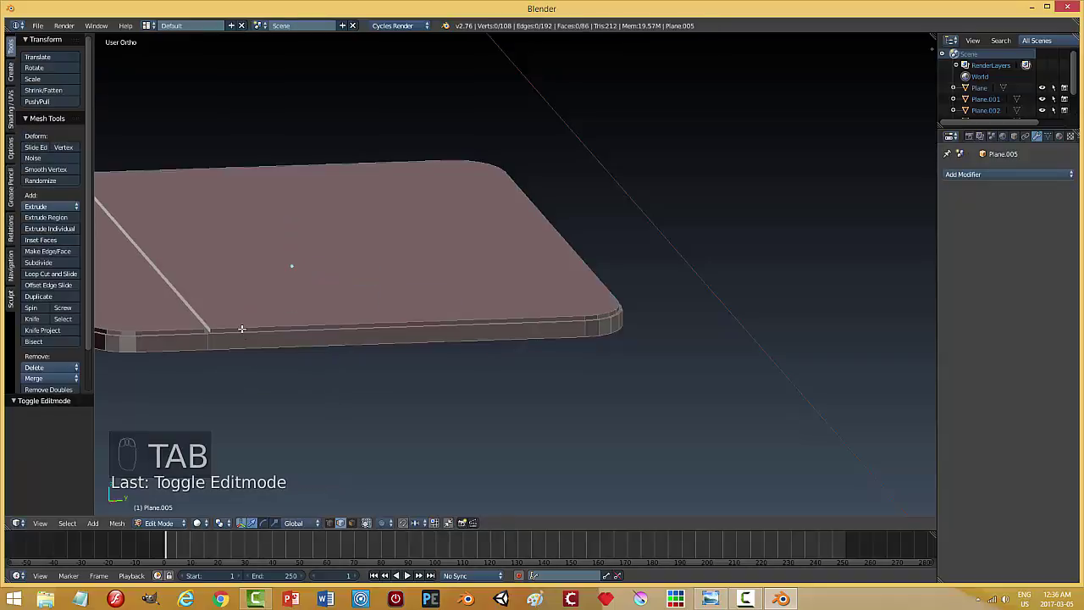
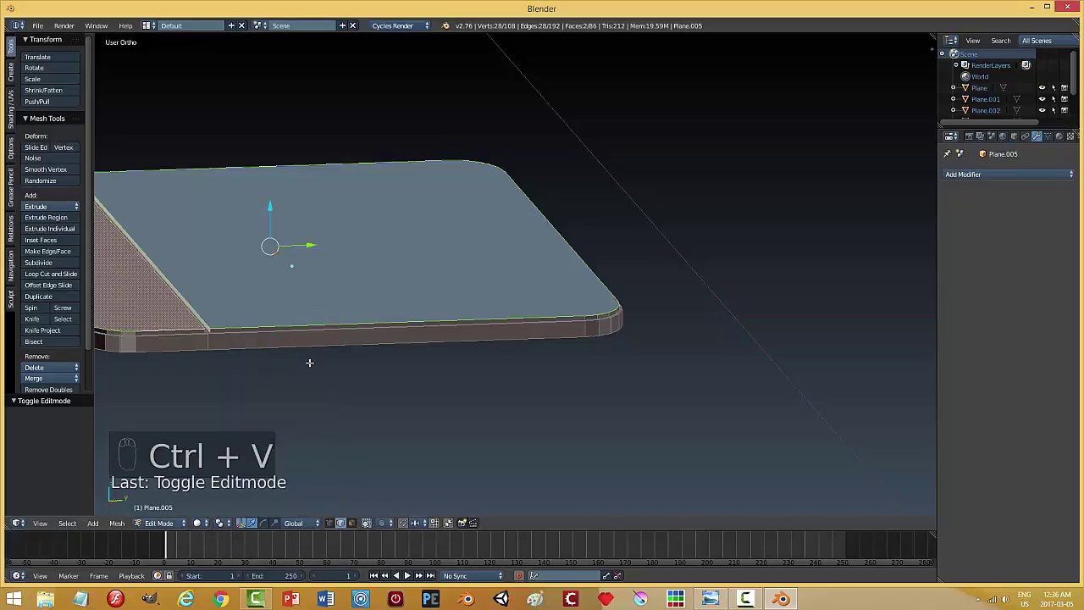
{"action": "key", "text": "ctrl+b"}
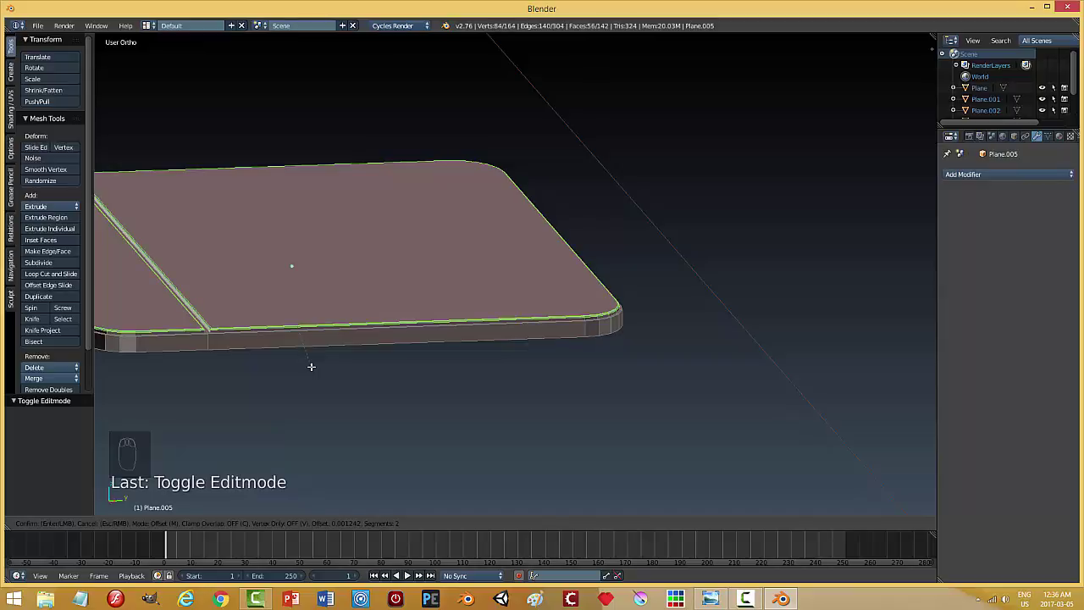
{"action": "key", "text": "a"}
Give the touchpad smooth shading with auto smooth keeping the edges crisp.
{"action": "key", "text": "Tab"}
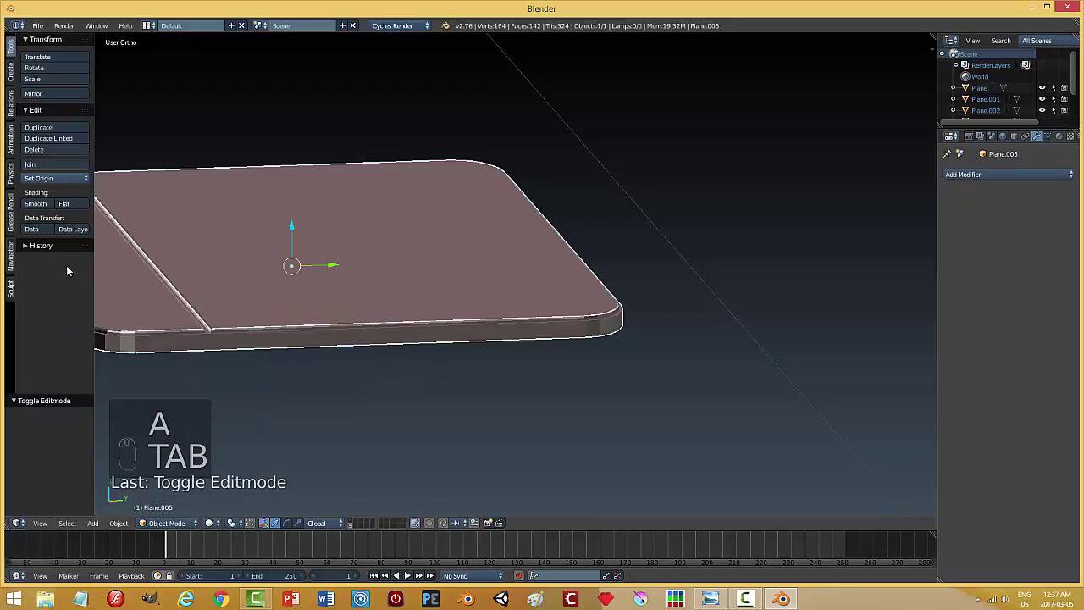
{"action": "left_click_drag", "start_coordinate": [42, 208], "coordinate": [925, 220]}
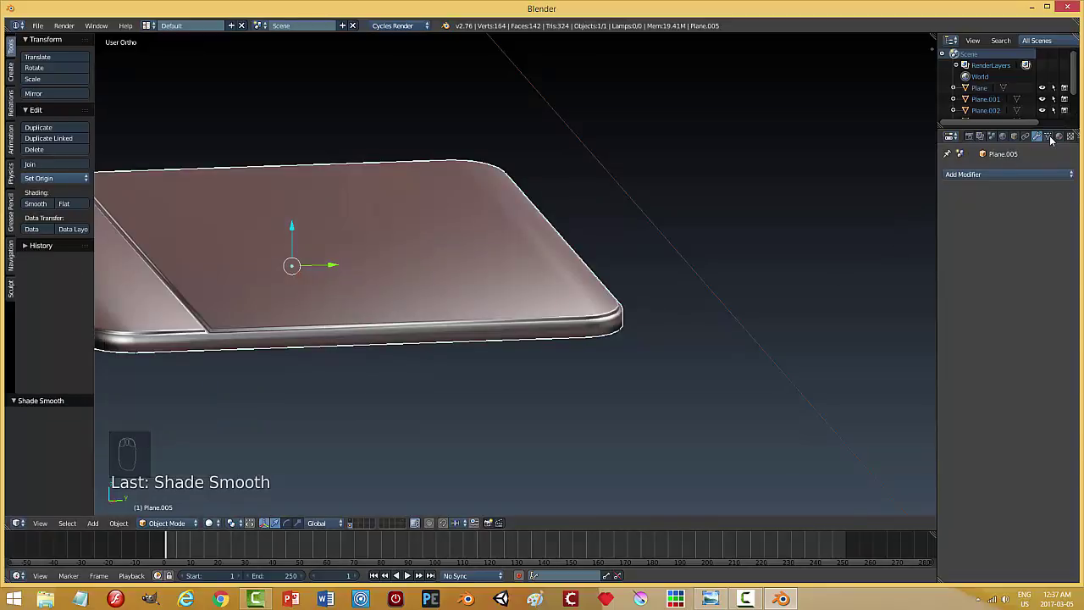
{"action": "left_click_drag", "start_coordinate": [1057, 140], "coordinate": [544, 345]}
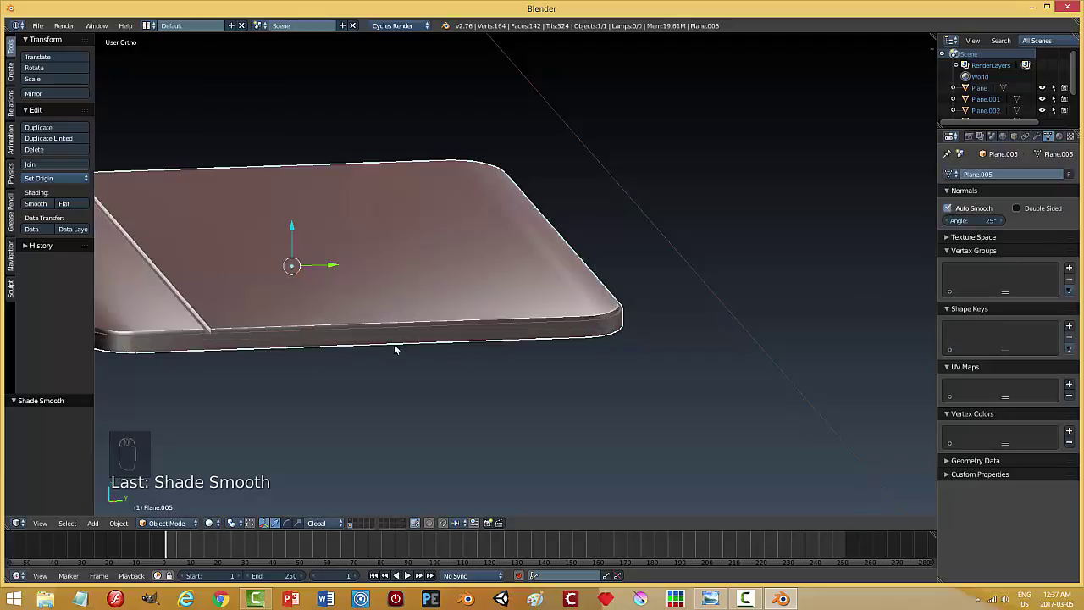
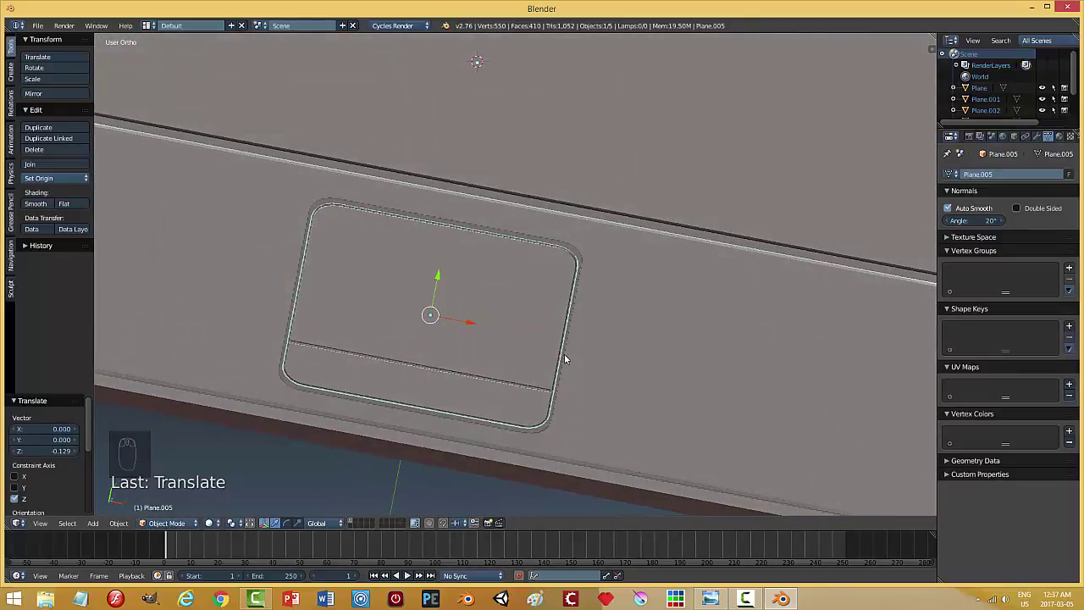
Widen the touchpad slightly along its width from top view.
{"action": "key", "text": "KP_7"}
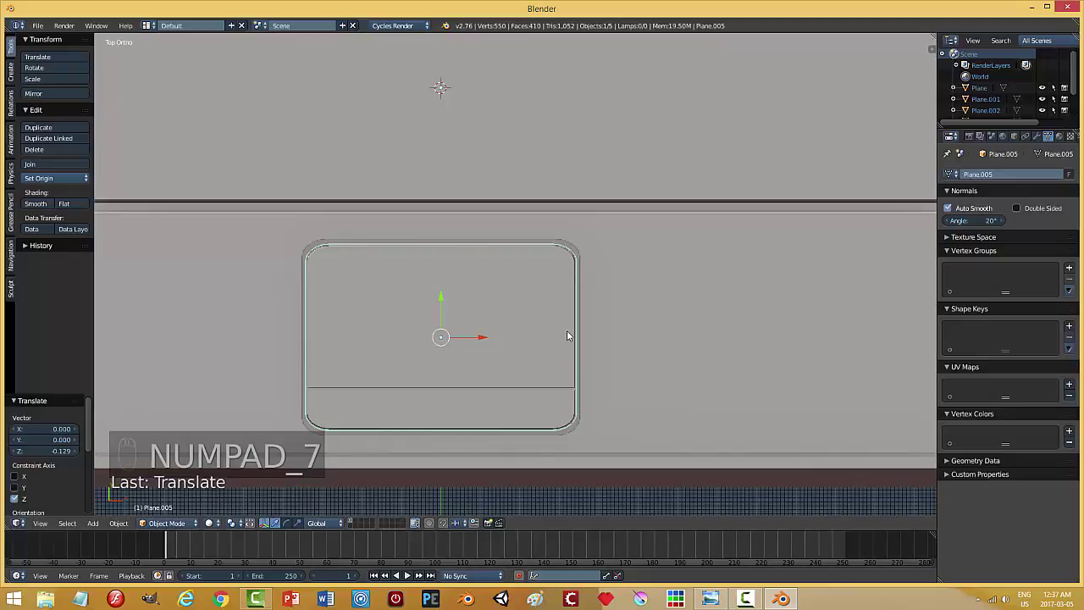
{"action": "key", "text": "s"}
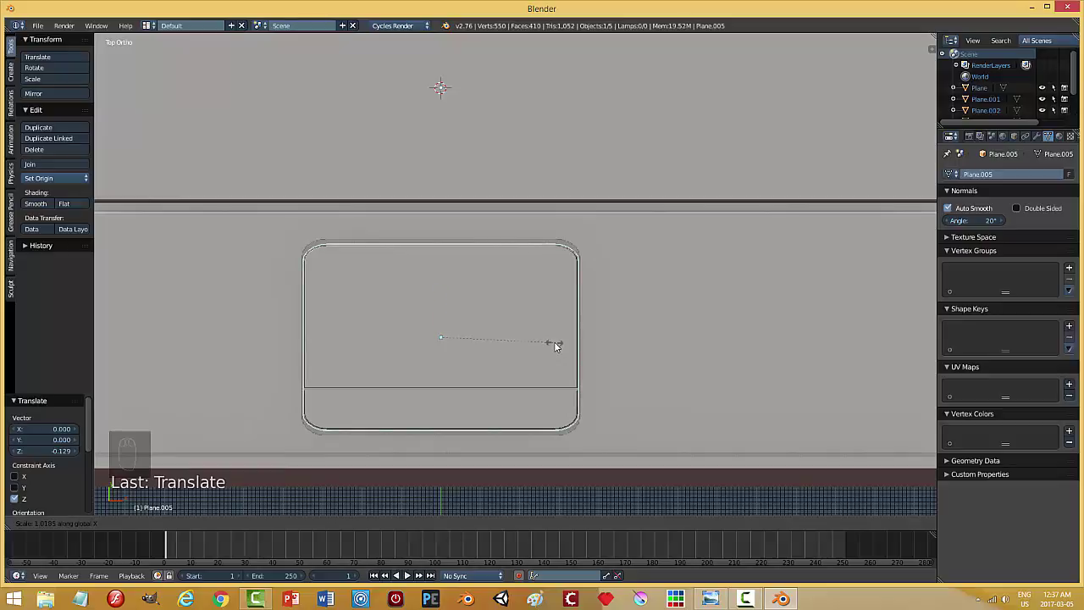
{"action": "key", "text": "s"}
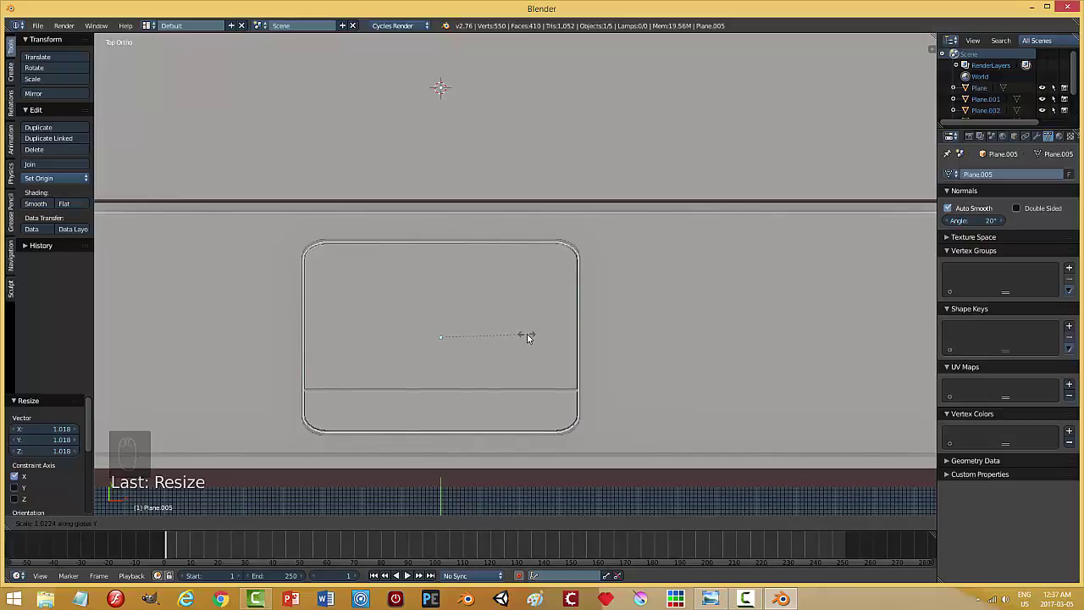
{"action": "key", "text": "a"}
Lower the touchpad down into the laptop deck.
{"action": "middle_click", "coordinate": [664, 376]}
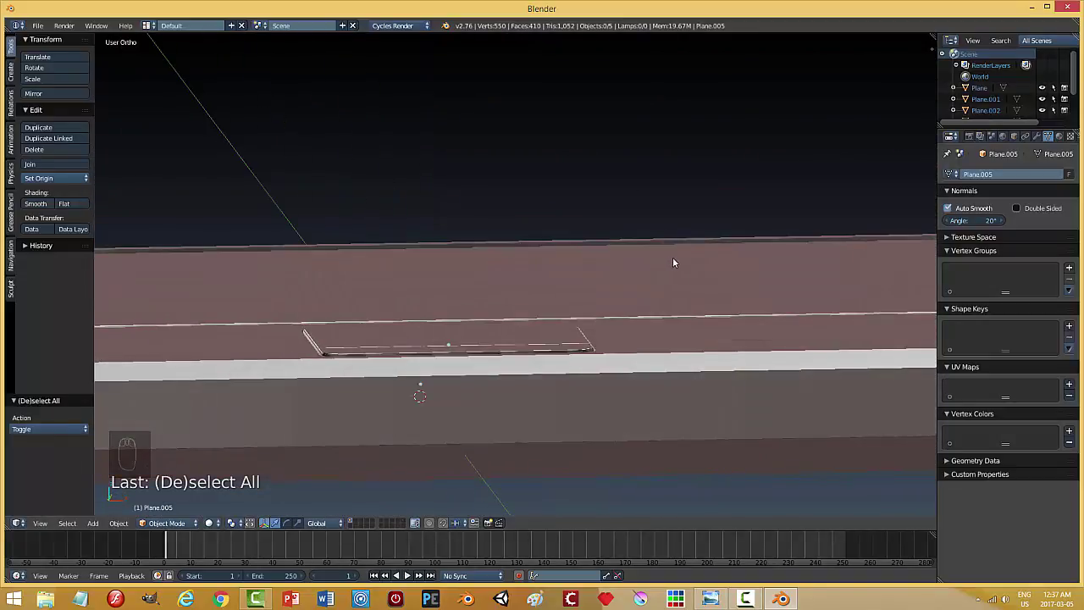
{"action": "left_click_drag", "start_coordinate": [497, 346], "coordinate": [463, 313]}
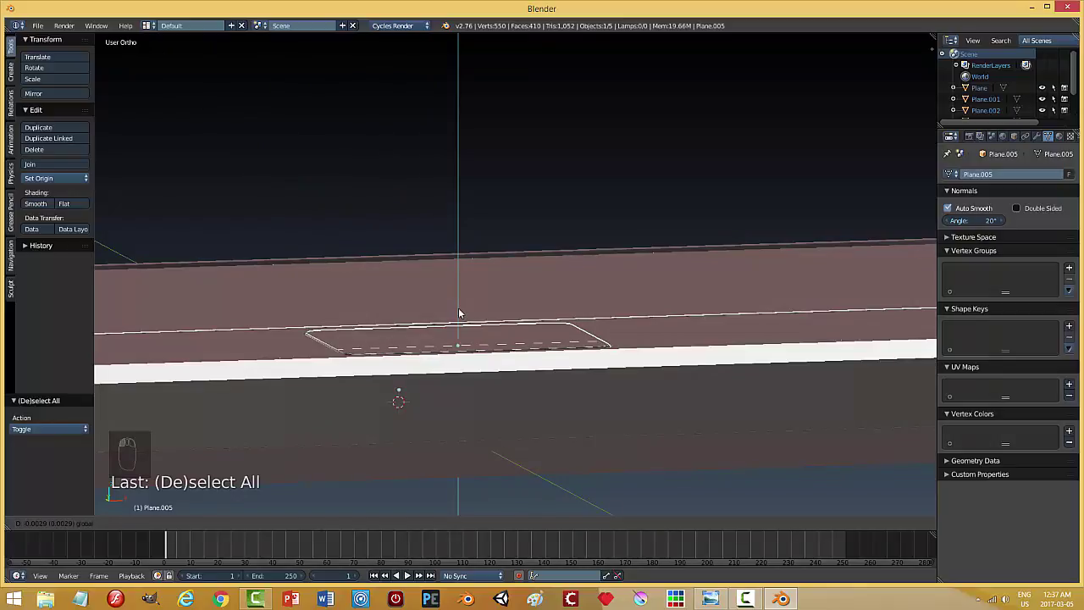
{"action": "key", "text": "a"}
{"action": "left_click_drag", "start_coordinate": [570, 346], "coordinate": [593, 352]}
{"action": "middle_click", "coordinate": [610, 334]}
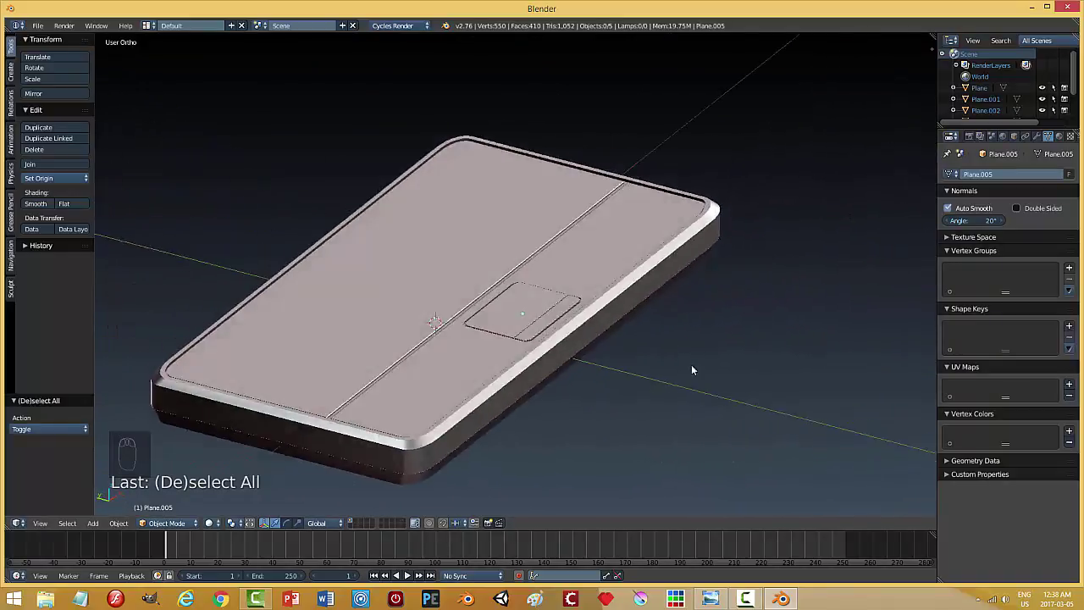
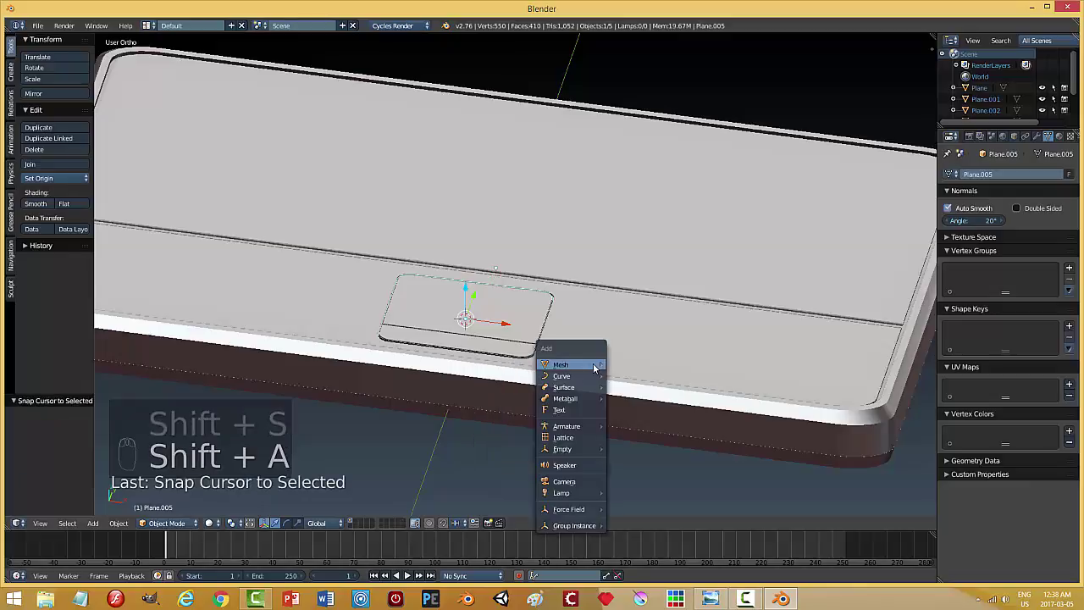
Add a circle mesh at the 3D cursor and shrink it into a small ring.
{"action": "key", "text": "shift+a"}
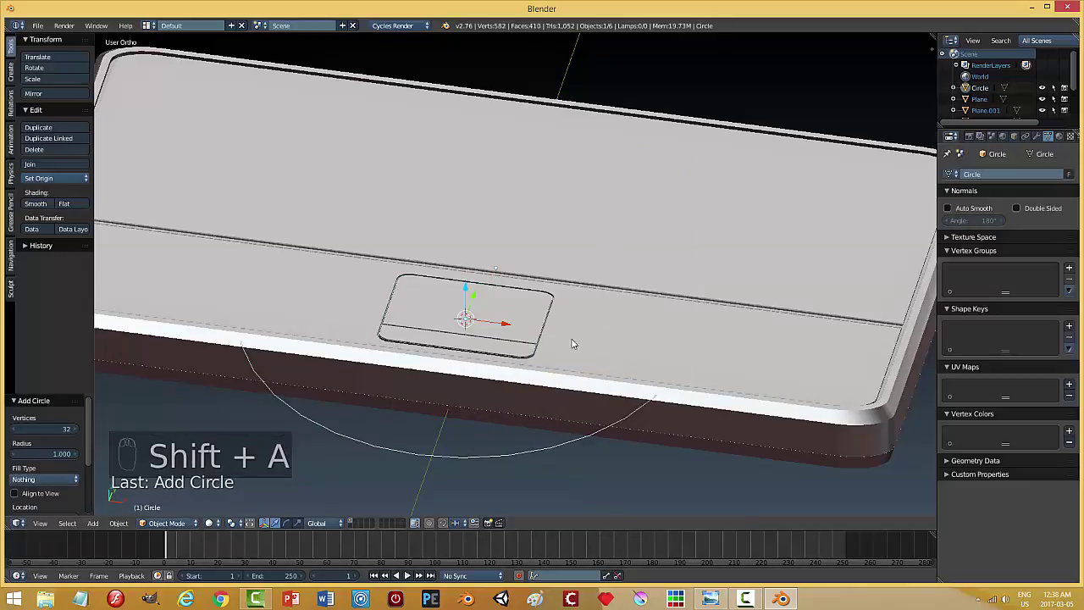
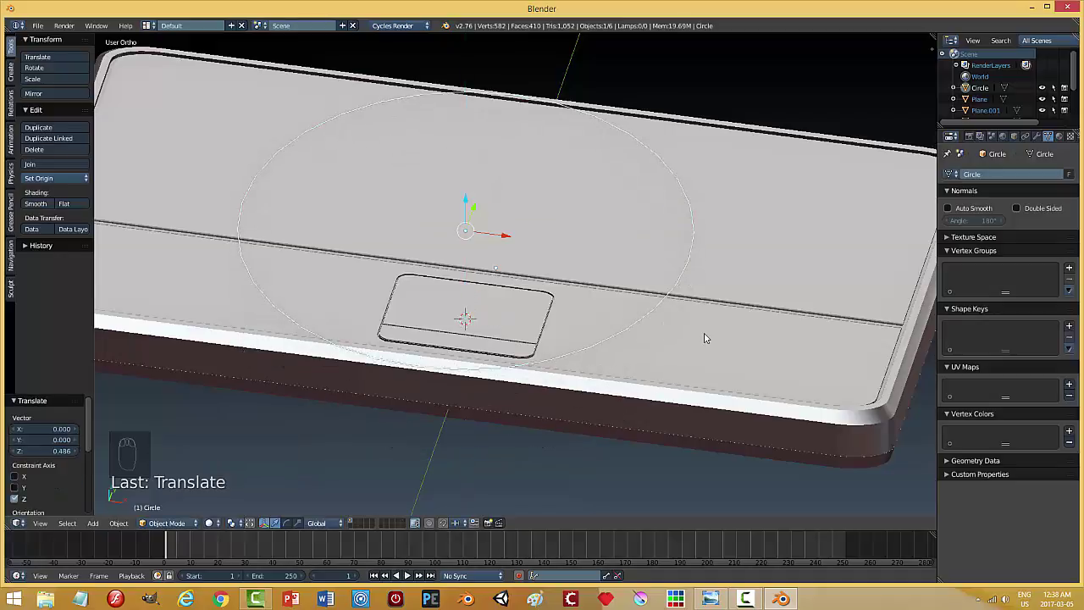
{"action": "key", "text": "n"}
{"action": "left_click_drag", "start_coordinate": [886, 487], "coordinate": [639, 371]}
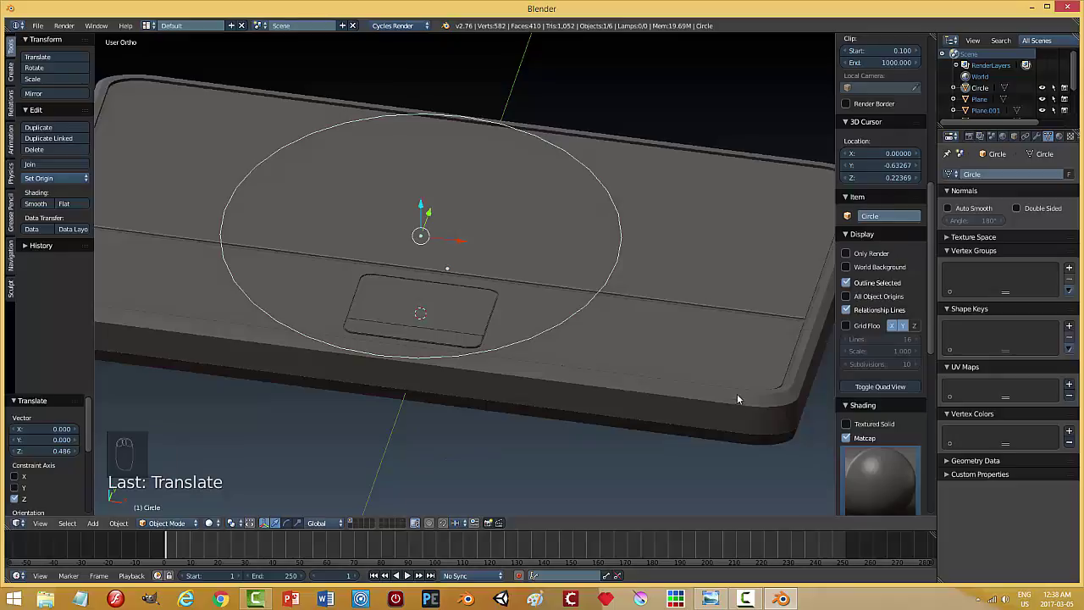
{"action": "key", "text": "n"}
{"action": "key", "text": "s"}
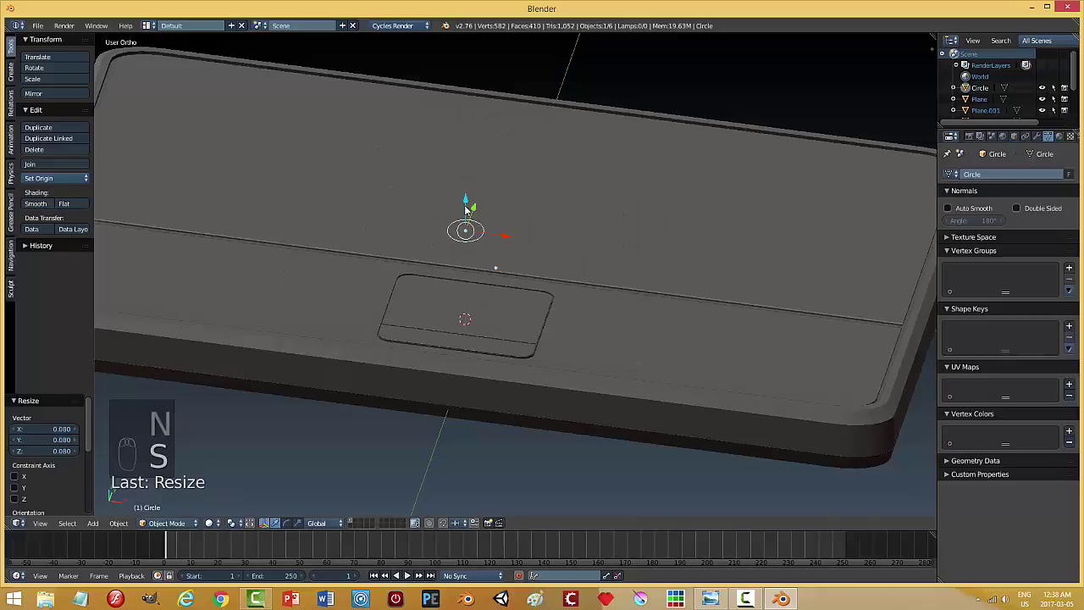
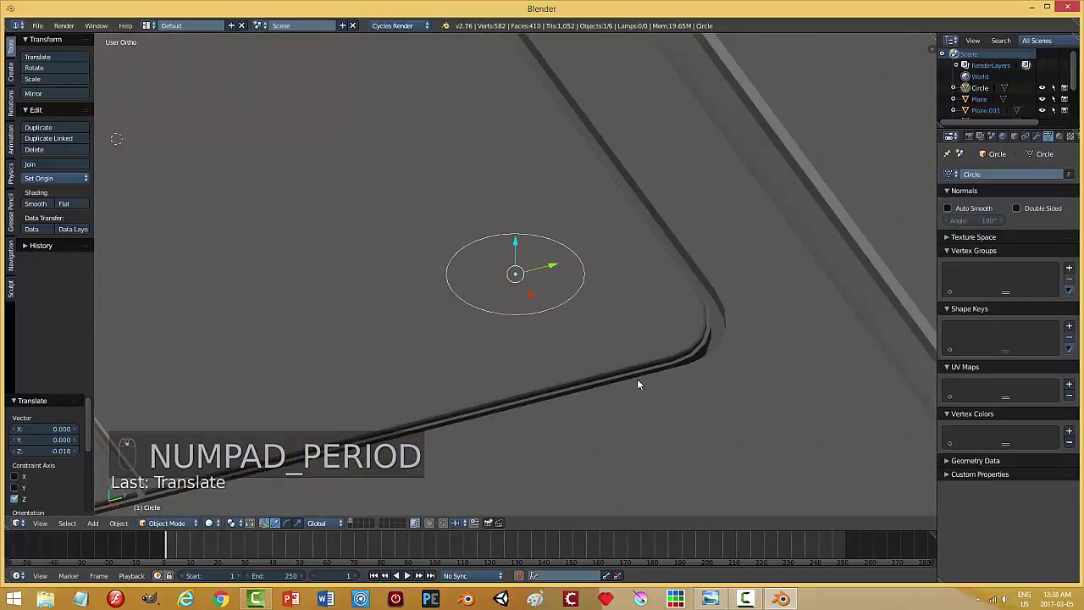
Enter mesh editing on the new circle's vertices.
{"action": "key", "text": "Tab"}
{"action": "key", "text": "ctrl+`"}
{"action": "key", "text": "Escape"}
Delete the circle's lower half vertices, leaving the upper arc.
{"action": "key", "text": "ctrl+`"}
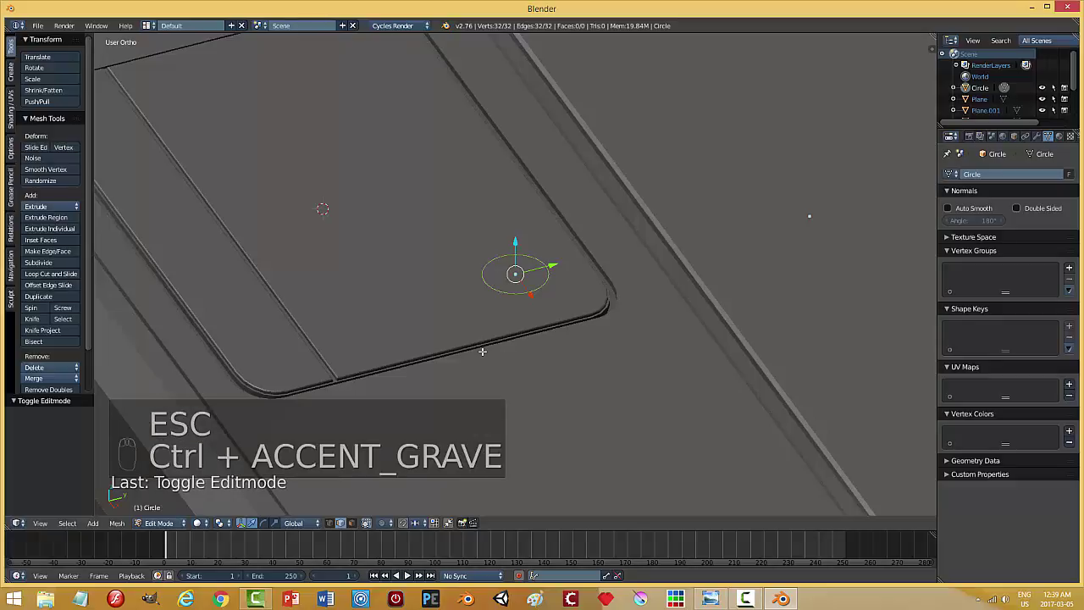
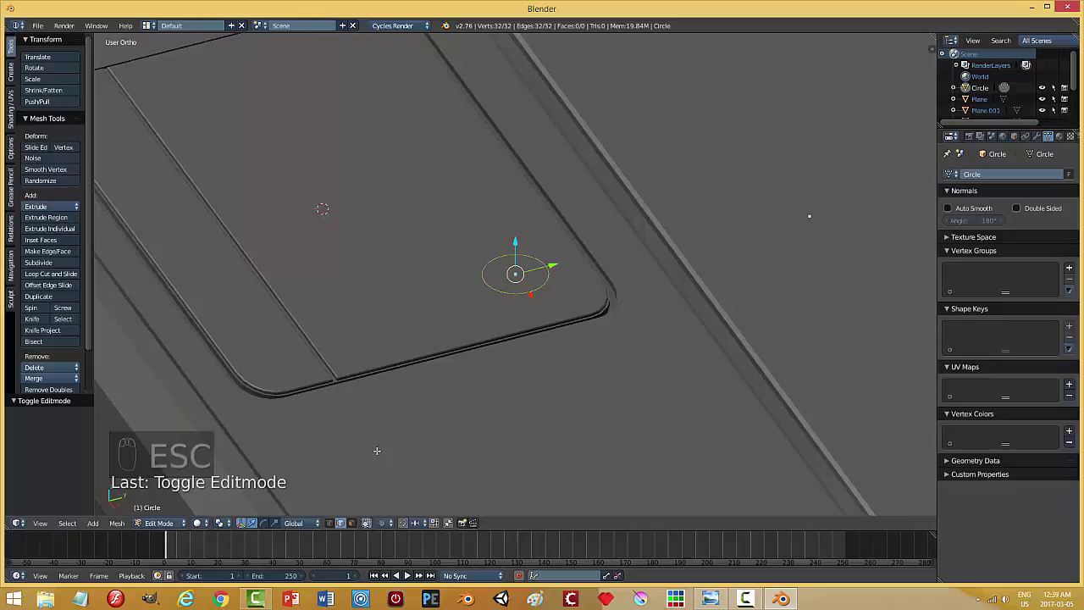
{"action": "key", "text": "ctrl+Tab"}
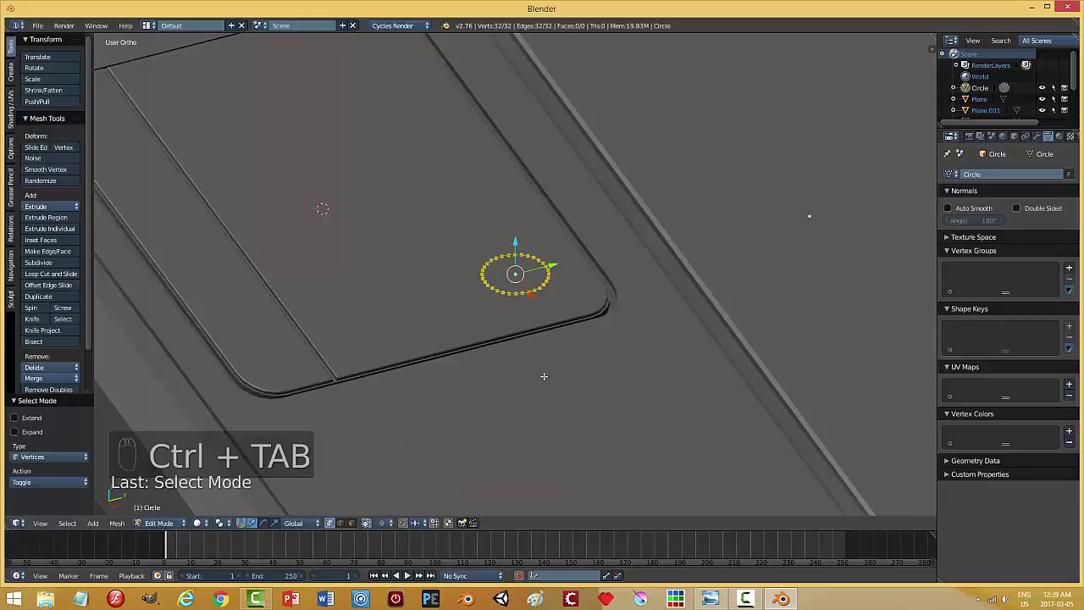
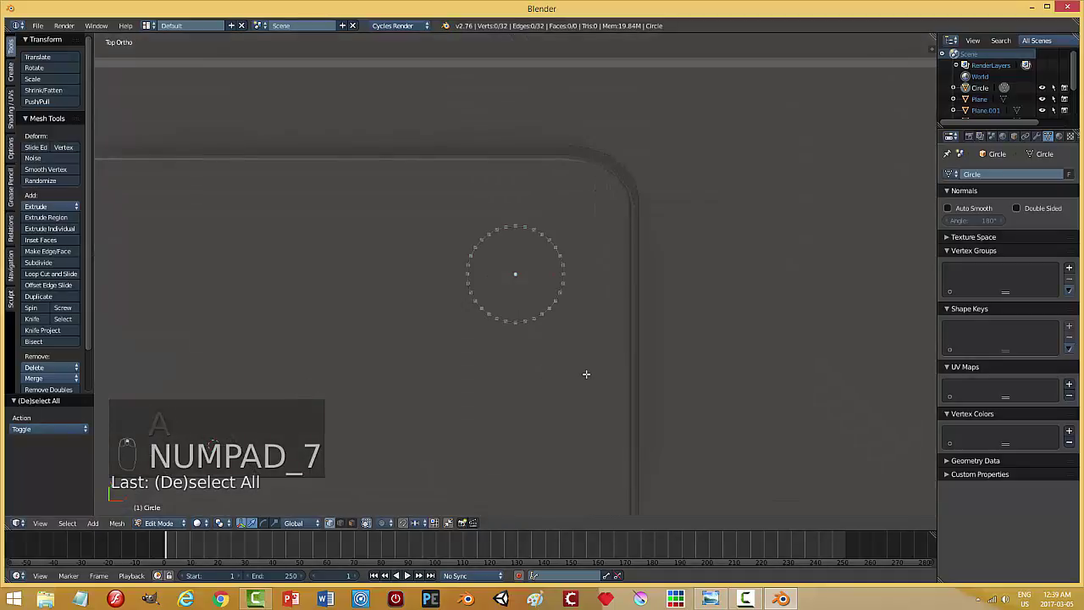
{"action": "key", "text": "b"}
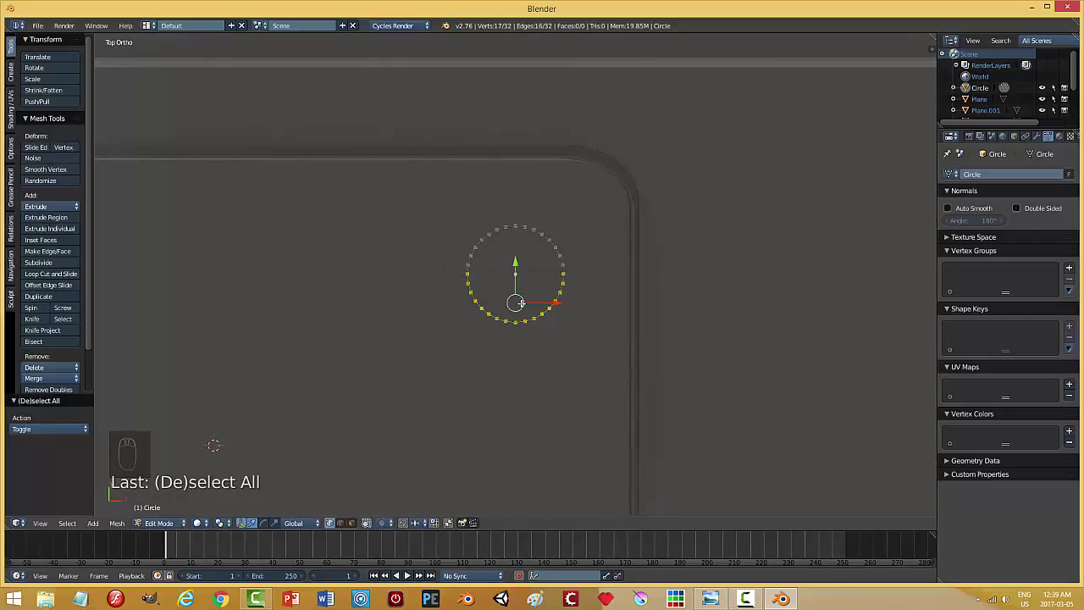
{"action": "key", "text": "x"}
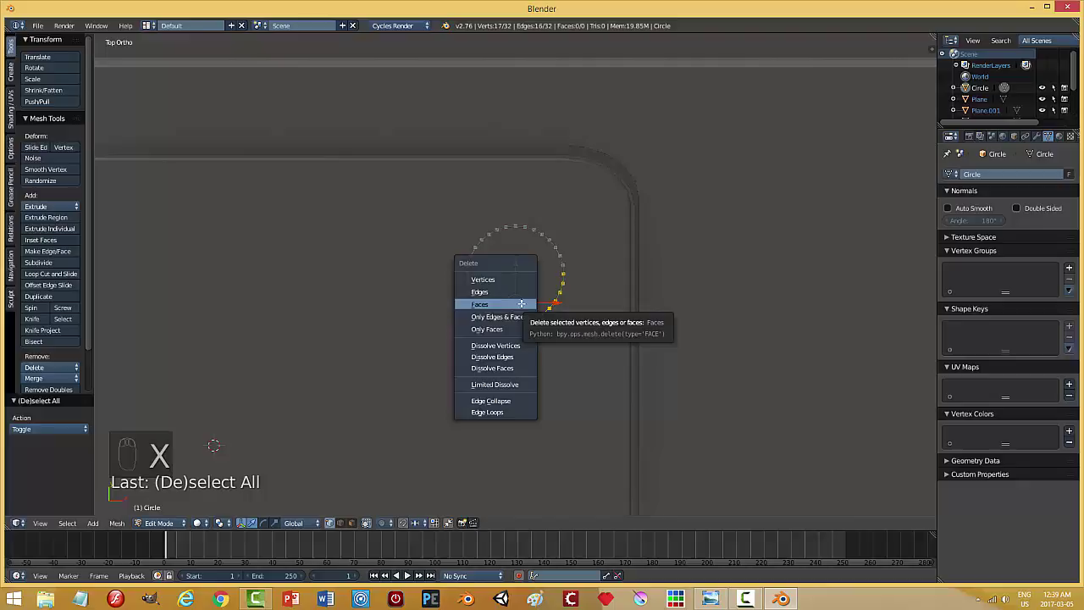
{"action": "key", "text": "a"}
Duplicate the remaining half arc in place.
{"action": "key", "text": "shift+d"}
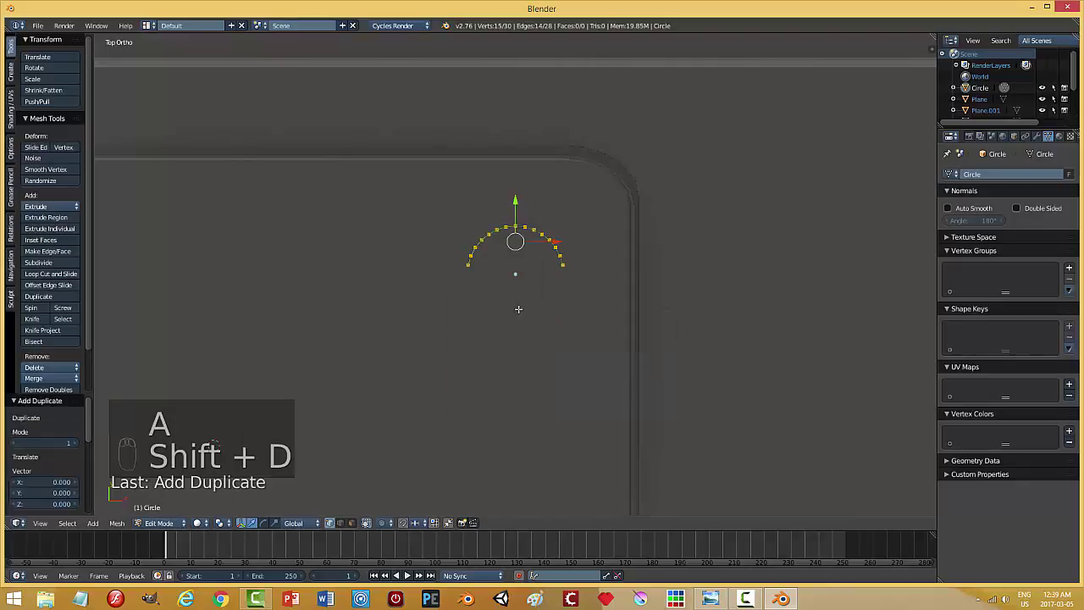
{"action": "key", "text": "r"}
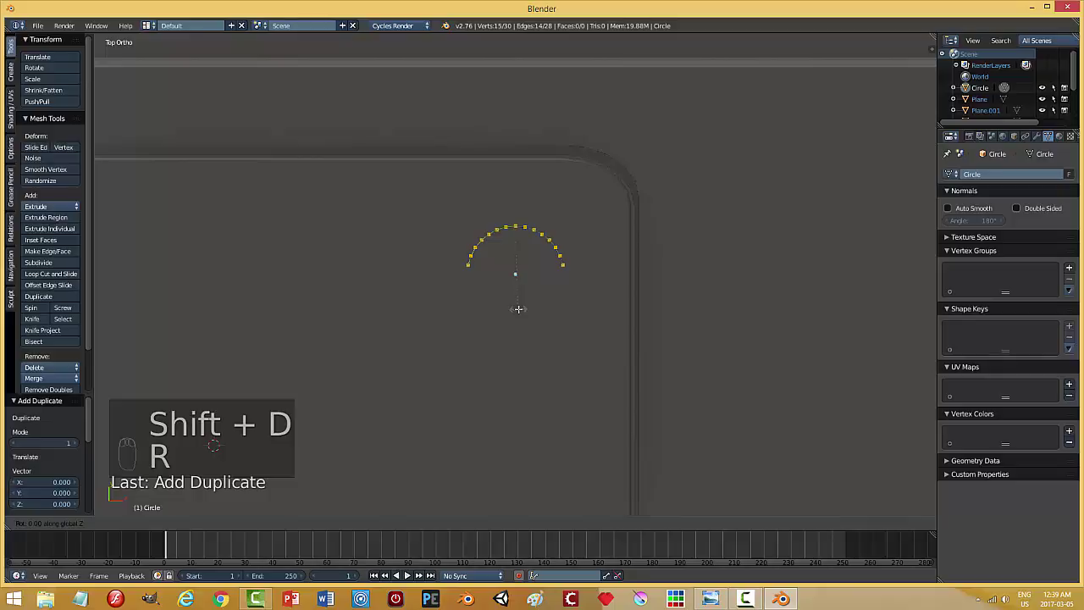
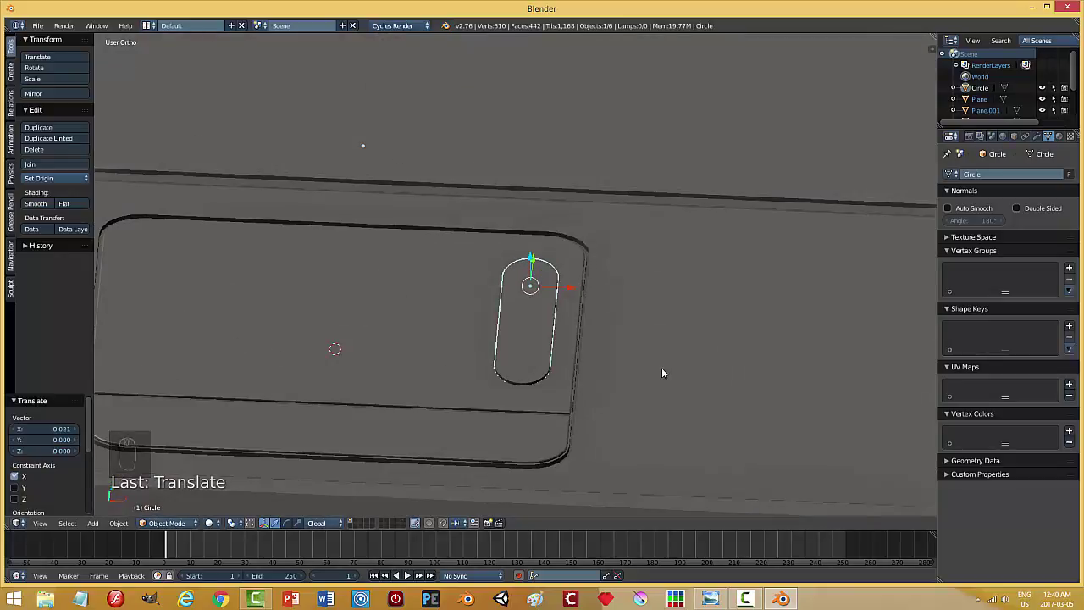
Narrow the capsule outline and resize it along one axis.
{"action": "key", "text": "s"}
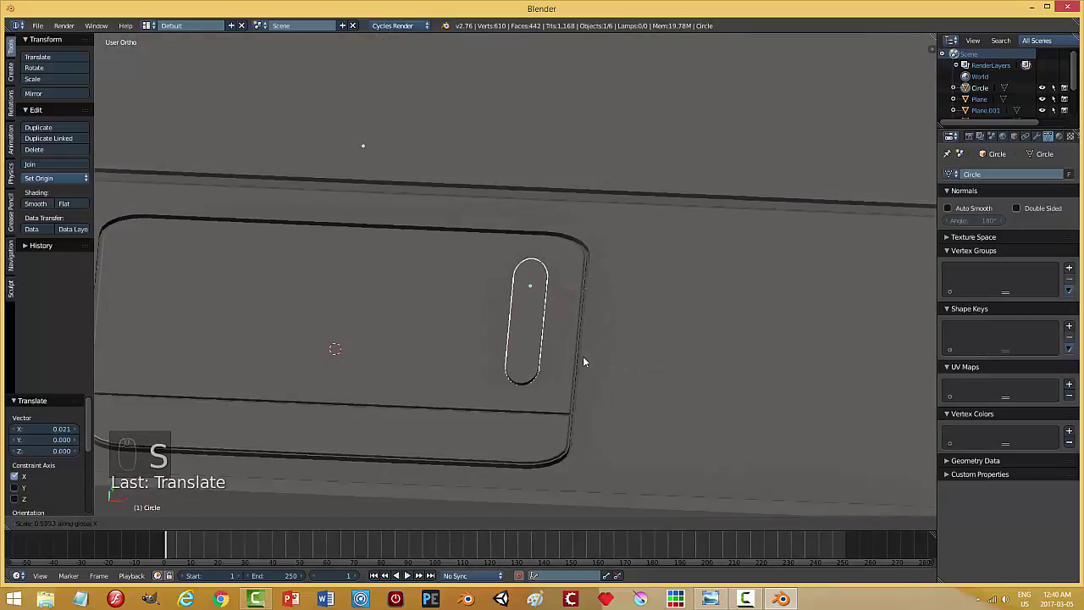
{"action": "left_click_drag", "start_coordinate": [612, 351], "coordinate": [555, 361]}
{"action": "key", "text": "s"}
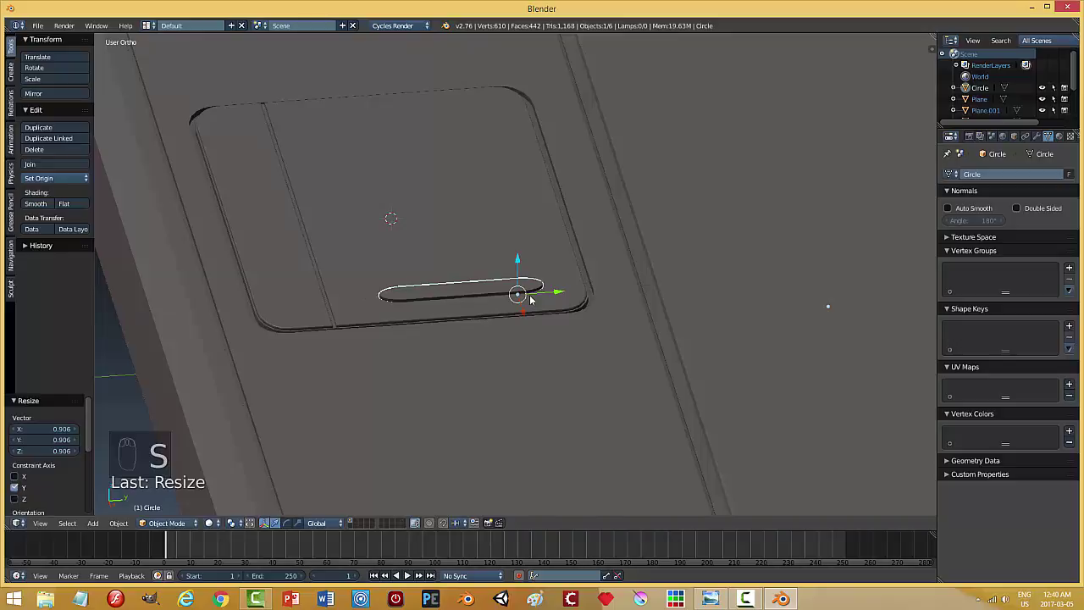
{"action": "left_click_drag", "start_coordinate": [562, 297], "coordinate": [623, 382]}
{"action": "left_click_drag", "start_coordinate": [581, 376], "coordinate": [633, 371]}
Move the capsule toward the touchpad corner and shrink it into a small slot.
{"action": "key", "text": "s"}
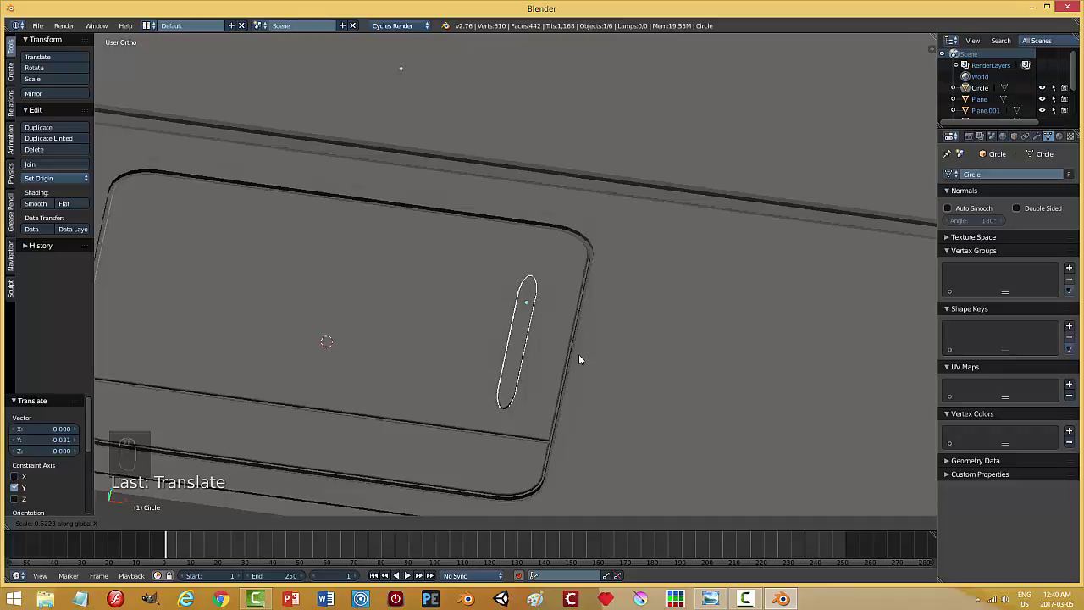
{"action": "left_click_drag", "start_coordinate": [572, 312], "coordinate": [636, 367]}
{"action": "key", "text": "s"}
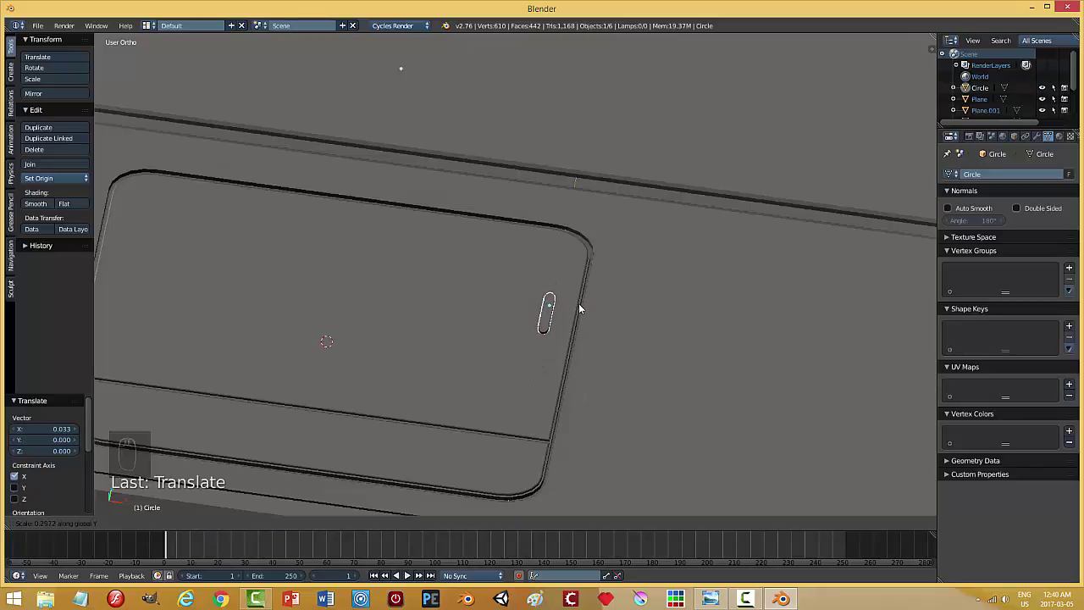
{"action": "left_click_drag", "start_coordinate": [565, 278], "coordinate": [625, 315]}
{"action": "key", "text": "Tab"}
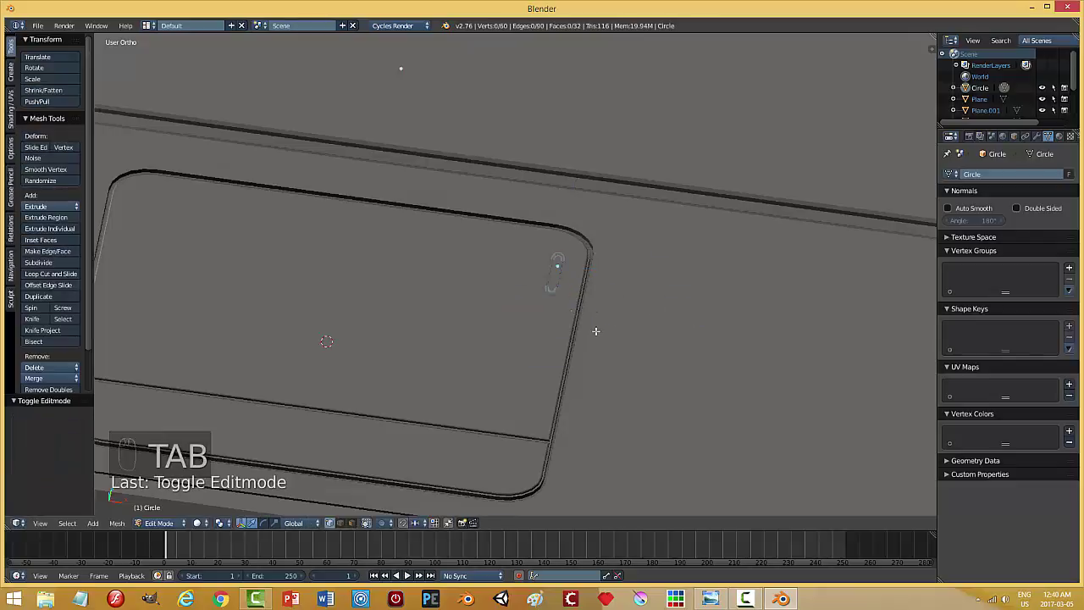
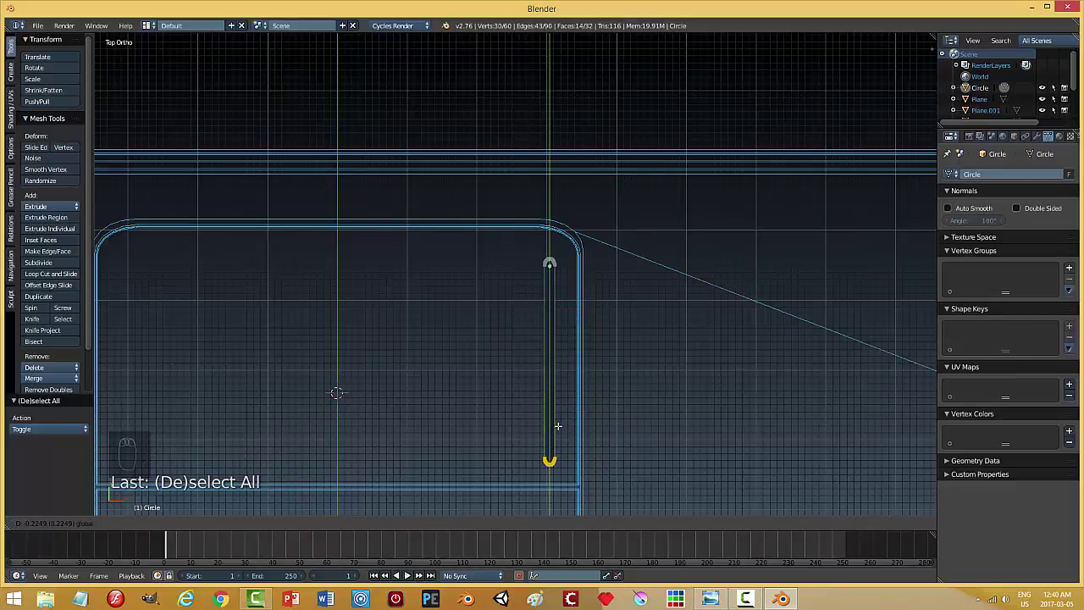
Stretch the capsule into a long thin bar along the touchpad's lower edge.
{"action": "key", "text": "a"}
{"action": "key", "text": "Tab"}
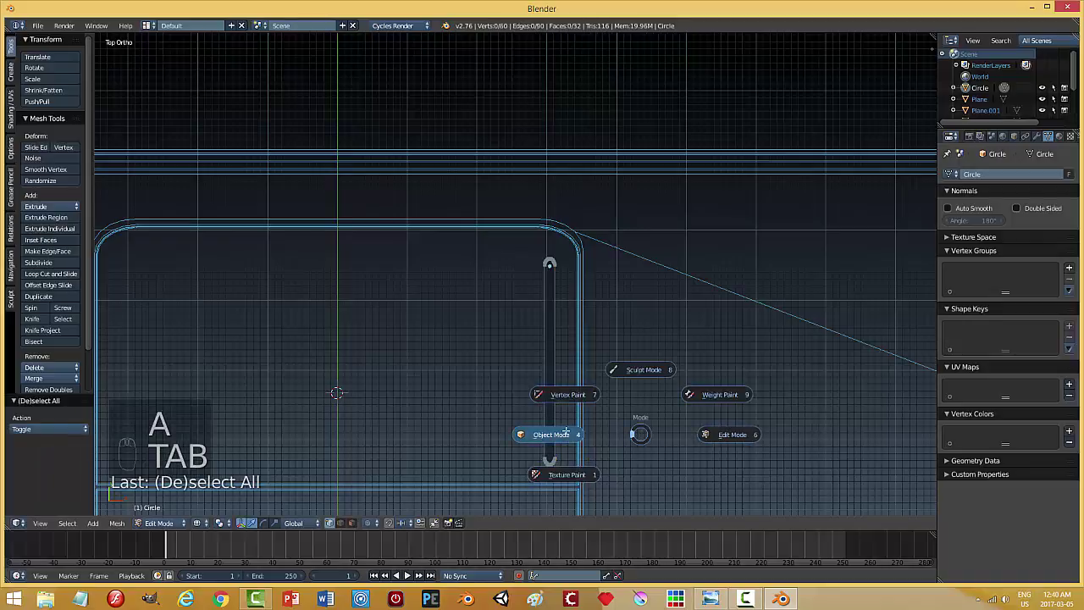
{"action": "middle_click", "coordinate": [652, 444]}
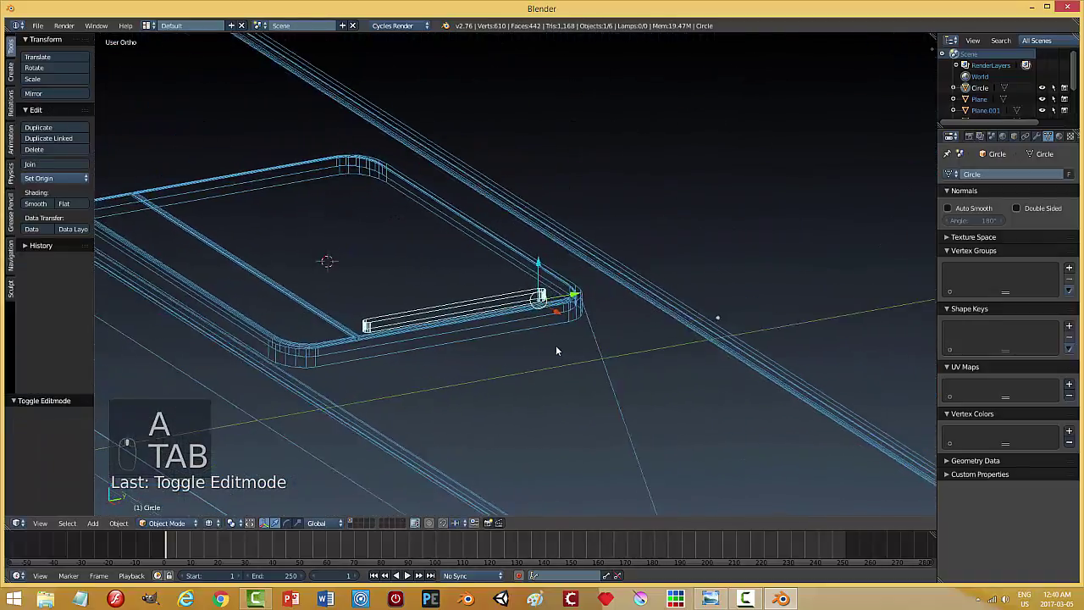
{"action": "key", "text": "z"}
Return to solid shading and select all of the bar's vertices for editing.
{"action": "left_click_drag", "start_coordinate": [542, 390], "coordinate": [571, 401]}
{"action": "key", "text": "Tab"}
{"action": "key", "text": "Tab"}
{"action": "key", "text": "a"}
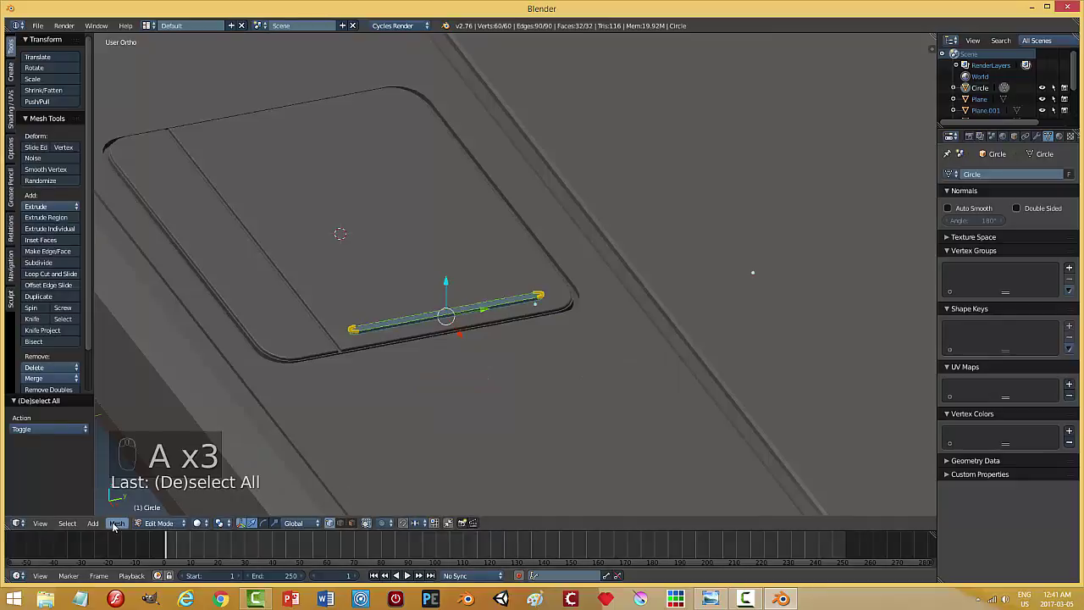
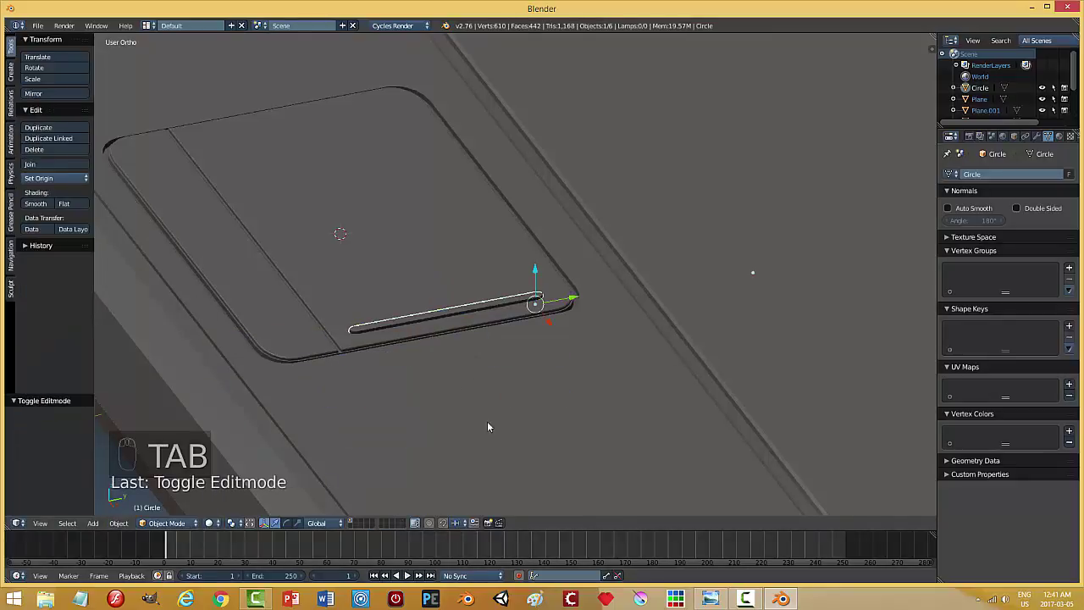
Orbit the view around the touchpad slot.
{"action": "left_click_drag", "start_coordinate": [410, 255], "coordinate": [492, 422]}
{"action": "left_click_drag", "start_coordinate": [506, 377], "coordinate": [492, 421]}
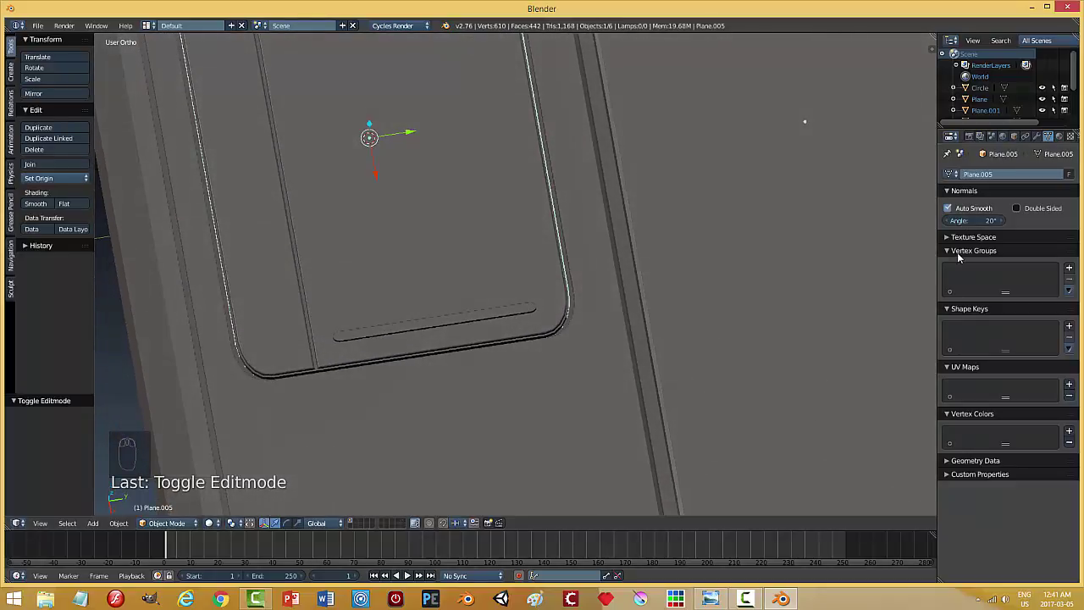
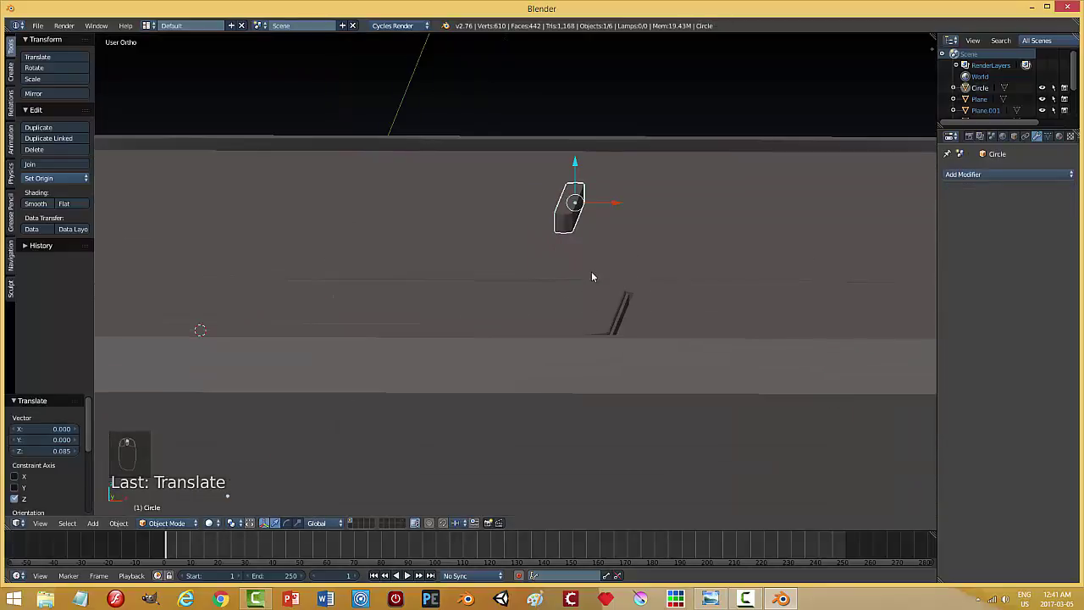
Move the slot piece to its own layer and select its rim edge loops in edge mode.
{"action": "key", "text": "m"}
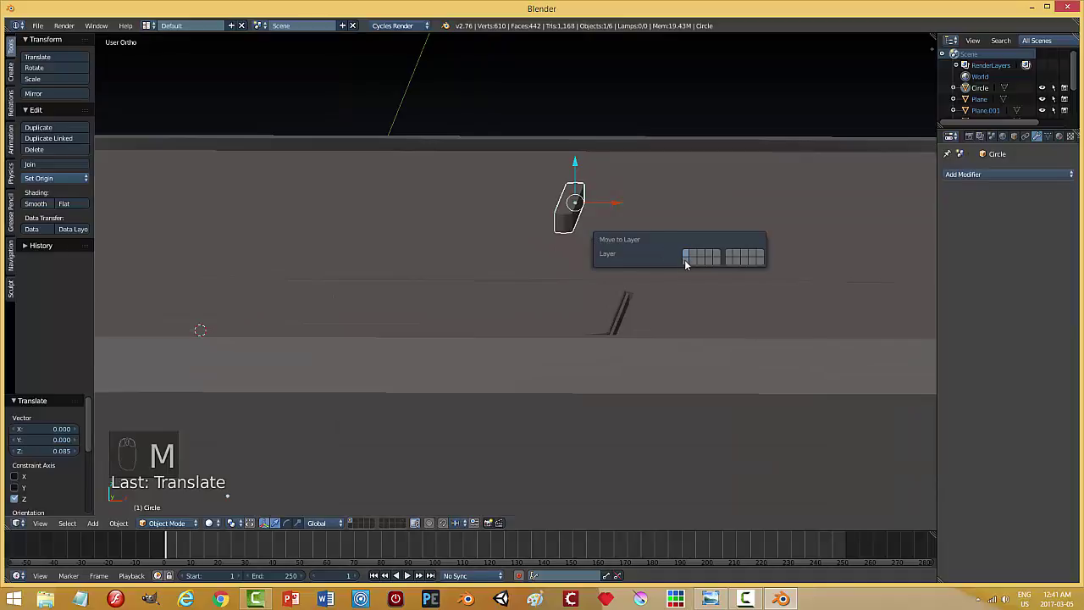
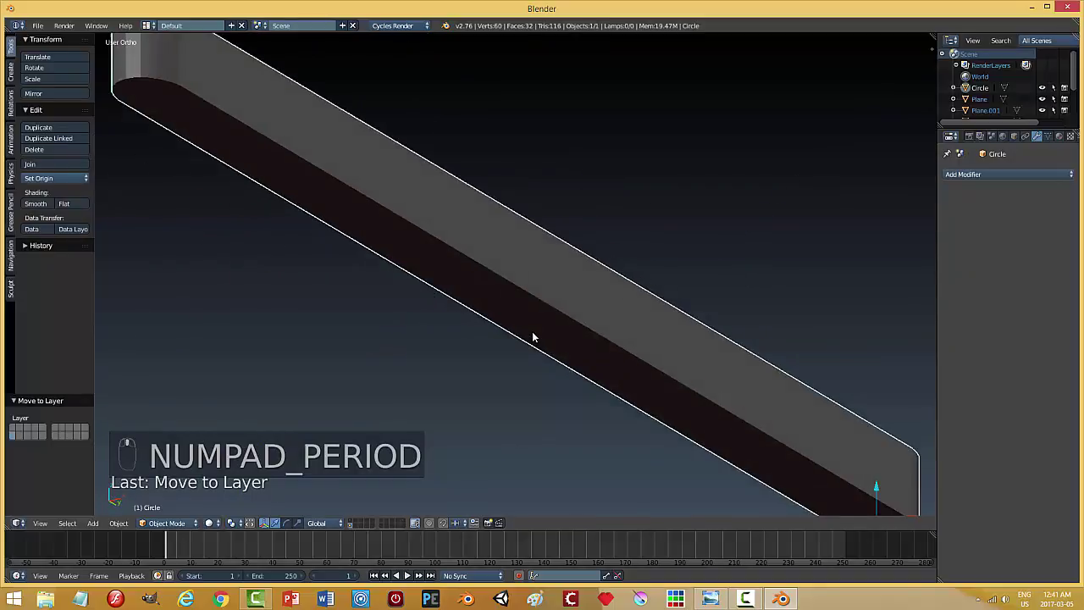
{"action": "key", "text": "Tab"}
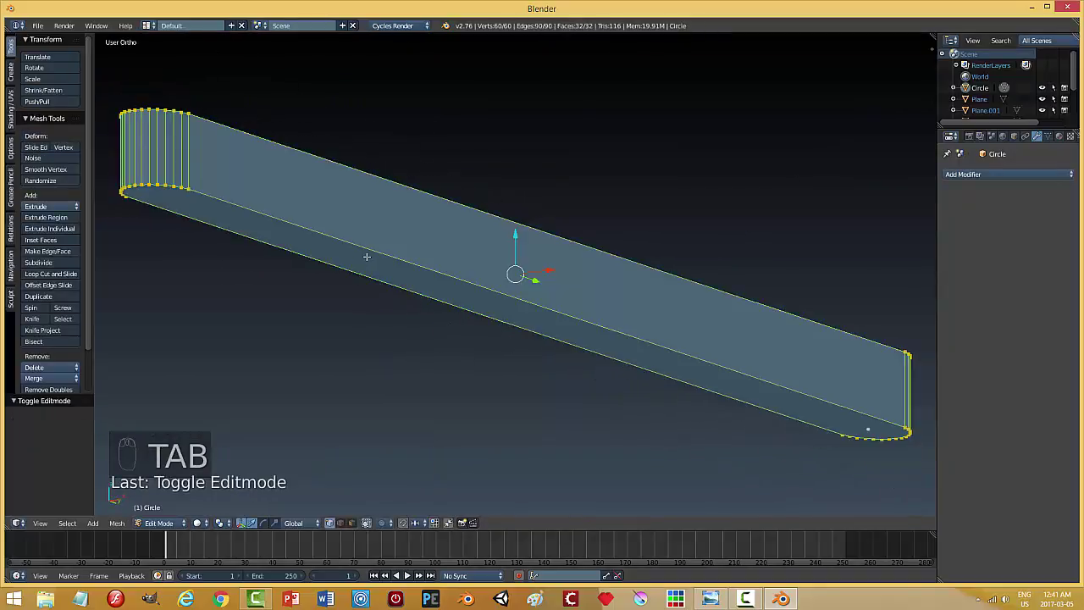
{"action": "key", "text": "ctrl+Tab"}
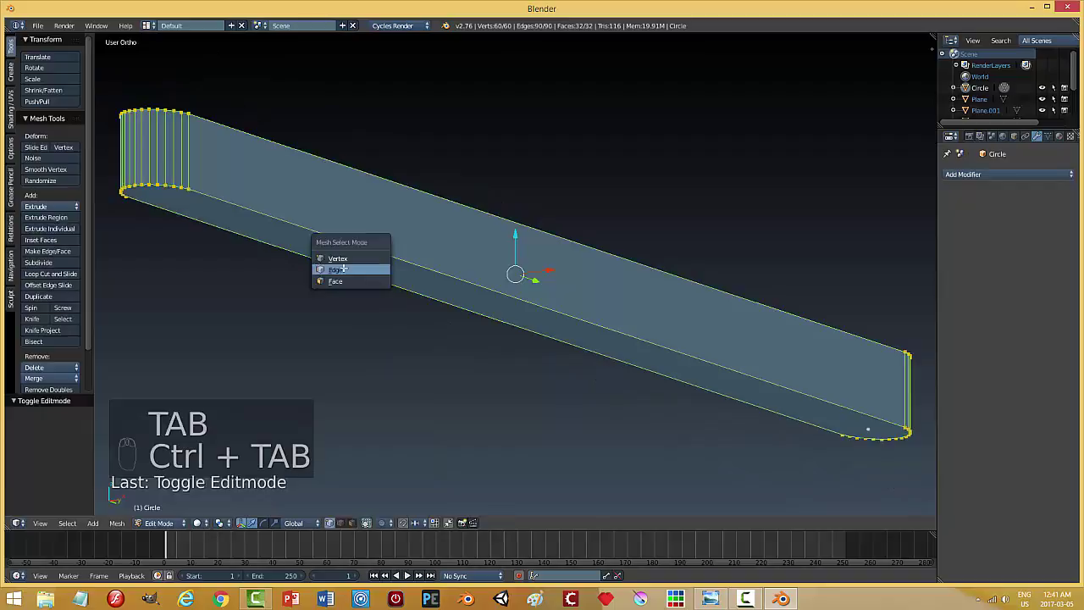
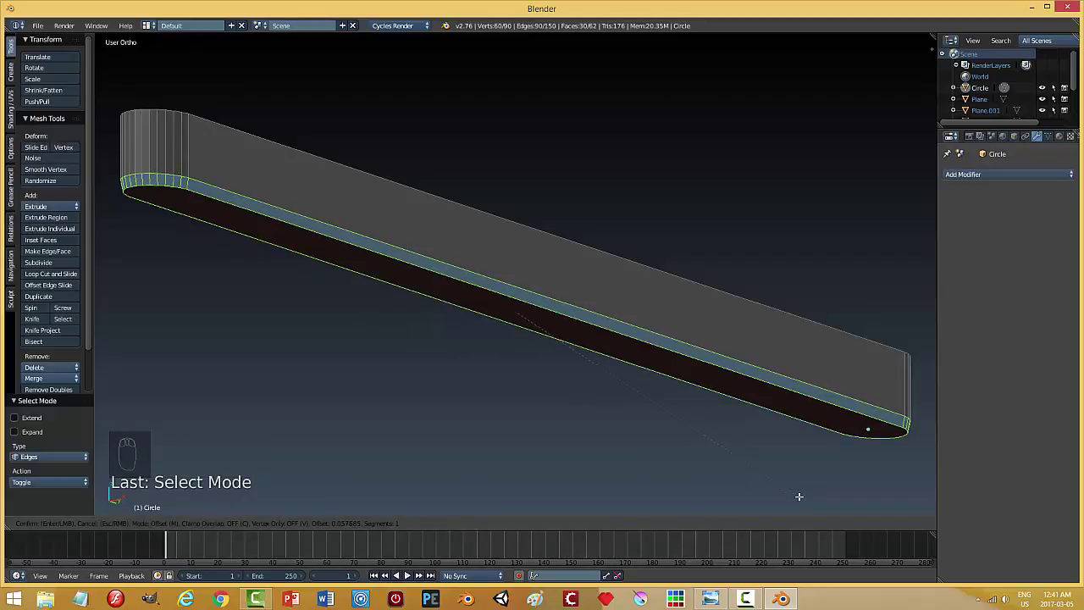
{"action": "key", "text": "a"}
{"action": "key", "text": "Tab"}
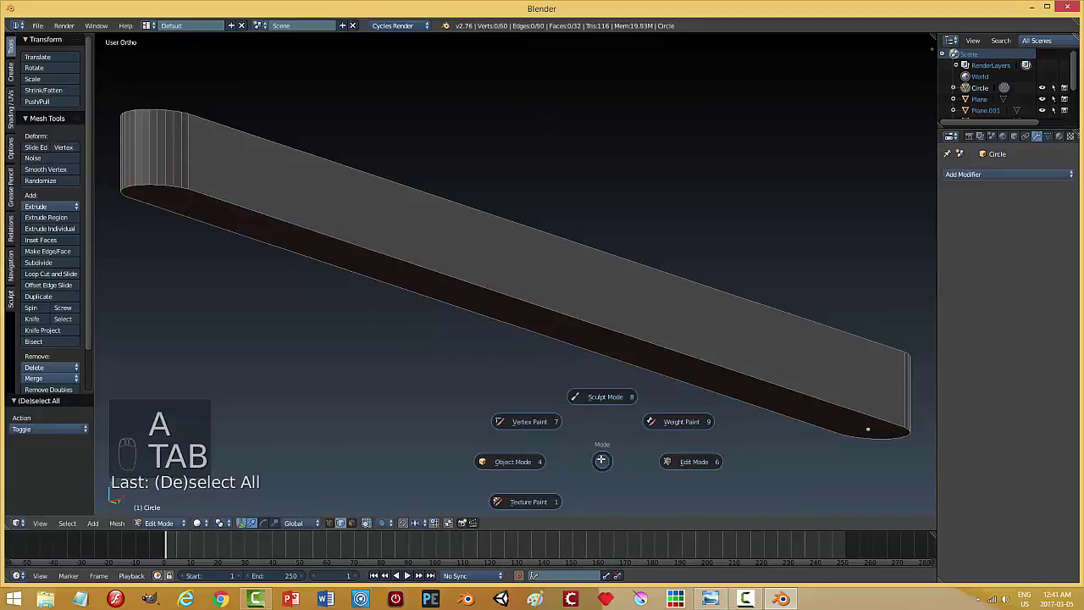
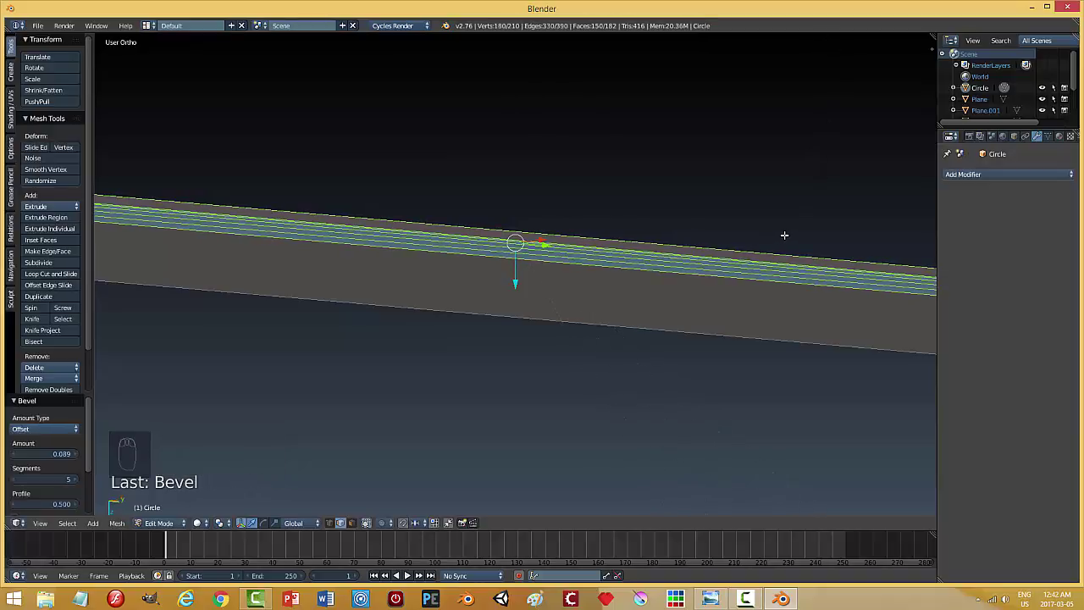
Bevel the slot's long edges into a rounded rim with extra segments and set width.
{"action": "key", "text": "a"}
{"action": "key", "text": "Tab"}
{"action": "left_click_drag", "start_coordinate": [620, 184], "coordinate": [669, 252]}
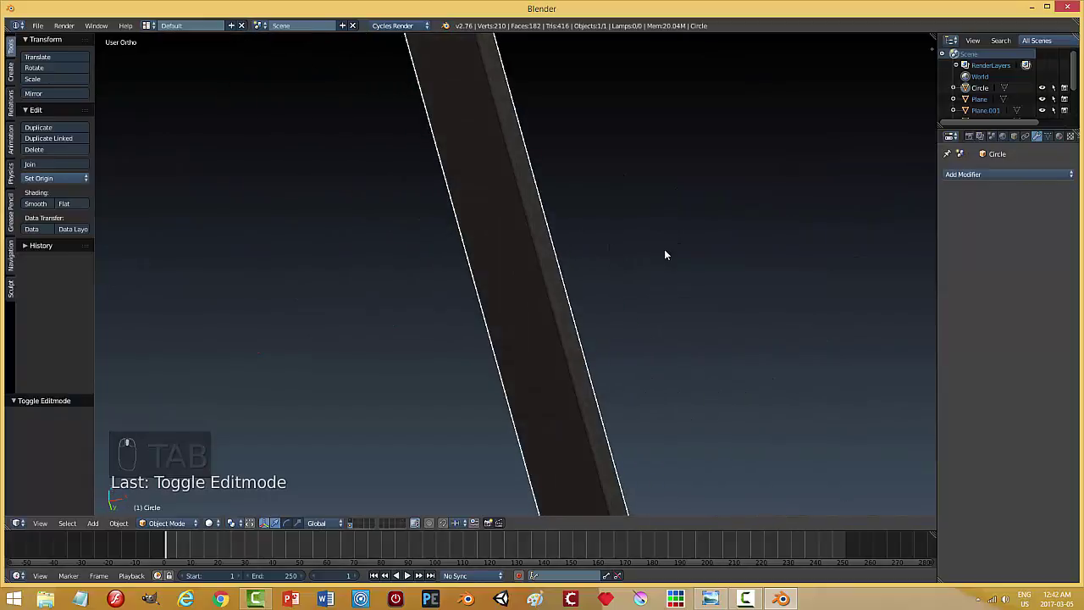
Experiment with moving the trial circle shape, then undo the changes.
{"action": "key", "text": "m"}
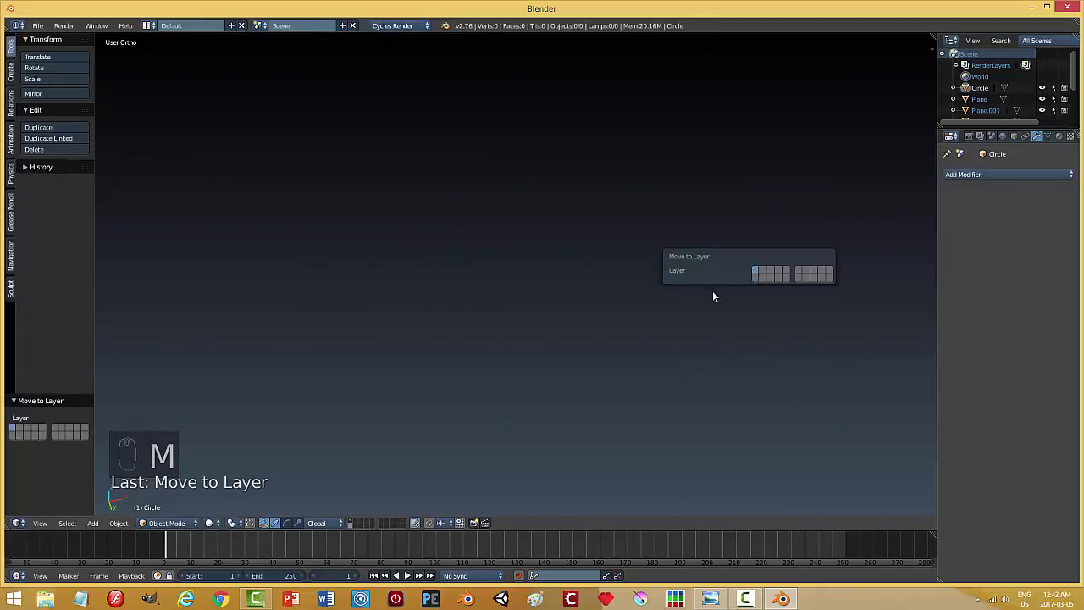
{"action": "left_click_drag", "start_coordinate": [357, 521], "coordinate": [520, 365]}
{"action": "left_click_drag", "start_coordinate": [518, 326], "coordinate": [558, 282]}
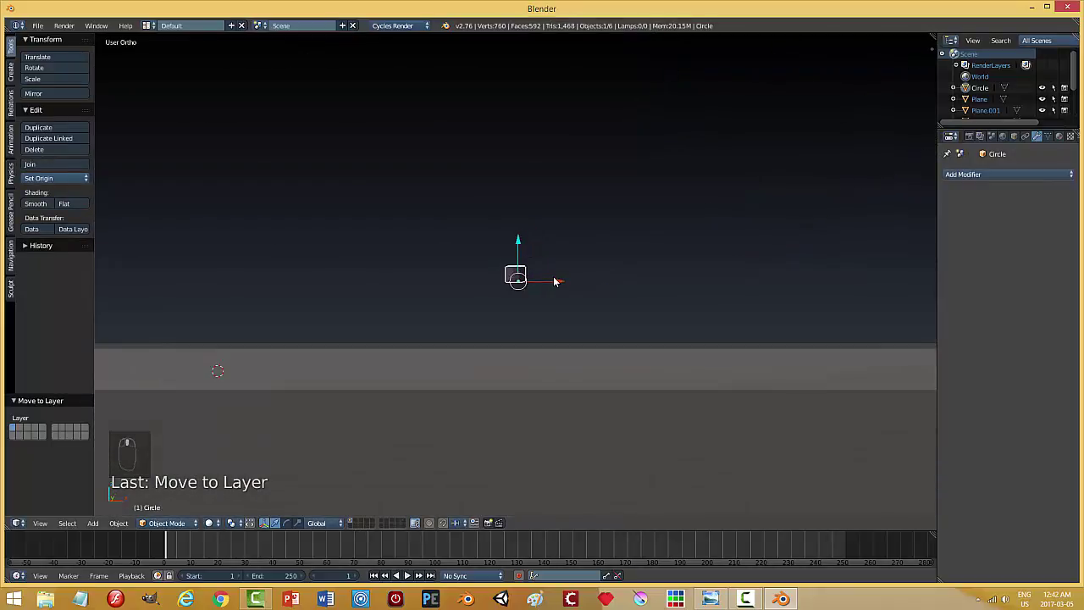
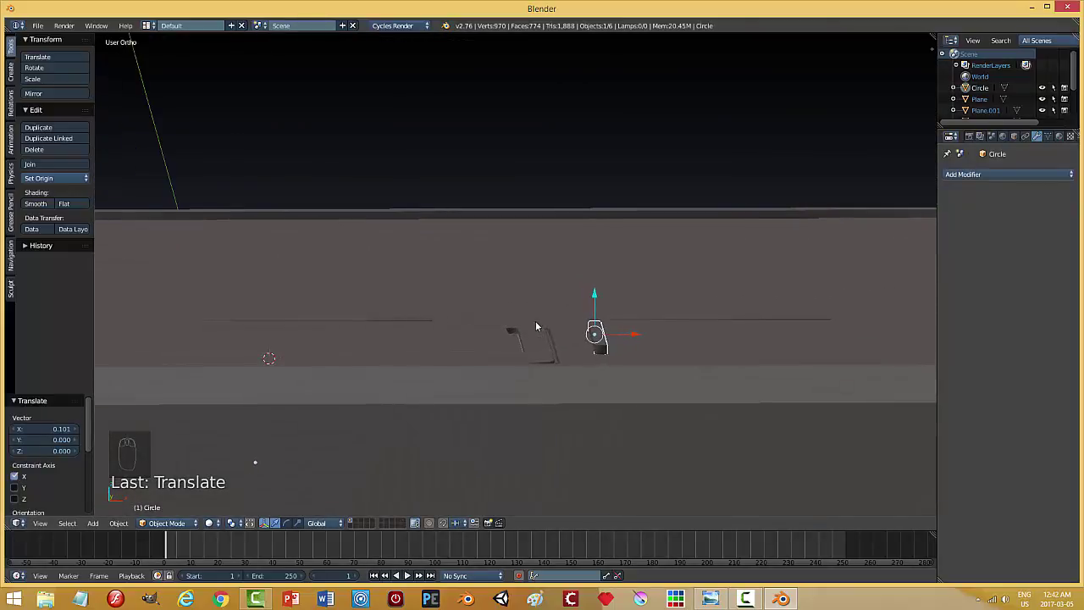
{"action": "key", "text": "ctrl+z"}
{"action": "key", "text": "ctrl+z"}
{"action": "key", "text": "ctrl+z"}
Stretch the circle into an elongated form, inspect it, then delete the trial shape.
{"action": "left_click_drag", "start_coordinate": [524, 350], "coordinate": [522, 297]}
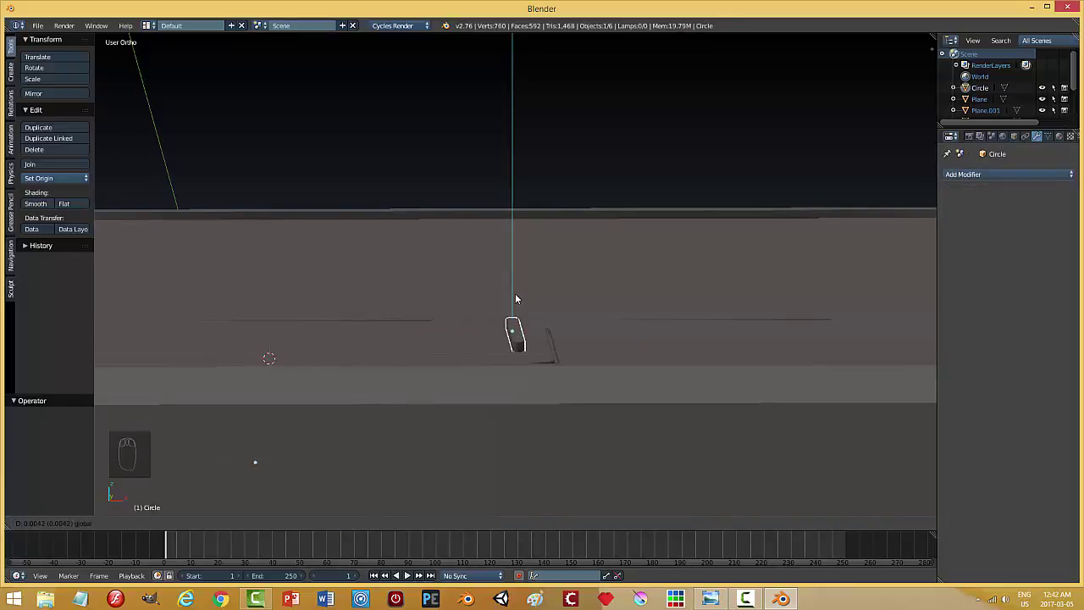
{"action": "left_click_drag", "start_coordinate": [544, 358], "coordinate": [959, 216]}
{"action": "left_click_drag", "start_coordinate": [962, 208], "coordinate": [521, 405]}
{"action": "middle_click", "coordinate": [529, 357]}
{"action": "left_click_drag", "start_coordinate": [522, 405], "coordinate": [559, 356]}
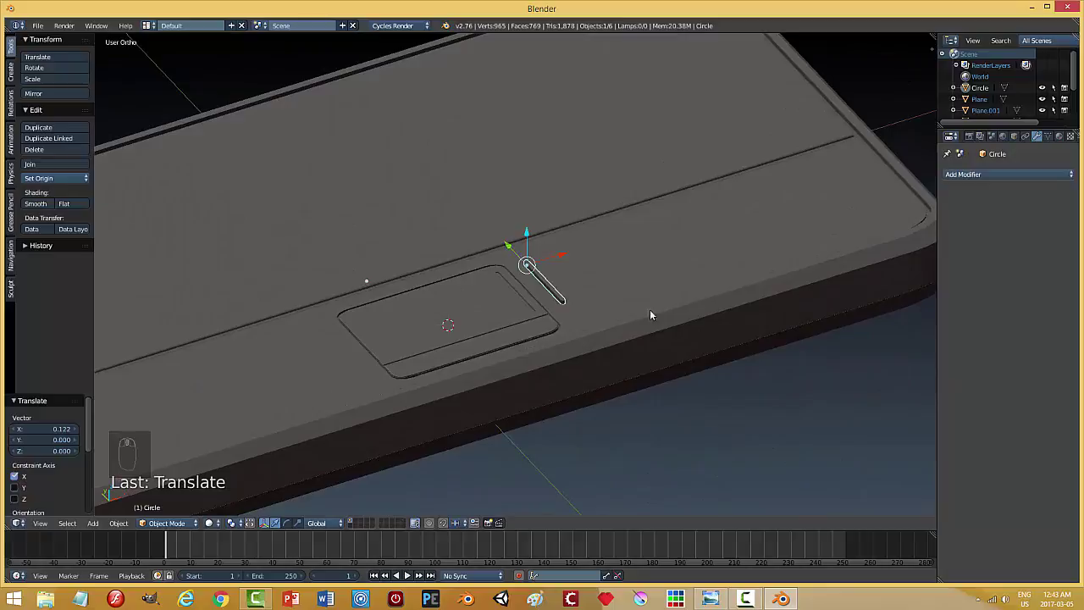
{"action": "key", "text": "x"}
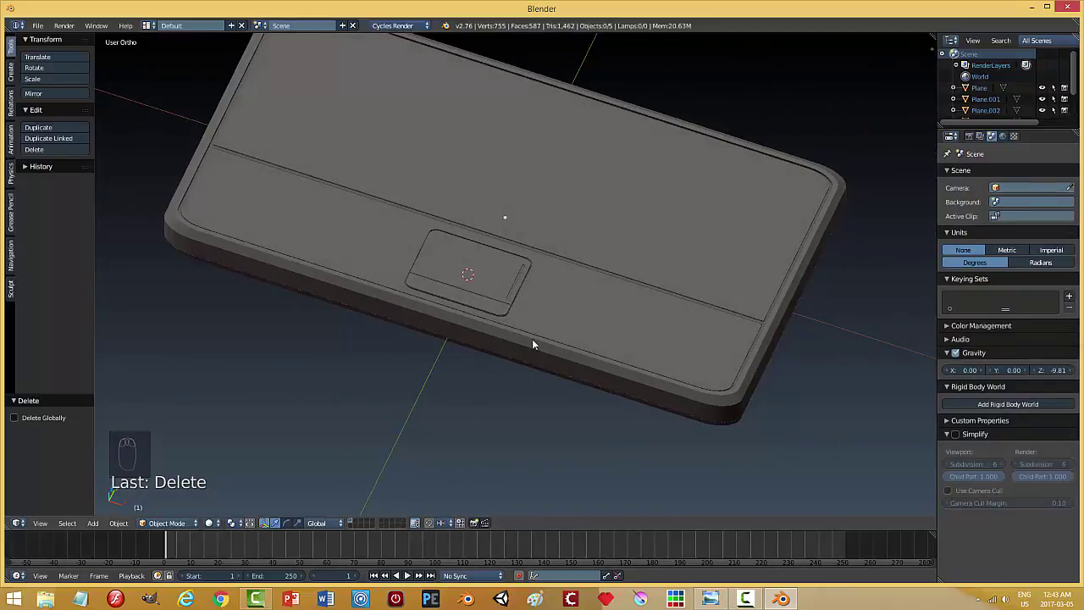
Orbit the view to see the laptop base from the side.
{"action": "left_click_drag", "start_coordinate": [592, 348], "coordinate": [509, 300]}
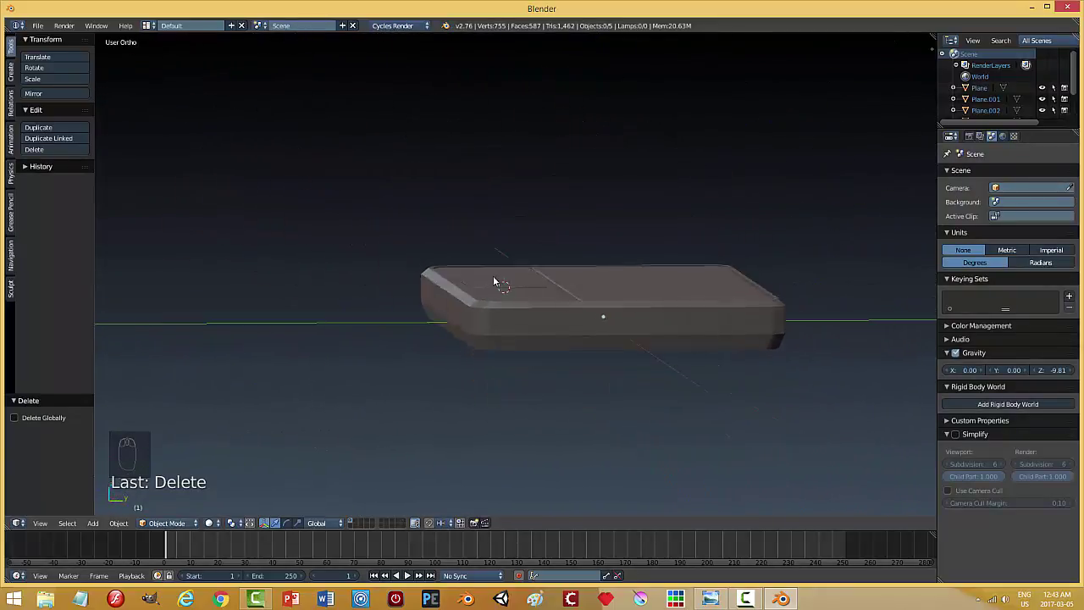
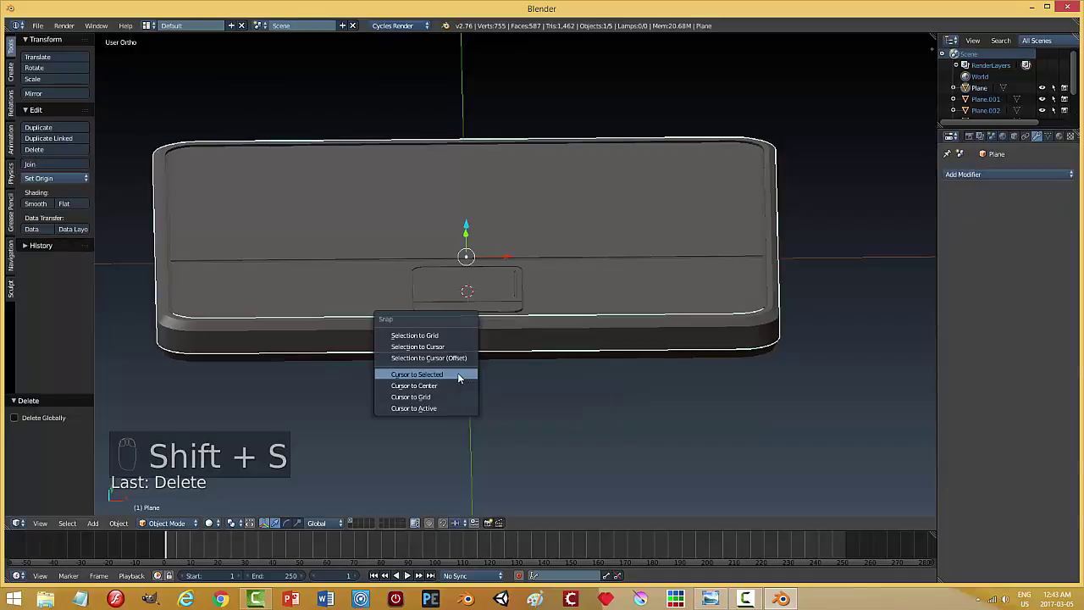
Add a cylinder, turn it 90° onto its side and shrink it small.
{"action": "key", "text": "shift+a"}
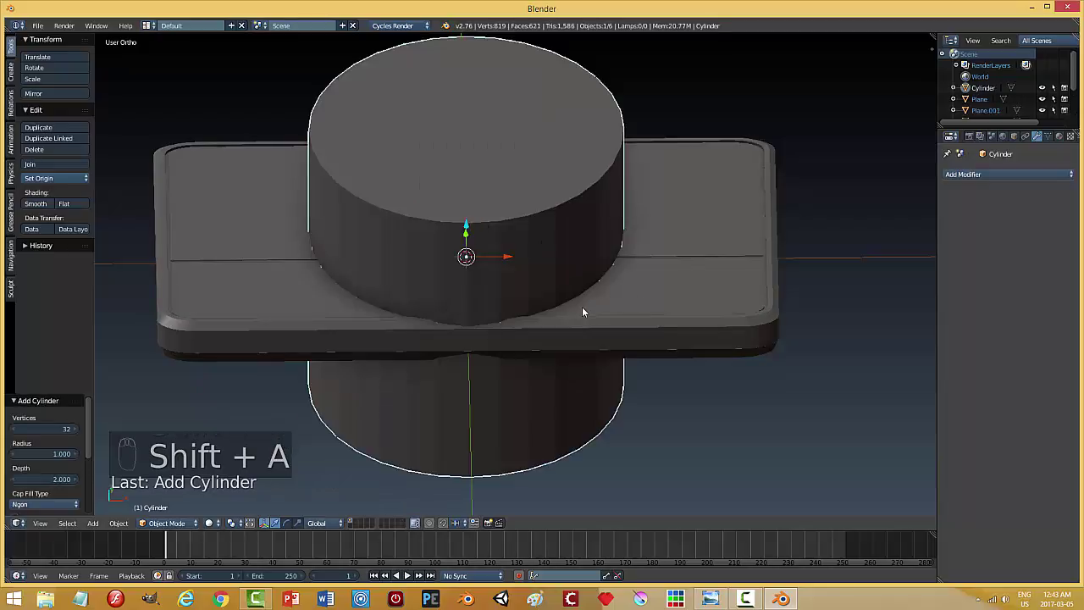
{"action": "key", "text": "r"}
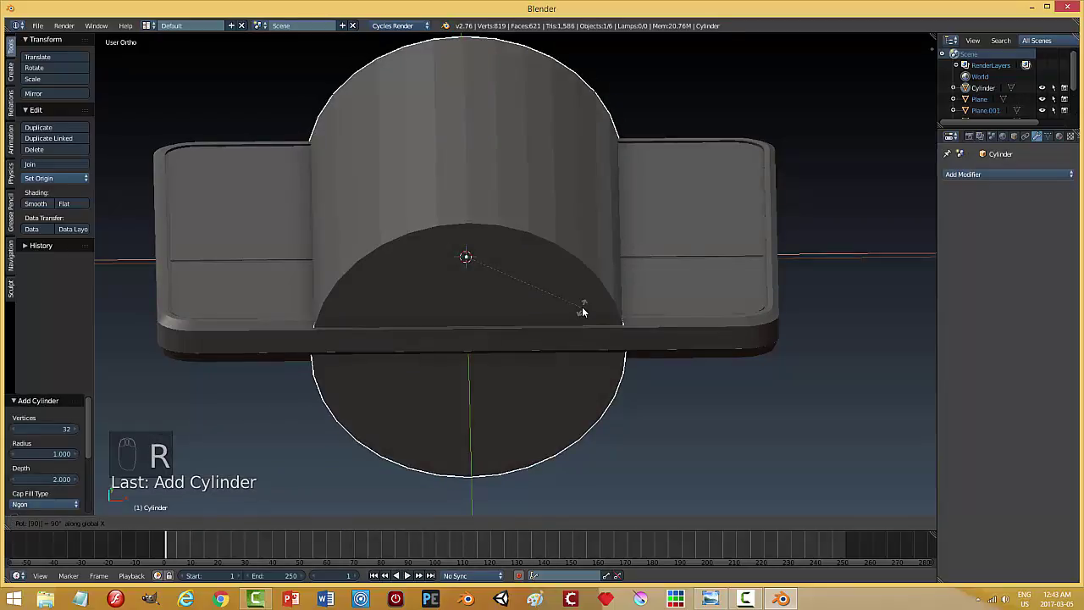
{"action": "key", "text": "s"}
{"action": "left_click_drag", "start_coordinate": [562, 306], "coordinate": [476, 319]}
{"action": "left_click_drag", "start_coordinate": [559, 268], "coordinate": [346, 325]}
Slide the small cylinder along the base toward its end and resize it.
{"action": "key", "text": "s"}
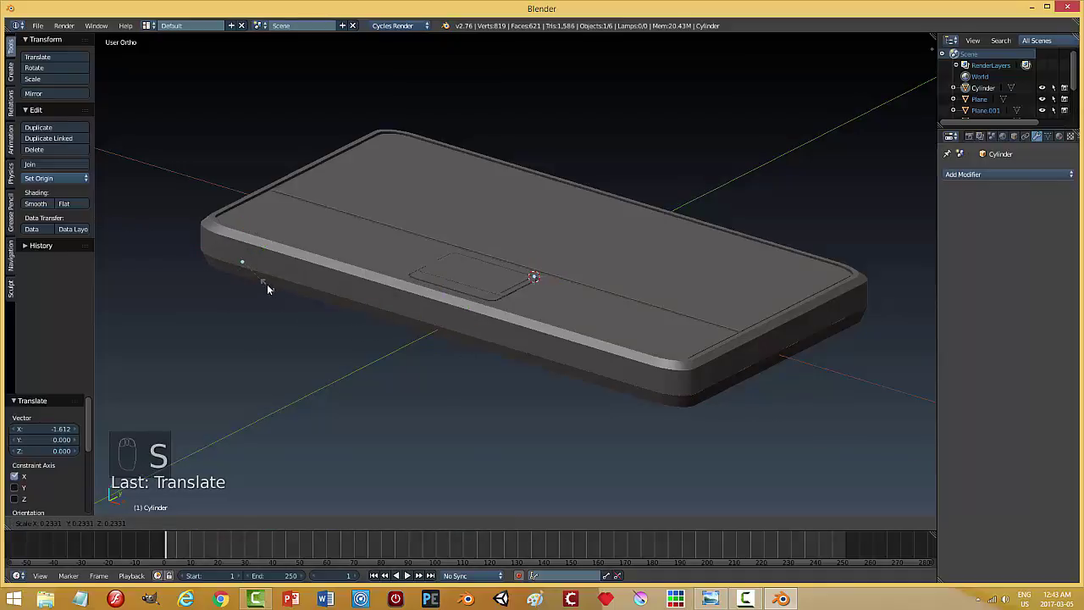
{"action": "left_click_drag", "start_coordinate": [270, 257], "coordinate": [319, 271]}
{"action": "key", "text": "KP_Decimal"}
{"action": "left_click_drag", "start_coordinate": [381, 296], "coordinate": [531, 301]}
{"action": "key", "text": "s"}
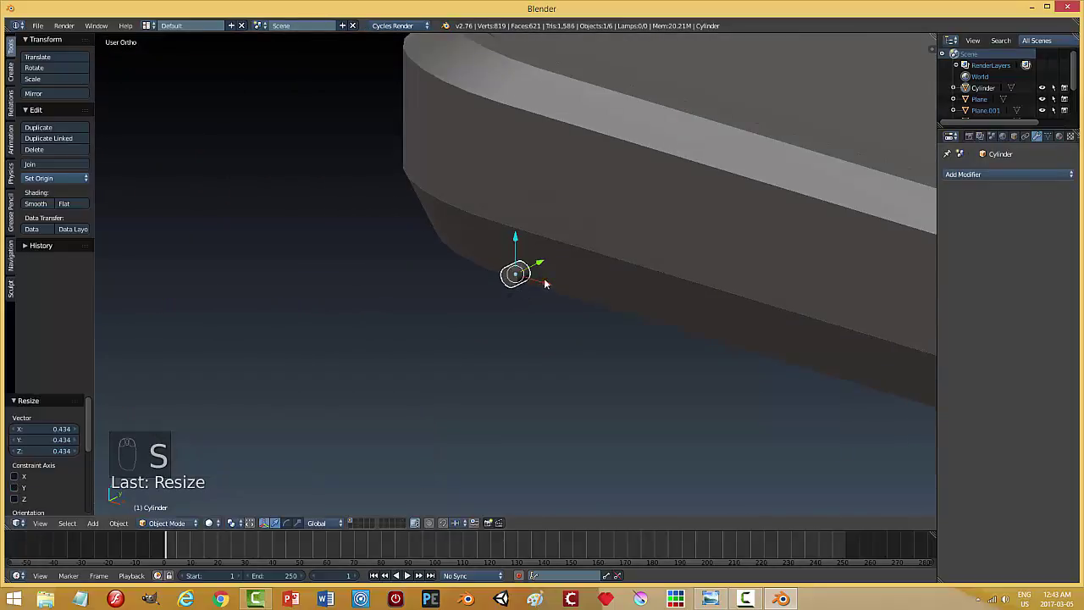
Raise the cylinder onto the base's side face and fine-tune its size.
{"action": "left_click_drag", "start_coordinate": [519, 241], "coordinate": [557, 191]}
{"action": "left_click_drag", "start_coordinate": [536, 192], "coordinate": [647, 197]}
{"action": "left_click_drag", "start_coordinate": [630, 195], "coordinate": [664, 222]}
{"action": "left_click_drag", "start_coordinate": [624, 224], "coordinate": [527, 130]}
{"action": "left_click_drag", "start_coordinate": [528, 128], "coordinate": [616, 246]}
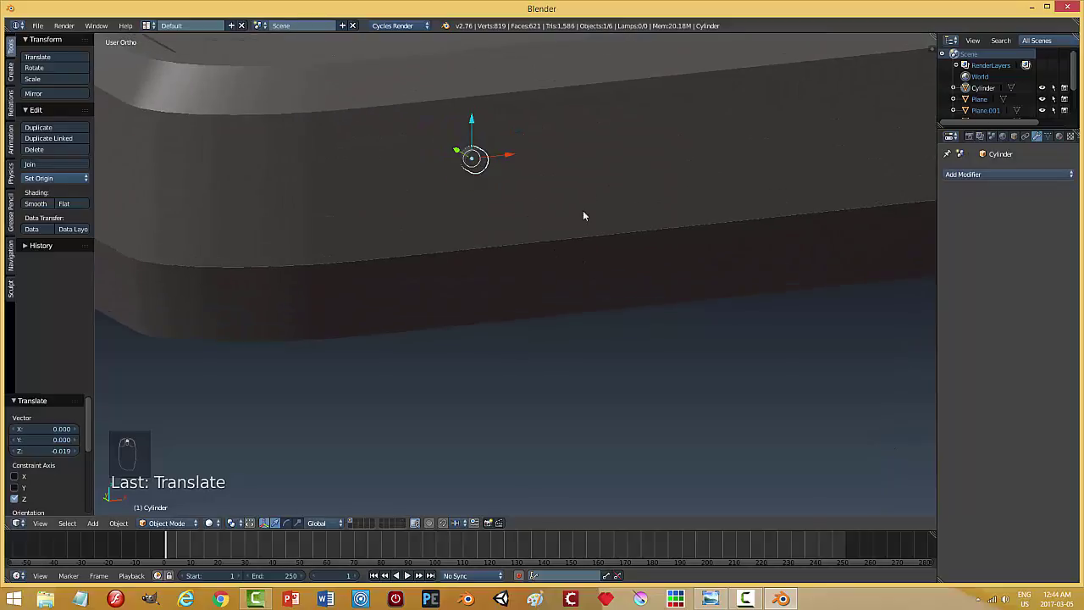
{"action": "key", "text": "s"}
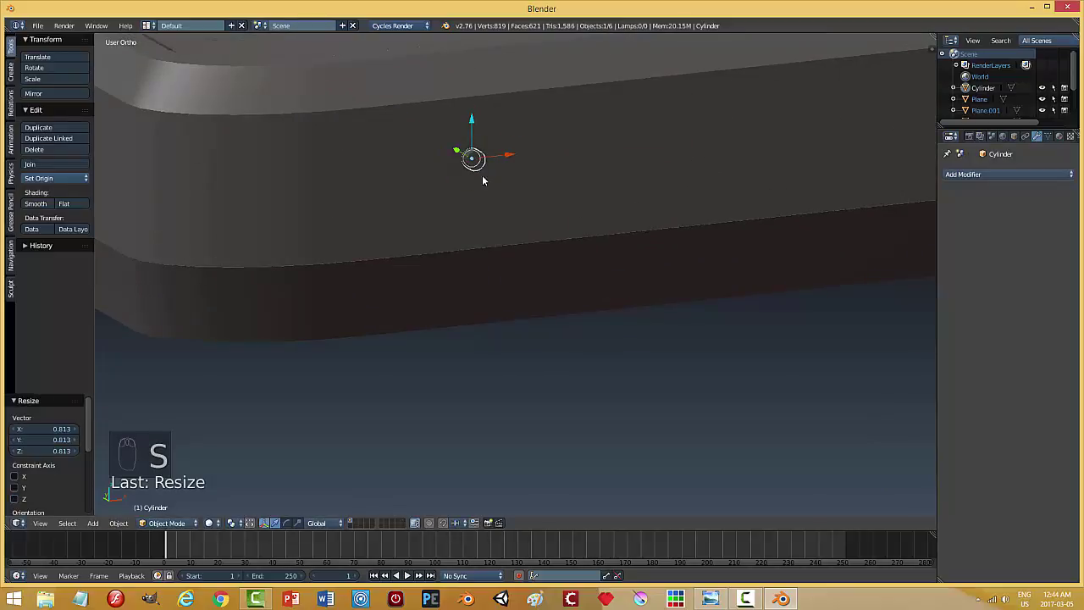
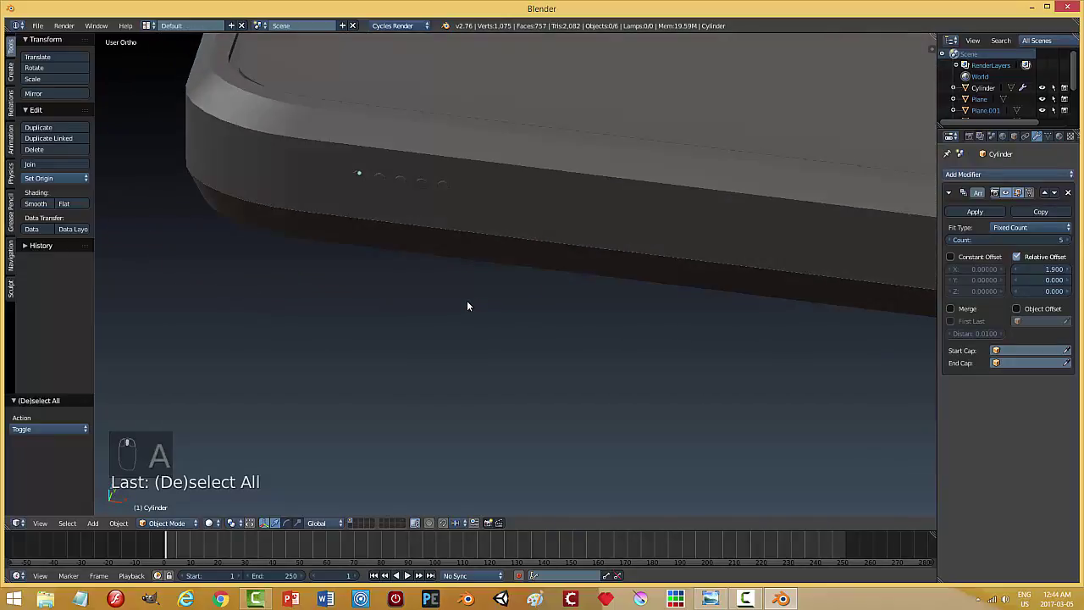
Stretch the five-cylinder array row along Y and adjust the second array's offset.
{"action": "left_click_drag", "start_coordinate": [362, 170], "coordinate": [434, 227]}
{"action": "key", "text": "s"}
{"action": "left_click", "coordinate": [435, 227]}
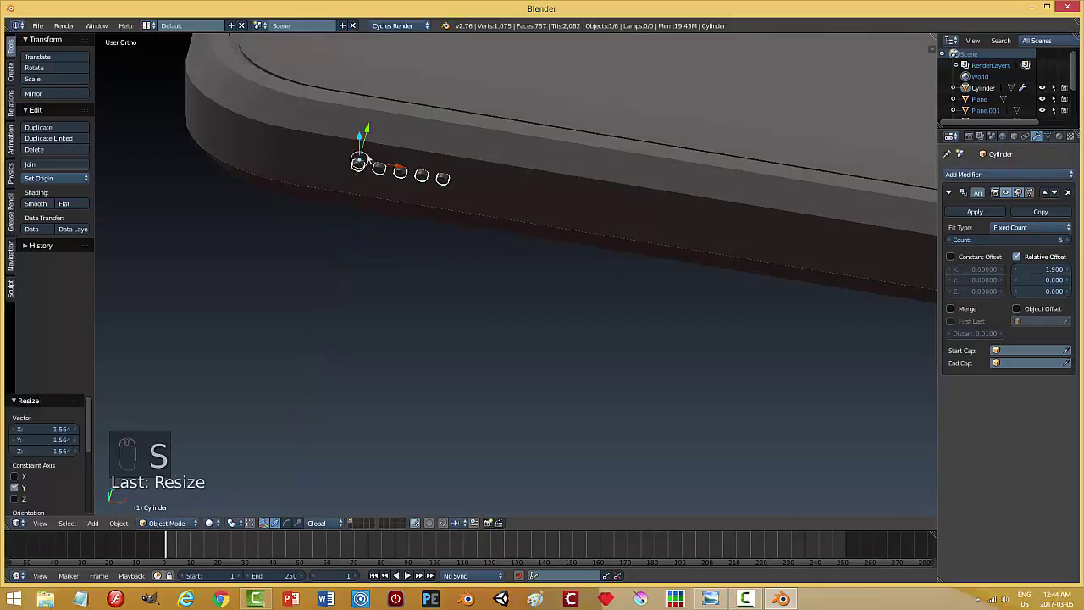
{"action": "left_click_drag", "start_coordinate": [376, 133], "coordinate": [479, 236]}
{"action": "middle_click", "coordinate": [479, 237]}
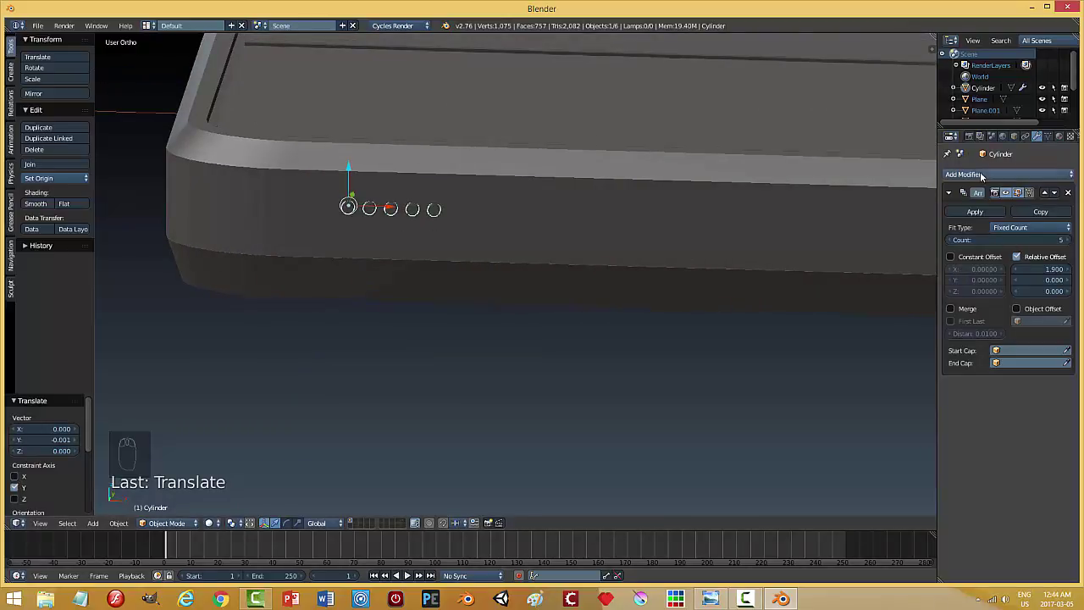
{"action": "left_click_drag", "start_coordinate": [985, 177], "coordinate": [1061, 302]}
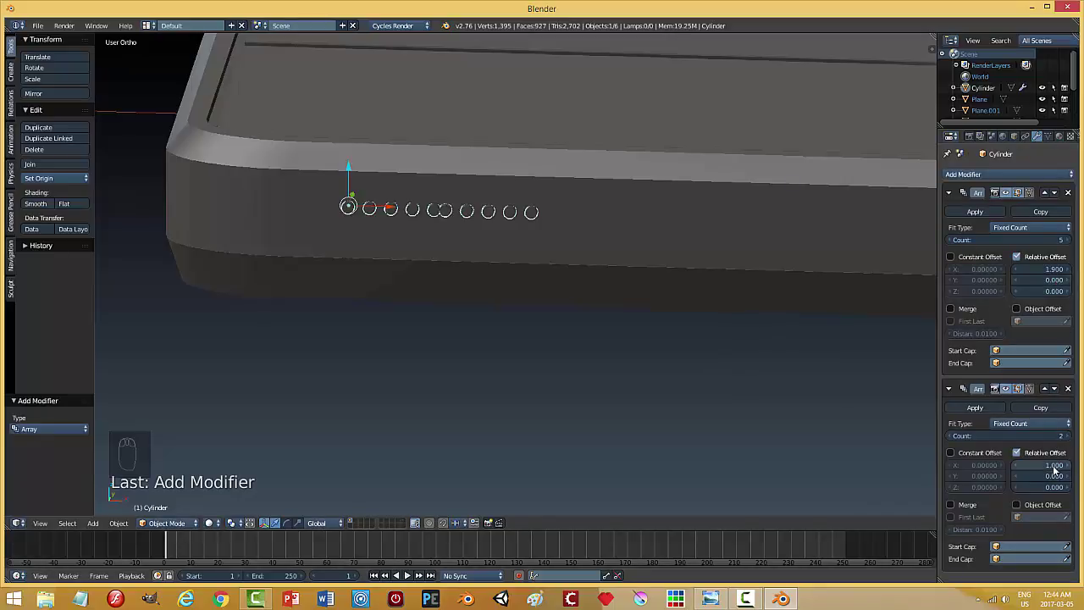
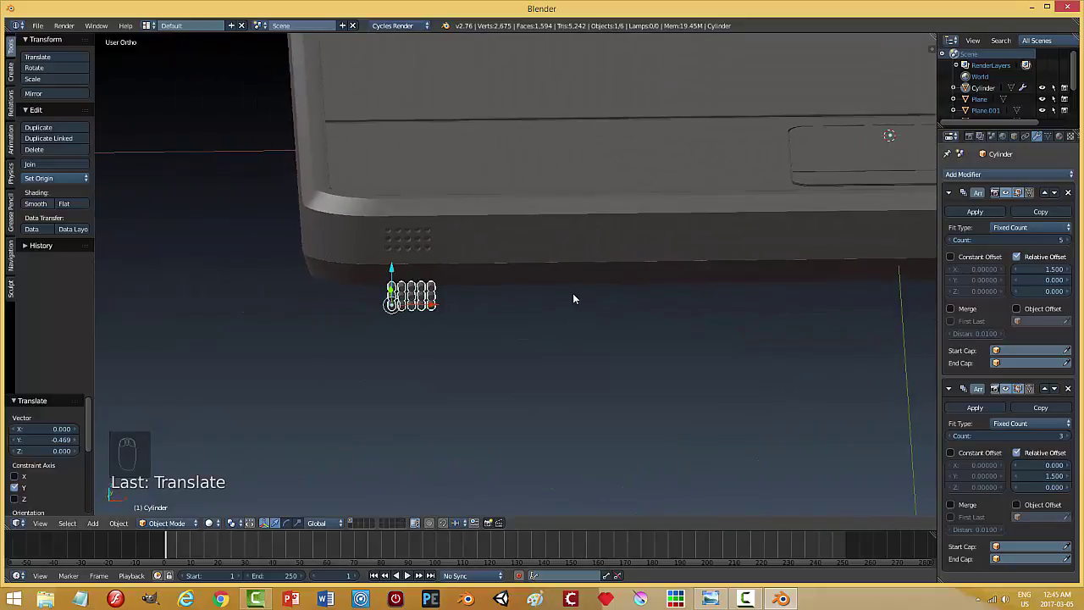
Nudge the cylinder grid and undo the unwanted moves.
{"action": "left_click_drag", "start_coordinate": [559, 308], "coordinate": [636, 322]}
{"action": "key", "text": "ctrl+z"}
{"action": "key", "text": "ctrl+z"}
{"action": "key", "text": "ctrl+z"}
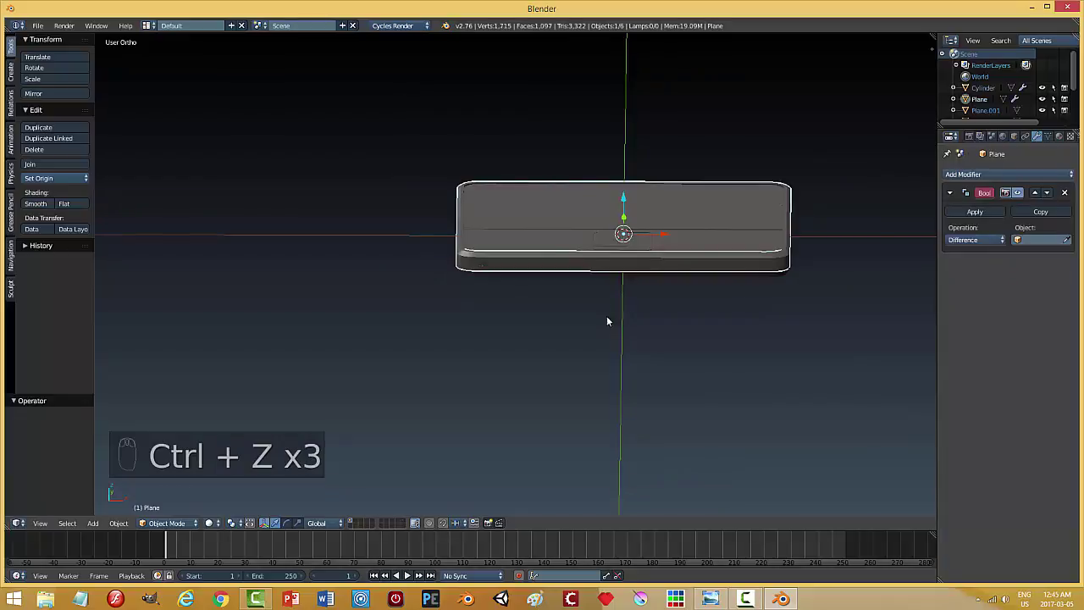
Slide the hole grid along X to the left end of the base, checked from the front.
{"action": "middle_click", "coordinate": [559, 315]}
{"action": "left_click_drag", "start_coordinate": [466, 255], "coordinate": [565, 305]}
{"action": "key", "text": "ctrl+z"}
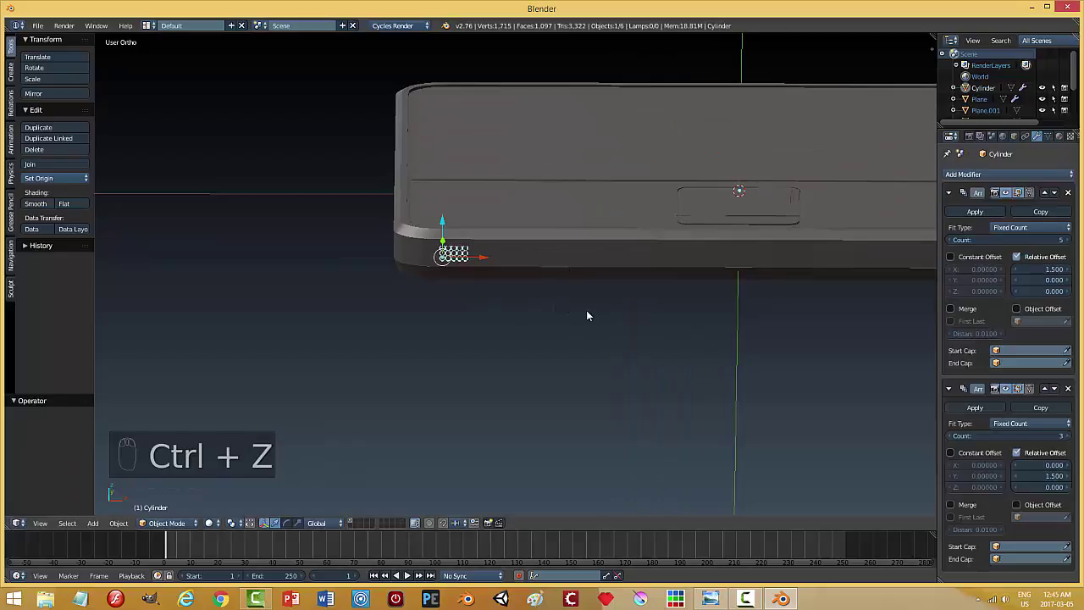
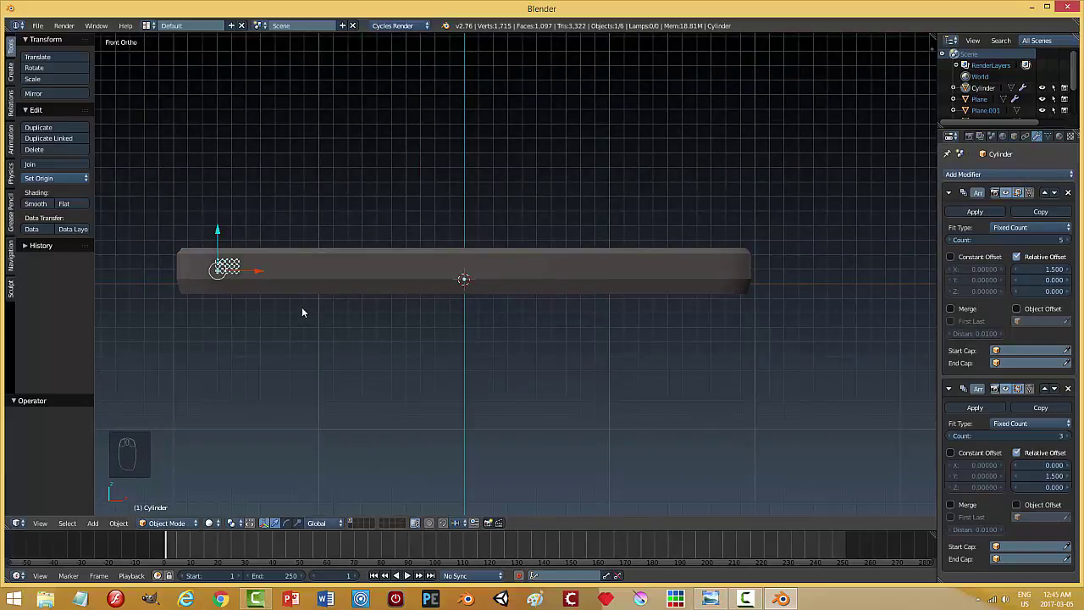
{"action": "left_click_drag", "start_coordinate": [261, 273], "coordinate": [350, 374]}
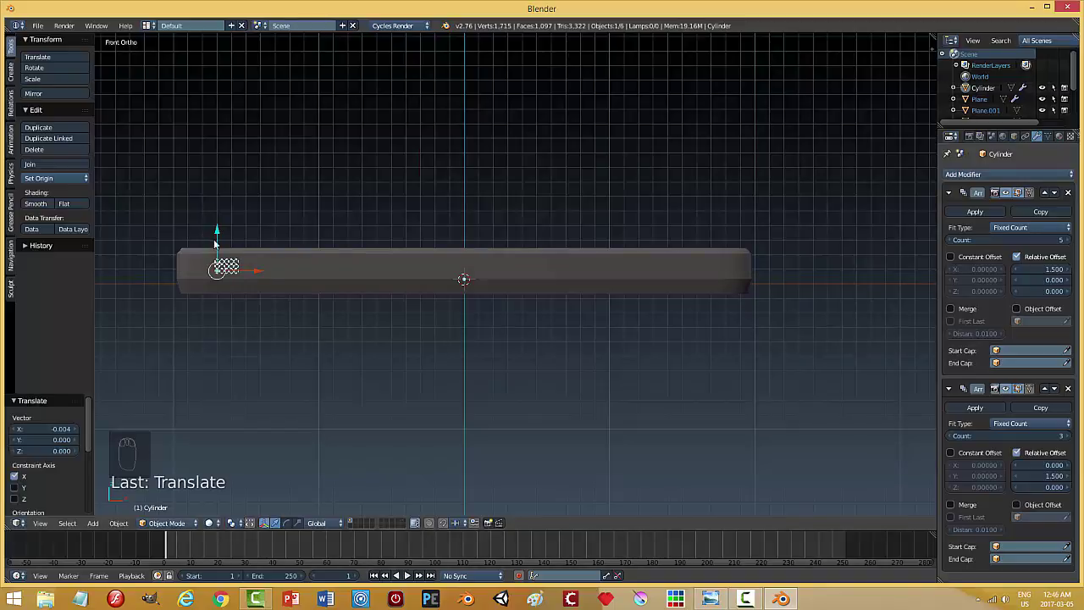
Duplicate the hole grid to the base's right end, adjust the original, and select both grids.
{"action": "key", "text": "shift+d"}
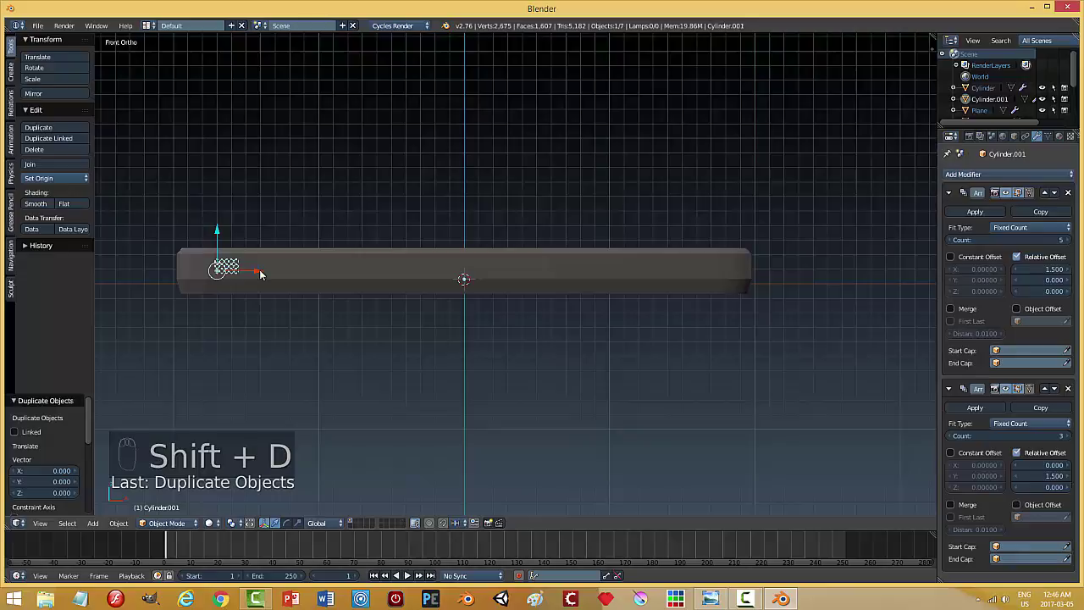
{"action": "left_click_drag", "start_coordinate": [276, 273], "coordinate": [754, 304]}
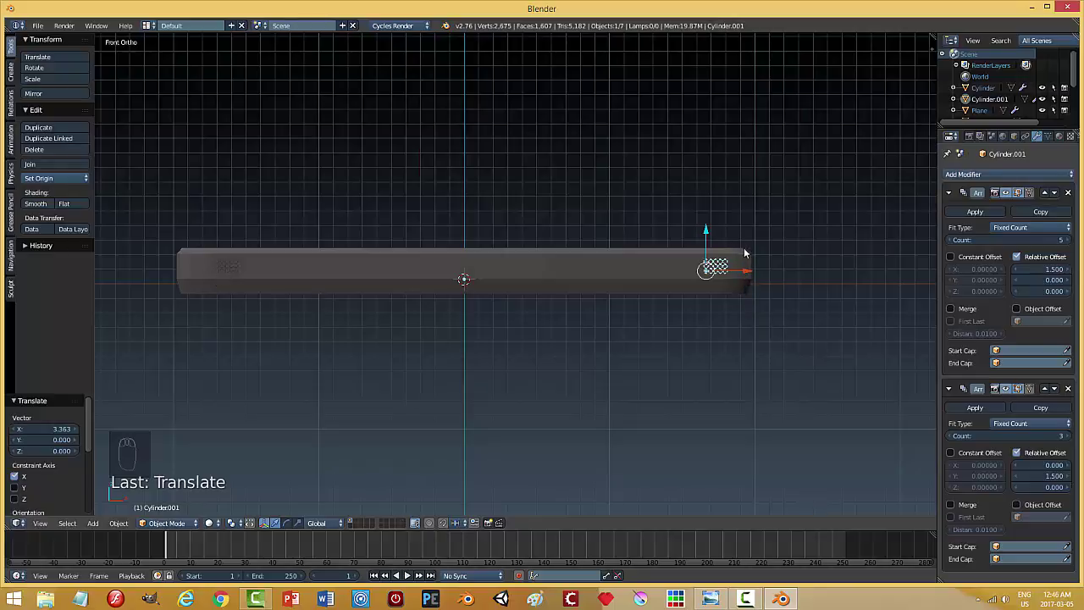
{"action": "left_click_drag", "start_coordinate": [232, 271], "coordinate": [226, 272]}
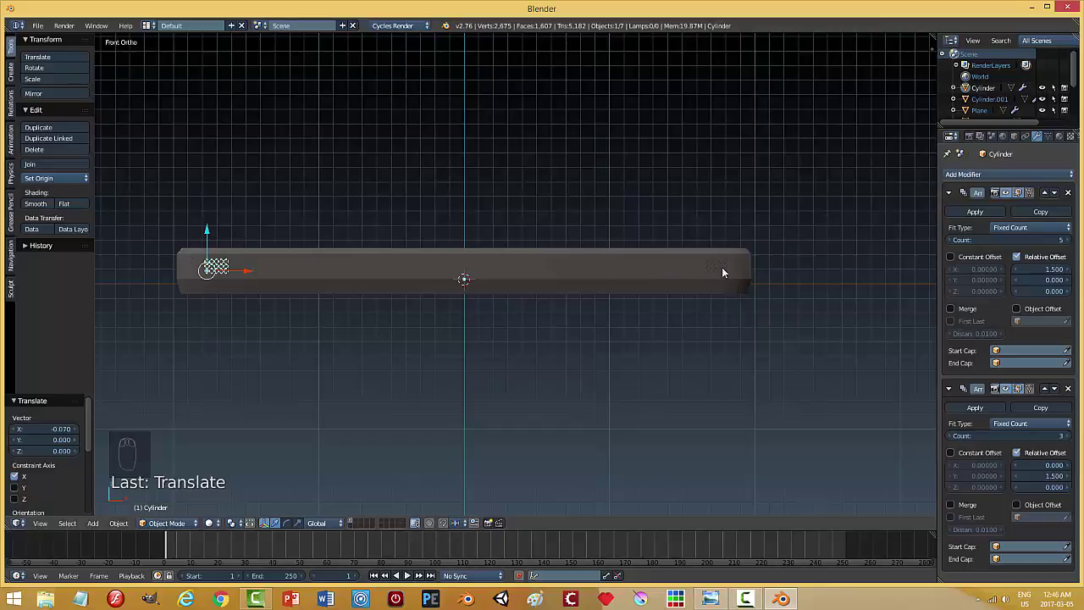
{"action": "left_click_drag", "start_coordinate": [725, 267], "coordinate": [503, 373]}
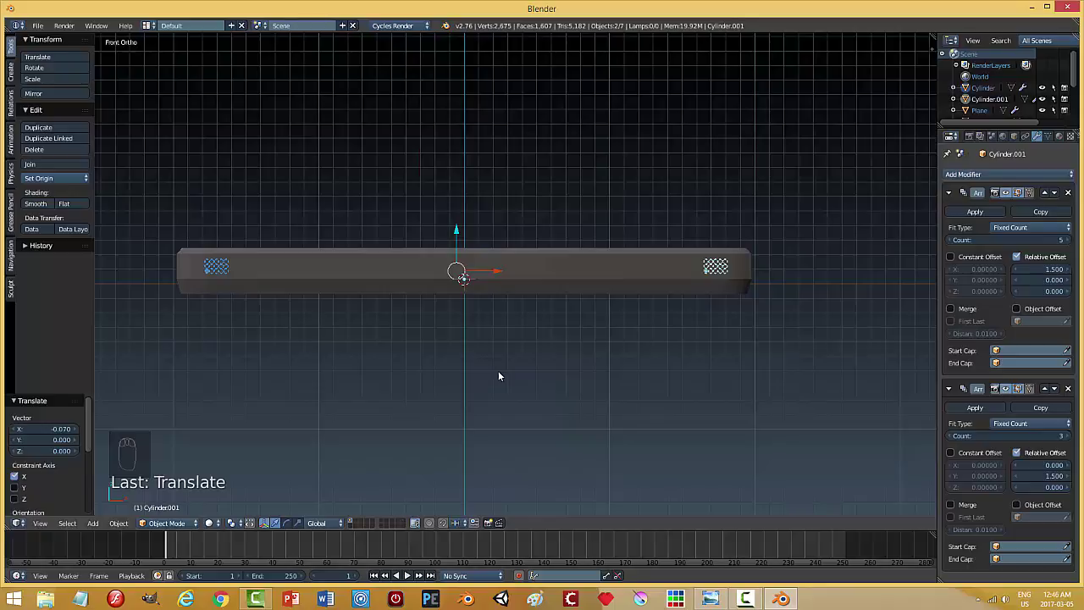
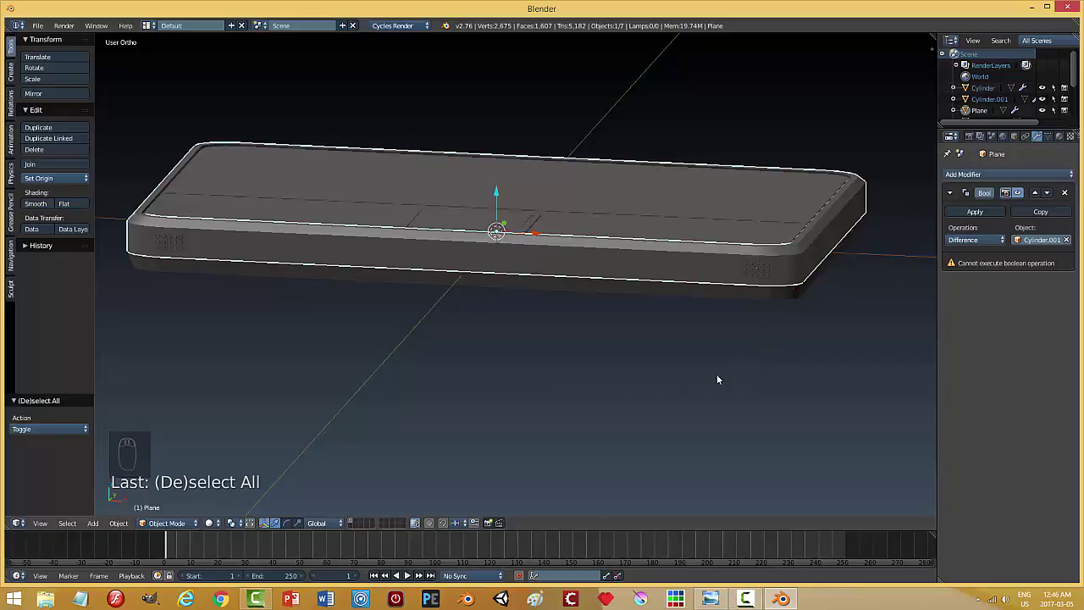
Inspect the carved base and select the leftover hole-grid cylinders for deletion.
{"action": "left_click_drag", "start_coordinate": [745, 378], "coordinate": [722, 377]}
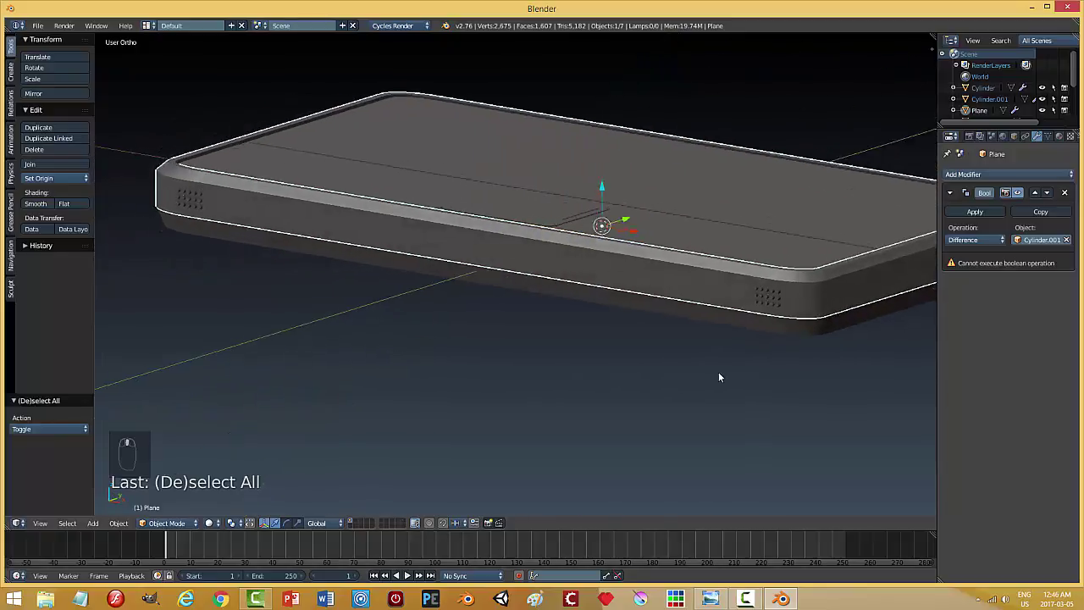
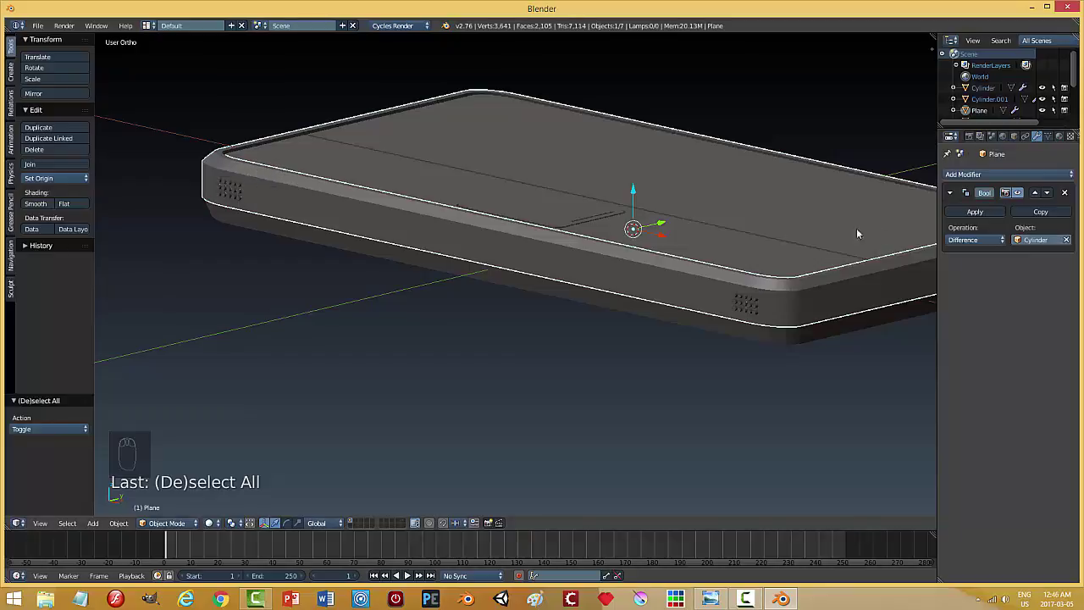
{"action": "left_click_drag", "start_coordinate": [963, 213], "coordinate": [260, 202]}
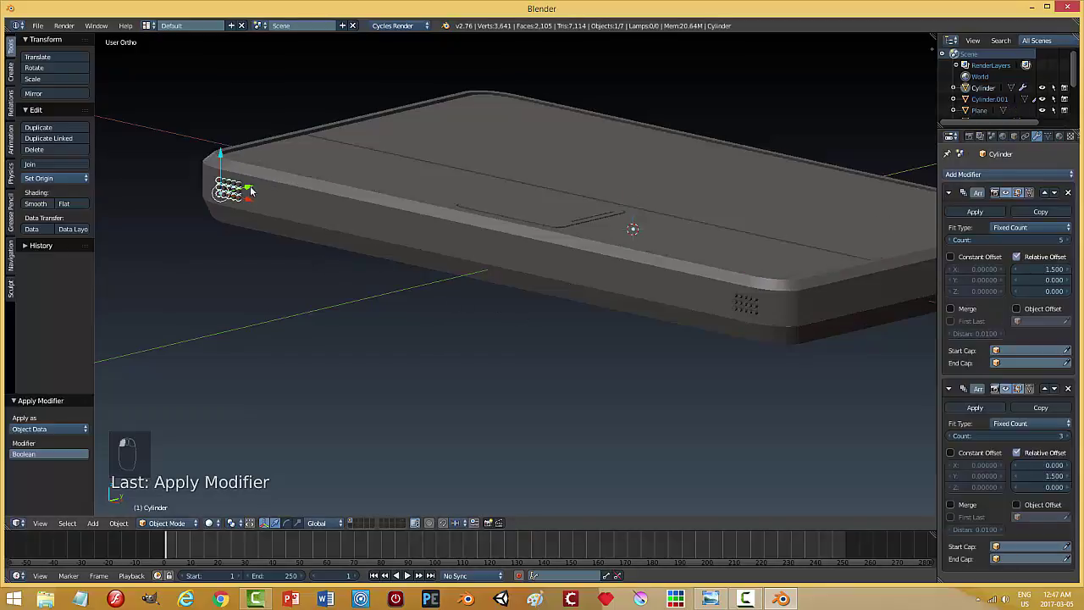
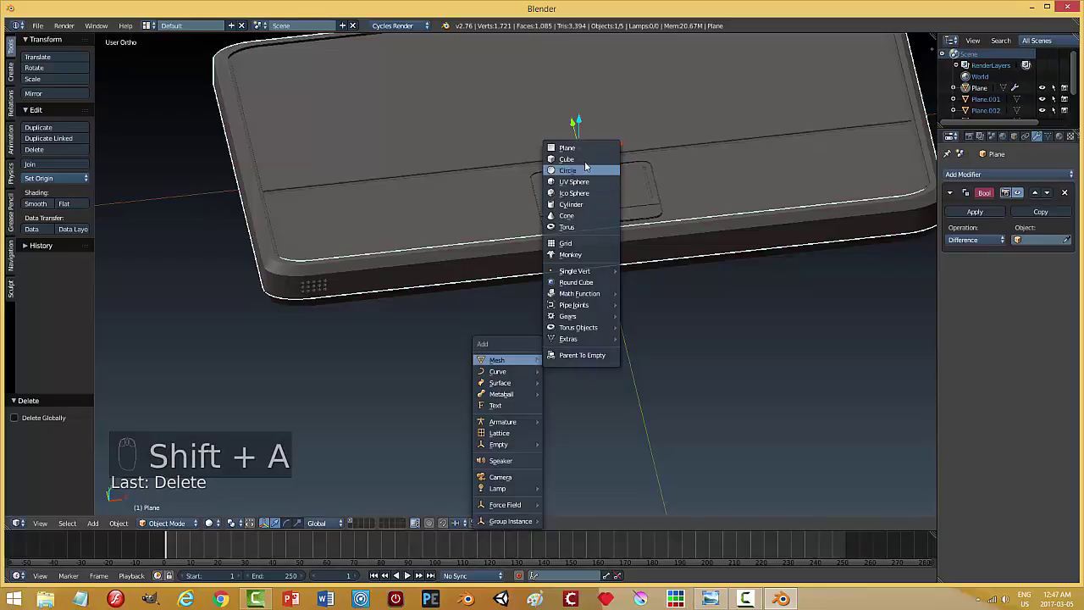
Move the new cube block to the base's side edge near the speaker holes.
{"action": "key", "text": "s"}
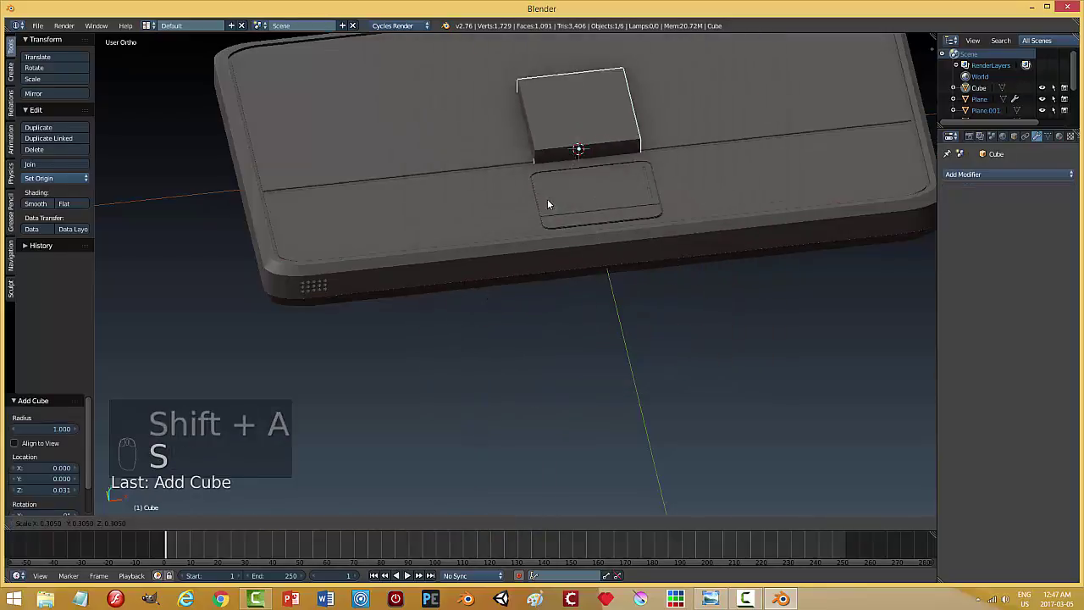
{"action": "left_click_drag", "start_coordinate": [584, 120], "coordinate": [630, 343]}
{"action": "left_click_drag", "start_coordinate": [636, 221], "coordinate": [589, 351]}
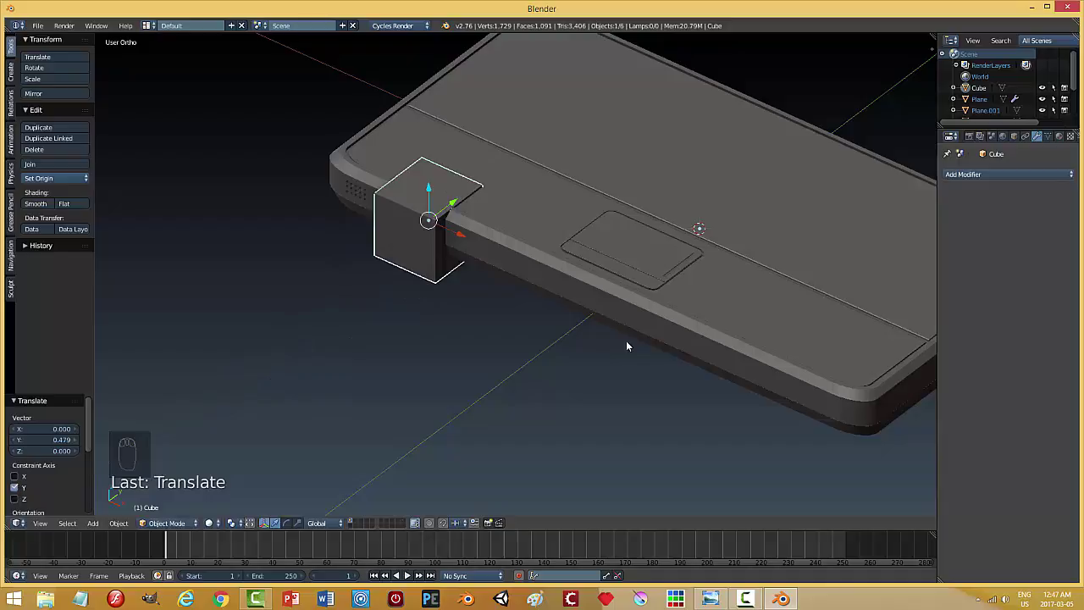
Shrink the block small, flatten it vertically and lengthen it along the base's side.
{"action": "key", "text": "s"}
{"action": "left_click_drag", "start_coordinate": [434, 183], "coordinate": [449, 218]}
{"action": "left_click_drag", "start_coordinate": [482, 241], "coordinate": [480, 210]}
{"action": "key", "text": "s"}
{"action": "key", "text": "s"}
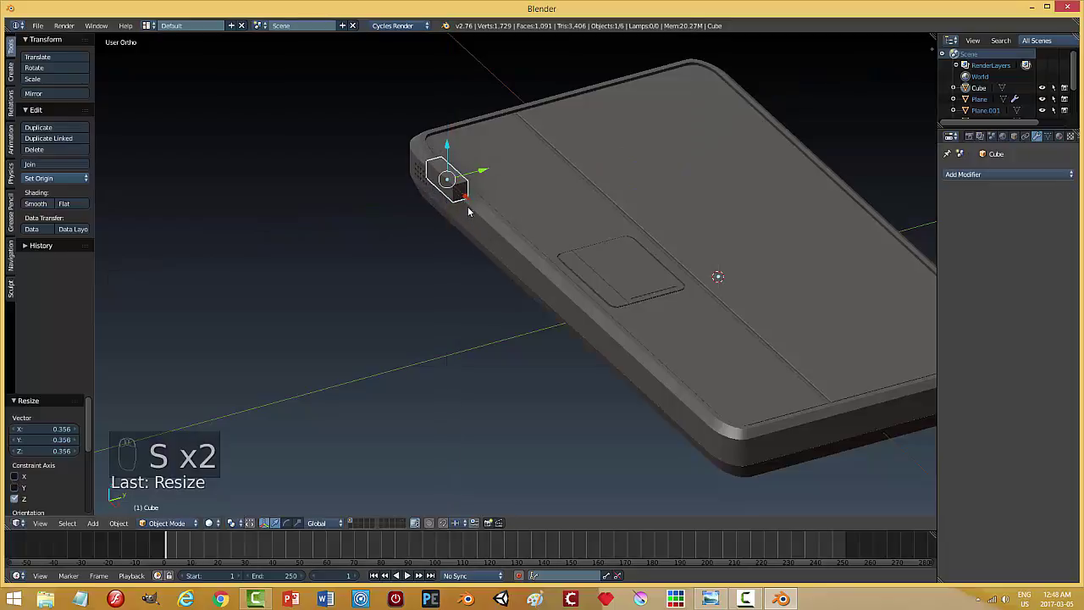
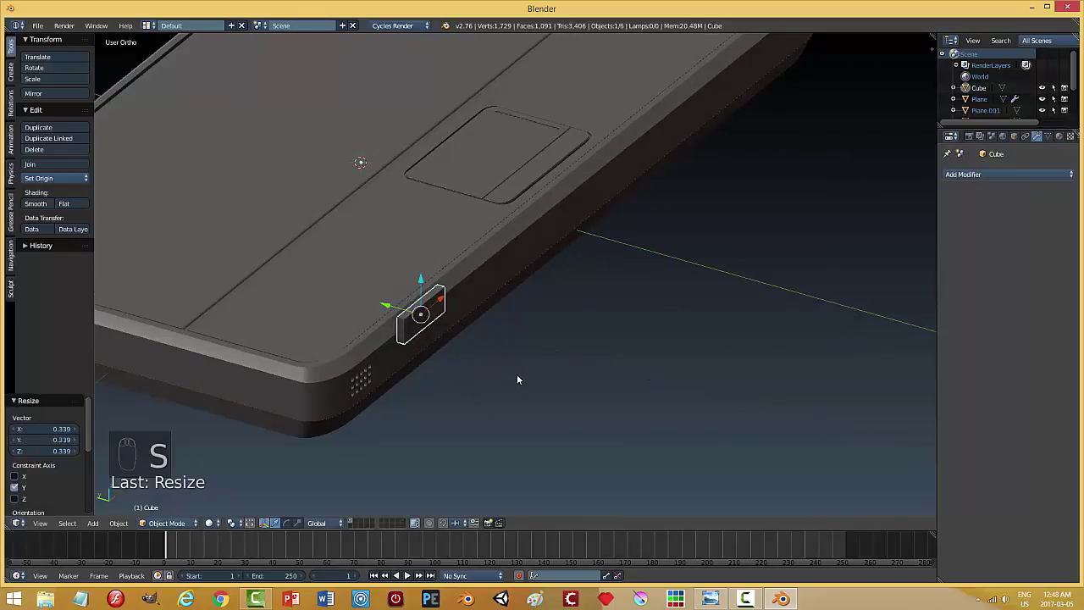
{"action": "key", "text": "s"}
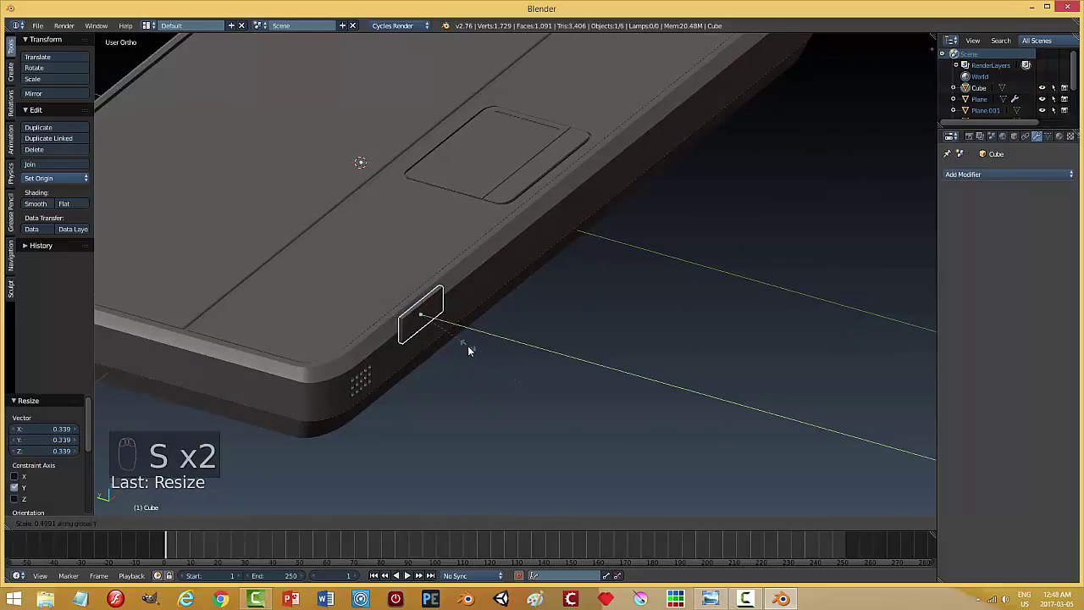
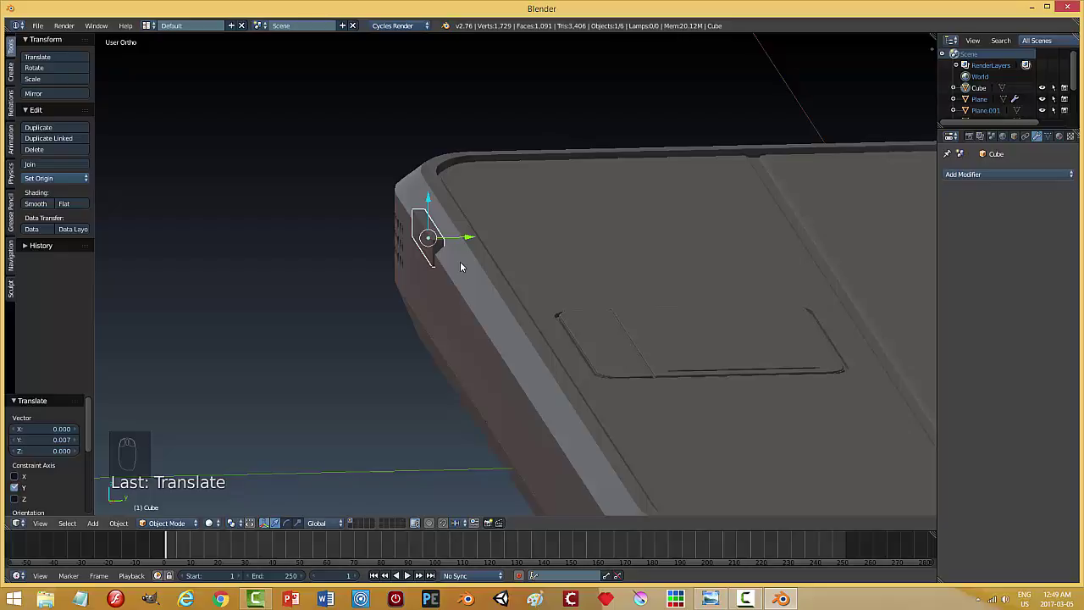
Slide the cutter block along the base's side edge toward the corner and check its fit.
{"action": "key", "text": "s"}
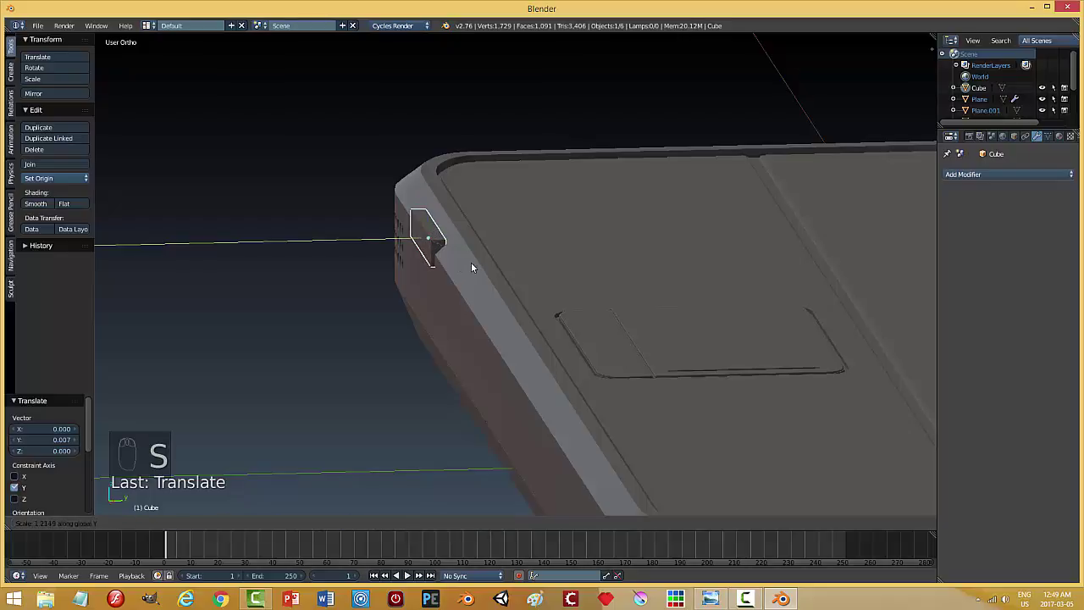
{"action": "left_click_drag", "start_coordinate": [449, 276], "coordinate": [498, 267]}
{"action": "left_click_drag", "start_coordinate": [503, 265], "coordinate": [498, 268]}
{"action": "left_click_drag", "start_coordinate": [484, 290], "coordinate": [726, 286]}
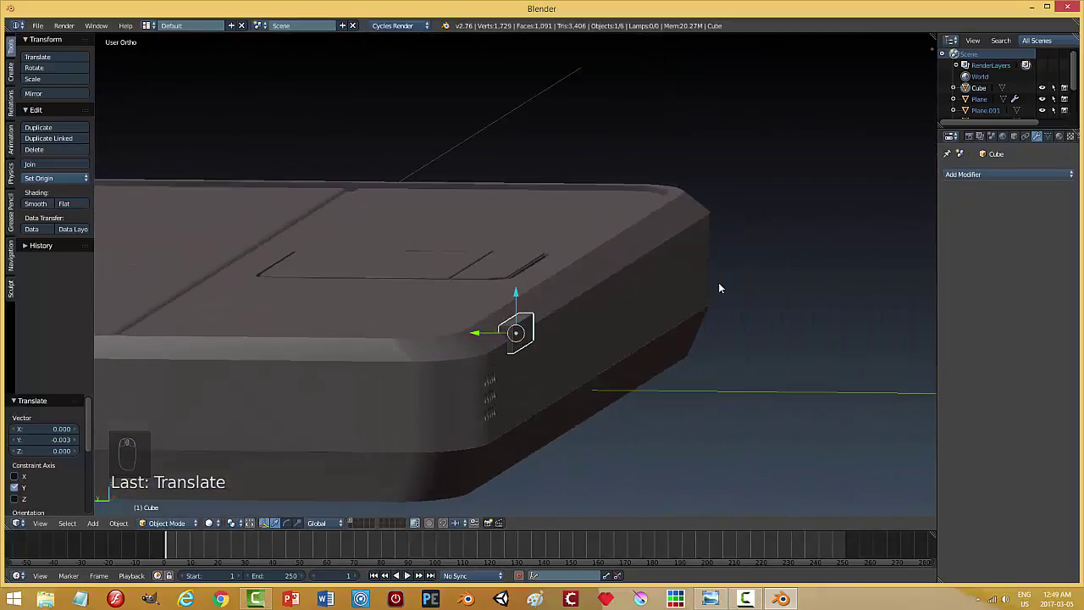
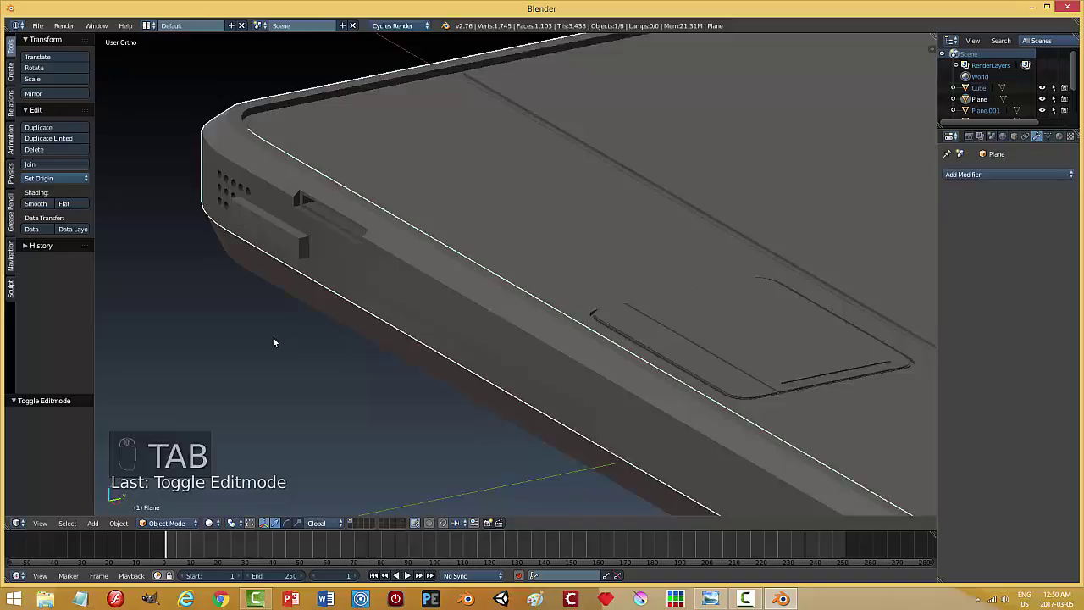
Hide the cutter block (H) to expose the recessed port slot, then leave Edit Mode on the base.
{"action": "left_click_drag", "start_coordinate": [245, 348], "coordinate": [290, 327]}
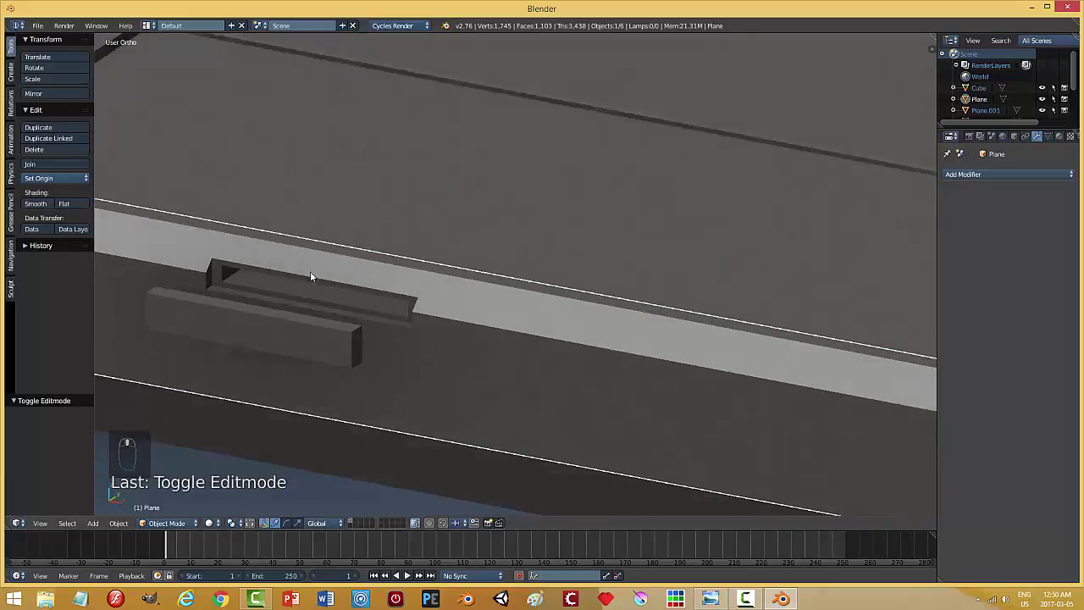
{"action": "left_click_drag", "start_coordinate": [286, 335], "coordinate": [466, 345]}
{"action": "left_click_drag", "start_coordinate": [286, 336], "coordinate": [432, 353]}
{"action": "key", "text": "h"}
{"action": "middle_click", "coordinate": [418, 362]}
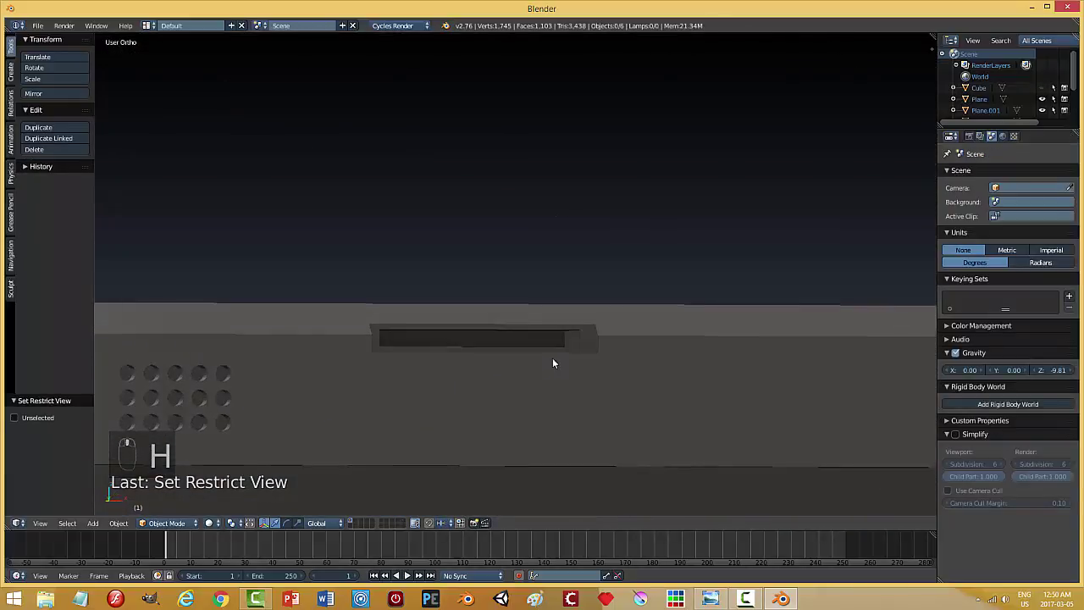
{"action": "middle_click", "coordinate": [588, 348]}
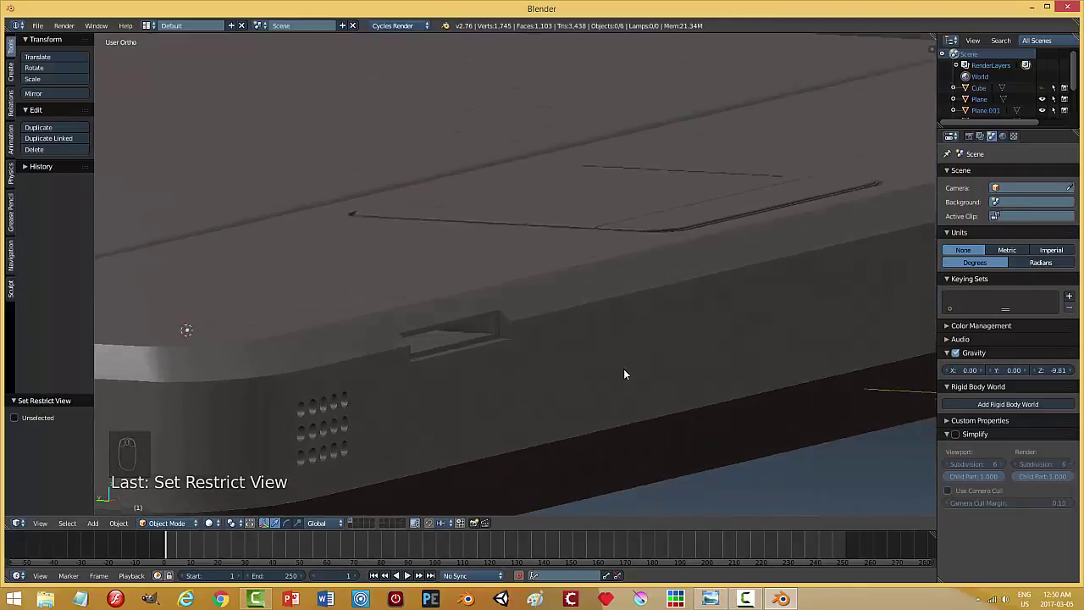
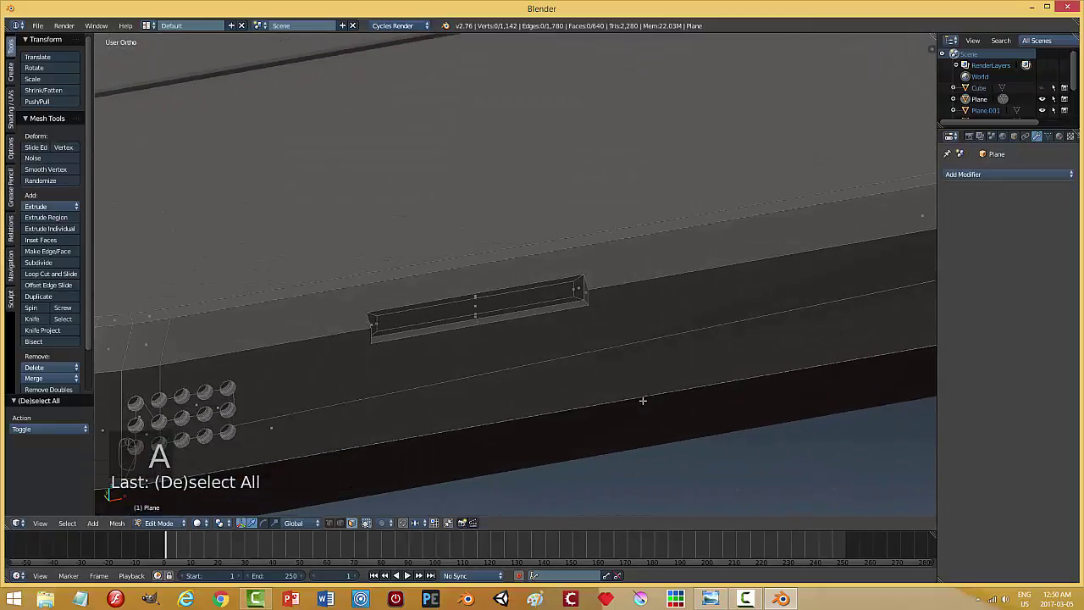
{"action": "key", "text": "Tab"}
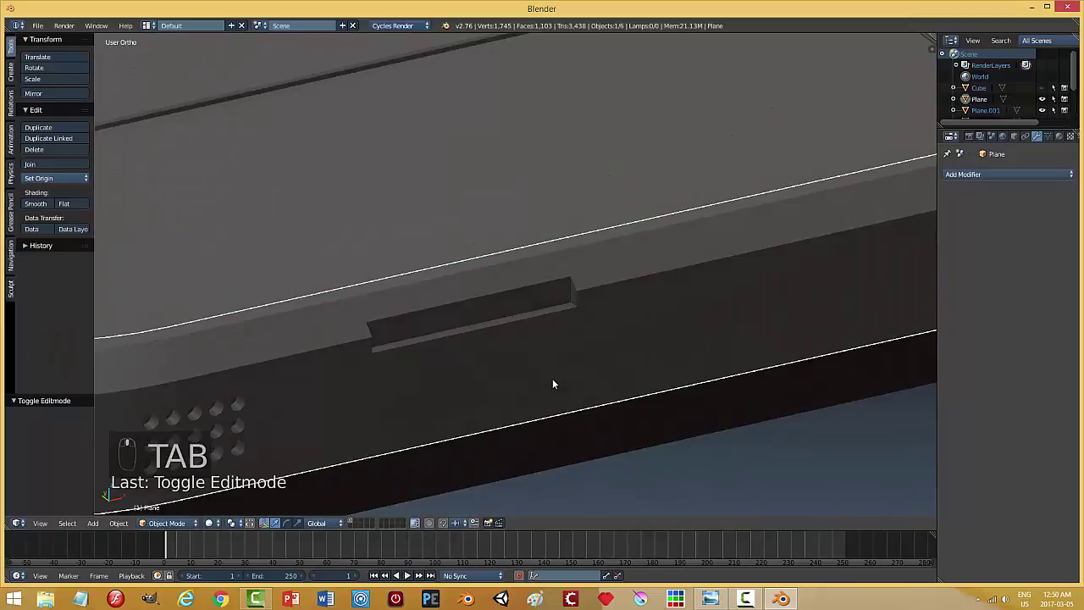
Unhide the cutter block (Alt+H) and zoom back in toward the side port.
{"action": "key", "text": "ctrl+h"}
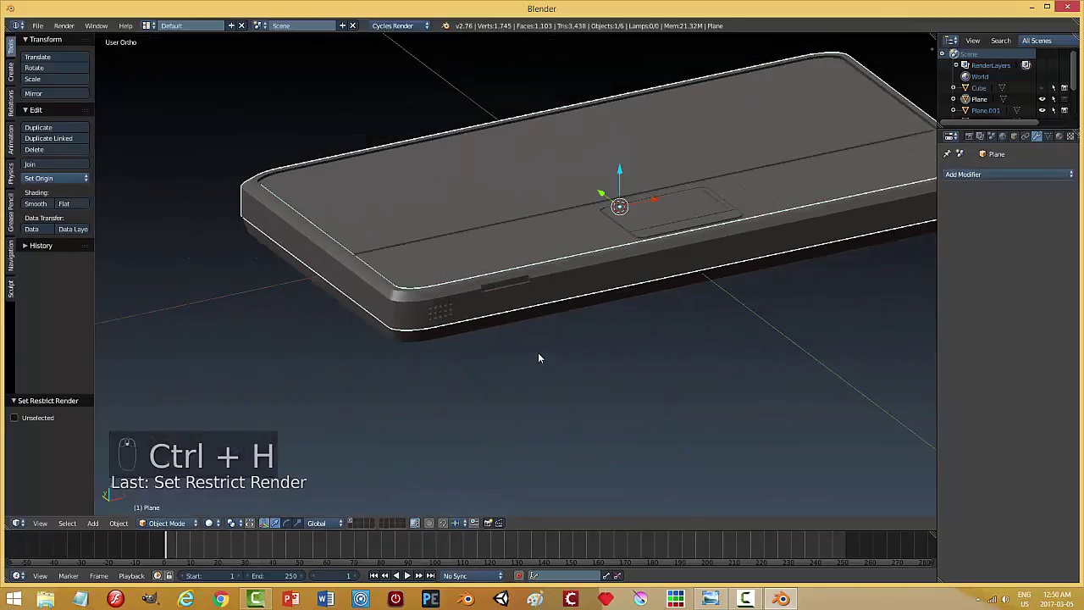
{"action": "key", "text": "alt+h"}
{"action": "left_click_drag", "start_coordinate": [531, 295], "coordinate": [507, 294]}
{"action": "left_click_drag", "start_coordinate": [575, 376], "coordinate": [487, 262]}
{"action": "left_click_drag", "start_coordinate": [504, 296], "coordinate": [487, 262]}
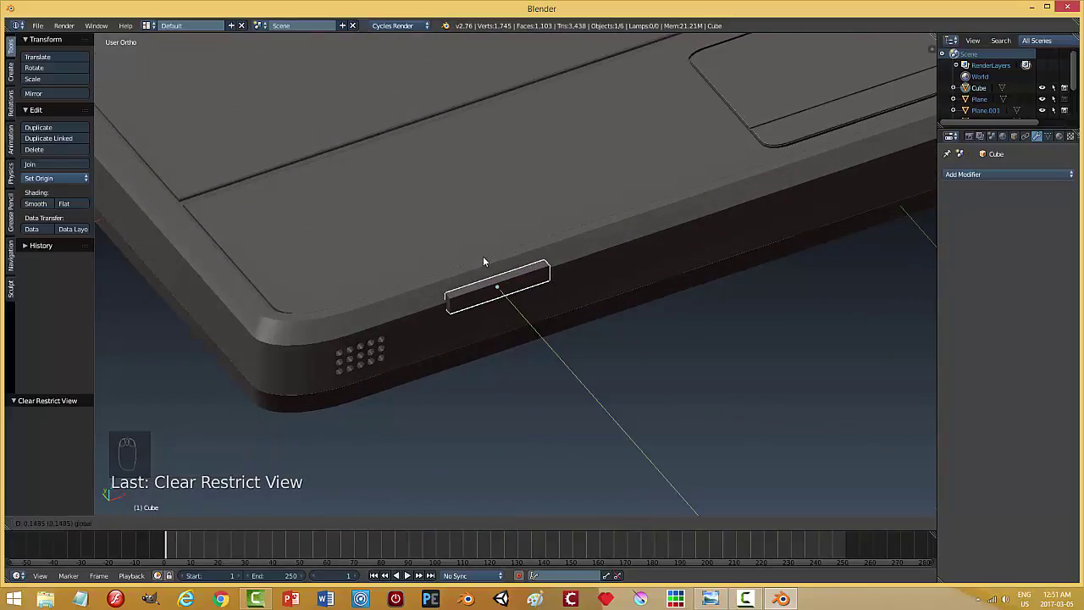
Scale the block into a long thin strip stretched along the base's side edge.
{"action": "left_click_drag", "start_coordinate": [535, 333], "coordinate": [608, 329]}
{"action": "key", "text": "s"}
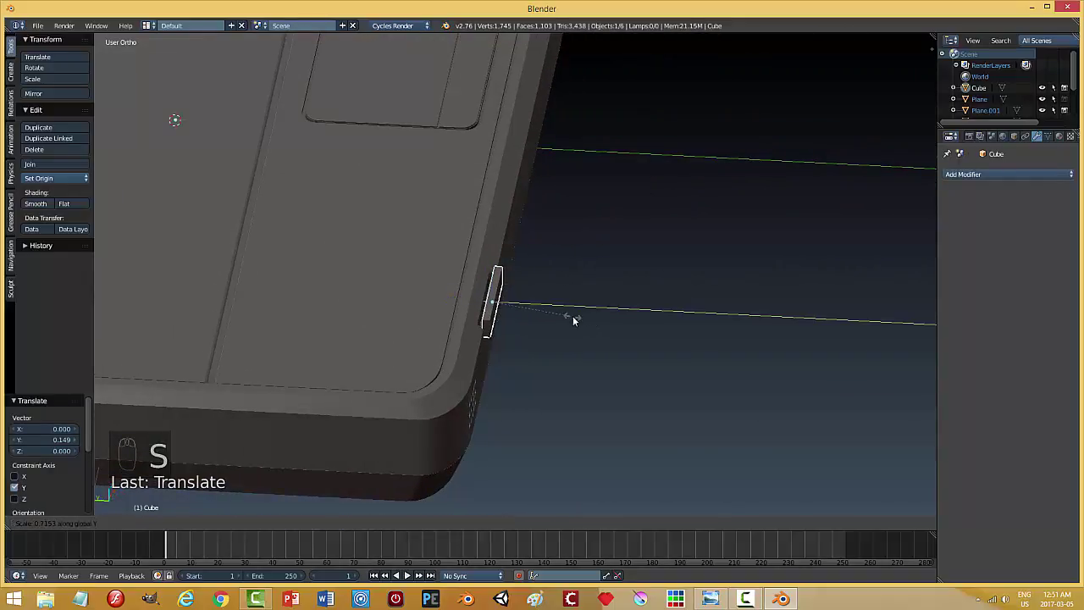
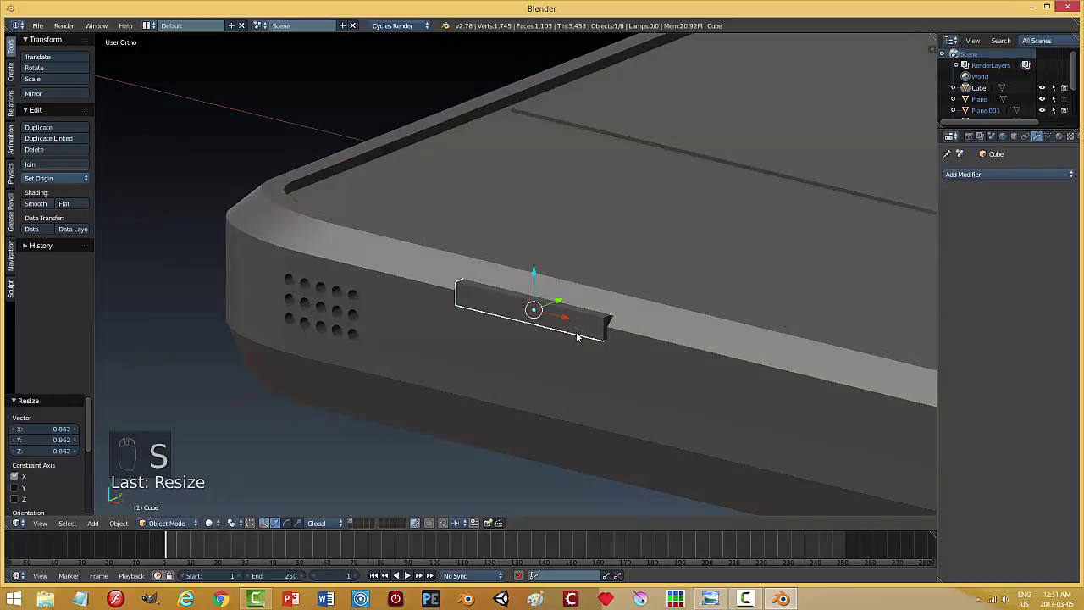
{"action": "key", "text": "s"}
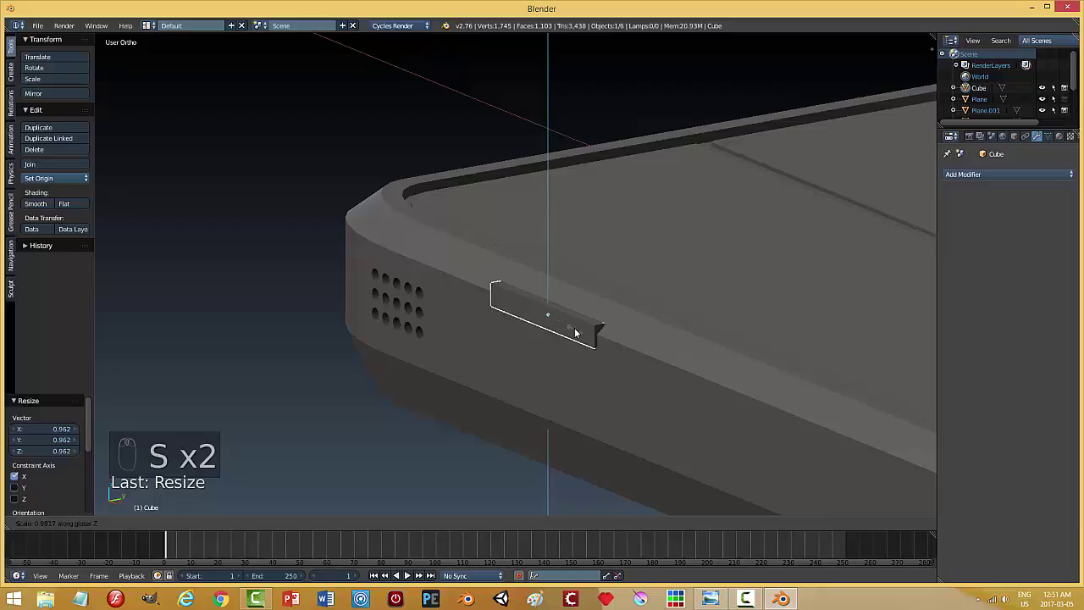
{"action": "left_click_drag", "start_coordinate": [638, 324], "coordinate": [603, 331]}
{"action": "key", "text": "s"}
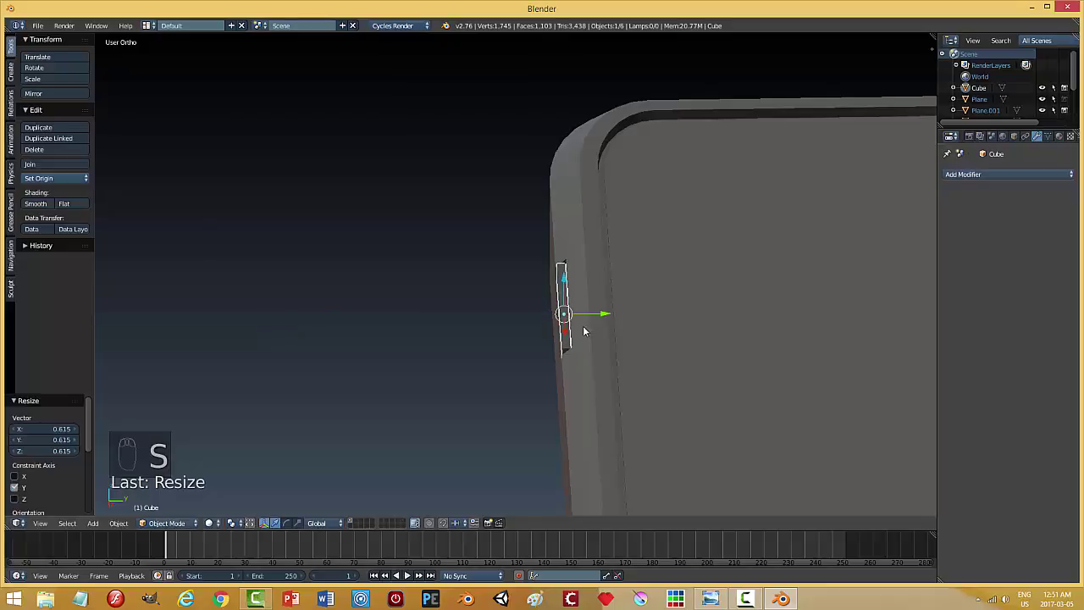
{"action": "left_click_drag", "start_coordinate": [610, 314], "coordinate": [610, 315]}
{"action": "left_click_drag", "start_coordinate": [602, 360], "coordinate": [649, 362]}
Move the thin strip back toward the port opening.
{"action": "key", "text": "a"}
{"action": "left_click_drag", "start_coordinate": [506, 312], "coordinate": [449, 319]}
{"action": "middle_click", "coordinate": [605, 363]}
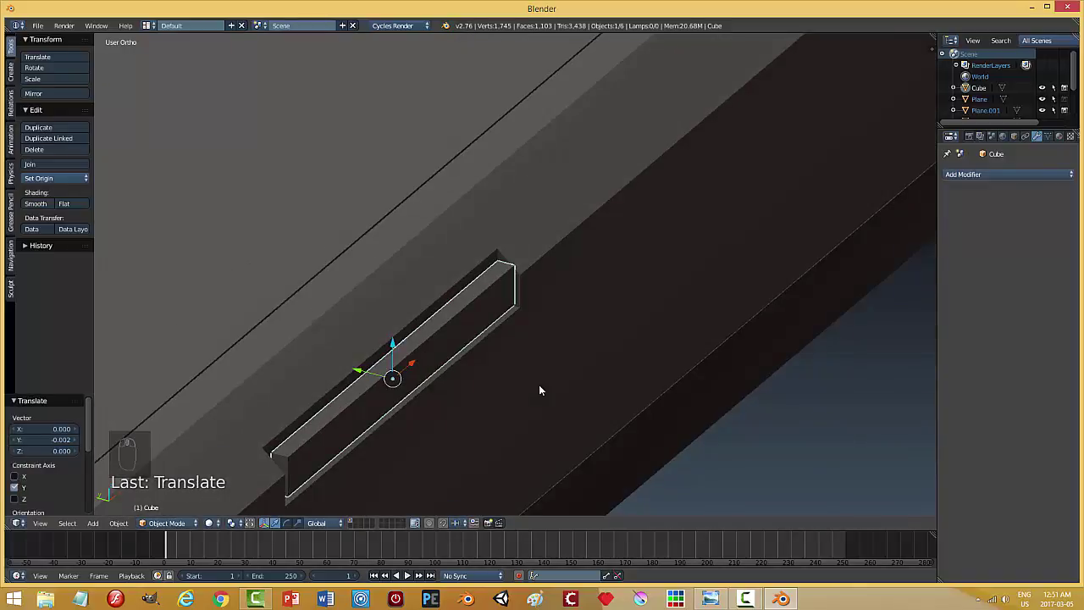
Push the strip deeper and lower into the port opening so it sits inside the slot.
{"action": "key", "text": "s"}
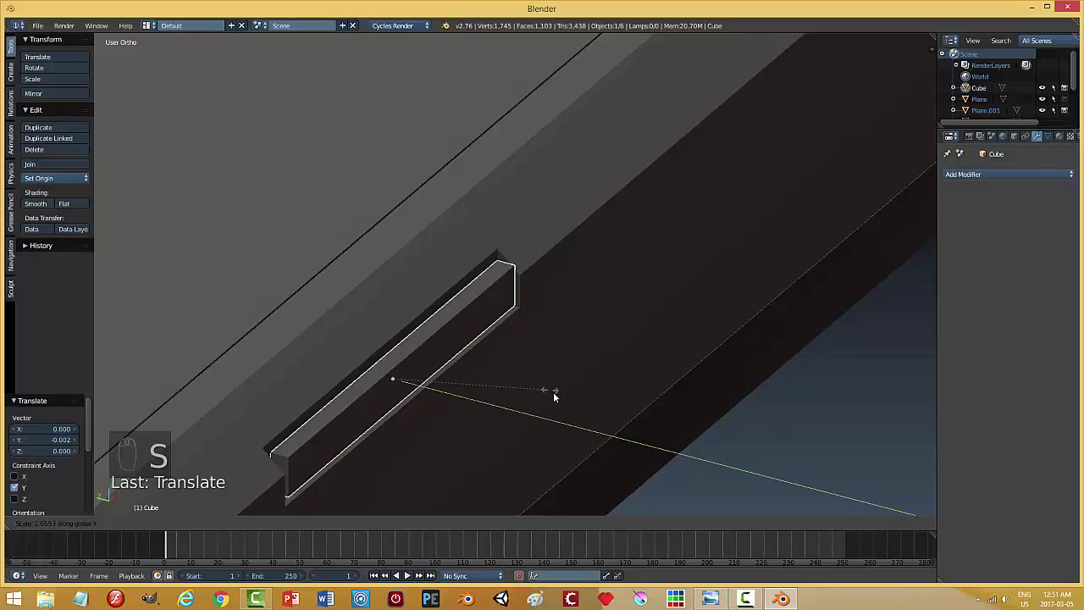
{"action": "left_click_drag", "start_coordinate": [368, 369], "coordinate": [364, 374]}
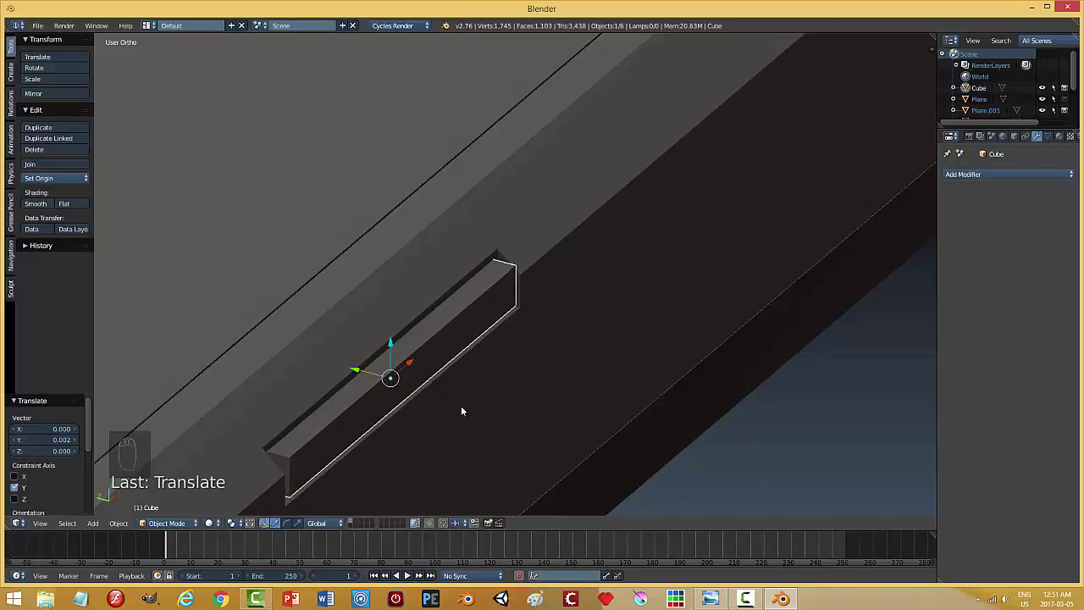
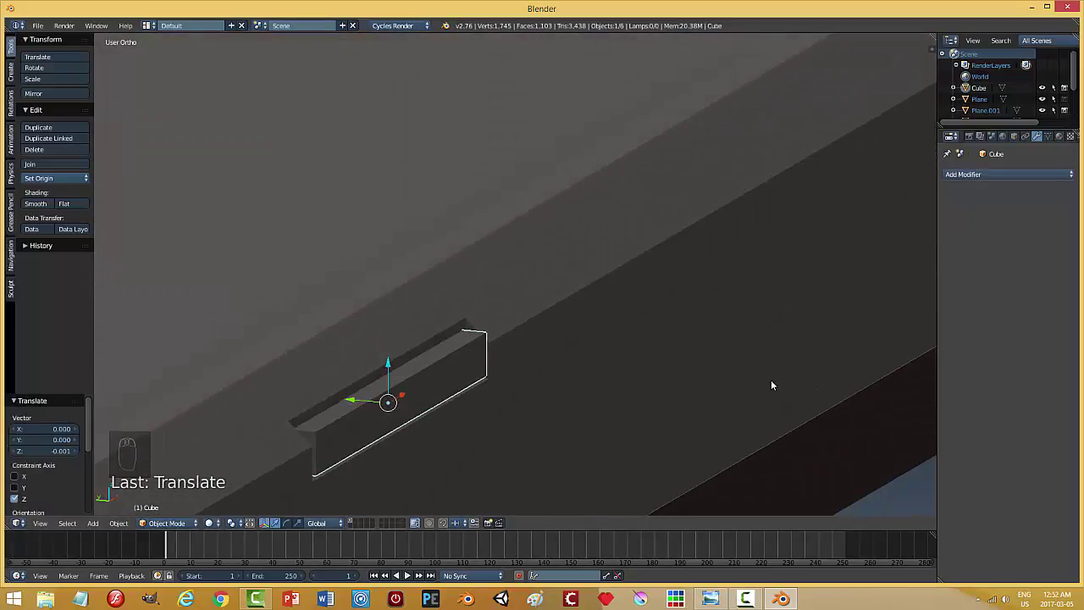
{"action": "left_click_drag", "start_coordinate": [559, 393], "coordinate": [358, 417]}
{"action": "left_click_drag", "start_coordinate": [358, 416], "coordinate": [571, 425]}
Adjust the strip's length to fit the slot and enter edge-select editing on its mesh.
{"action": "key", "text": "a"}
{"action": "left_click_drag", "start_coordinate": [574, 423], "coordinate": [492, 373]}
{"action": "left_click_drag", "start_coordinate": [493, 303], "coordinate": [564, 364]}
{"action": "key", "text": "s"}
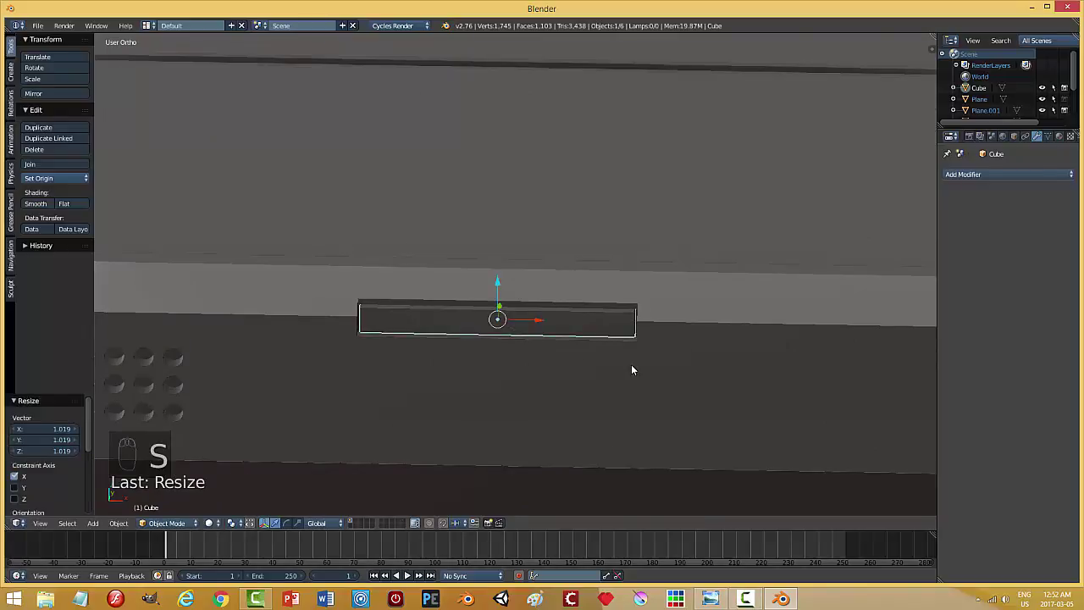
{"action": "key", "text": "Tab"}
{"action": "key", "text": "a"}
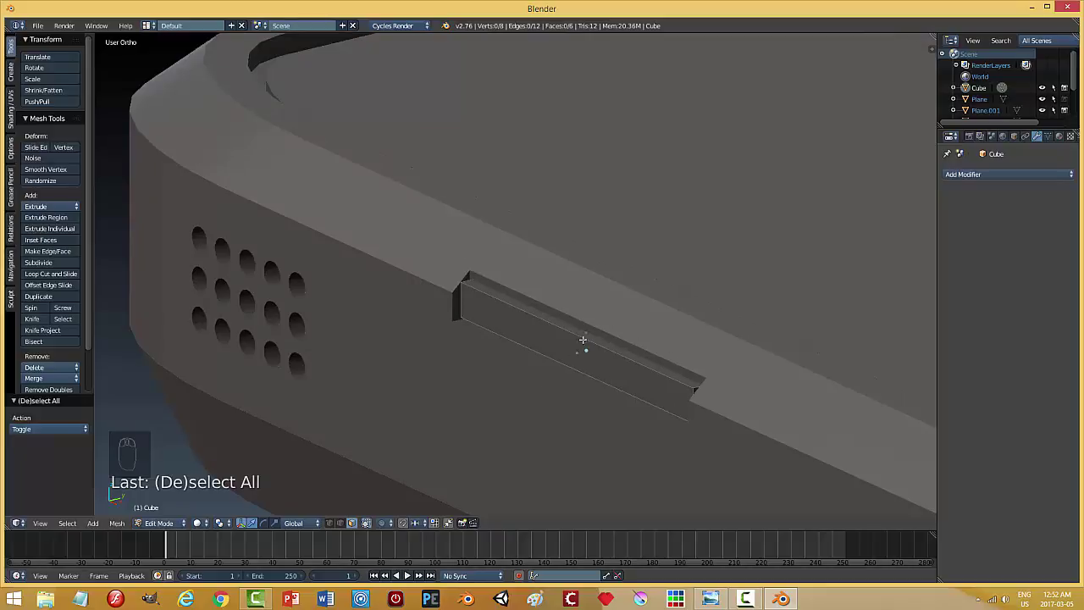
{"action": "key", "text": "ctrl+Tab"}
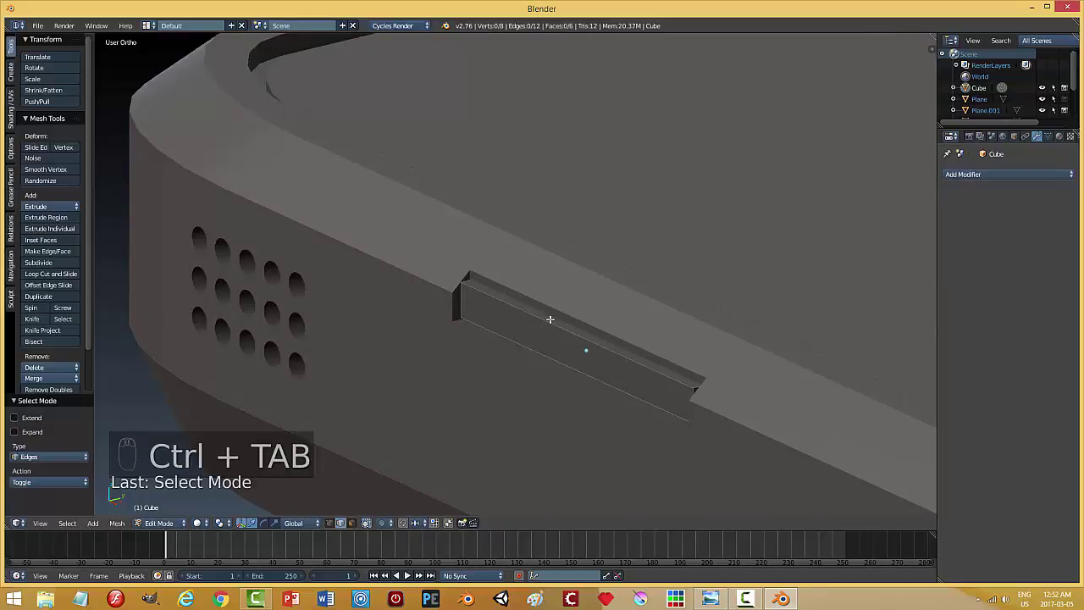
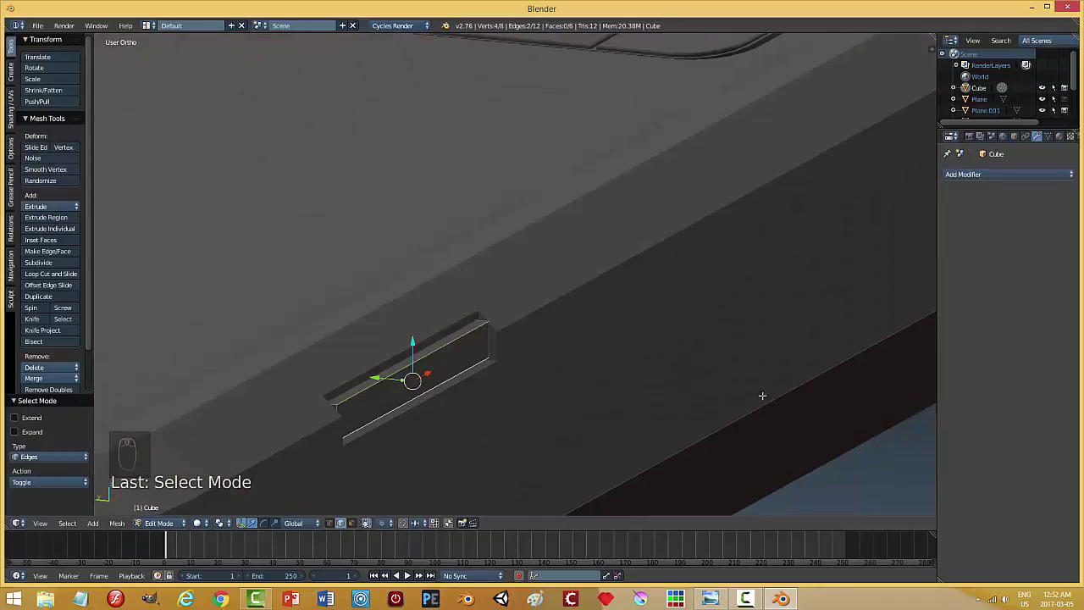
Bevel the strip's edges into rounded corners and return to Object Mode.
{"action": "key", "text": "ctrl+b"}
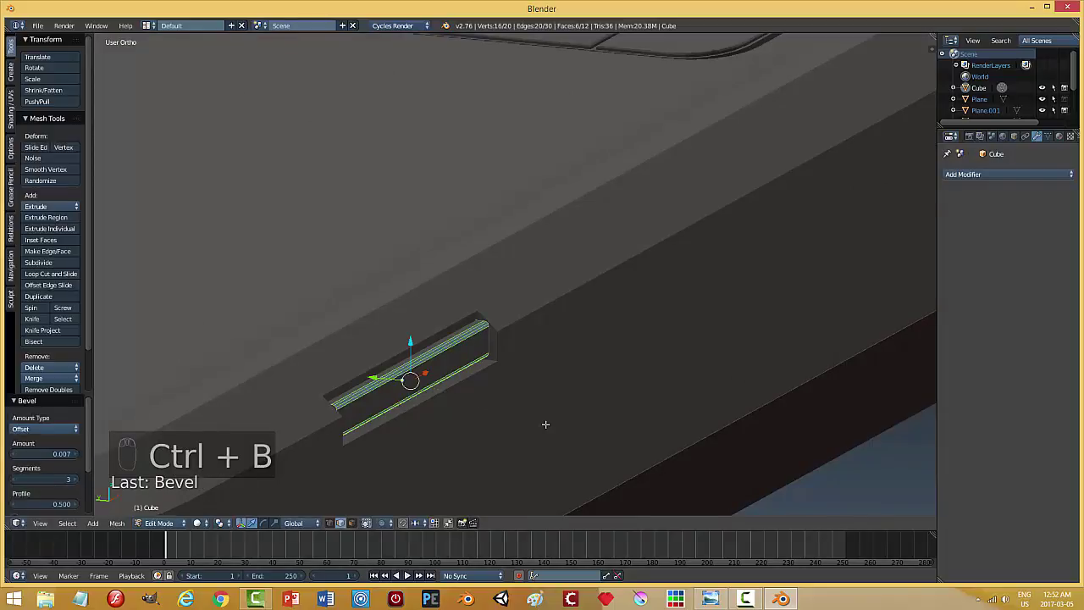
{"action": "key", "text": "a"}
{"action": "key", "text": "Tab"}
{"action": "left_click_drag", "start_coordinate": [549, 415], "coordinate": [421, 423]}
{"action": "key", "text": "a"}
{"action": "left_click_drag", "start_coordinate": [568, 314], "coordinate": [645, 367]}
{"action": "left_click_drag", "start_coordinate": [544, 397], "coordinate": [644, 366]}
{"action": "key", "text": "s"}
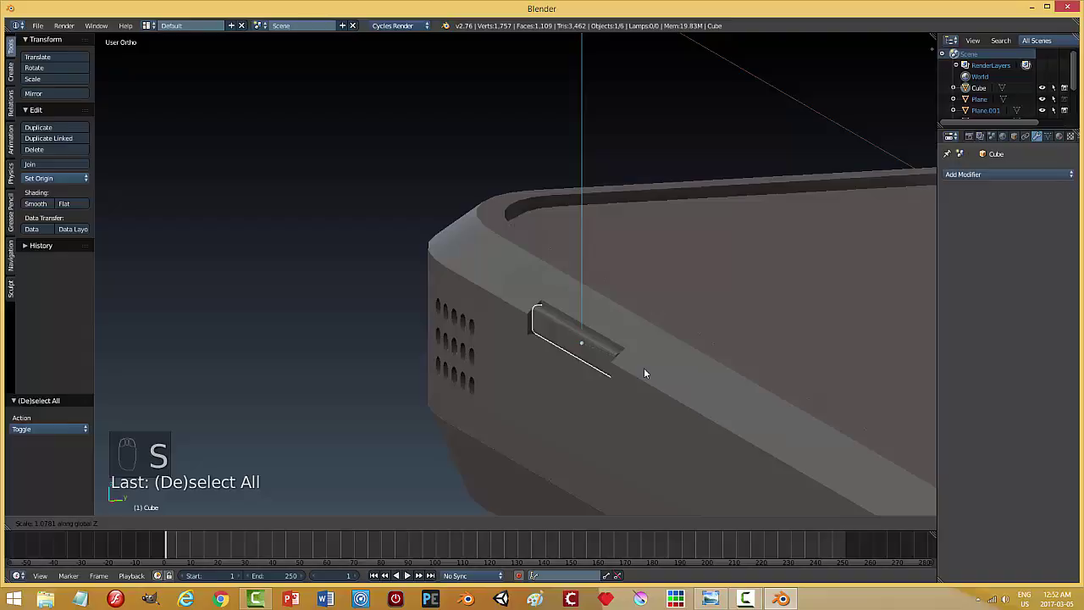
Orbit around the laptop base from the side and above, then select the base.
{"action": "key", "text": "a"}
{"action": "left_click_drag", "start_coordinate": [590, 387], "coordinate": [648, 402]}
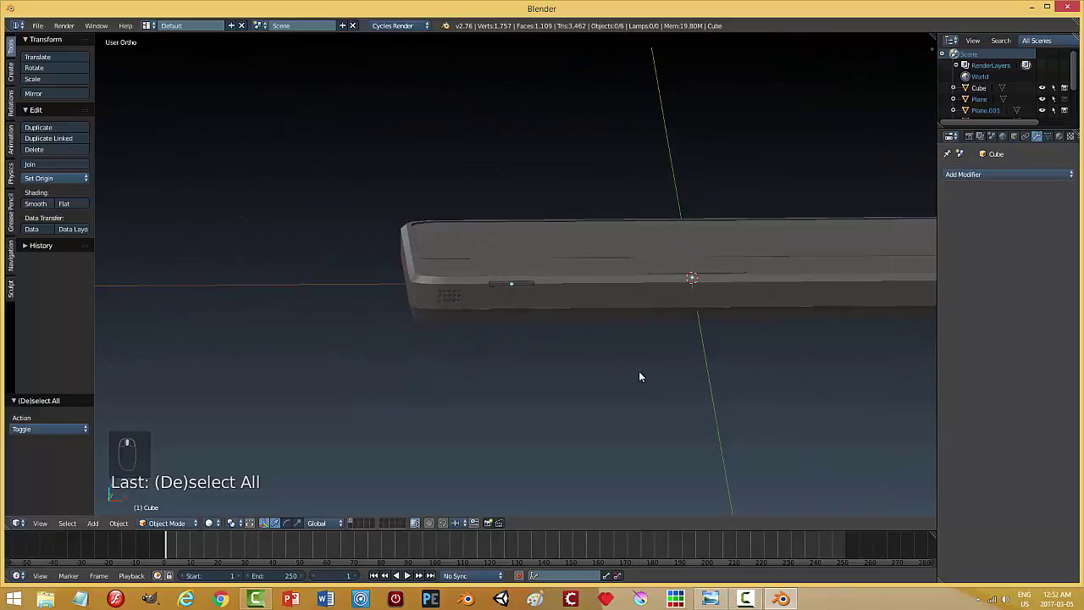
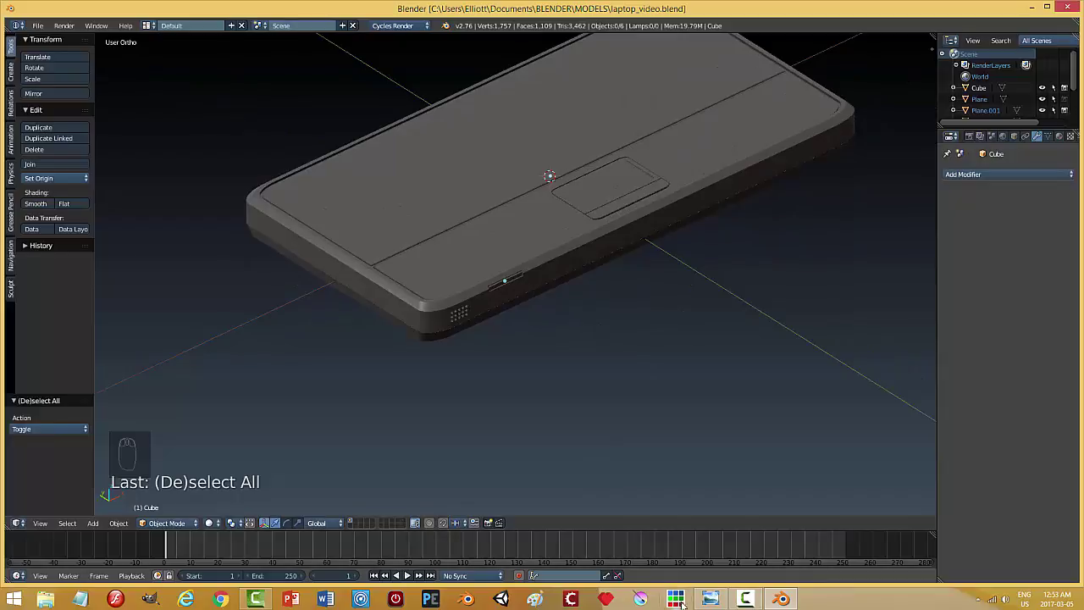
{"action": "left_click_drag", "start_coordinate": [634, 379], "coordinate": [403, 381]}
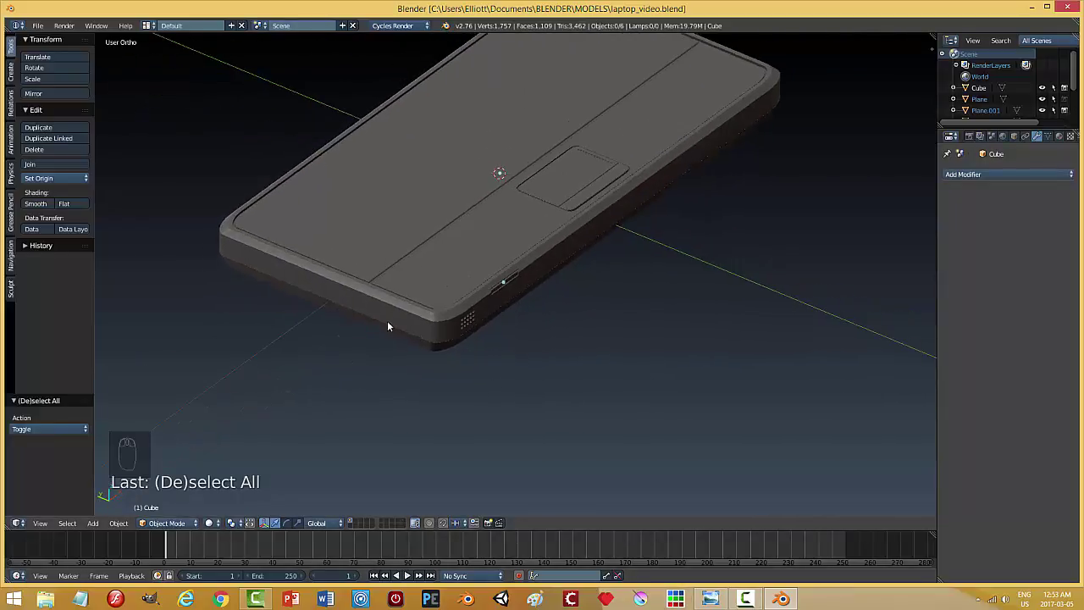
{"action": "left_click_drag", "start_coordinate": [406, 323], "coordinate": [572, 384]}
{"action": "left_click_drag", "start_coordinate": [670, 354], "coordinate": [499, 388]}
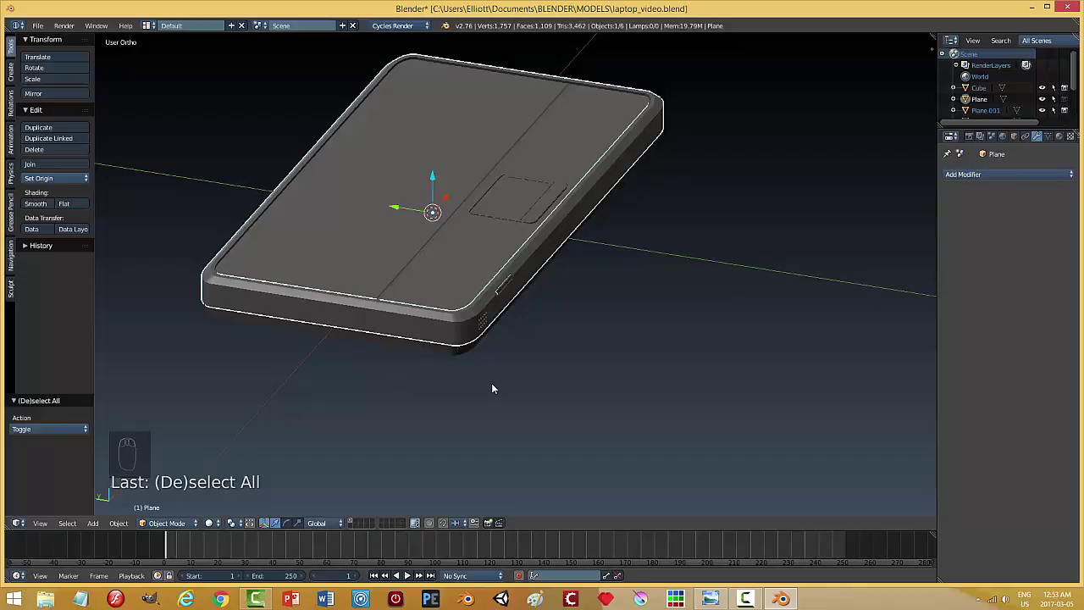
Add a plane, stand it upright, shrink it to a small square and slide it toward the base's front edge.
{"action": "key", "text": "shift+a"}
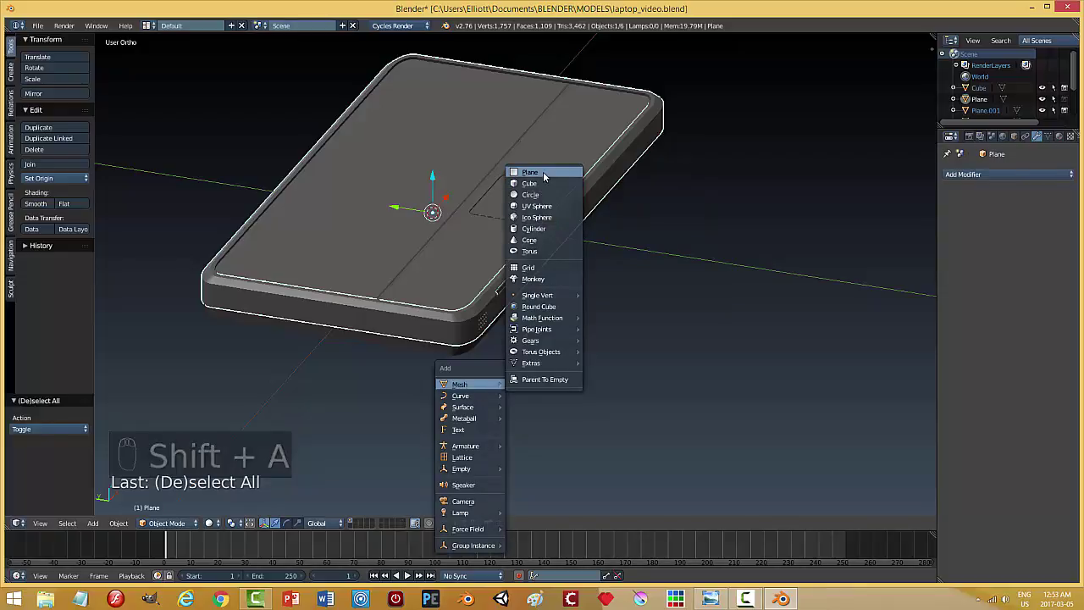
{"action": "left_click_drag", "start_coordinate": [437, 177], "coordinate": [503, 248]}
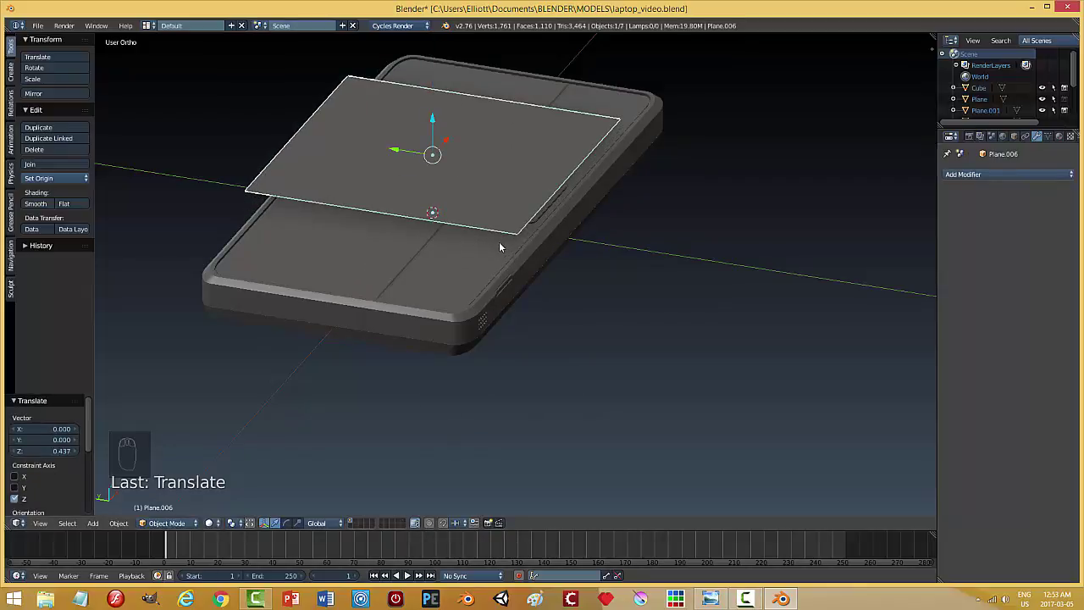
{"action": "key", "text": "r"}
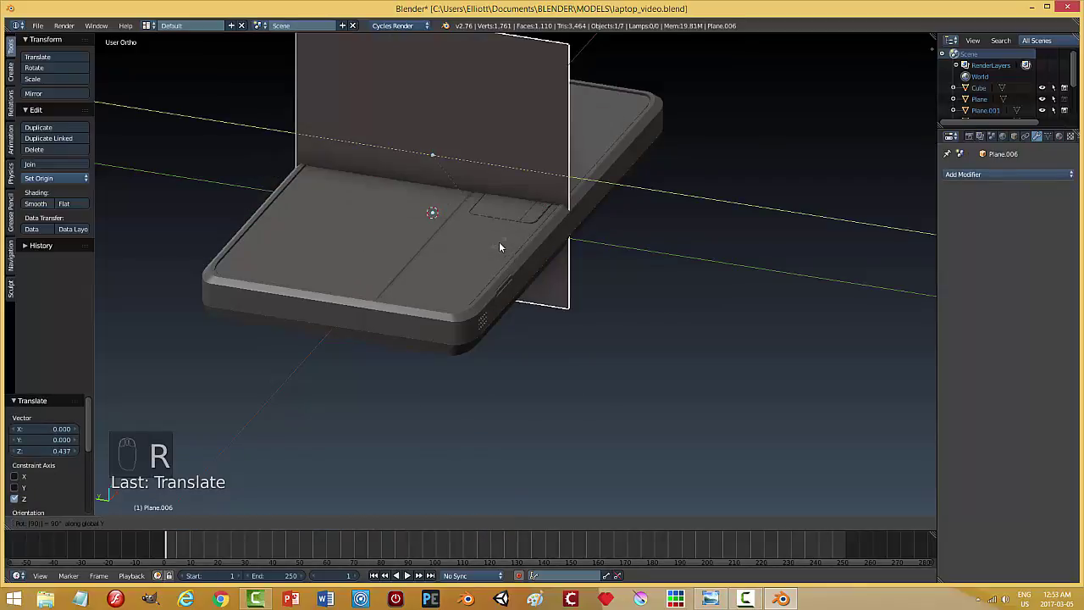
{"action": "key", "text": "s"}
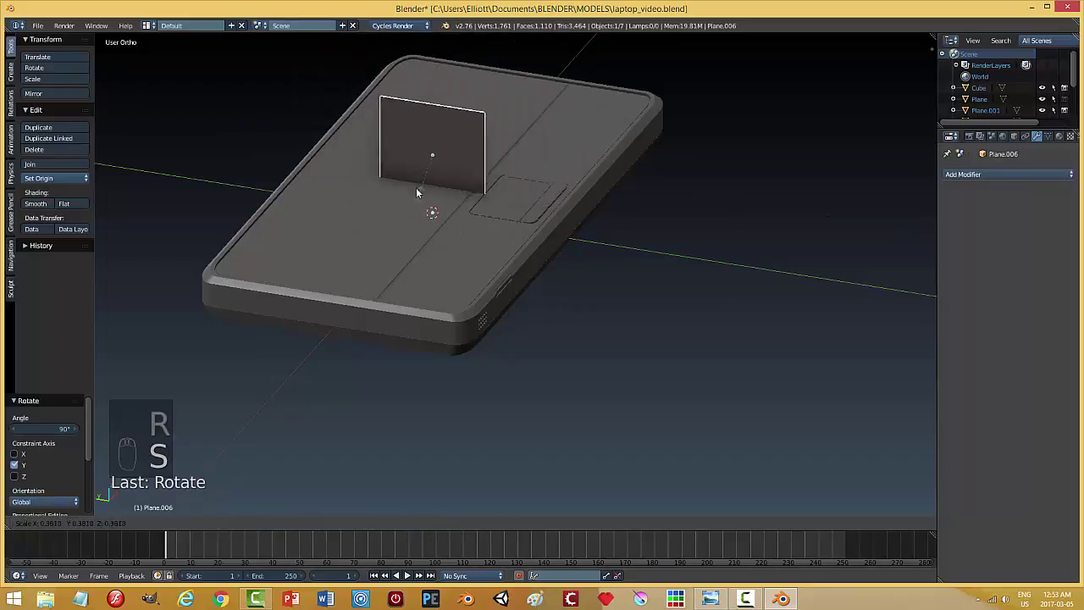
{"action": "left_click_drag", "start_coordinate": [445, 153], "coordinate": [409, 349]}
{"action": "key", "text": "s"}
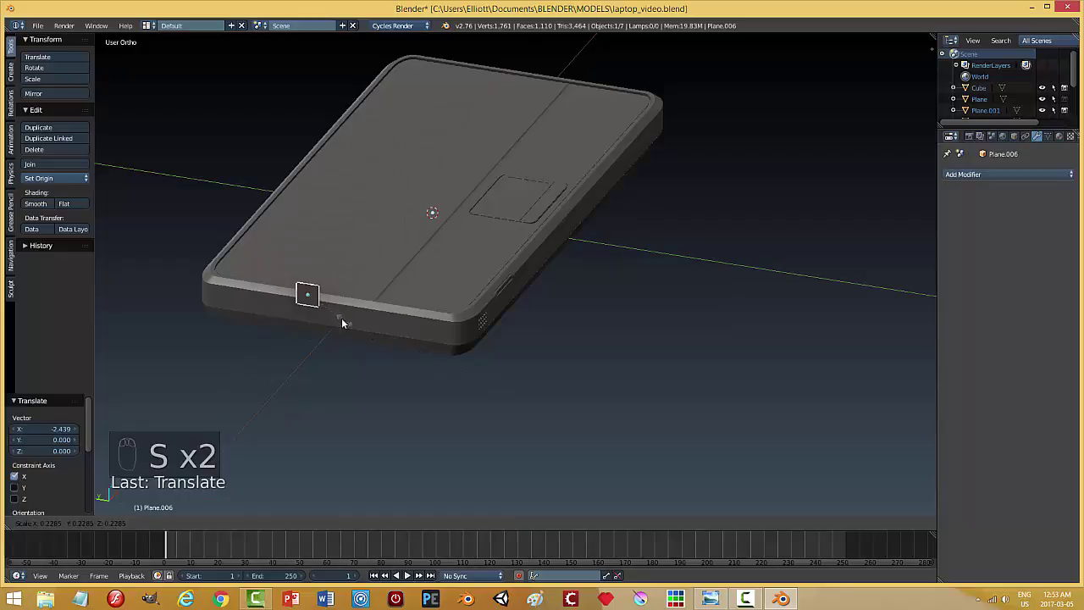
{"action": "left_click_drag", "start_coordinate": [310, 263], "coordinate": [488, 398]}
{"action": "left_click_drag", "start_coordinate": [477, 402], "coordinate": [495, 397]}
Set the plane against the base's side wall, resize it to fit, and enter Edit Mode.
{"action": "key", "text": "KP_Decimal"}
{"action": "left_click_drag", "start_coordinate": [522, 234], "coordinate": [702, 259]}
{"action": "middle_click", "coordinate": [729, 300]}
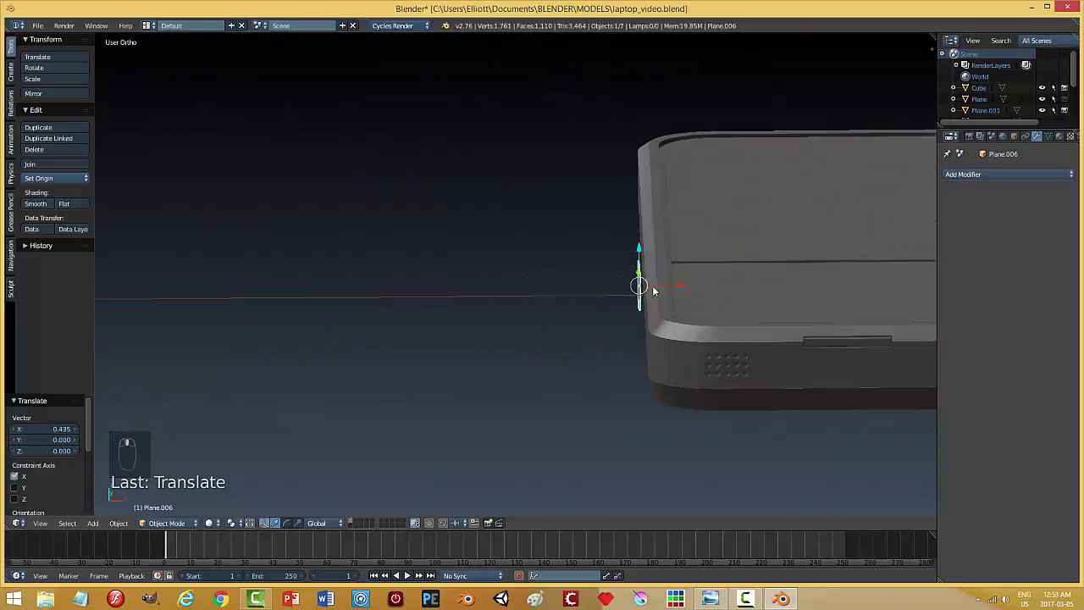
{"action": "left_click_drag", "start_coordinate": [646, 251], "coordinate": [678, 319]}
{"action": "left_click_drag", "start_coordinate": [682, 318], "coordinate": [680, 359]}
{"action": "left_click_drag", "start_coordinate": [644, 357], "coordinate": [570, 281]}
{"action": "key", "text": "s"}
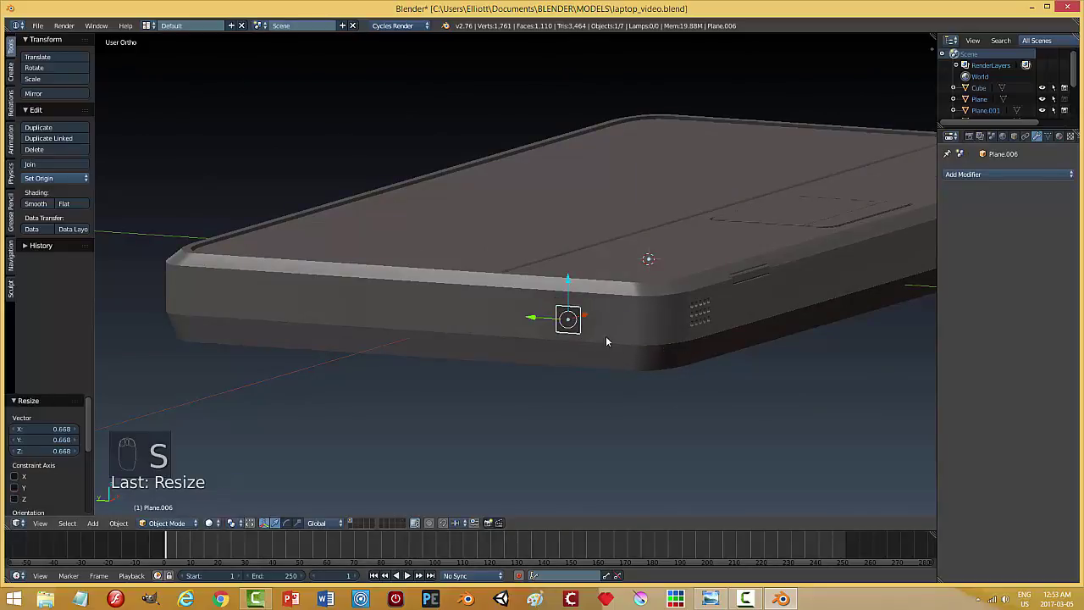
{"action": "left_click_drag", "start_coordinate": [607, 342], "coordinate": [665, 388]}
{"action": "key", "text": "s"}
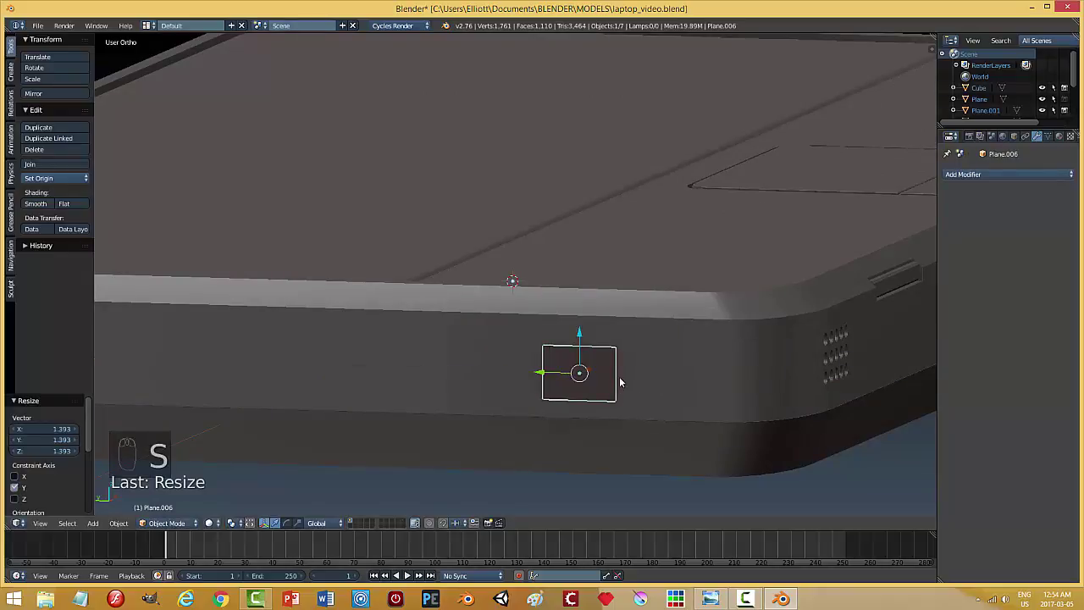
{"action": "key", "text": "s"}
{"action": "left_click_drag", "start_coordinate": [611, 377], "coordinate": [668, 398]}
{"action": "key", "text": "Tab"}
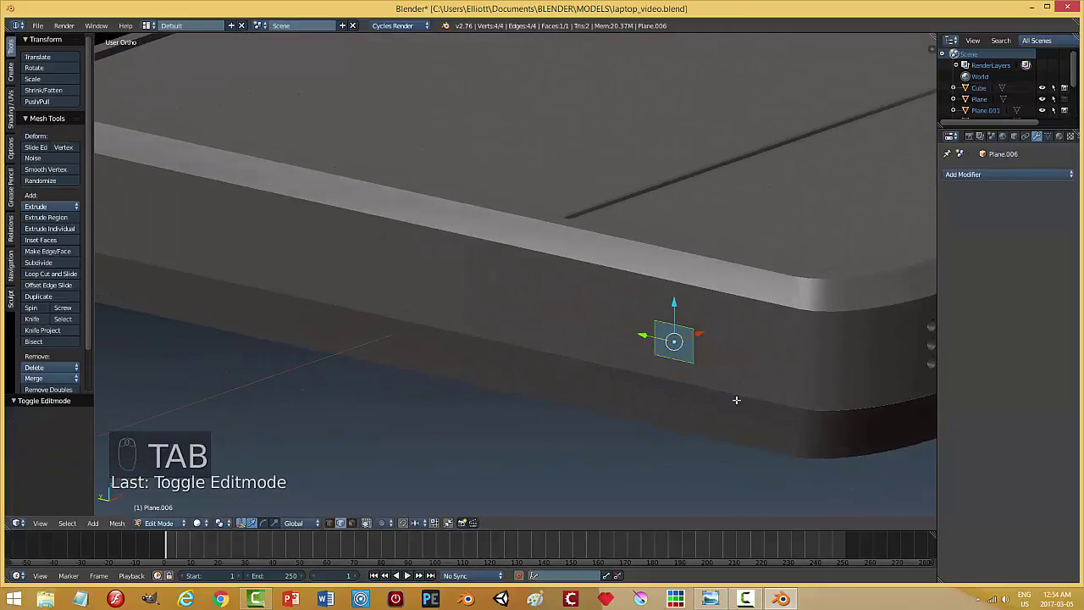
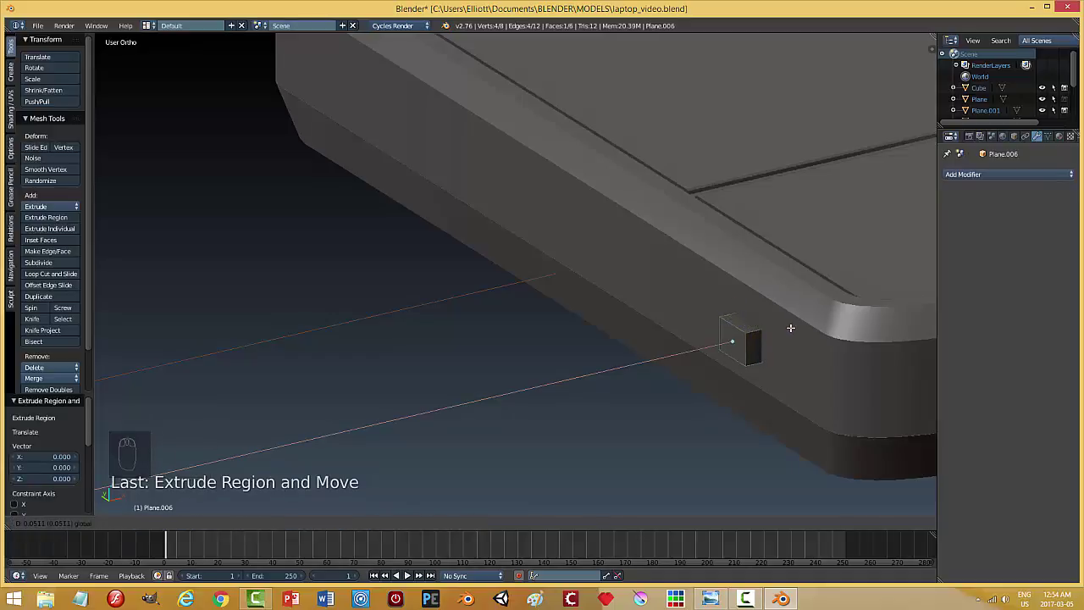
Confirm the extruded block, leave Edit Mode and resize it as a whole.
{"action": "key", "text": "a"}
{"action": "key", "text": "Tab"}
{"action": "left_click_drag", "start_coordinate": [775, 339], "coordinate": [772, 375]}
{"action": "left_click_drag", "start_coordinate": [717, 381], "coordinate": [617, 397]}
{"action": "key", "text": "s"}
{"action": "left_click_drag", "start_coordinate": [685, 385], "coordinate": [626, 367]}
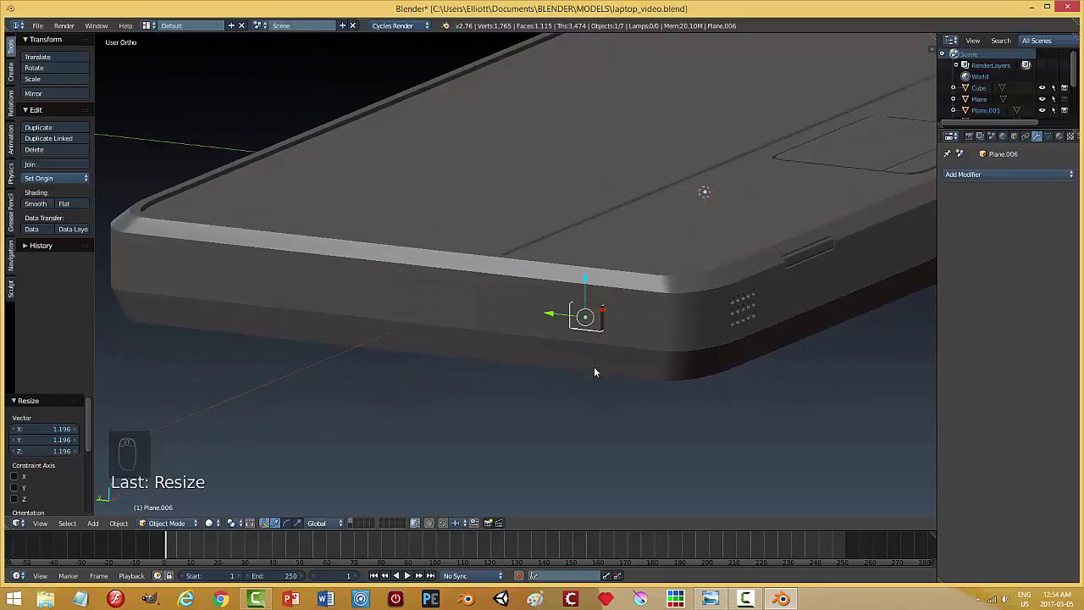
Lengthen the block outward from the base's side along one axis and re-enter Edit Mode.
{"action": "left_click_drag", "start_coordinate": [591, 288], "coordinate": [705, 351]}
{"action": "left_click_drag", "start_coordinate": [677, 362], "coordinate": [630, 340]}
{"action": "scroll", "scroll_direction": "up", "scroll_amount": 3}
{"action": "key", "text": "s"}
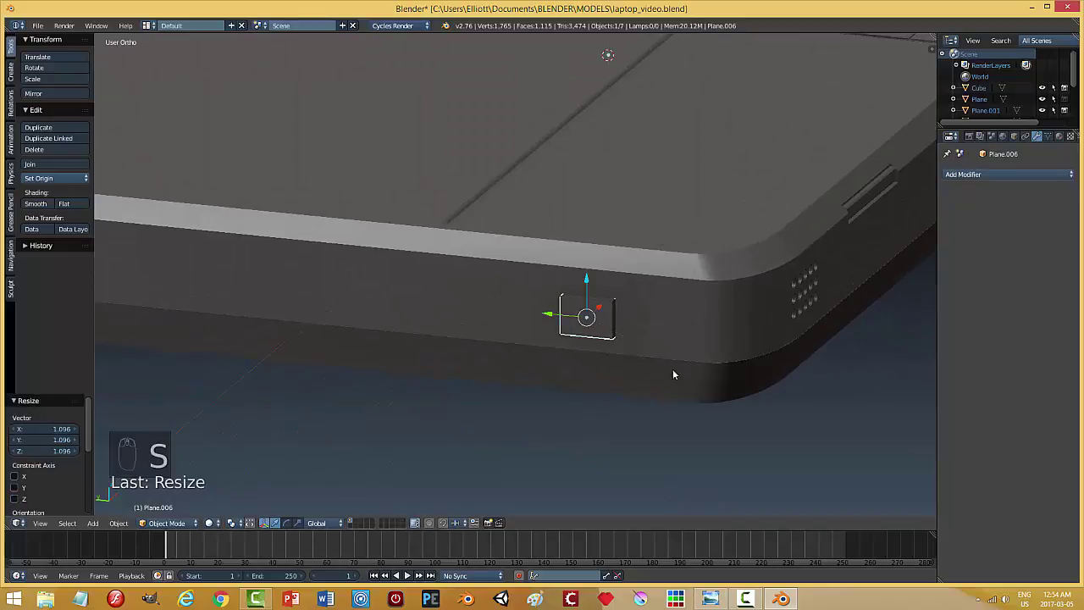
{"action": "left_click_drag", "start_coordinate": [659, 372], "coordinate": [666, 368]}
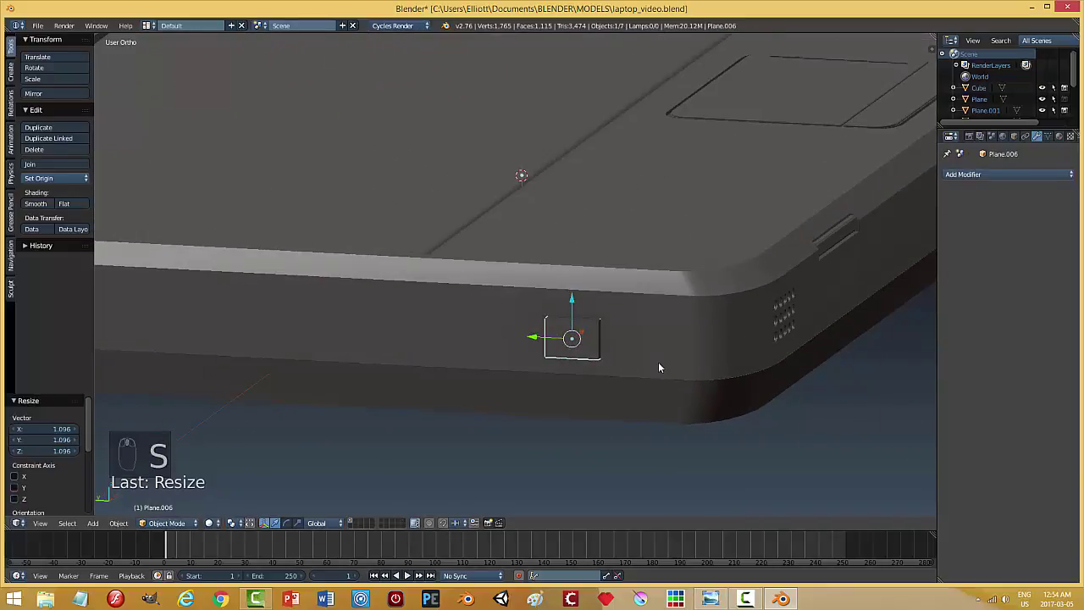
{"action": "key", "text": "s"}
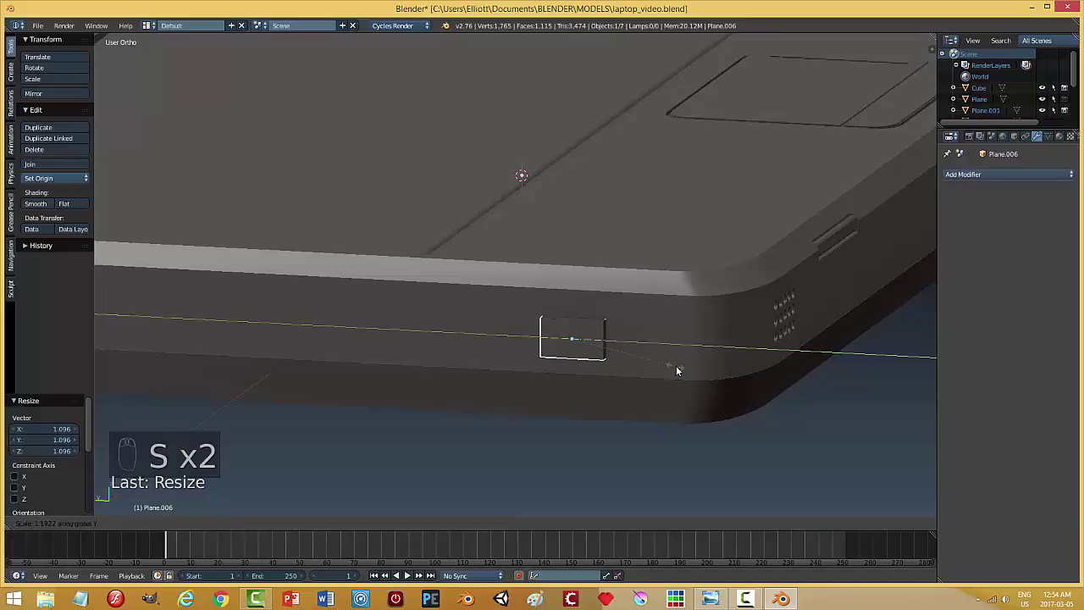
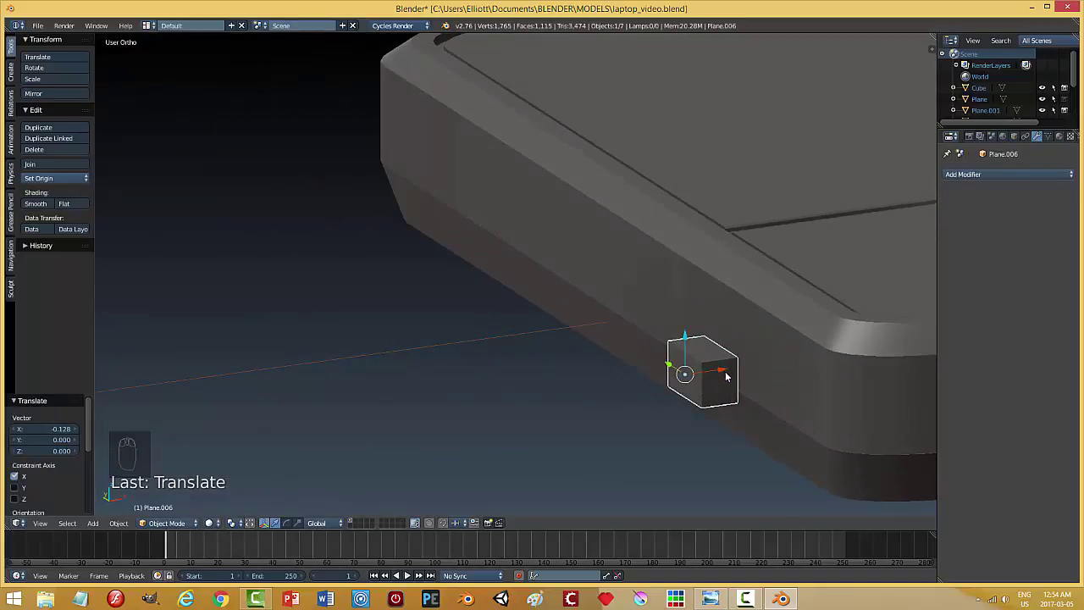
{"action": "key", "text": "s"}
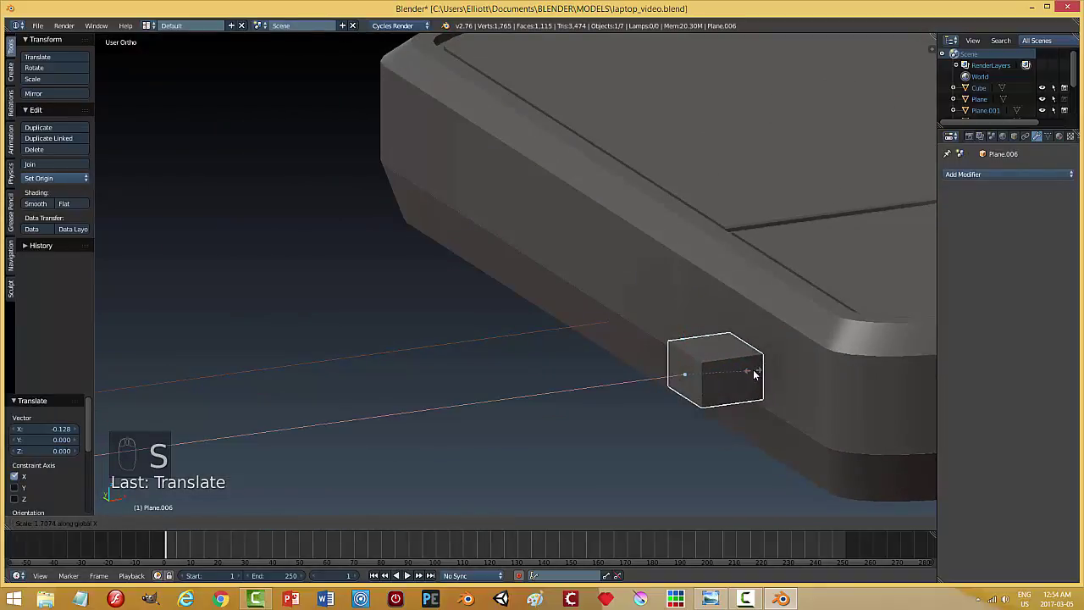
{"action": "key", "text": "Tab"}
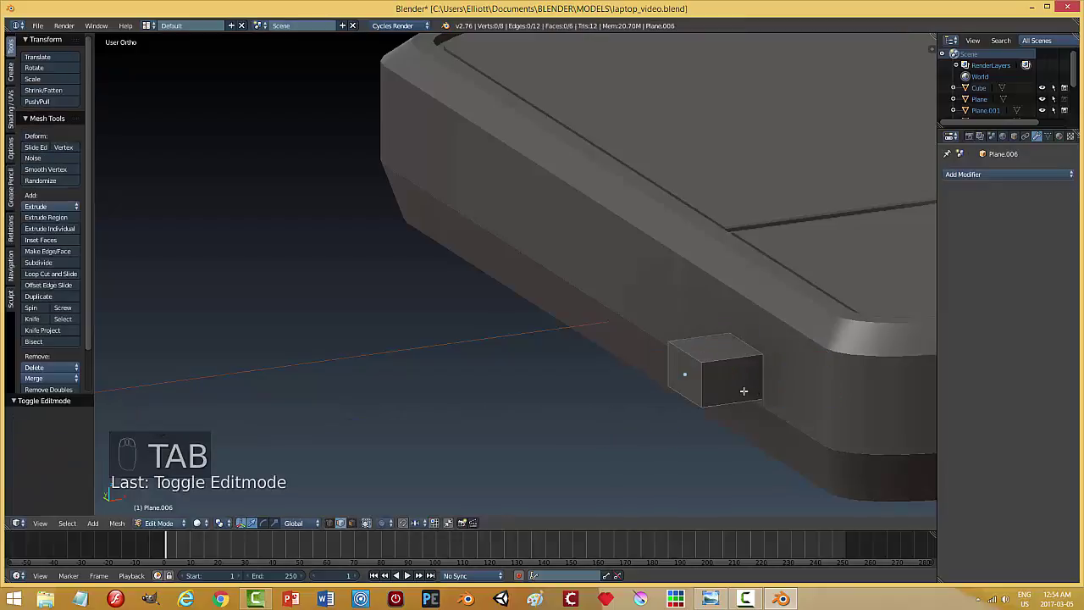
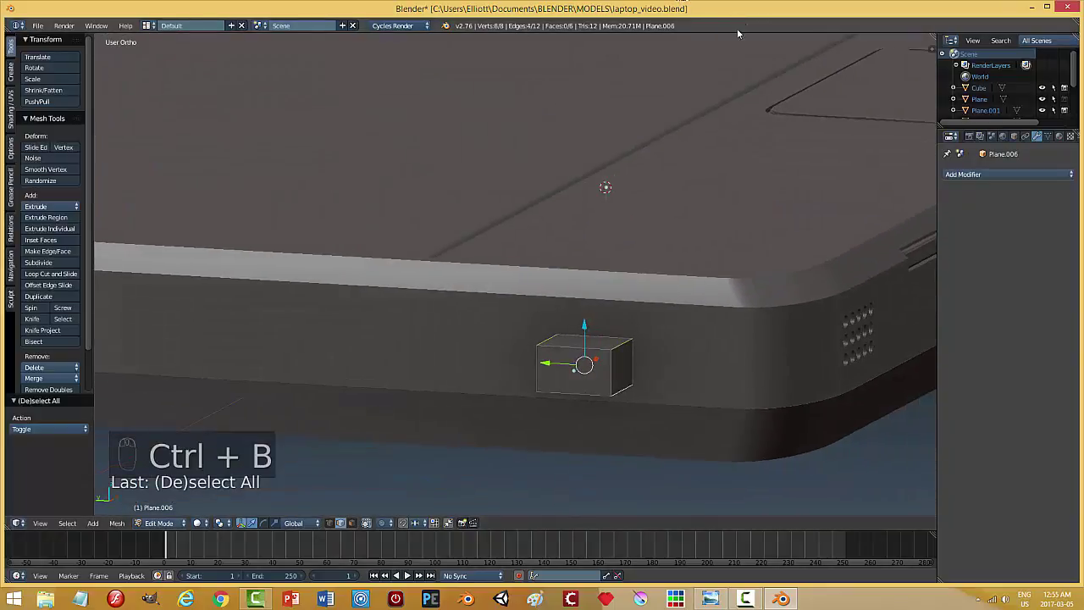
Bevel all the block's edges into rounded corners and return to editing its mesh.
{"action": "key", "text": "Escape"}
{"action": "key", "text": "ctrl+b"}
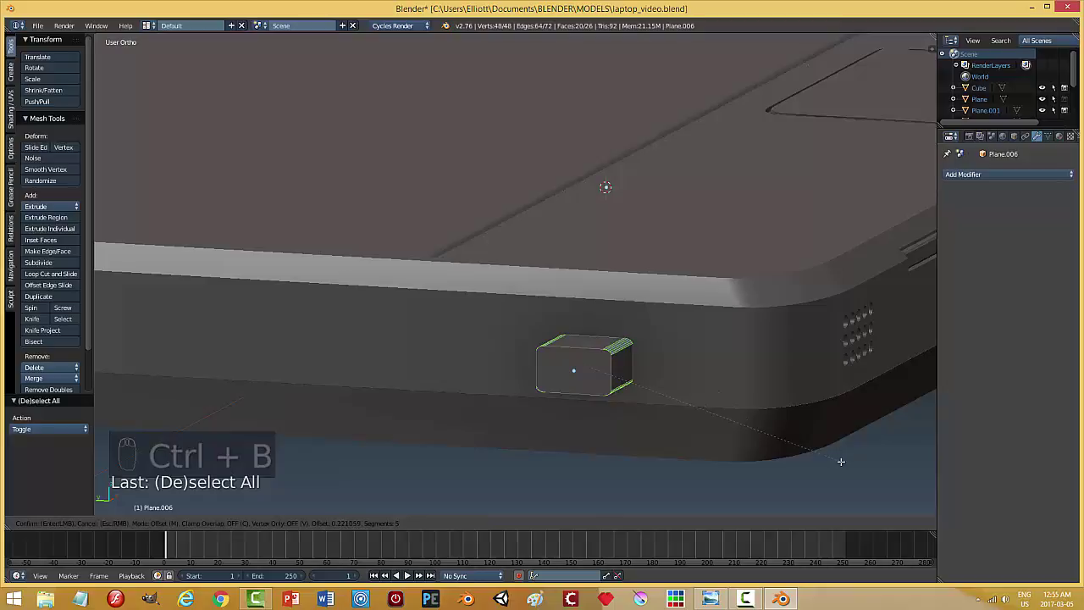
{"action": "key", "text": "a"}
{"action": "key", "text": "Tab"}
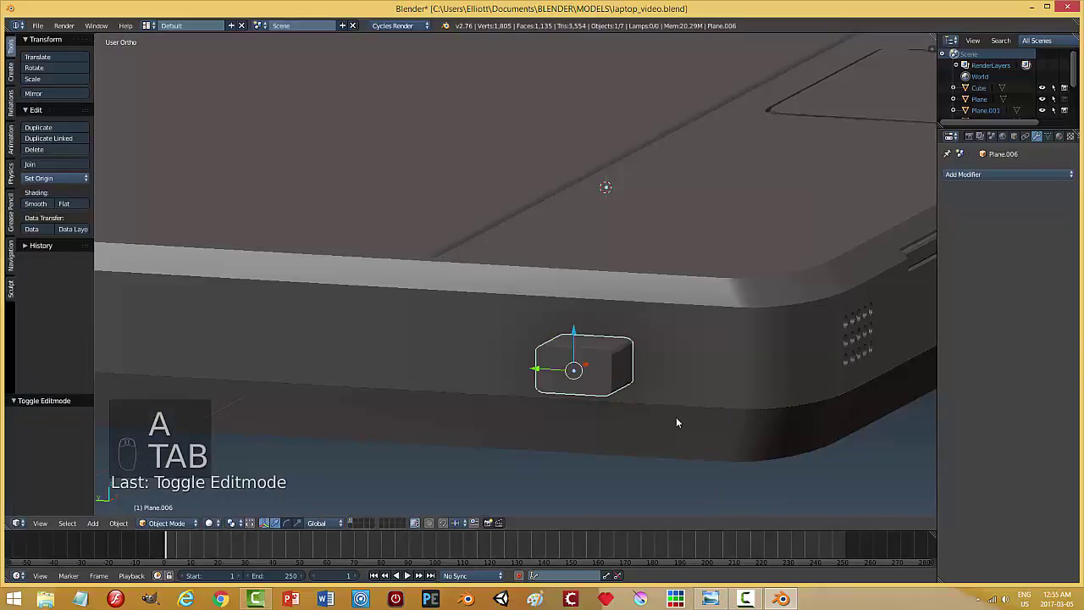
{"action": "key", "text": "Tab"}
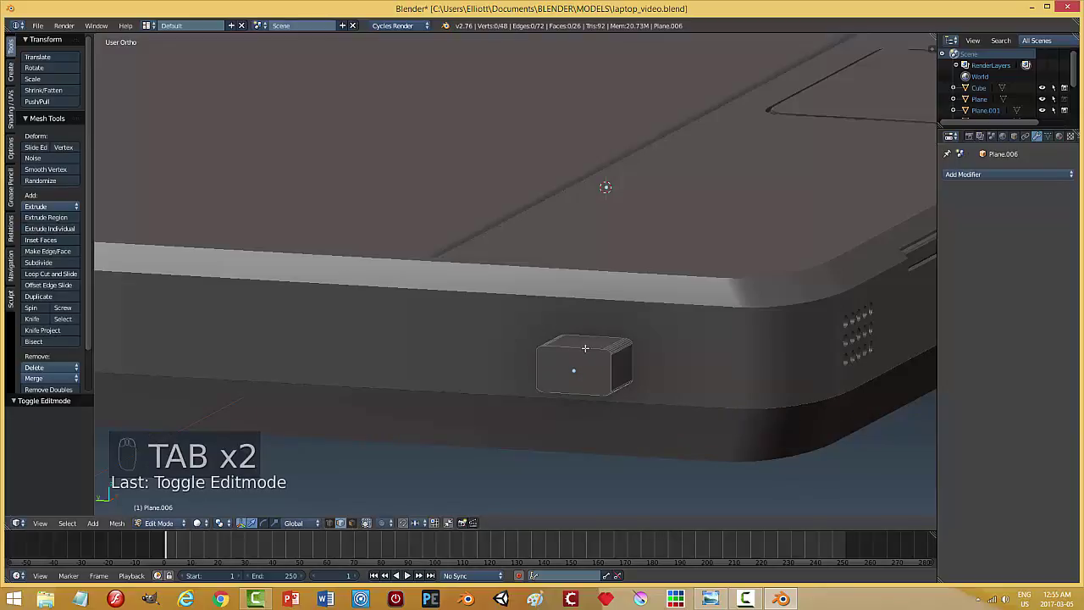
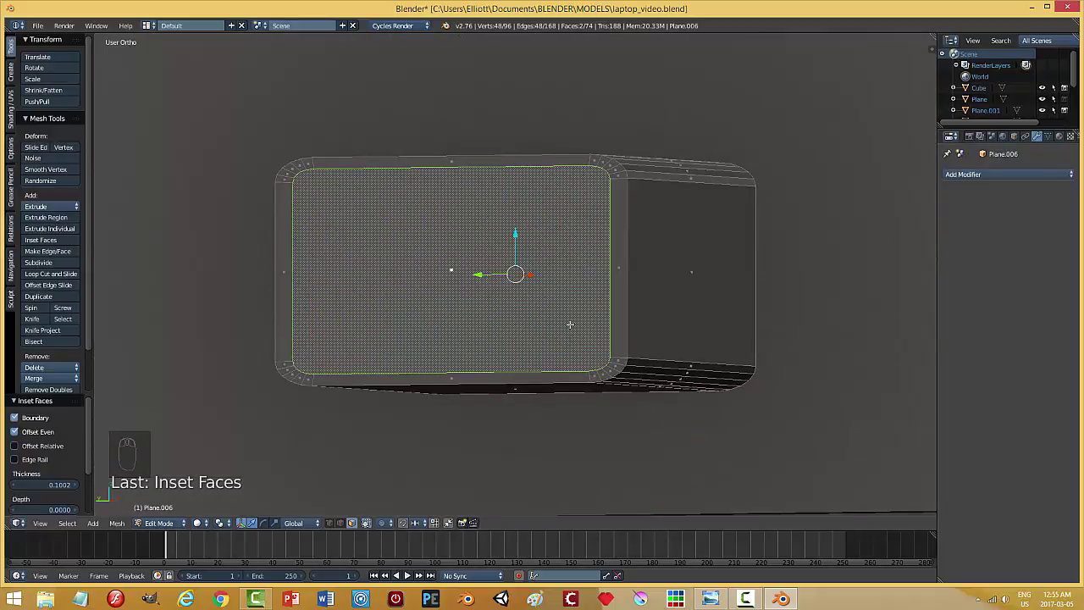
Scale the sleeve's inset end face to size, then leave mesh editing back to Object Mode.
{"action": "key", "text": "s"}
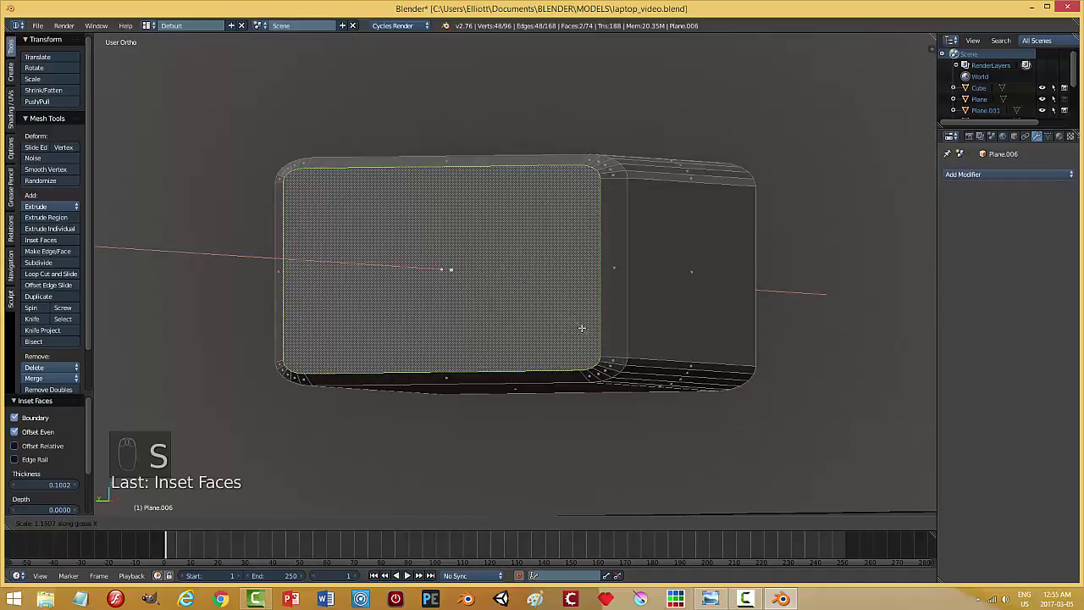
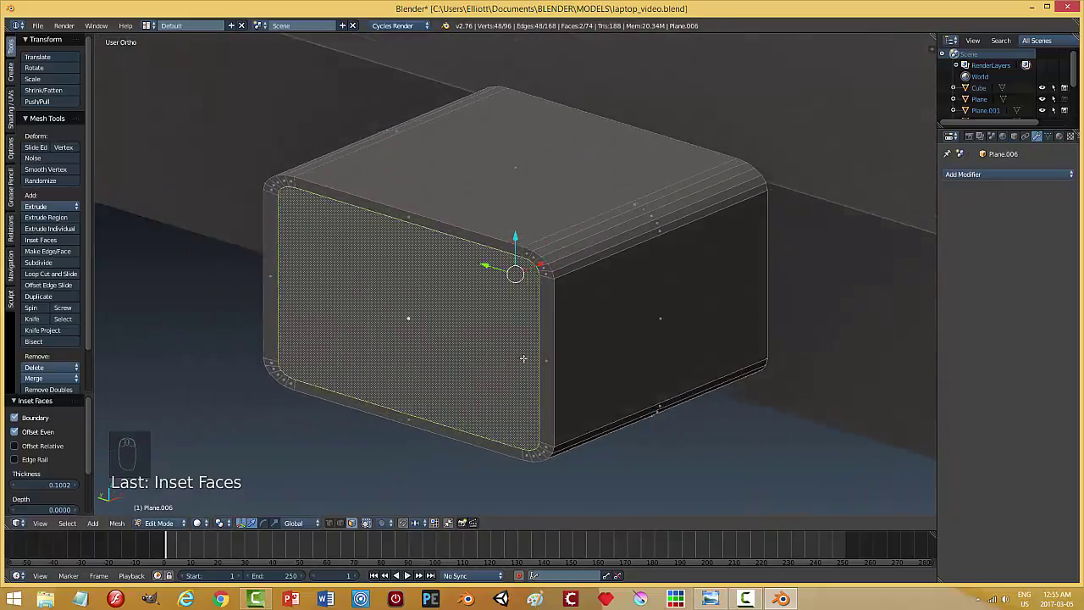
{"action": "key", "text": "s"}
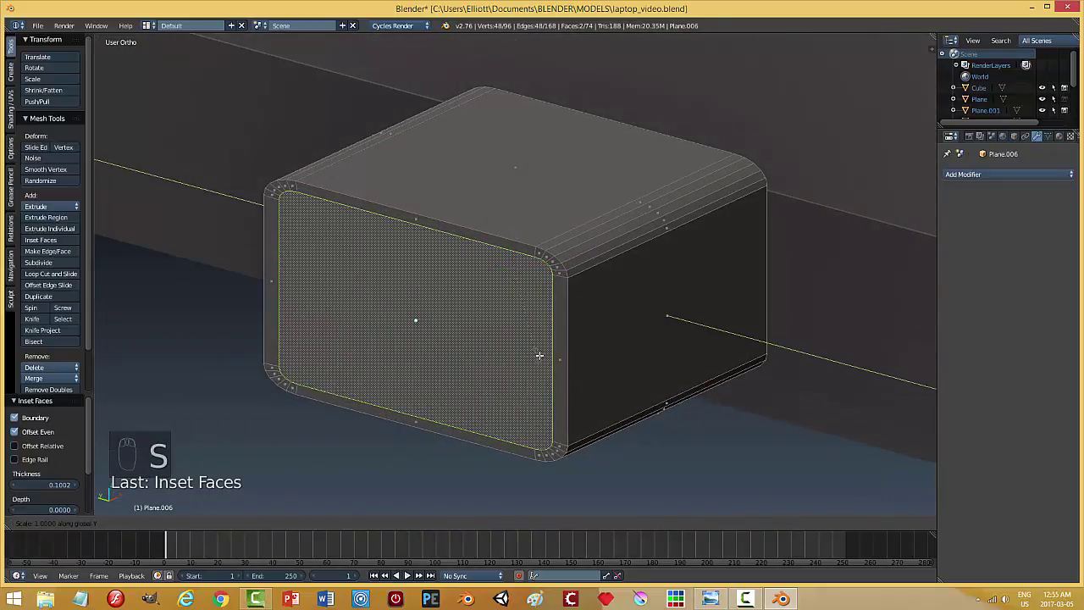
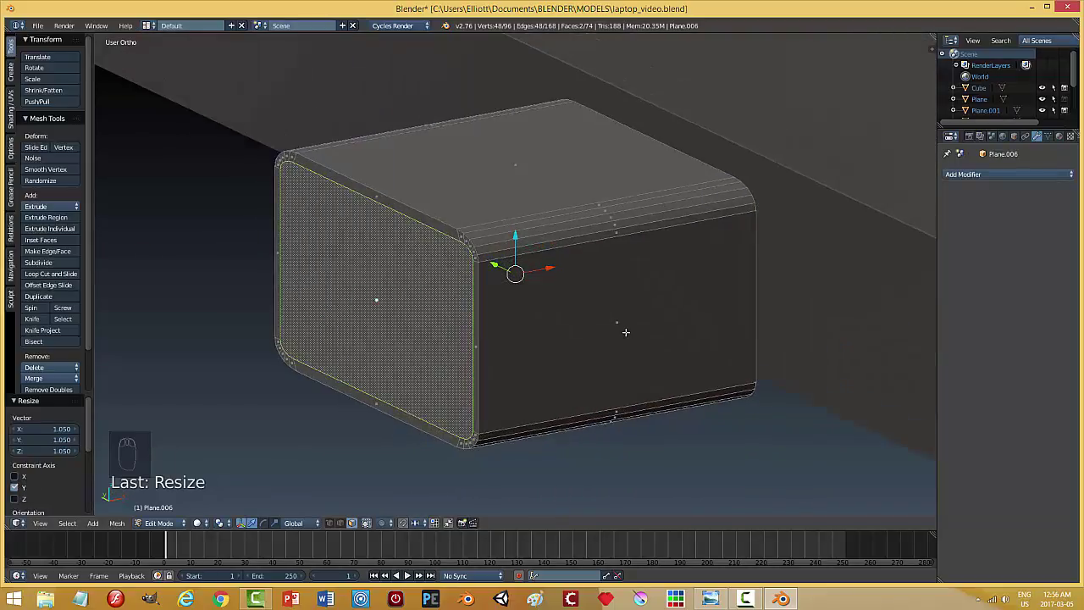
{"action": "key", "text": "ctrl+e"}
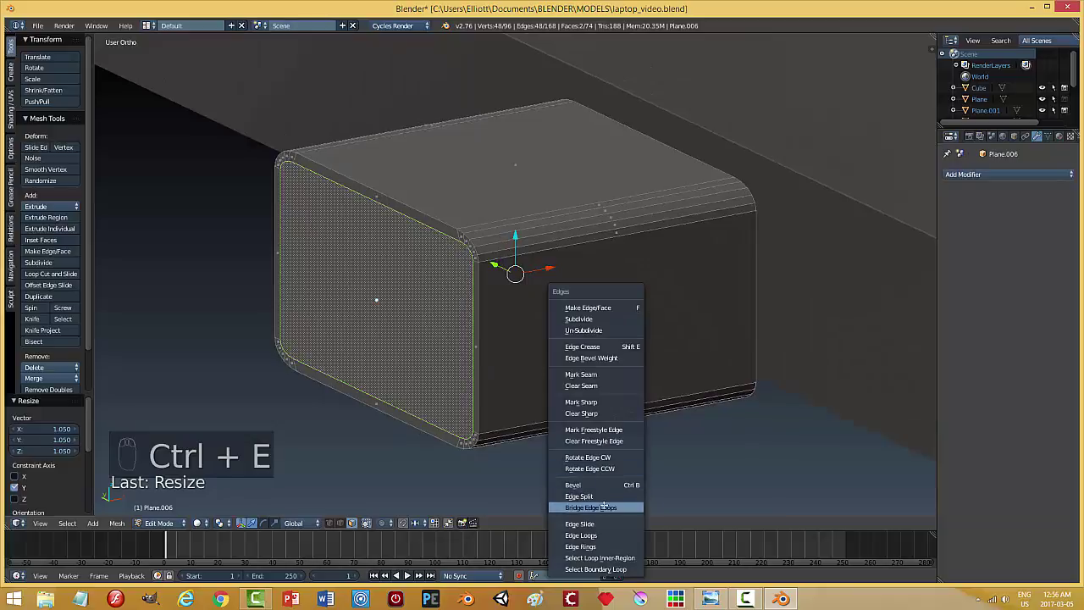
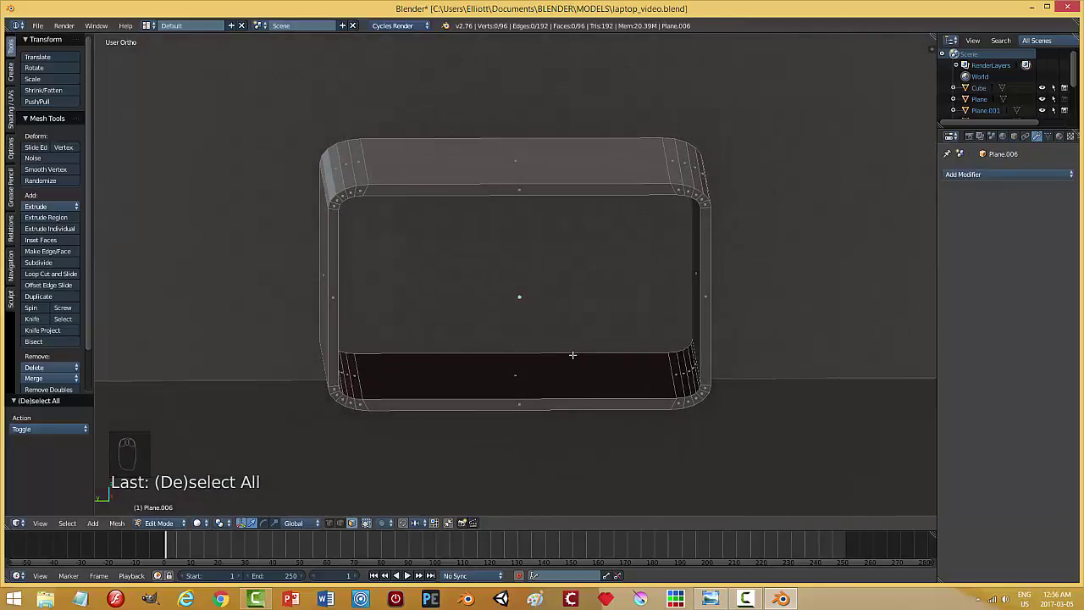
{"action": "key", "text": "Tab"}
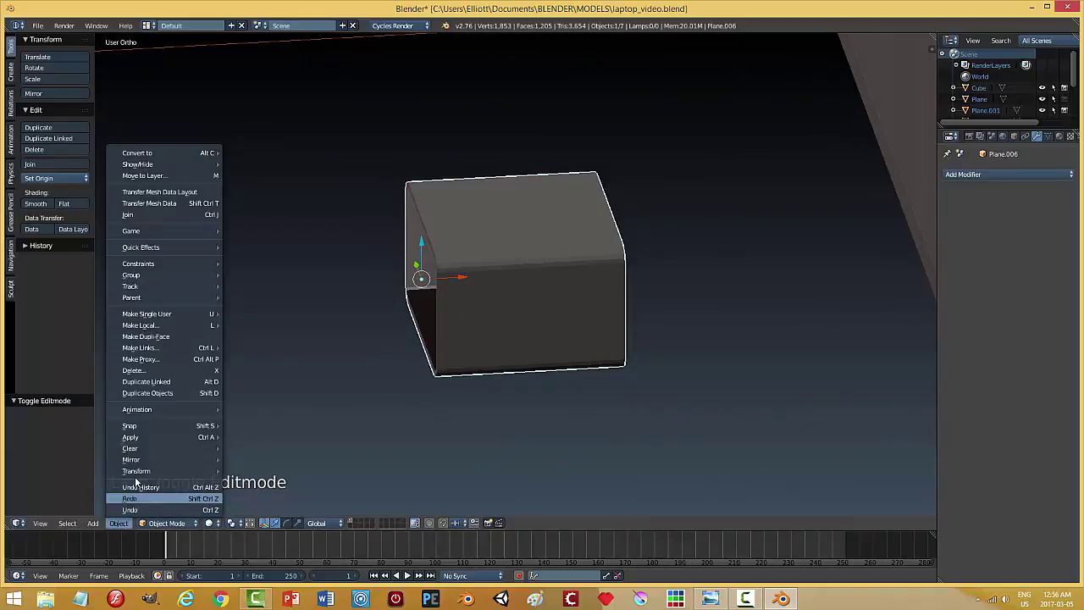
Move the hollow sleeve along X up against the laptop's side and reopen its mesh for editing.
{"action": "left_click_drag", "start_coordinate": [471, 376], "coordinate": [771, 277]}
{"action": "left_click_drag", "start_coordinate": [519, 277], "coordinate": [771, 277]}
{"action": "left_click_drag", "start_coordinate": [704, 314], "coordinate": [750, 225]}
{"action": "left_click_drag", "start_coordinate": [750, 228], "coordinate": [584, 255]}
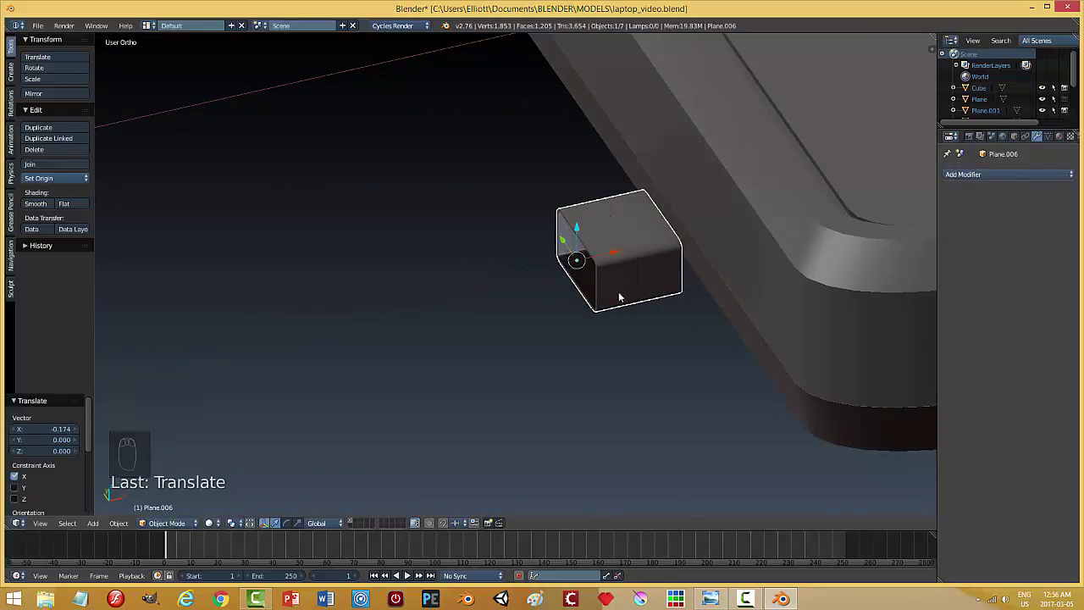
{"action": "left_click_drag", "start_coordinate": [607, 328], "coordinate": [550, 304]}
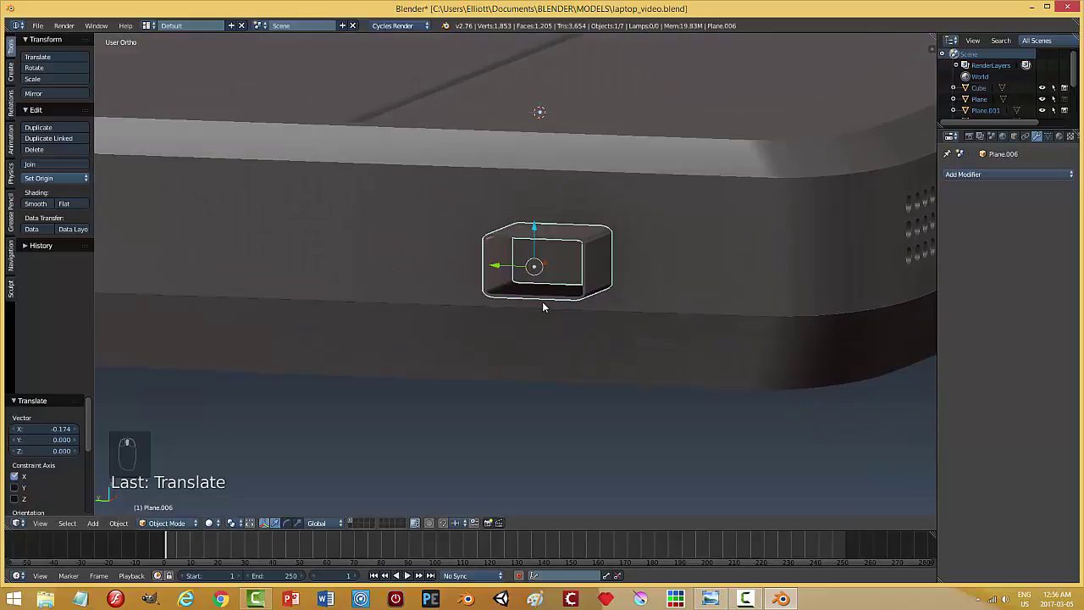
{"action": "key", "text": "Tab"}
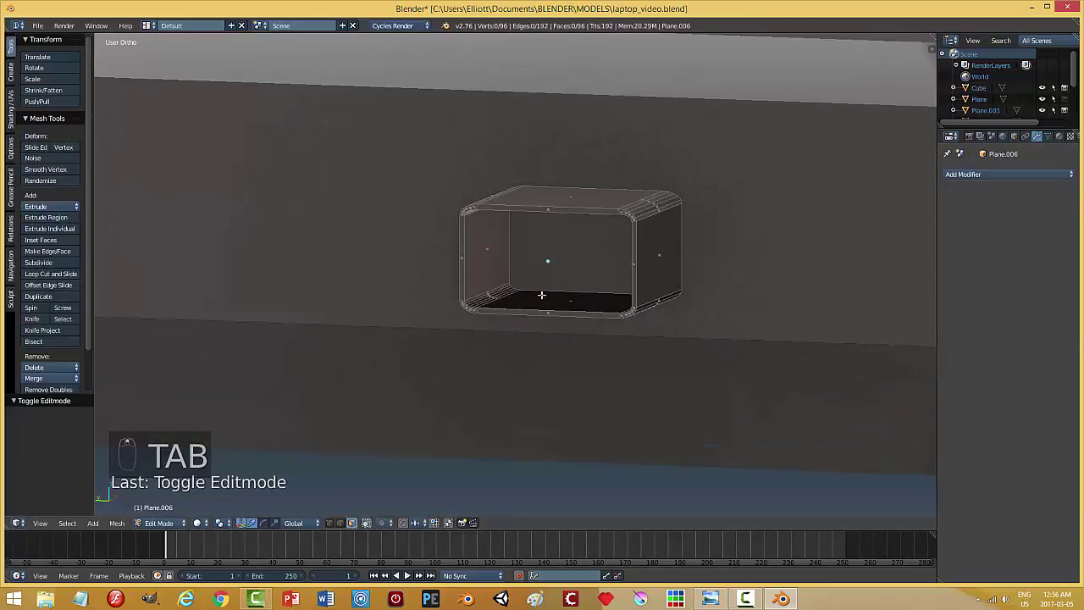
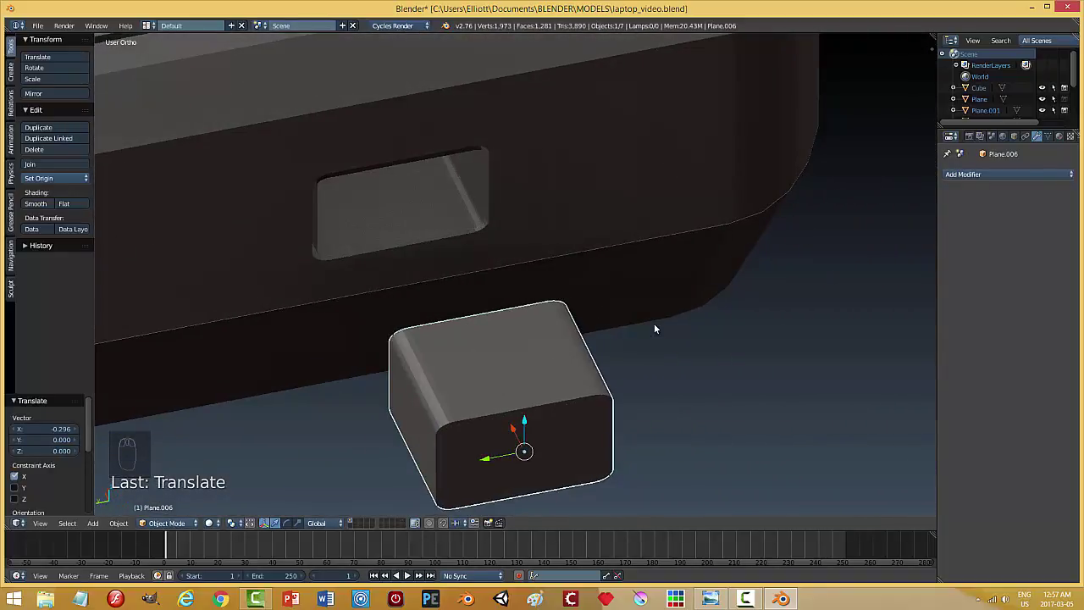
Slide the sleeve into the port opening and scale it along one axis to fit the cutout.
{"action": "left_click_drag", "start_coordinate": [527, 292], "coordinate": [443, 217]}
{"action": "middle_click", "coordinate": [437, 223]}
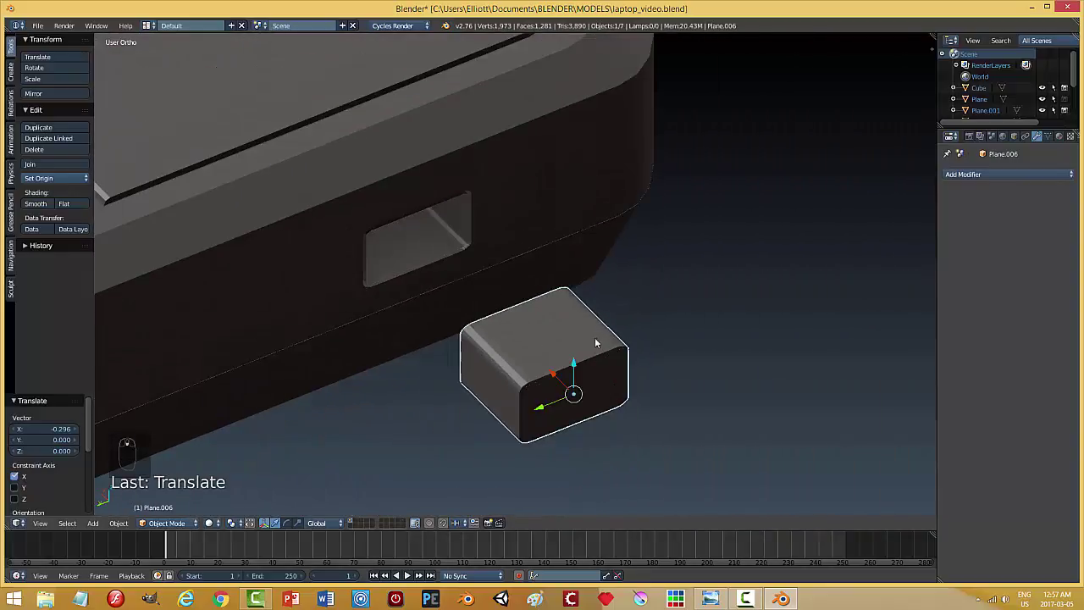
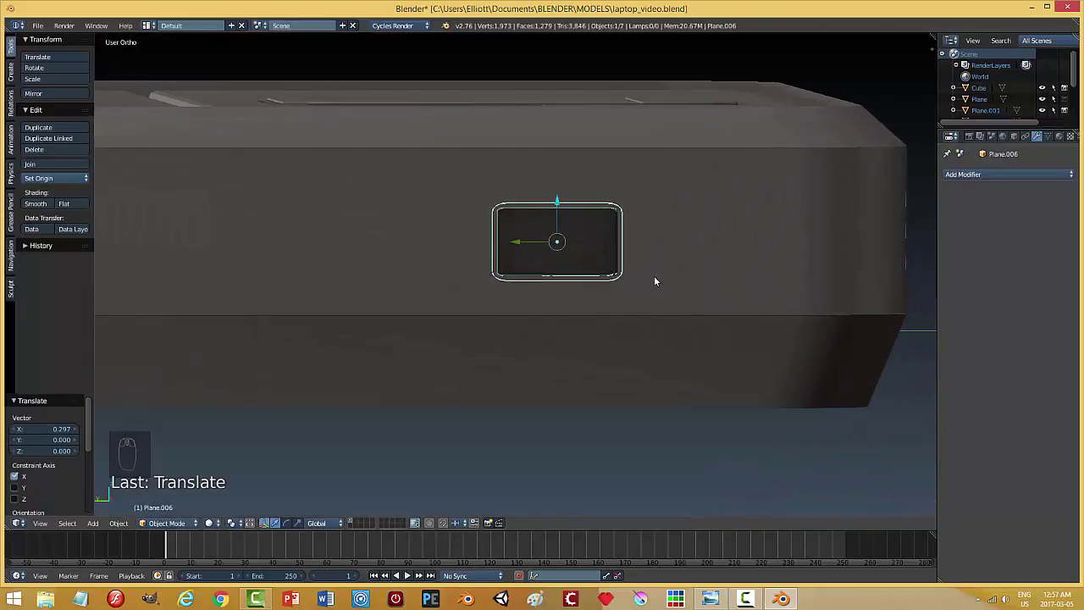
{"action": "key", "text": "s"}
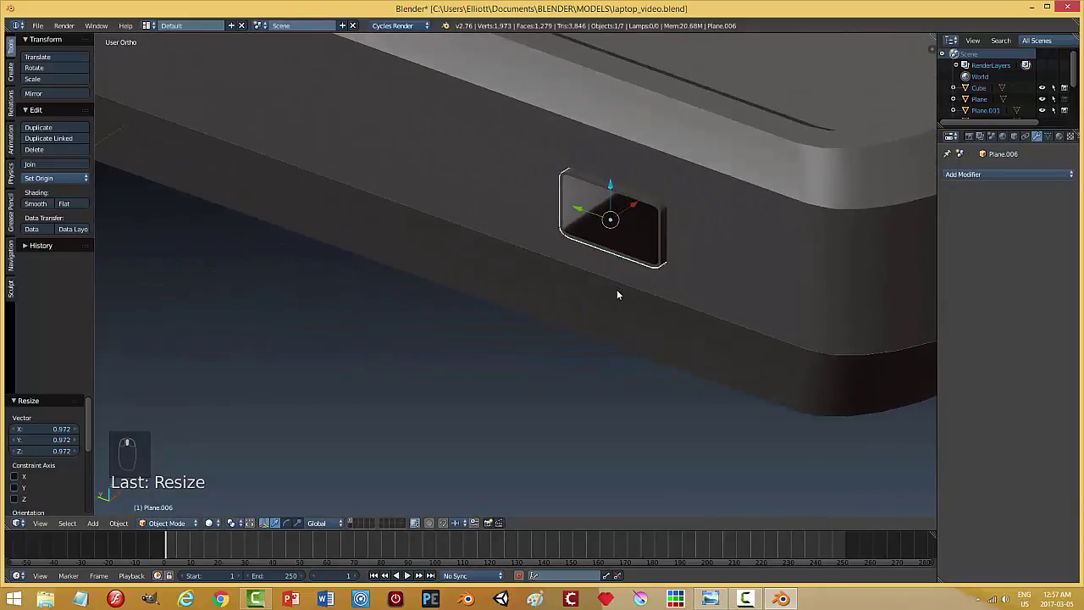
{"action": "key", "text": "a"}
{"action": "left_click_drag", "start_coordinate": [654, 203], "coordinate": [601, 287]}
{"action": "key", "text": "a"}
Inspect the seated port from around the laptop side, then pull the sleeve back out beside the body.
{"action": "left_click_drag", "start_coordinate": [599, 277], "coordinate": [658, 247]}
{"action": "scroll", "scroll_direction": "up", "scroll_amount": 3}
{"action": "left_click_drag", "start_coordinate": [633, 272], "coordinate": [552, 228]}
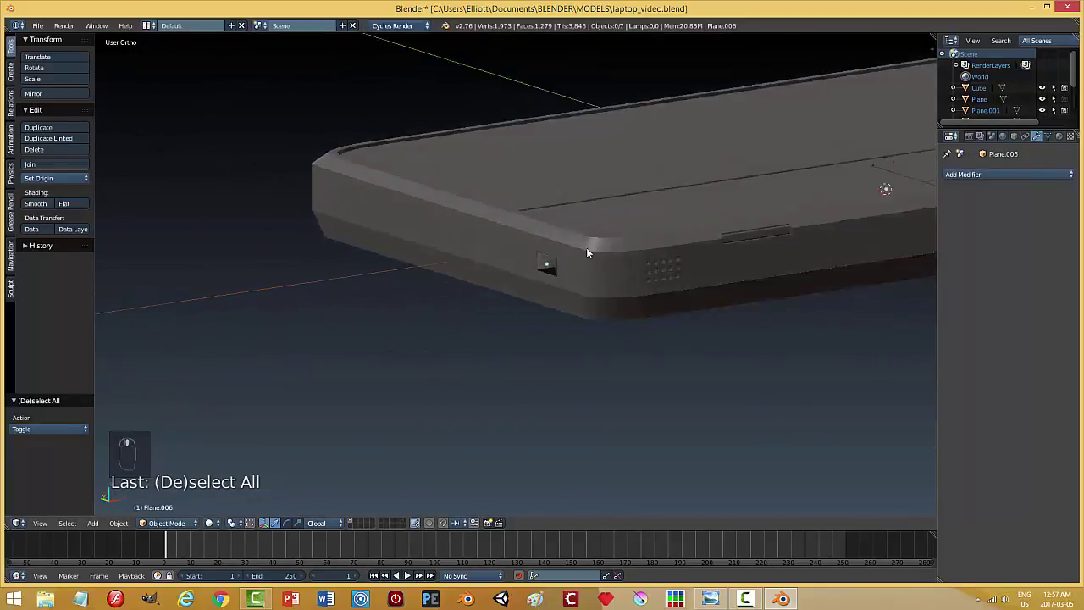
{"action": "middle_click", "coordinate": [589, 271]}
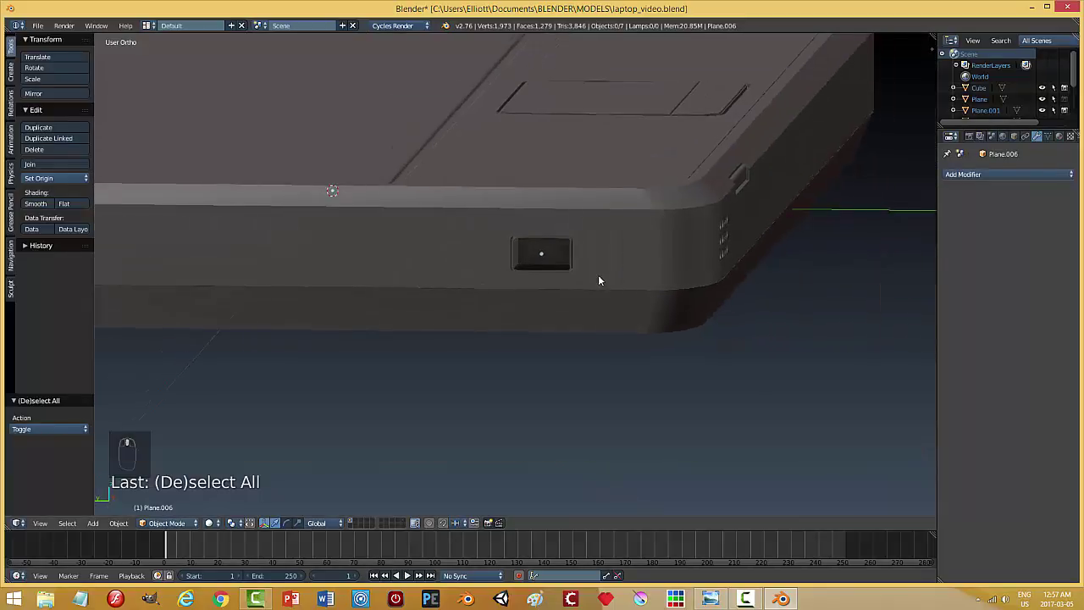
{"action": "left_click_drag", "start_coordinate": [524, 255], "coordinate": [565, 307]}
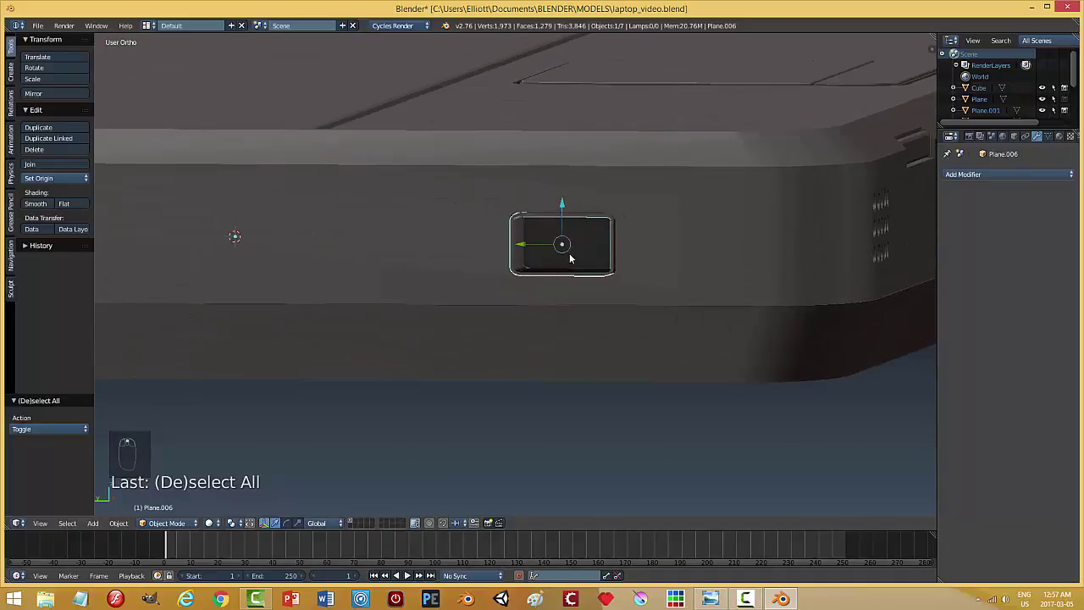
{"action": "left_click_drag", "start_coordinate": [644, 237], "coordinate": [441, 253]}
Duplicate a face inside the sleeve and scale it on X and Y into a thin USB-style inner tongue.
{"action": "key", "text": "Tab"}
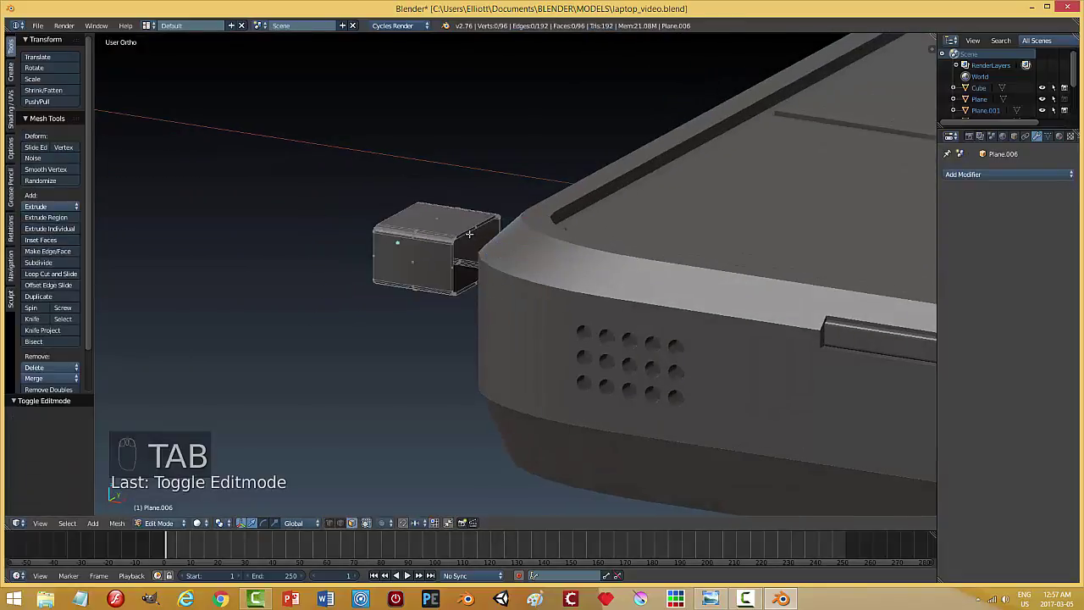
{"action": "key", "text": "ctrl+Tab"}
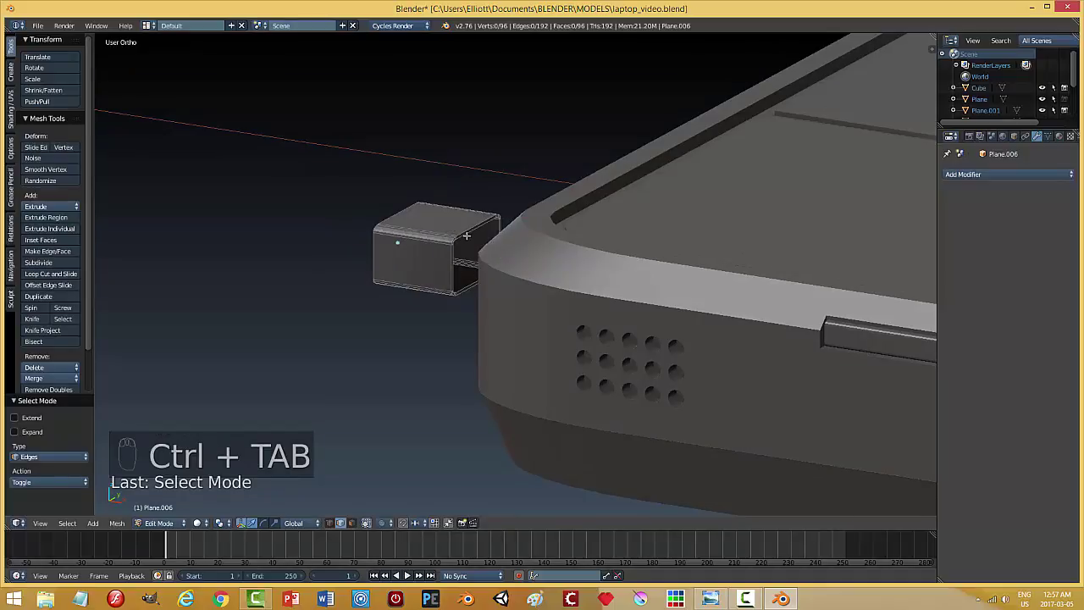
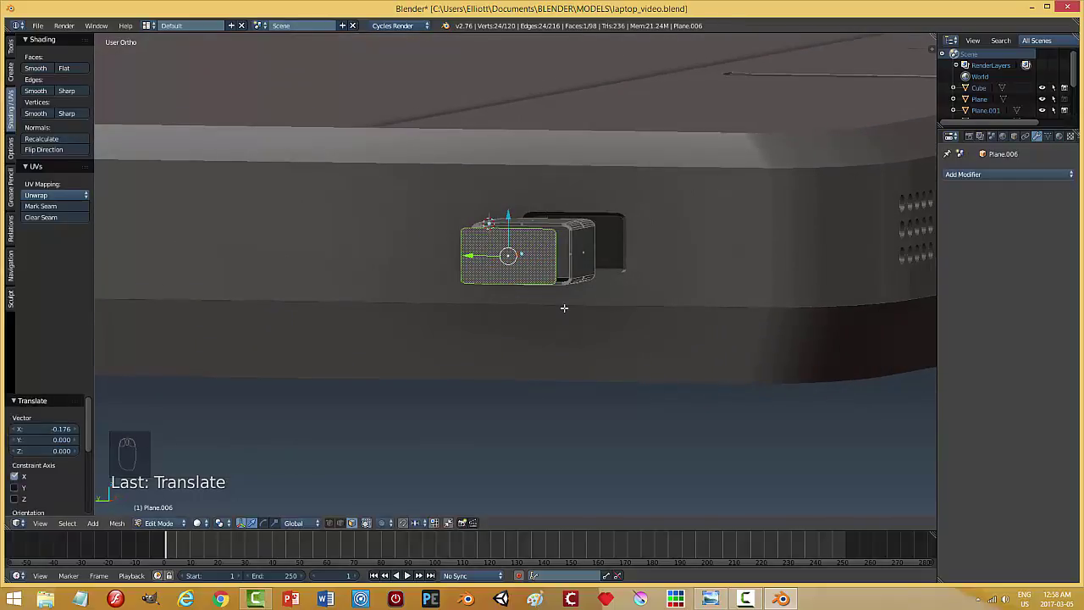
{"action": "key", "text": "s"}
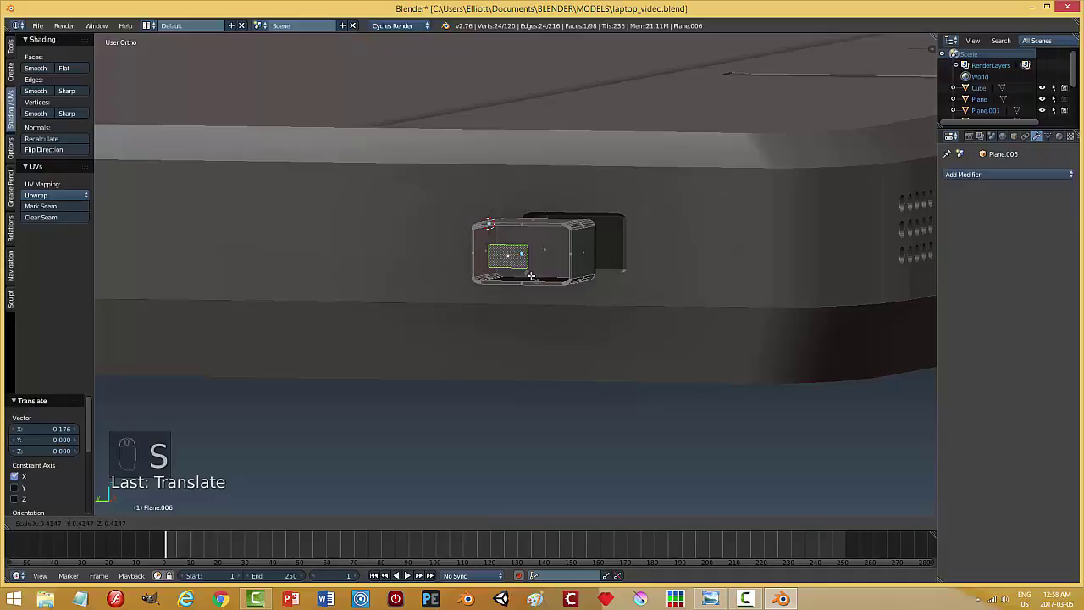
{"action": "key", "text": "s"}
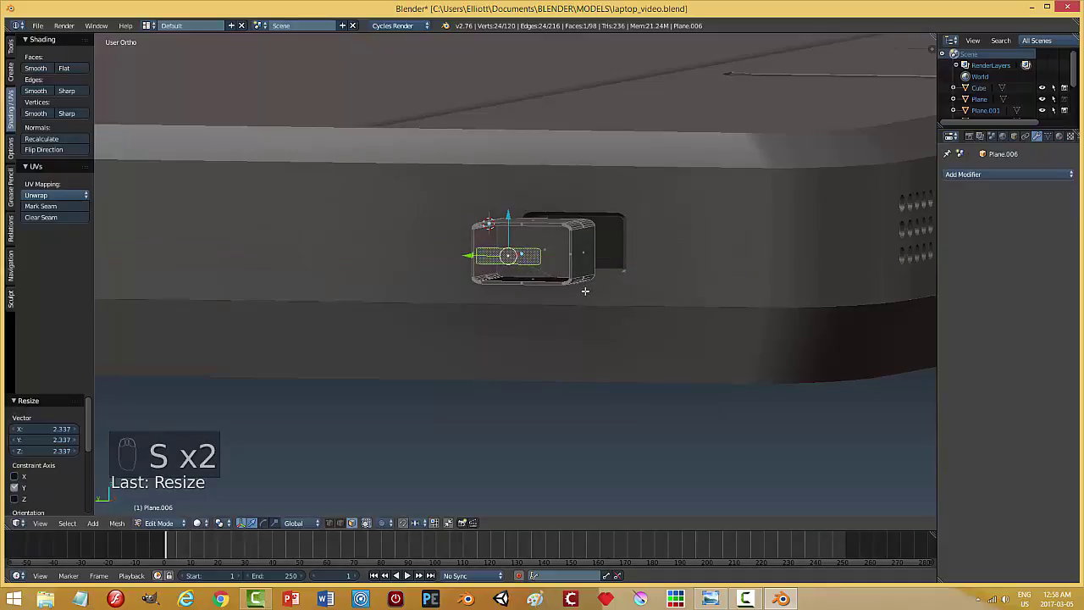
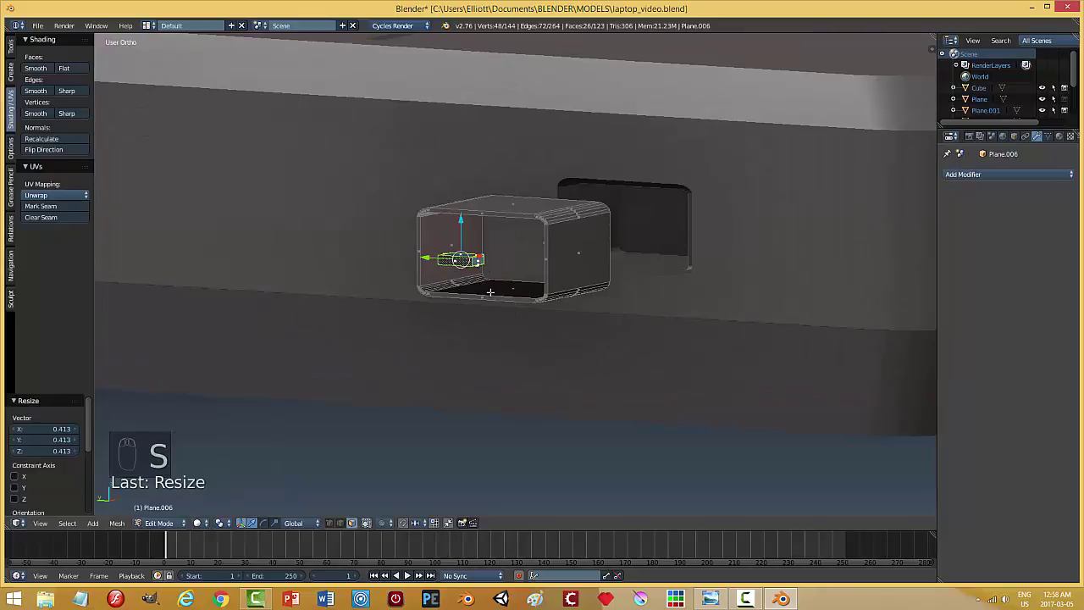
{"action": "key", "text": "s"}
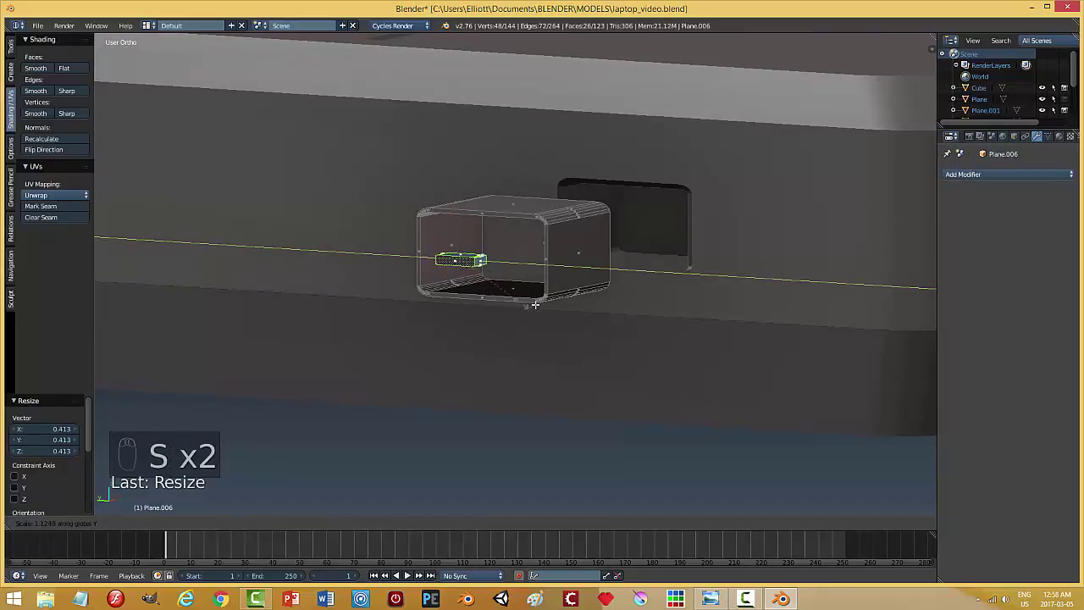
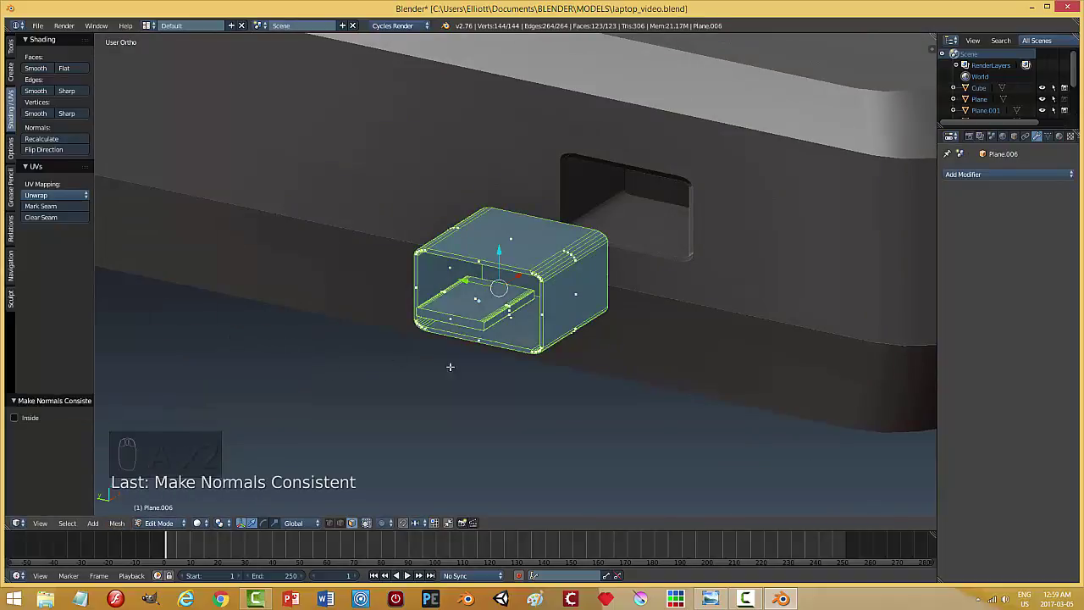
Return to Object Mode and slide the tabbed port piece along X into the side opening.
{"action": "key", "text": "a"}
{"action": "key", "text": "Tab"}
{"action": "left_click_drag", "start_coordinate": [519, 354], "coordinate": [582, 350]}
{"action": "key", "text": "Tab"}
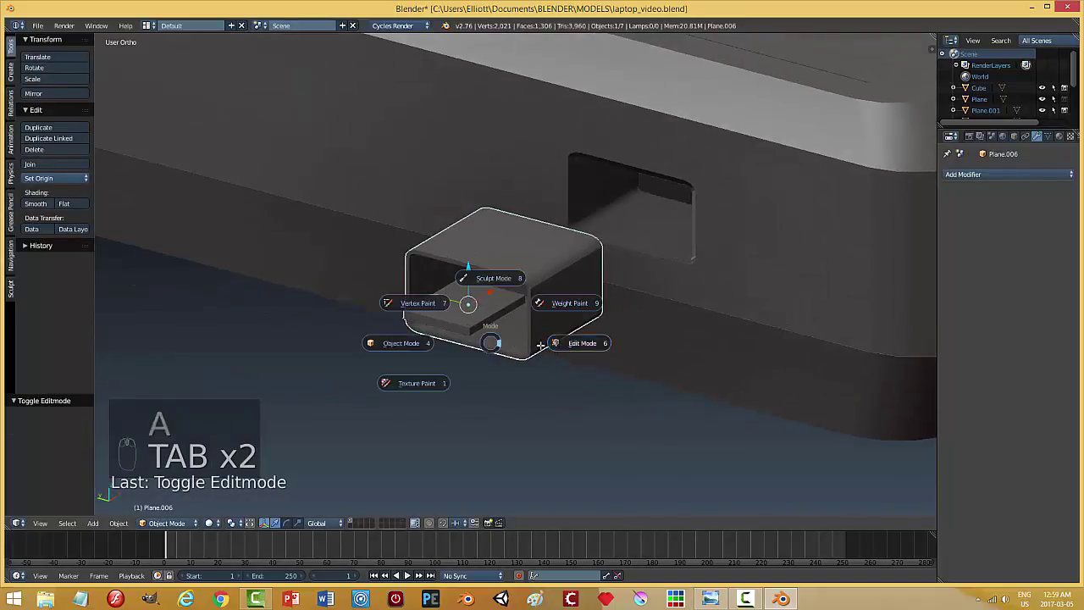
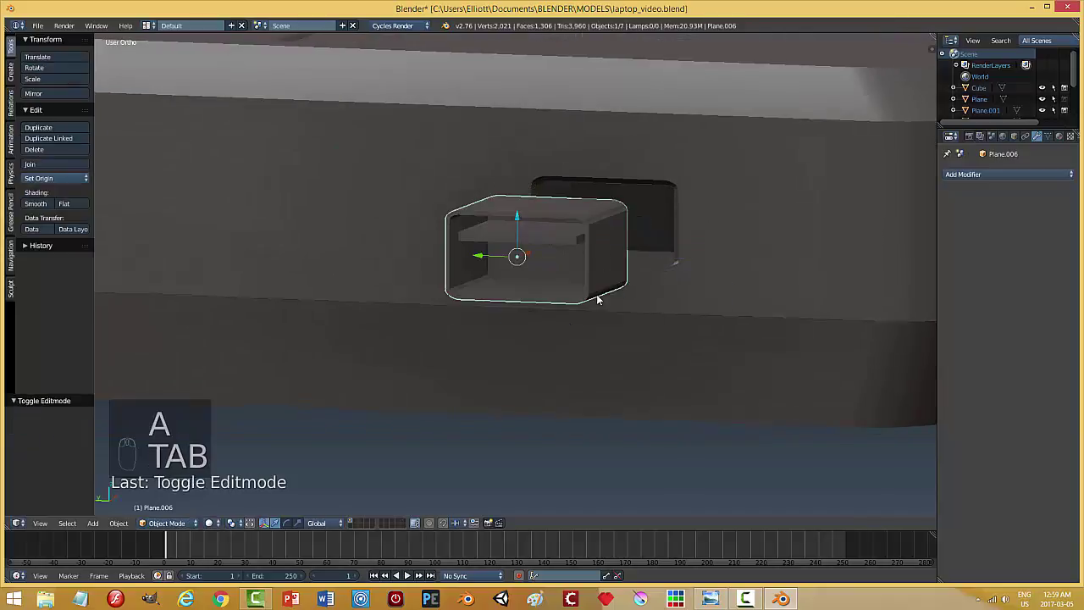
{"action": "left_click_drag", "start_coordinate": [606, 307], "coordinate": [527, 275]}
{"action": "left_click_drag", "start_coordinate": [527, 274], "coordinate": [623, 239]}
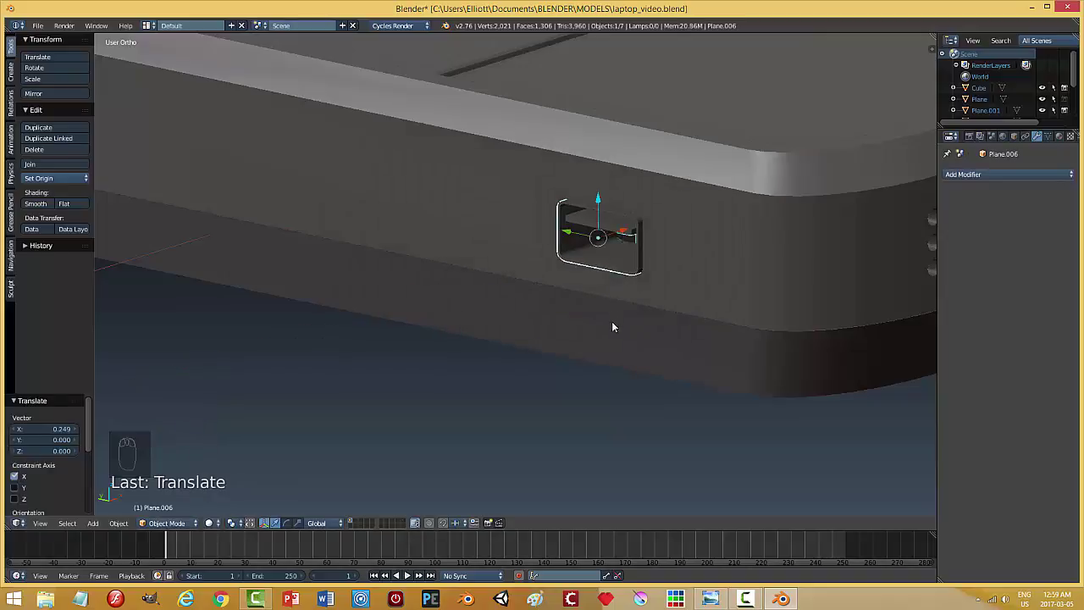
Check the seated port straight on and from the laptop's side, then save the file.
{"action": "key", "text": "a"}
{"action": "left_click_drag", "start_coordinate": [577, 294], "coordinate": [597, 314]}
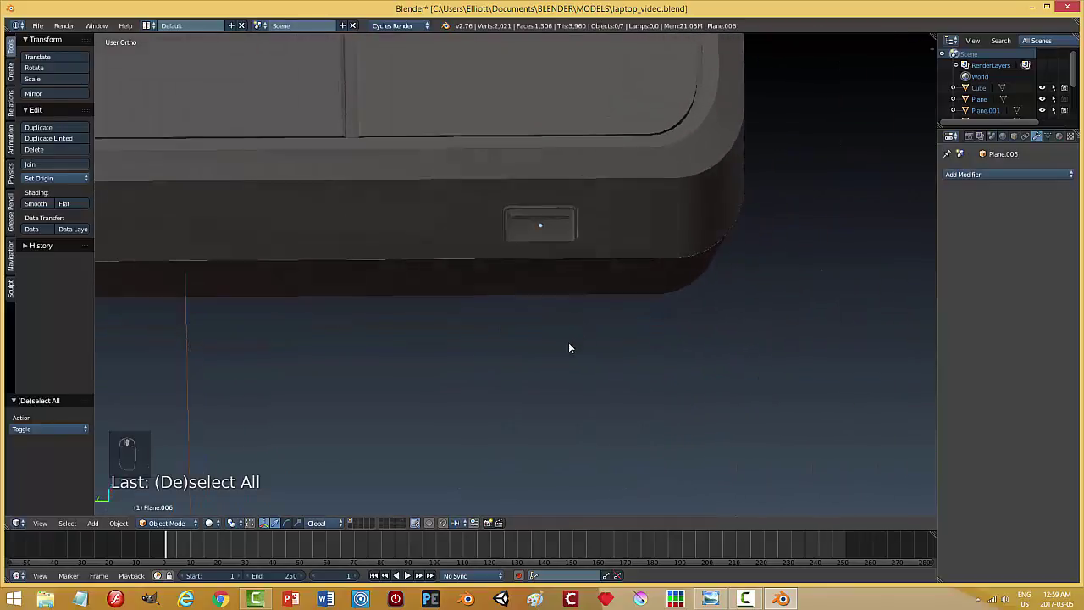
{"action": "left_click_drag", "start_coordinate": [554, 300], "coordinate": [583, 298]}
{"action": "key", "text": "ctrl+s"}
{"action": "middle_click", "coordinate": [563, 330]}
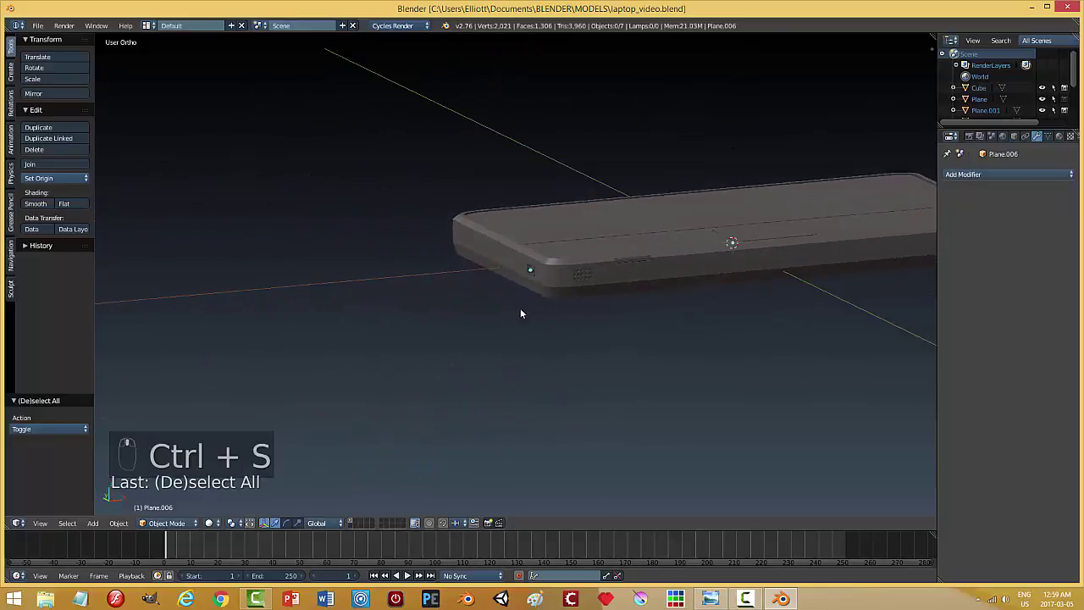
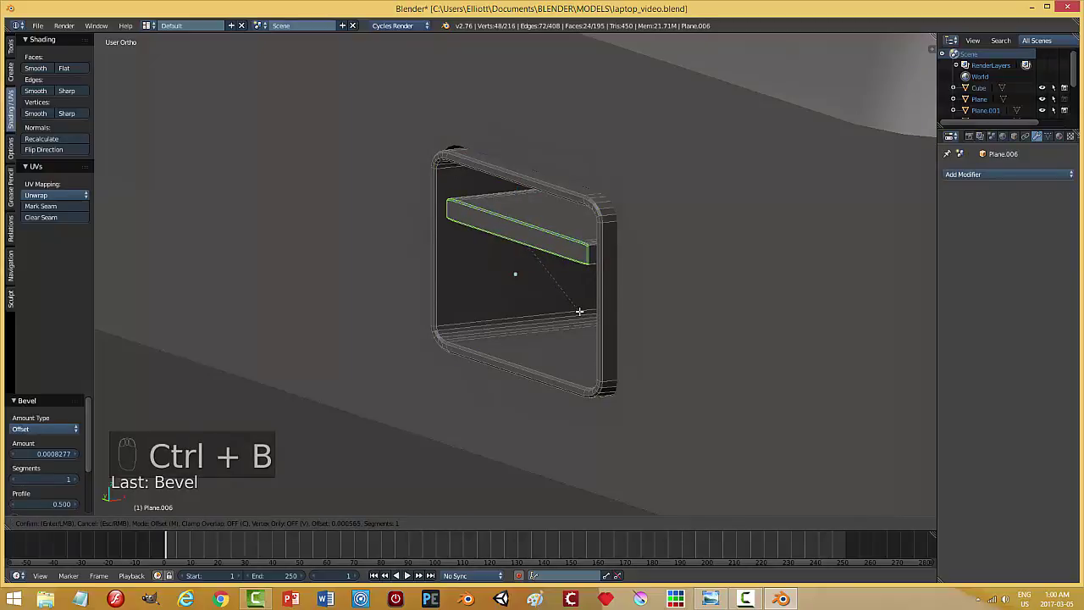
Leave the port's mesh editing and inspect how it sits in the base's front edge.
{"action": "key", "text": "a"}
{"action": "key", "text": "Tab"}
{"action": "left_click_drag", "start_coordinate": [536, 346], "coordinate": [689, 331]}
{"action": "key", "text": "a"}
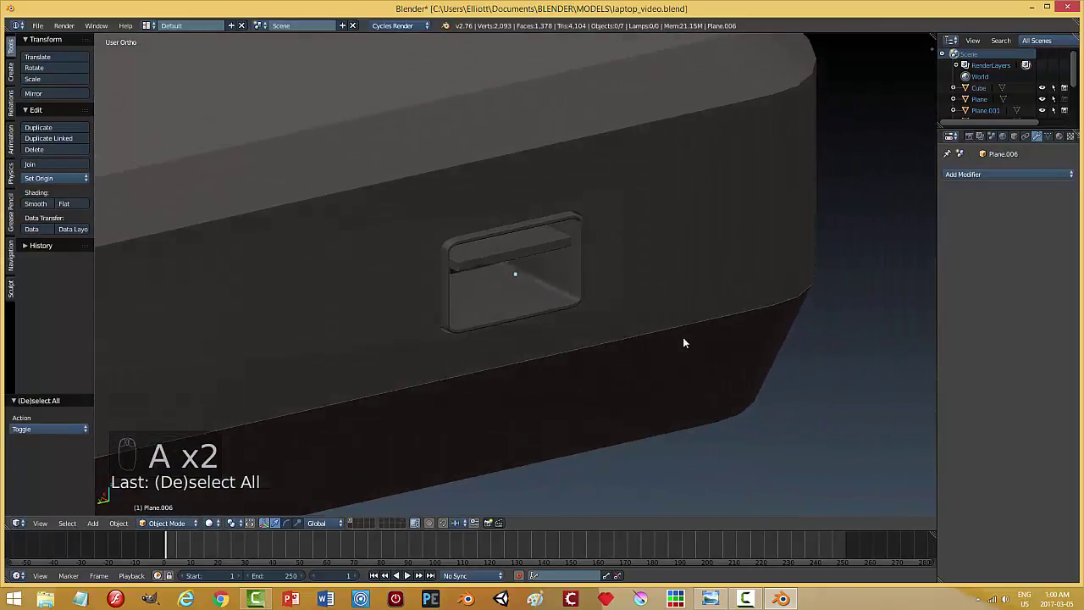
{"action": "left_click_drag", "start_coordinate": [493, 232], "coordinate": [599, 238]}
Nudge the slot-shaped port into place beside the speaker holes and save the file.
{"action": "left_click_drag", "start_coordinate": [542, 272], "coordinate": [630, 277]}
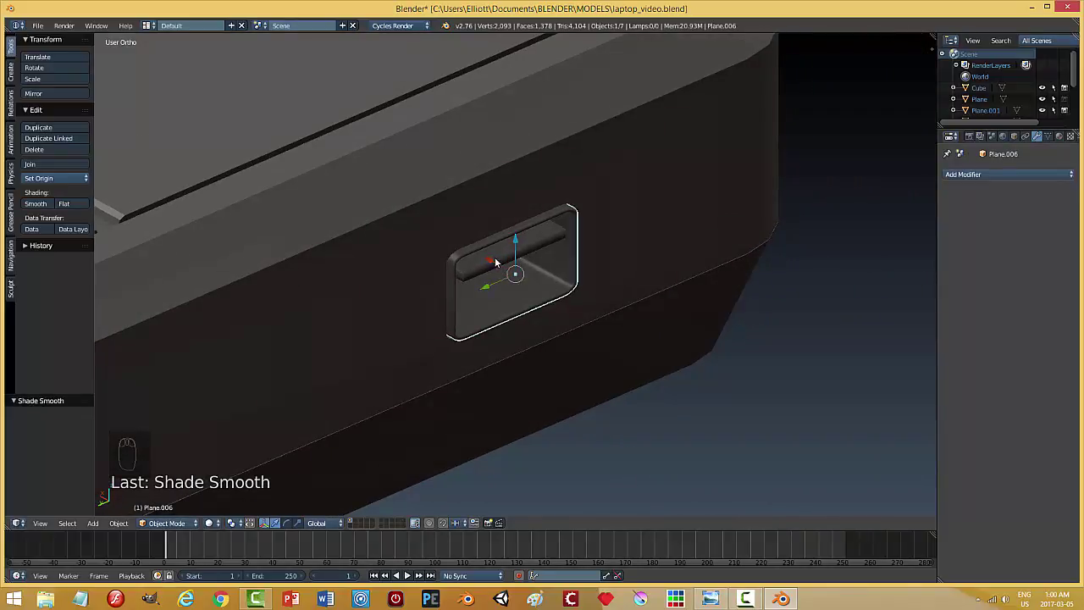
{"action": "left_click_drag", "start_coordinate": [496, 265], "coordinate": [631, 273]}
{"action": "key", "text": "a"}
{"action": "left_click_drag", "start_coordinate": [578, 290], "coordinate": [607, 310]}
{"action": "key", "text": "ctrl+s"}
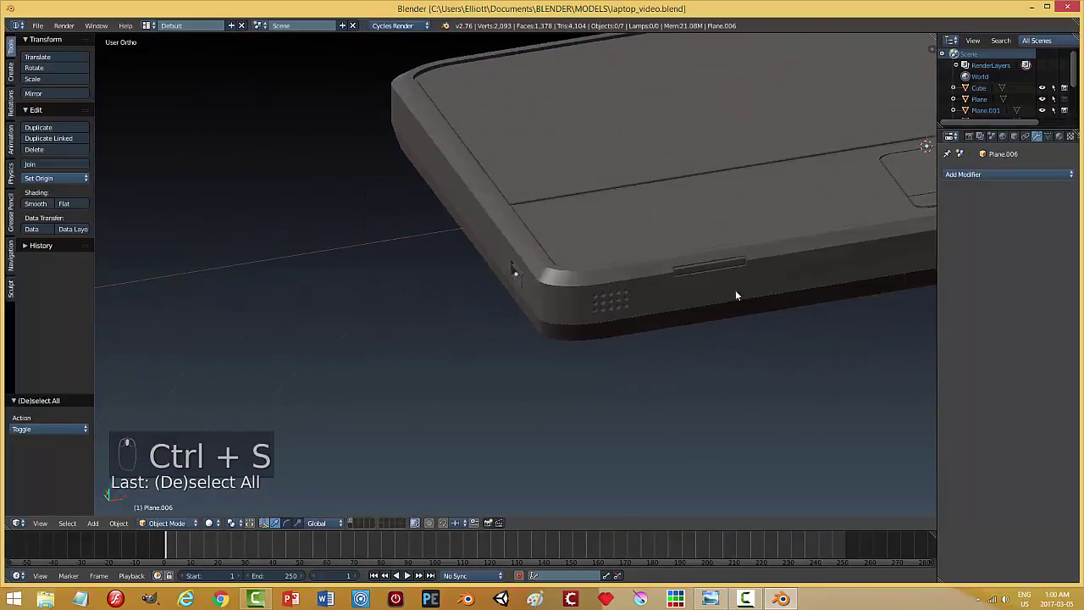
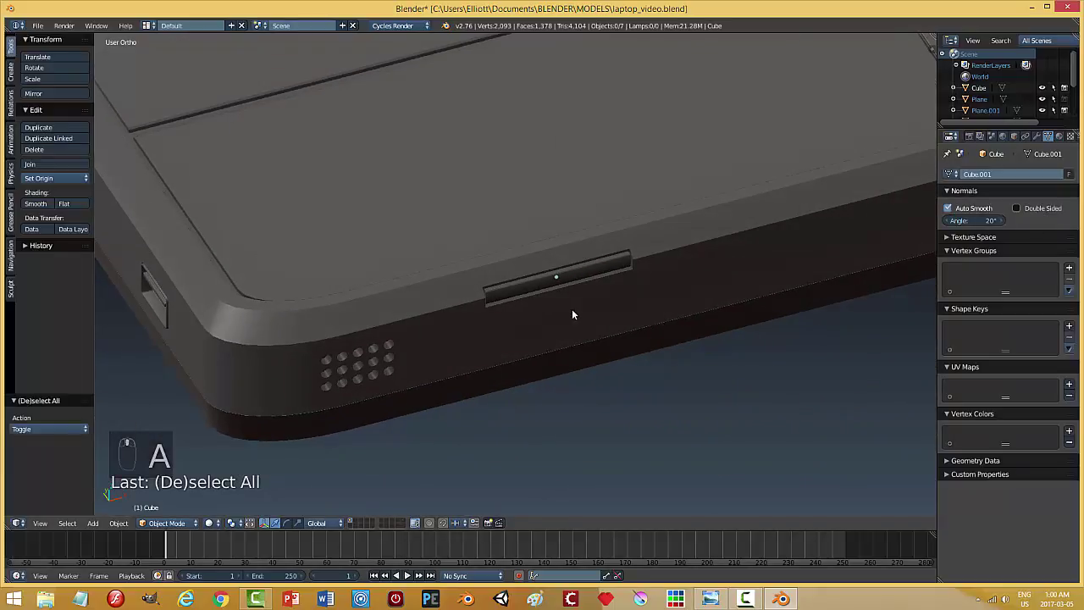
Save the laptop file with the smooth-shaded front port in place.
{"action": "key", "text": "ctrl+s"}
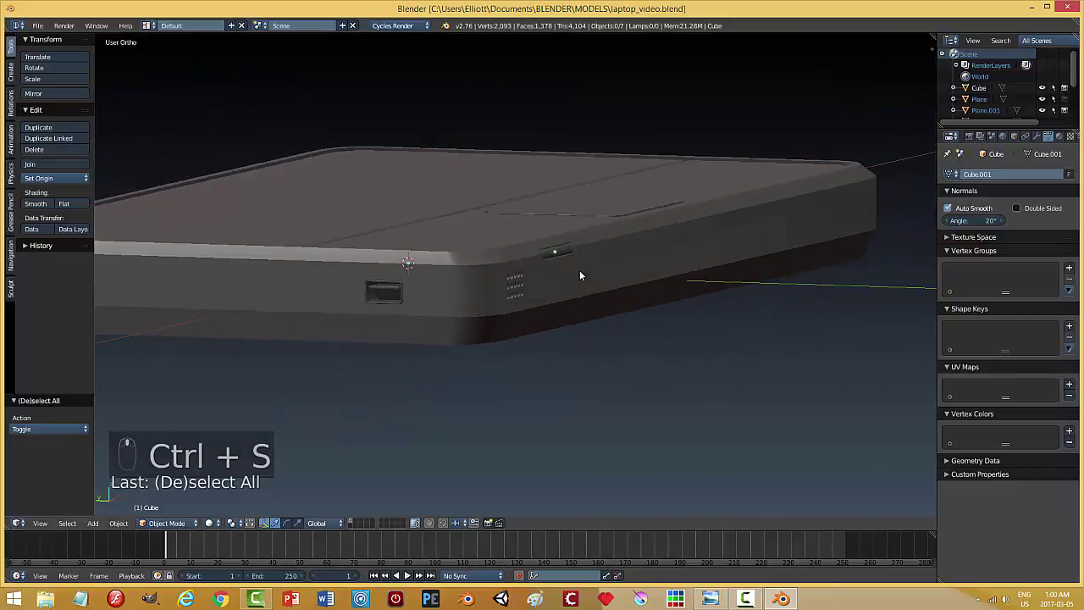
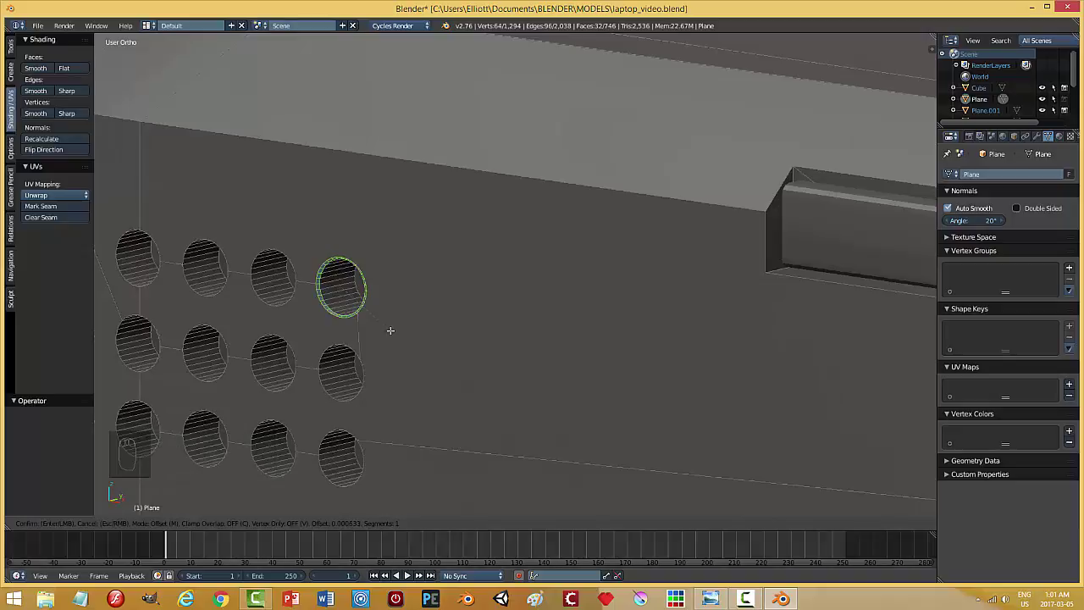
Leave the base's mesh editing after inspecting the speaker grille, save, and deselect everything.
{"action": "key", "text": "a"}
{"action": "key", "text": "Tab"}
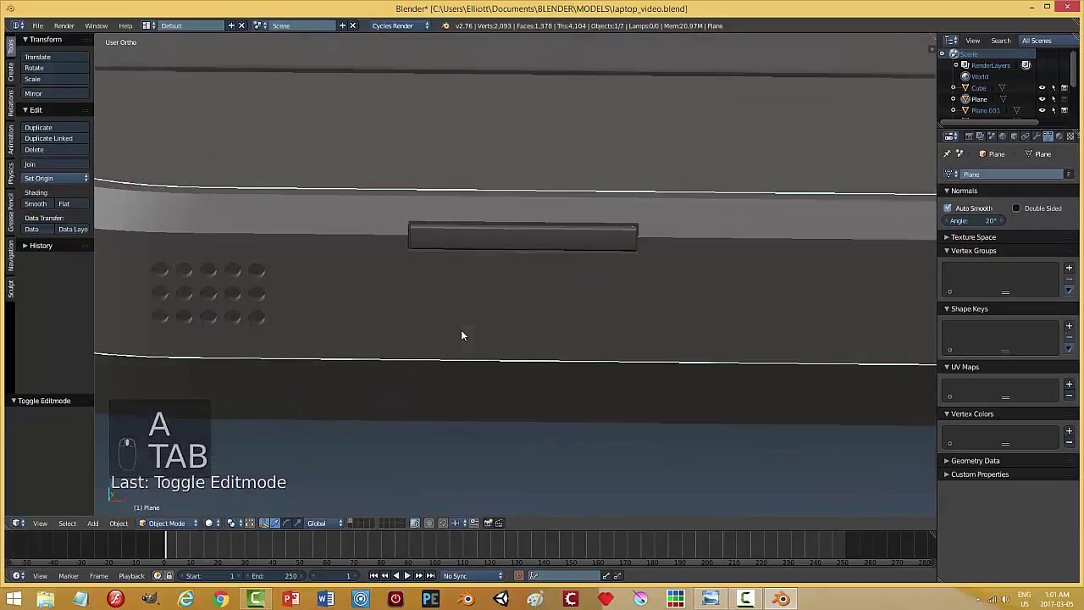
{"action": "key", "text": "ctrl+s"}
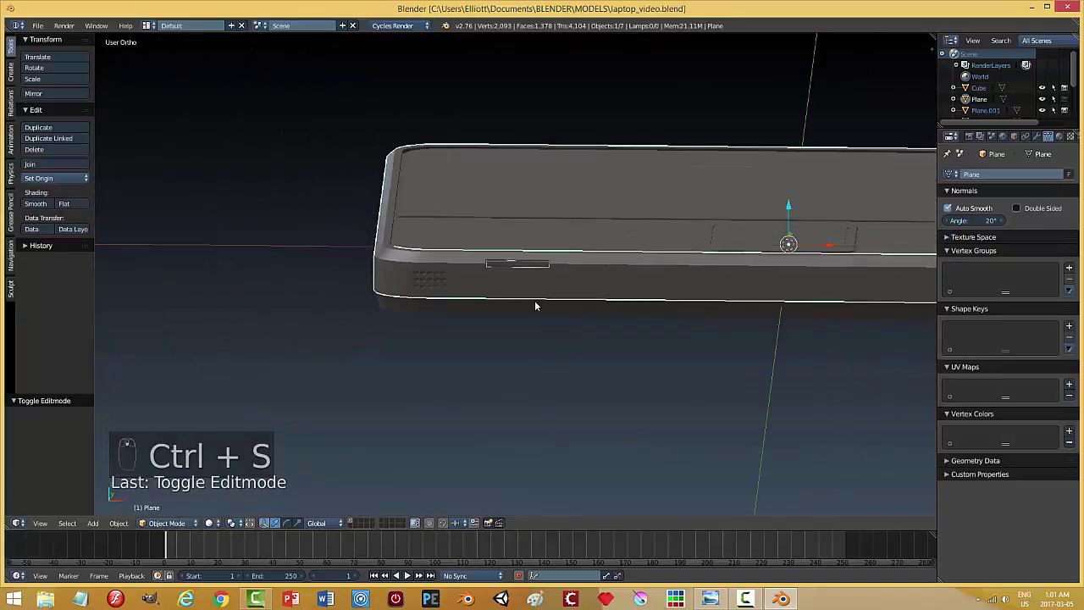
{"action": "key", "text": "a"}
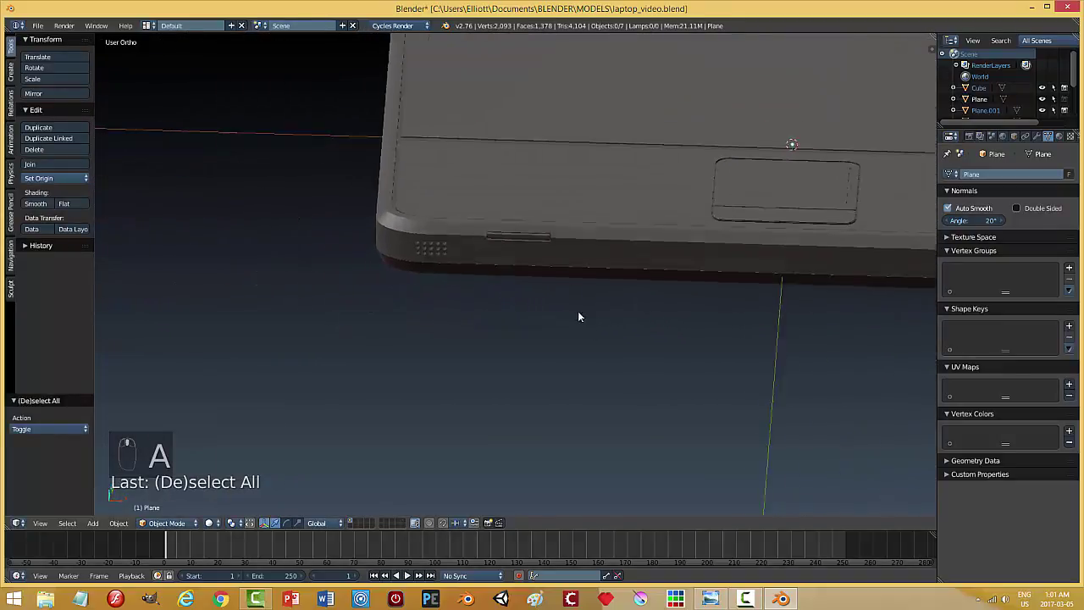
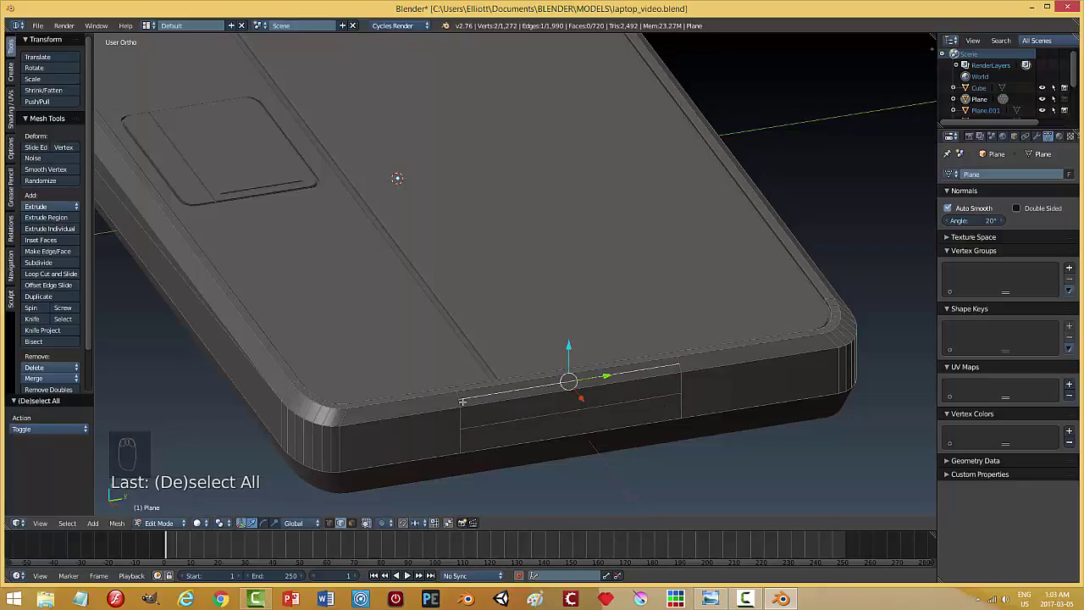
Scale the selected edges of the rectangular patch on the base's side wall.
{"action": "key", "text": "s"}
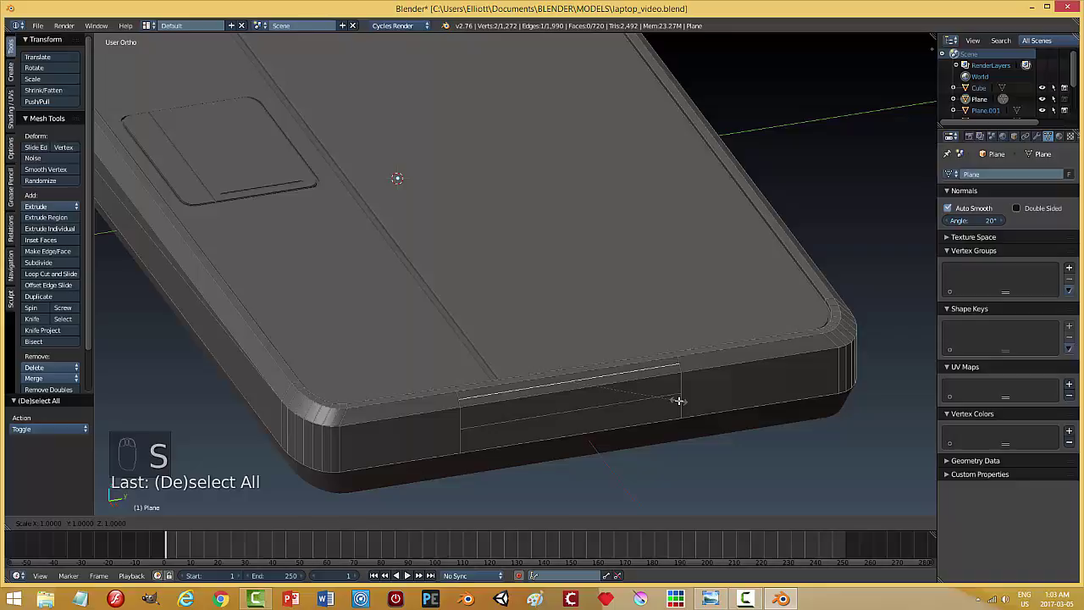
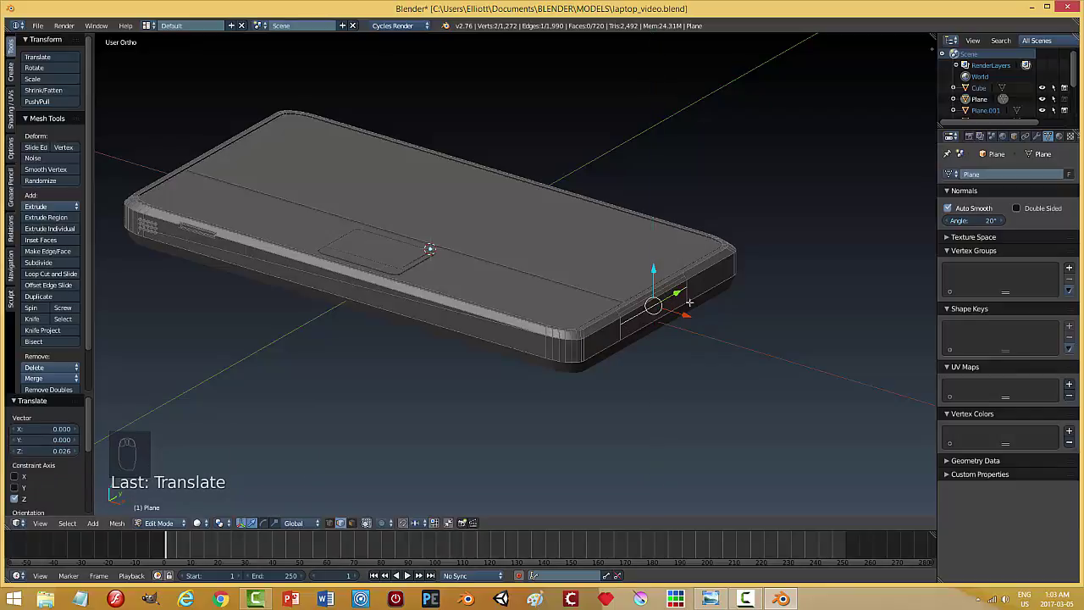
Deselect the patch edges and switch to face selection for carving the side slot.
{"action": "key", "text": "a"}
{"action": "key", "text": "ctrl+Tab"}
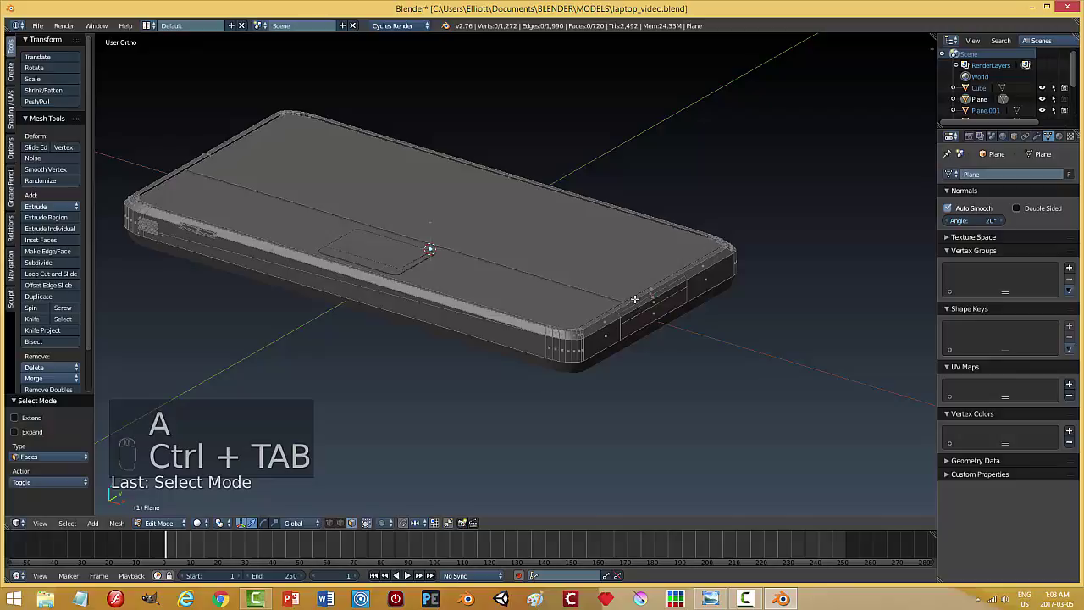
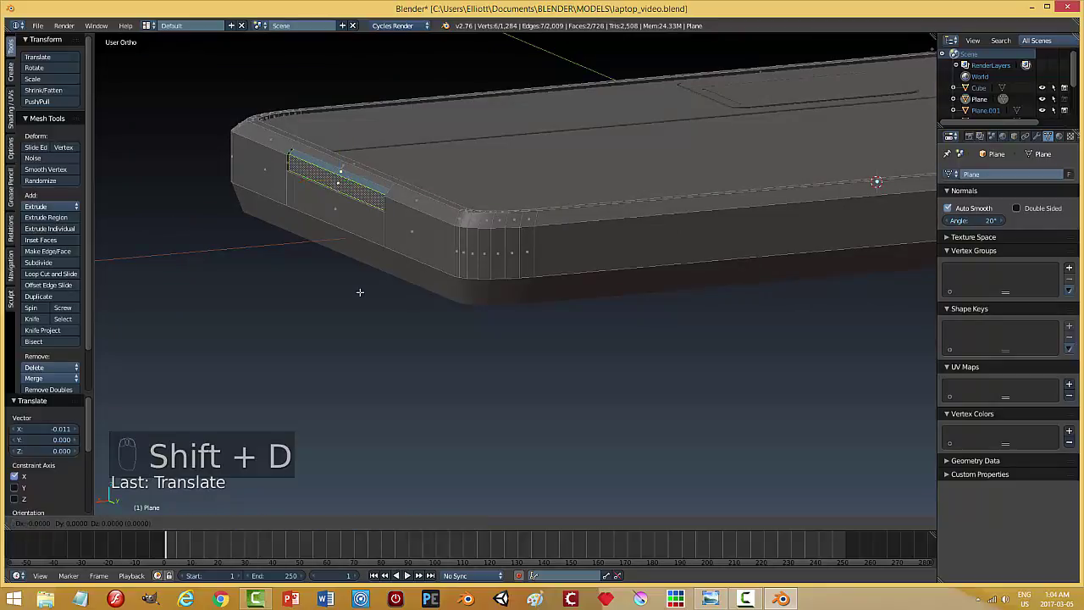
Separate the slot faces into their own strip object and recalculate its normals.
{"action": "key", "text": "p"}
{"action": "key", "text": "Tab"}
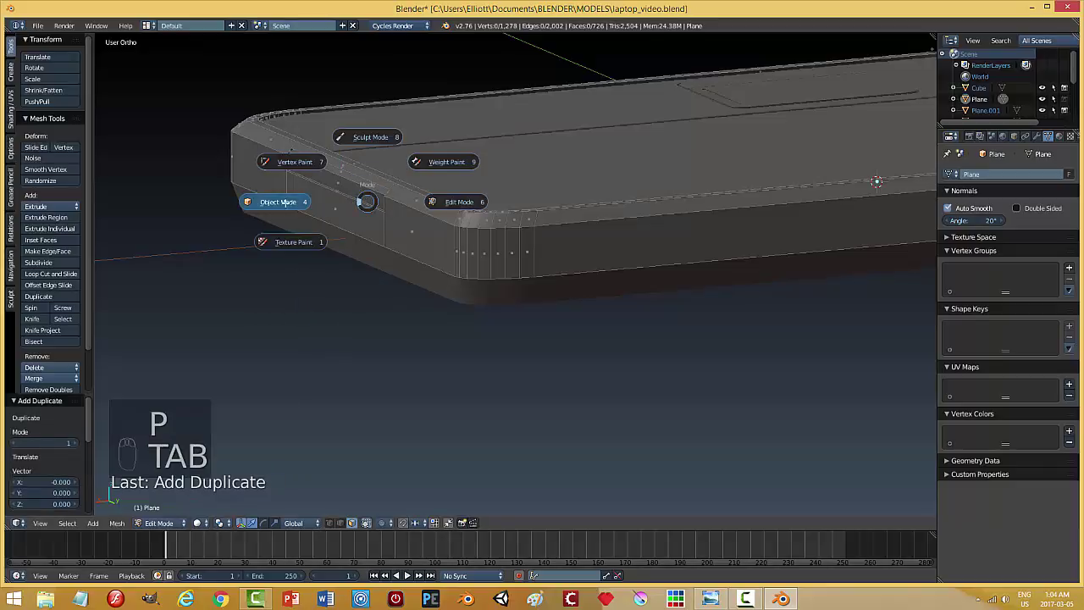
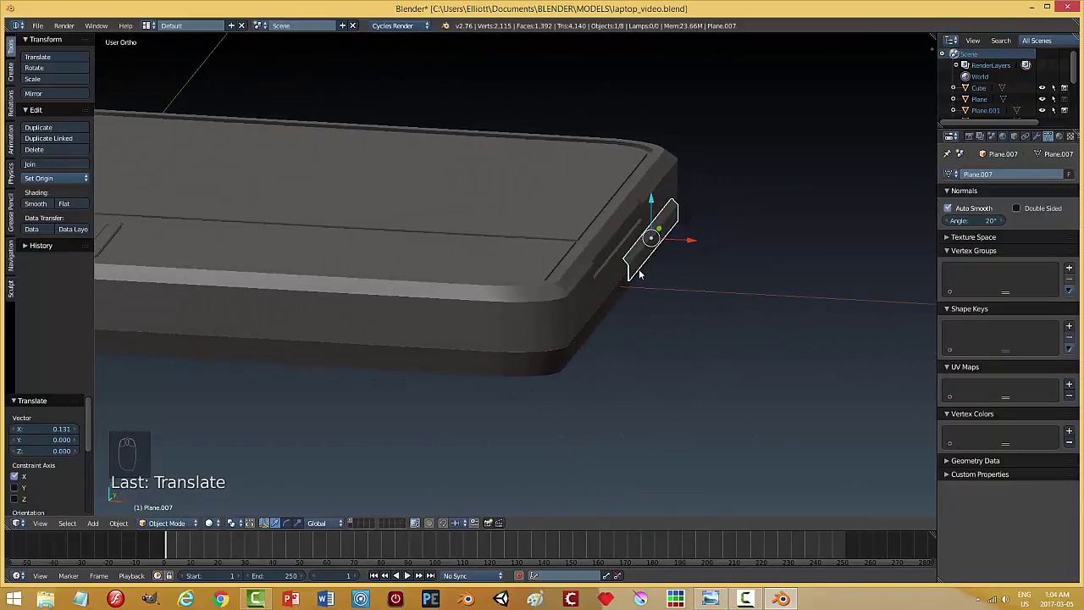
{"action": "middle_click", "coordinate": [633, 269]}
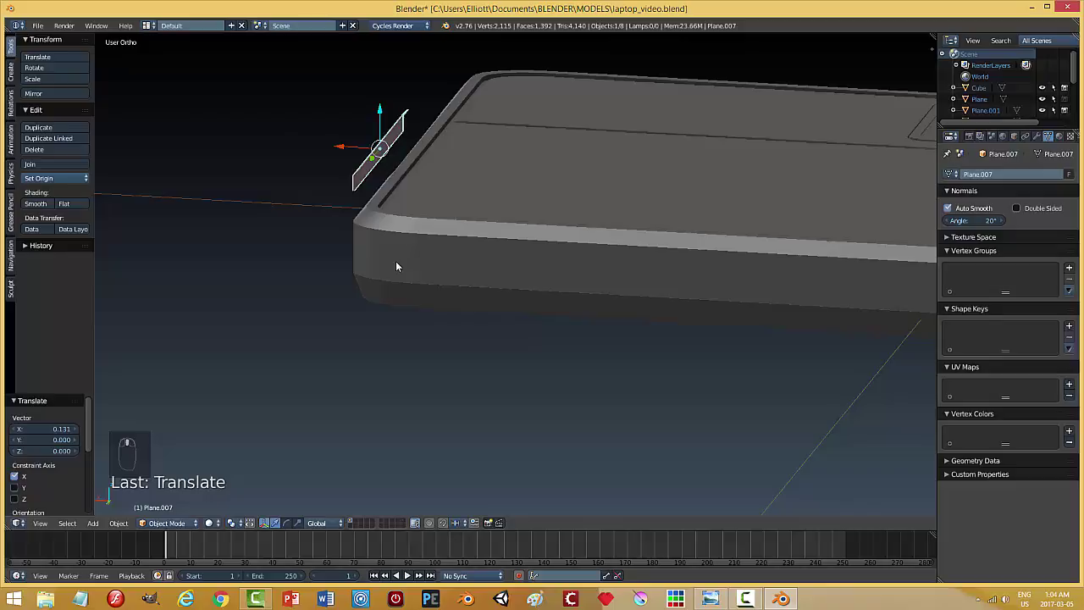
{"action": "key", "text": "Tab"}
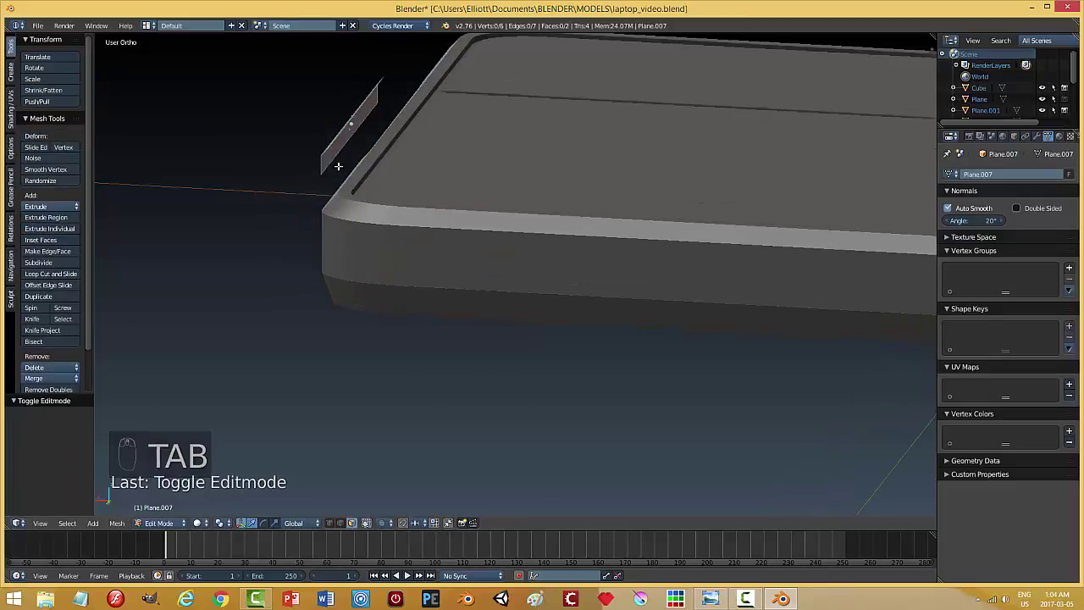
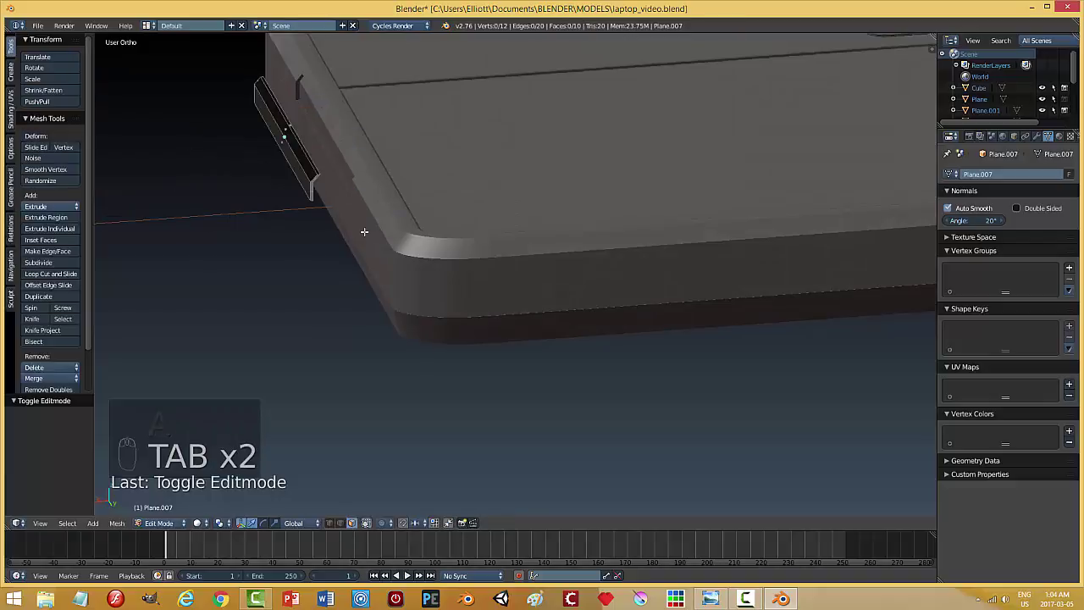
{"action": "key", "text": "a"}
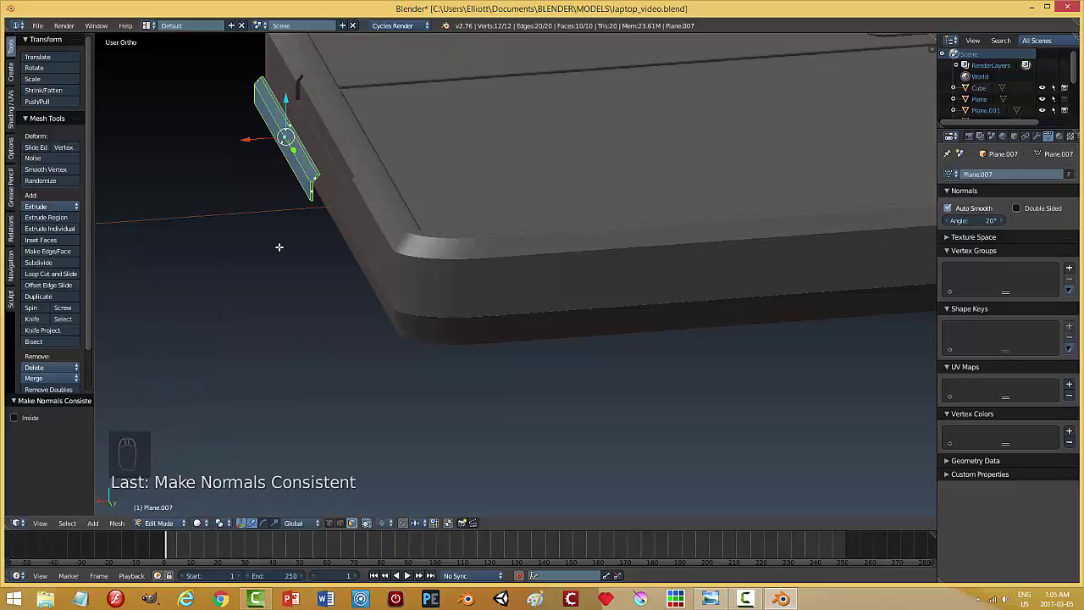
{"action": "key", "text": "a"}
{"action": "key", "text": "Tab"}
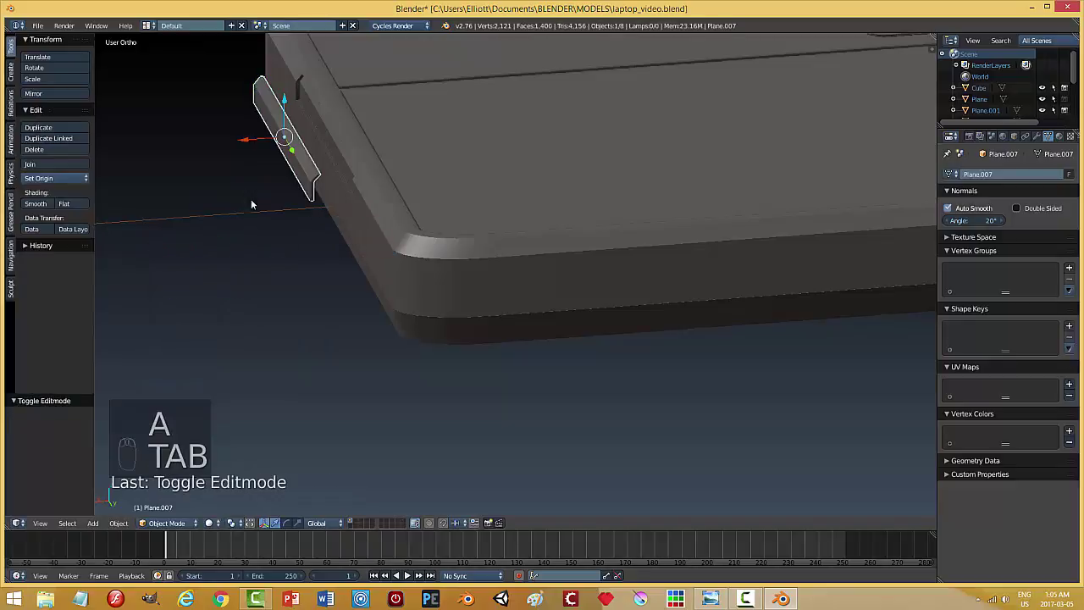
Move the strip toward the side slot and stretch it along its length to match the slot.
{"action": "left_click_drag", "start_coordinate": [249, 144], "coordinate": [288, 147]}
{"action": "middle_click", "coordinate": [329, 212]}
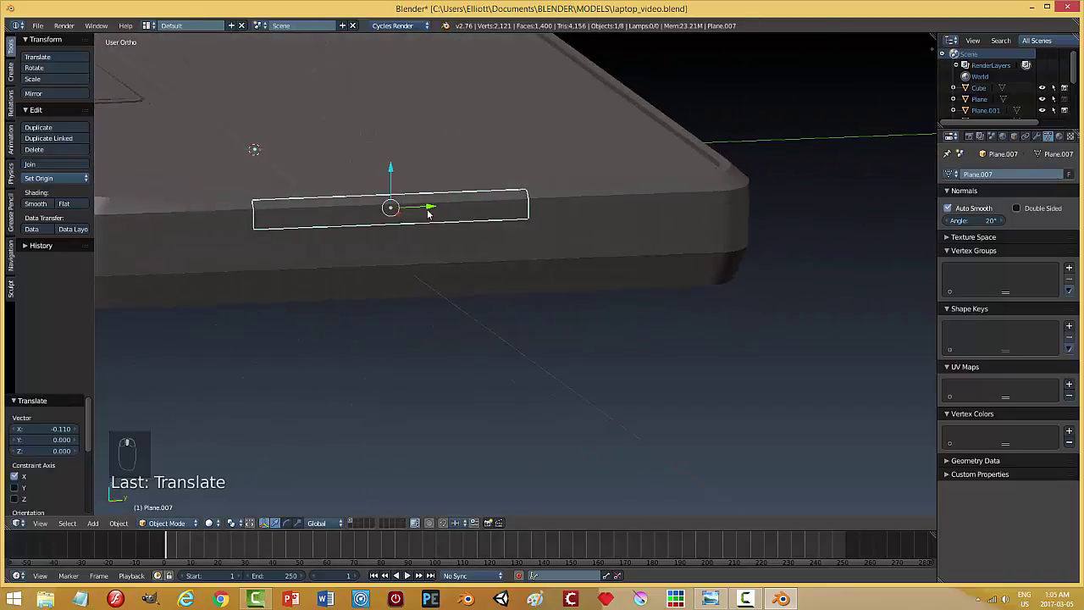
{"action": "key", "text": "KP_3"}
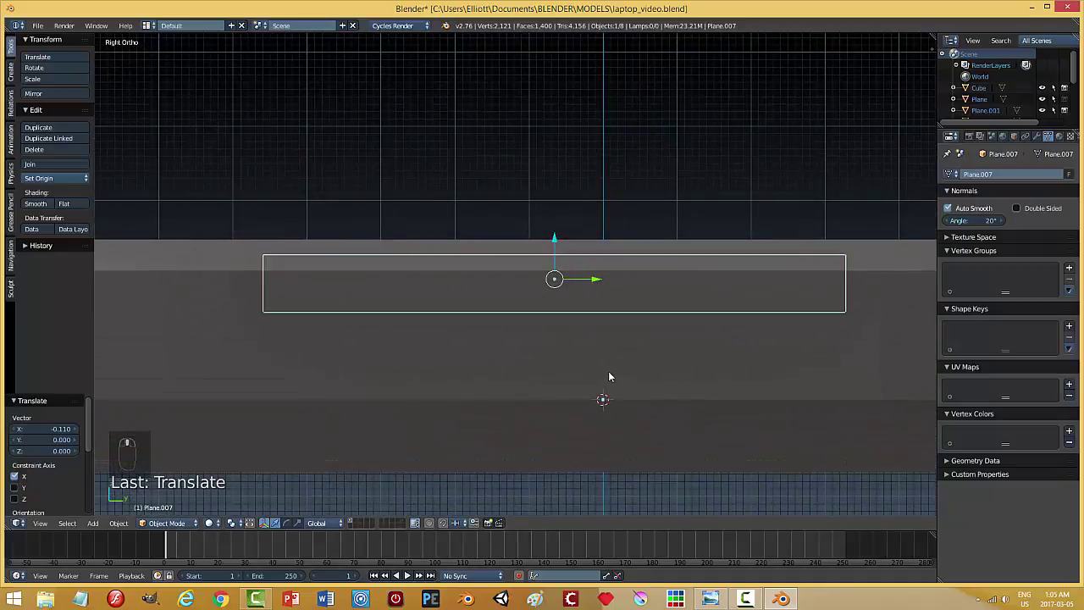
{"action": "key", "text": "s"}
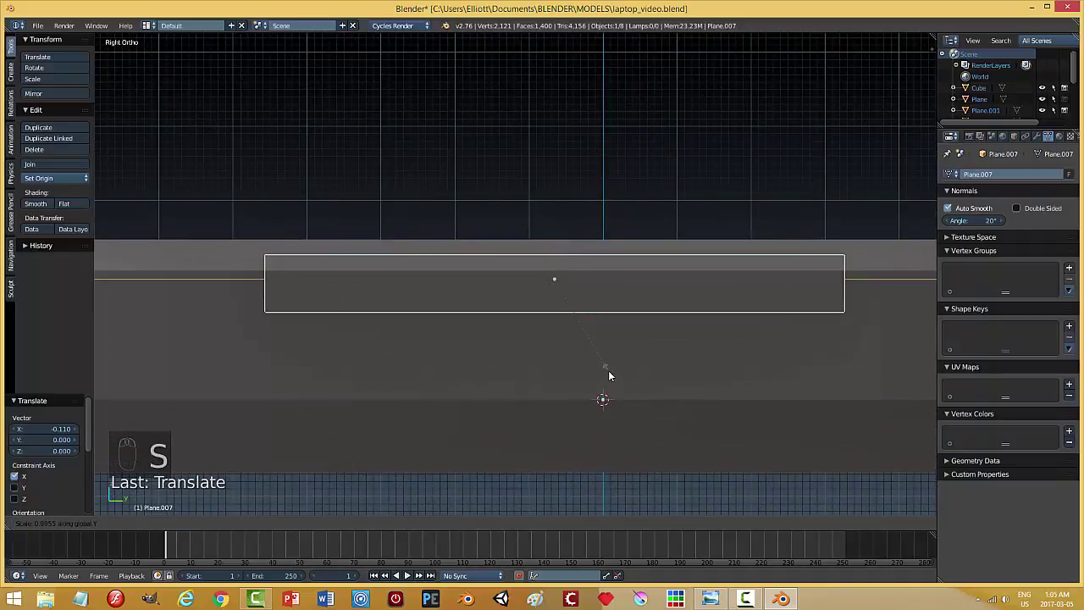
{"action": "middle_click", "coordinate": [417, 347]}
{"action": "key", "text": "s"}
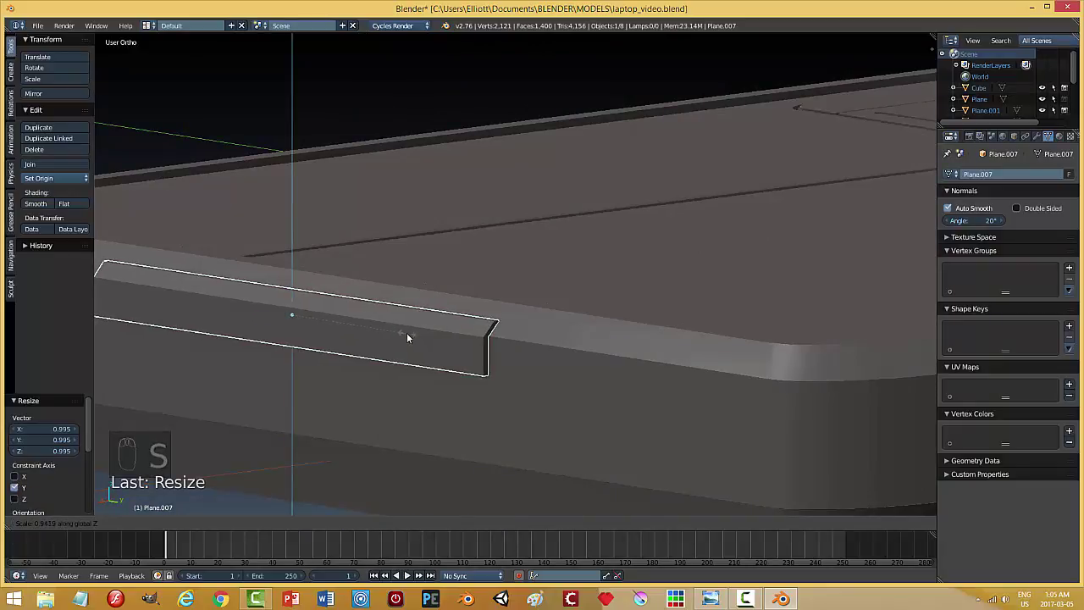
{"action": "left_click_drag", "start_coordinate": [390, 319], "coordinate": [789, 348]}
Slide the strip into the side-wall slot and shrink it slightly until it fits inside.
{"action": "left_click_drag", "start_coordinate": [789, 349], "coordinate": [785, 345]}
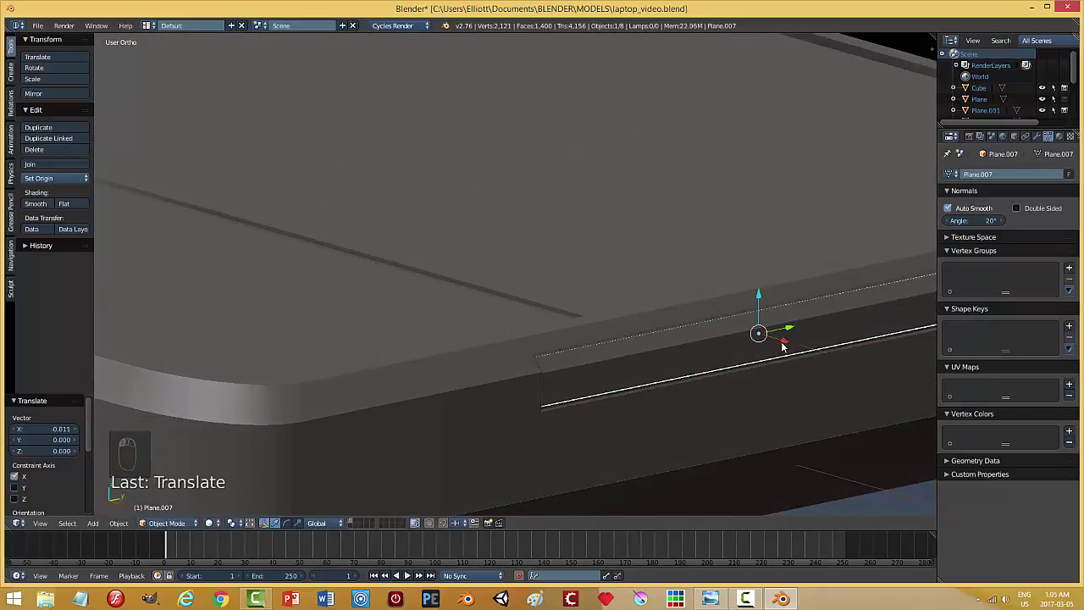
{"action": "left_click_drag", "start_coordinate": [774, 353], "coordinate": [629, 332]}
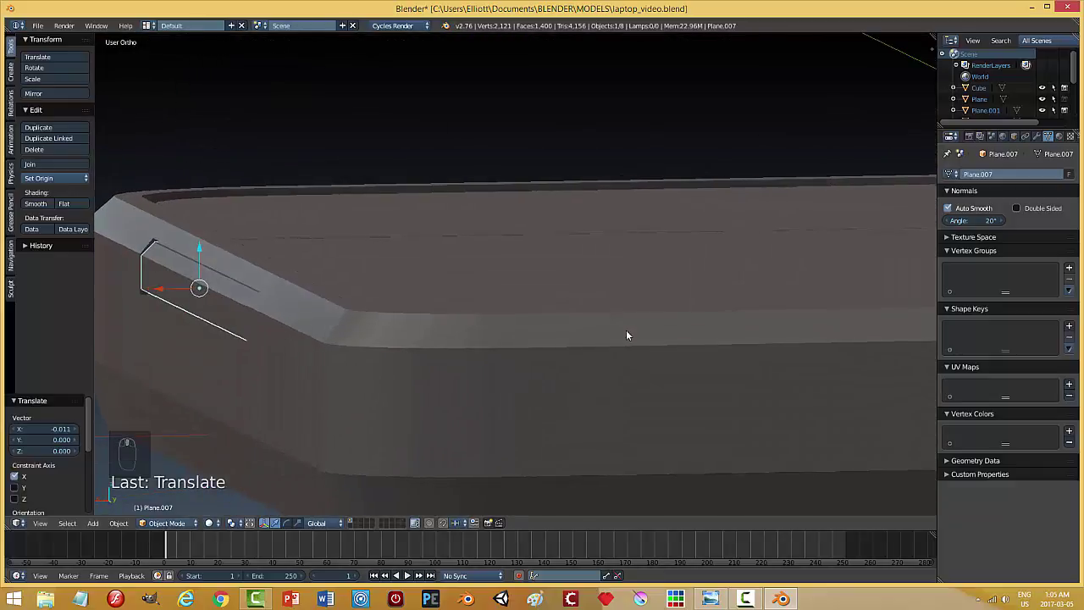
{"action": "key", "text": "a"}
{"action": "left_click_drag", "start_coordinate": [203, 306], "coordinate": [282, 299]}
{"action": "key", "text": "s"}
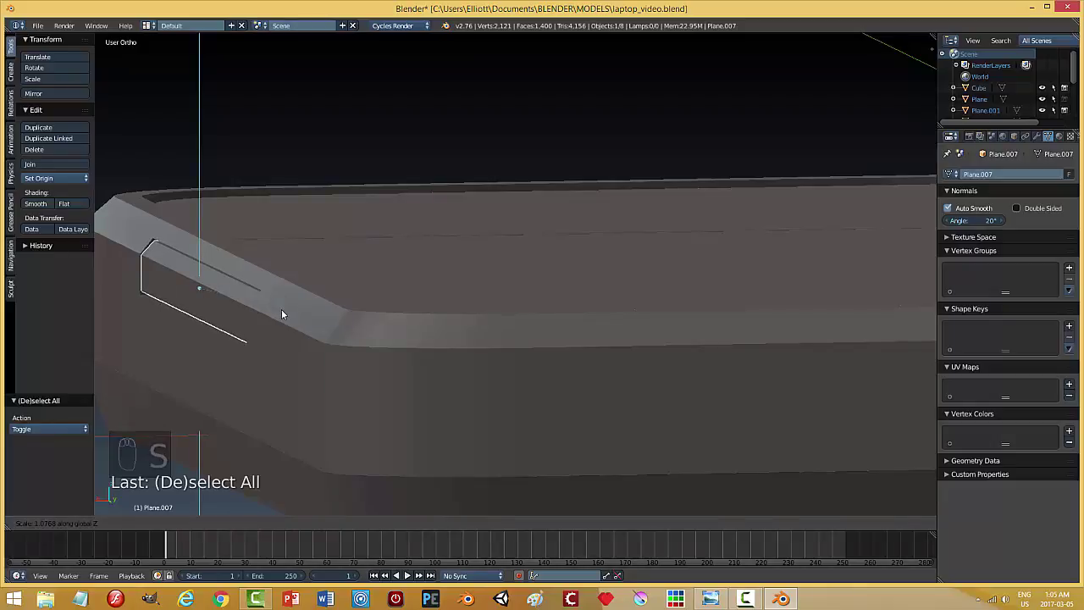
{"action": "left_click_drag", "start_coordinate": [230, 327], "coordinate": [518, 324]}
{"action": "key", "text": "a"}
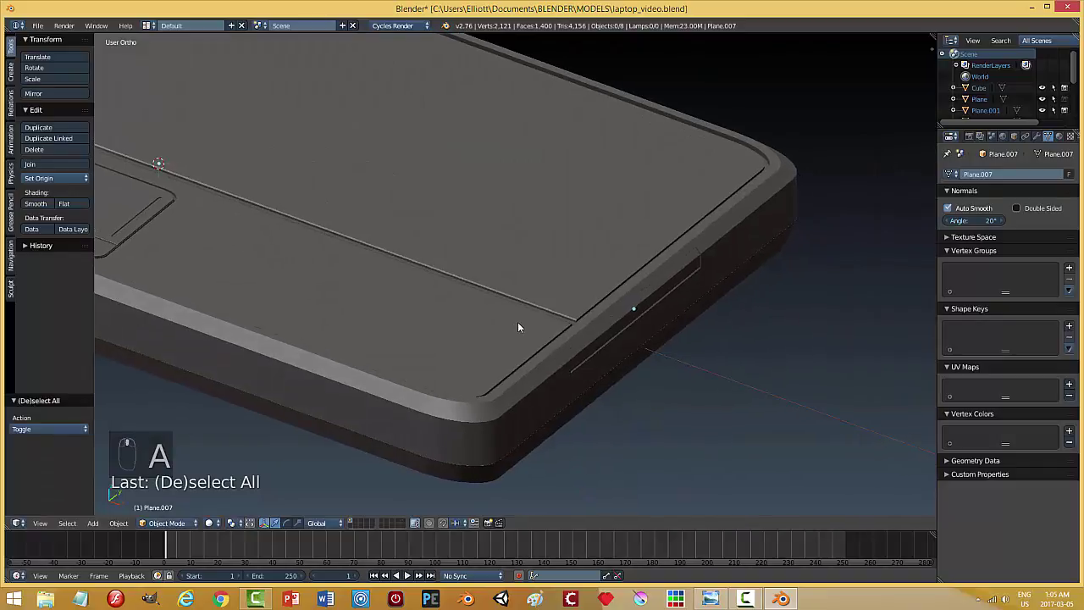
Select the slot frame on the front edge and snap the 3D cursor to its centre.
{"action": "left_click_drag", "start_coordinate": [713, 340], "coordinate": [711, 297]}
{"action": "left_click_drag", "start_coordinate": [642, 313], "coordinate": [713, 280]}
{"action": "left_click_drag", "start_coordinate": [667, 348], "coordinate": [719, 352]}
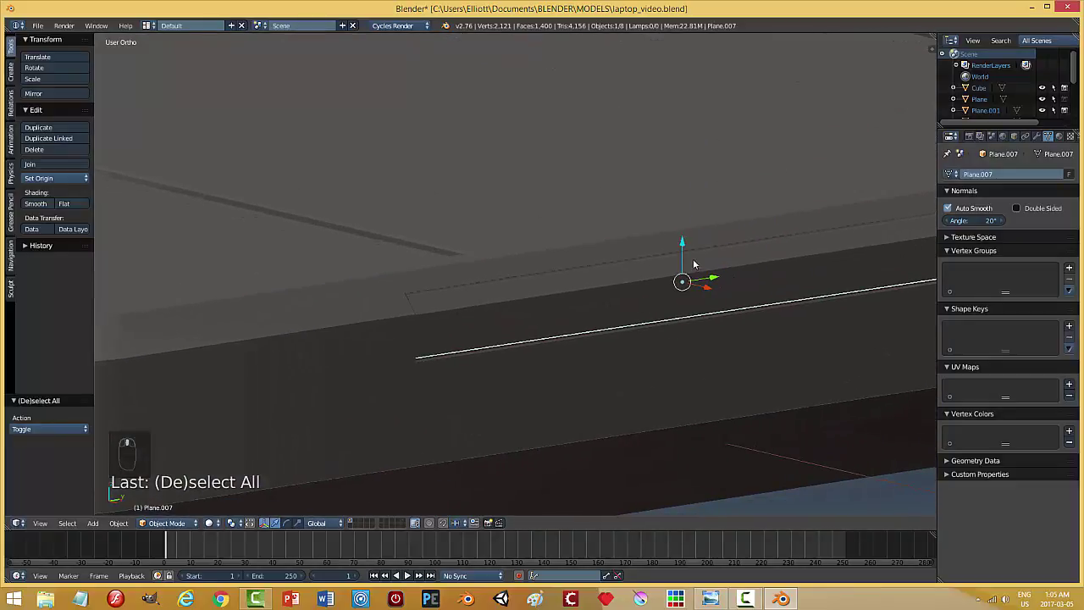
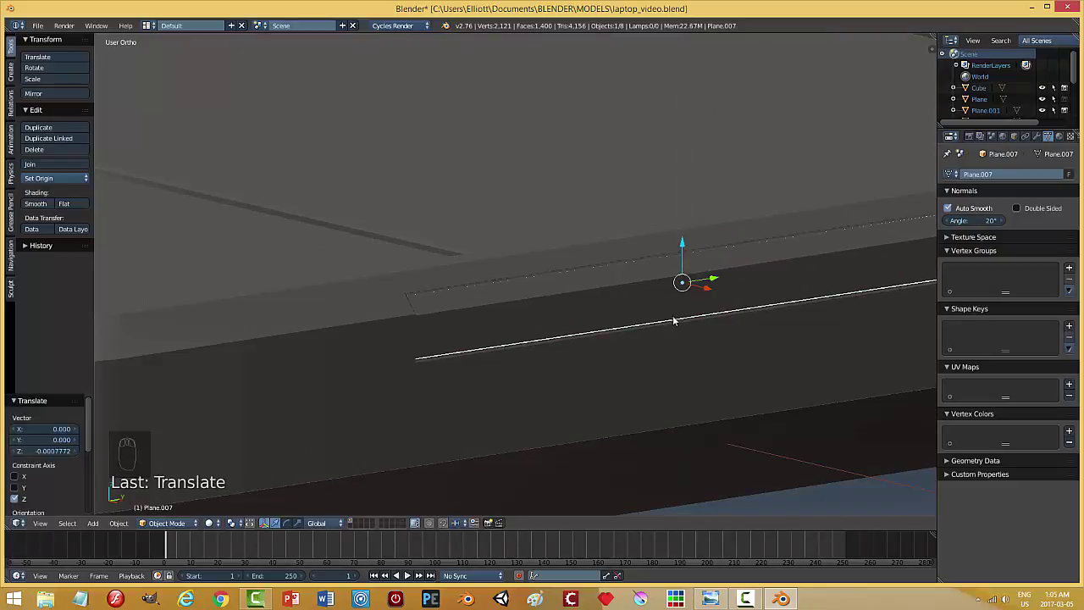
{"action": "key", "text": "a"}
{"action": "left_click_drag", "start_coordinate": [596, 363], "coordinate": [557, 304]}
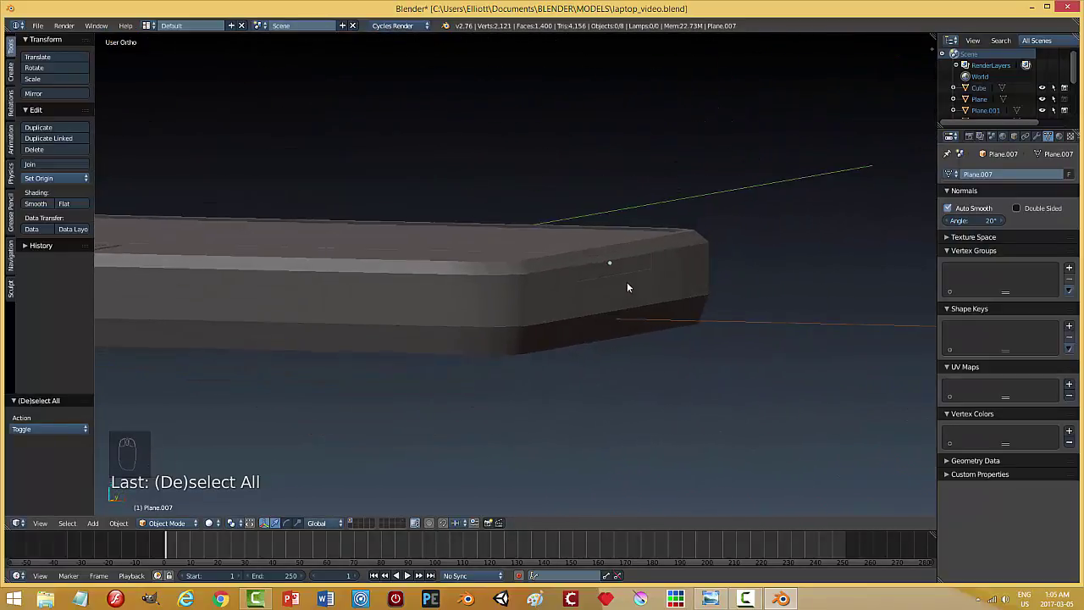
{"action": "left_click_drag", "start_coordinate": [654, 320], "coordinate": [576, 302]}
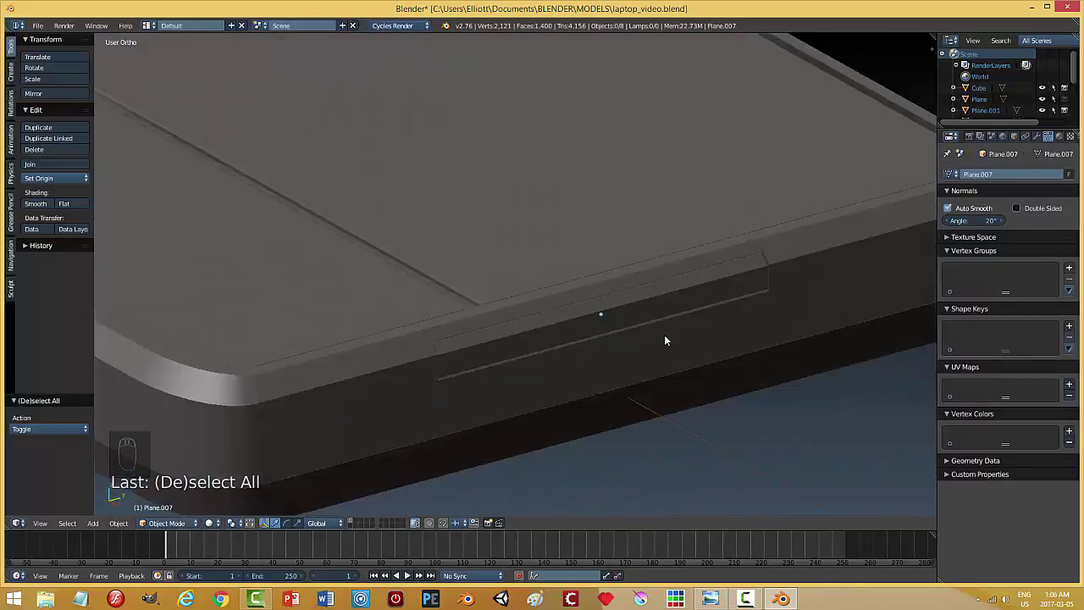
{"action": "left_click_drag", "start_coordinate": [631, 307], "coordinate": [454, 353]}
{"action": "left_click_drag", "start_coordinate": [691, 364], "coordinate": [554, 352]}
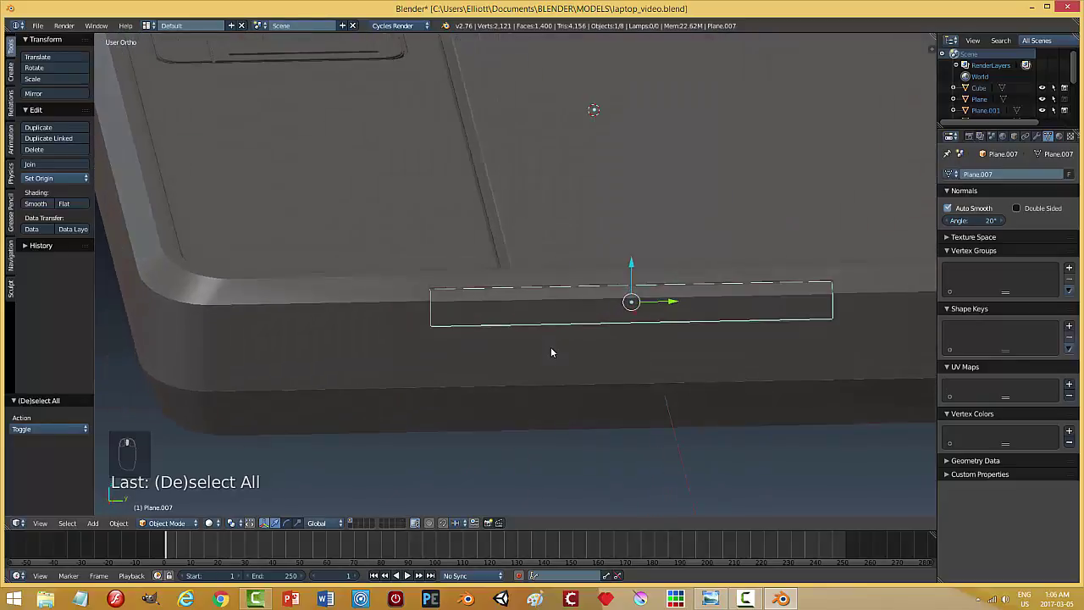
{"action": "key", "text": "shift+s"}
Add a cube at the cursor, shrink and flatten it into a thin block and nudge it into the slot.
{"action": "key", "text": "shift+a"}
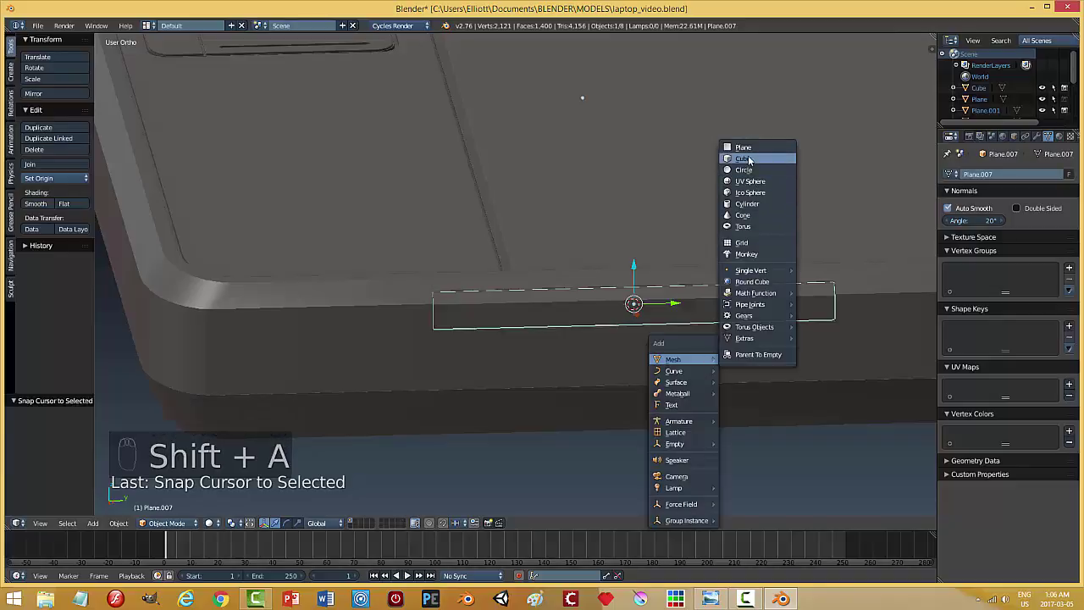
{"action": "key", "text": "s"}
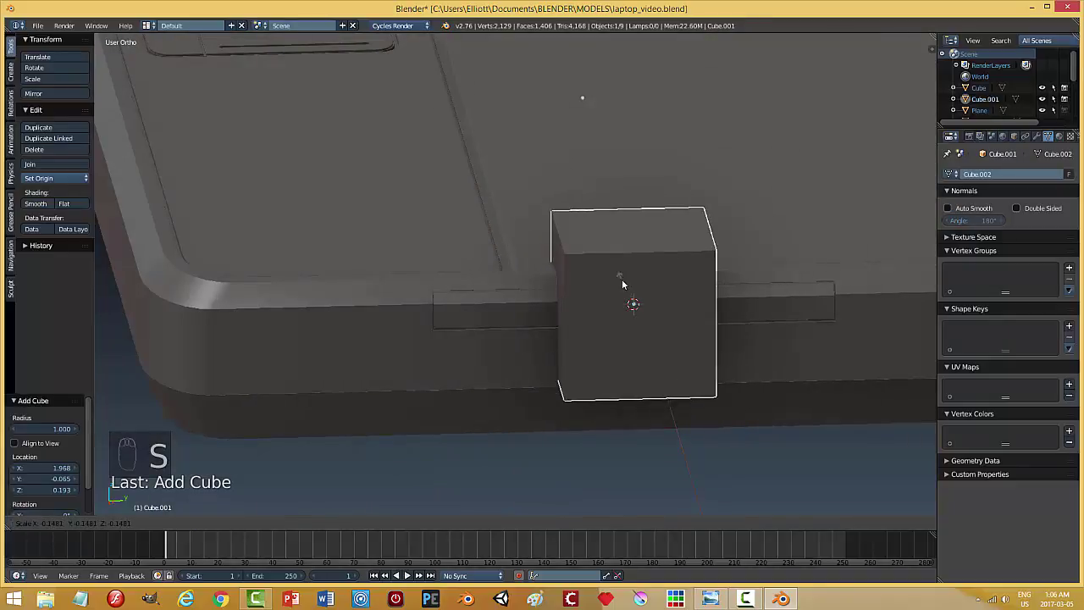
{"action": "left_click_drag", "start_coordinate": [638, 272], "coordinate": [720, 337]}
{"action": "key", "text": "s"}
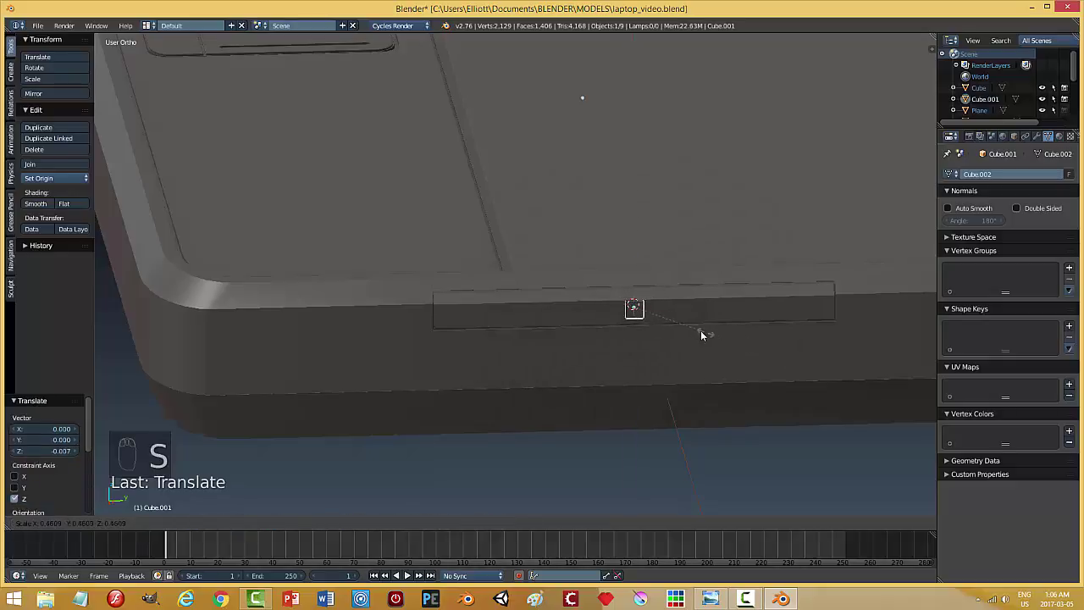
{"action": "key", "text": "s"}
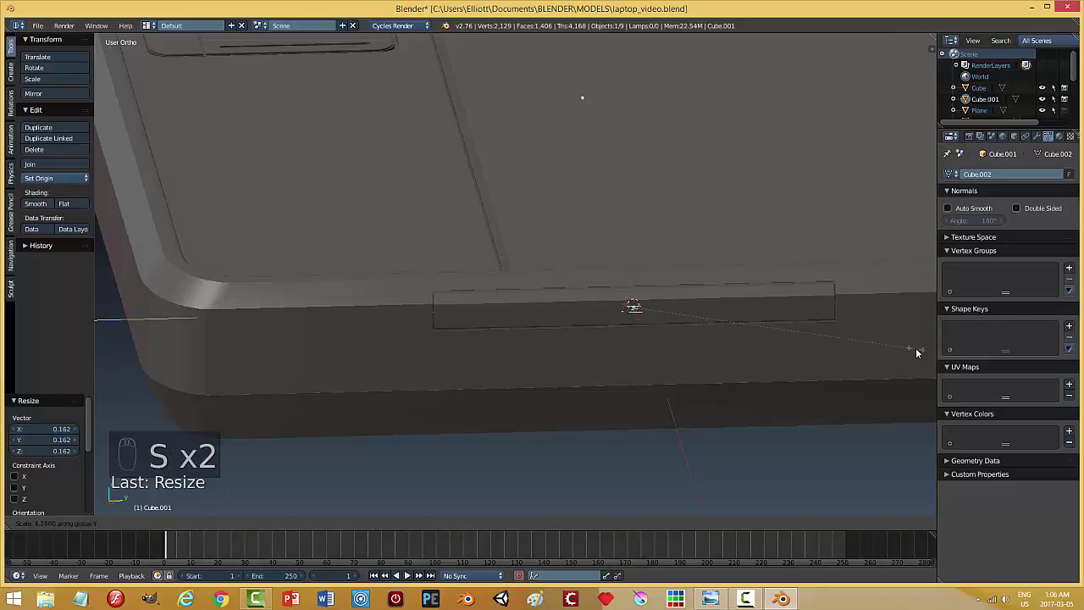
{"action": "middle_click", "coordinate": [699, 360]}
{"action": "left_click_drag", "start_coordinate": [761, 297], "coordinate": [798, 358]}
{"action": "key", "text": "s"}
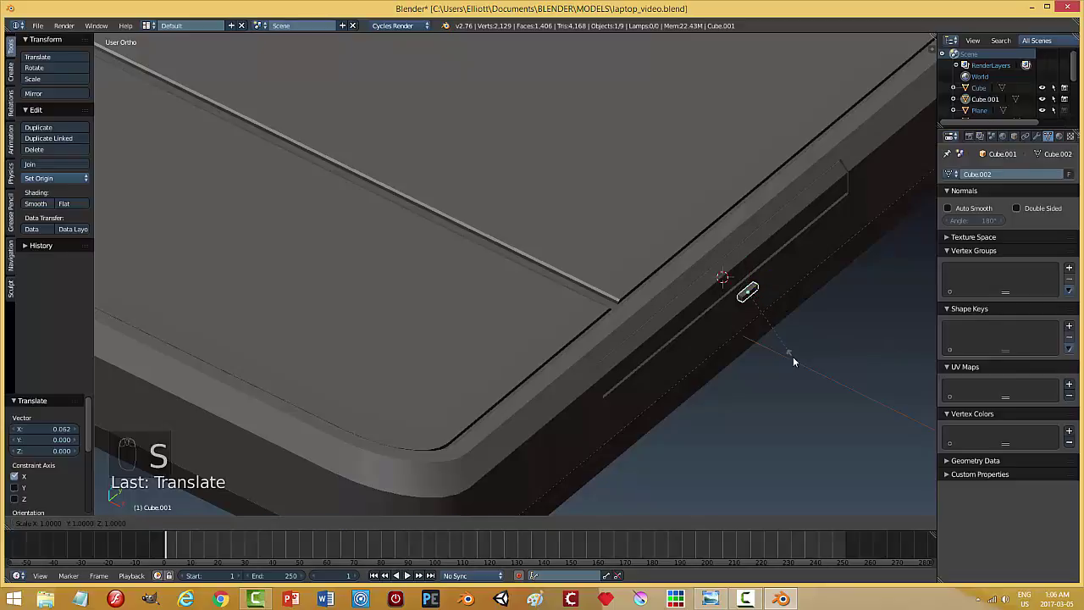
{"action": "key", "text": "s"}
{"action": "middle_click", "coordinate": [786, 352]}
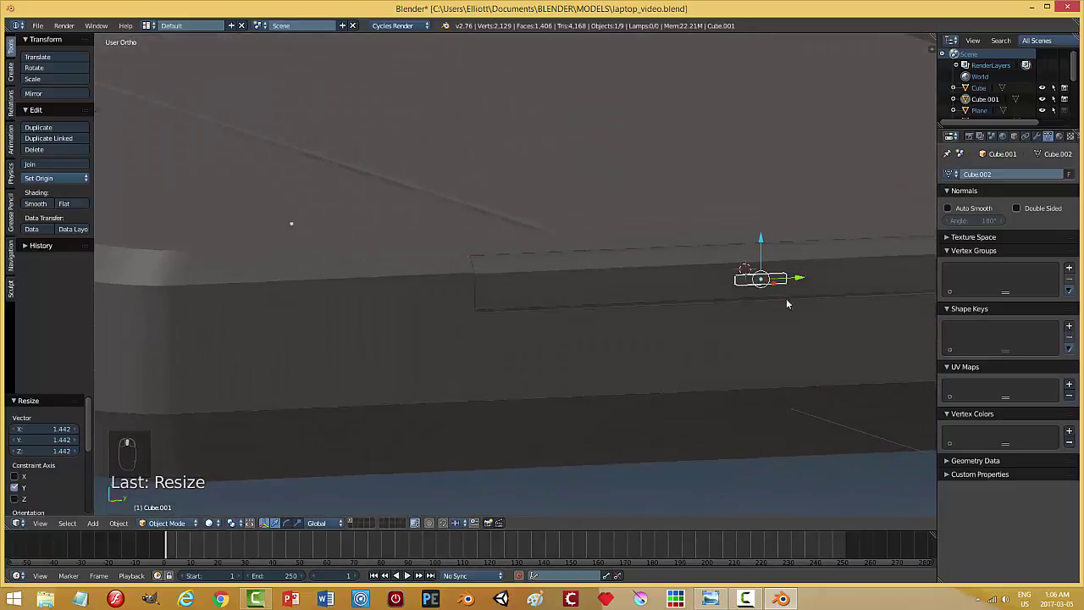
{"action": "left_click_drag", "start_coordinate": [768, 243], "coordinate": [801, 324]}
{"action": "middle_click", "coordinate": [774, 324]}
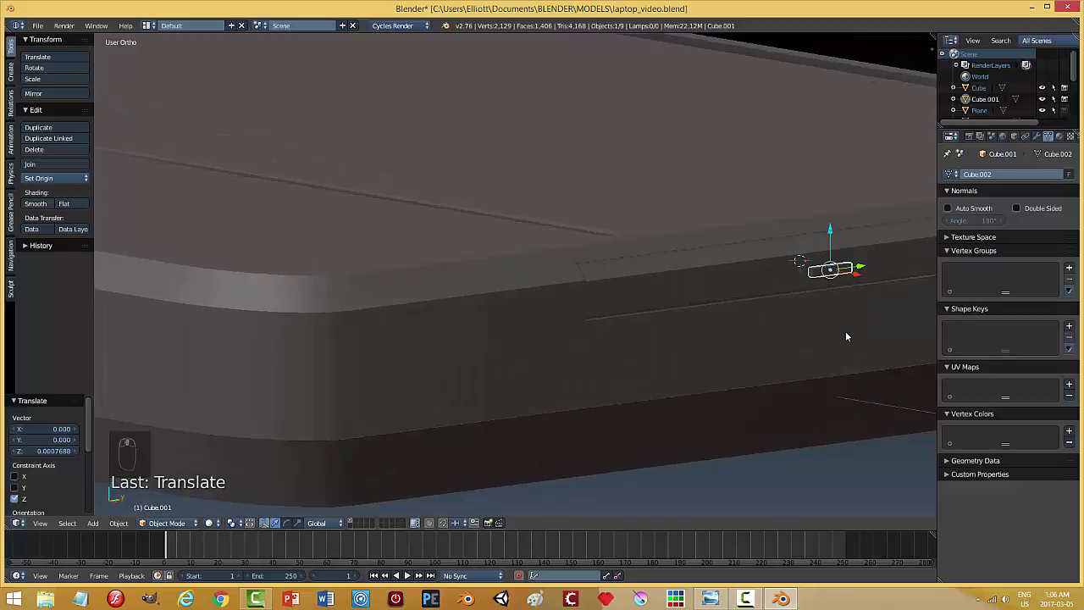
{"action": "key", "text": "KP_Decimal"}
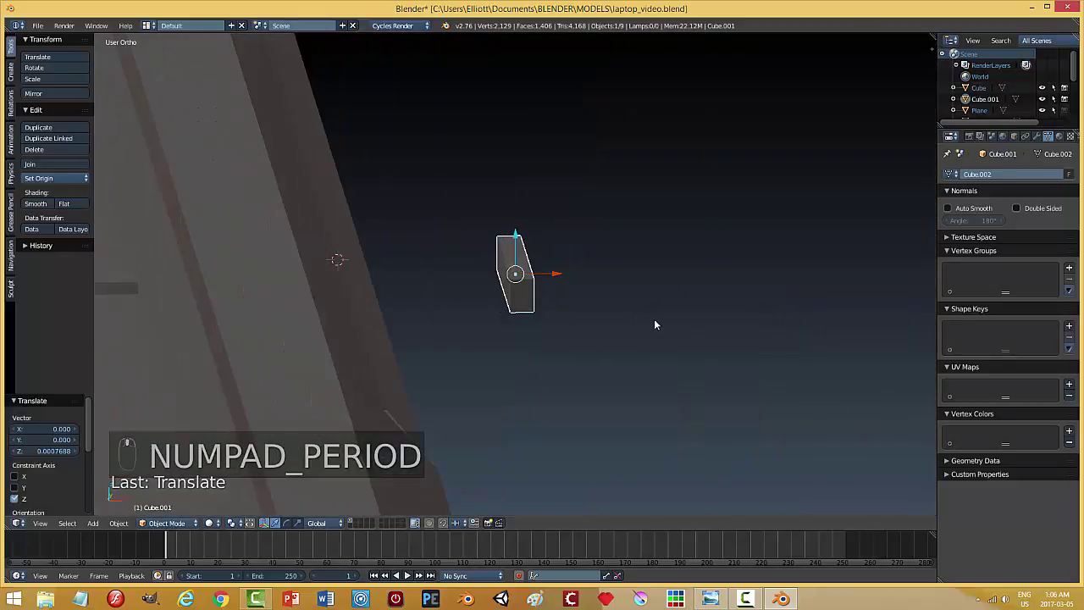
Bevel the block's edges in Edit Mode, then slide it along X into place in the slot.
{"action": "key", "text": "Tab"}
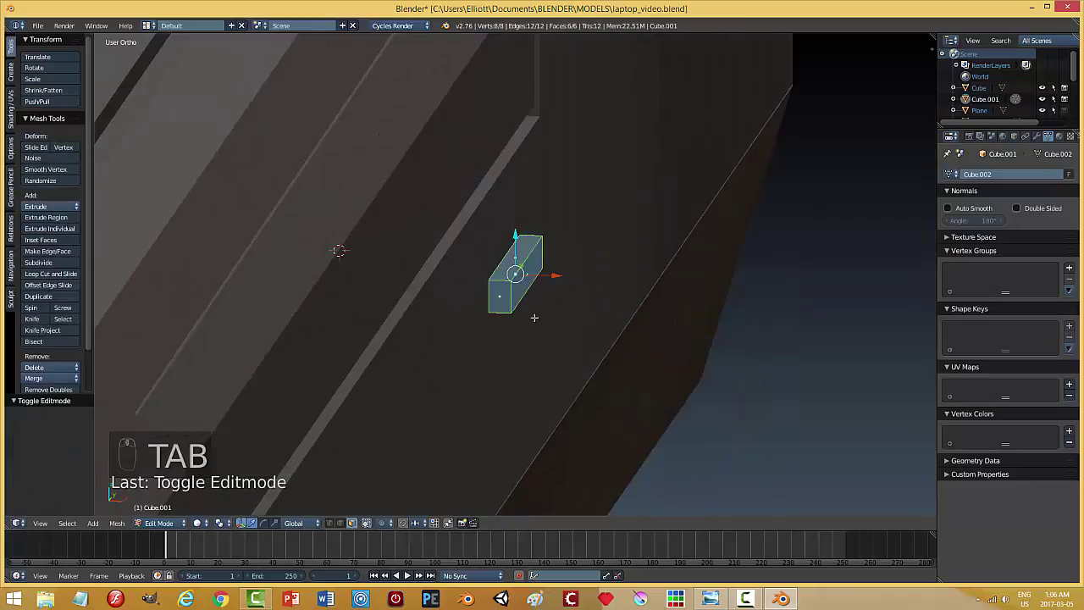
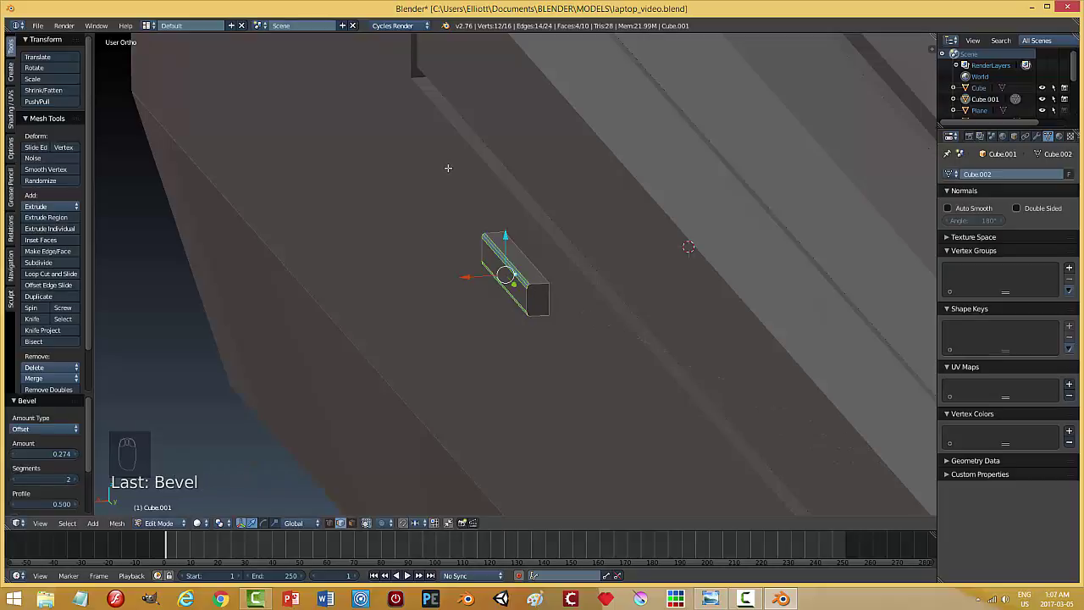
{"action": "key", "text": "a"}
{"action": "key", "text": "Tab"}
{"action": "middle_click", "coordinate": [440, 201]}
{"action": "left_click_drag", "start_coordinate": [555, 280], "coordinate": [413, 229]}
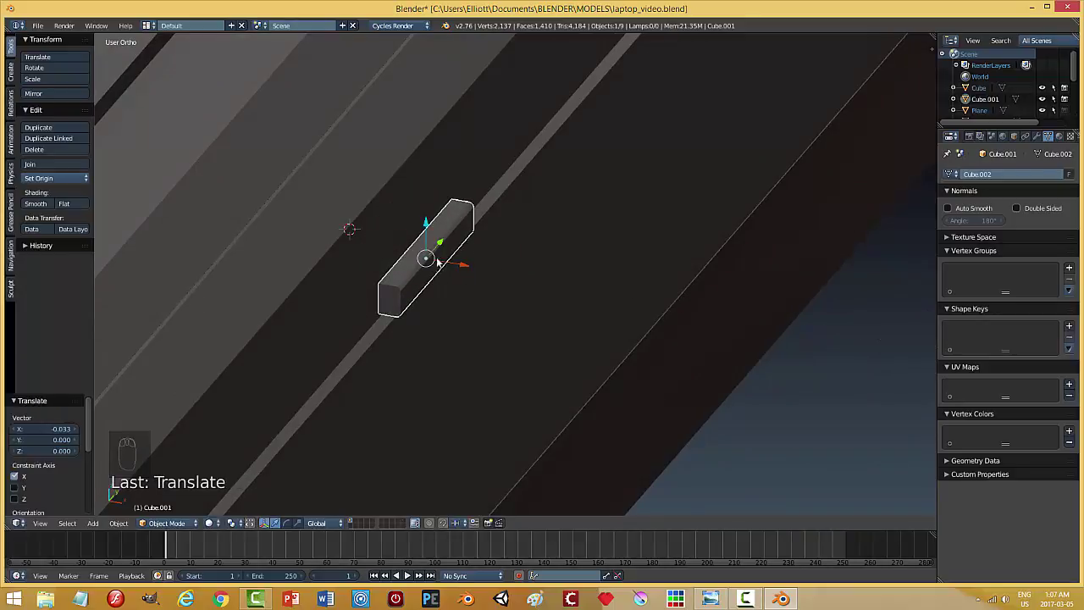
{"action": "left_click_drag", "start_coordinate": [436, 266], "coordinate": [521, 270]}
Fine-tune the block's thickness and height inside the slot, then deselect everything.
{"action": "key", "text": "s"}
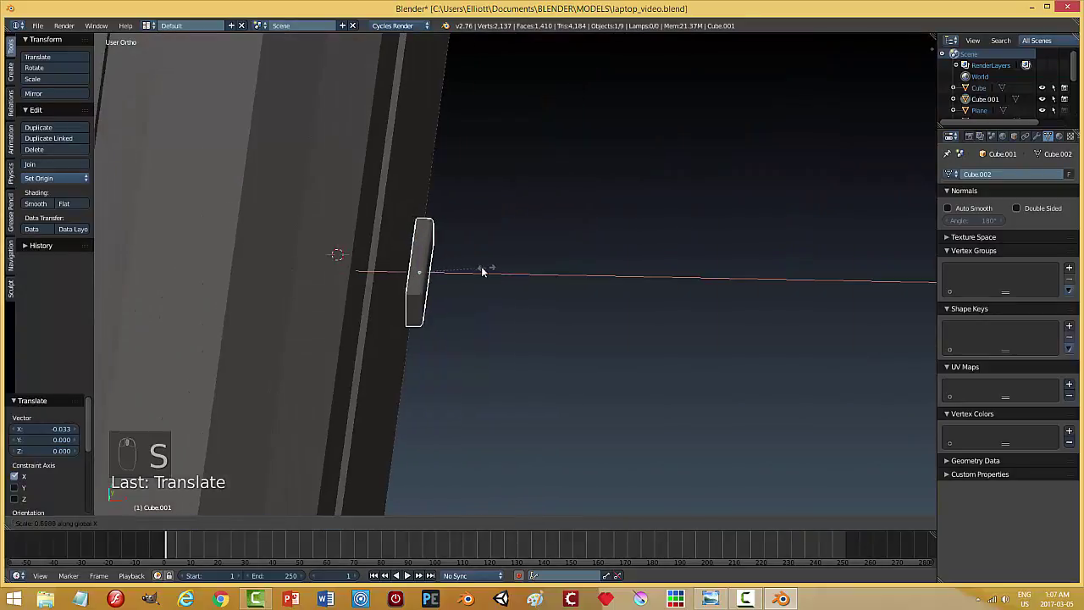
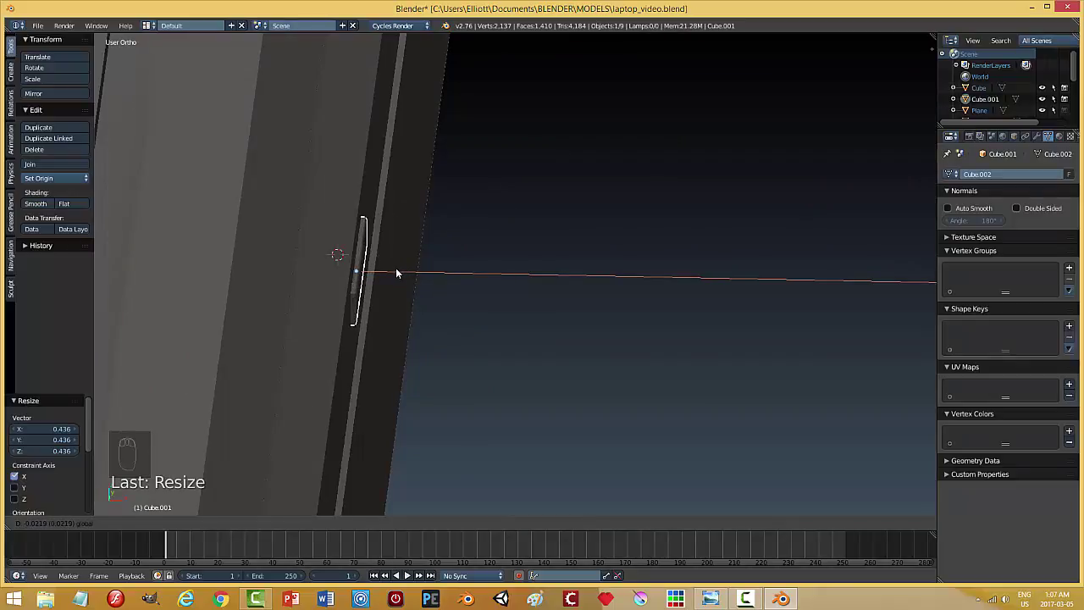
{"action": "key", "text": "a"}
{"action": "left_click_drag", "start_coordinate": [506, 263], "coordinate": [560, 300]}
{"action": "scroll", "scroll_direction": "up", "scroll_amount": 3}
{"action": "middle_click", "coordinate": [542, 287]}
{"action": "left_click_drag", "start_coordinate": [529, 273], "coordinate": [546, 290]}
{"action": "middle_click", "coordinate": [635, 295]}
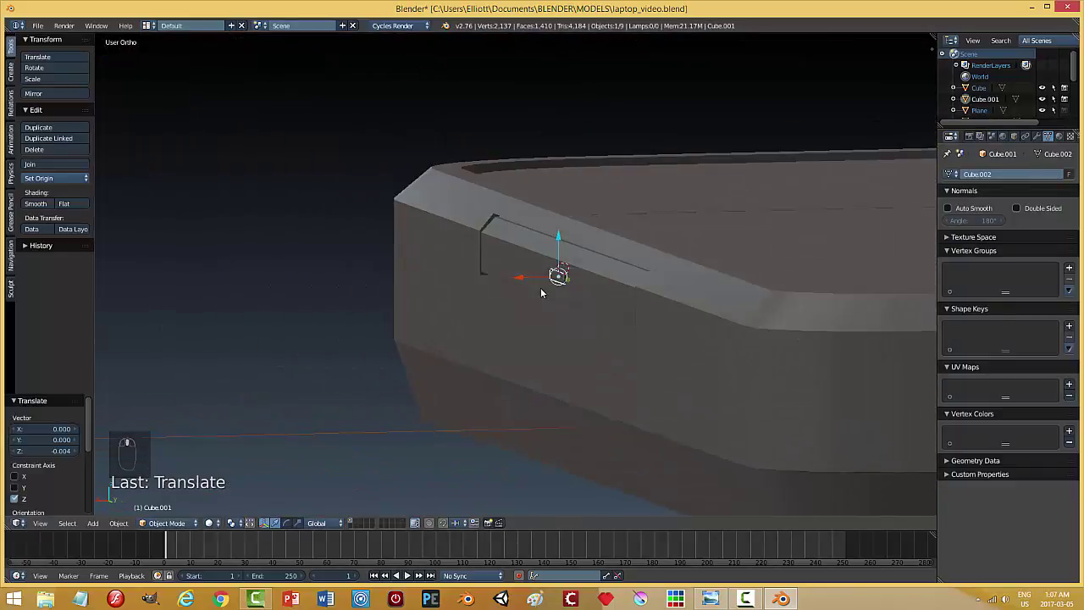
{"action": "key", "text": "a"}
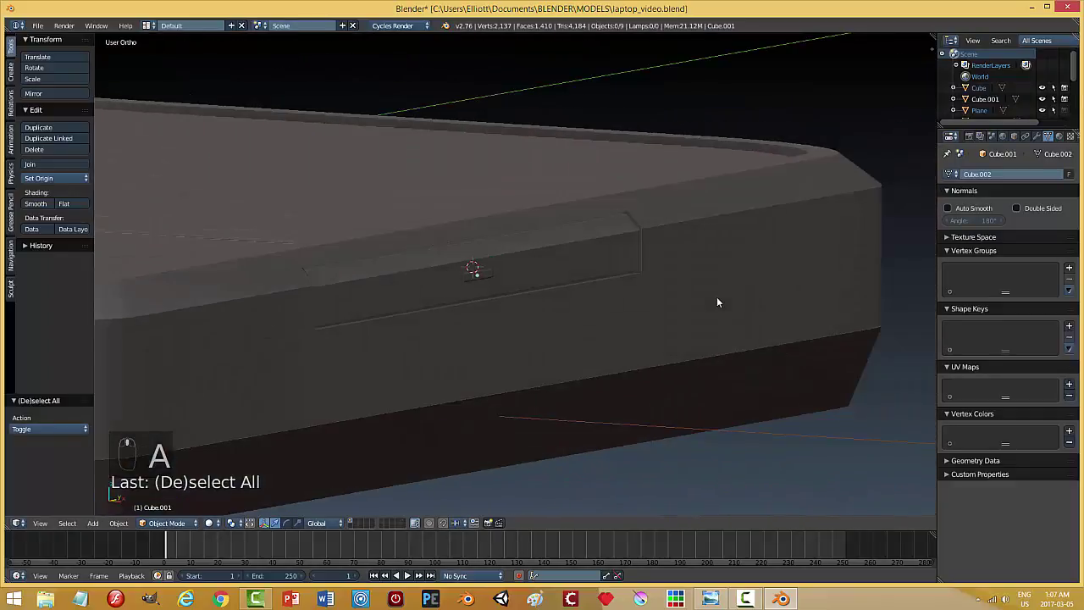
Recalculate the small block's normals to face outward and return to Object Mode.
{"action": "key", "text": "ctrl+s"}
{"action": "left_click_drag", "start_coordinate": [501, 271], "coordinate": [606, 260]}
{"action": "key", "text": "ctrl+j"}
{"action": "key", "text": "ctrl+z"}
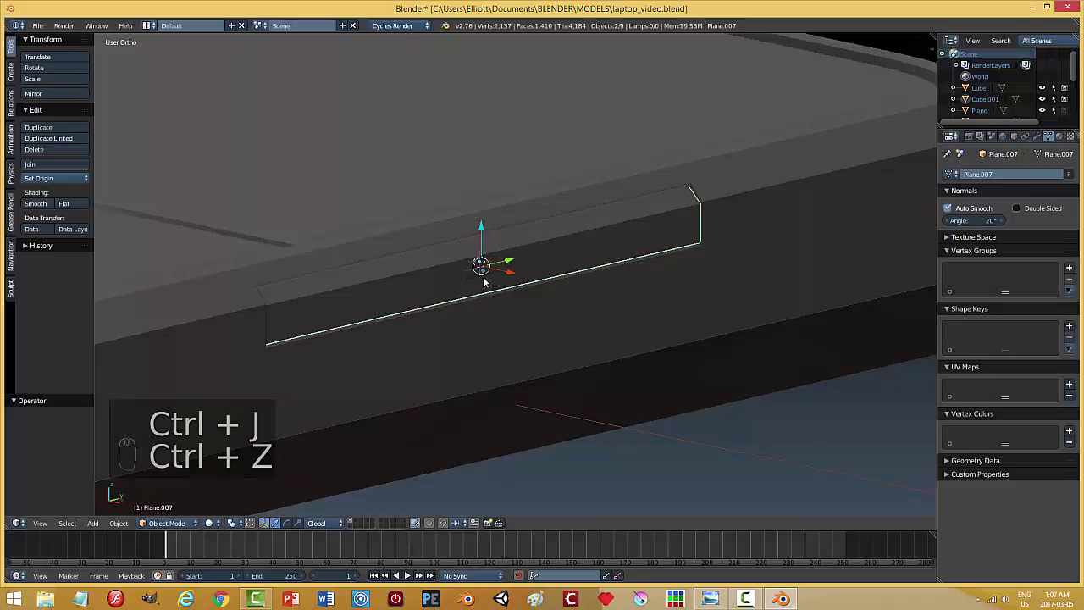
{"action": "left_click_drag", "start_coordinate": [476, 273], "coordinate": [608, 303]}
{"action": "key", "text": "Tab"}
{"action": "key", "text": "a"}
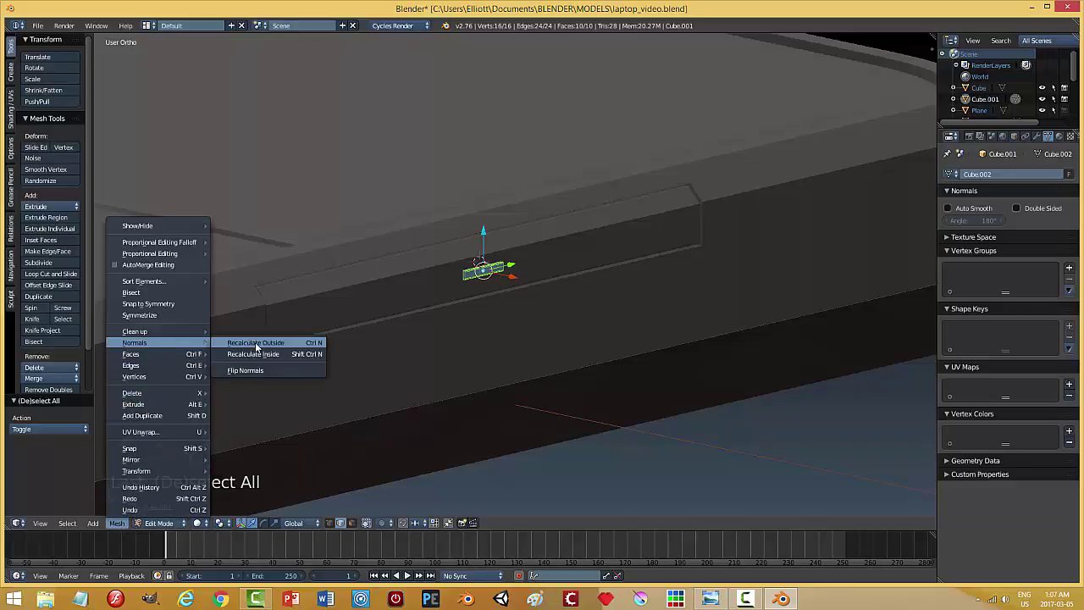
{"action": "key", "text": "a"}
{"action": "key", "text": "Tab"}
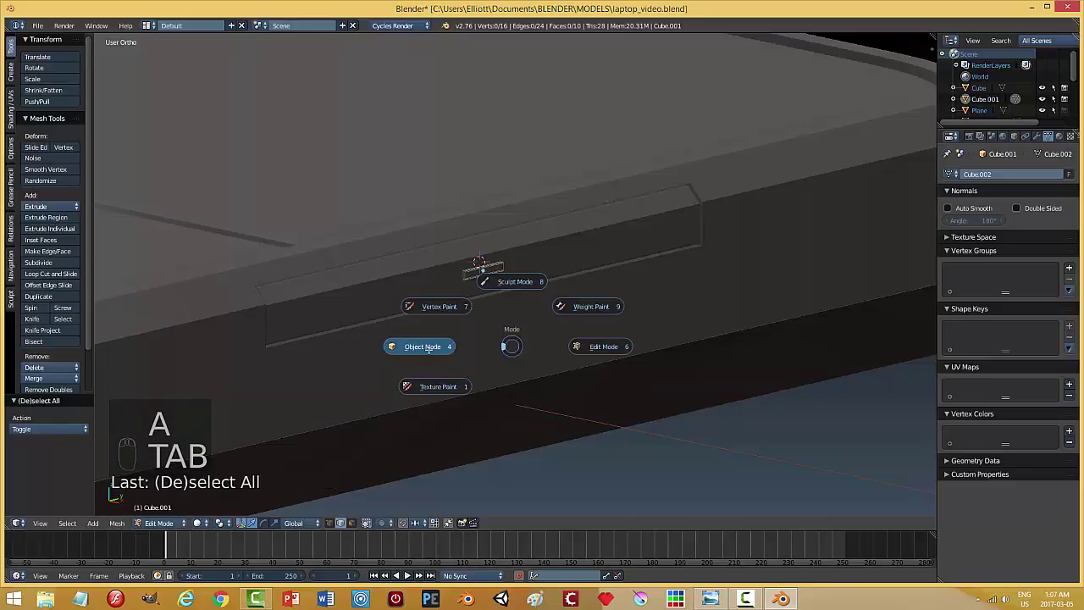
{"action": "left_click_drag", "start_coordinate": [552, 265], "coordinate": [438, 258]}
Recalculate the slot frame's normals to face outward as well.
{"action": "key", "text": "ctrl+j"}
{"action": "left_click_drag", "start_coordinate": [454, 316], "coordinate": [353, 299]}
{"action": "scroll", "scroll_direction": "up", "scroll_amount": 3}
{"action": "left_click_drag", "start_coordinate": [364, 278], "coordinate": [451, 286]}
{"action": "key", "text": "Tab"}
{"action": "key", "text": "a"}
{"action": "key", "text": "`"}
{"action": "key", "text": "Escape"}
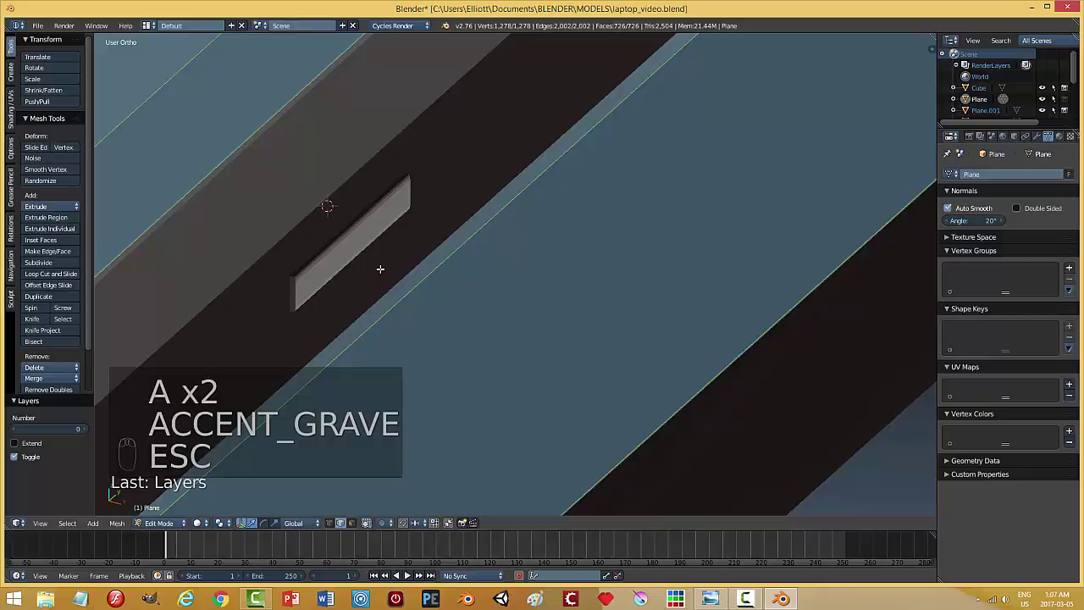
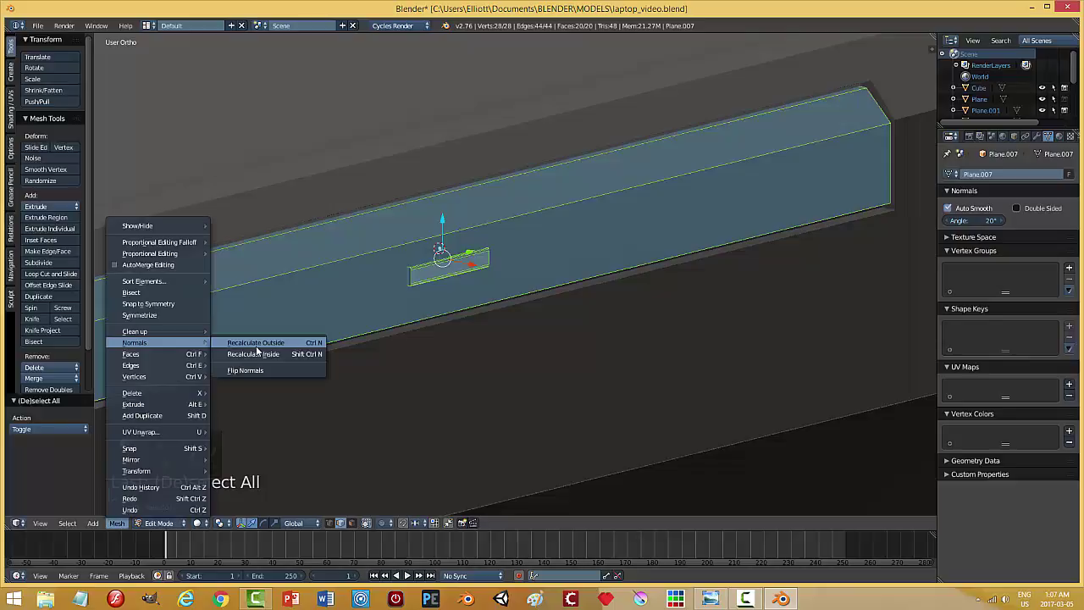
{"action": "key", "text": "a"}
{"action": "key", "text": "Tab"}
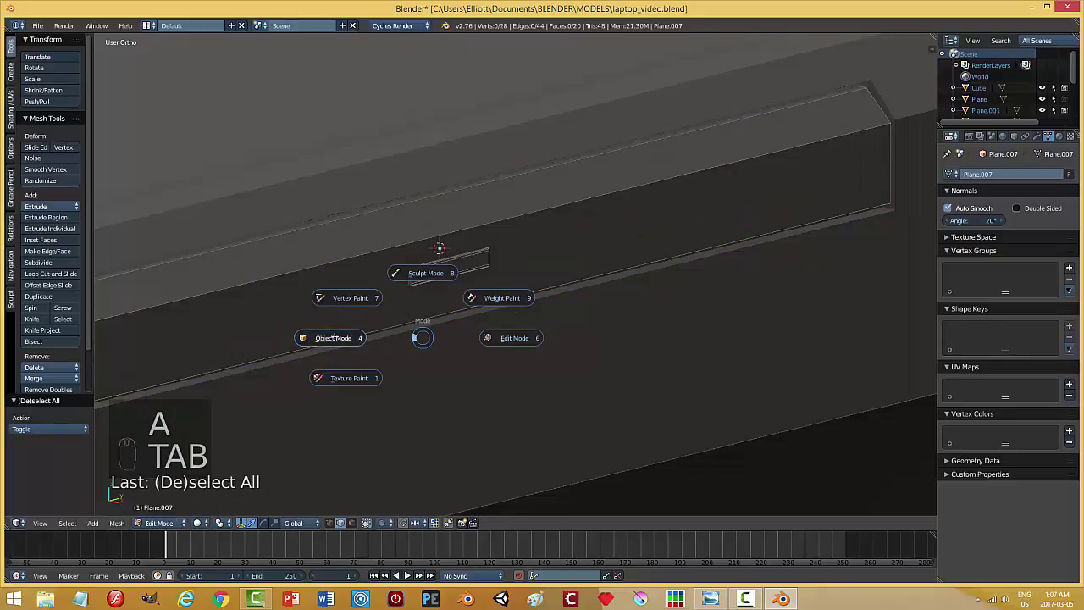
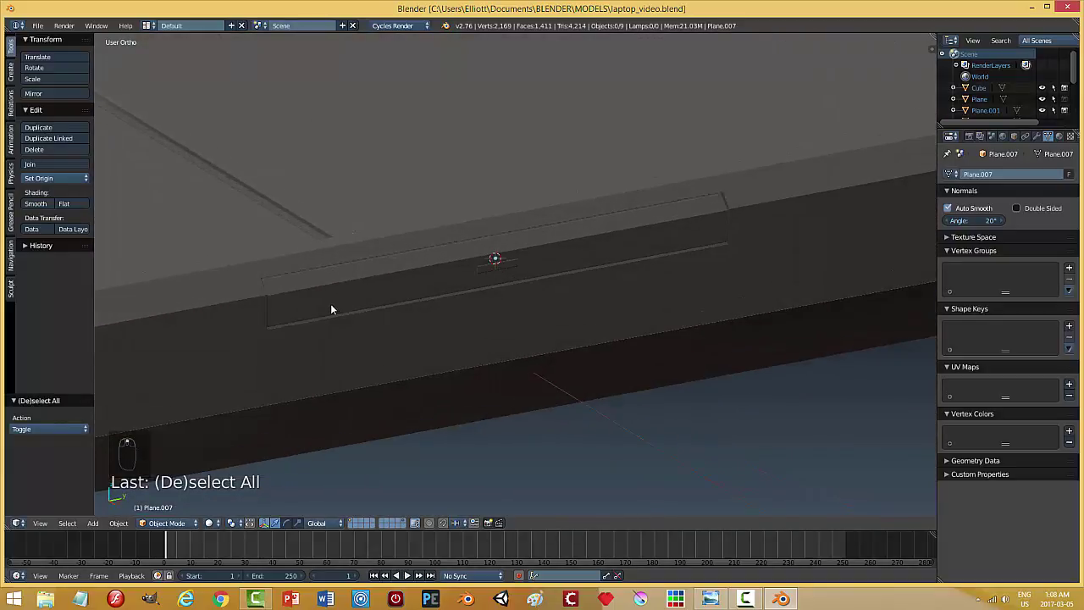
Add a circle, turn it upright, shrink it to a tiny ring and slide it against the base's side.
{"action": "key", "text": "shift+a"}
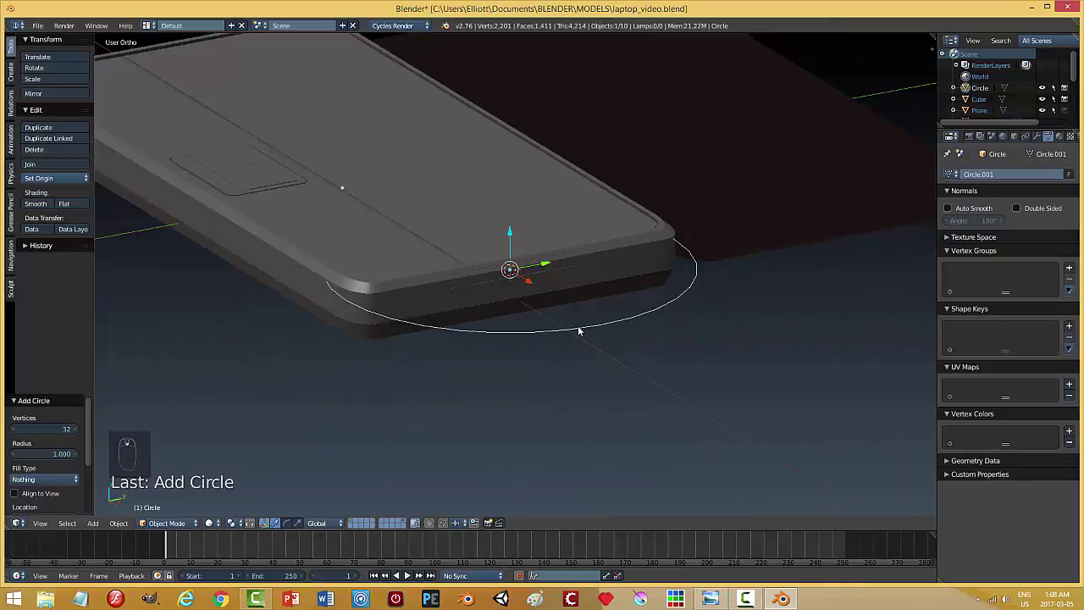
{"action": "key", "text": "r"}
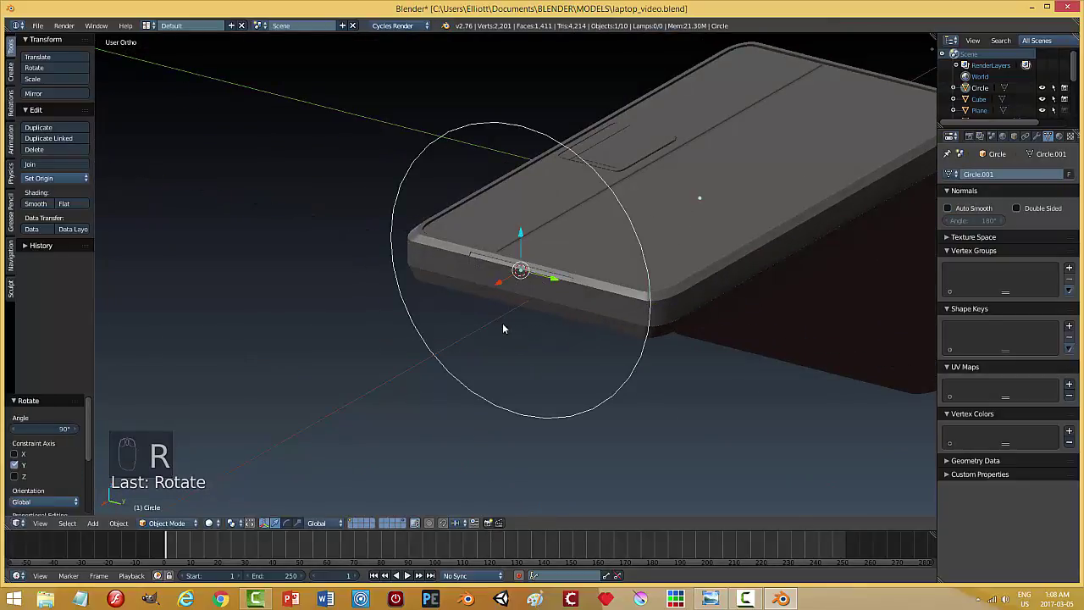
{"action": "key", "text": "s"}
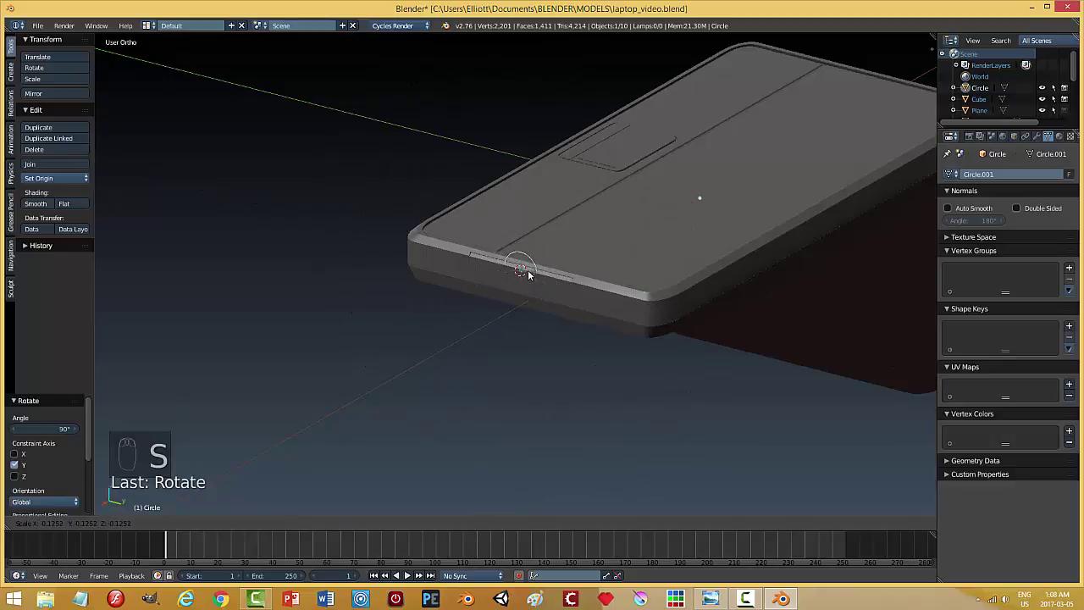
{"action": "left_click_drag", "start_coordinate": [507, 287], "coordinate": [589, 309]}
{"action": "left_click_drag", "start_coordinate": [546, 315], "coordinate": [618, 316]}
{"action": "key", "text": "s"}
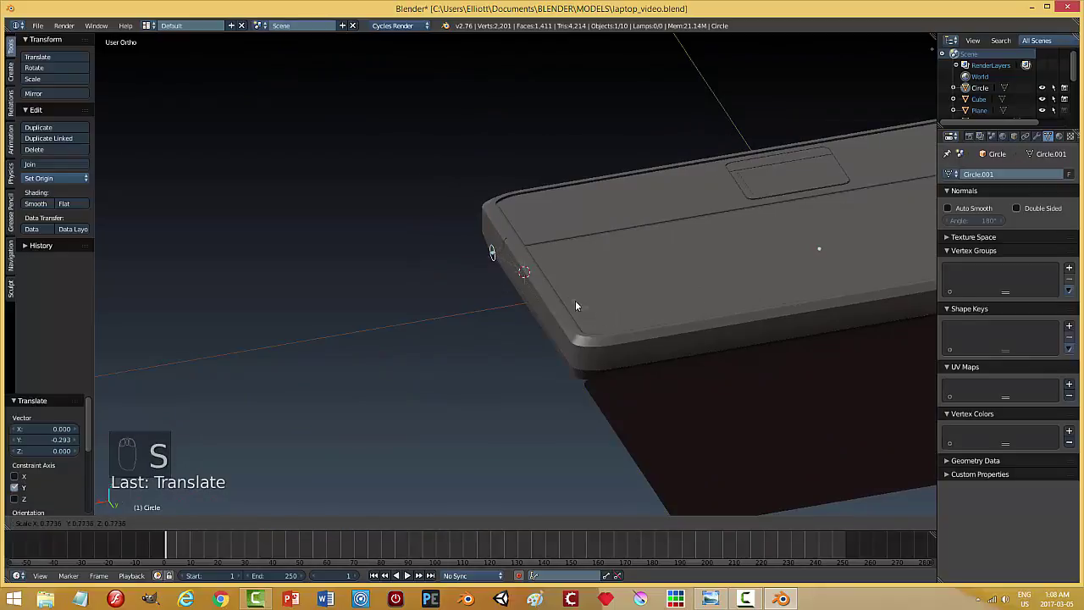
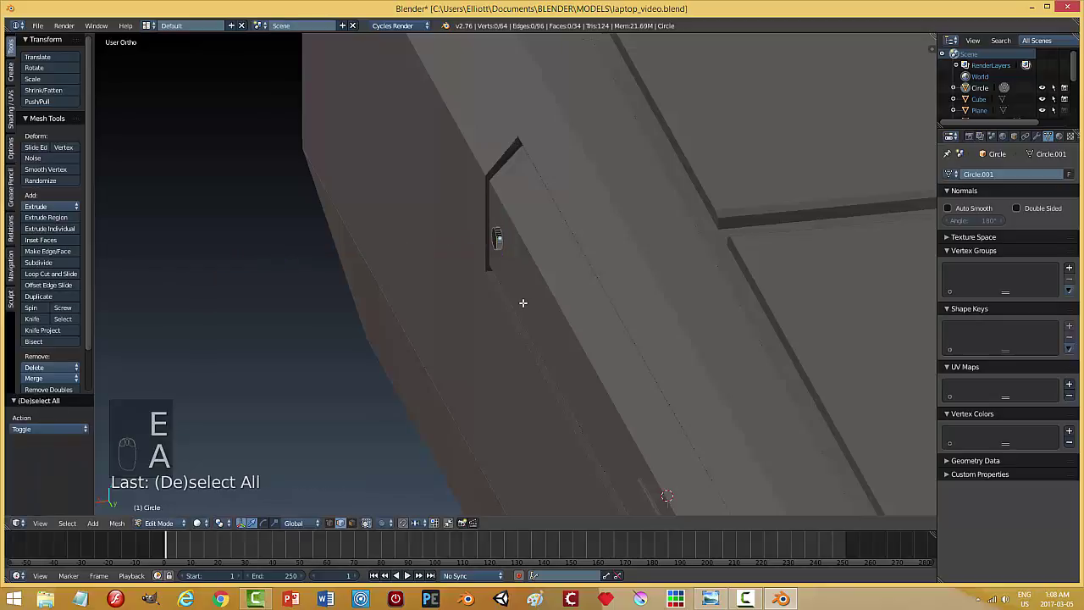
{"action": "key", "text": "a"}
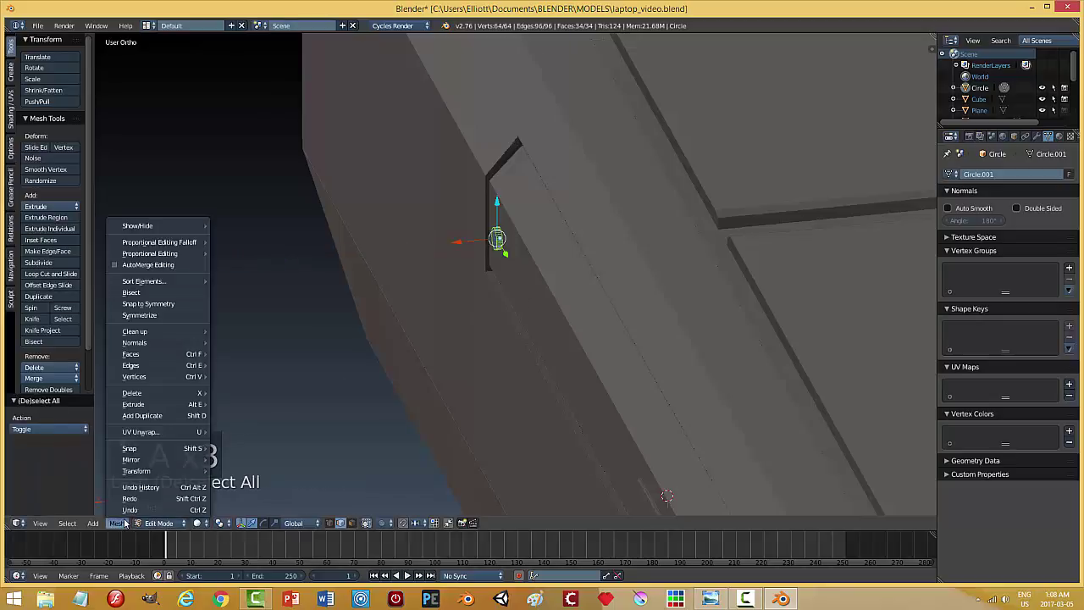
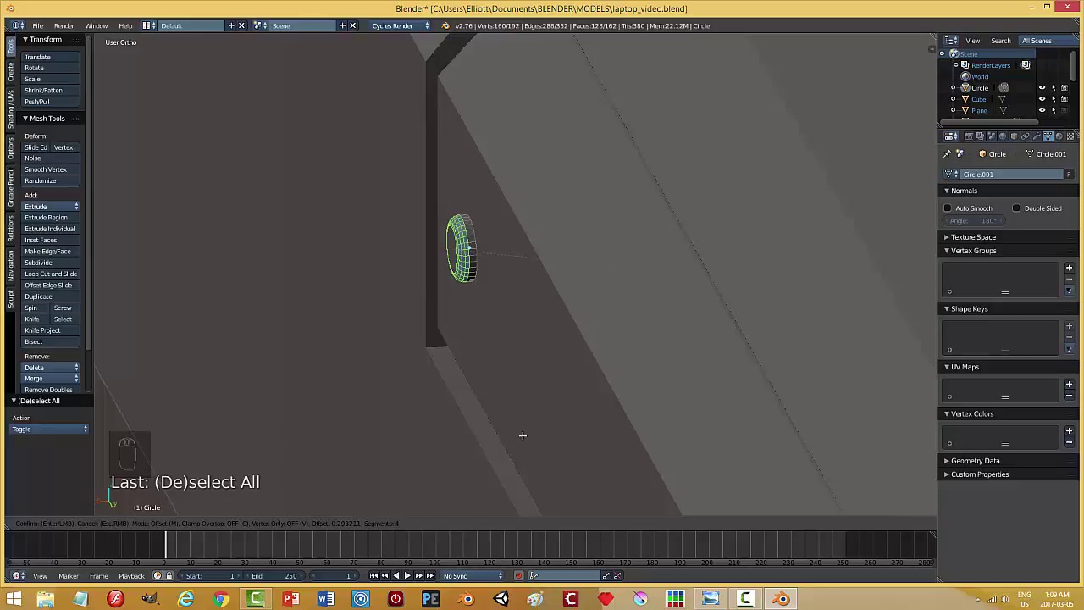
{"action": "key", "text": "a"}
{"action": "key", "text": "Tab"}
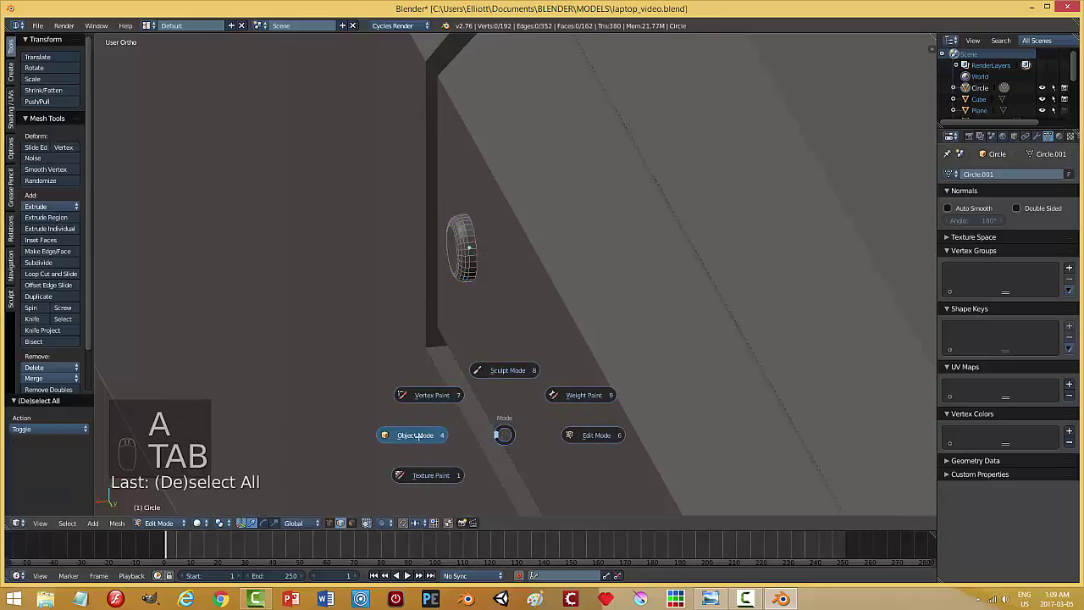
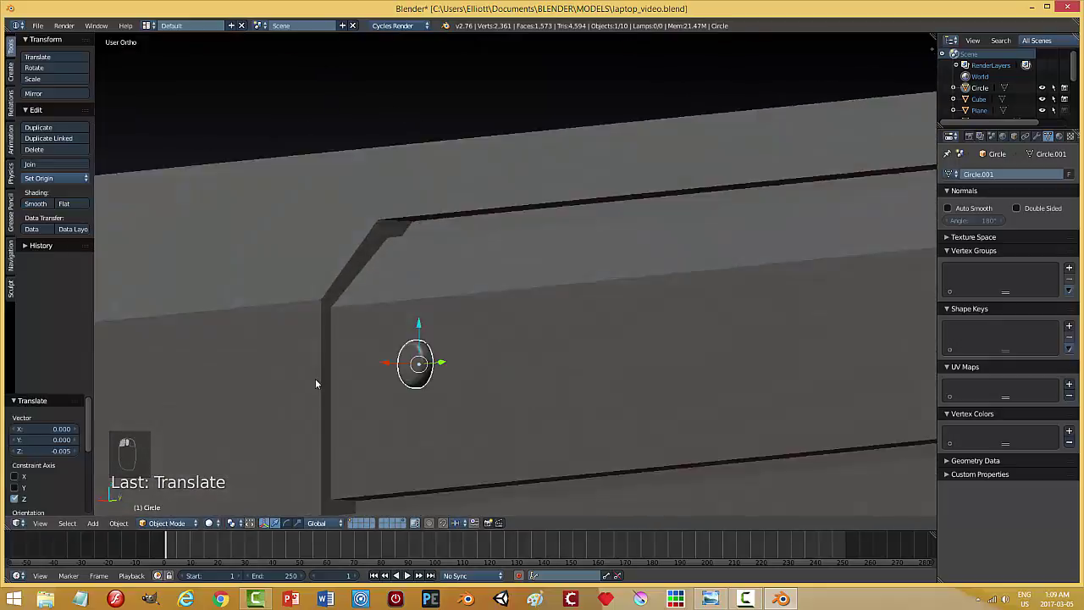
Shrink and place the ring at the recess end, then array it into a row of five (Y offset -1.3).
{"action": "left_click_drag", "start_coordinate": [464, 246], "coordinate": [455, 291]}
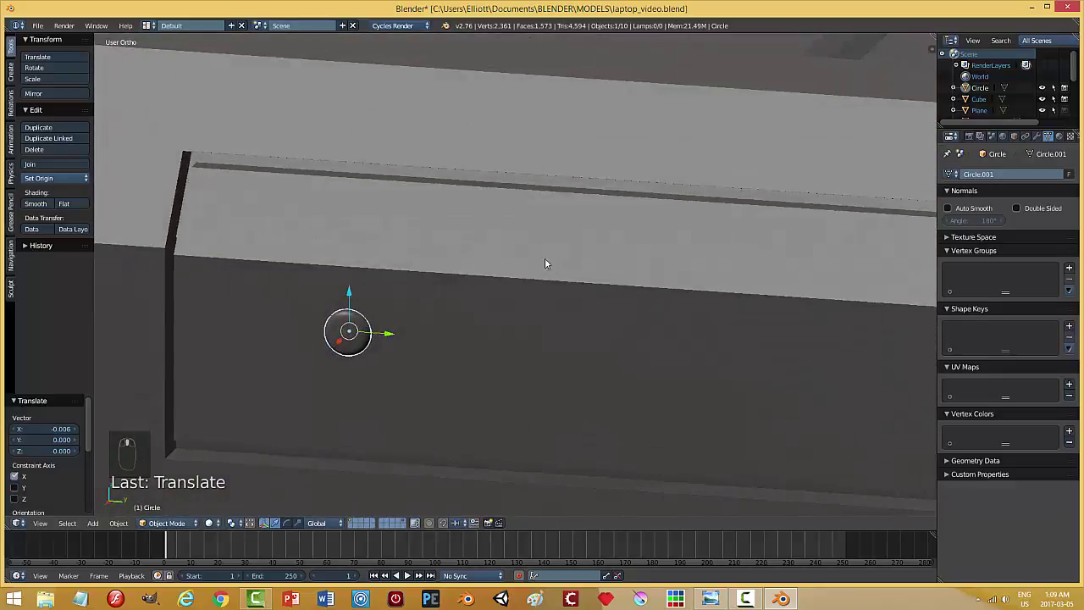
{"action": "key", "text": "s"}
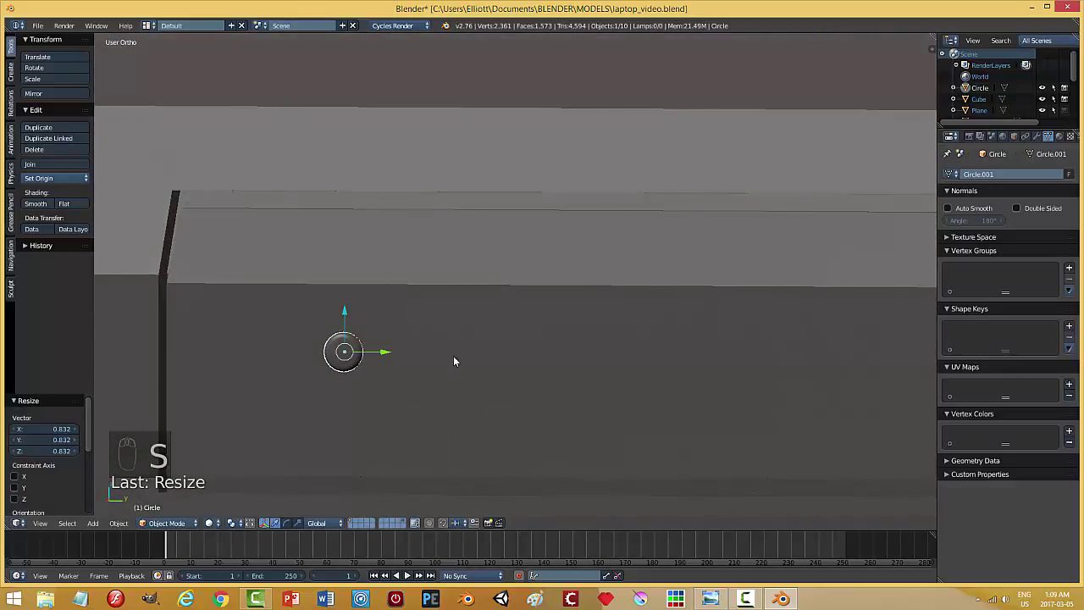
{"action": "left_click_drag", "start_coordinate": [385, 354], "coordinate": [461, 354]}
{"action": "left_click_drag", "start_coordinate": [461, 354], "coordinate": [1037, 137]}
{"action": "left_click_drag", "start_coordinate": [1038, 137], "coordinate": [1054, 282]}
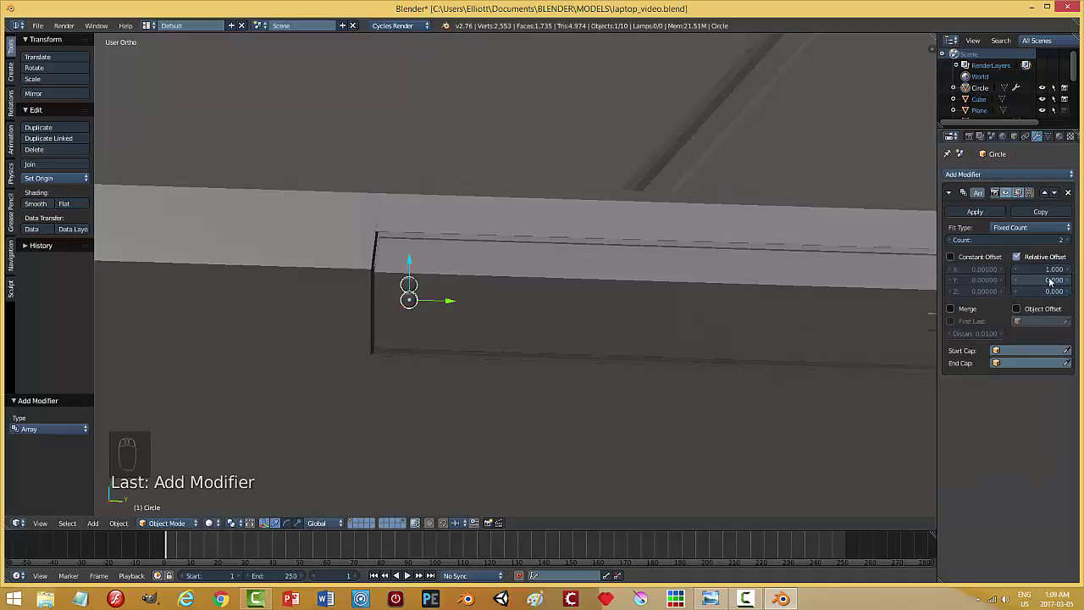
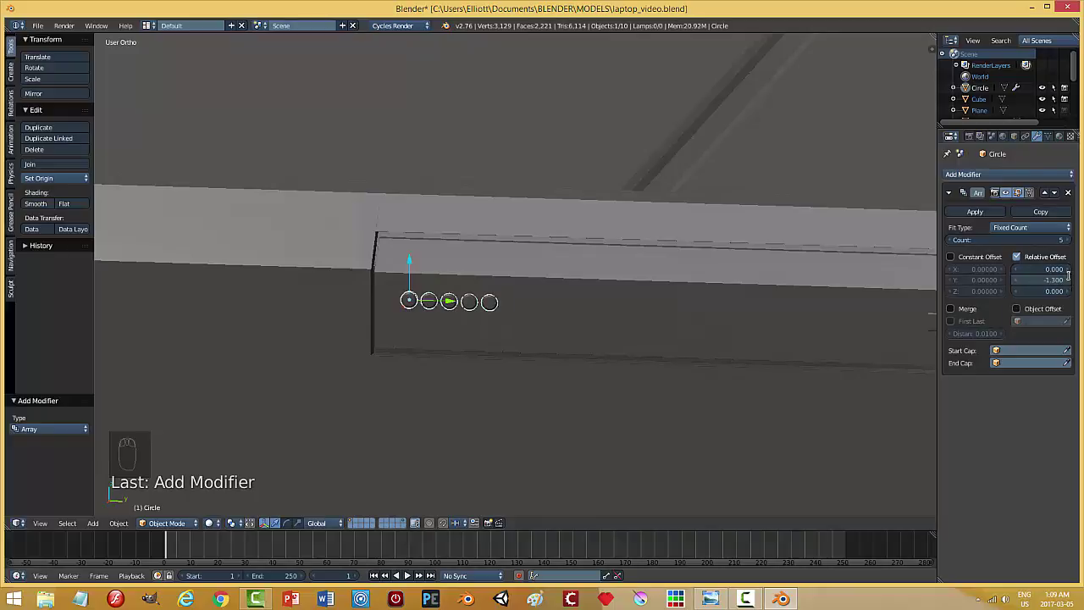
{"action": "left_click_drag", "start_coordinate": [419, 308], "coordinate": [560, 312]}
Add a second Array modifier, count 2 with X offset 1.3, for two rows of holes.
{"action": "key", "text": "a"}
{"action": "left_click_drag", "start_coordinate": [505, 288], "coordinate": [580, 341]}
{"action": "left_click_drag", "start_coordinate": [579, 342], "coordinate": [967, 179]}
{"action": "left_click_drag", "start_coordinate": [968, 178], "coordinate": [1054, 308]}
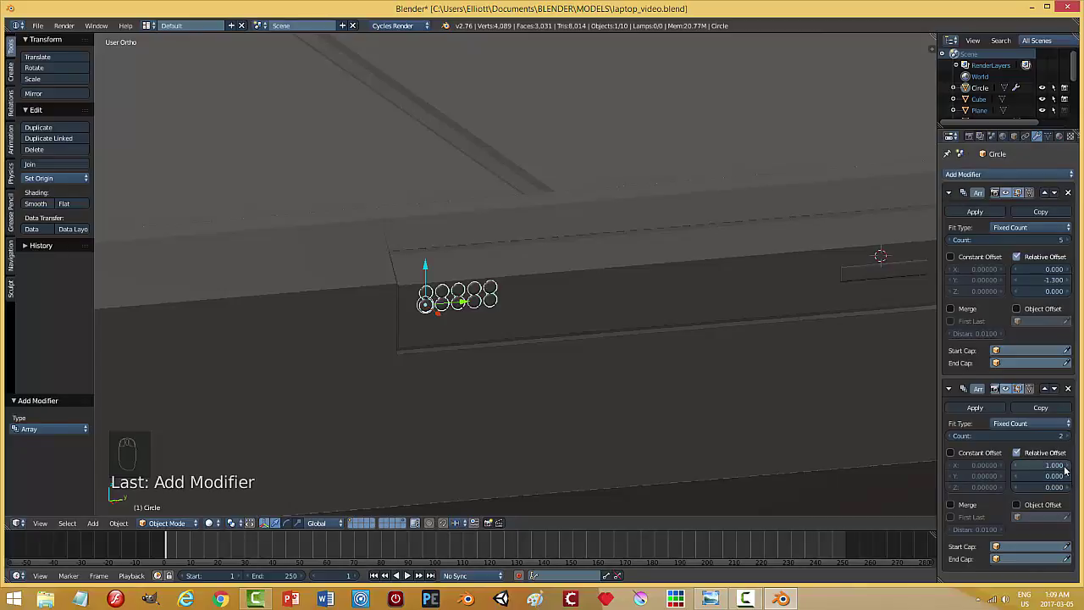
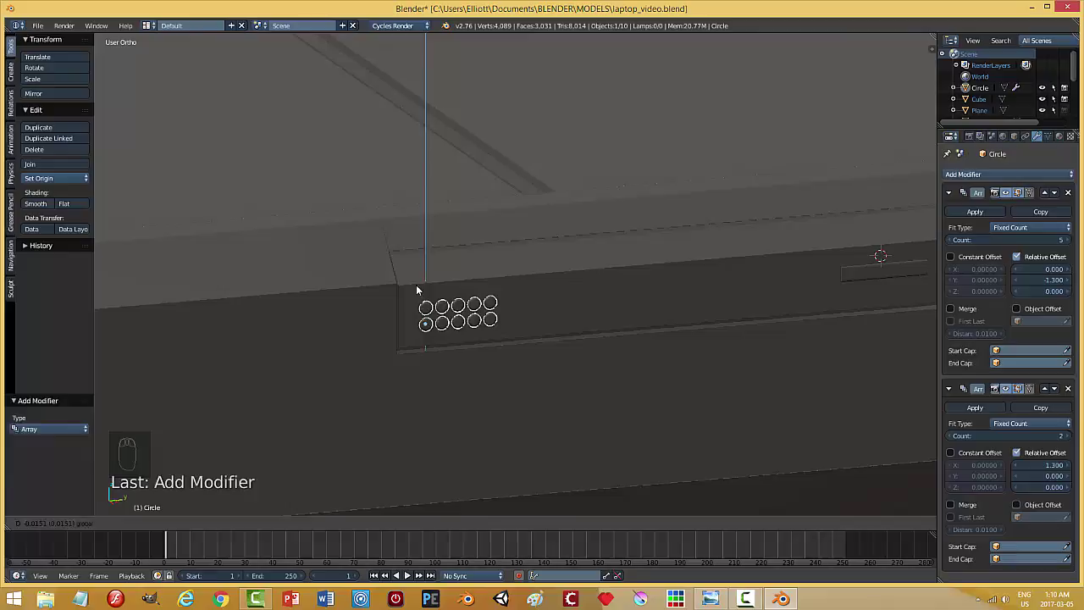
Duplicate the hole grid and move the copy to the far end of the side recess.
{"action": "key", "text": "a"}
{"action": "left_click_drag", "start_coordinate": [588, 321], "coordinate": [552, 312]}
{"action": "left_click_drag", "start_coordinate": [512, 287], "coordinate": [557, 299]}
{"action": "key", "text": "shift+d"}
{"action": "left_click_drag", "start_coordinate": [538, 289], "coordinate": [786, 302]}
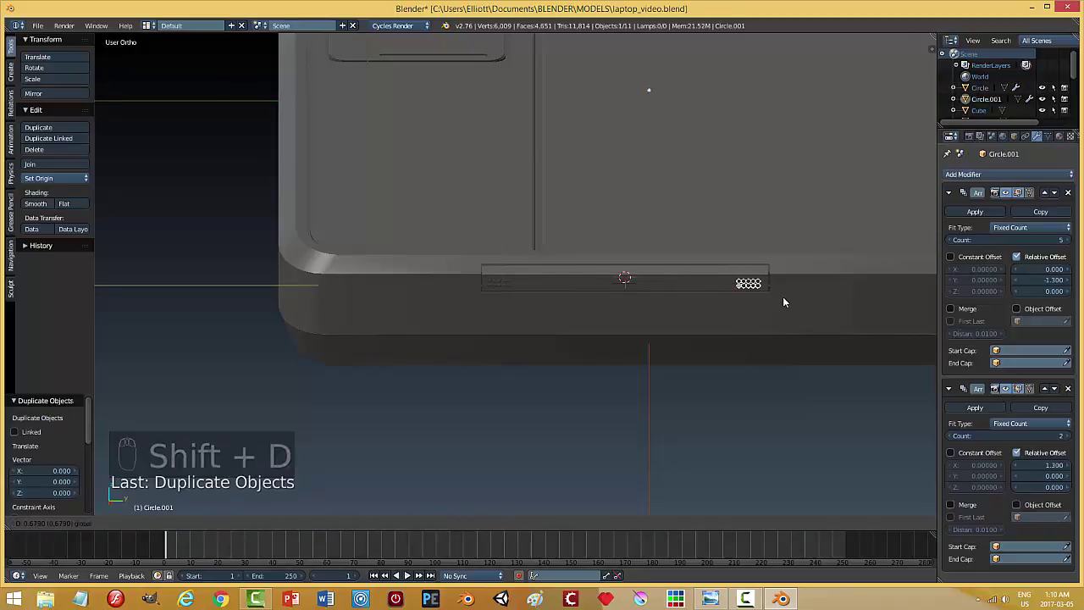
{"action": "left_click_drag", "start_coordinate": [979, 221], "coordinate": [704, 283]}
Join both hole grids into the recess piece and recalculate its normals.
{"action": "key", "text": "ctrl+j"}
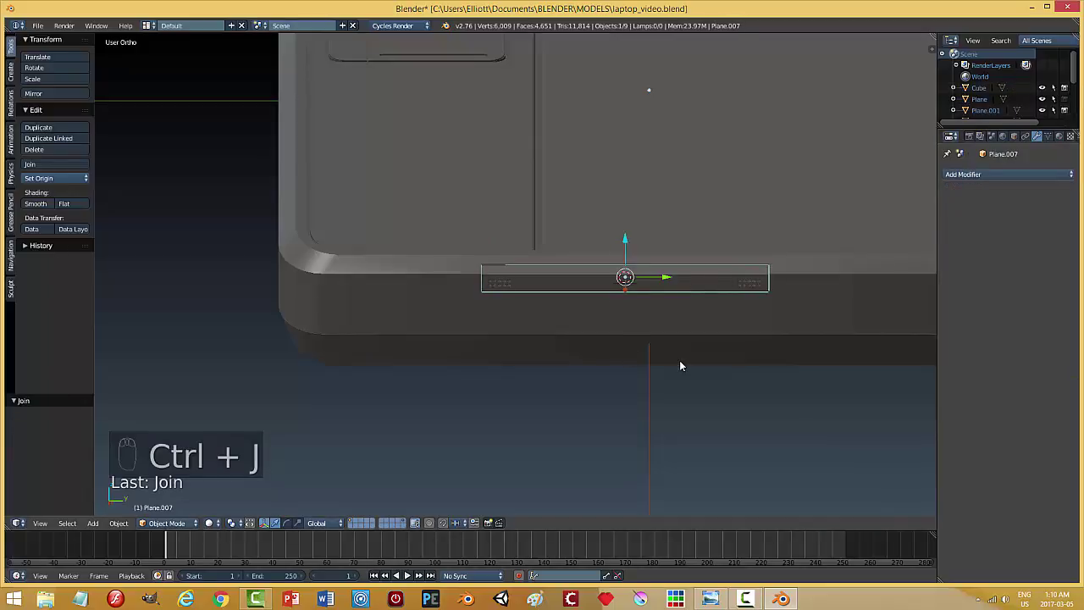
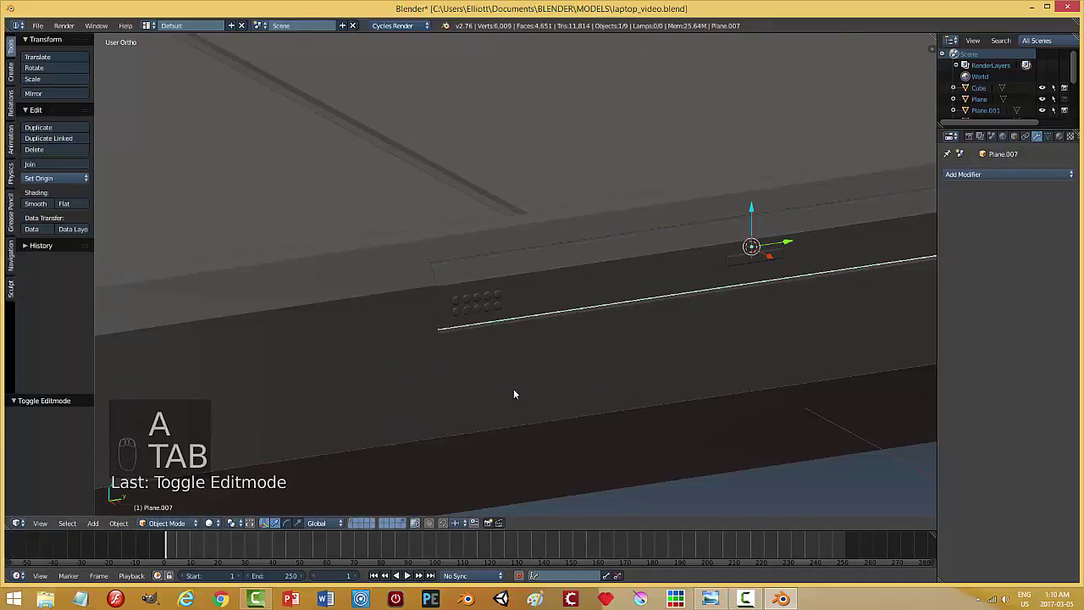
{"action": "key", "text": "ctrl+s"}
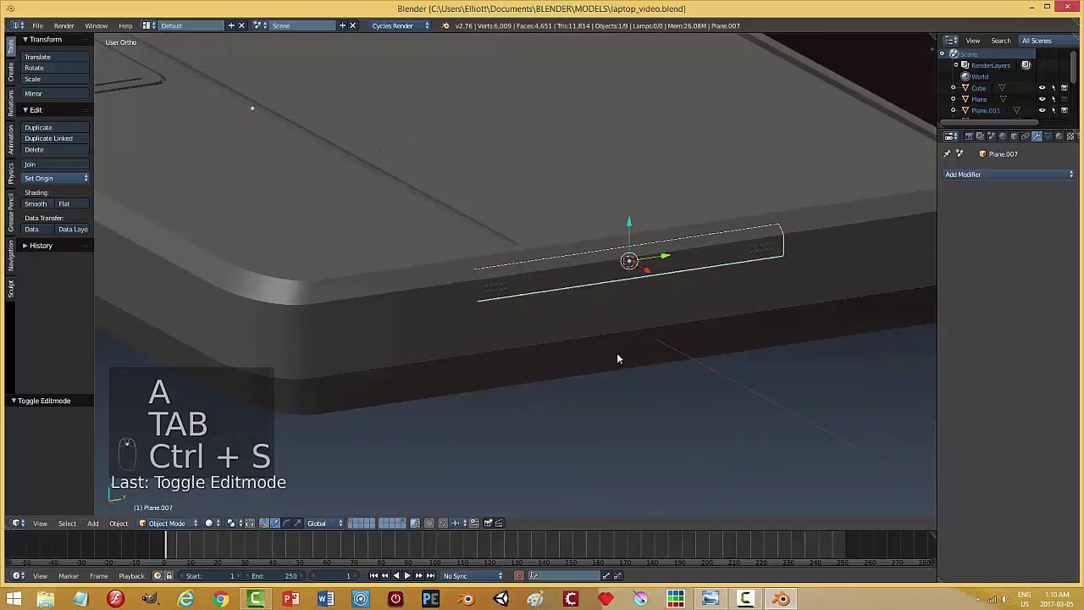
{"action": "key", "text": "a"}
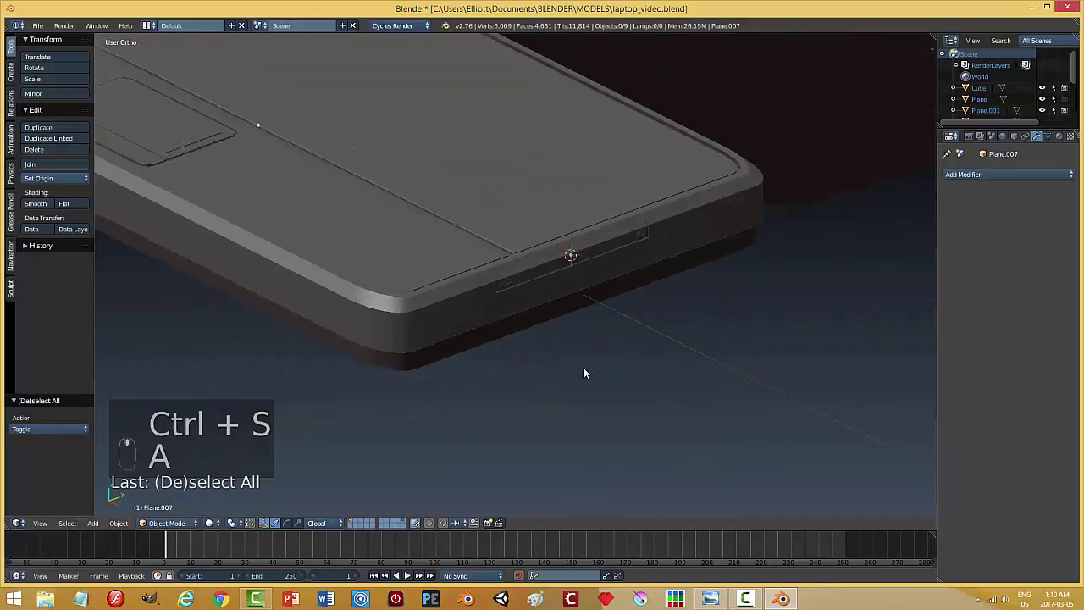
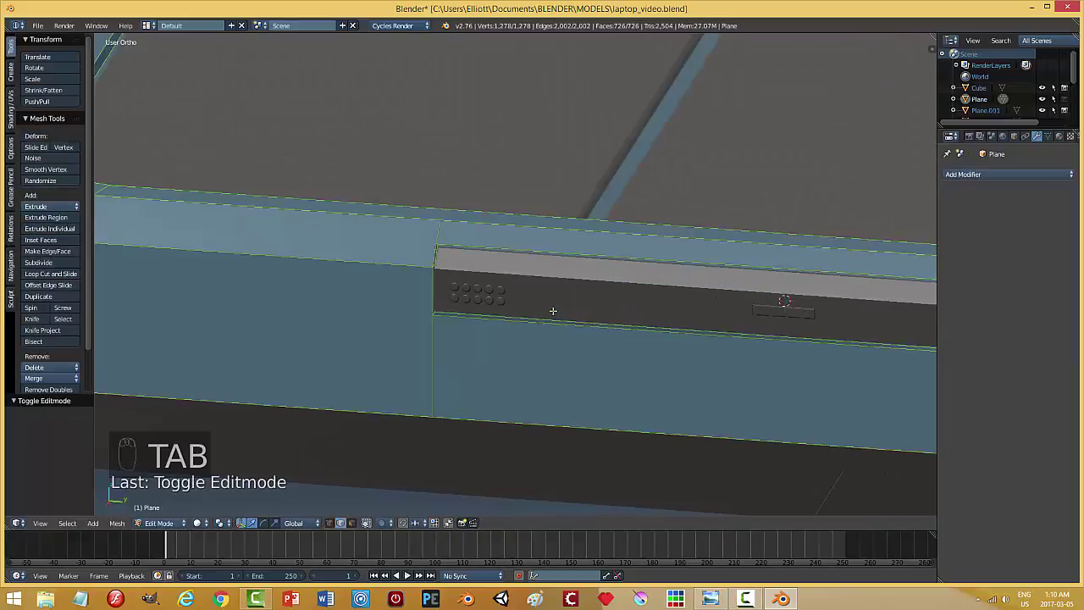
{"action": "key", "text": "a"}
{"action": "key", "text": "ctrl+Tab"}
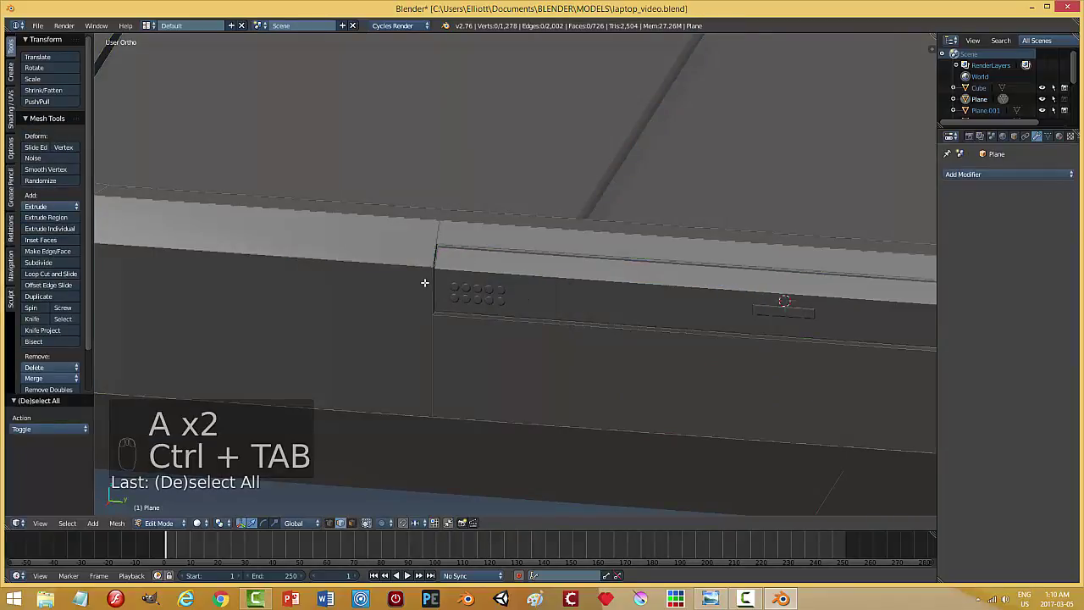
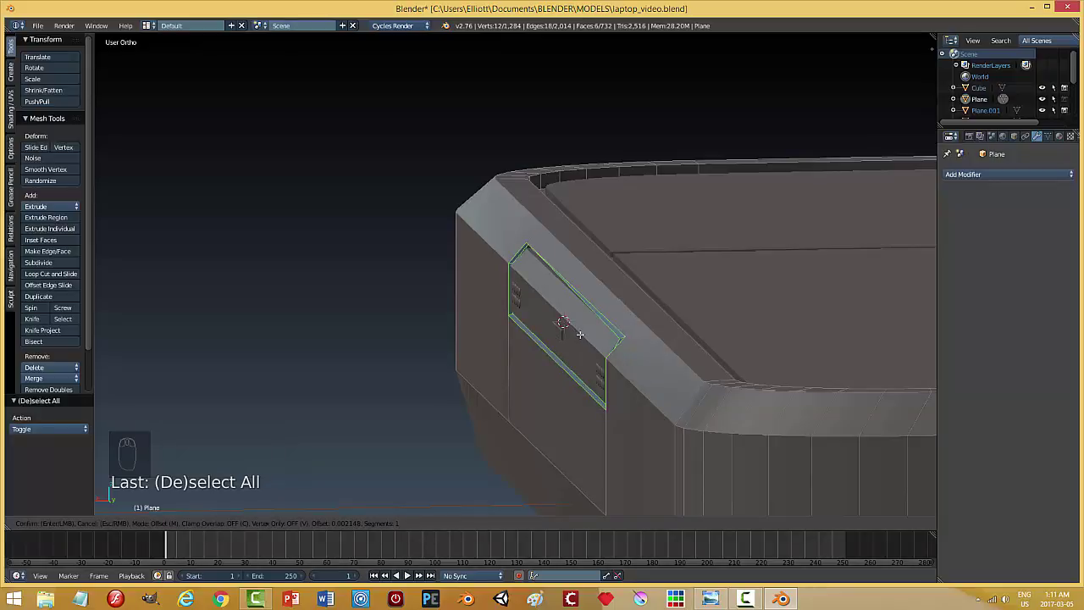
{"action": "key", "text": "a"}
{"action": "key", "text": "Tab"}
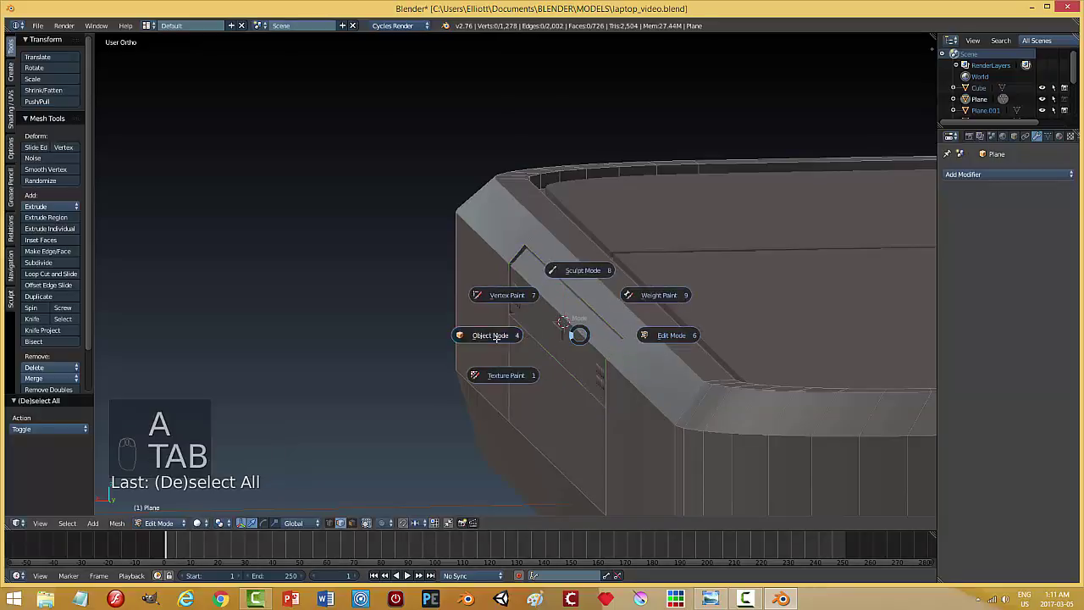
{"action": "left_click_drag", "start_coordinate": [603, 337], "coordinate": [616, 348]}
{"action": "key", "text": "a"}
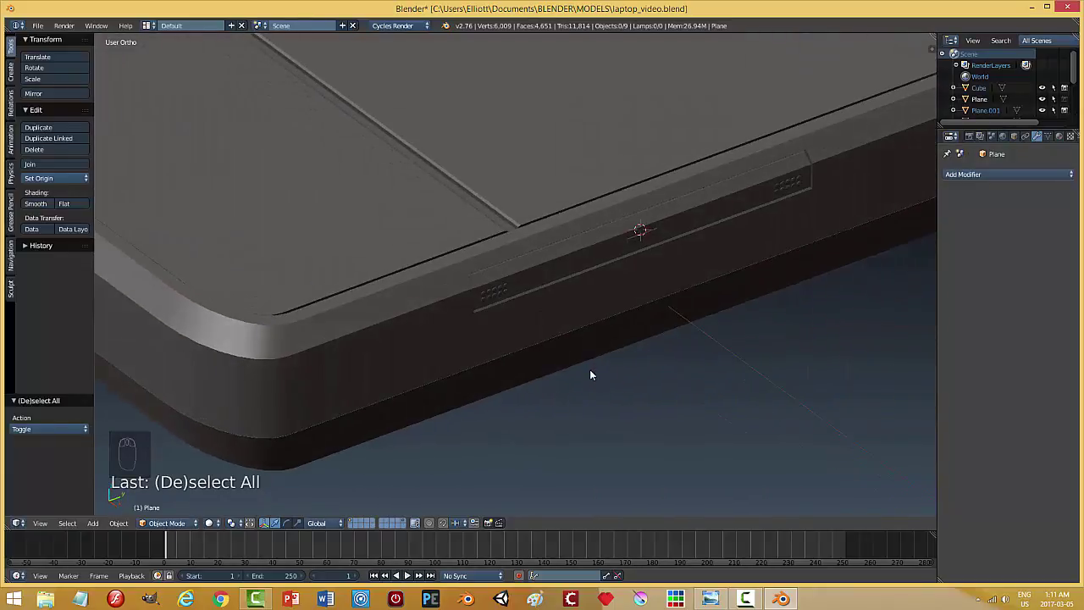
{"action": "key", "text": "ctrl+s"}
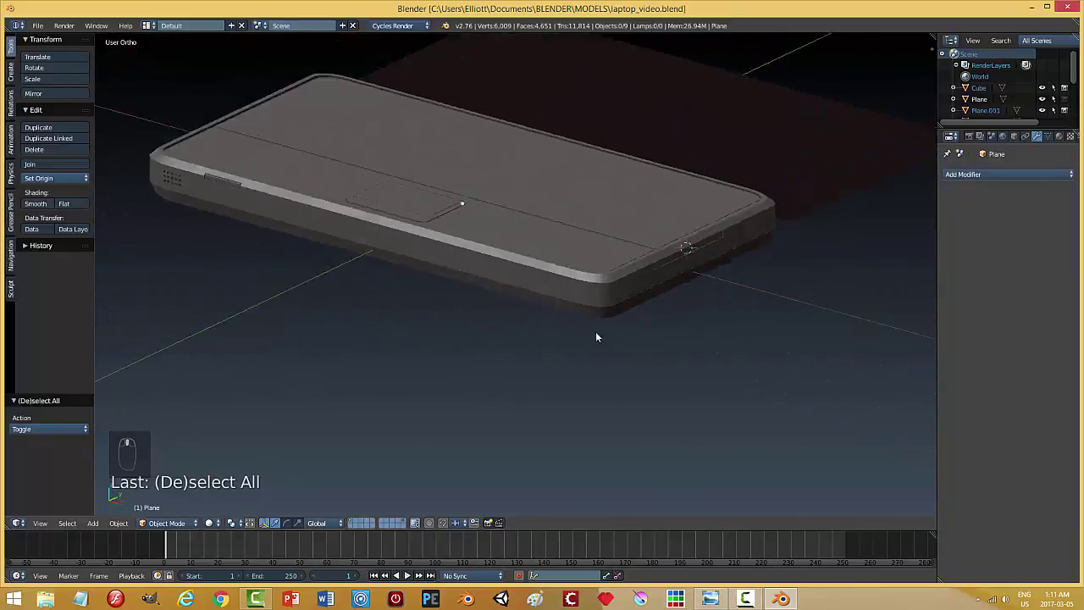
{"action": "left_click_drag", "start_coordinate": [642, 343], "coordinate": [405, 323]}
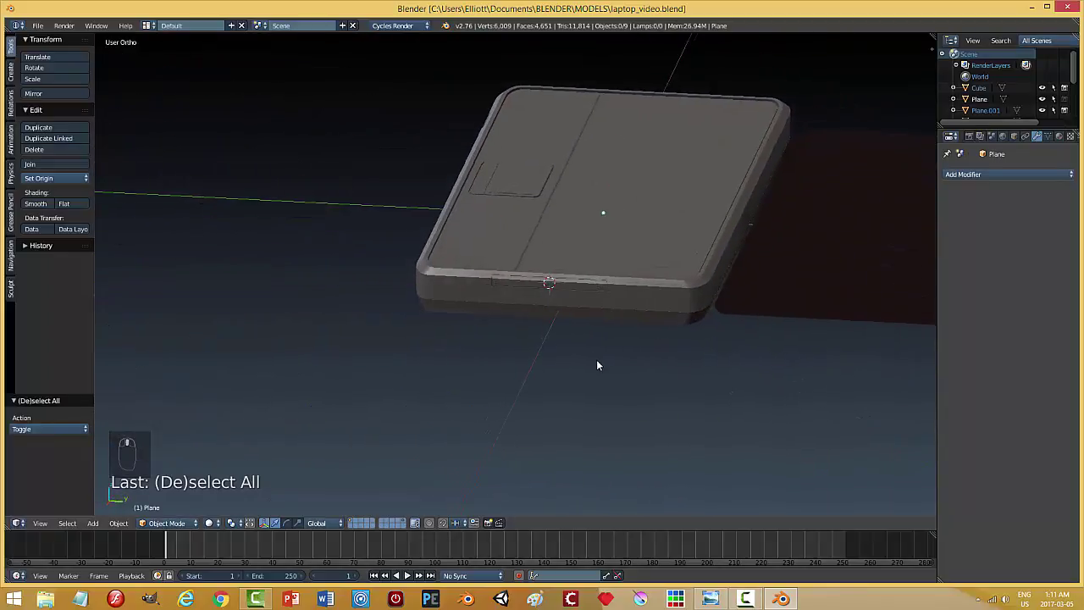
{"action": "left_click_drag", "start_coordinate": [464, 334], "coordinate": [497, 356]}
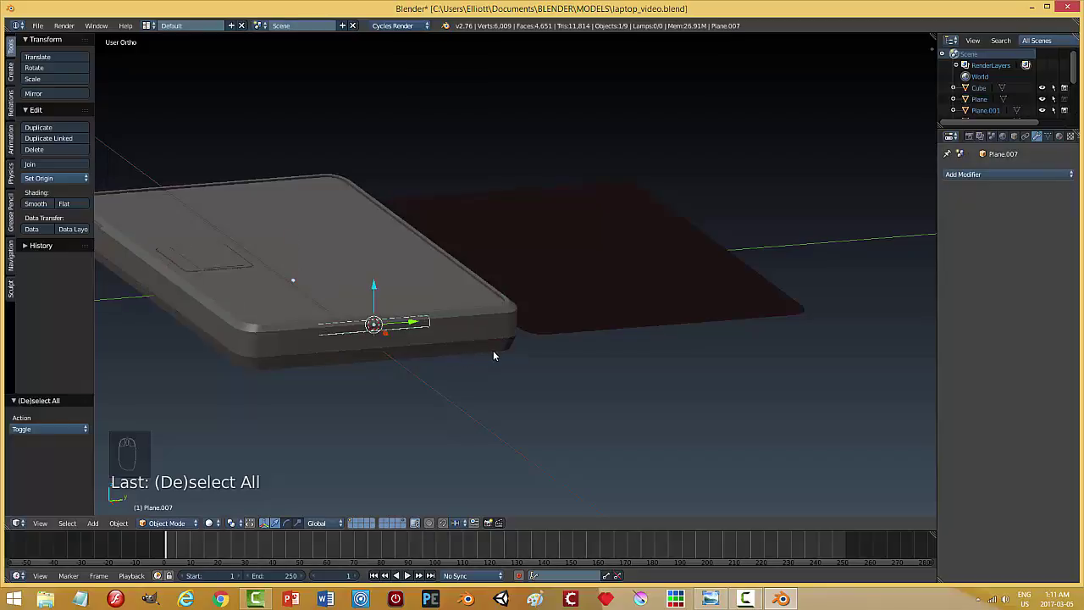
Add a circle, rotate it upright 90°, shrink it to button size and move it onto the base's side.
{"action": "key", "text": "shift+a"}
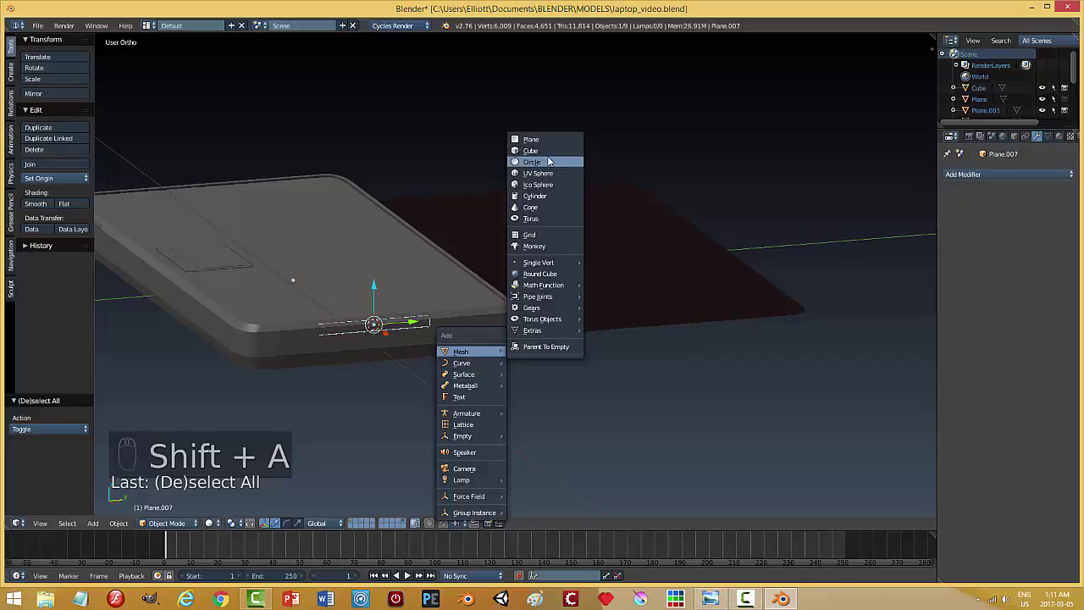
{"action": "left_click_drag", "start_coordinate": [535, 381], "coordinate": [447, 398]}
{"action": "key", "text": "r"}
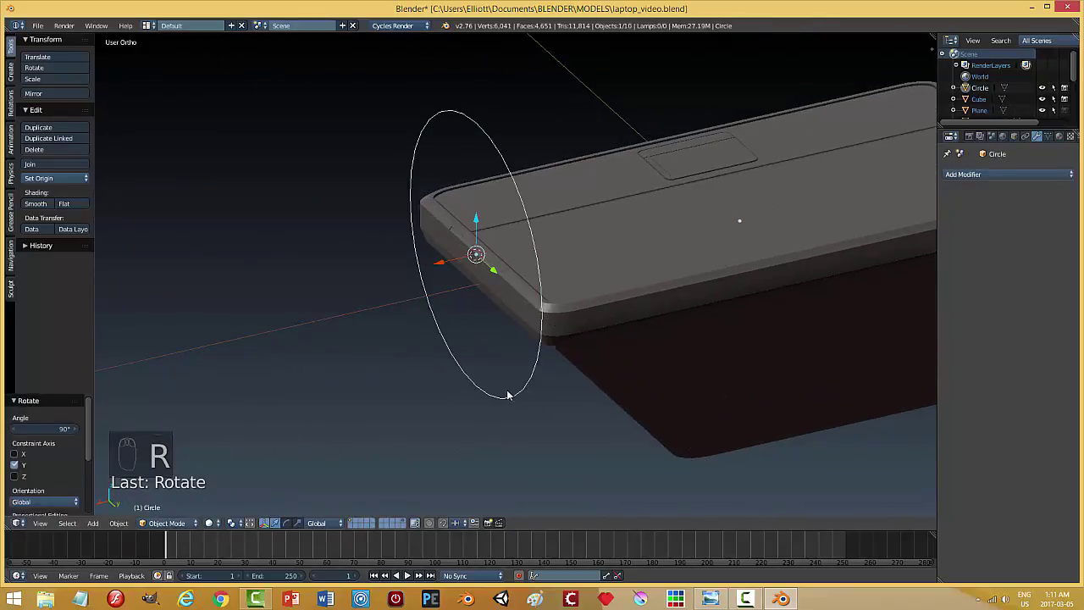
{"action": "key", "text": "s"}
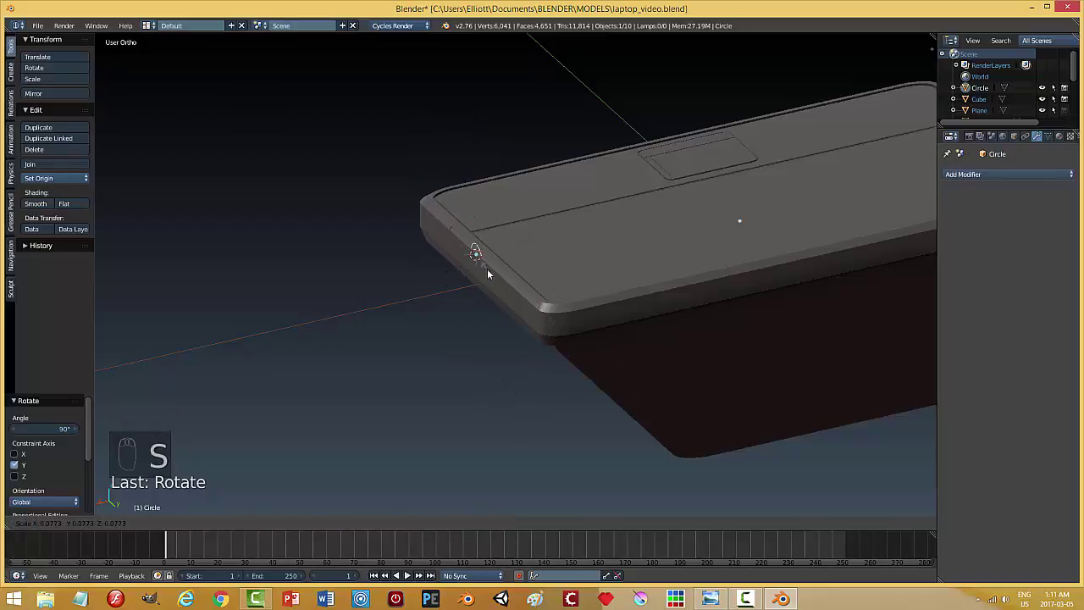
{"action": "left_click_drag", "start_coordinate": [442, 270], "coordinate": [703, 343]}
{"action": "left_click_drag", "start_coordinate": [580, 347], "coordinate": [322, 373]}
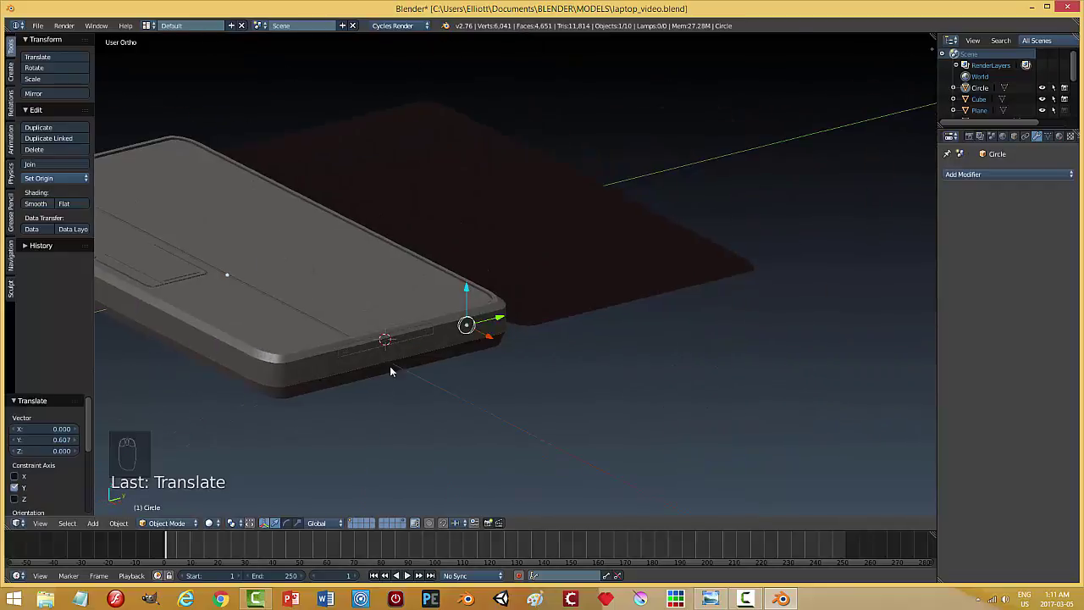
{"action": "left_click_drag", "start_coordinate": [475, 335], "coordinate": [441, 419]}
{"action": "key", "text": "s"}
{"action": "left_click_drag", "start_coordinate": [444, 425], "coordinate": [339, 257]}
{"action": "left_click_drag", "start_coordinate": [340, 257], "coordinate": [386, 392]}
{"action": "middle_click", "coordinate": [436, 328]}
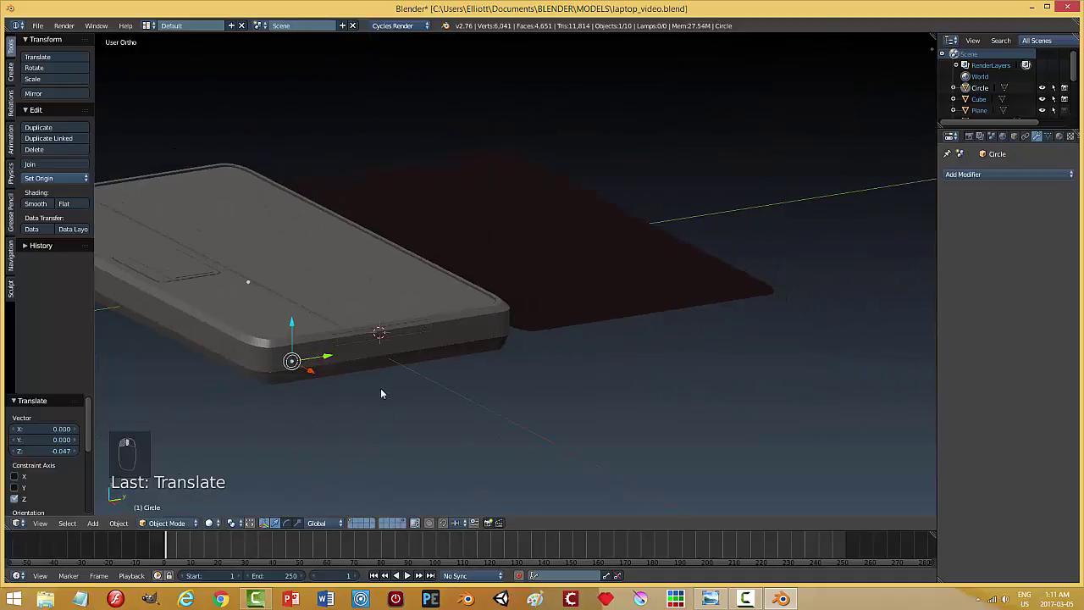
Fill the circle with a face and settle the disc against the base's side edge near the corner.
{"action": "key", "text": "Tab"}
{"action": "key", "text": "f"}
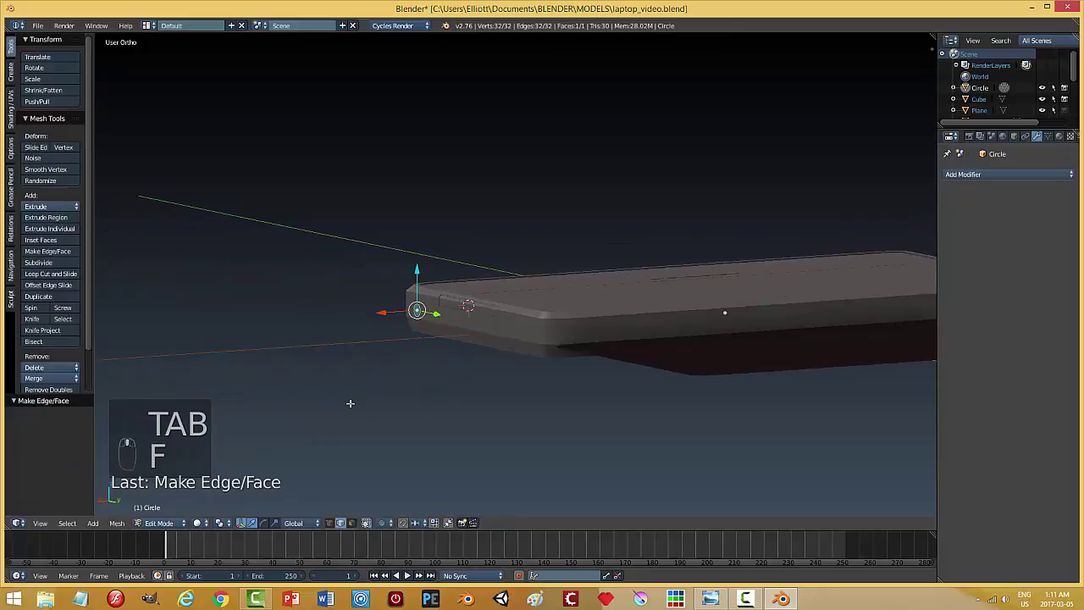
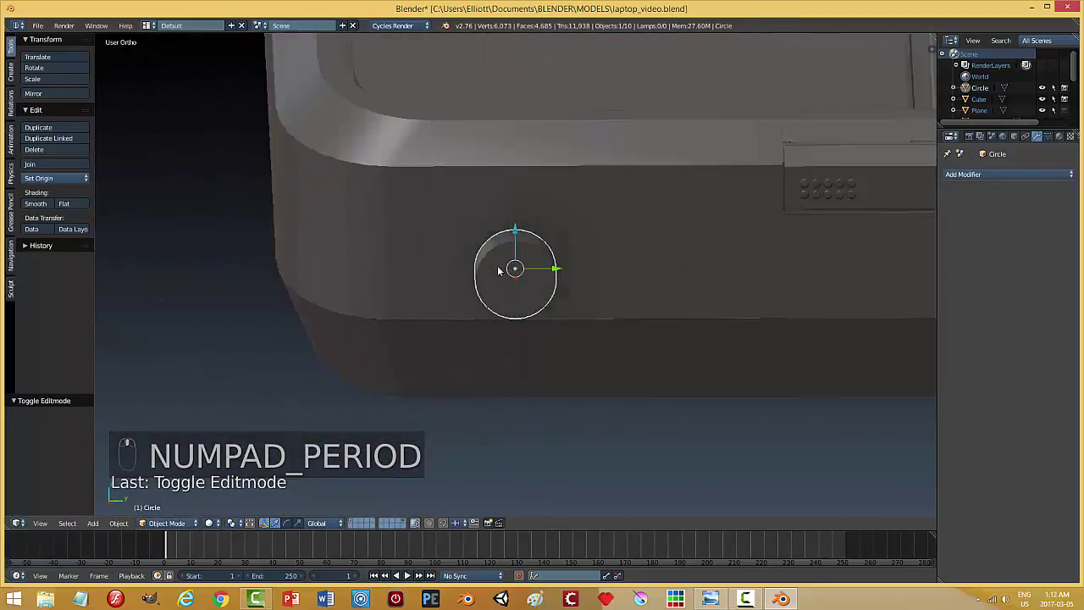
{"action": "left_click_drag", "start_coordinate": [533, 271], "coordinate": [542, 260]}
{"action": "right_click", "coordinate": [498, 268]}
{"action": "left_click_drag", "start_coordinate": [543, 260], "coordinate": [511, 282]}
{"action": "scroll", "scroll_direction": "down", "scroll_amount": 3}
{"action": "scroll", "scroll_direction": "up", "scroll_amount": 3}
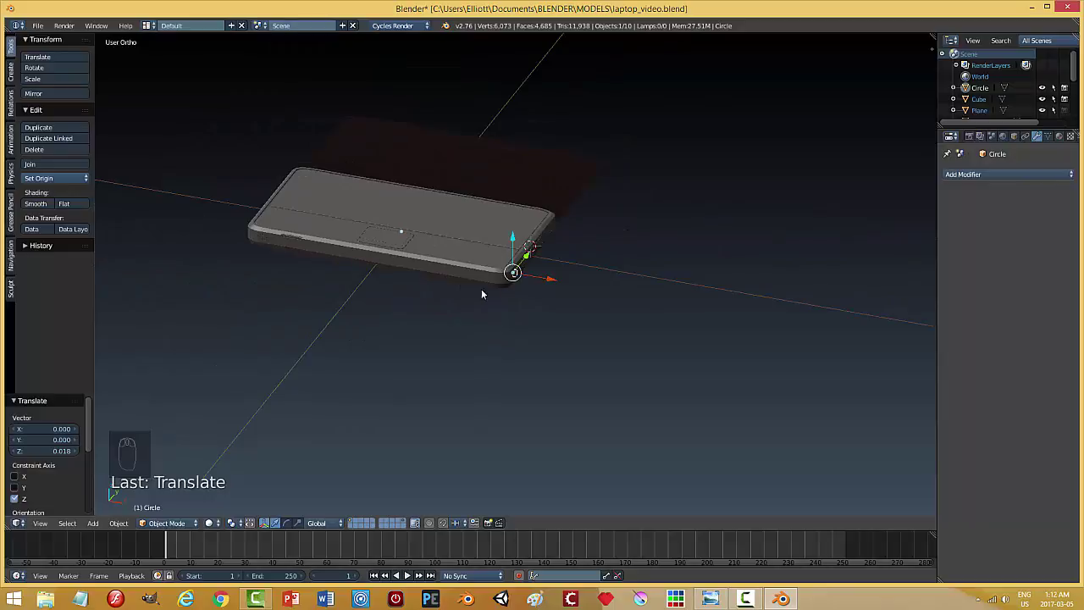
{"action": "left_click_drag", "start_coordinate": [524, 298], "coordinate": [572, 261]}
{"action": "left_click_drag", "start_coordinate": [556, 260], "coordinate": [461, 282]}
{"action": "middle_click", "coordinate": [552, 255]}
{"action": "middle_click", "coordinate": [462, 281]}
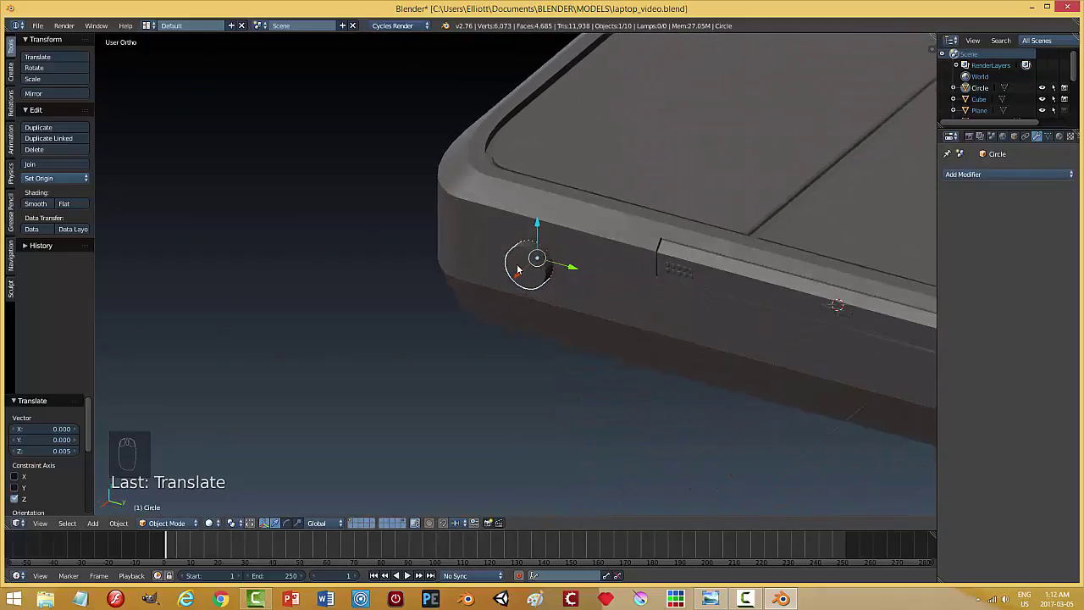
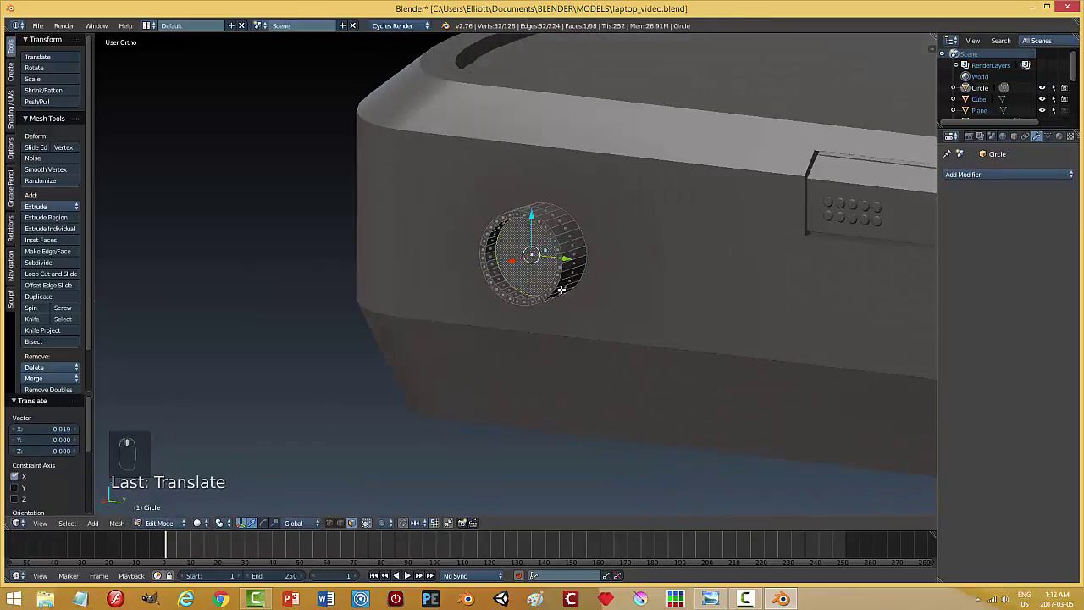
Fill the cylinder's open end, inset a rim and extrude it inward to form a recessed port.
{"action": "key", "text": "i"}
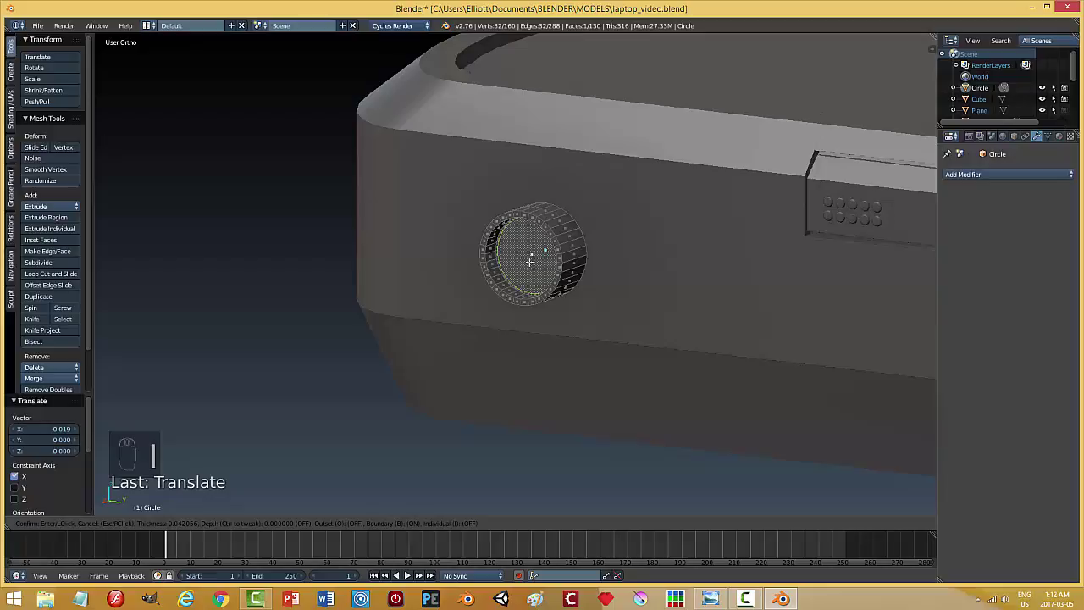
{"action": "key", "text": "s"}
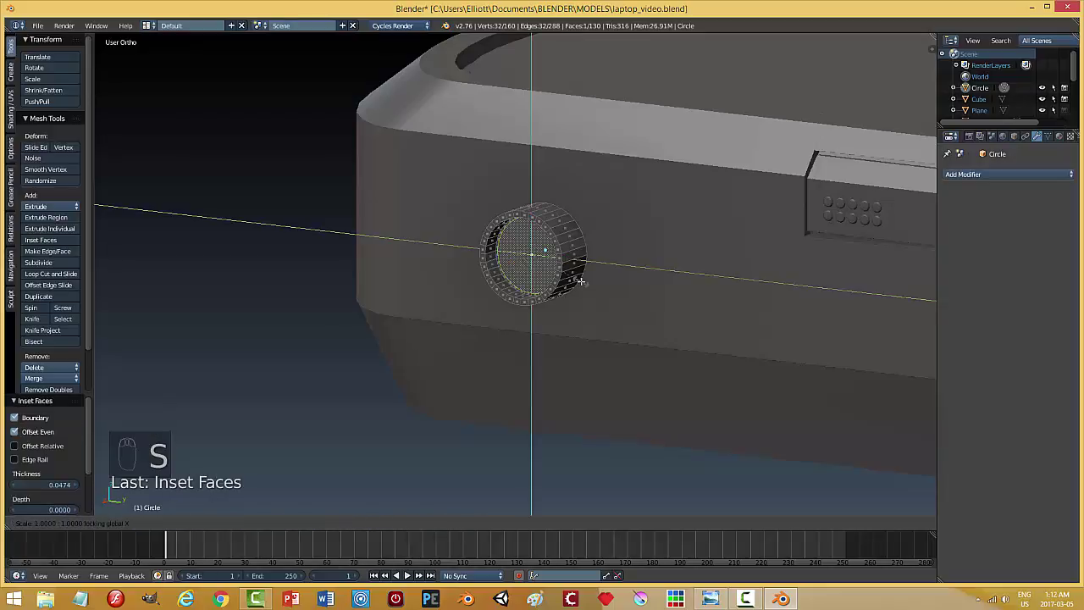
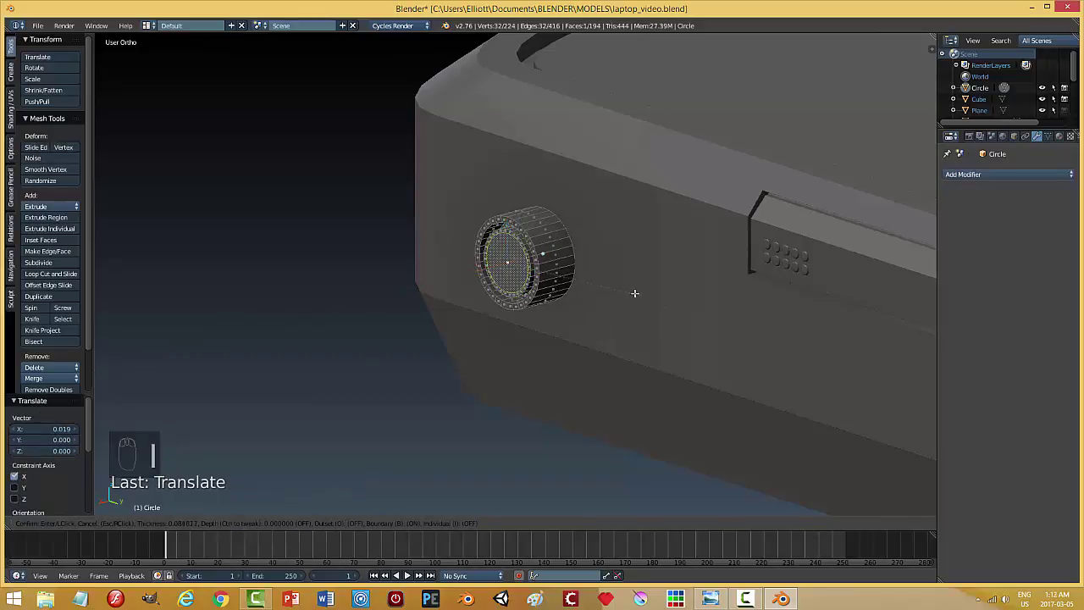
{"action": "key", "text": "e"}
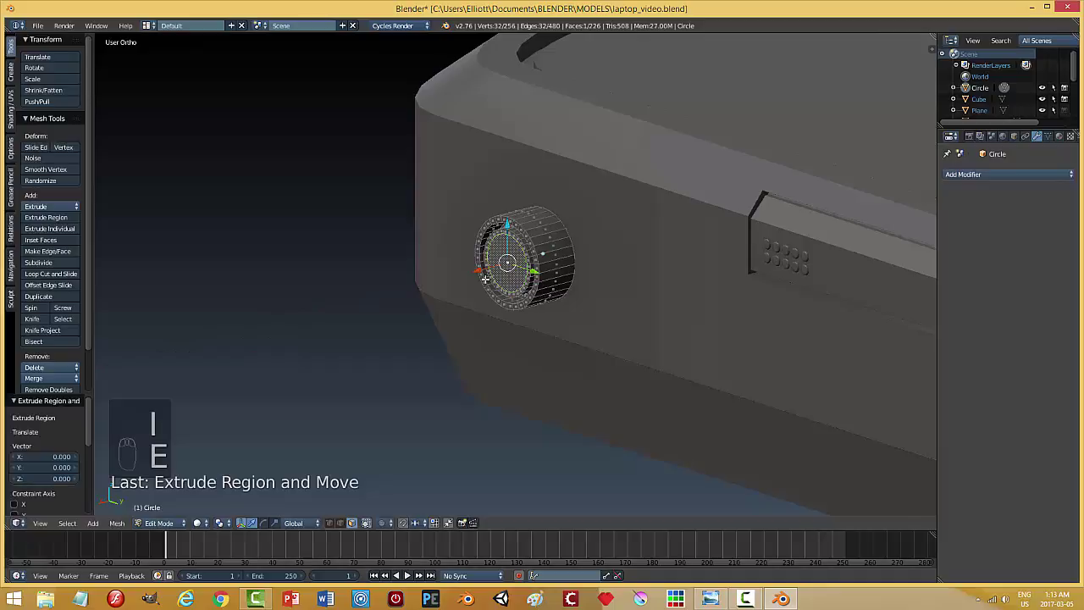
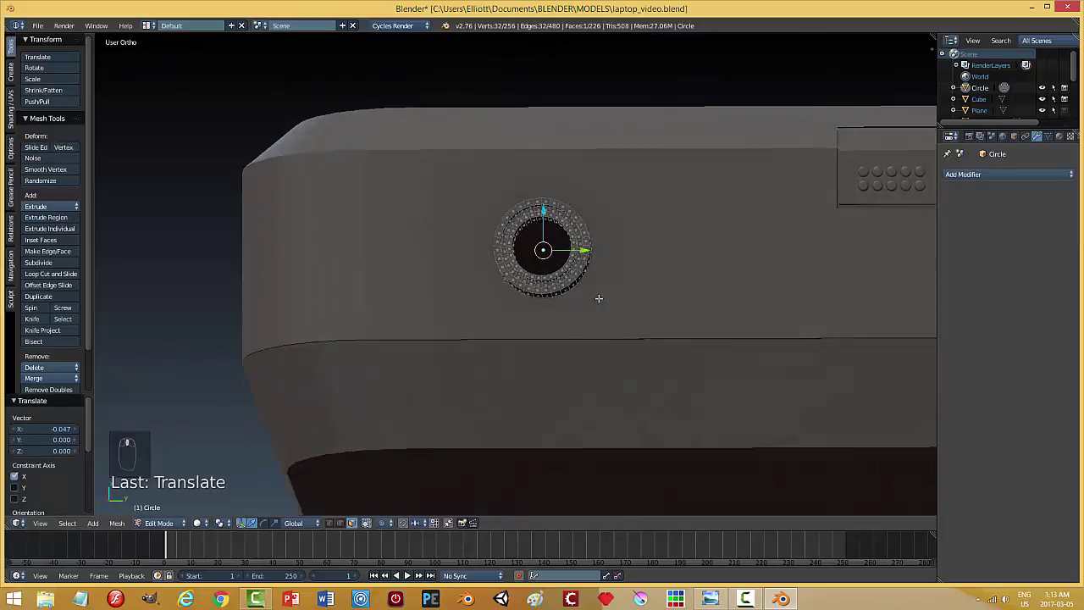
{"action": "key", "text": "a"}
{"action": "key", "text": "Tab"}
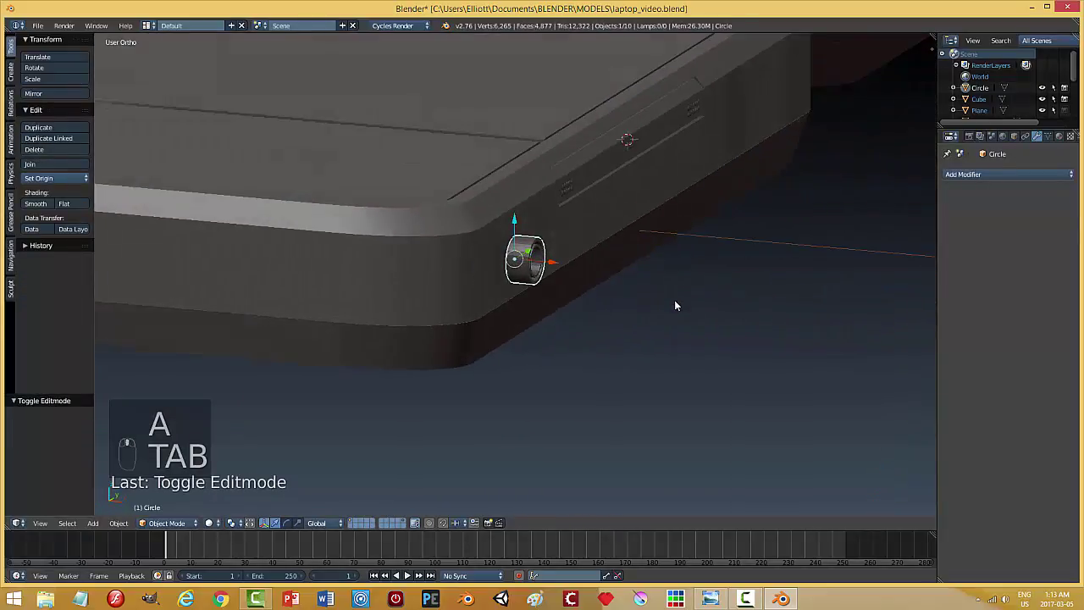
Cut a round hole in the laptop base's side by deleting faces where the port sits.
{"action": "left_click_drag", "start_coordinate": [560, 269], "coordinate": [552, 284]}
{"action": "left_click_drag", "start_coordinate": [642, 282], "coordinate": [677, 300]}
{"action": "key", "text": "a"}
{"action": "left_click_drag", "start_coordinate": [607, 312], "coordinate": [600, 278]}
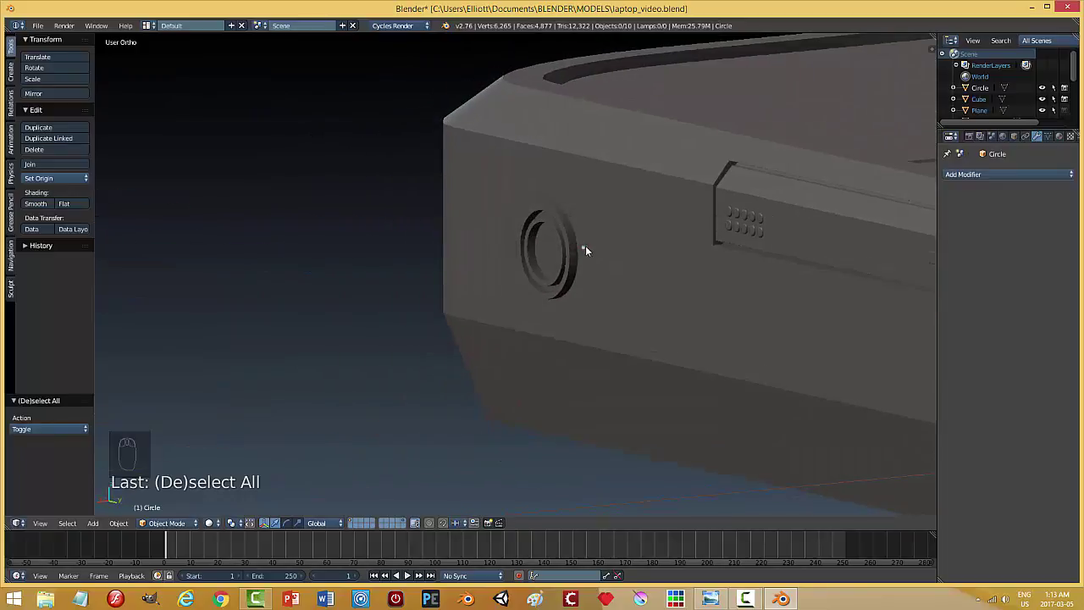
{"action": "left_click_drag", "start_coordinate": [565, 258], "coordinate": [468, 322]}
{"action": "left_click_drag", "start_coordinate": [527, 287], "coordinate": [483, 342]}
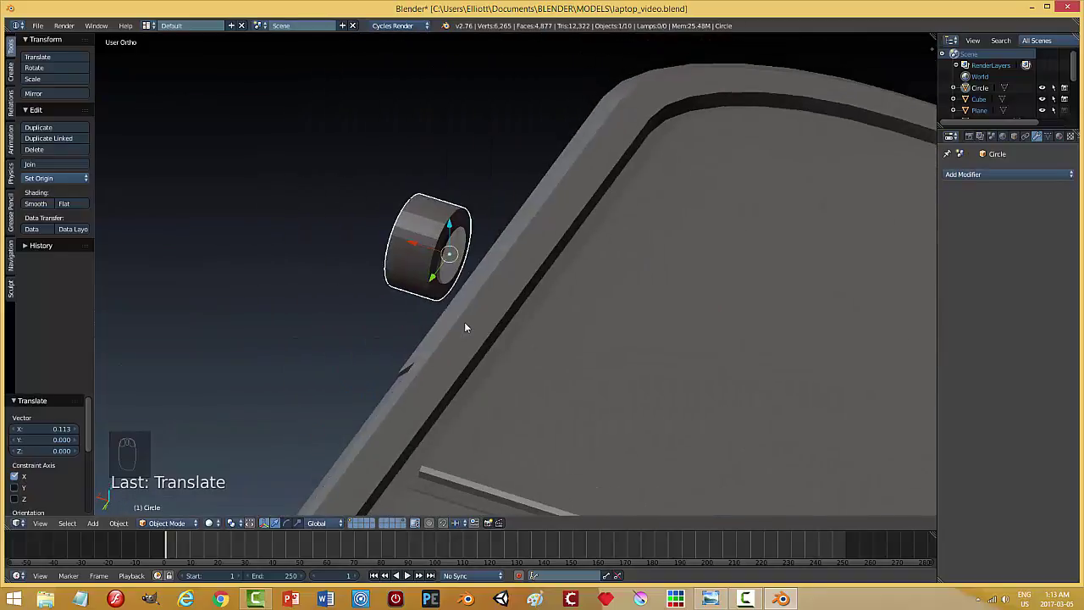
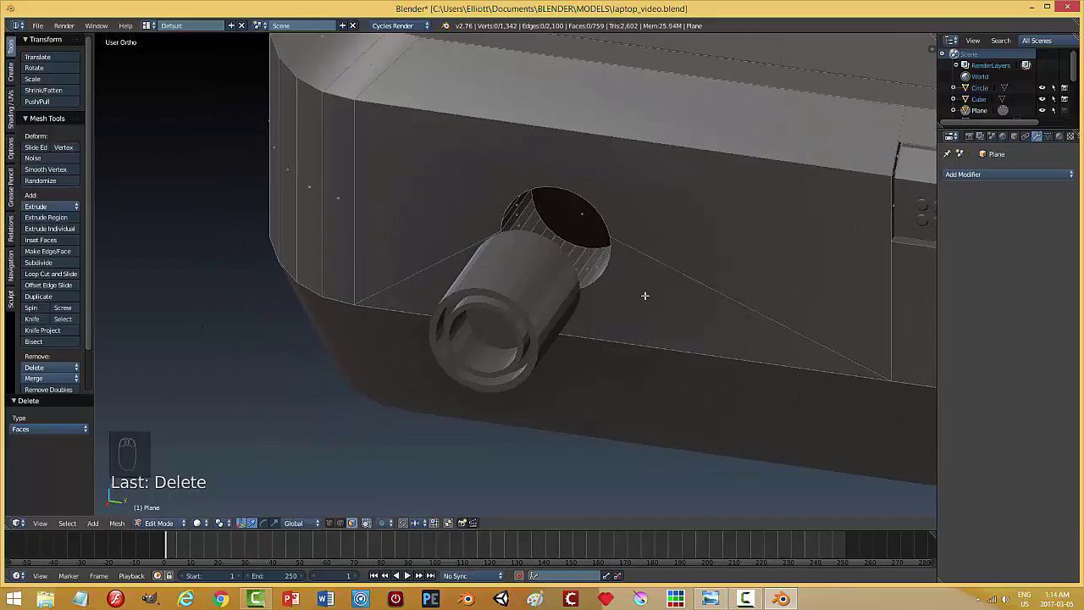
{"action": "key", "text": "Tab"}
Scale the port so it seats in the new hole.
{"action": "left_click_drag", "start_coordinate": [655, 320], "coordinate": [538, 269]}
{"action": "left_click_drag", "start_coordinate": [454, 297], "coordinate": [584, 289]}
{"action": "middle_click", "coordinate": [607, 270]}
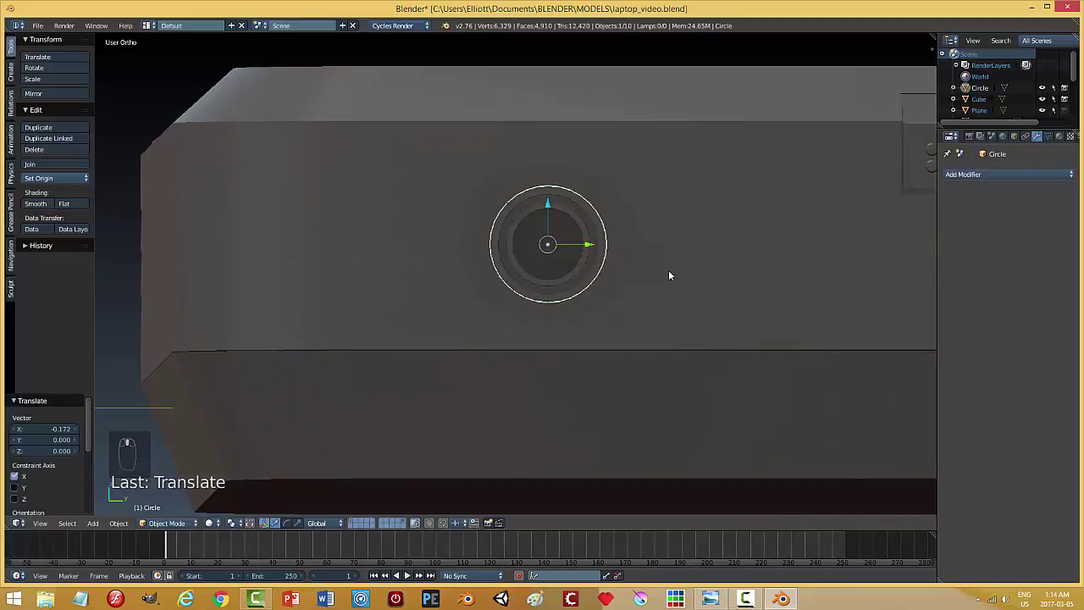
{"action": "key", "text": "s"}
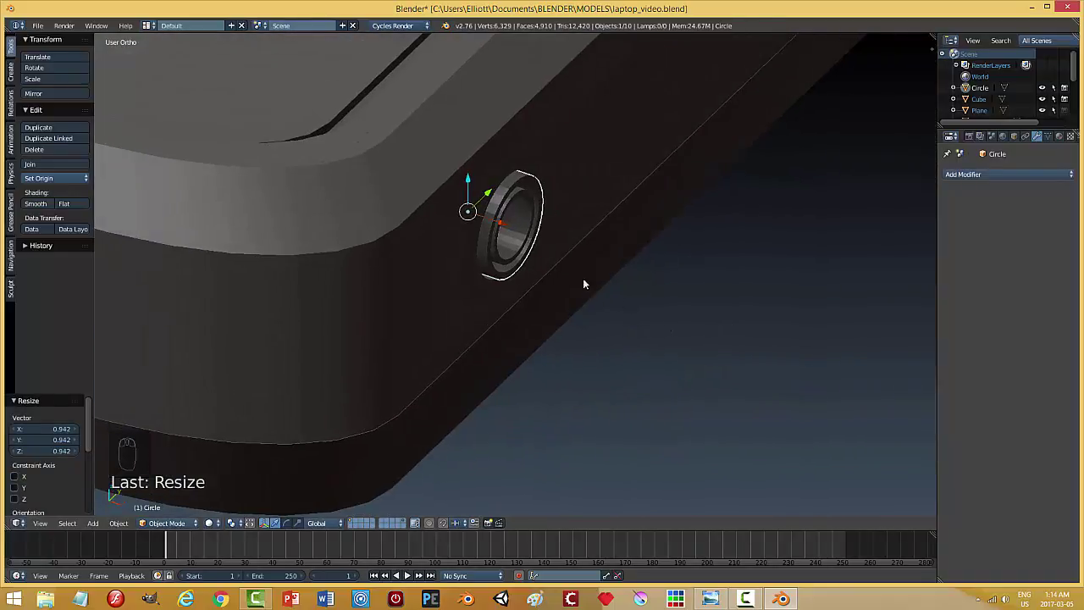
Add five loop cuts around the port's rims and recess lip, then shade it smooth.
{"action": "key", "text": "Tab"}
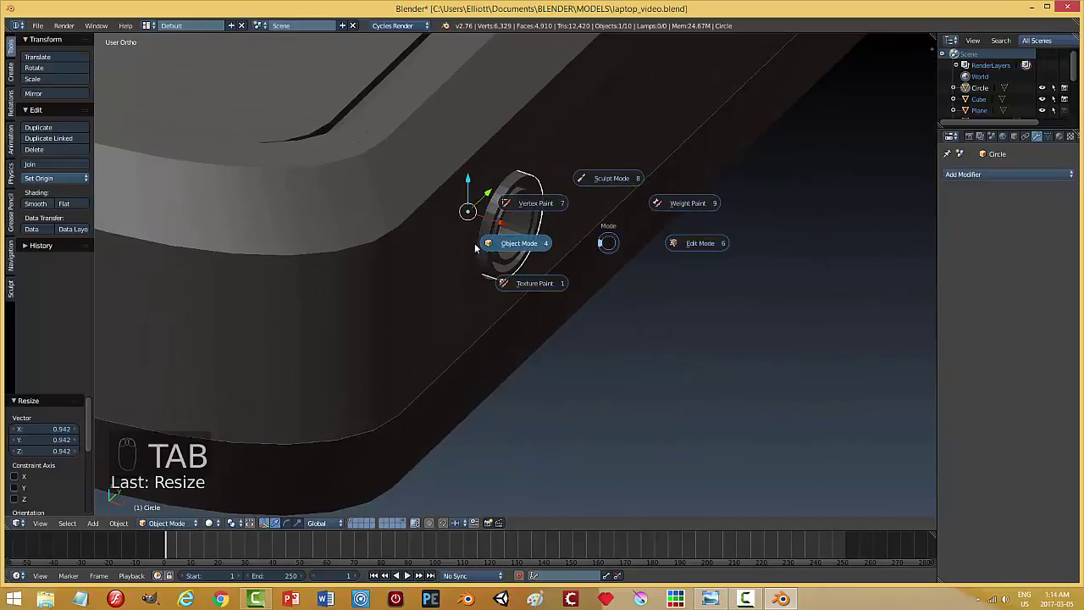
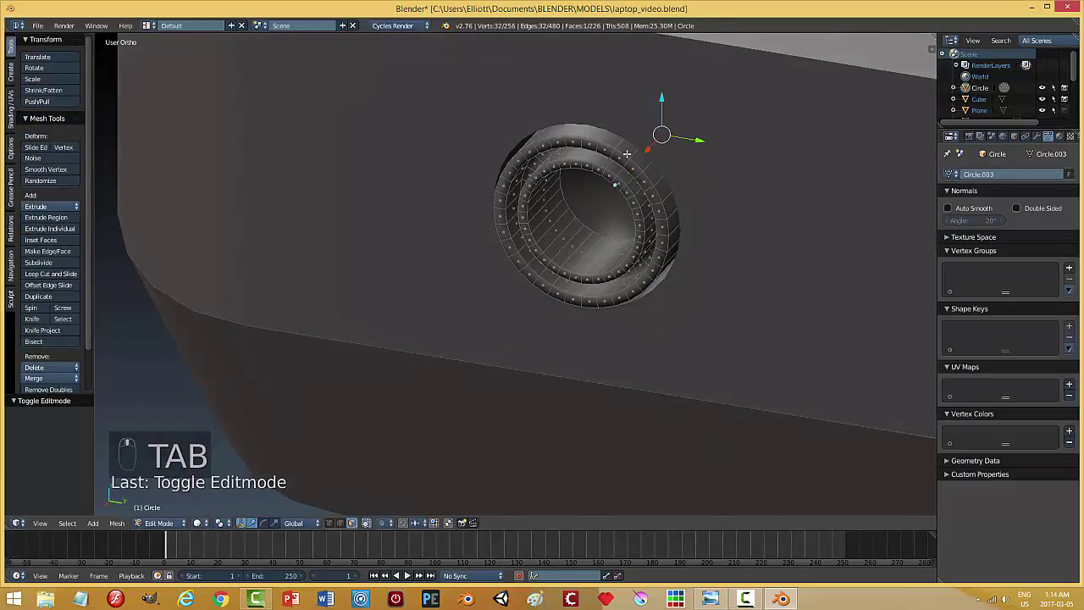
{"action": "key", "text": "ctrl+r"}
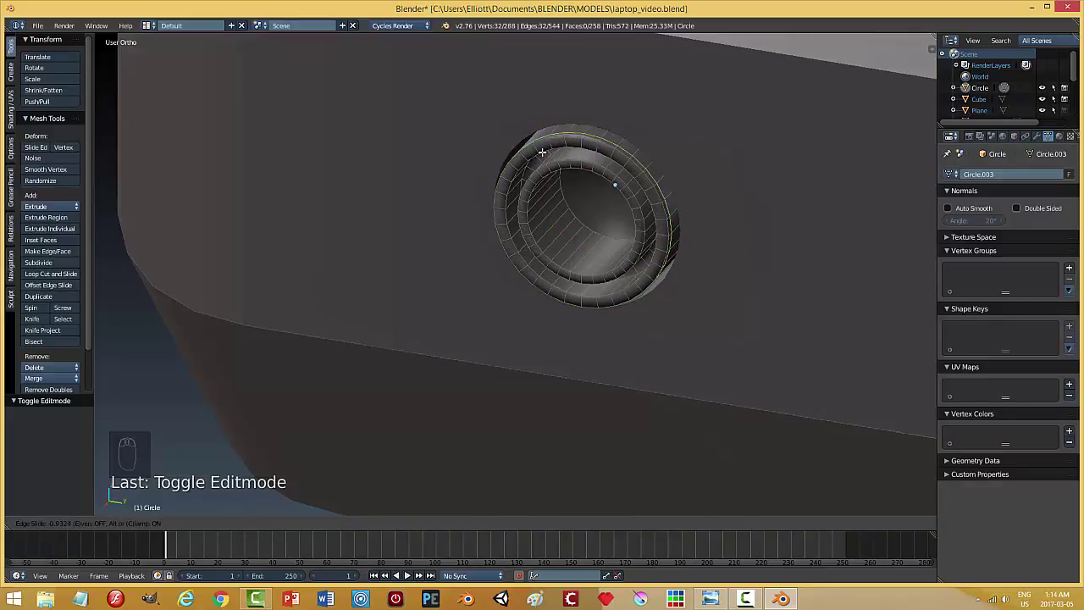
{"action": "key", "text": "ctrl+r"}
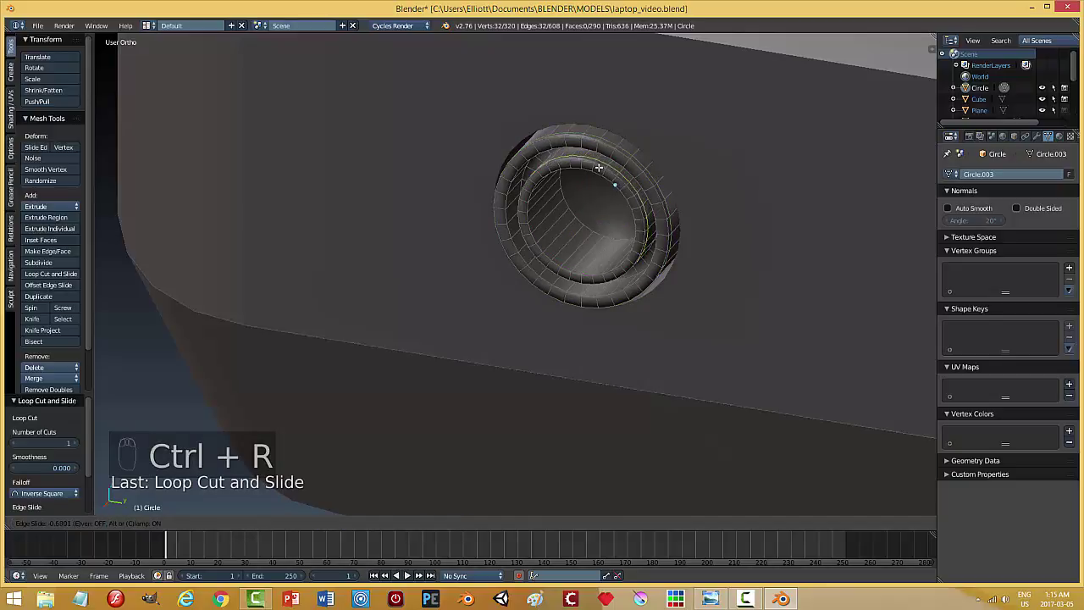
{"action": "key", "text": "ctrl+r"}
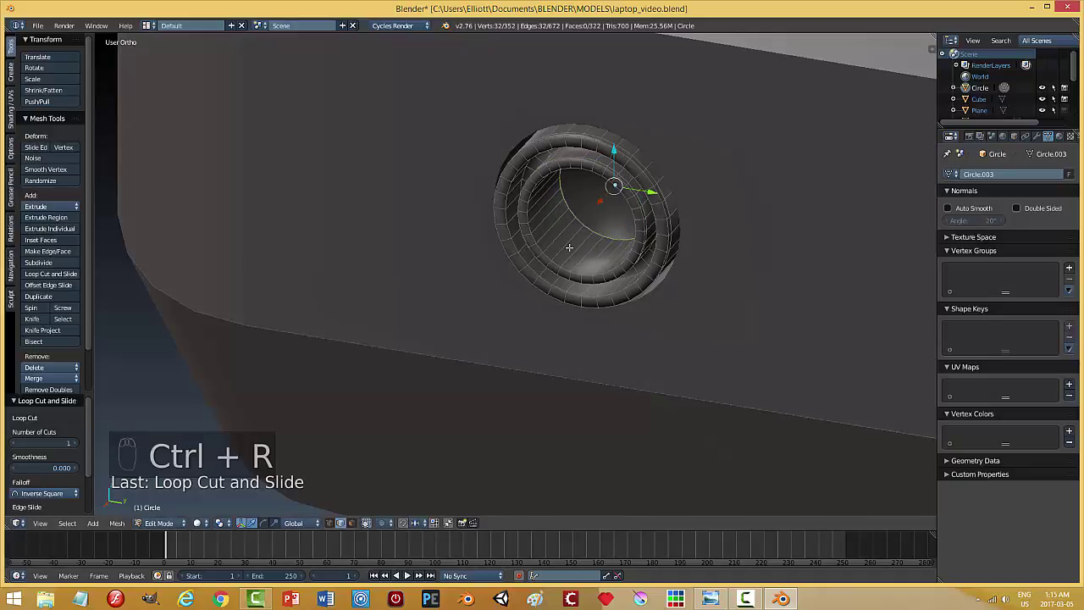
{"action": "key", "text": "ctrl+r"}
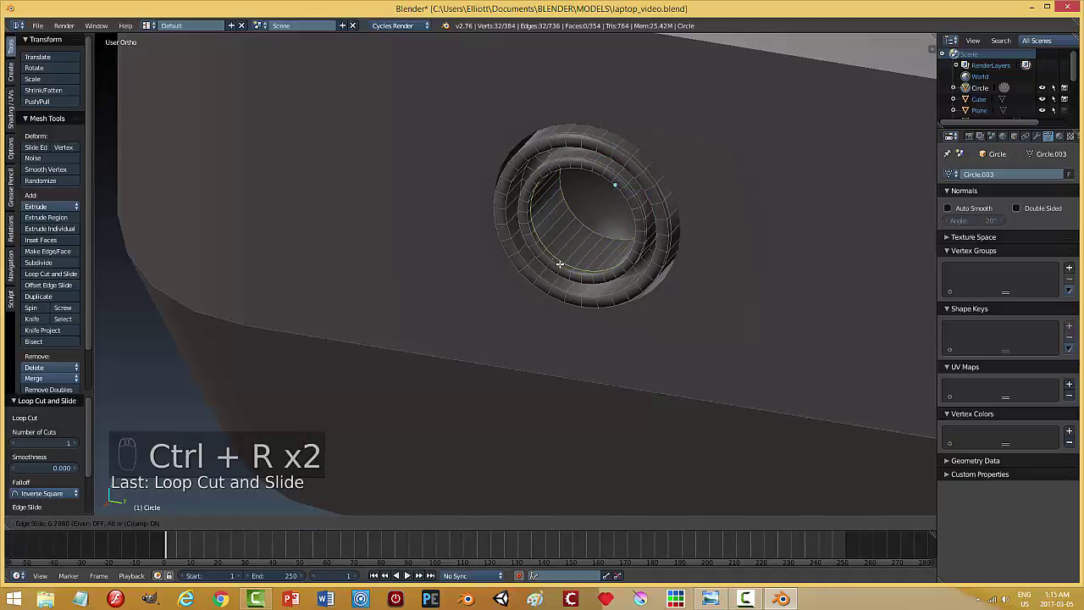
{"action": "key", "text": "ctrl+r"}
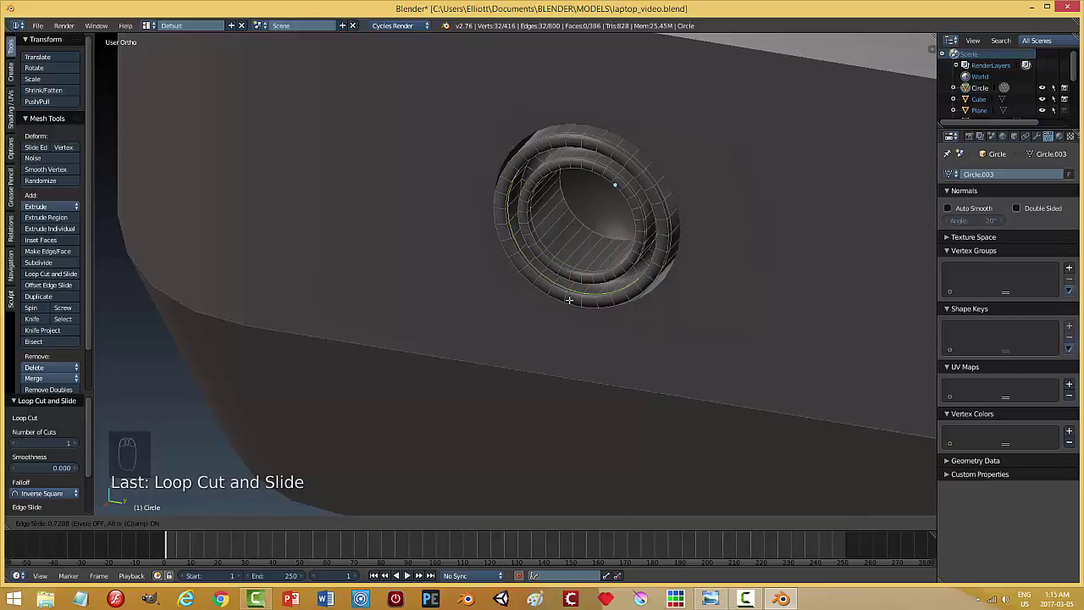
{"action": "key", "text": "a"}
{"action": "key", "text": "Tab"}
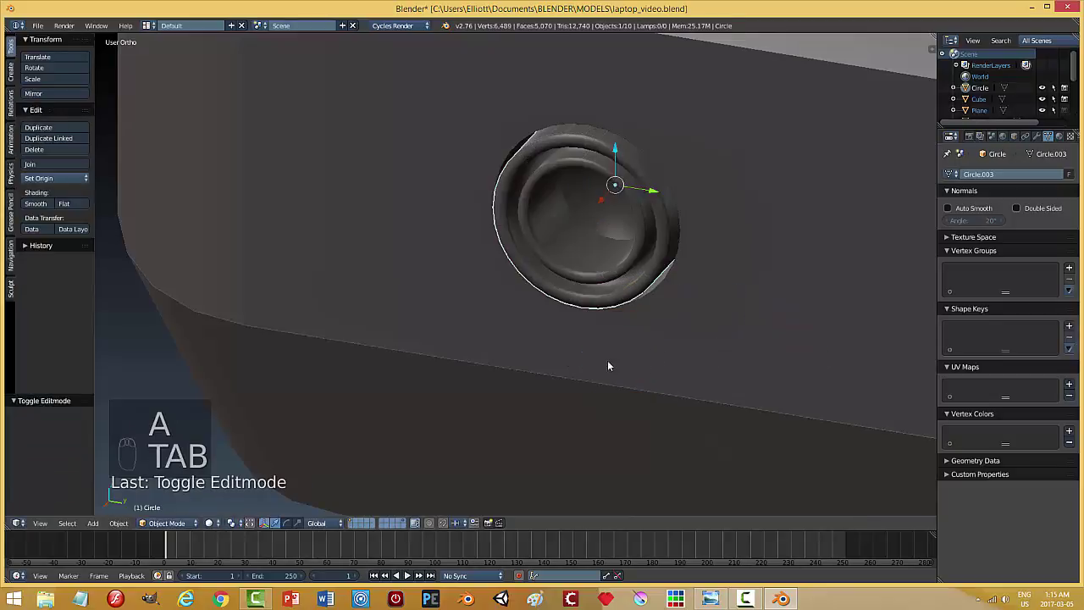
Enlarge the port object slightly so it fills the opening in the base's side.
{"action": "middle_click", "coordinate": [558, 350]}
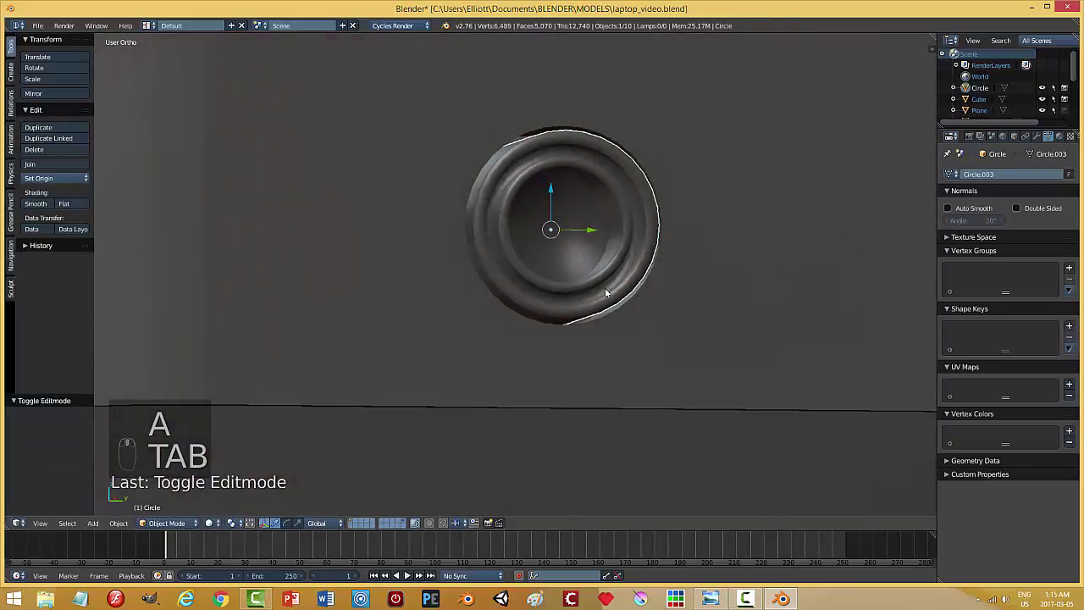
{"action": "left_click_drag", "start_coordinate": [636, 190], "coordinate": [647, 193]}
{"action": "key", "text": "s"}
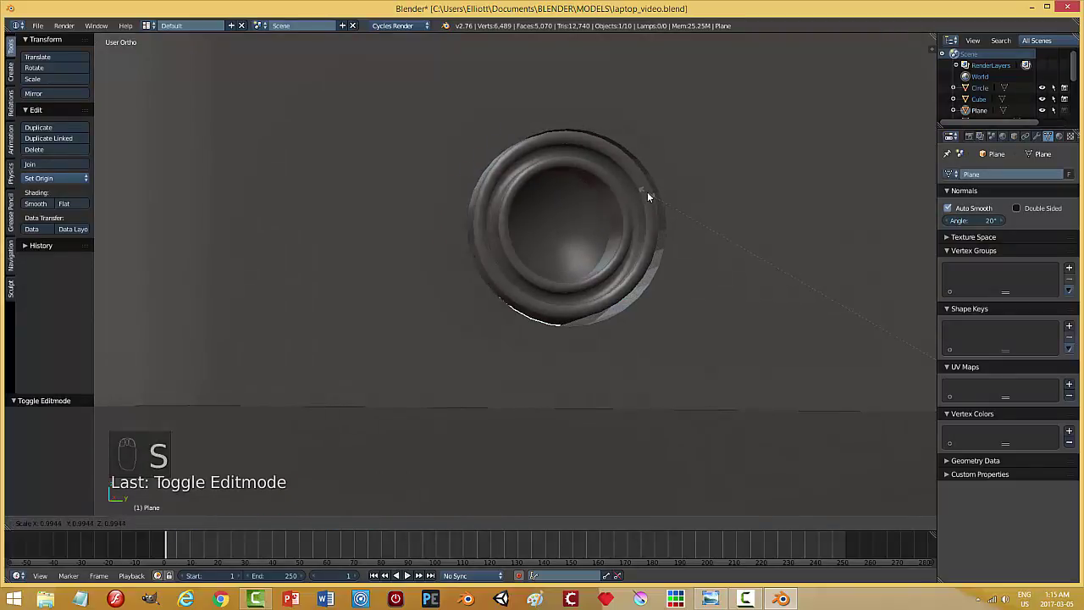
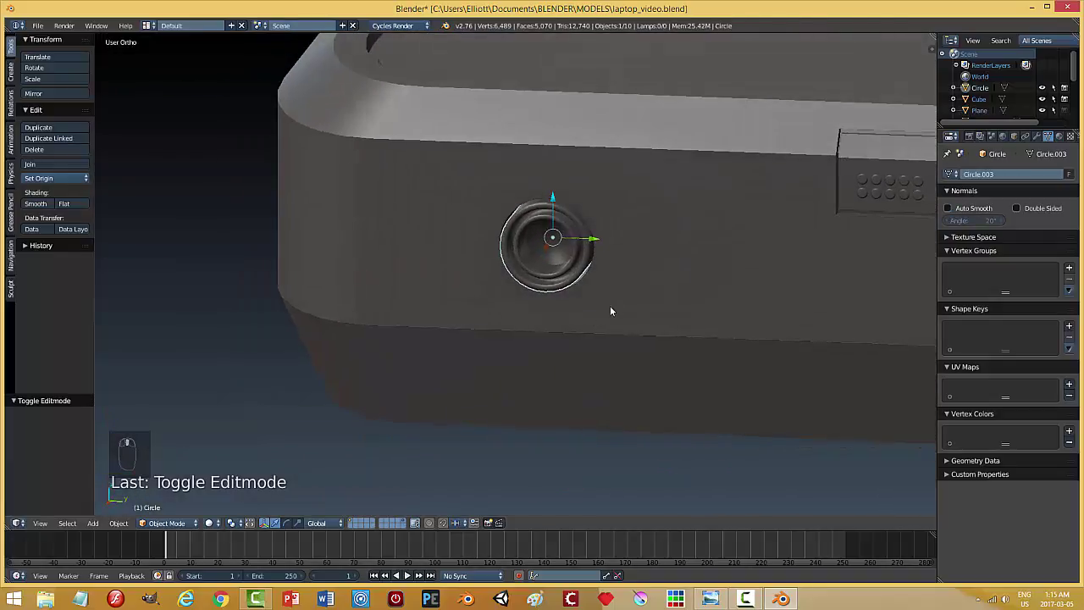
{"action": "left_click_drag", "start_coordinate": [659, 300], "coordinate": [658, 298]}
{"action": "key", "text": "a"}
{"action": "left_click_drag", "start_coordinate": [535, 261], "coordinate": [636, 312]}
{"action": "left_click_drag", "start_coordinate": [621, 289], "coordinate": [623, 292]}
{"action": "left_click_drag", "start_coordinate": [625, 296], "coordinate": [627, 275]}
{"action": "key", "text": "s"}
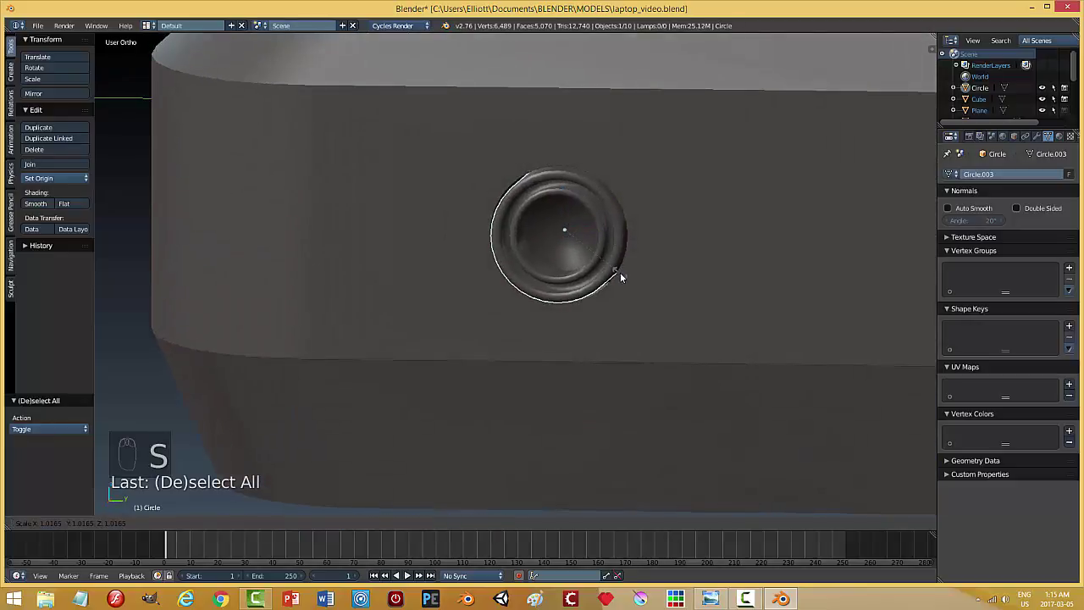
Add three edge loops to the round port, two on the outer ring and one along the inner lip.
{"action": "key", "text": "Tab"}
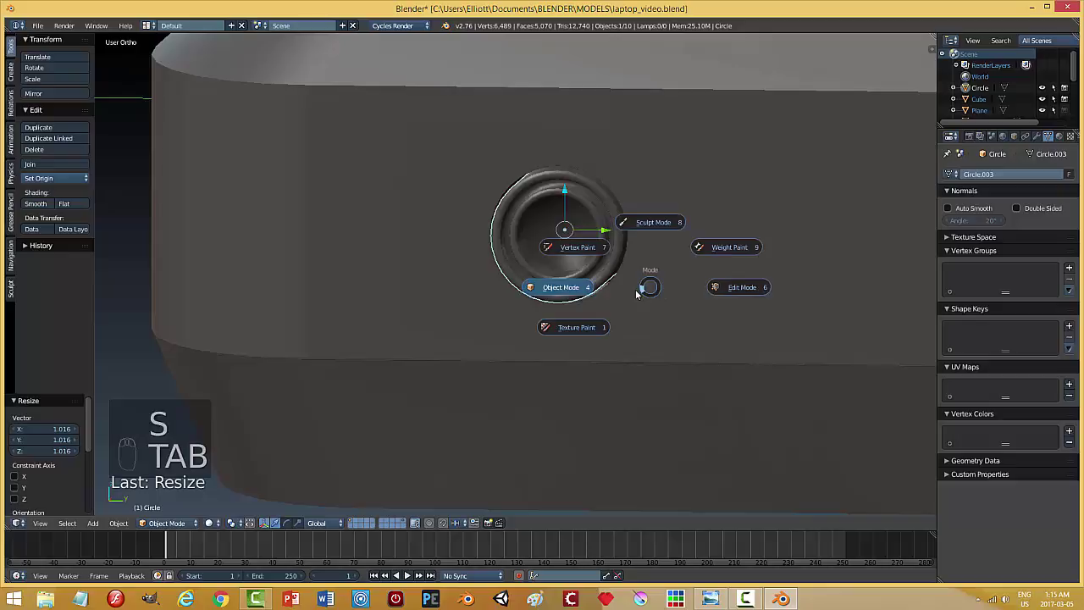
{"action": "key", "text": "Tab"}
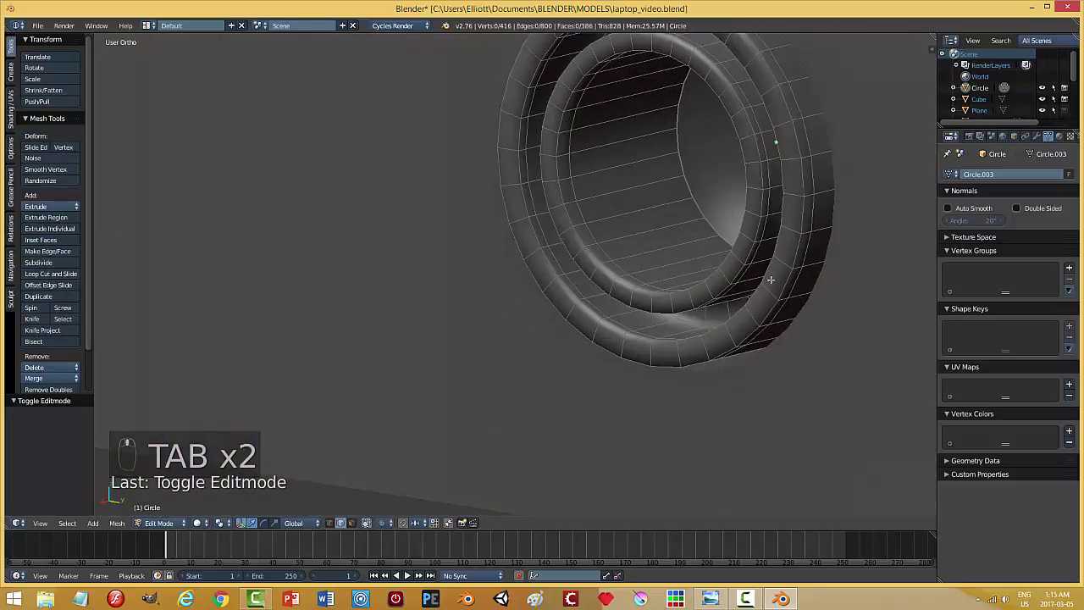
{"action": "key", "text": "ctrl+r"}
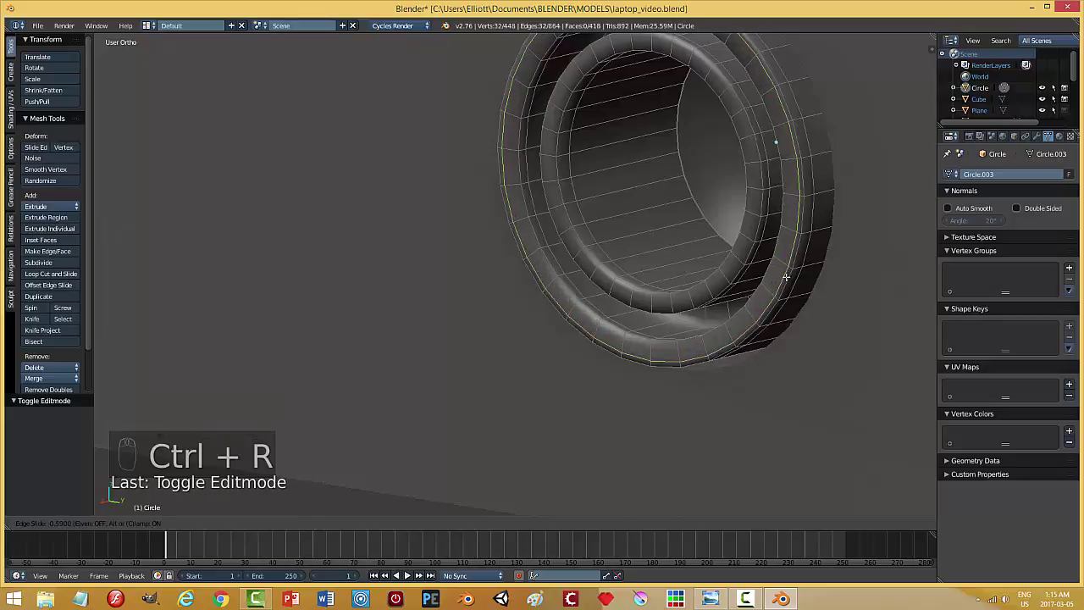
{"action": "key", "text": "ctrl+r"}
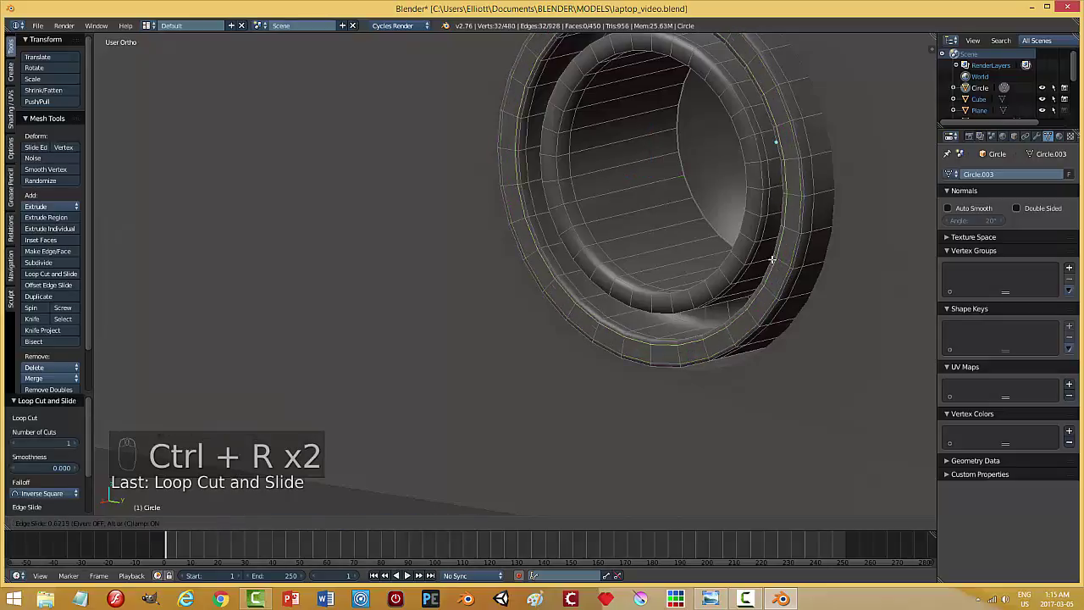
{"action": "key", "text": "ctrl+r"}
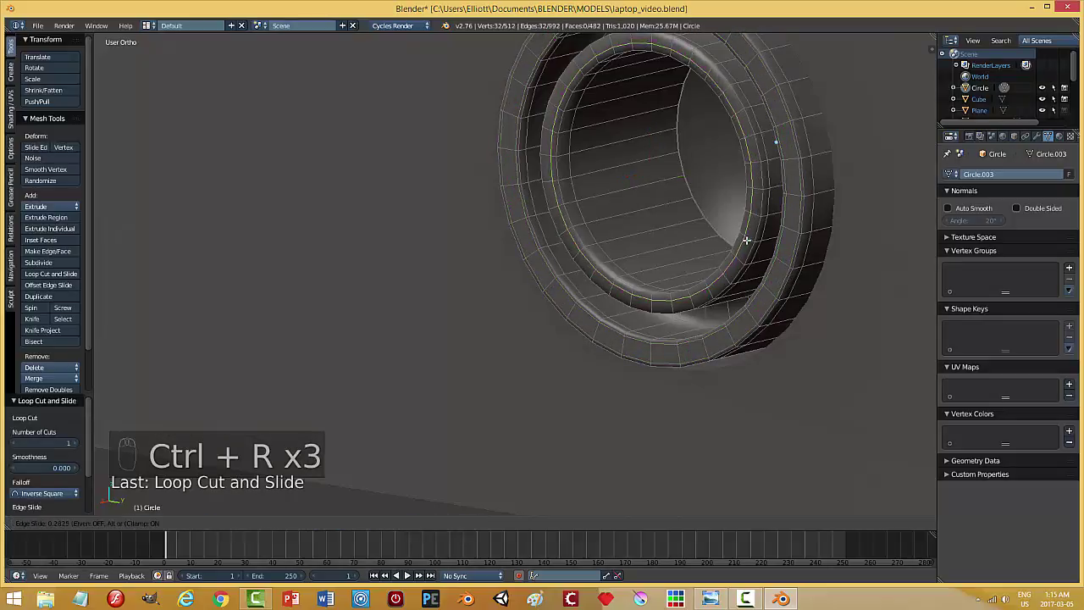
Leave texture painting on the port and return to Object Mode.
{"action": "key", "text": "a"}
{"action": "key", "text": "Tab"}
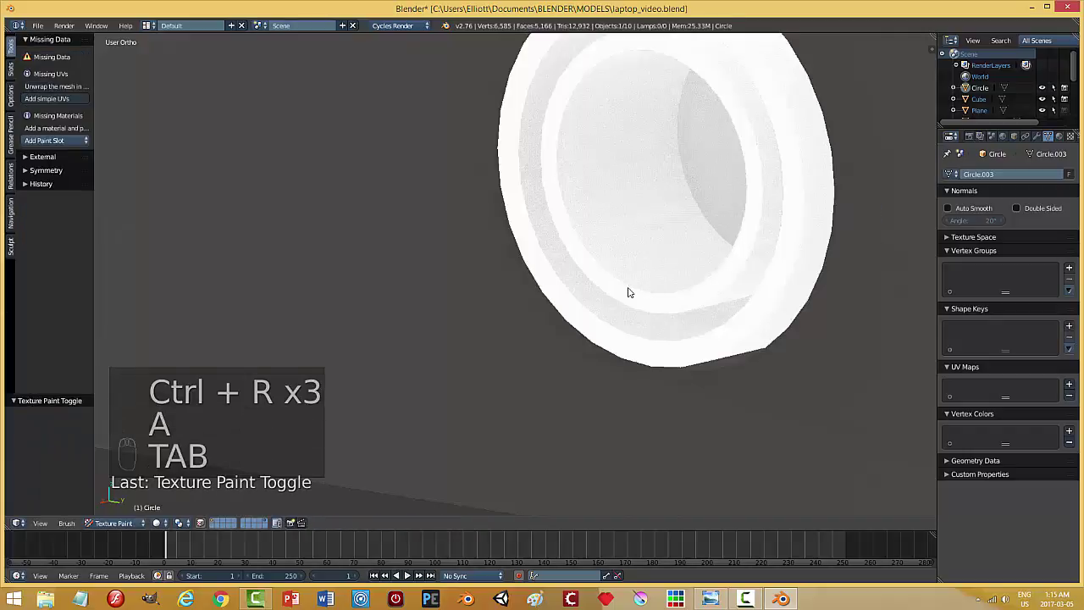
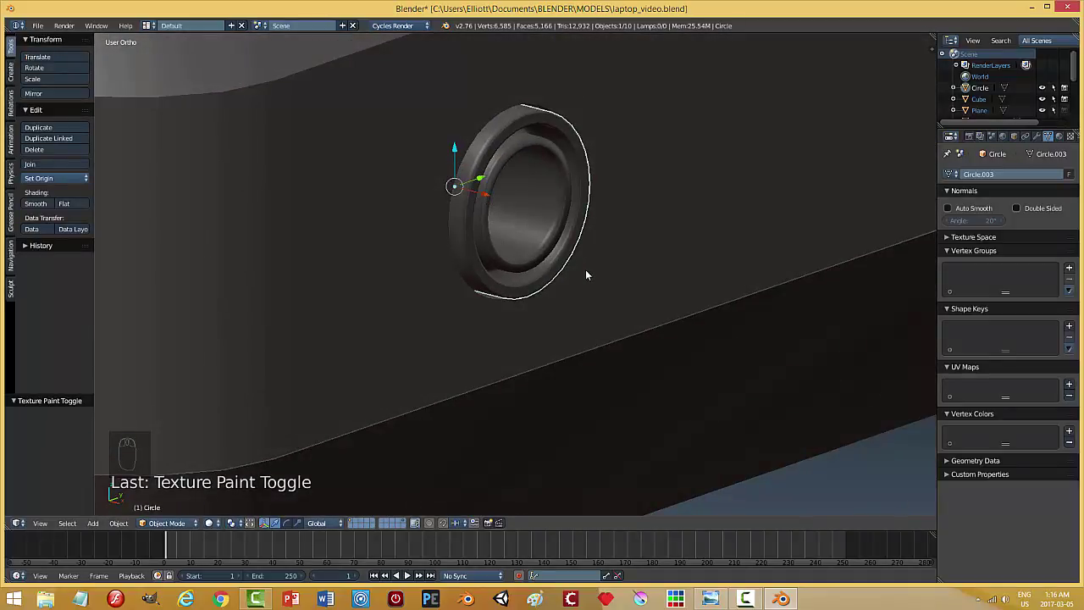
Deselect everything, save the file, and orbit in close to the deck panel's right edge.
{"action": "key", "text": "a"}
{"action": "left_click_drag", "start_coordinate": [552, 288], "coordinate": [608, 267]}
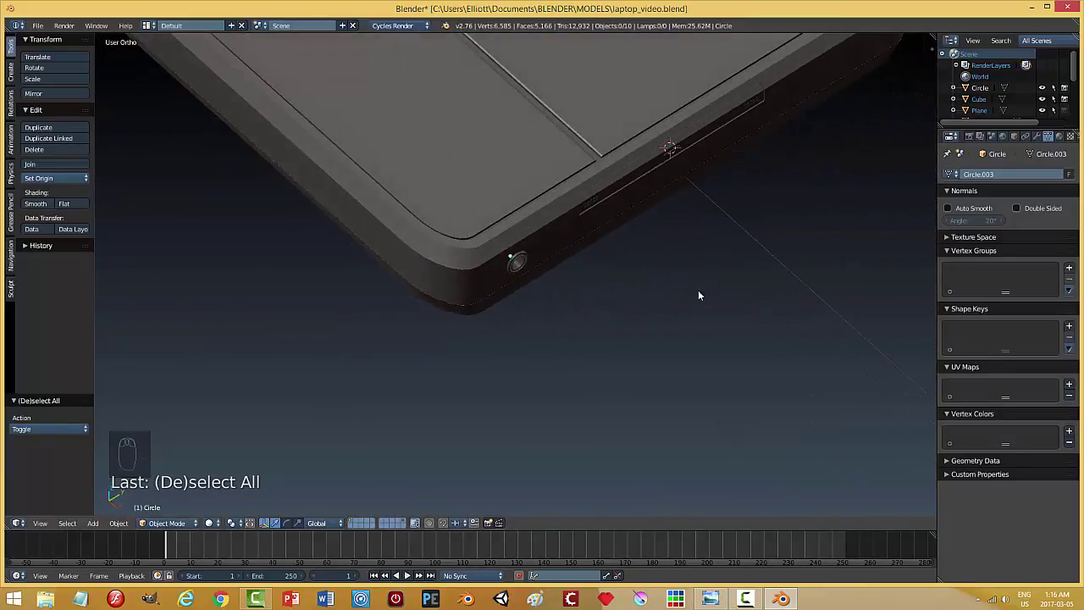
{"action": "key", "text": "ctrl+s"}
{"action": "left_click_drag", "start_coordinate": [598, 300], "coordinate": [589, 308]}
{"action": "left_click_drag", "start_coordinate": [585, 320], "coordinate": [551, 303]}
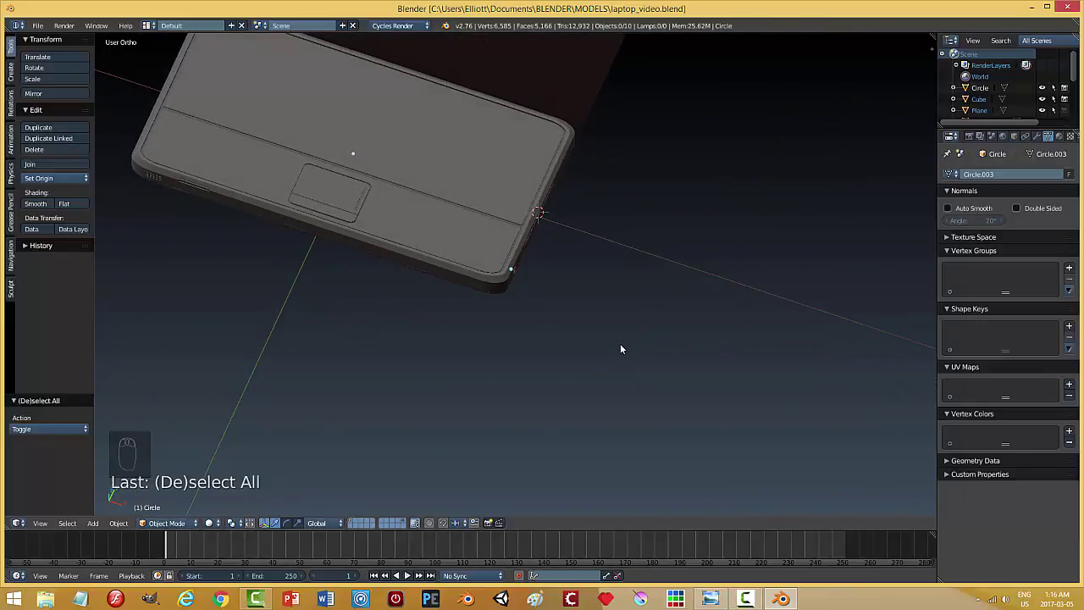
{"action": "scroll", "scroll_direction": "up", "scroll_amount": 3}
{"action": "left_click_drag", "start_coordinate": [522, 354], "coordinate": [565, 346]}
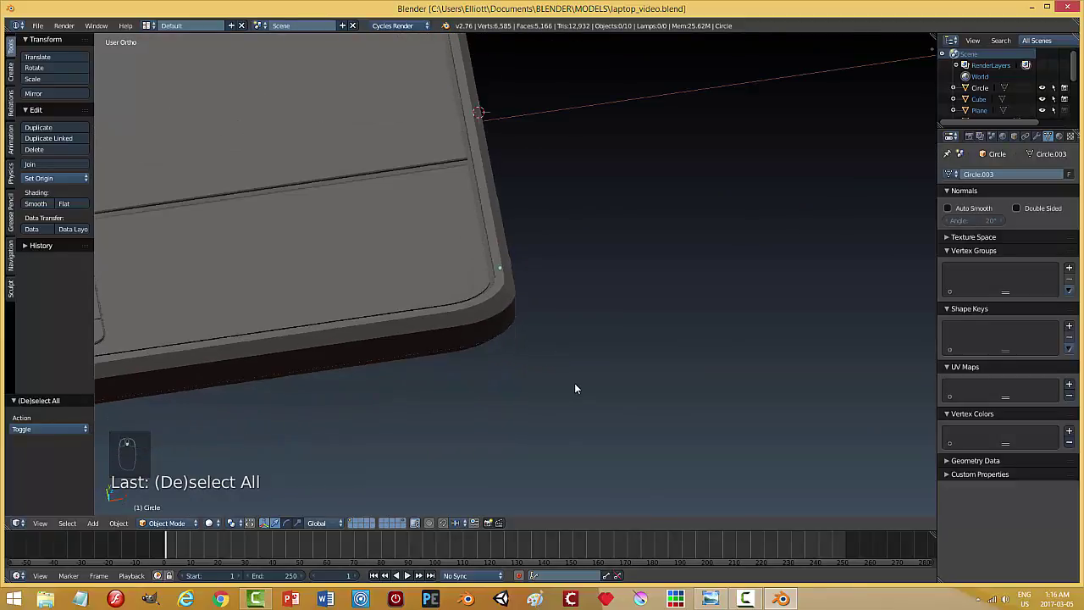
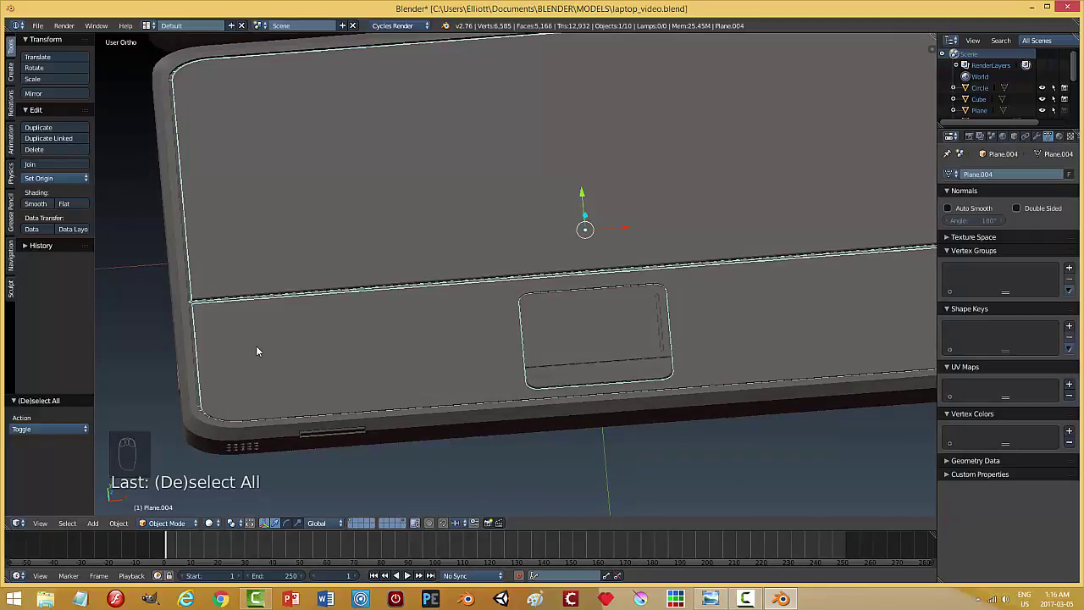
{"action": "left_click_drag", "start_coordinate": [237, 349], "coordinate": [212, 392]}
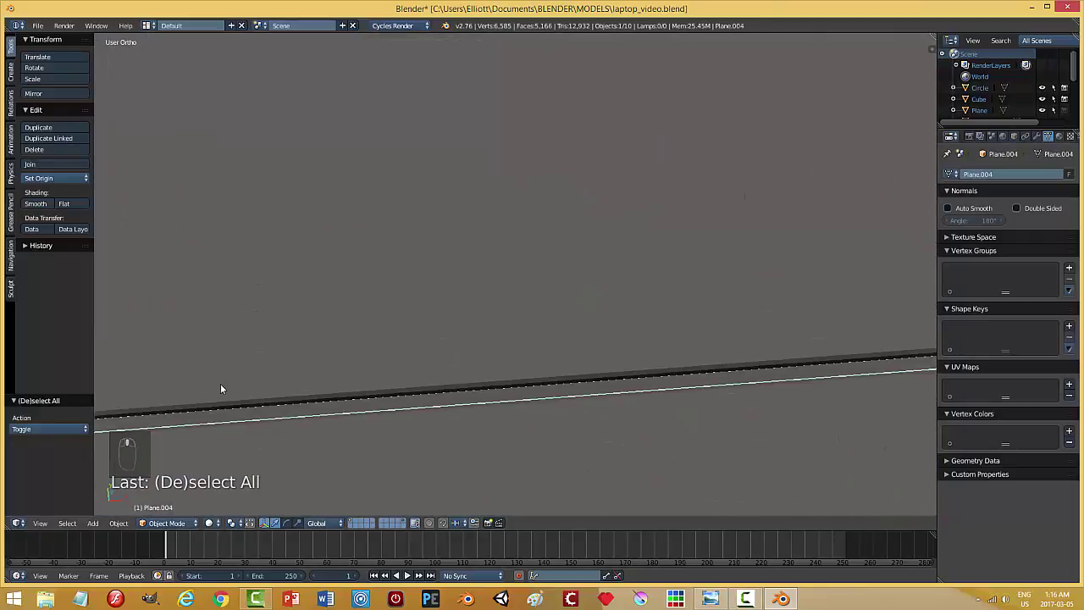
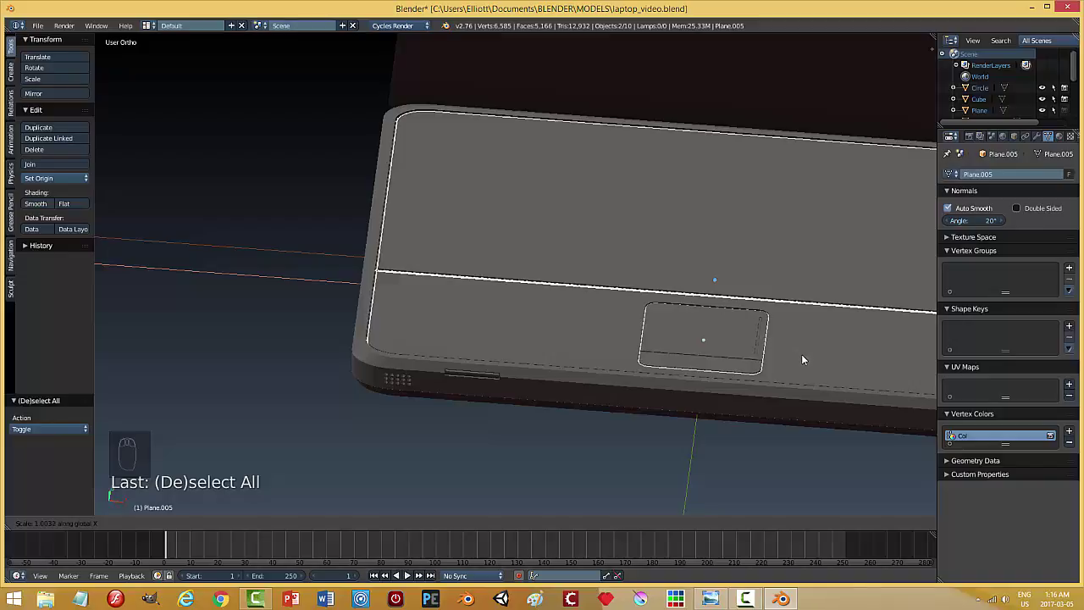
Scale deck panels Plane.004 and Plane.005 up by about 1.002 so they meet the rim.
{"action": "key", "text": "a"}
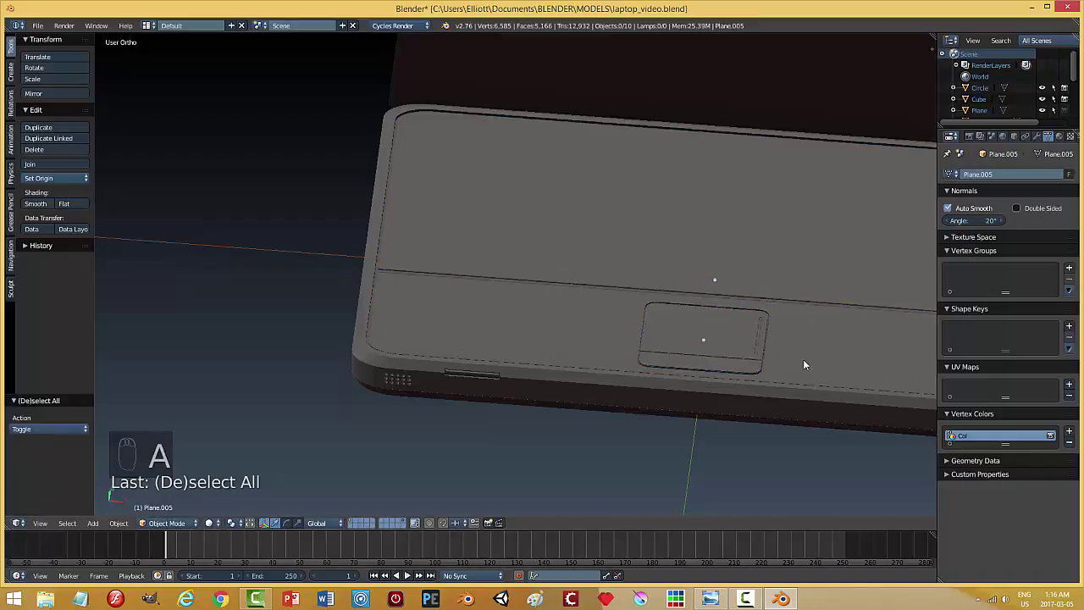
{"action": "middle_click", "coordinate": [697, 337]}
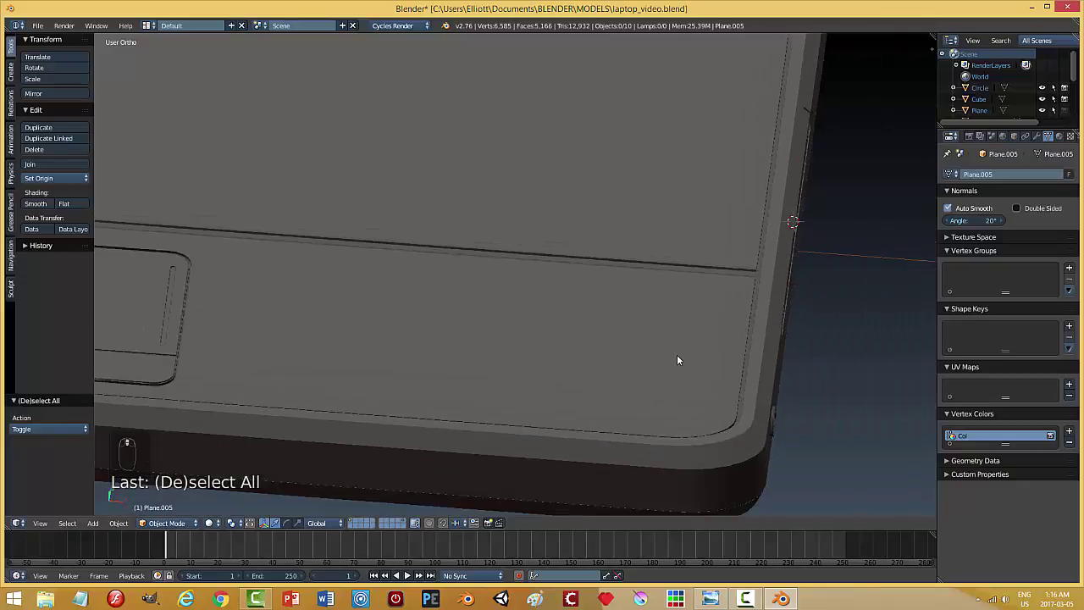
{"action": "left_click_drag", "start_coordinate": [650, 366], "coordinate": [527, 344]}
{"action": "scroll", "scroll_direction": "down", "scroll_amount": 3}
{"action": "scroll", "scroll_direction": "down", "scroll_amount": 3}
{"action": "left_click_drag", "start_coordinate": [504, 302], "coordinate": [656, 320]}
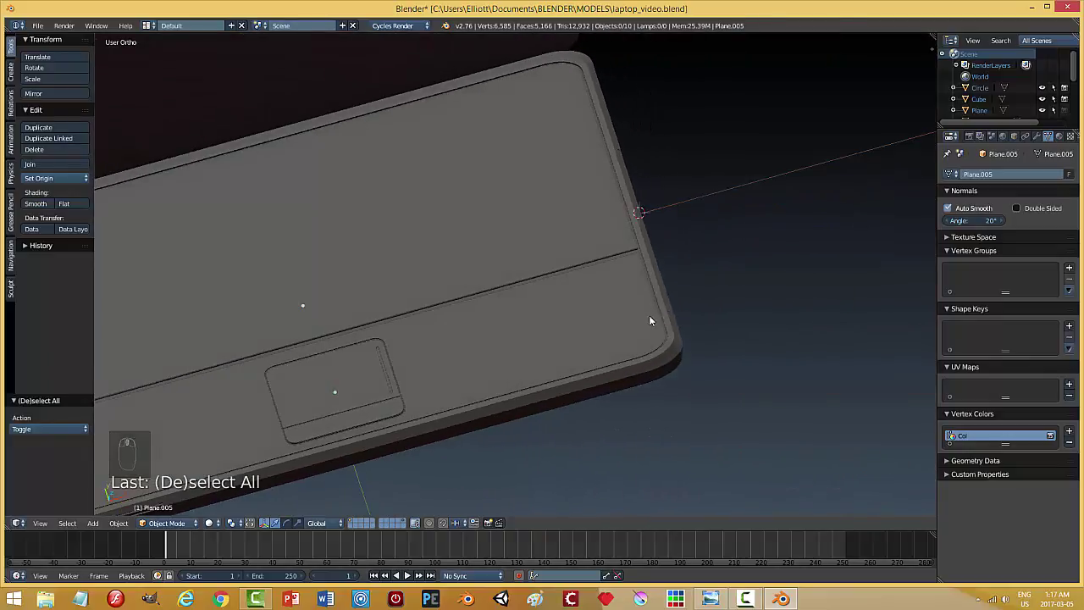
{"action": "left_click_drag", "start_coordinate": [358, 370], "coordinate": [747, 344]}
{"action": "middle_click", "coordinate": [721, 323]}
{"action": "left_click_drag", "start_coordinate": [747, 344], "coordinate": [614, 363]}
{"action": "key", "text": "s"}
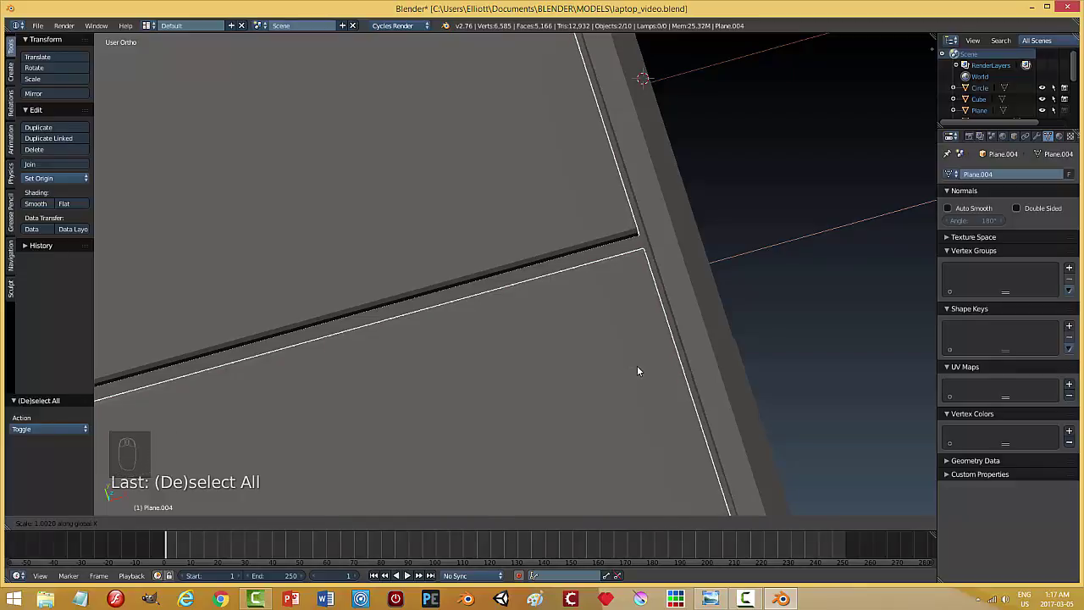
{"action": "key", "text": "a"}
Save the file and orbit out to view the whole laptop with its speaker holes.
{"action": "left_click_drag", "start_coordinate": [630, 380], "coordinate": [562, 396]}
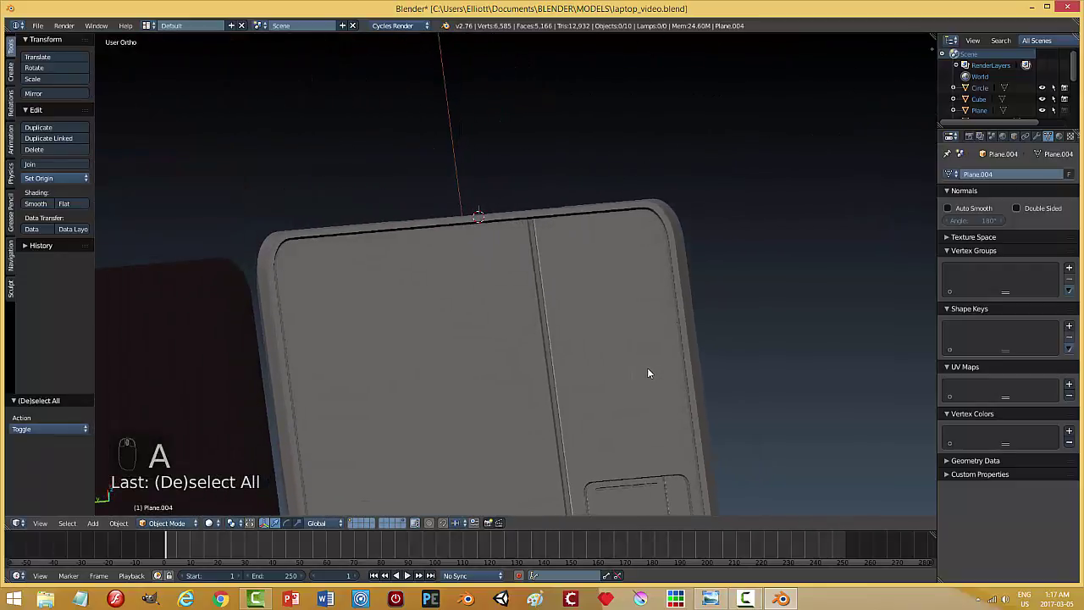
{"action": "left_click_drag", "start_coordinate": [444, 402], "coordinate": [616, 388]}
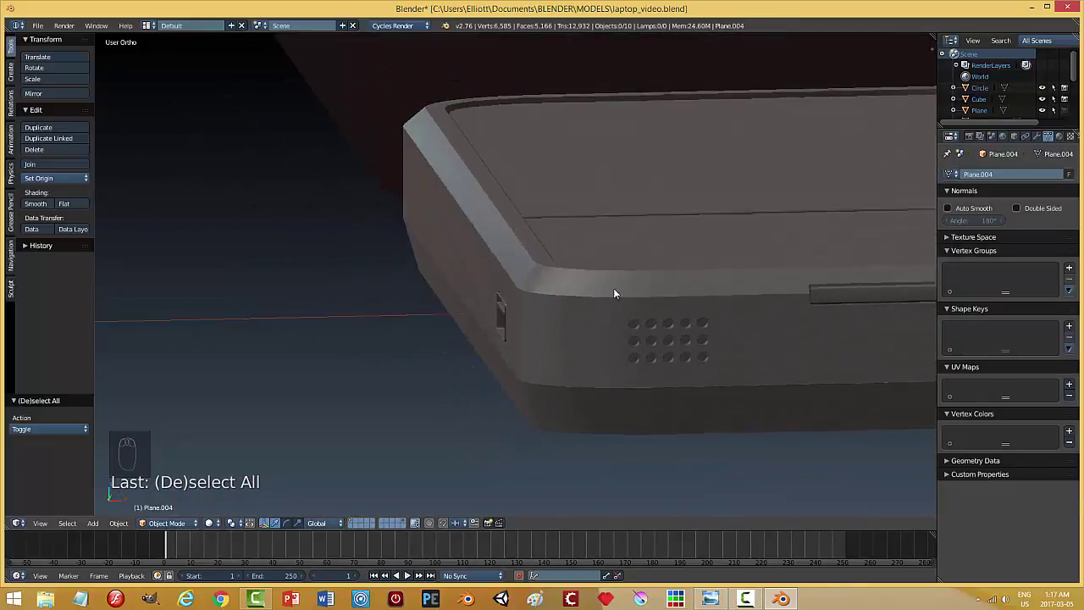
{"action": "left_click_drag", "start_coordinate": [690, 257], "coordinate": [639, 404]}
{"action": "key", "text": "ctrl+s"}
{"action": "left_click_drag", "start_coordinate": [731, 407], "coordinate": [686, 395]}
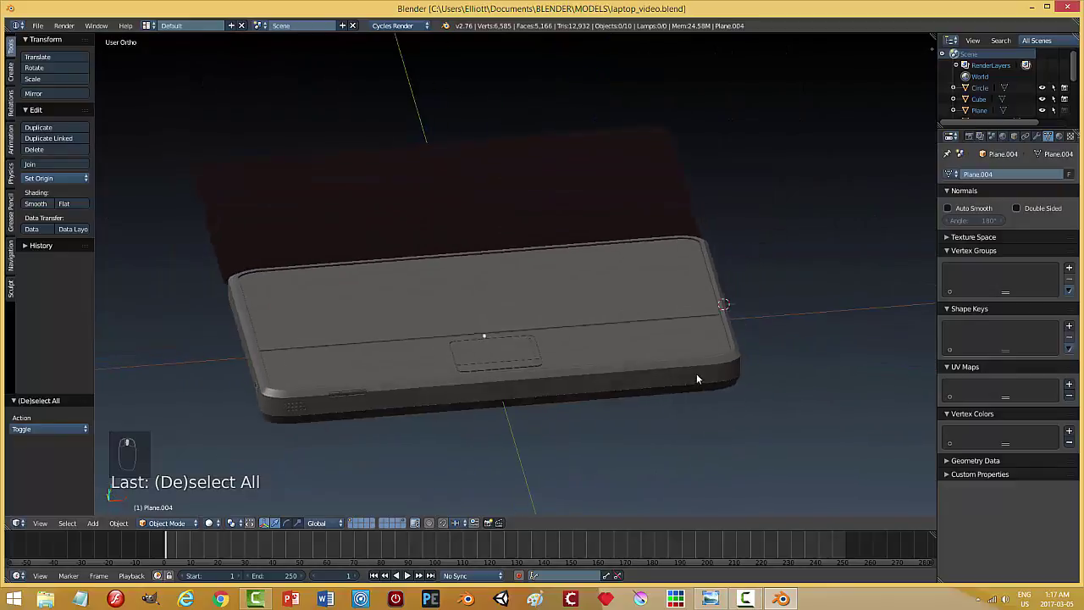
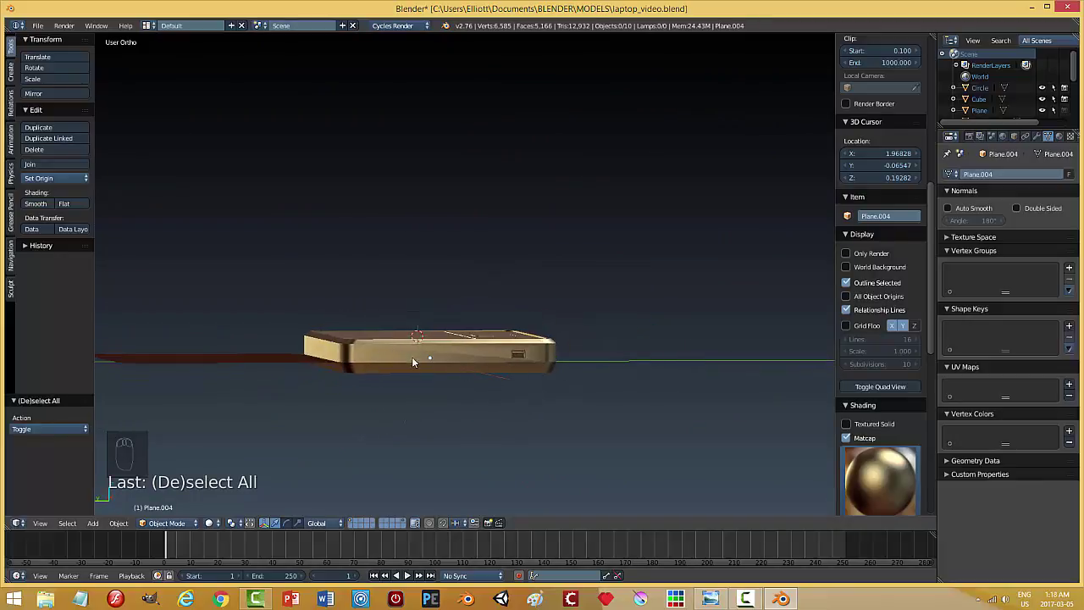
Orbit around the laptop base and save the file.
{"action": "left_click_drag", "start_coordinate": [487, 351], "coordinate": [611, 395]}
{"action": "left_click_drag", "start_coordinate": [628, 392], "coordinate": [887, 475]}
{"action": "left_click_drag", "start_coordinate": [886, 475], "coordinate": [716, 294]}
{"action": "left_click_drag", "start_coordinate": [581, 356], "coordinate": [454, 402]}
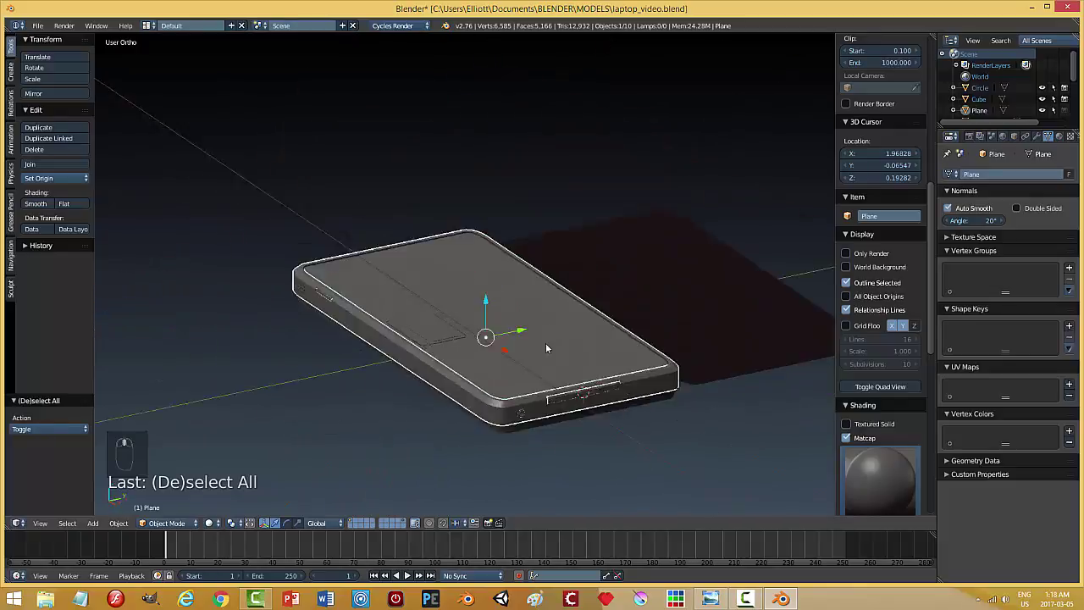
{"action": "key", "text": "a"}
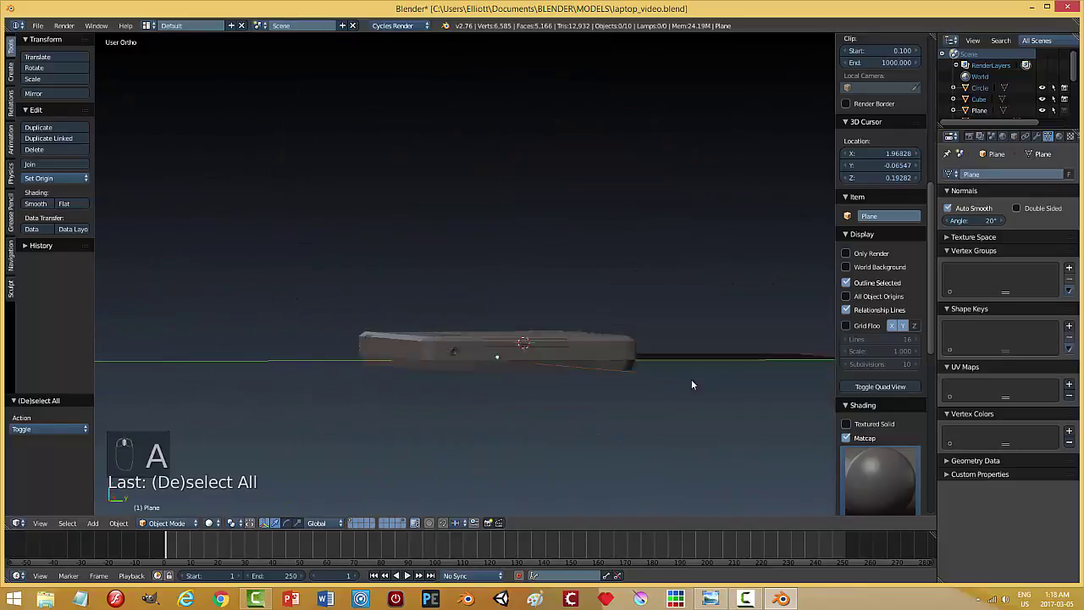
{"action": "key", "text": "ctrl+s"}
Hide the view properties panel and orbit in to the base's right corner.
{"action": "left_click_drag", "start_coordinate": [664, 410], "coordinate": [734, 422]}
{"action": "key", "text": "n"}
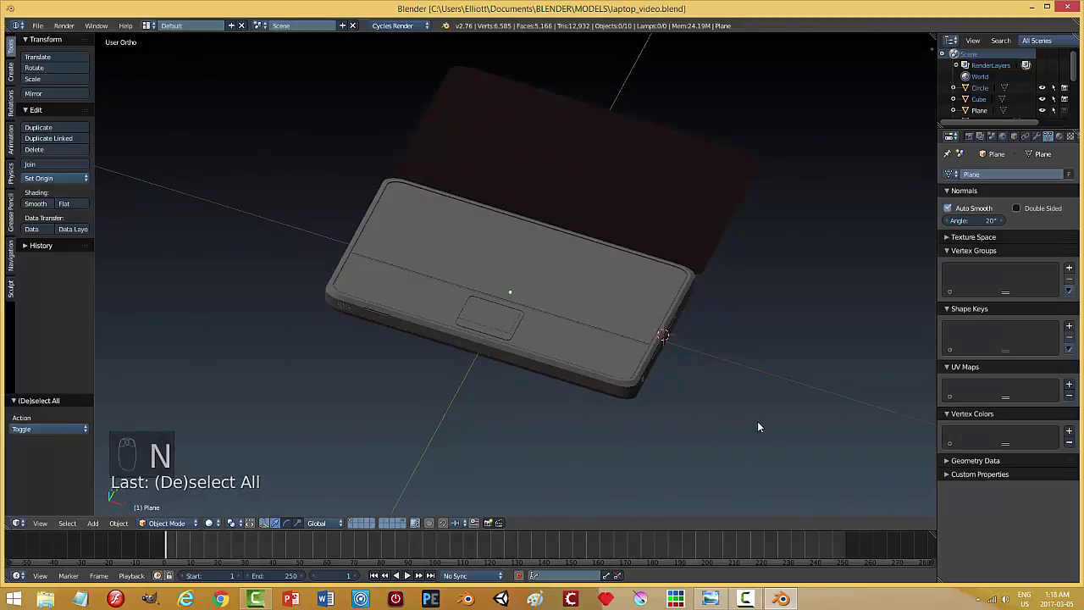
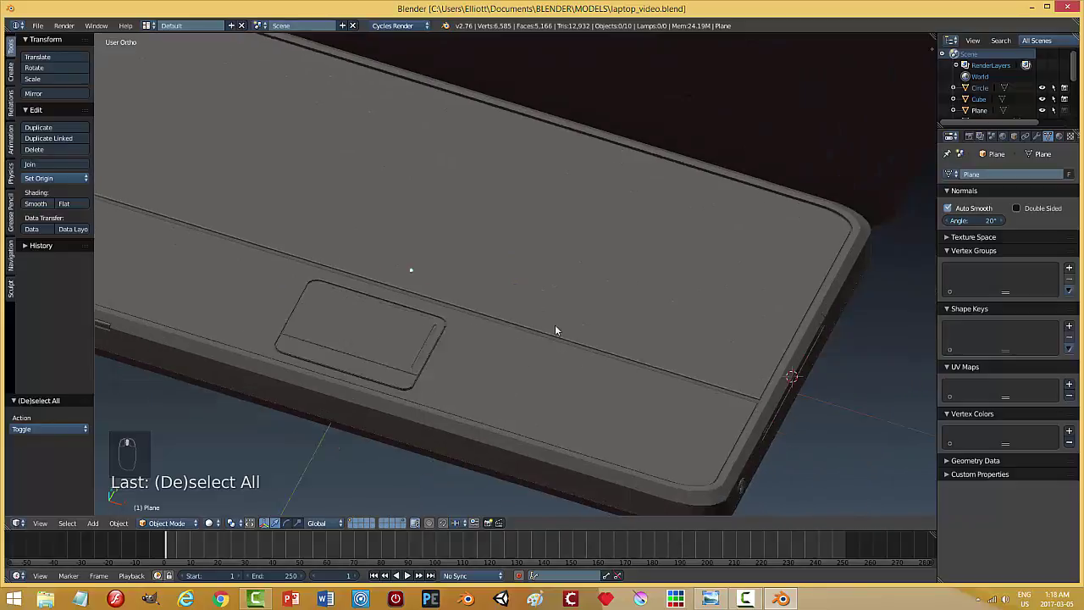
{"action": "left_click_drag", "start_coordinate": [520, 316], "coordinate": [583, 317]}
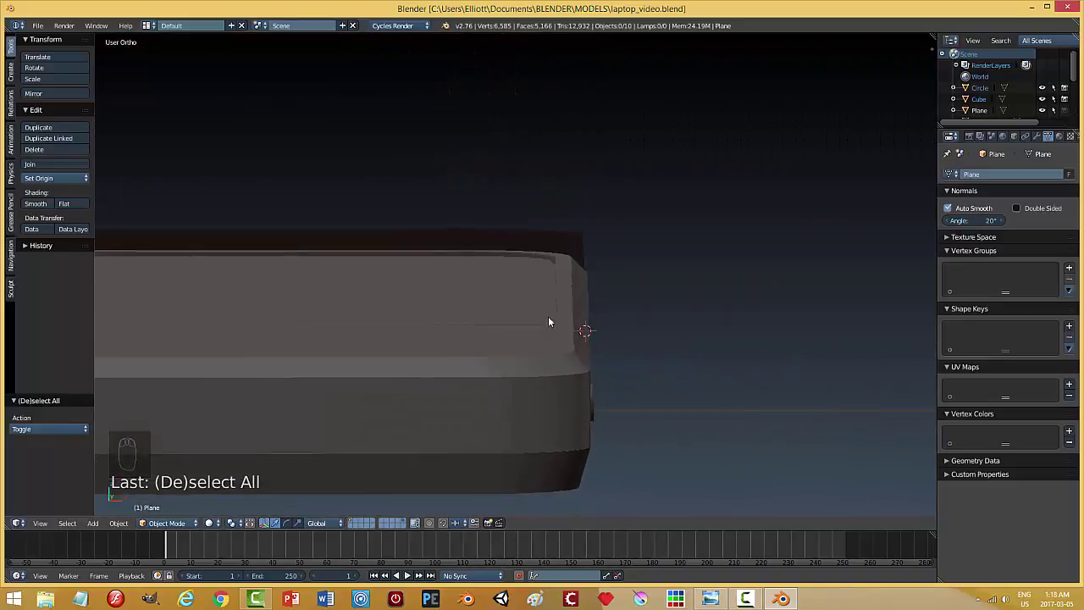
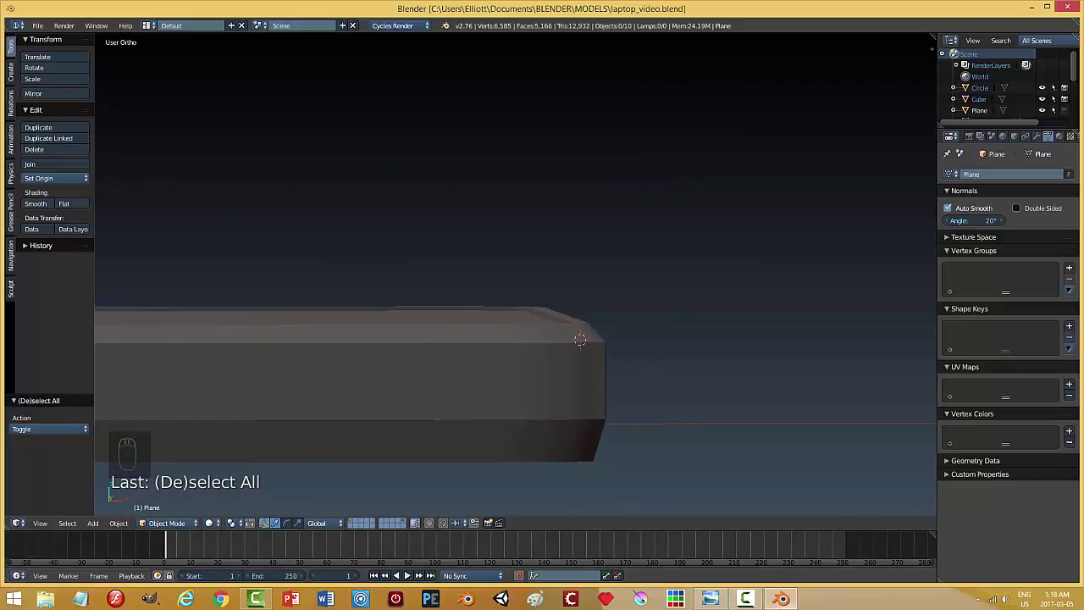
{"action": "left_click_drag", "start_coordinate": [579, 461], "coordinate": [555, 473]}
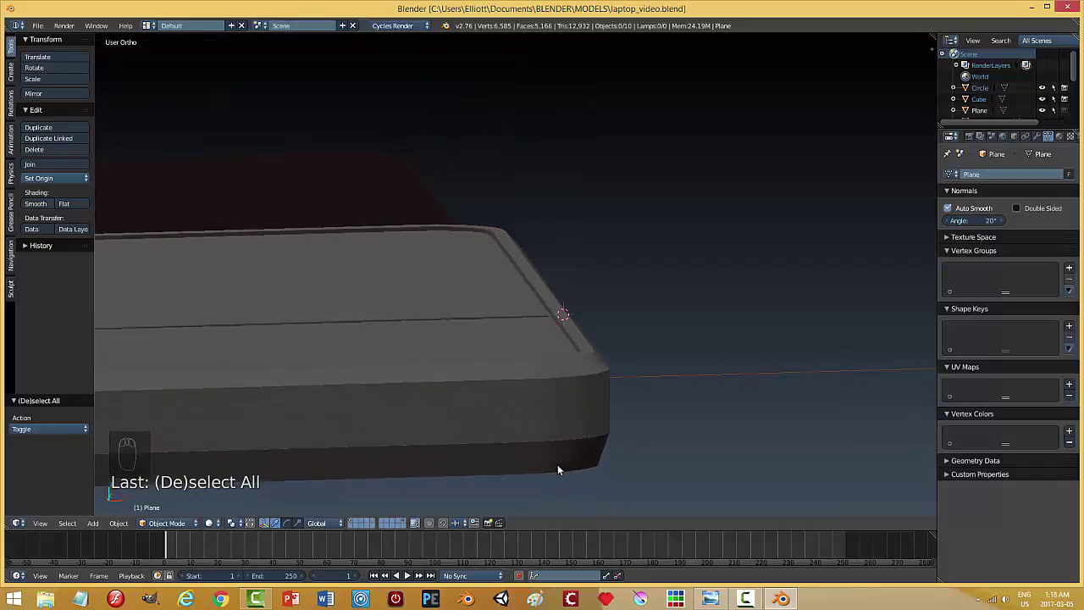
Add a cube, shrink it and move it onto the laptop base's side edge.
{"action": "key", "text": "shift+a"}
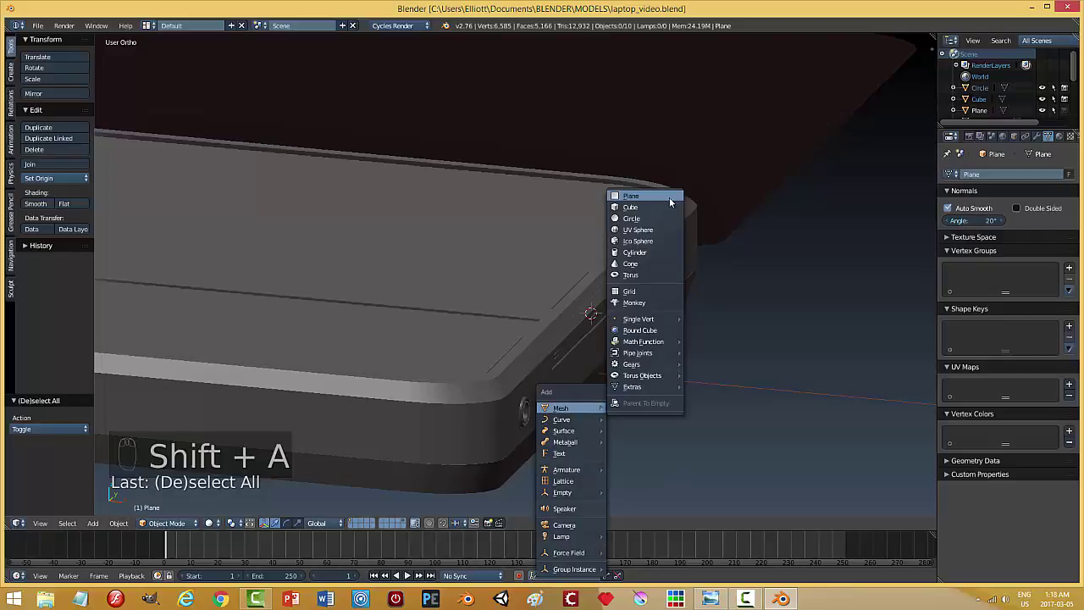
{"action": "key", "text": "s"}
{"action": "left_click_drag", "start_coordinate": [614, 311], "coordinate": [616, 358]}
{"action": "middle_click", "coordinate": [650, 284]}
{"action": "left_click_drag", "start_coordinate": [617, 359], "coordinate": [586, 247]}
{"action": "left_click_drag", "start_coordinate": [587, 247], "coordinate": [495, 431]}
{"action": "left_click_drag", "start_coordinate": [489, 421], "coordinate": [490, 426]}
{"action": "left_click_drag", "start_coordinate": [509, 415], "coordinate": [548, 303]}
{"action": "left_click_drag", "start_coordinate": [552, 310], "coordinate": [548, 303]}
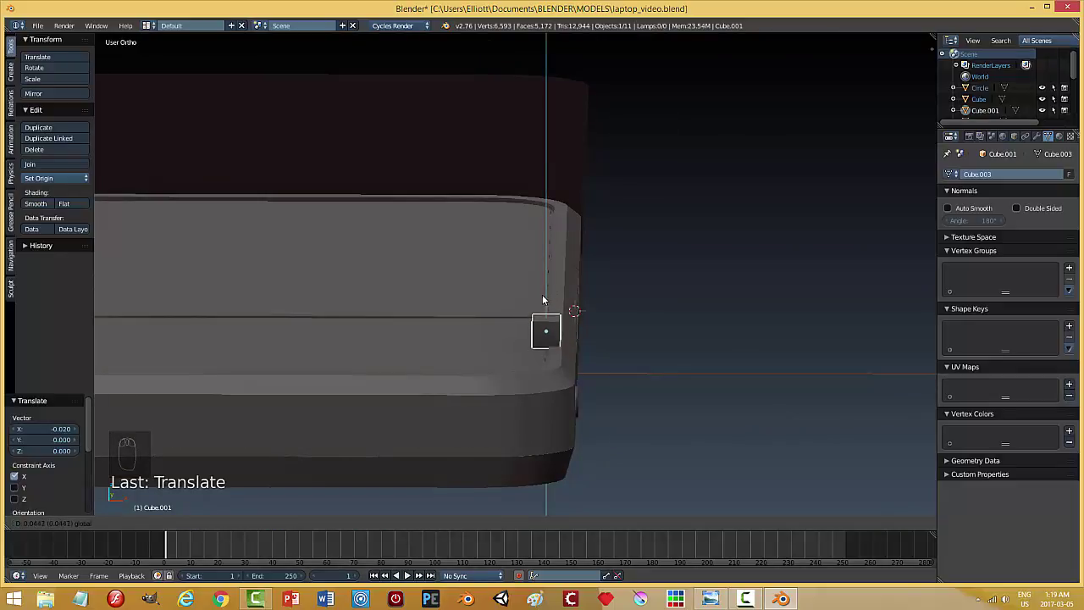
Slide the cube lower along the side edge toward the base's bottom.
{"action": "left_click_drag", "start_coordinate": [592, 386], "coordinate": [625, 462]}
{"action": "left_click_drag", "start_coordinate": [624, 461], "coordinate": [618, 414]}
{"action": "left_click_drag", "start_coordinate": [628, 480], "coordinate": [608, 400]}
{"action": "left_click_drag", "start_coordinate": [608, 400], "coordinate": [589, 398]}
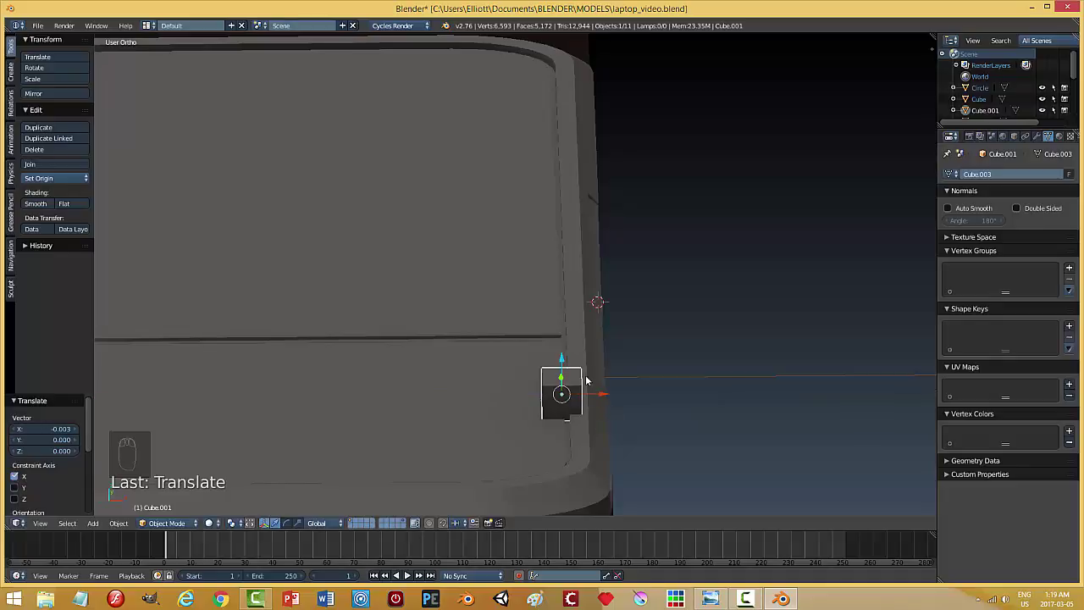
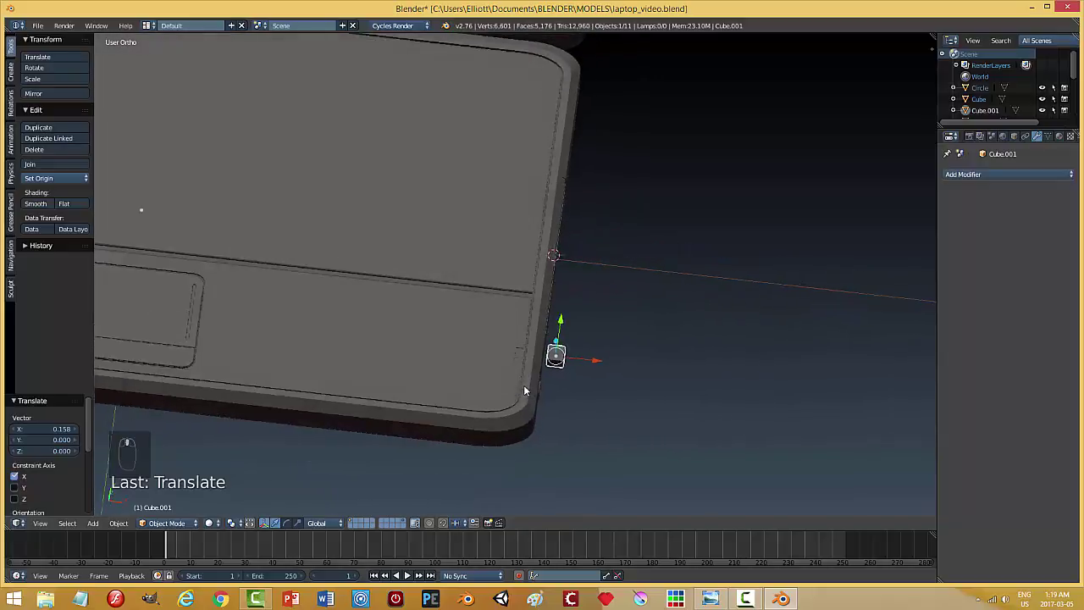
Undo the last moves, flatten the cube along its width and slide it against the side edge.
{"action": "key", "text": "ctrl+z"}
{"action": "key", "text": "ctrl+z"}
{"action": "key", "text": "ctrl+z"}
{"action": "key", "text": "ctrl+z"}
{"action": "left_click_drag", "start_coordinate": [541, 433], "coordinate": [631, 450]}
{"action": "key", "text": "s"}
{"action": "left_click_drag", "start_coordinate": [575, 442], "coordinate": [557, 436]}
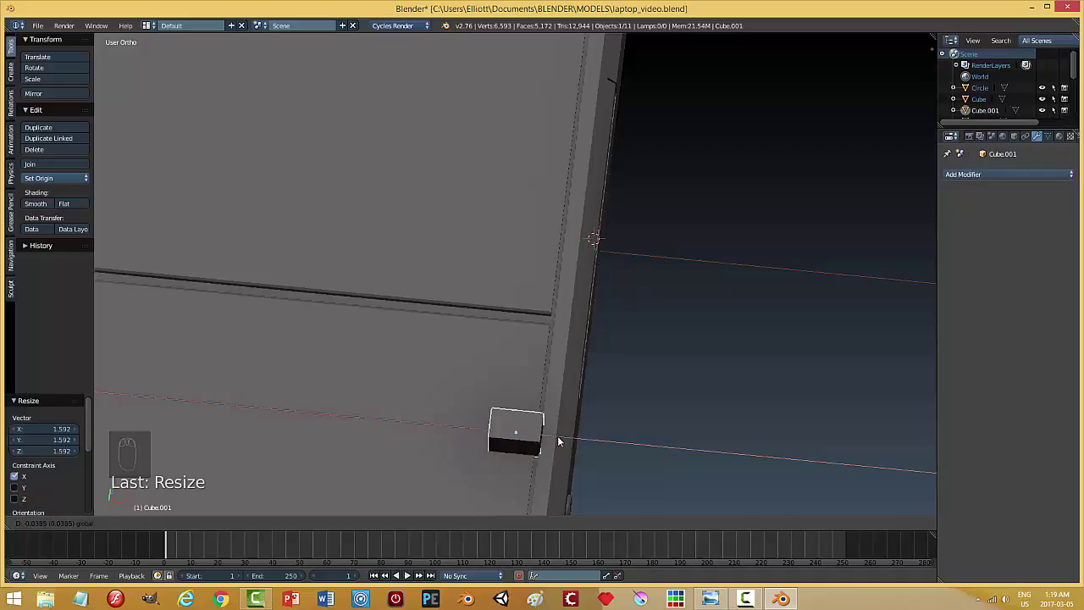
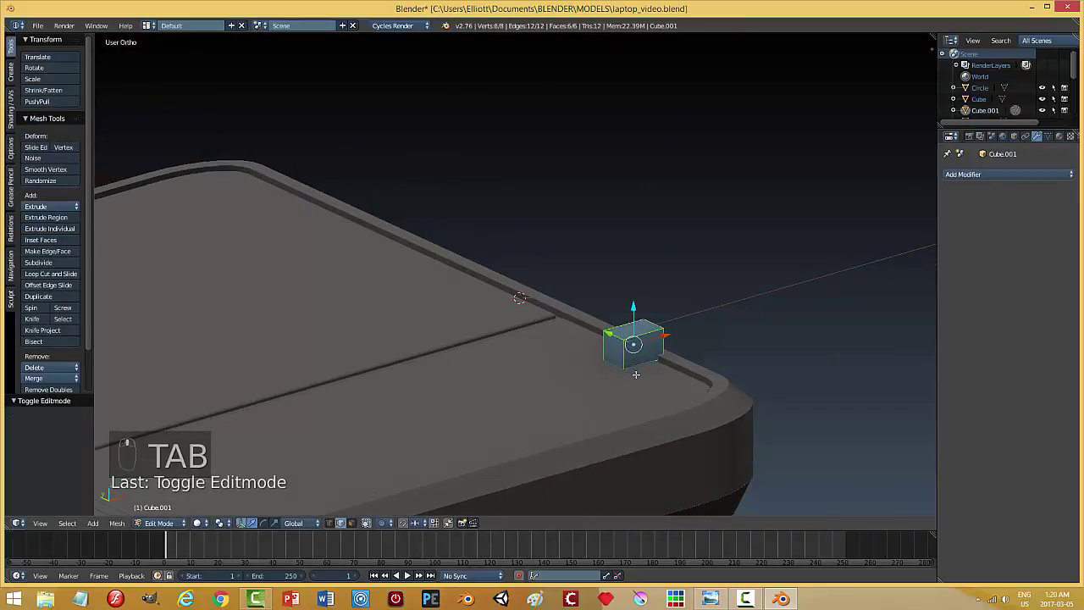
Deselect the block's vertices and bring up the mode choice to return to Object Mode.
{"action": "key", "text": "a"}
{"action": "key", "text": "ctrl+Tab"}
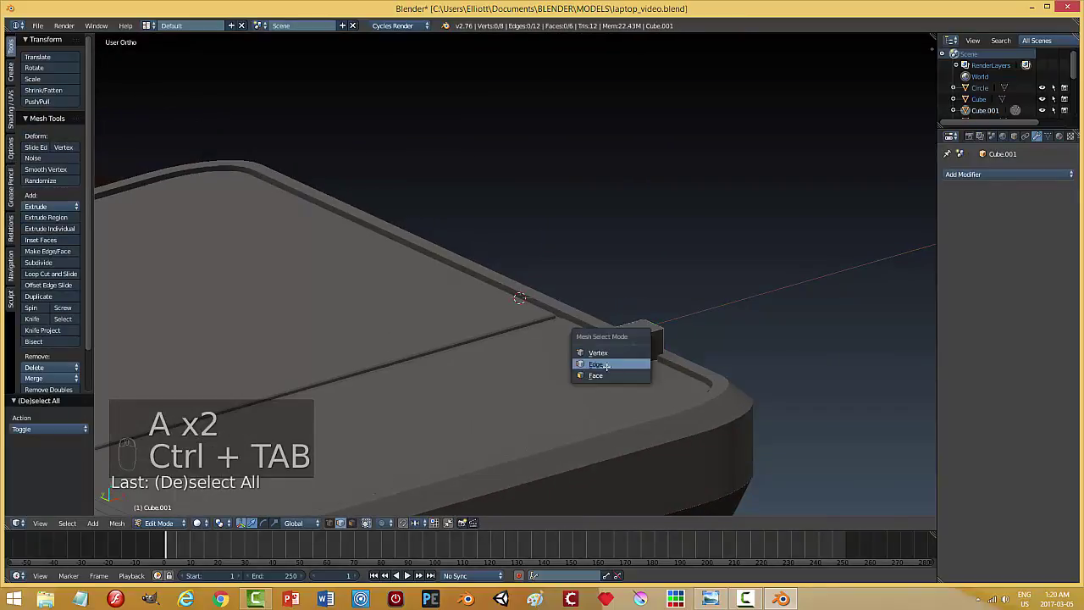
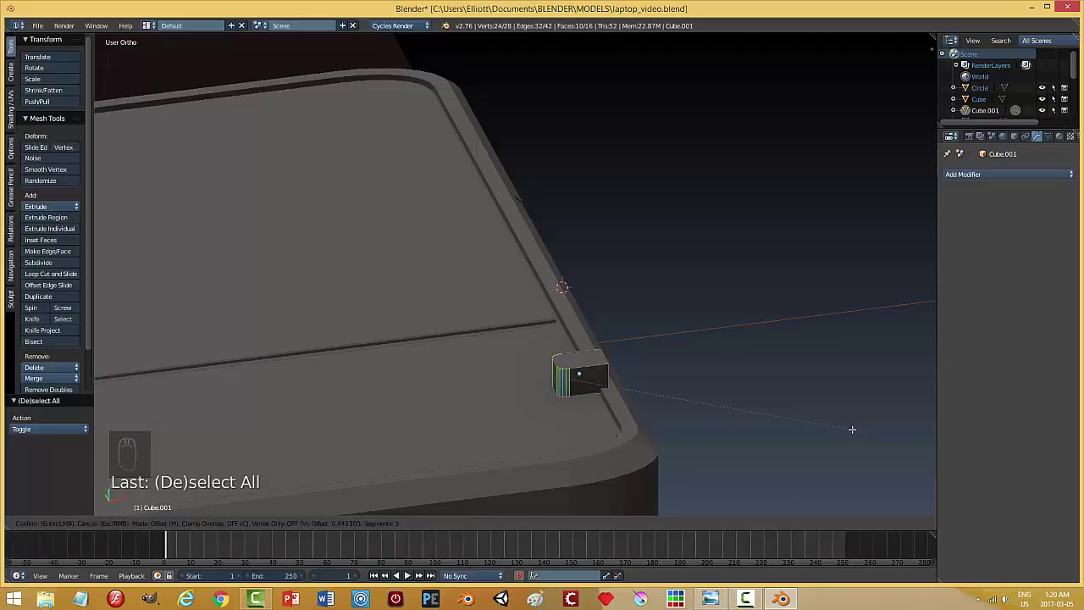
{"action": "key", "text": "a"}
{"action": "key", "text": "Tab"}
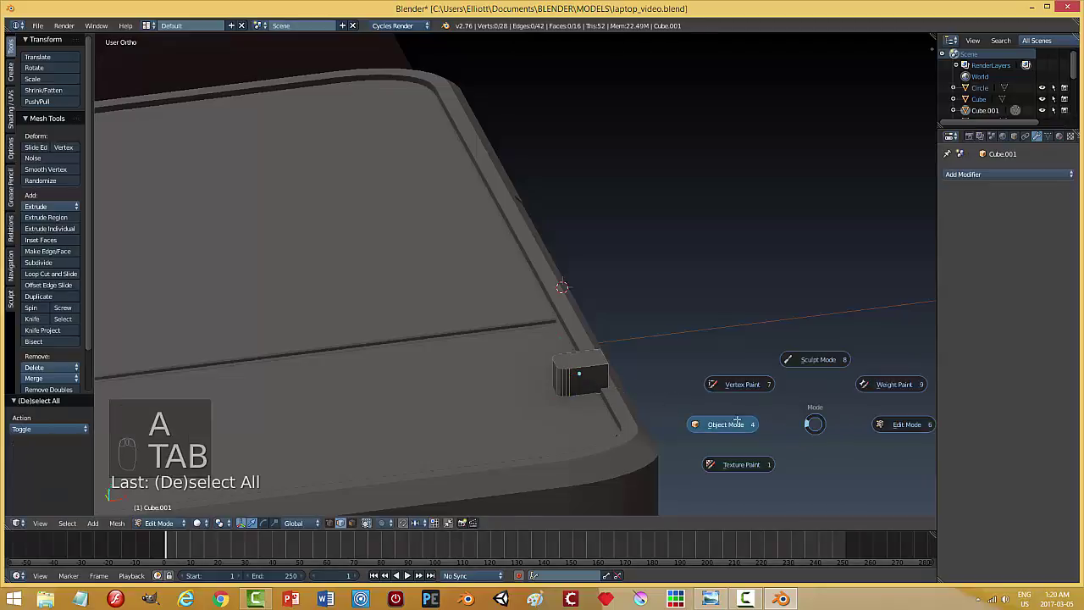
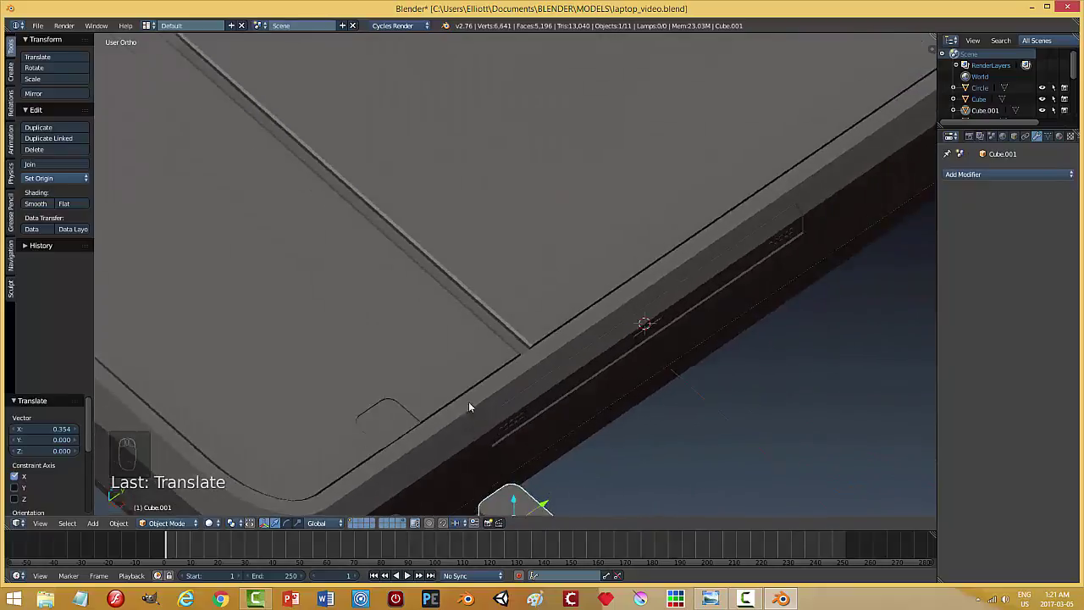
Slide block Cube.001 along the base's side edge.
{"action": "scroll", "scroll_direction": "up", "scroll_amount": 3}
{"action": "left_click_drag", "start_coordinate": [448, 394], "coordinate": [437, 364]}
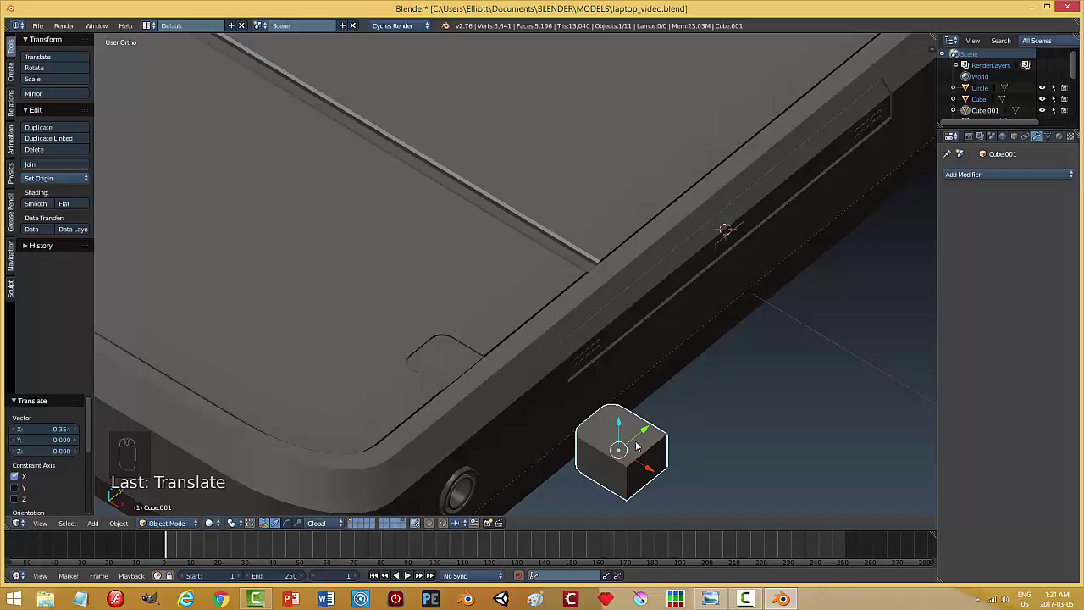
{"action": "key", "text": "ctrl+z"}
{"action": "left_click_drag", "start_coordinate": [548, 290], "coordinate": [761, 198]}
{"action": "middle_click", "coordinate": [761, 199]}
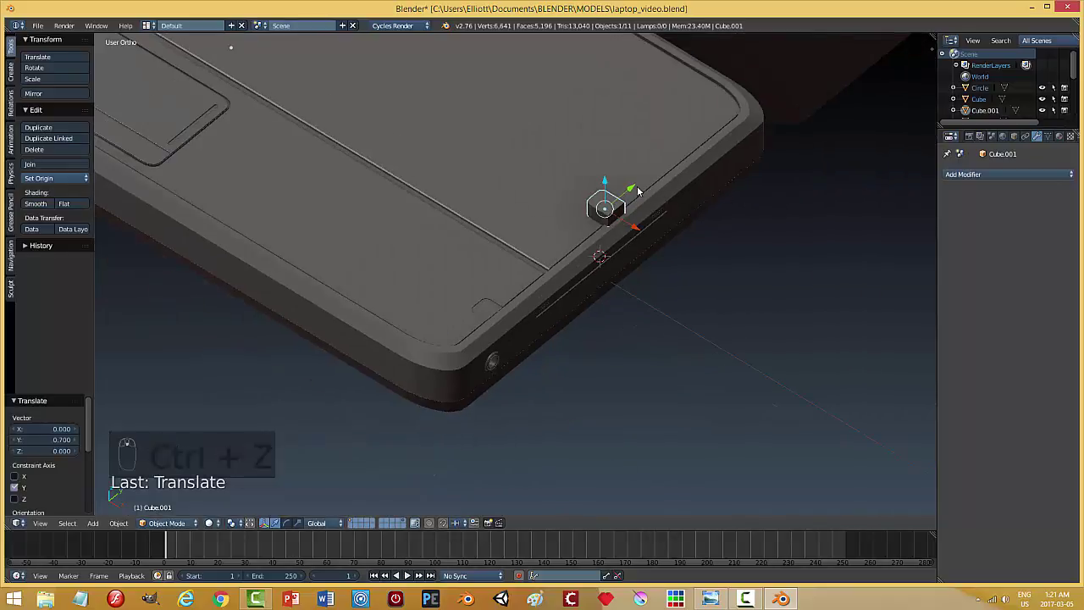
{"action": "left_click_drag", "start_coordinate": [637, 189], "coordinate": [685, 241]}
Move the block above the base corner and start rotating it around the vertical axis.
{"action": "middle_click", "coordinate": [705, 230]}
{"action": "left_click_drag", "start_coordinate": [550, 145], "coordinate": [652, 283]}
{"action": "left_click_drag", "start_coordinate": [607, 257], "coordinate": [653, 265]}
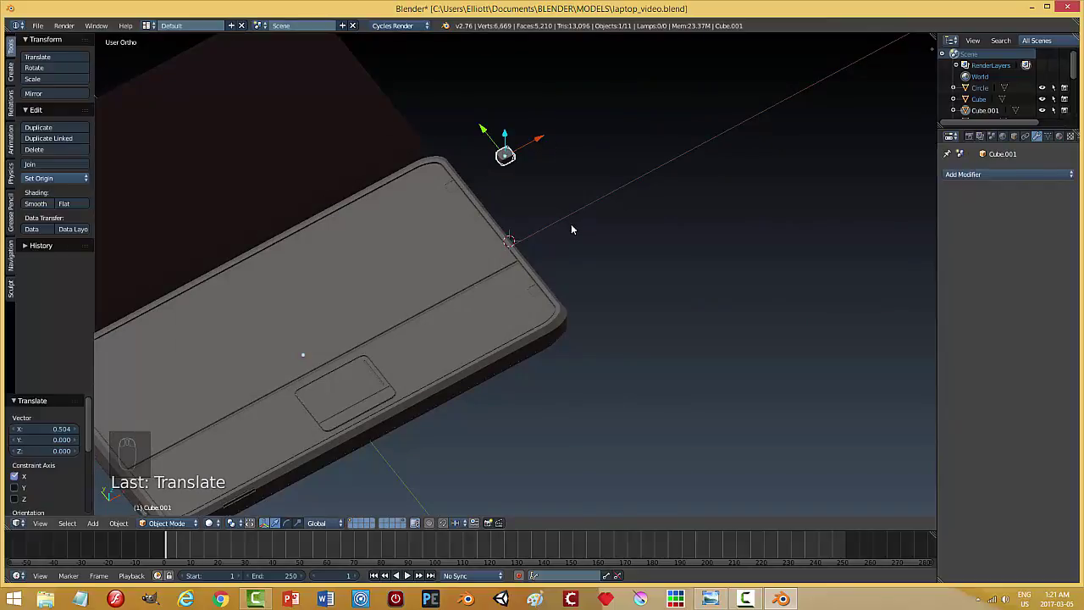
{"action": "key", "text": "r"}
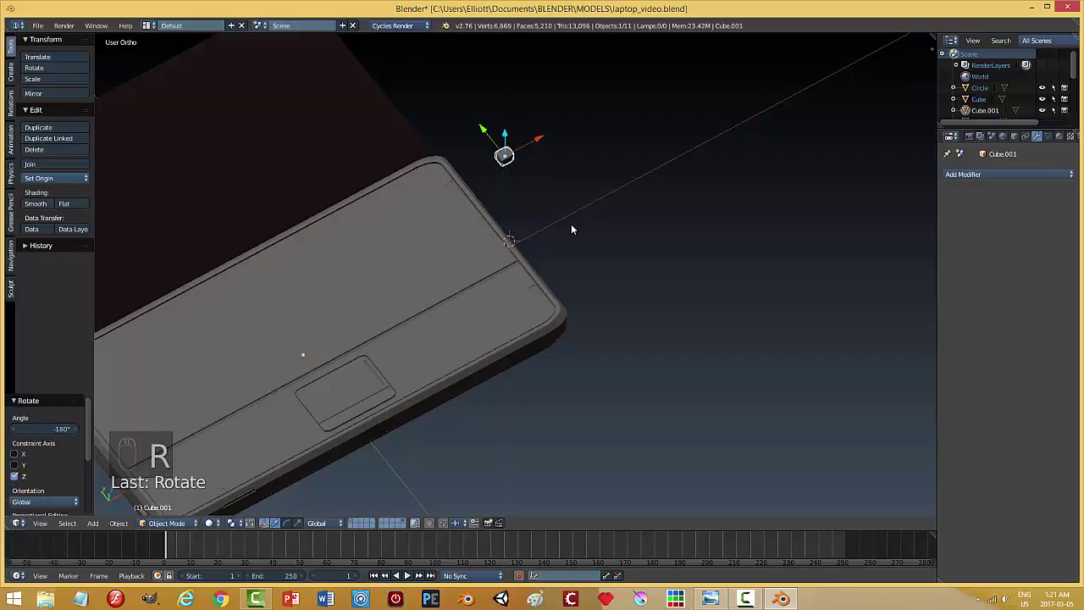
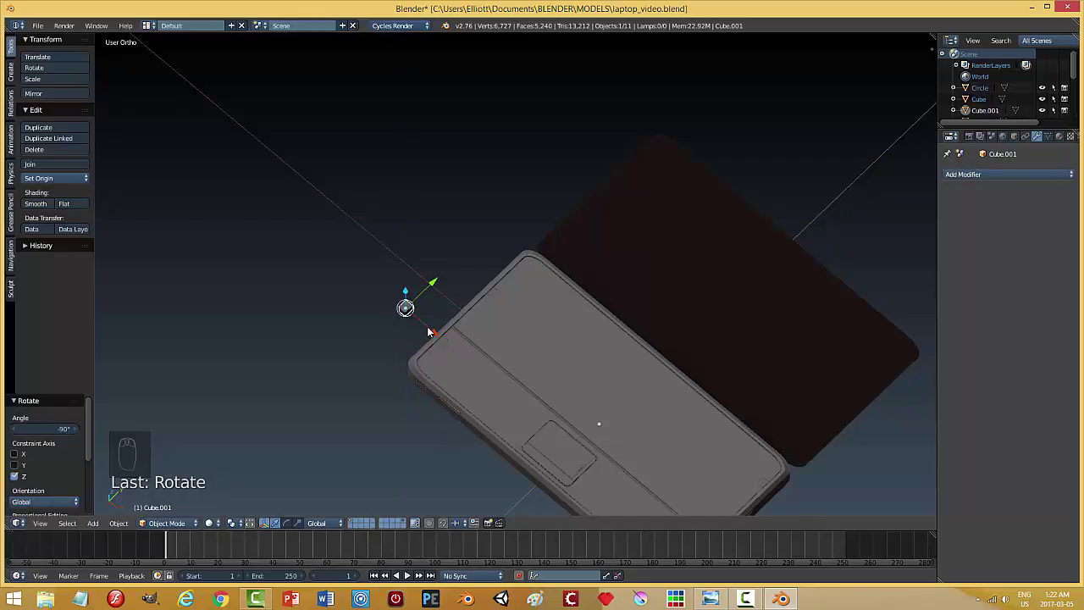
Move the block along X near the base corner, cancelling a stray rotation.
{"action": "left_click_drag", "start_coordinate": [446, 341], "coordinate": [485, 387]}
{"action": "left_click_drag", "start_coordinate": [519, 408], "coordinate": [343, 413]}
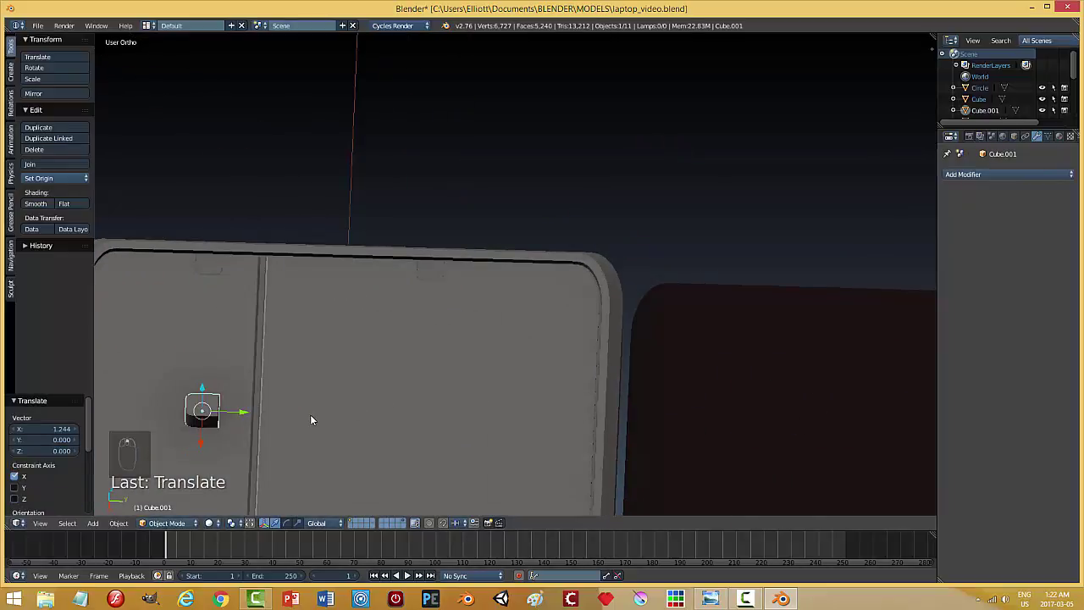
{"action": "left_click_drag", "start_coordinate": [271, 401], "coordinate": [270, 395]}
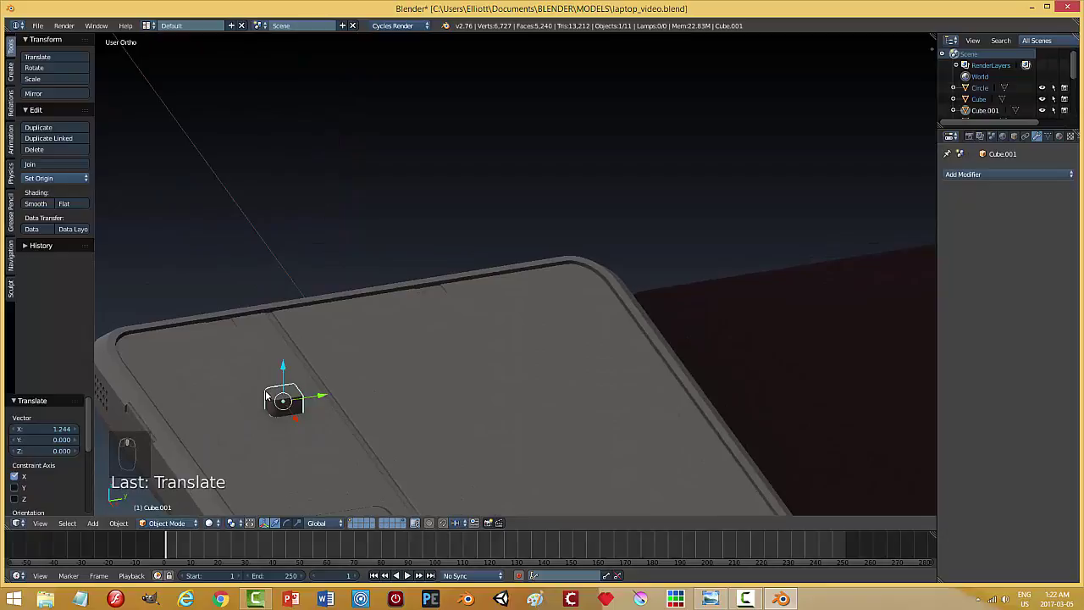
{"action": "key", "text": "r"}
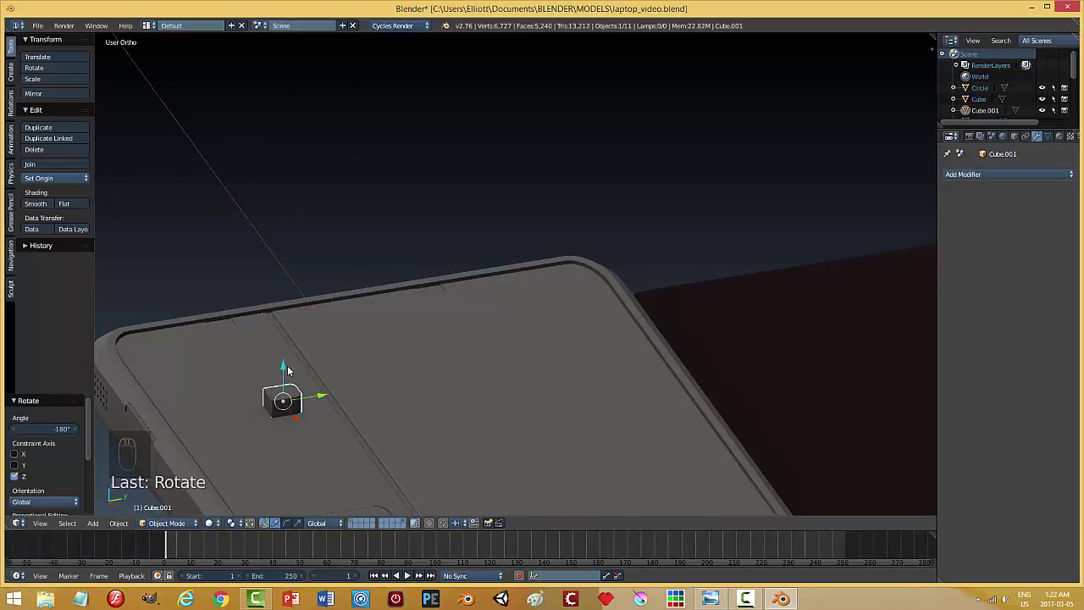
{"action": "right_click", "coordinate": [319, 404]}
Move the block along Y to settle it at the base's front corner.
{"action": "left_click_drag", "start_coordinate": [271, 423], "coordinate": [294, 398]}
{"action": "left_click_drag", "start_coordinate": [294, 398], "coordinate": [501, 381]}
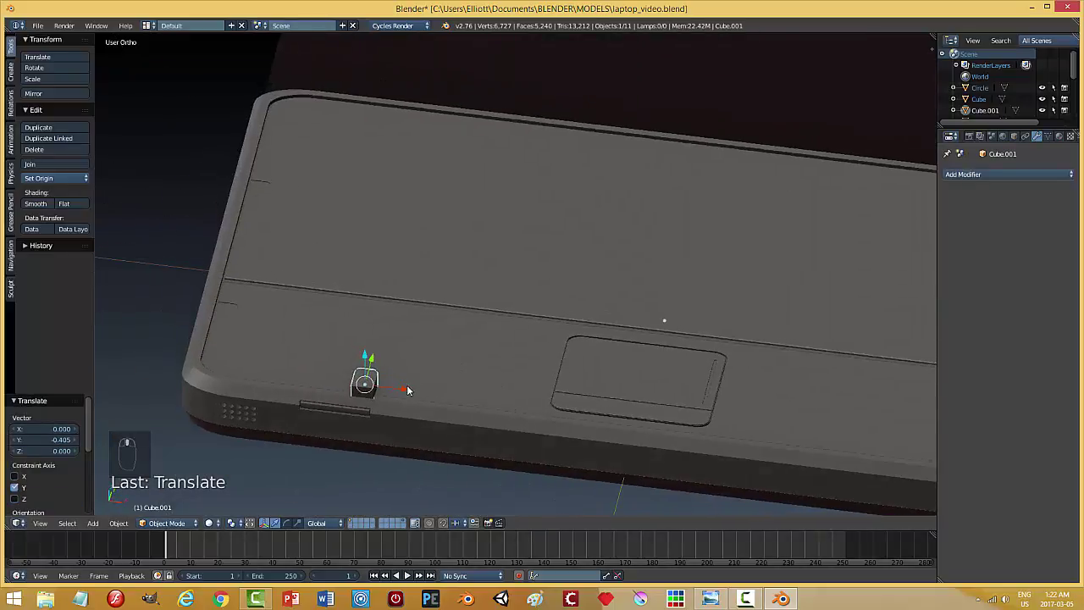
{"action": "left_click_drag", "start_coordinate": [420, 395], "coordinate": [541, 405]}
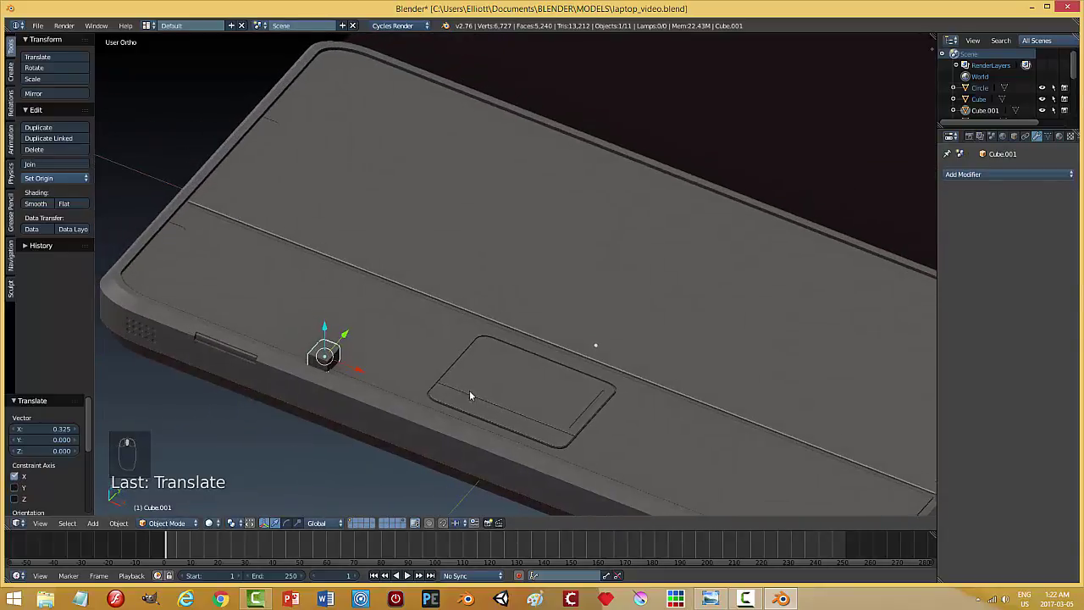
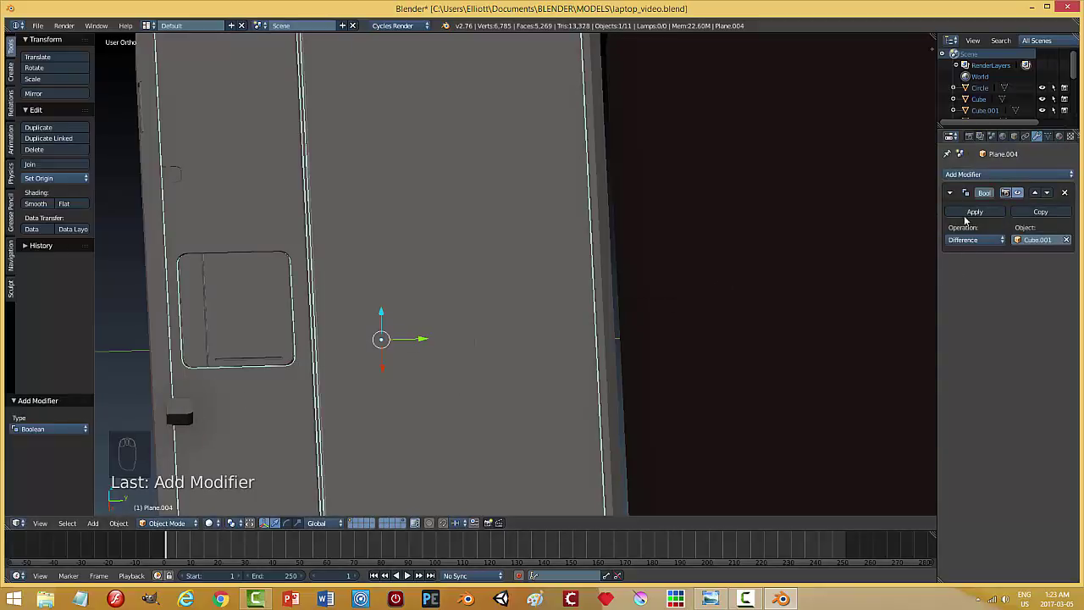
Apply the Boolean cut to deck panel Plane.004, delete cutter Cube.001 and save.
{"action": "left_click_drag", "start_coordinate": [968, 220], "coordinate": [288, 421]}
{"action": "key", "text": "x"}
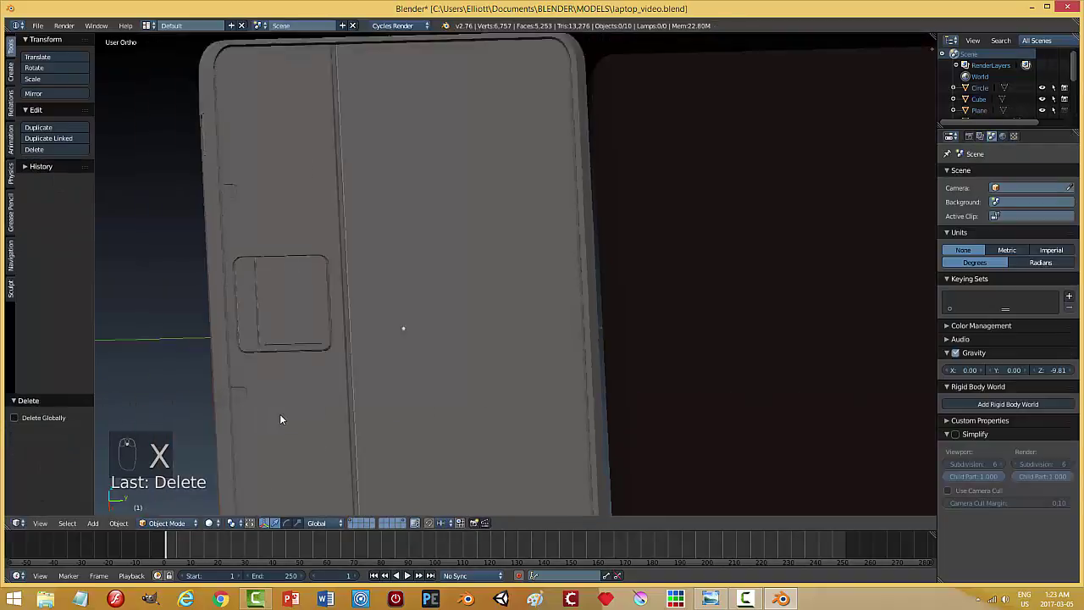
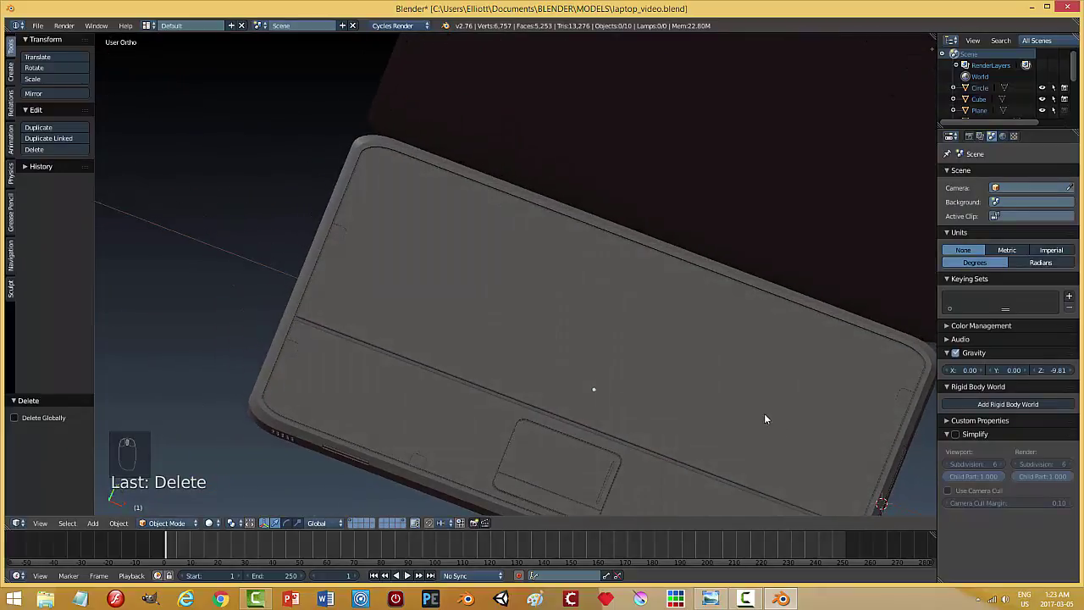
{"action": "key", "text": "ctrl+s"}
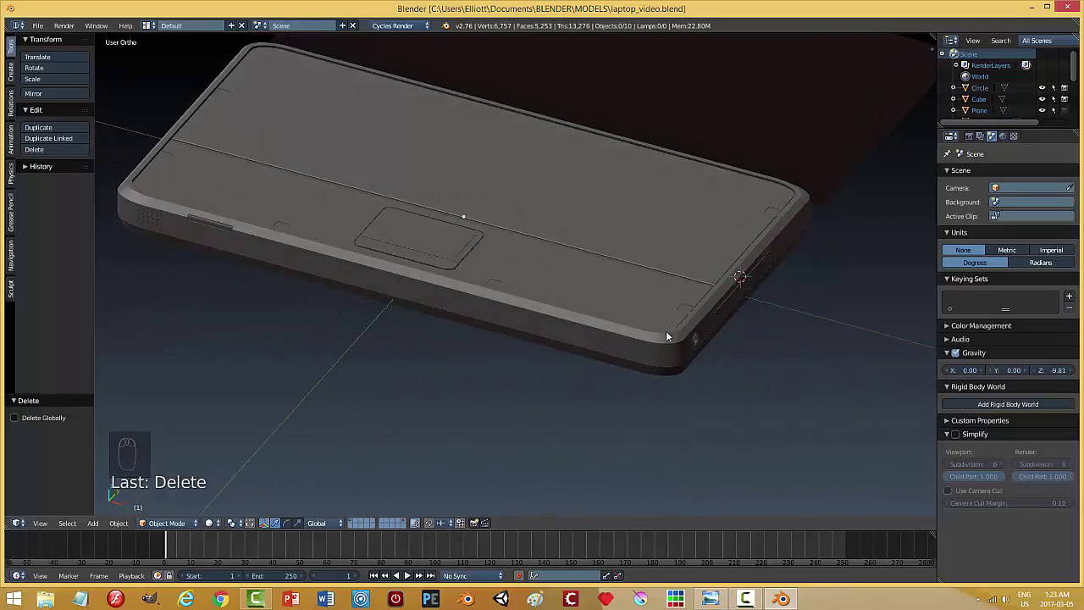
Snap the 3D cursor to deck panel Plane.004 ready for a new object.
{"action": "left_click_drag", "start_coordinate": [547, 278], "coordinate": [707, 300]}
{"action": "key", "text": "shift+a"}
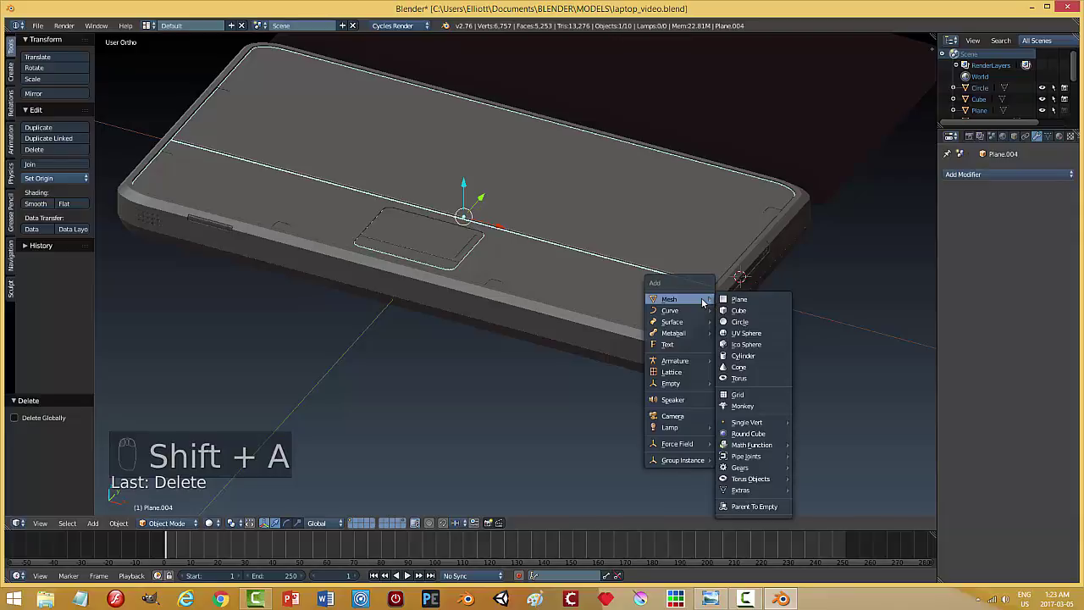
{"action": "key", "text": "shift+s"}
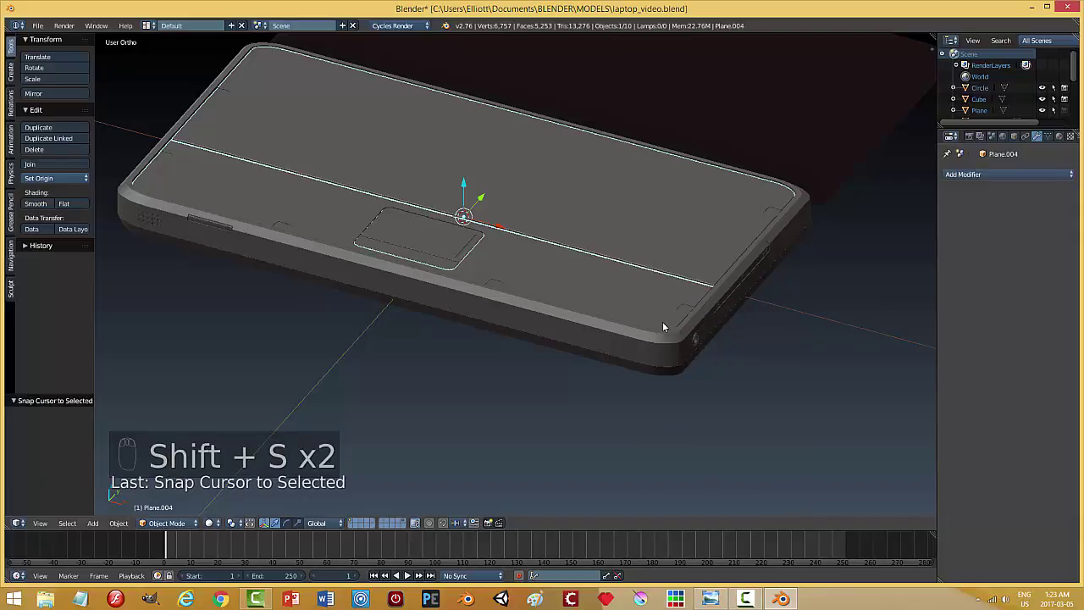
{"action": "left_click_drag", "start_coordinate": [386, 329], "coordinate": [274, 305]}
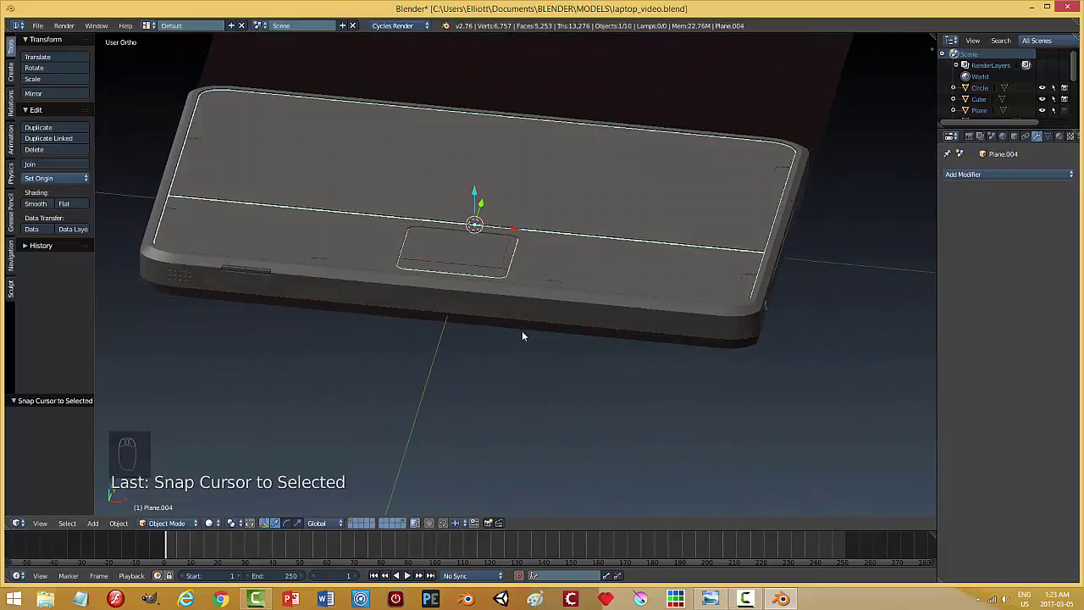
Add a circle, resize it and move it along X in top view onto the deck panel.
{"action": "key", "text": "shift+a"}
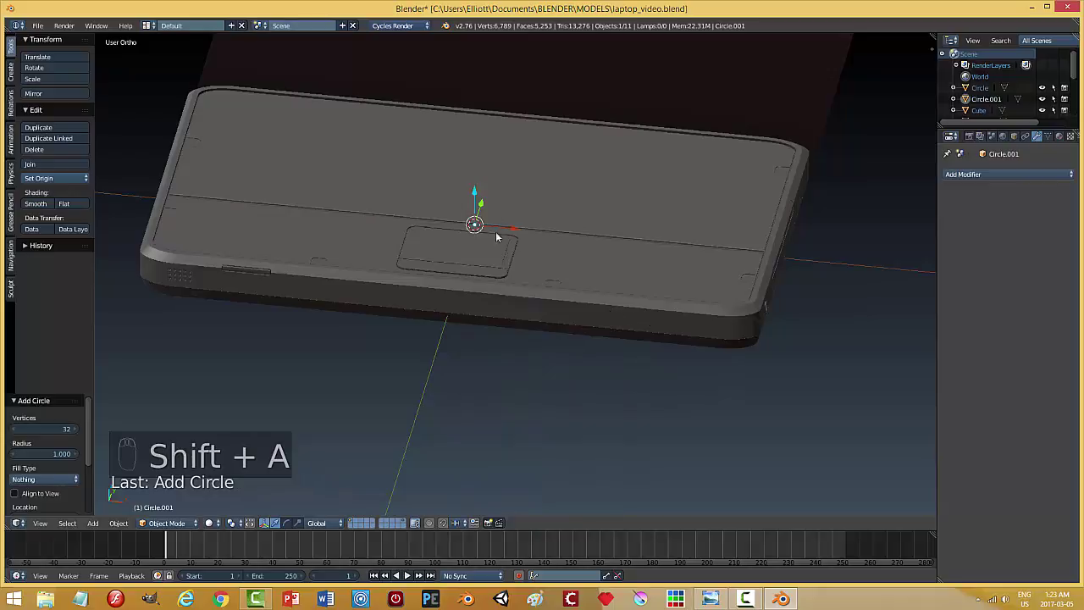
{"action": "left_click_drag", "start_coordinate": [475, 192], "coordinate": [725, 214]}
{"action": "key", "text": "s"}
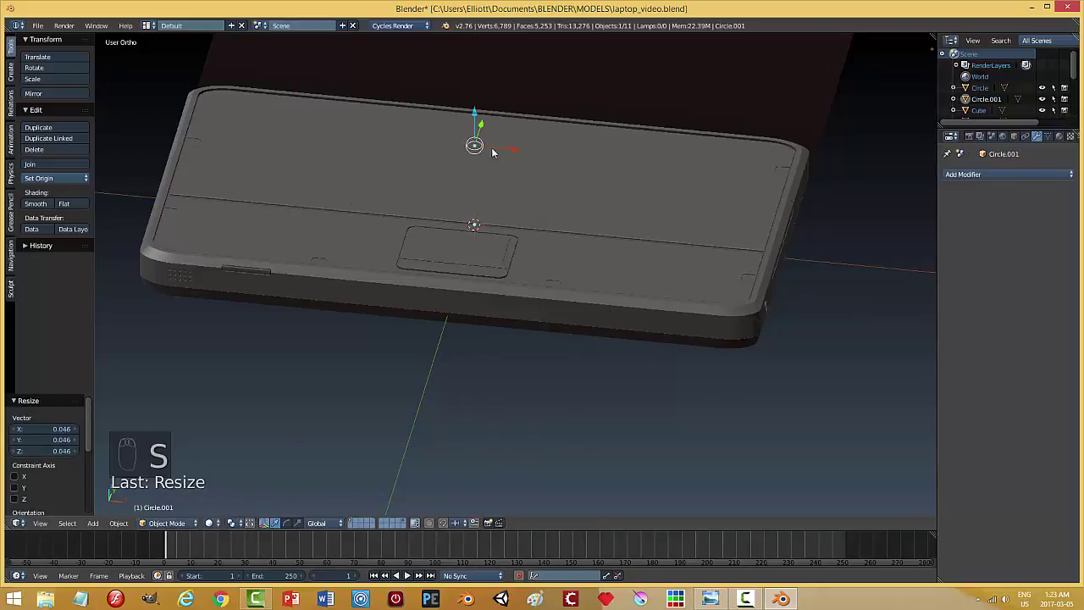
{"action": "left_click_drag", "start_coordinate": [581, 158], "coordinate": [840, 193]}
{"action": "key", "text": "KP_7"}
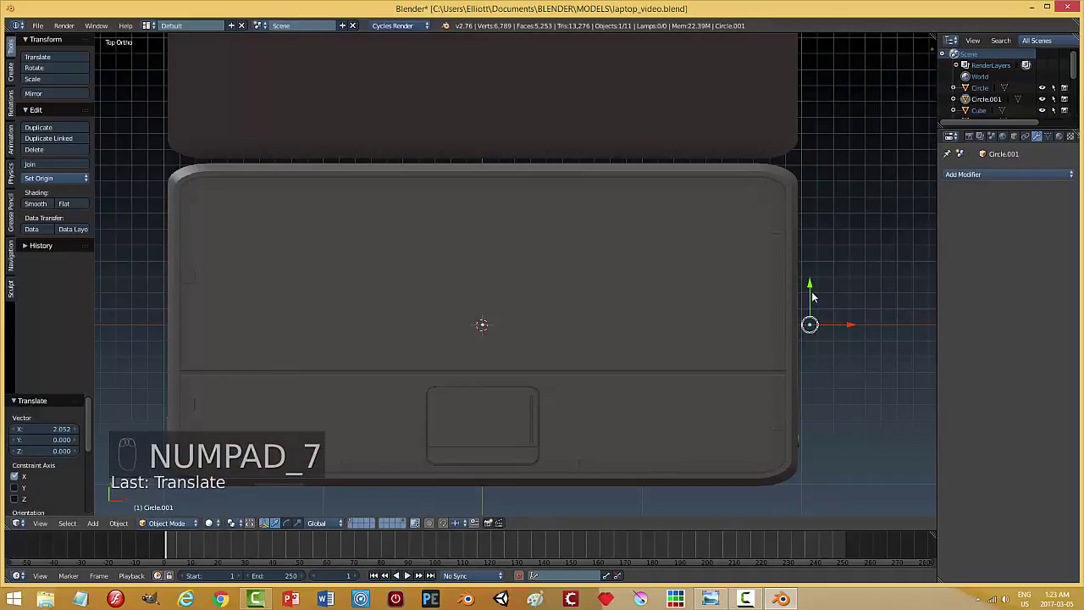
{"action": "left_click_drag", "start_coordinate": [815, 275], "coordinate": [858, 289]}
{"action": "left_click_drag", "start_coordinate": [839, 296], "coordinate": [858, 289]}
{"action": "key", "text": "KP_Decimal"}
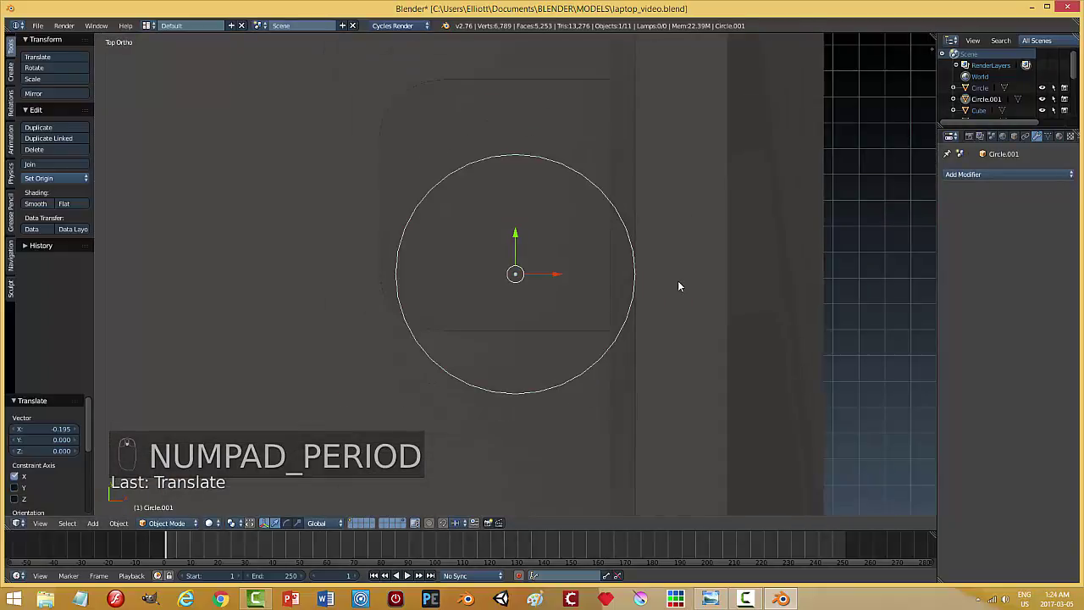
Fine-tune the circle's size and place, then raise it just above the base surface.
{"action": "key", "text": "s"}
{"action": "left_click_drag", "start_coordinate": [522, 204], "coordinate": [574, 196]}
{"action": "key", "text": "s"}
{"action": "left_click_drag", "start_coordinate": [565, 208], "coordinate": [554, 215]}
{"action": "left_click_drag", "start_coordinate": [575, 257], "coordinate": [549, 381]}
{"action": "left_click_drag", "start_coordinate": [542, 218], "coordinate": [533, 340]}
{"action": "key", "text": "KP_Decimal"}
Fill Circle.001, extrude it up along Z into a short disc and bevel its rim into a rounded edge.
{"action": "key", "text": "Tab"}
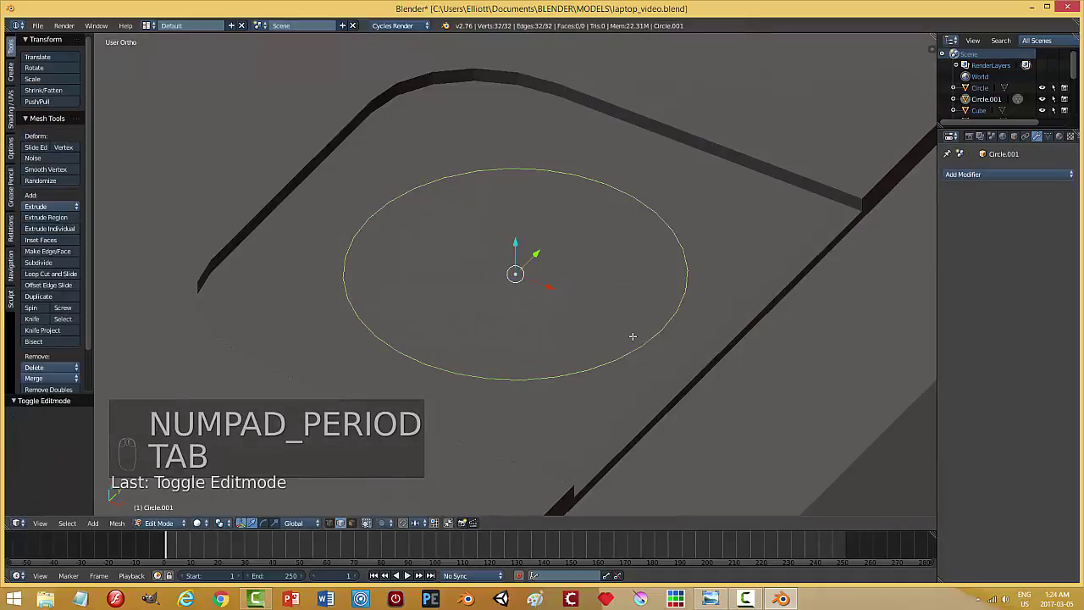
{"action": "key", "text": "f"}
{"action": "key", "text": "e"}
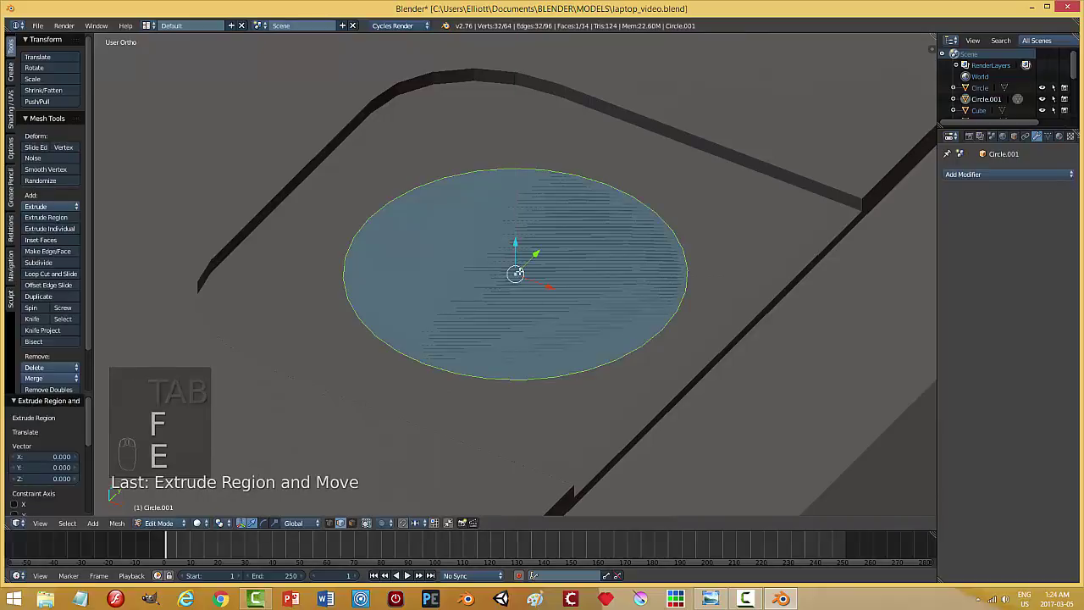
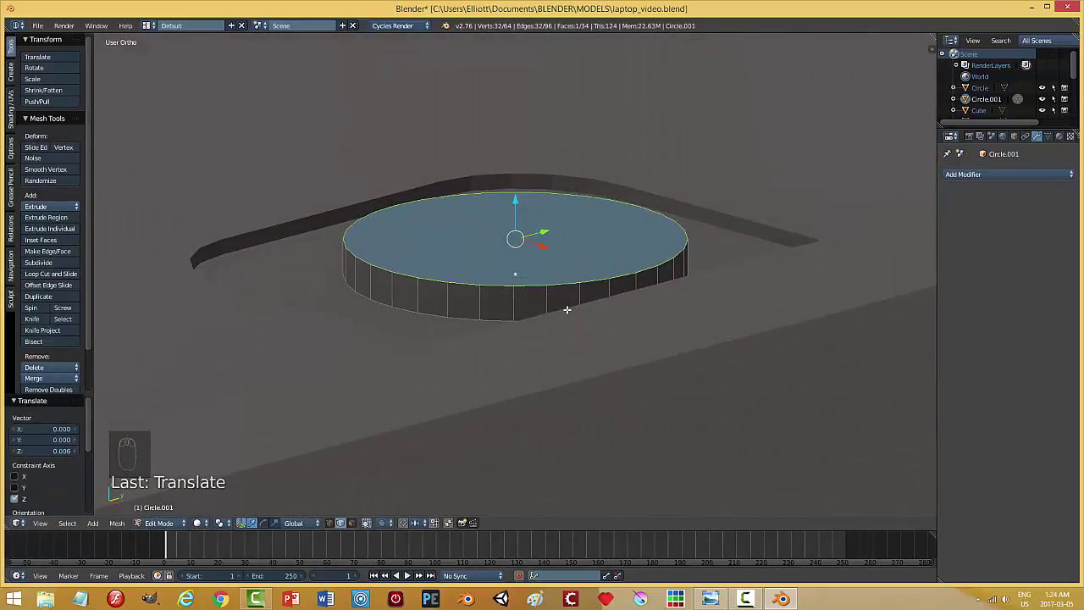
{"action": "key", "text": "ctrl+b"}
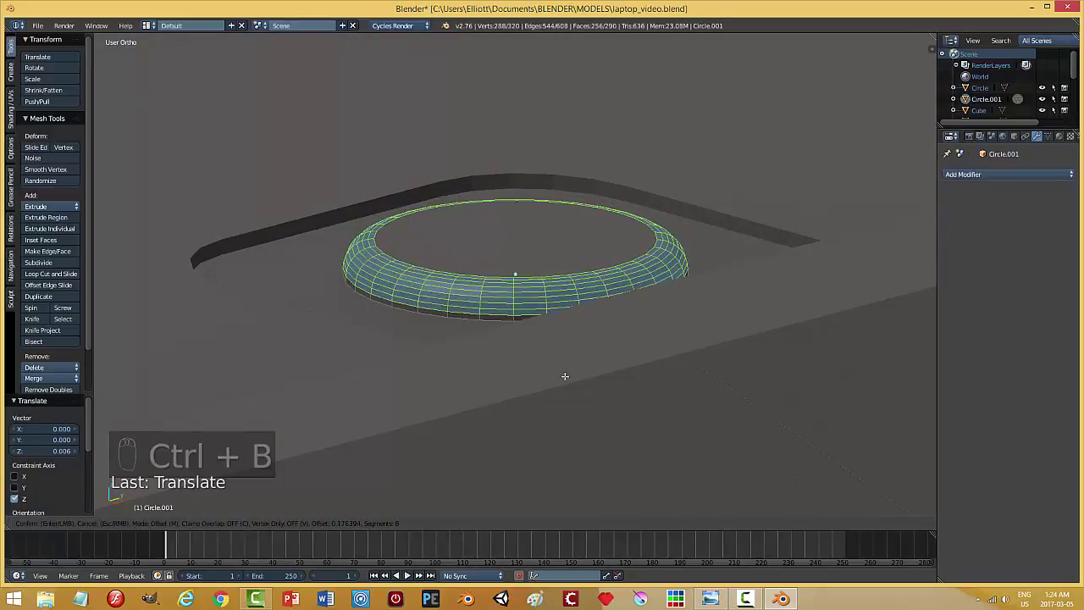
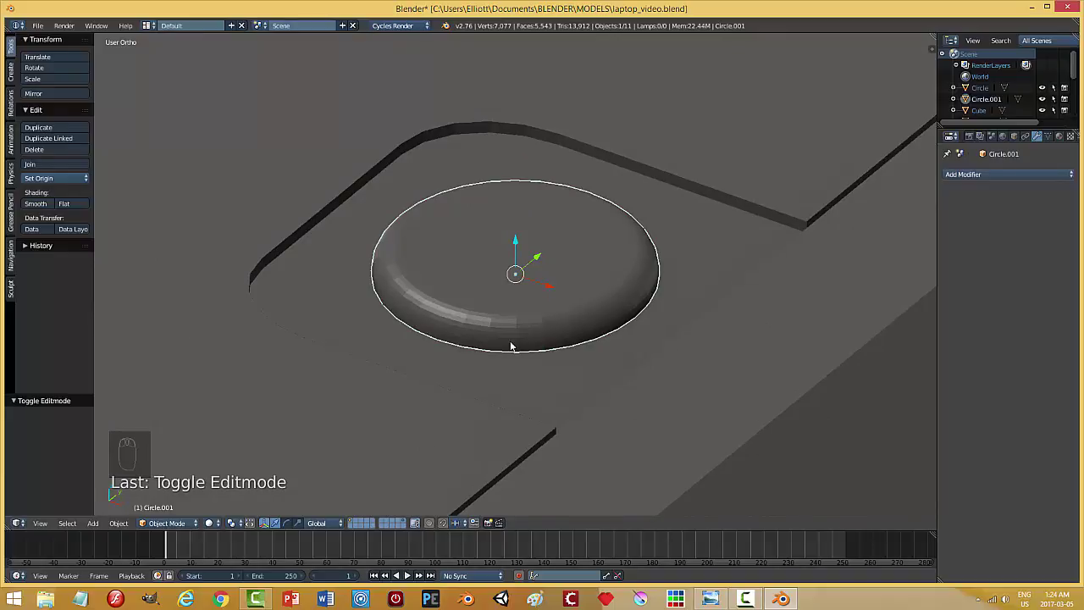
Undo the rounded rim and re-extrude the circle into a plain short raised cylinder.
{"action": "key", "text": "ctrl+z"}
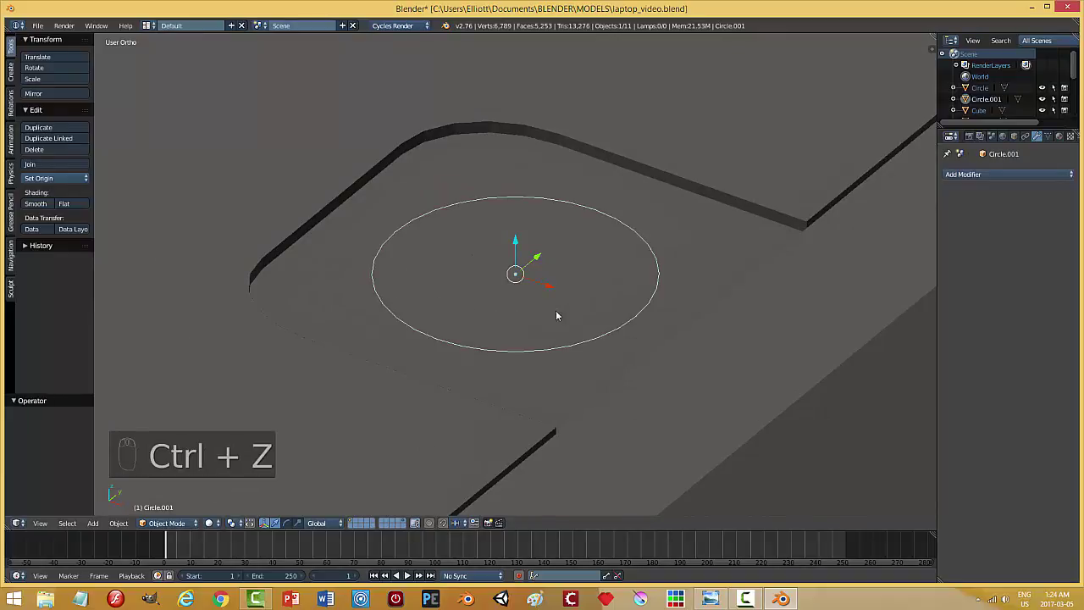
{"action": "key", "text": "Tab"}
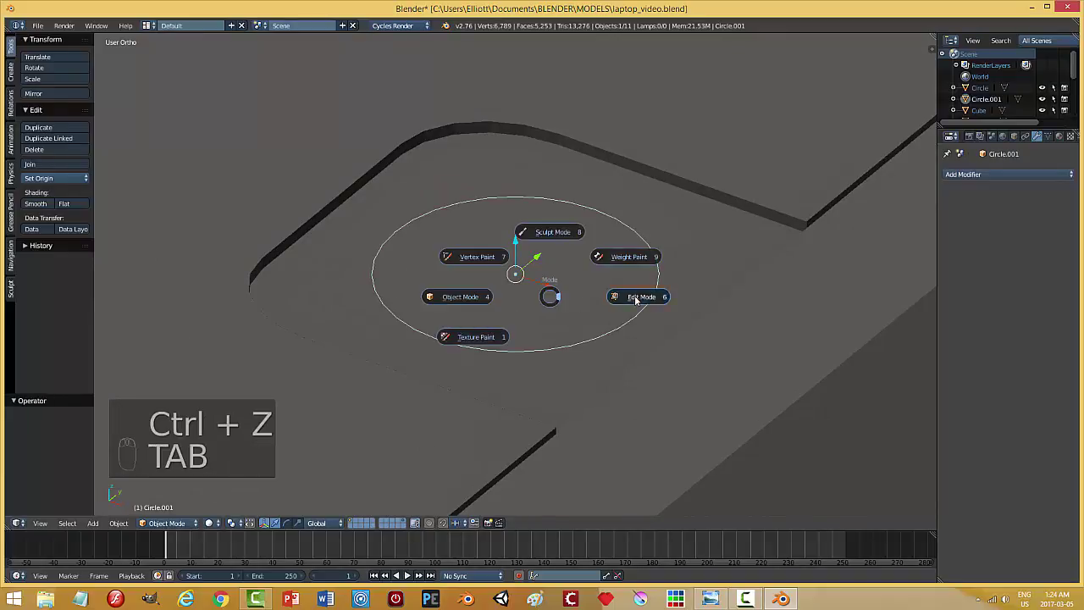
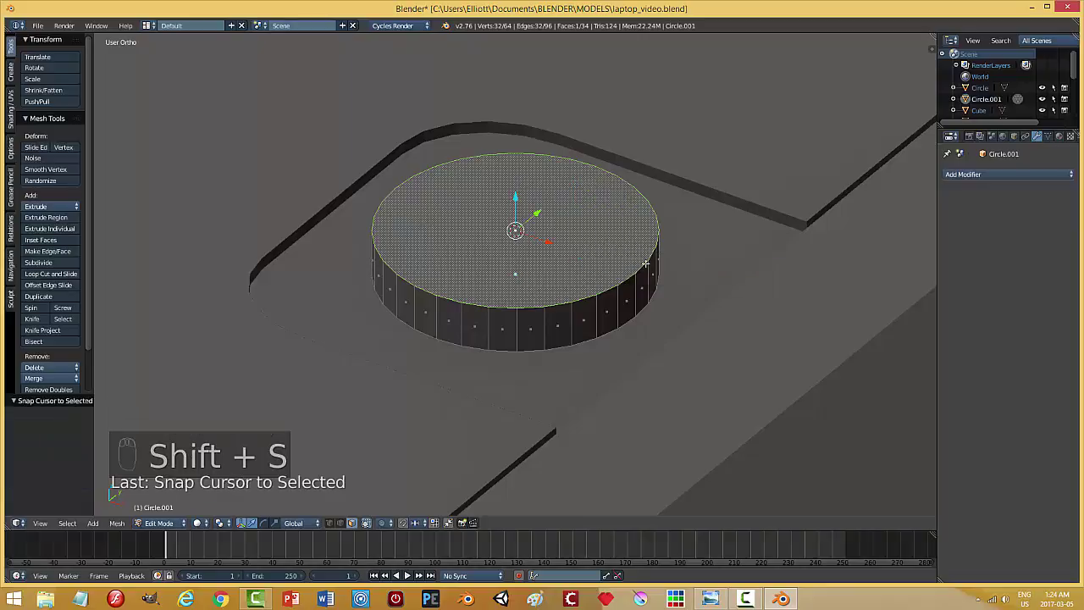
{"action": "key", "text": "a"}
{"action": "key", "text": "Tab"}
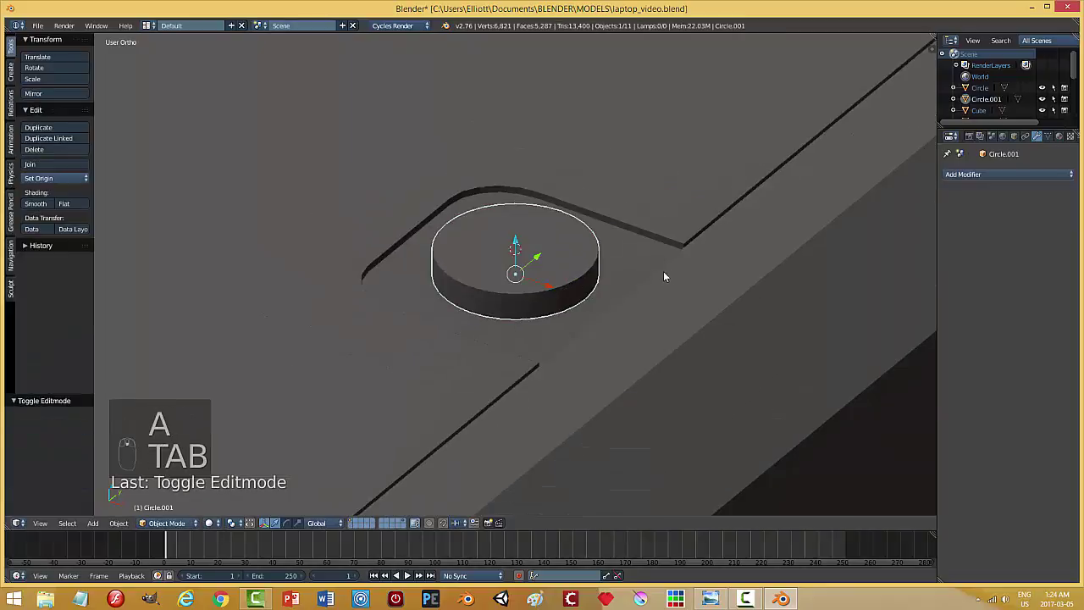
Add a cube at the button and stretch it along X into a long thin bar.
{"action": "key", "text": "shift+a"}
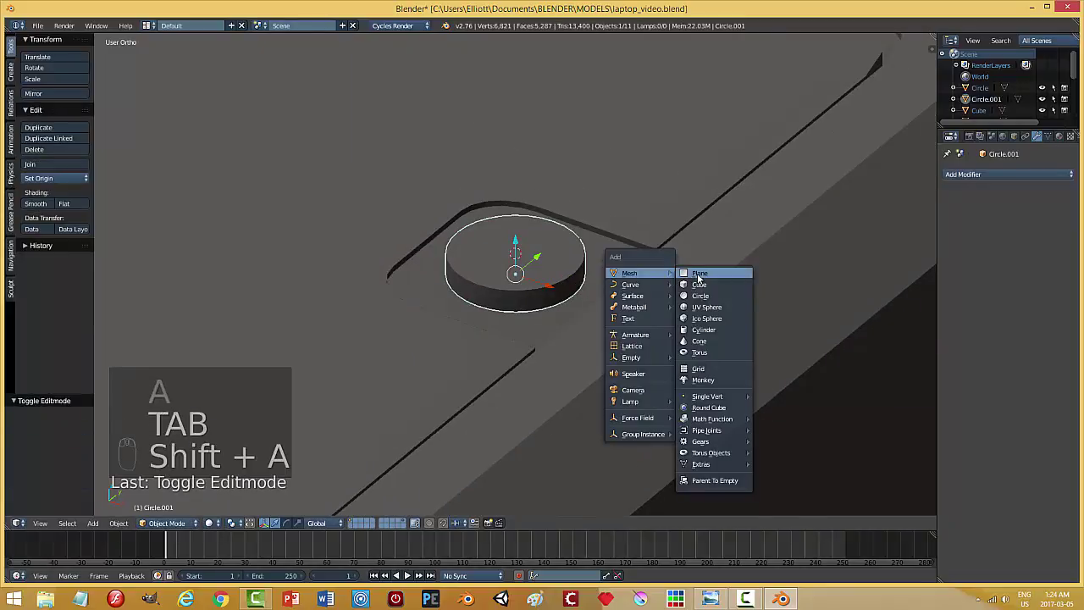
{"action": "key", "text": "s"}
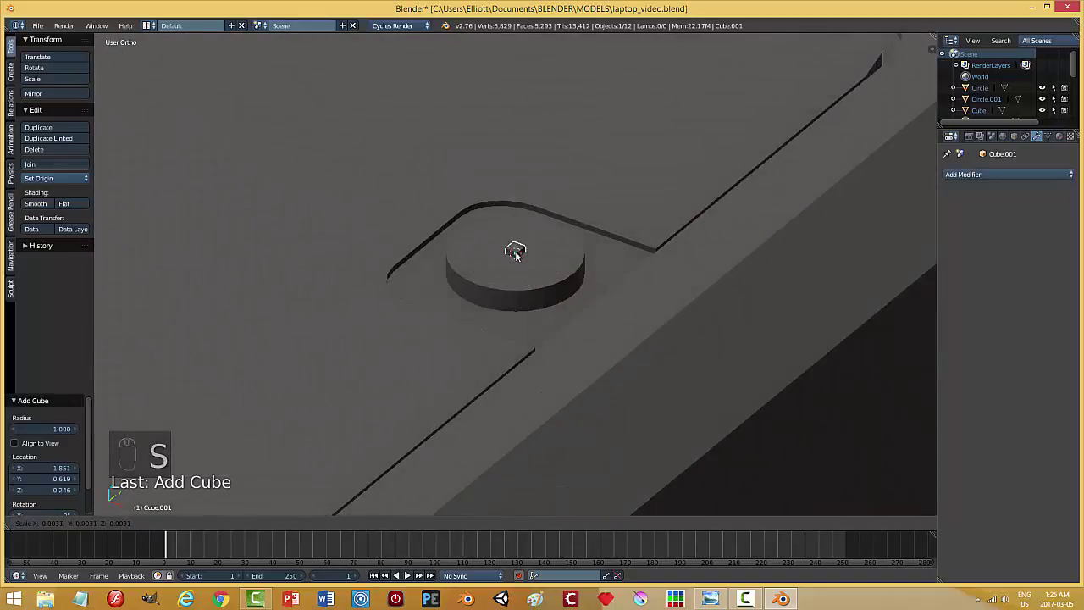
{"action": "left_click_drag", "start_coordinate": [552, 308], "coordinate": [209, 355]}
{"action": "key", "text": "s"}
{"action": "key", "text": "s"}
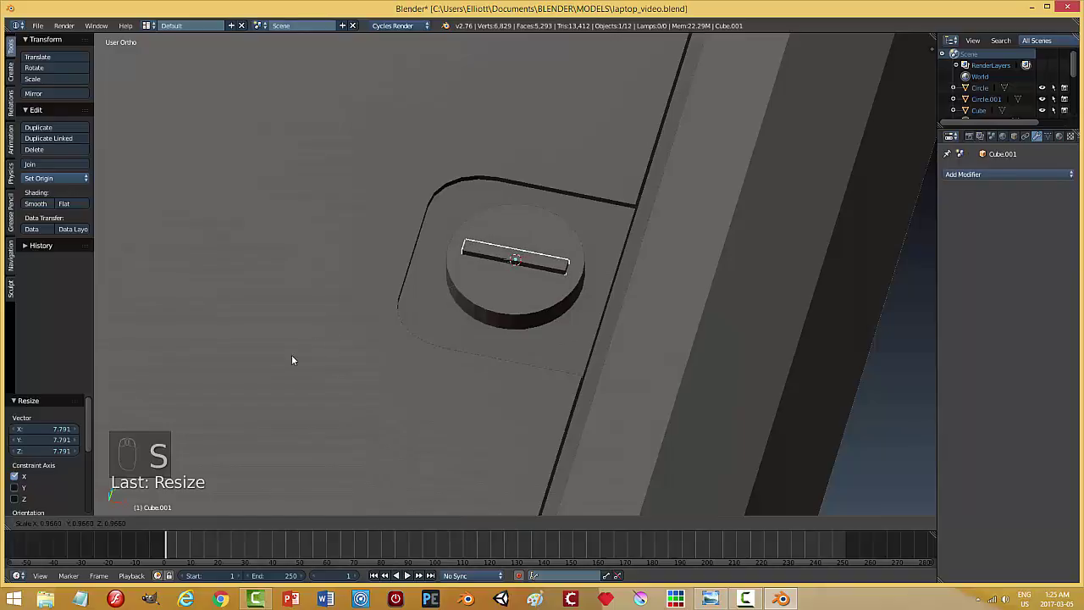
{"action": "left_click_drag", "start_coordinate": [473, 365], "coordinate": [372, 340]}
{"action": "left_click_drag", "start_coordinate": [521, 217], "coordinate": [501, 225]}
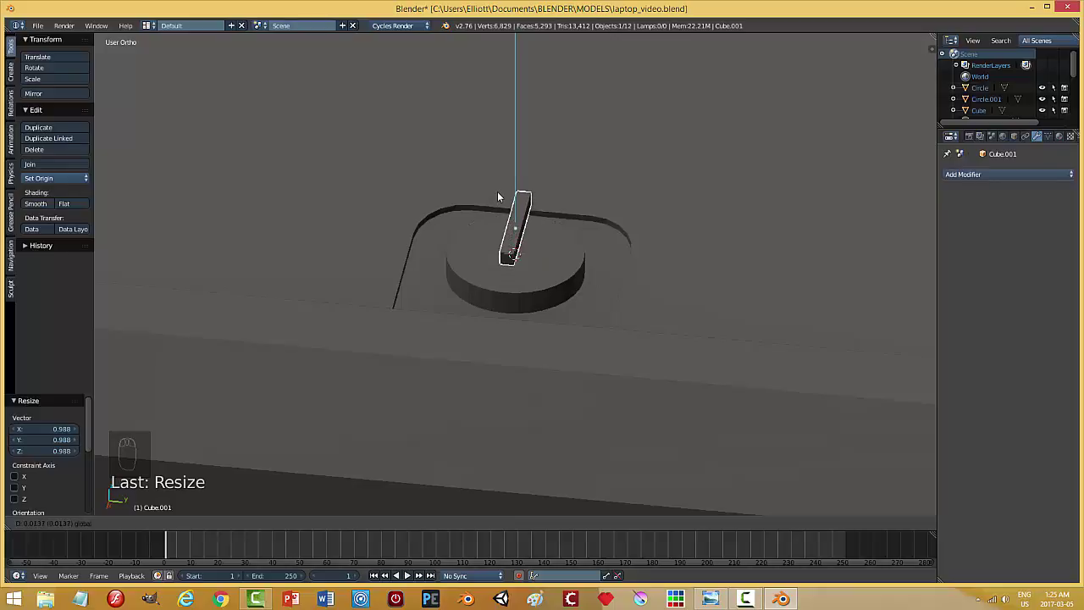
Lower the bar along Z so it sinks through the round button.
{"action": "key", "text": "s"}
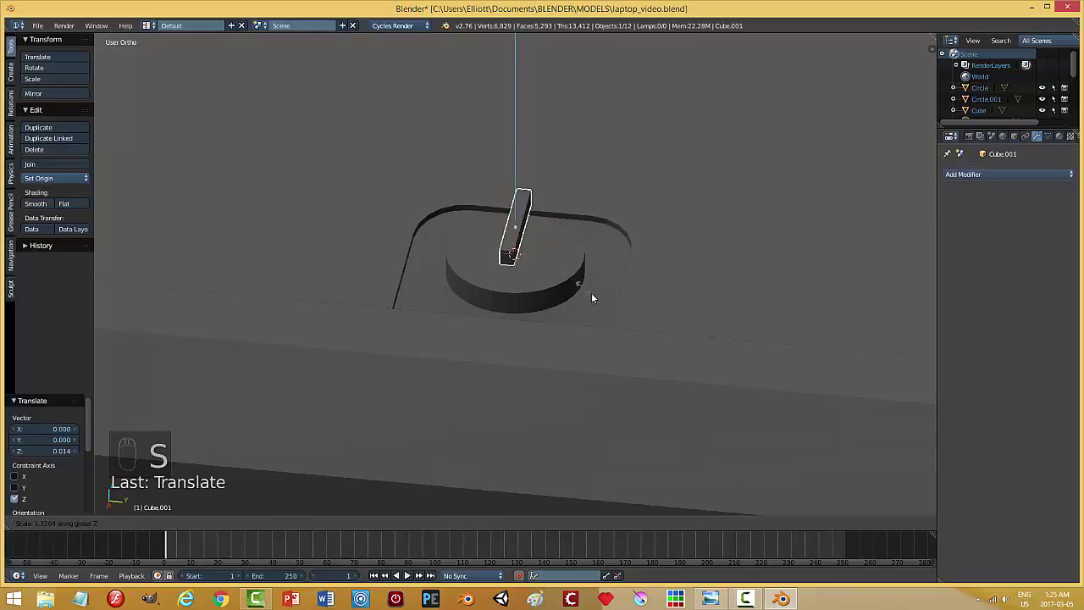
{"action": "left_click_drag", "start_coordinate": [521, 201], "coordinate": [643, 249]}
{"action": "left_click_drag", "start_coordinate": [572, 255], "coordinate": [582, 281]}
{"action": "key", "text": "s"}
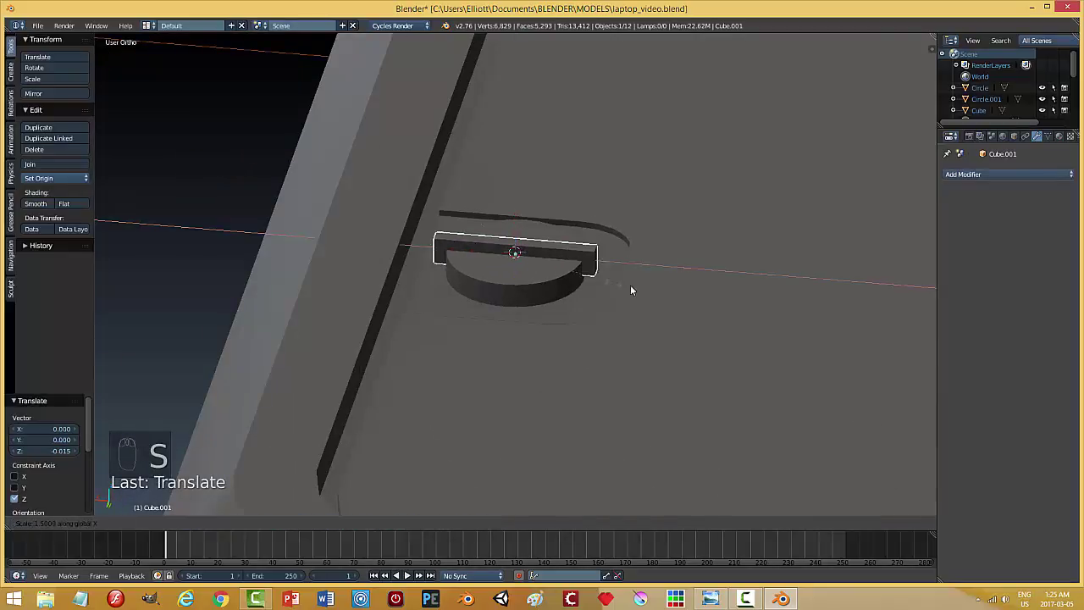
{"action": "left_click_drag", "start_coordinate": [649, 302], "coordinate": [519, 214]}
{"action": "left_click_drag", "start_coordinate": [518, 214], "coordinate": [609, 288]}
{"action": "middle_click", "coordinate": [655, 264]}
{"action": "middle_click", "coordinate": [610, 288]}
Lengthen the bar across the button and set it as the Boolean difference cutter on Circle.001.
{"action": "key", "text": "s"}
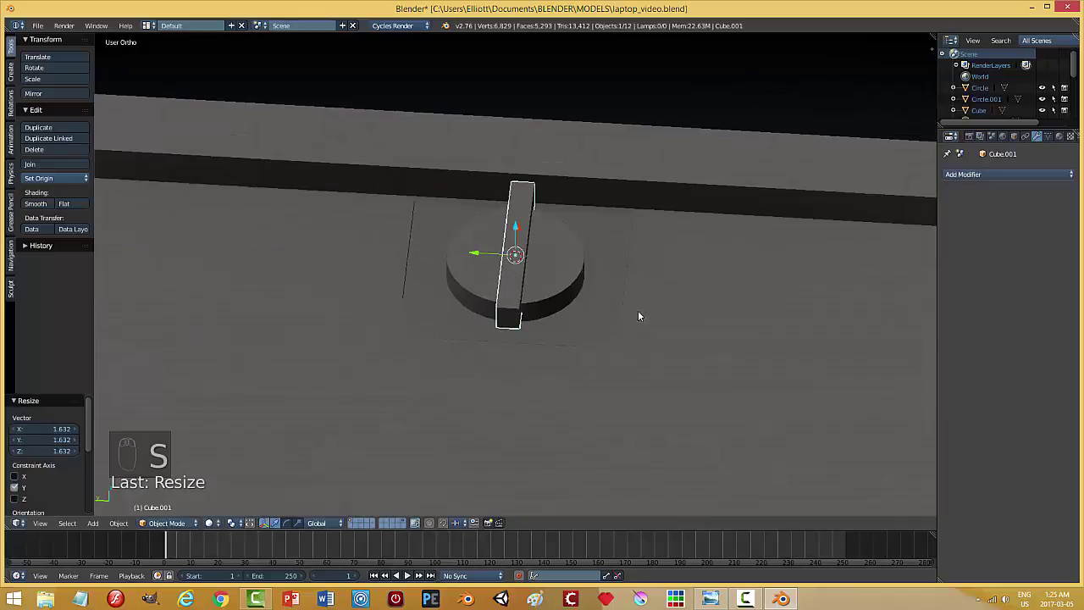
{"action": "left_click_drag", "start_coordinate": [530, 278], "coordinate": [905, 226]}
{"action": "left_click_drag", "start_coordinate": [905, 226], "coordinate": [655, 290]}
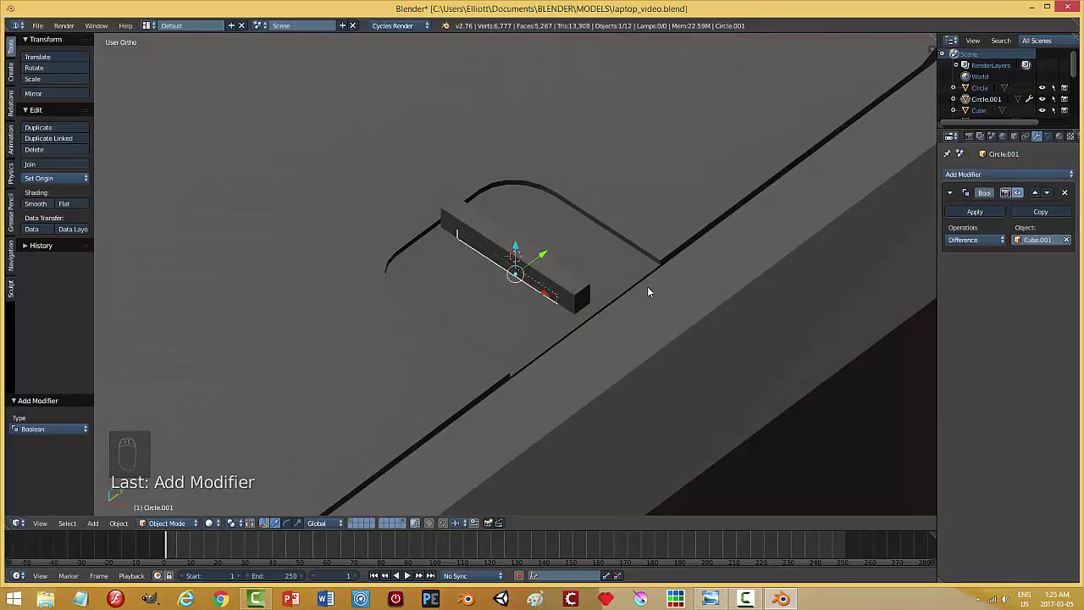
Undo the applied Boolean cut and lift Cube.001 vertically clear of the button.
{"action": "key", "text": "Escape"}
{"action": "key", "text": "ctrl+z"}
{"action": "key", "text": "ctrl+z"}
{"action": "left_click_drag", "start_coordinate": [583, 255], "coordinate": [524, 201]}
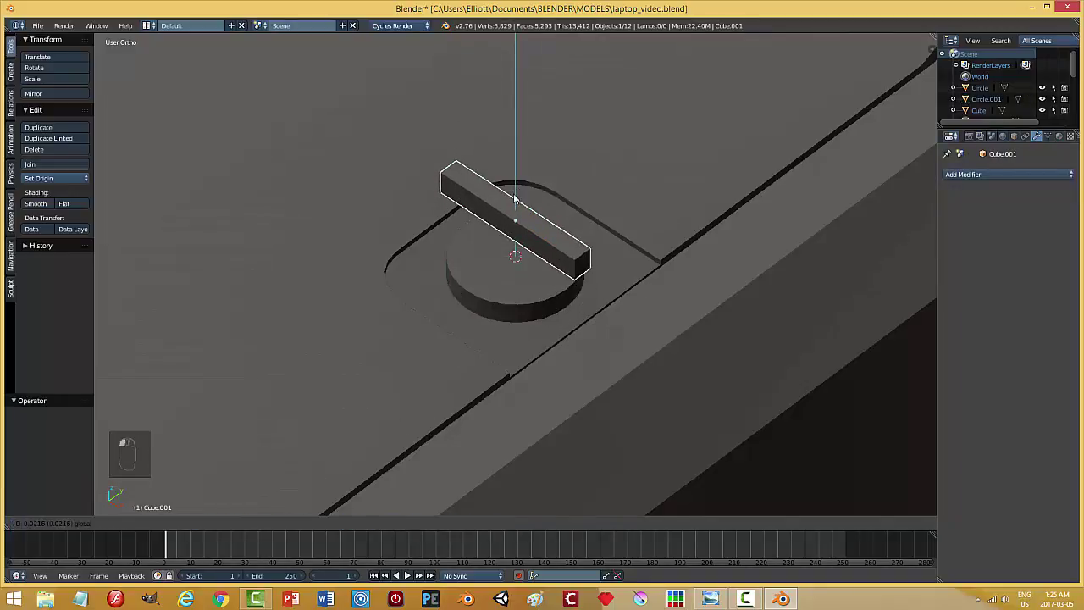
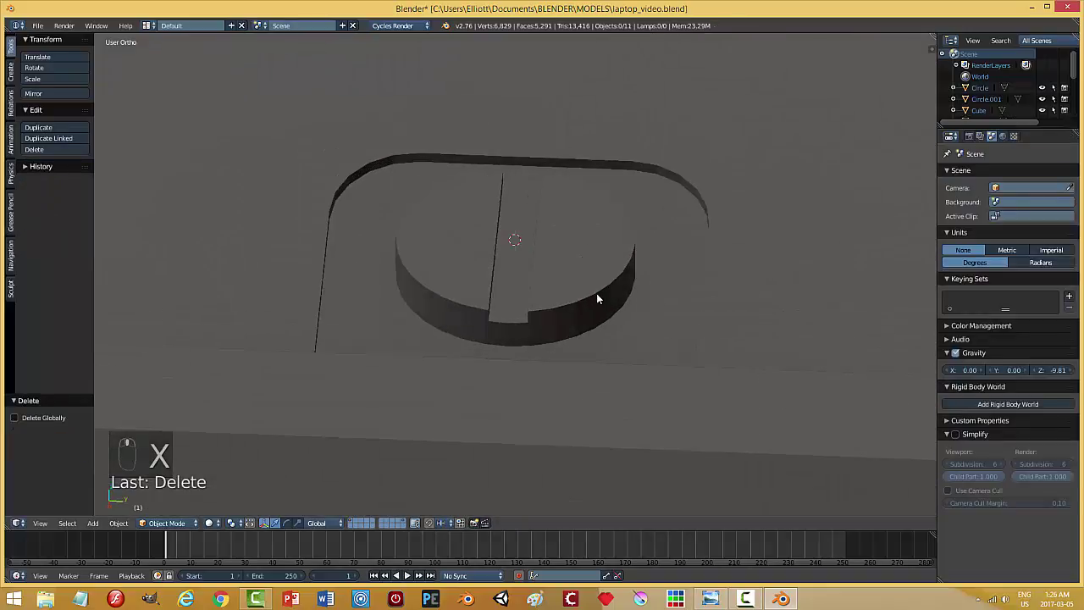
Bevel the slot edges of Circle.001 slightly and delete its underside face.
{"action": "key", "text": "Tab"}
{"action": "key", "text": "Tab"}
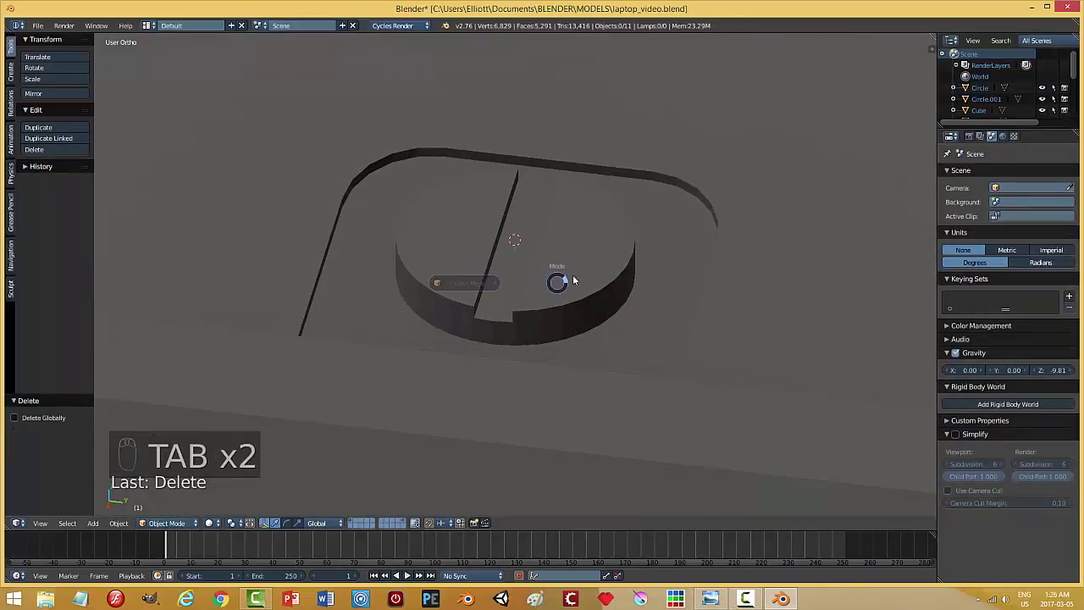
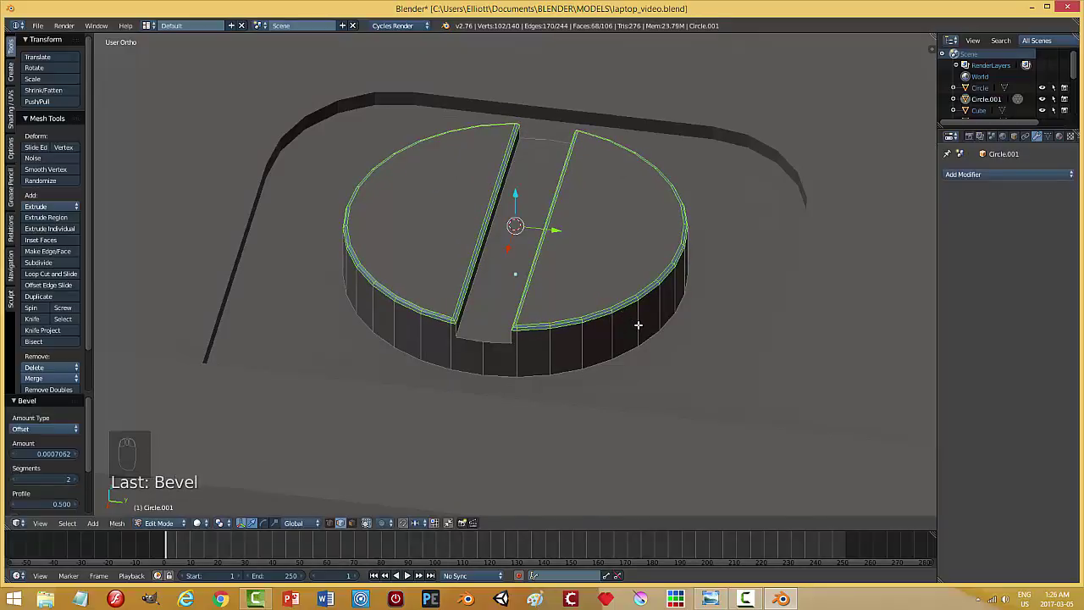
{"action": "key", "text": "a"}
{"action": "key", "text": "Tab"}
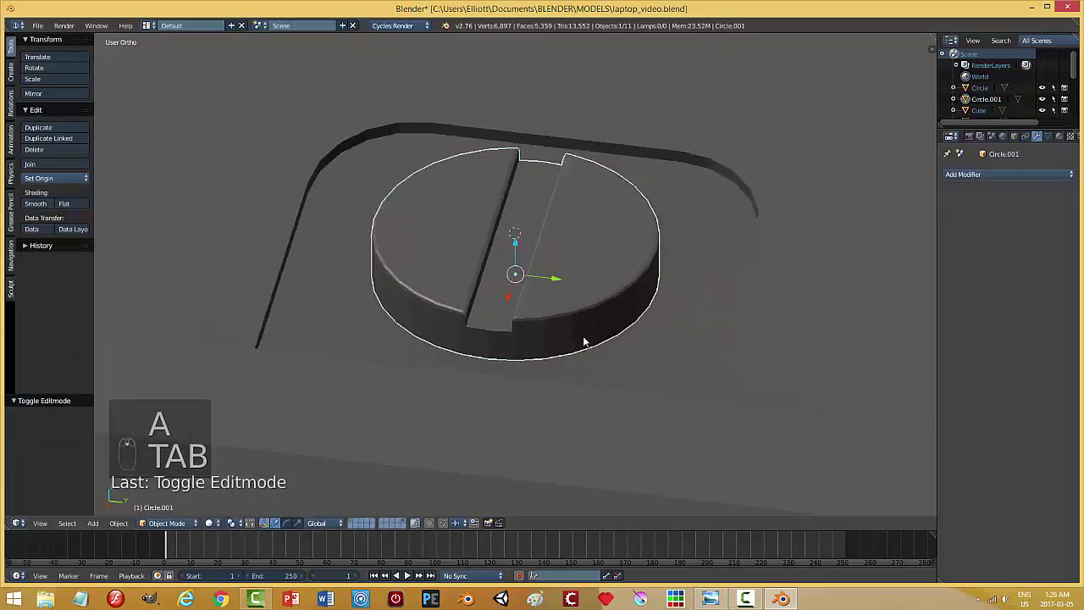
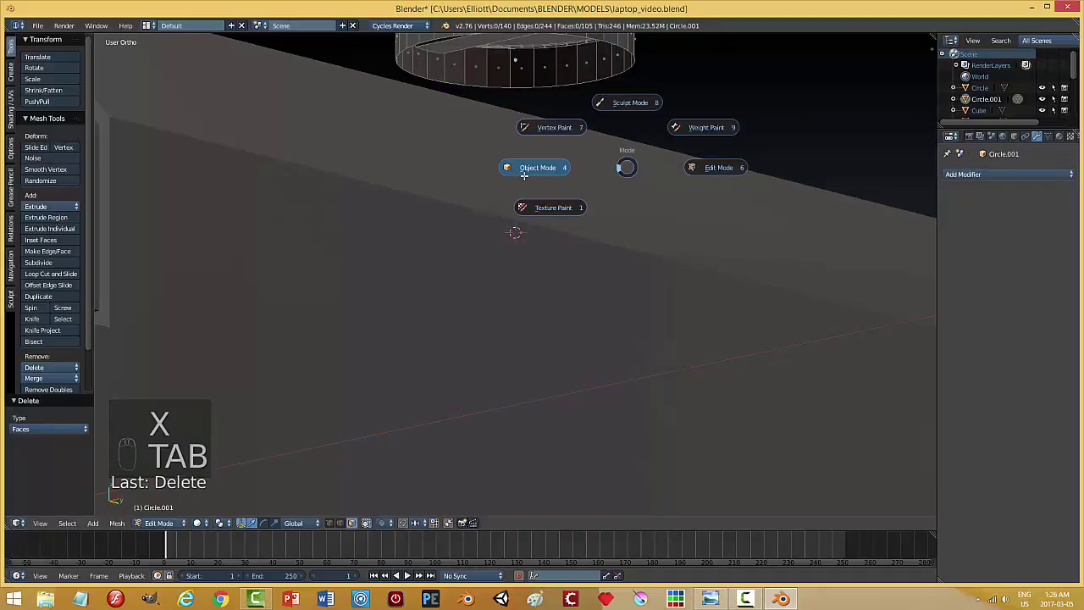
{"action": "left_click_drag", "start_coordinate": [600, 231], "coordinate": [619, 148]}
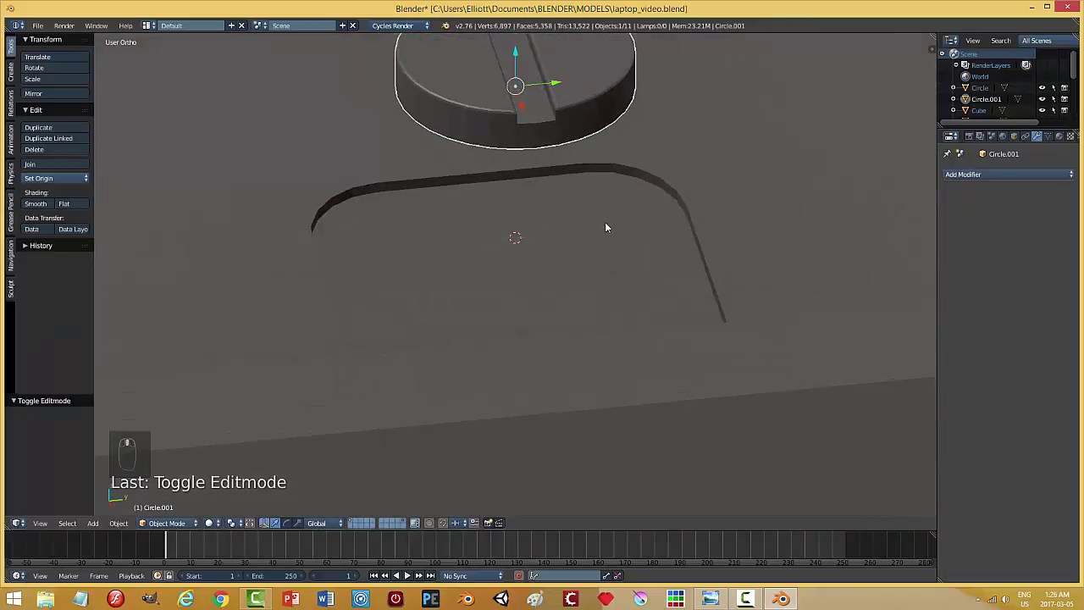
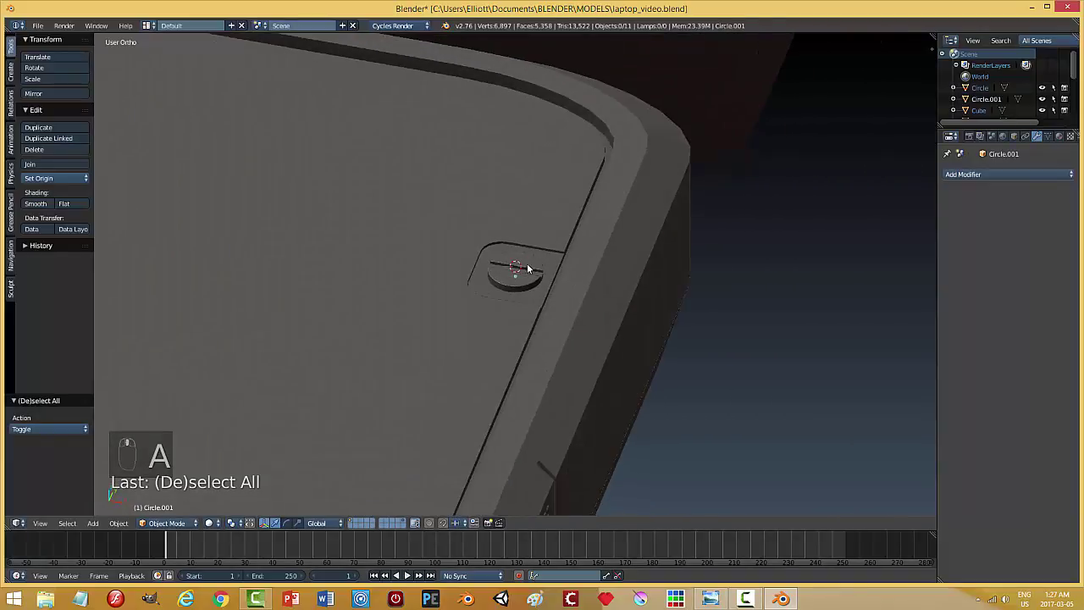
From Top view, duplicate the slotted button and slide the rotated copy along Y down the laptop edge.
{"action": "left_click_drag", "start_coordinate": [531, 263], "coordinate": [605, 340]}
{"action": "key", "text": "KP_7"}
{"action": "left_click", "coordinate": [605, 341]}
{"action": "left_click_drag", "start_coordinate": [605, 341], "coordinate": [605, 340]}
{"action": "key", "text": "r"}
{"action": "left_click_drag", "start_coordinate": [675, 325], "coordinate": [731, 326]}
{"action": "key", "text": "shift+d"}
{"action": "left_click_drag", "start_coordinate": [601, 133], "coordinate": [584, 393]}
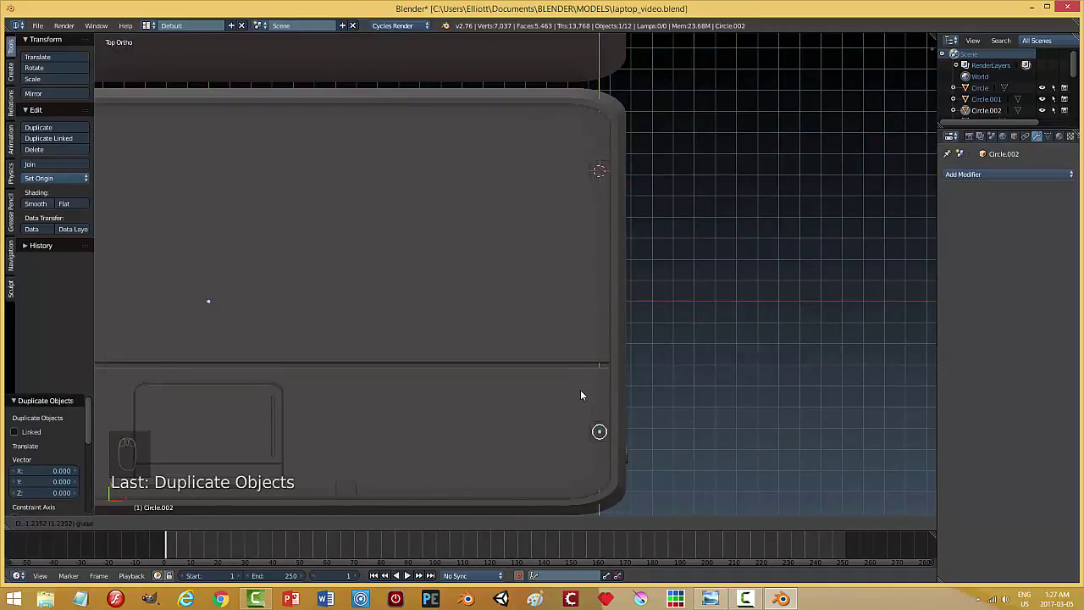
{"action": "key", "text": "KP_Decimal"}
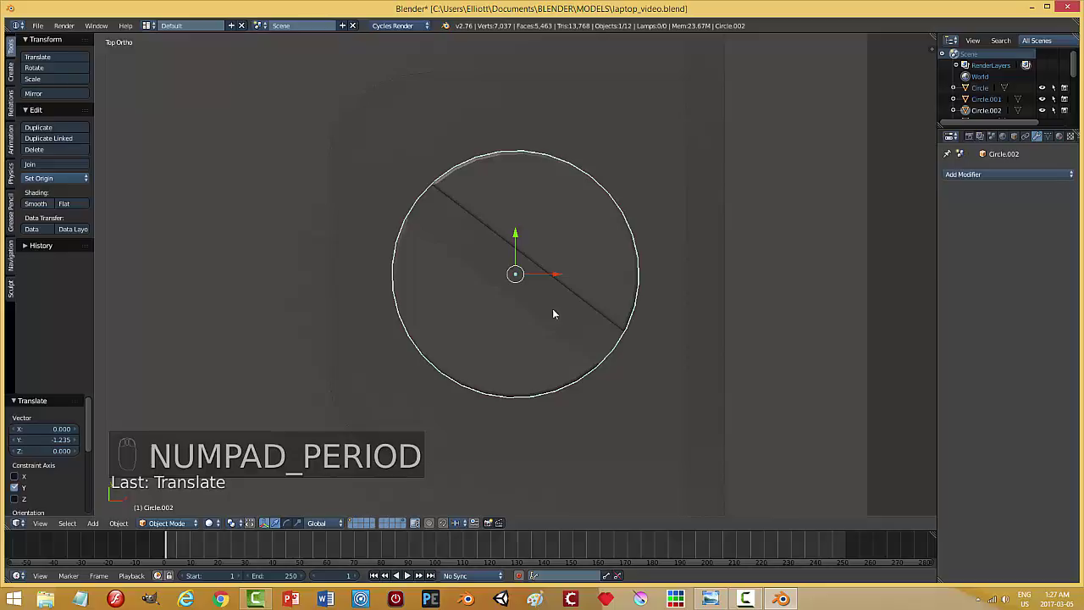
{"action": "left_click_drag", "start_coordinate": [562, 325], "coordinate": [626, 247]}
{"action": "key", "text": "r"}
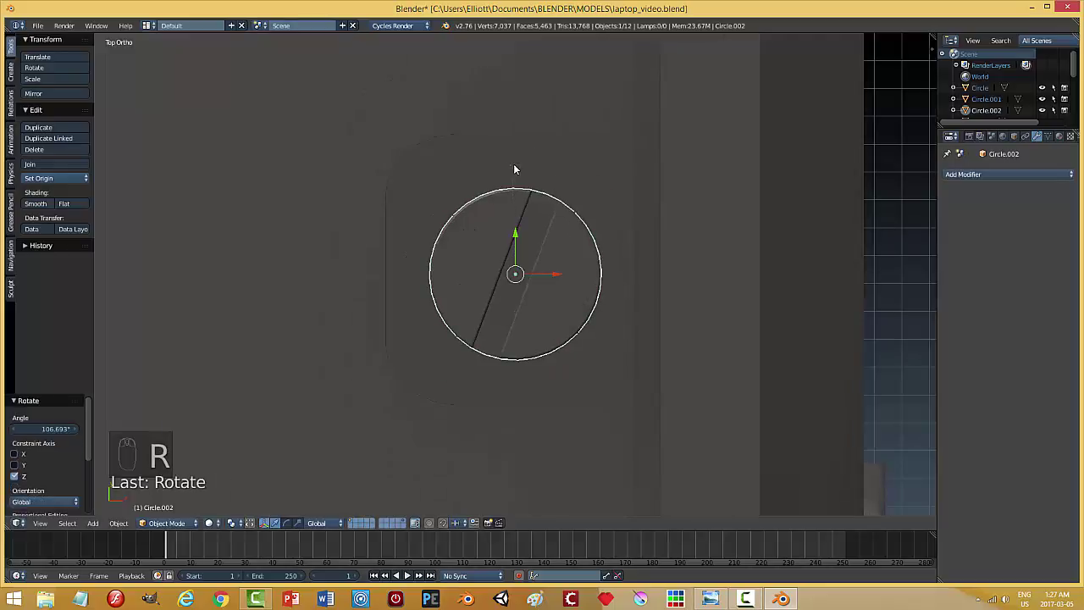
{"action": "middle_click", "coordinate": [564, 354]}
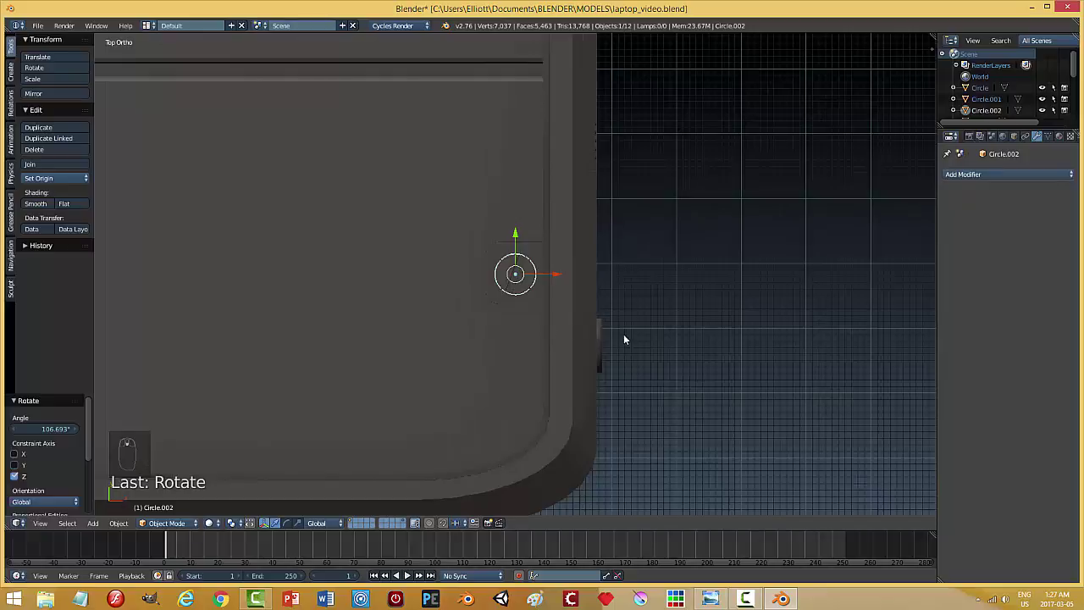
Make a second copy of the button and position it near the bottom corner of the deck.
{"action": "key", "text": "shift+d"}
{"action": "left_click_drag", "start_coordinate": [554, 273], "coordinate": [417, 304]}
{"action": "left_click_drag", "start_coordinate": [455, 274], "coordinate": [437, 356]}
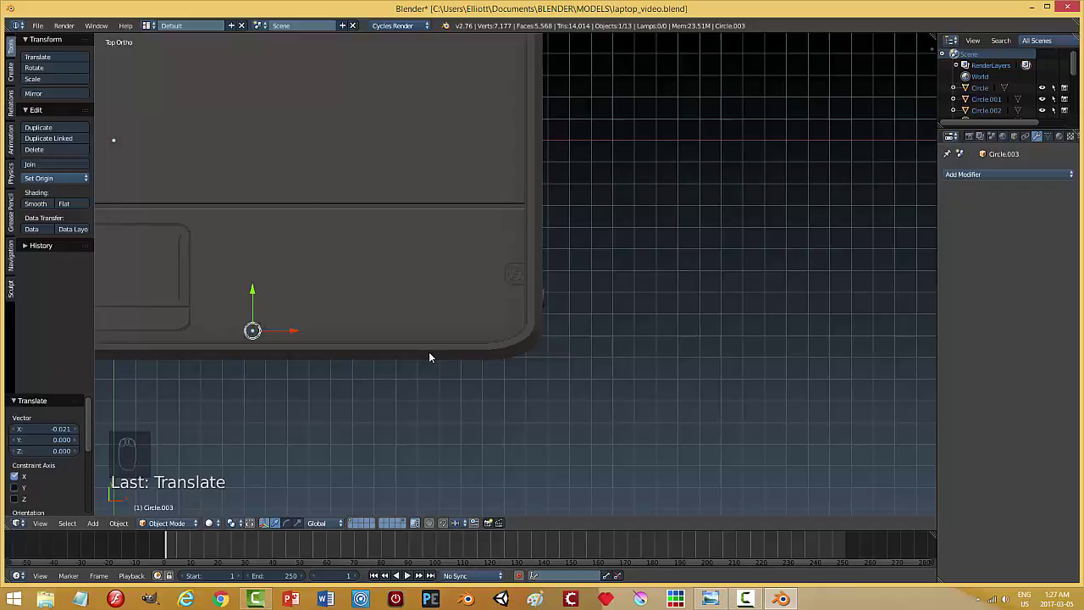
{"action": "key", "text": "KP_Decimal"}
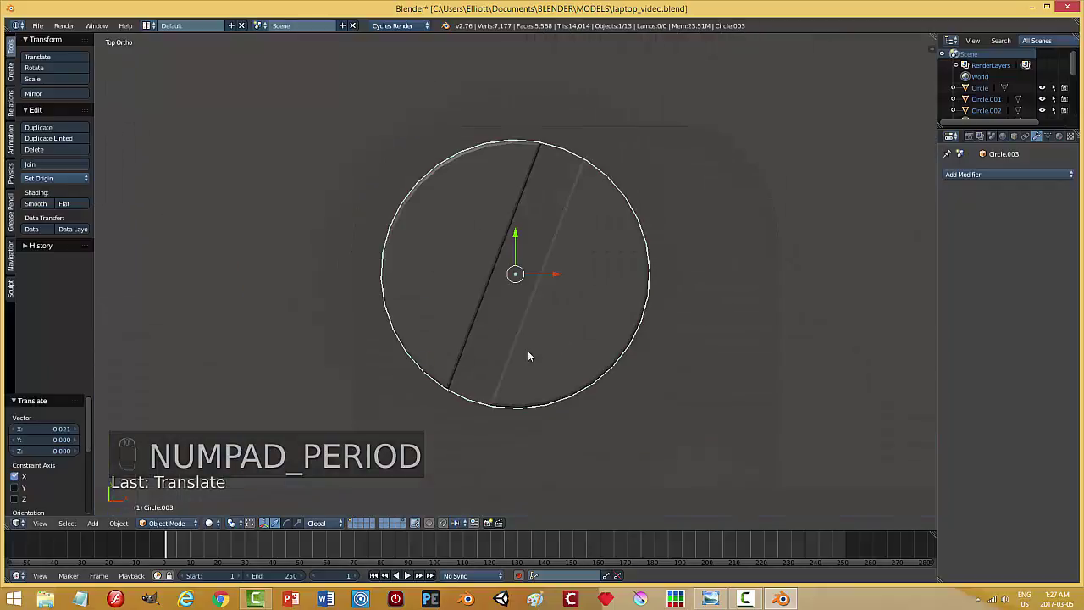
{"action": "left_click_drag", "start_coordinate": [558, 279], "coordinate": [600, 282]}
{"action": "key", "text": "r"}
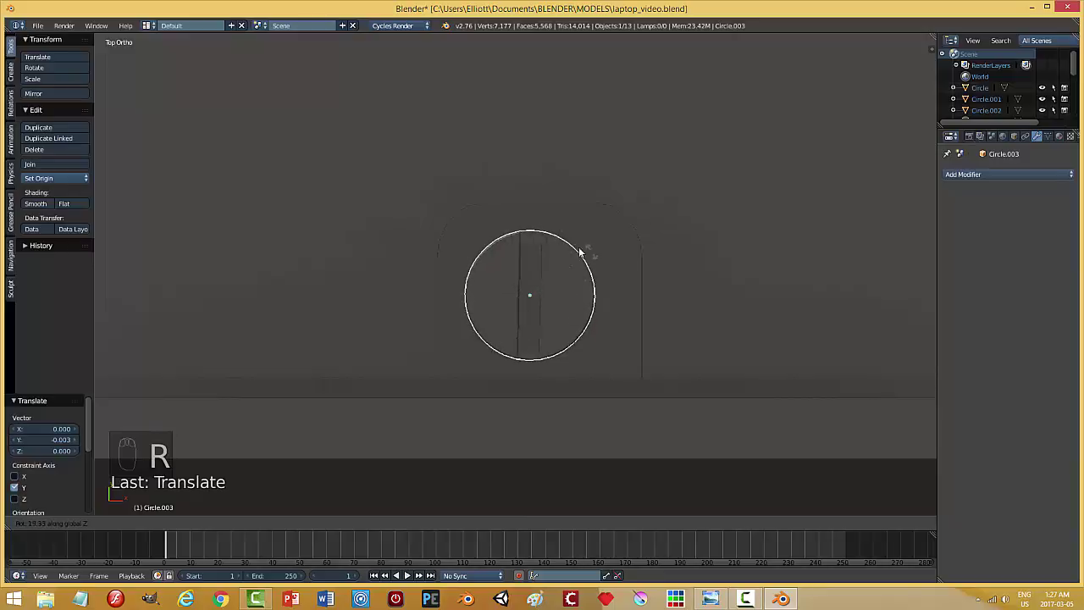
{"action": "left_click_drag", "start_coordinate": [590, 316], "coordinate": [716, 320]}
{"action": "left_click_drag", "start_coordinate": [800, 365], "coordinate": [781, 288]}
Duplicate the button again and move the copy across toward the touchpad side.
{"action": "key", "text": "shift+d"}
{"action": "left_click_drag", "start_coordinate": [781, 288], "coordinate": [361, 306]}
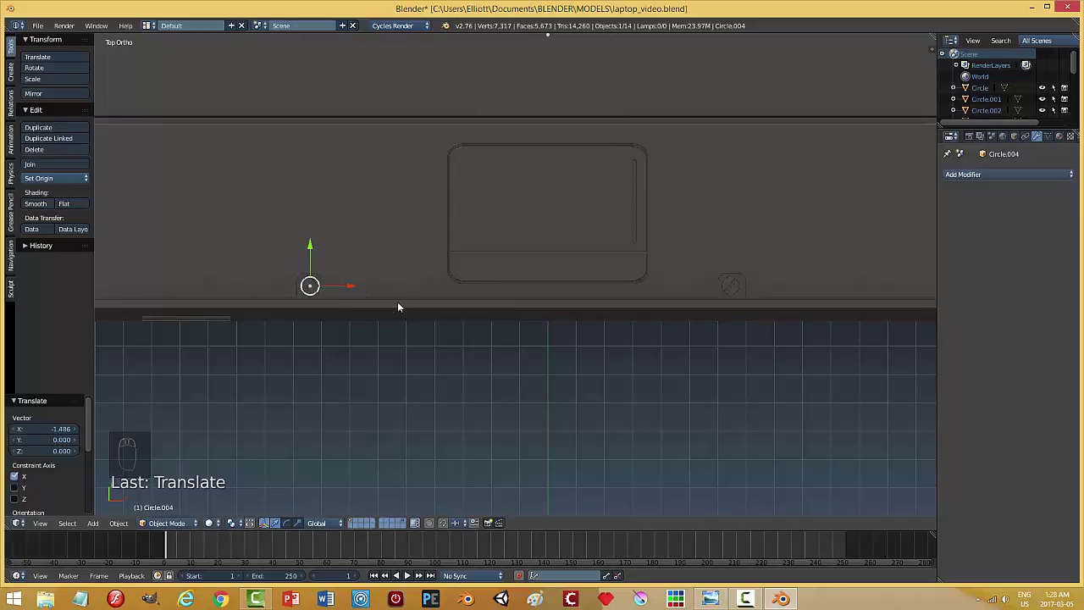
{"action": "key", "text": "r"}
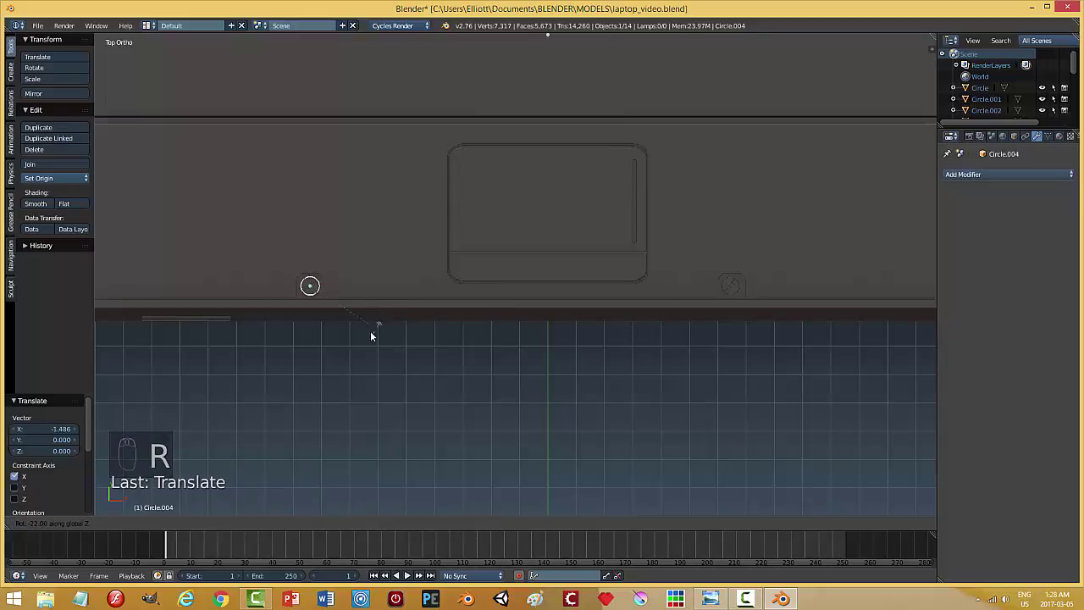
{"action": "scroll", "scroll_direction": "up", "scroll_amount": 3}
{"action": "left_click_drag", "start_coordinate": [386, 319], "coordinate": [625, 391]}
Place two more rotated button copies along Y, bringing the scene to 16 objects.
{"action": "key", "text": "shift+d"}
{"action": "left_click_drag", "start_coordinate": [663, 304], "coordinate": [412, 241]}
{"action": "key", "text": "KP_Decimal"}
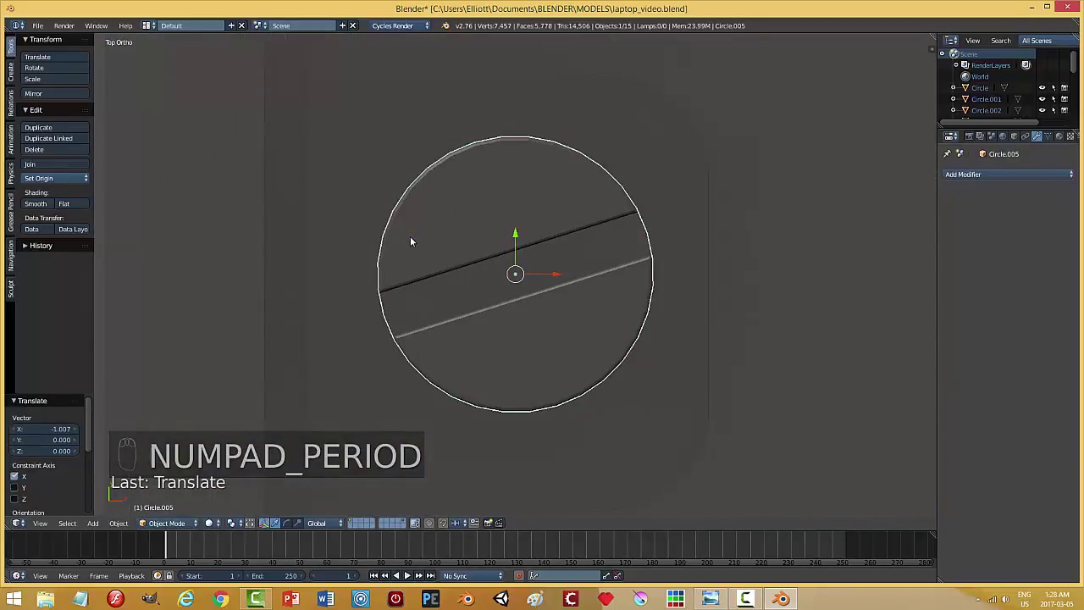
{"action": "left_click_drag", "start_coordinate": [415, 238], "coordinate": [521, 241]}
{"action": "left_click_drag", "start_coordinate": [520, 240], "coordinate": [684, 327]}
{"action": "key", "text": "r"}
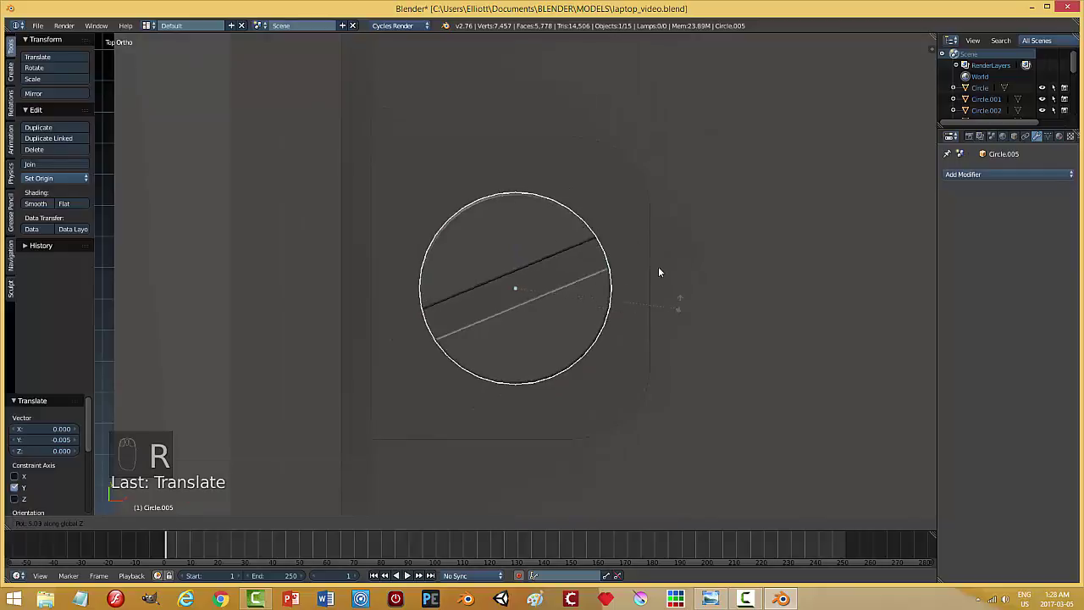
{"action": "left_click_drag", "start_coordinate": [617, 235], "coordinate": [602, 342]}
{"action": "key", "text": "shift+d"}
{"action": "left_click_drag", "start_coordinate": [485, 384], "coordinate": [485, 160]}
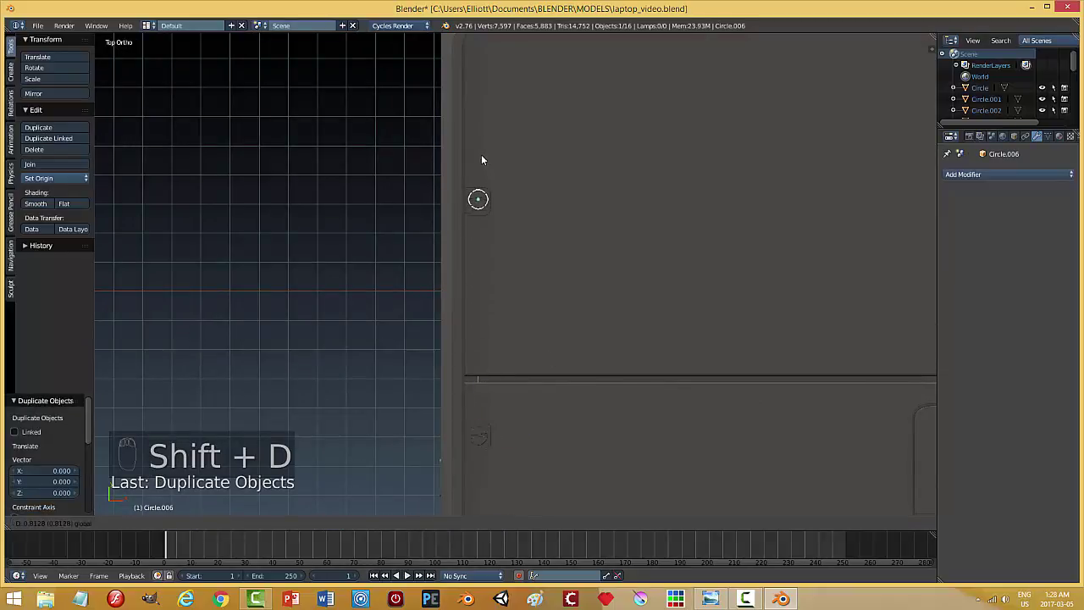
Orbit around the base and select the slotted disc copies together with deck panel Plane.004.
{"action": "key", "text": "r"}
{"action": "left_click_drag", "start_coordinate": [733, 264], "coordinate": [709, 267]}
{"action": "key", "text": "a"}
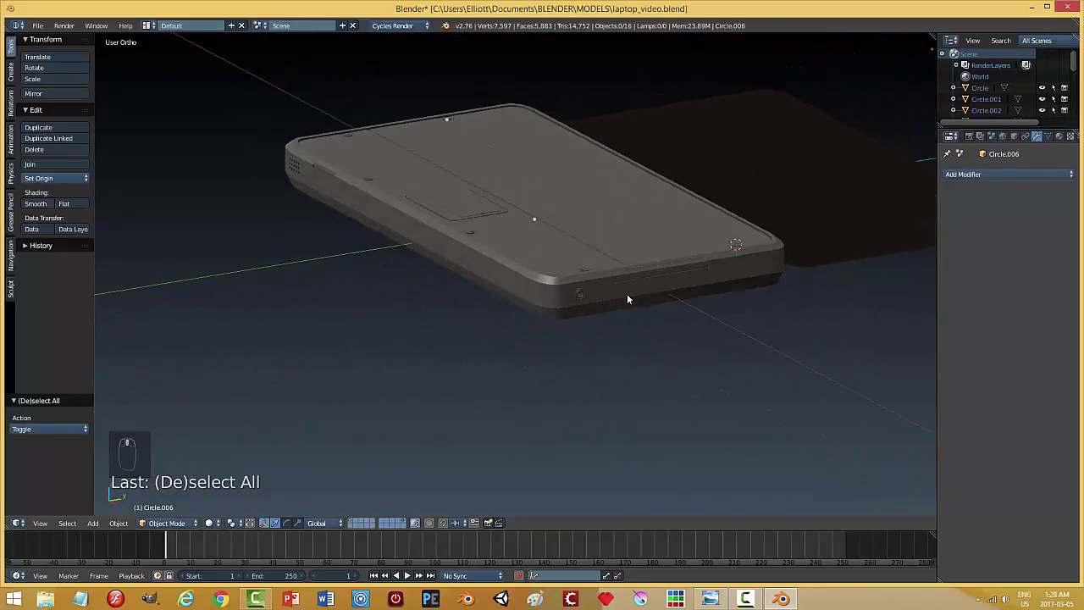
{"action": "left_click_drag", "start_coordinate": [437, 204], "coordinate": [484, 224]}
{"action": "left_click_drag", "start_coordinate": [245, 151], "coordinate": [259, 96]}
{"action": "middle_click", "coordinate": [313, 231]}
{"action": "left_click_drag", "start_coordinate": [485, 224], "coordinate": [597, 201]}
Join the selected discs into Plane.004, leaving ten objects, then deselect everything.
{"action": "key", "text": "g"}
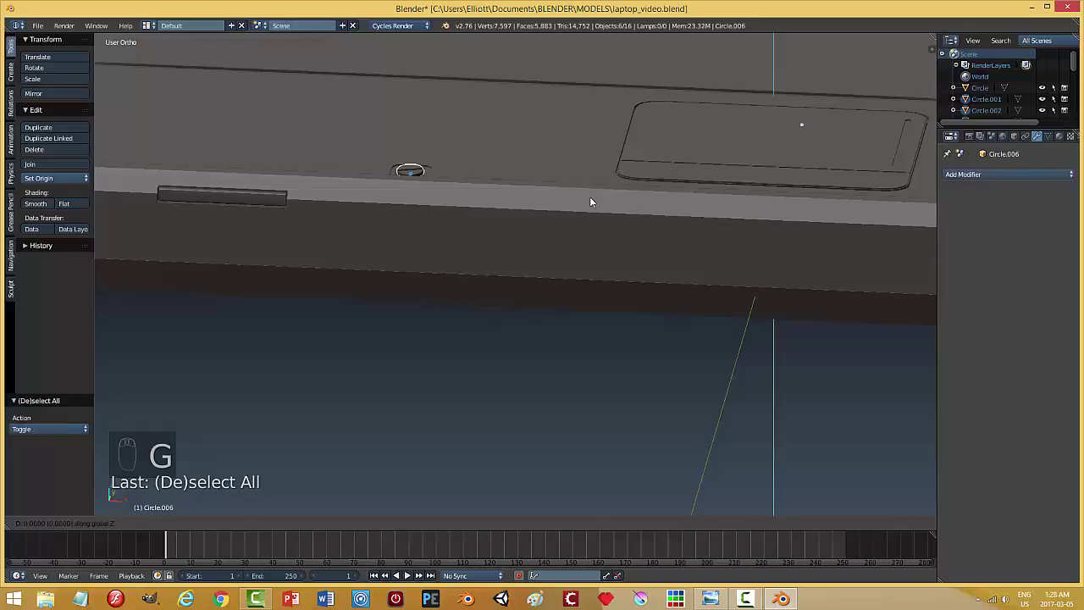
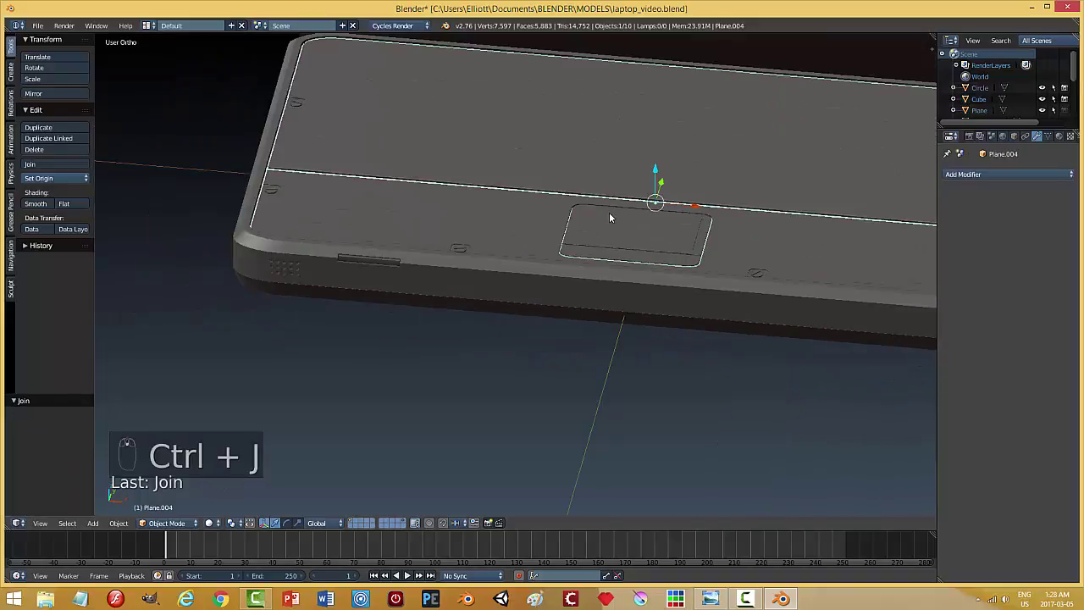
{"action": "key", "text": "a"}
{"action": "middle_click", "coordinate": [563, 240]}
{"action": "left_click_drag", "start_coordinate": [655, 284], "coordinate": [699, 292]}
Save over the blend file, reset the 3D cursor to origin and switch the viewport to the shiny gold Matcap.
{"action": "key", "text": "ctrl+s"}
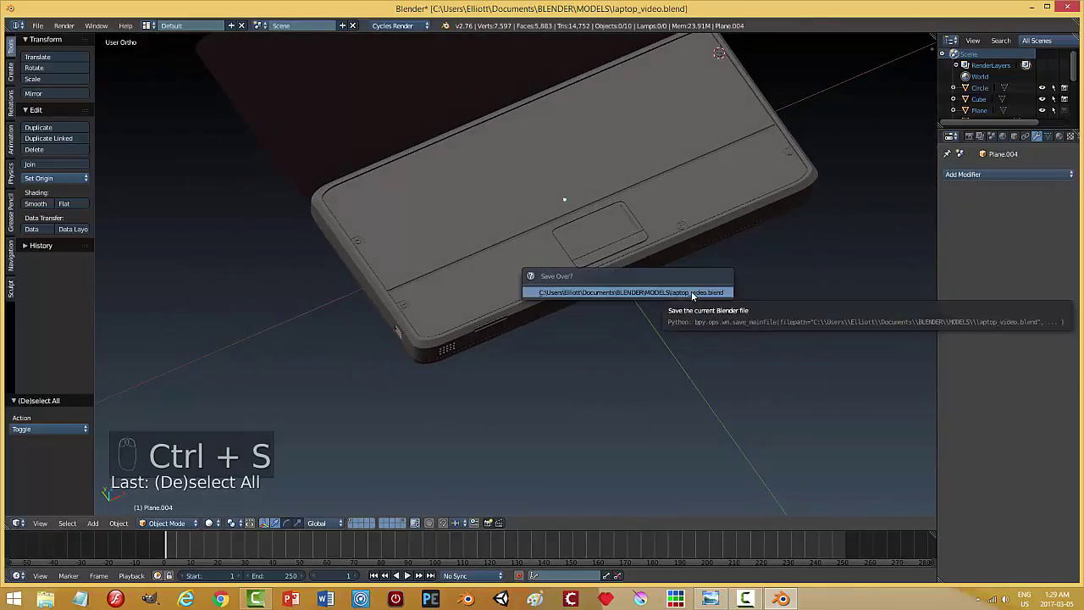
{"action": "key", "text": "shift+s"}
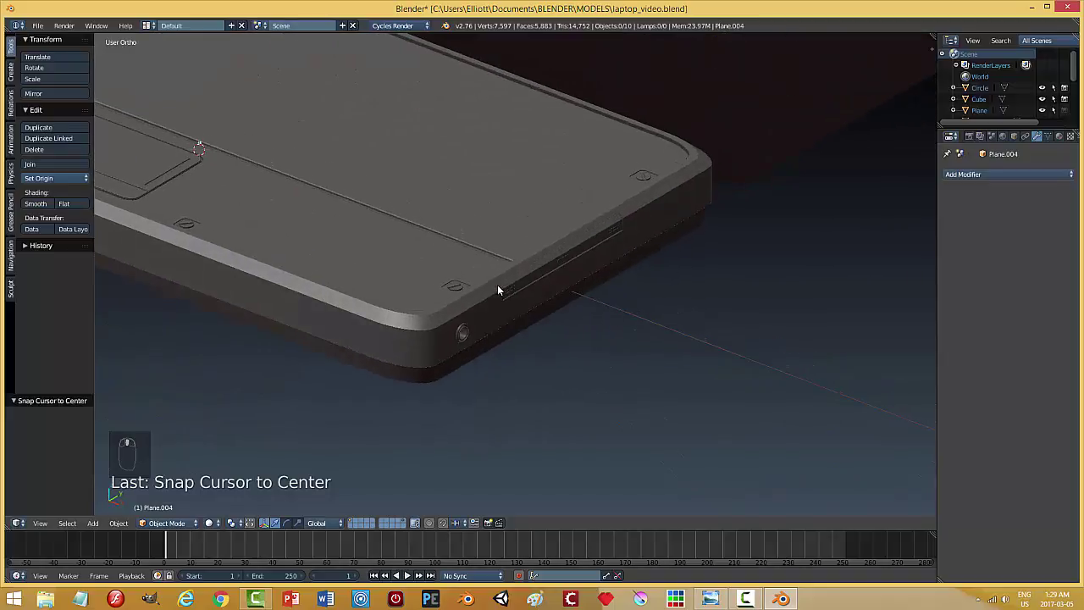
{"action": "key", "text": "n"}
{"action": "left_click_drag", "start_coordinate": [869, 489], "coordinate": [850, 308]}
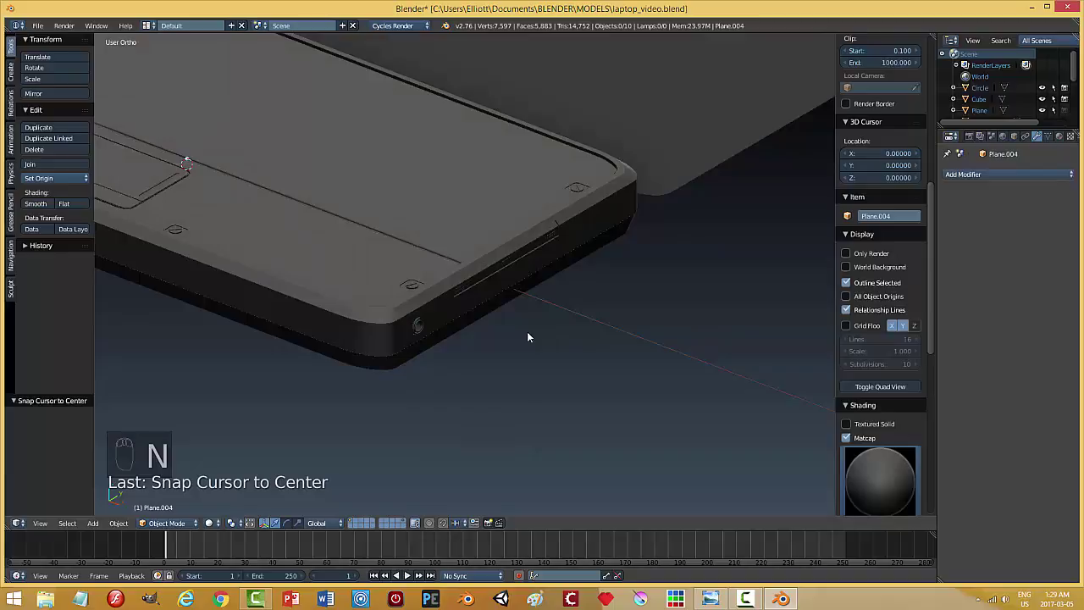
{"action": "left_click_drag", "start_coordinate": [530, 332], "coordinate": [914, 479]}
{"action": "left_click_drag", "start_coordinate": [914, 479], "coordinate": [616, 412]}
{"action": "left_click_drag", "start_coordinate": [624, 396], "coordinate": [679, 379]}
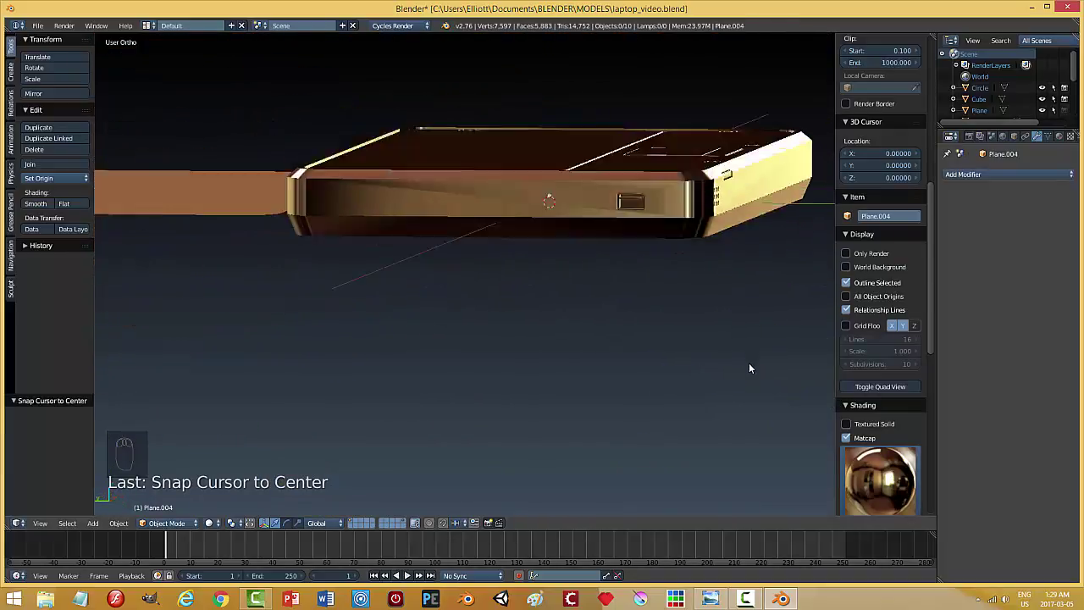
Orbit around the laptop base and upper deck to inspect the gold-shaded model.
{"action": "left_click_drag", "start_coordinate": [561, 225], "coordinate": [684, 264]}
{"action": "left_click_drag", "start_coordinate": [769, 260], "coordinate": [652, 294]}
{"action": "left_click_drag", "start_coordinate": [654, 308], "coordinate": [485, 342]}
{"action": "left_click_drag", "start_coordinate": [520, 335], "coordinate": [579, 358]}
{"action": "key", "text": "a"}
{"action": "left_click_drag", "start_coordinate": [557, 354], "coordinate": [606, 308]}
{"action": "middle_click", "coordinate": [607, 308]}
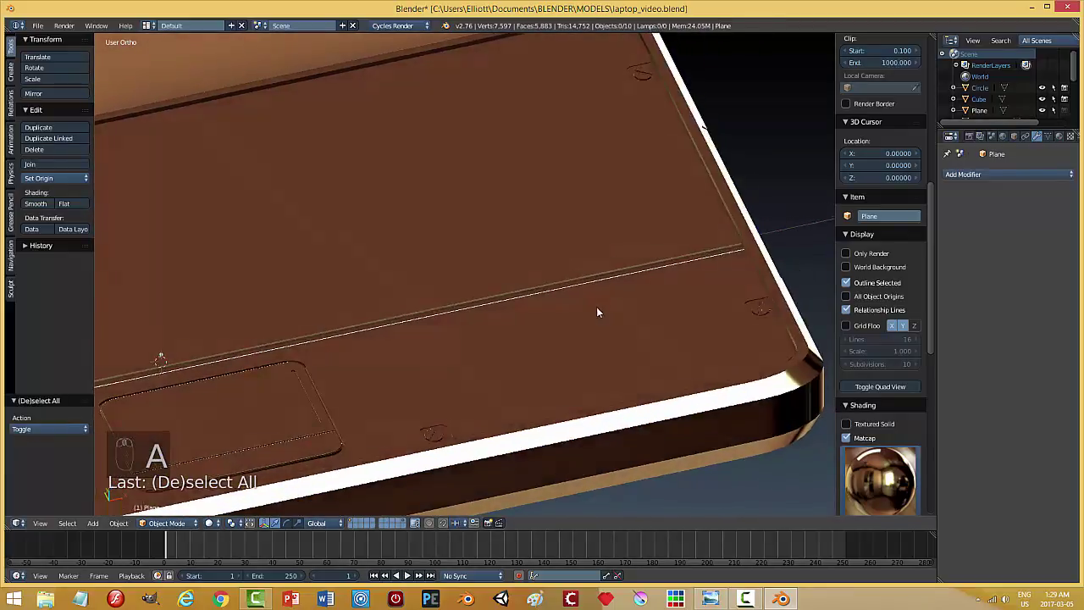
{"action": "left_click_drag", "start_coordinate": [608, 331], "coordinate": [304, 324]}
{"action": "left_click_drag", "start_coordinate": [341, 332], "coordinate": [337, 299]}
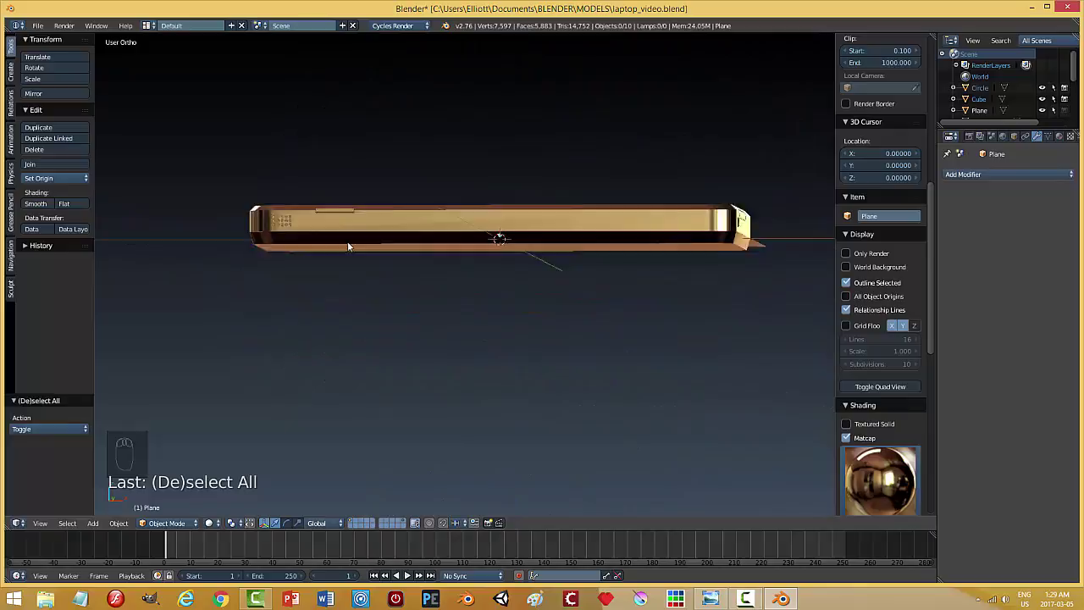
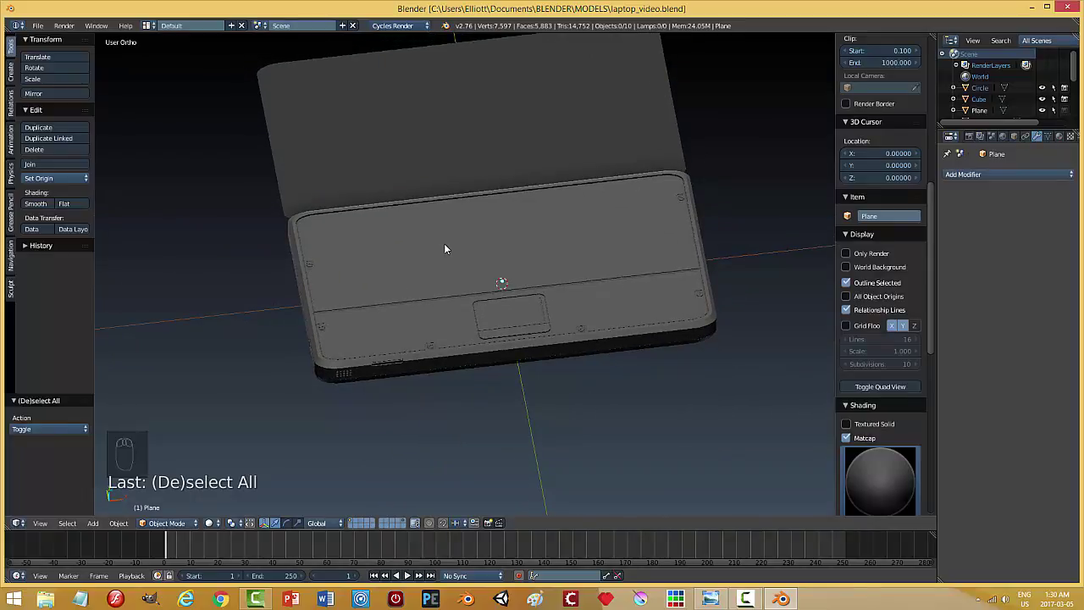
Add a new circle mesh, Circle.001, hovering above the laptop deck's centre.
{"action": "key", "text": "shift+a"}
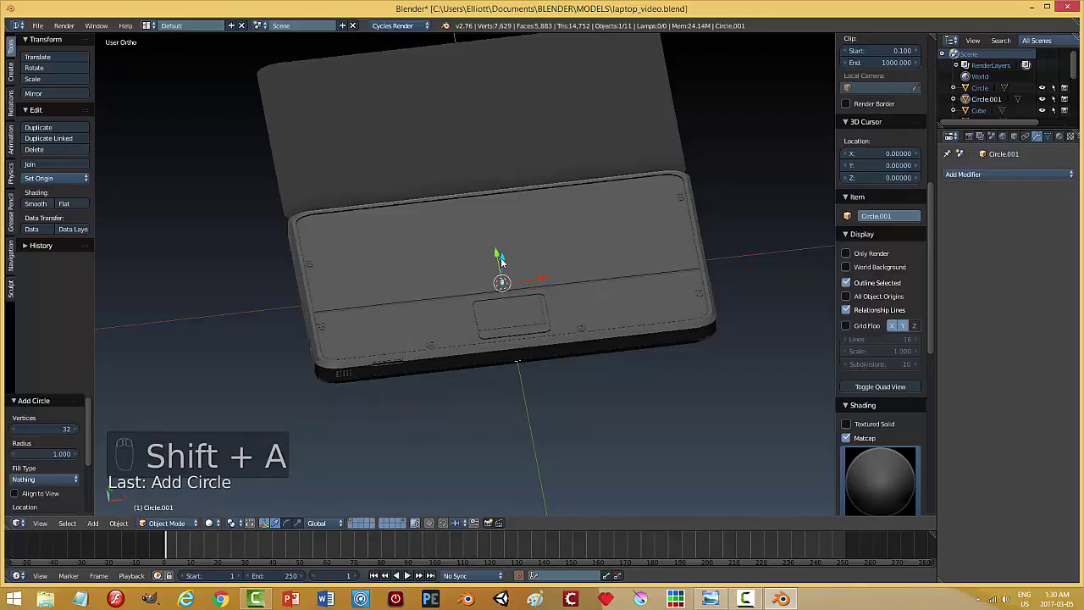
{"action": "middle_click", "coordinate": [591, 280]}
Resize the new circle before deleting it, returning the scene to ten objects.
{"action": "left_click_drag", "start_coordinate": [455, 242], "coordinate": [563, 255]}
{"action": "key", "text": "s"}
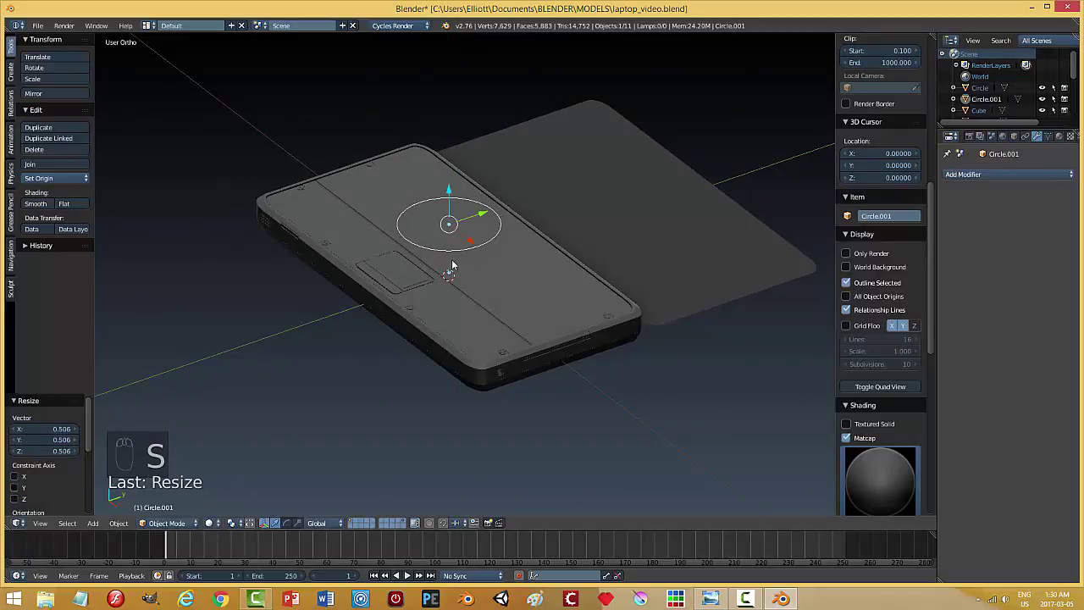
Delete the stray circle and add a new Plane mesh (Plane.008).
{"action": "key", "text": "z"}
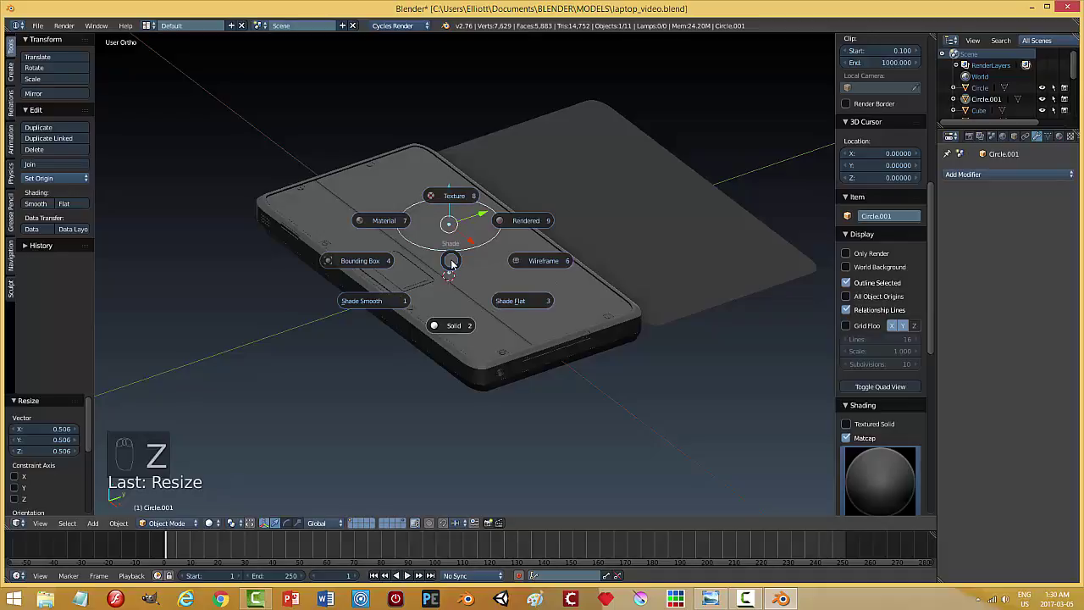
{"action": "key", "text": "x"}
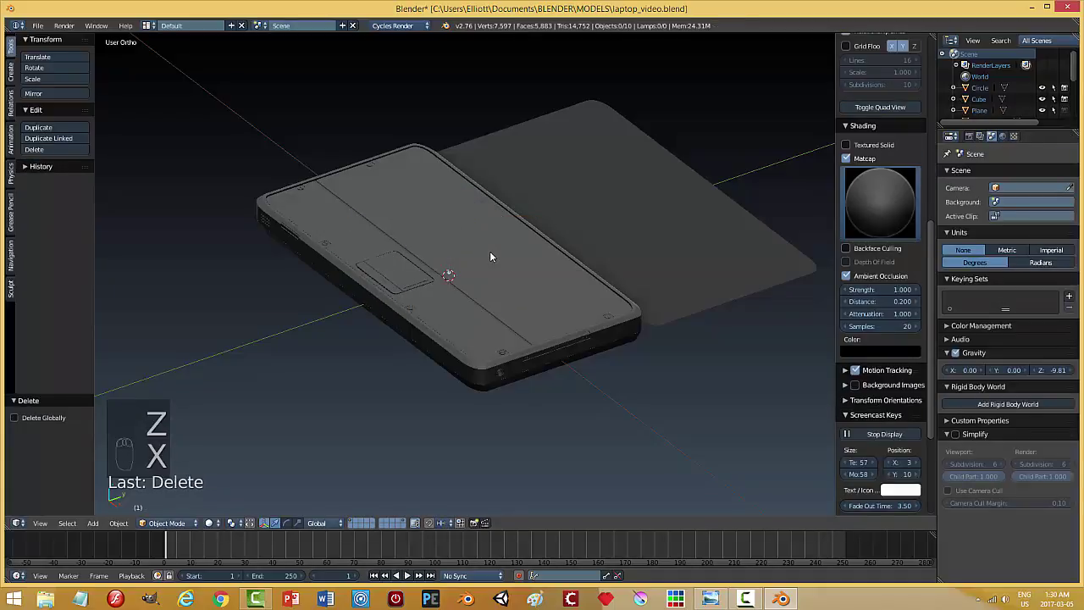
{"action": "key", "text": "shift+a"}
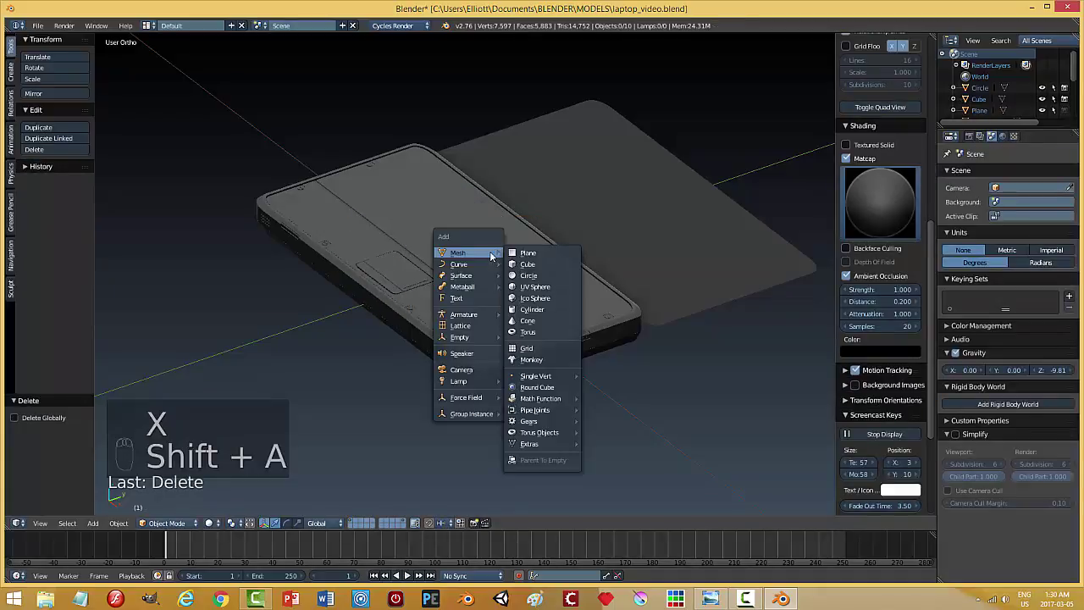
{"action": "left_click_drag", "start_coordinate": [513, 263], "coordinate": [458, 253]}
{"action": "left_click_drag", "start_coordinate": [458, 253], "coordinate": [701, 277]}
{"action": "left_click_drag", "start_coordinate": [700, 277], "coordinate": [697, 278]}
Raise the plane above the laptop base and, from Top view, place it over the keyboard area.
{"action": "key", "text": "s"}
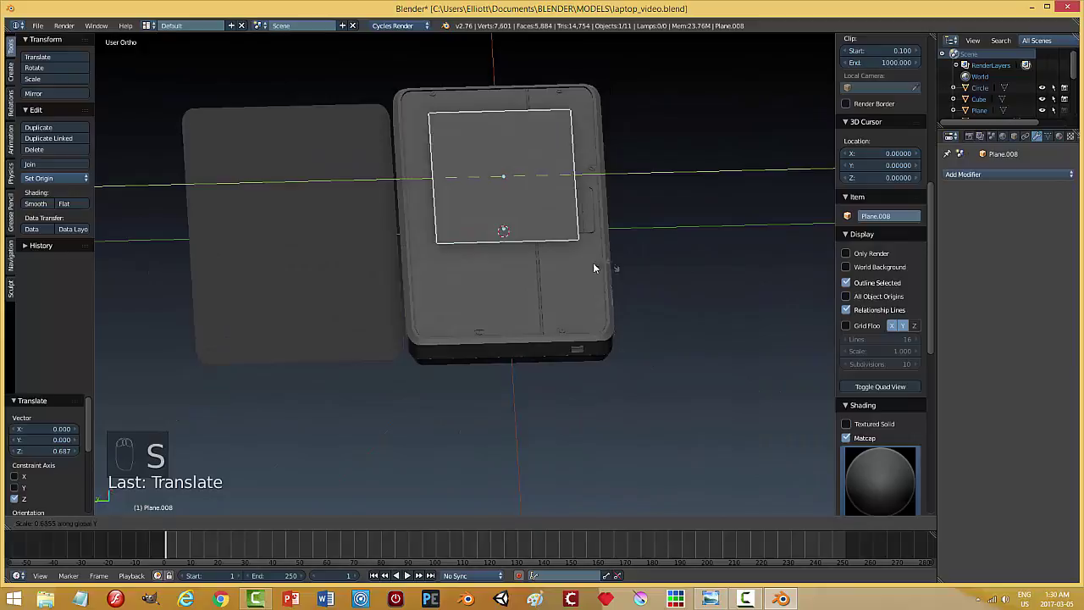
{"action": "left_click_drag", "start_coordinate": [444, 181], "coordinate": [498, 194]}
{"action": "key", "text": "KP_7"}
{"action": "key", "text": "s"}
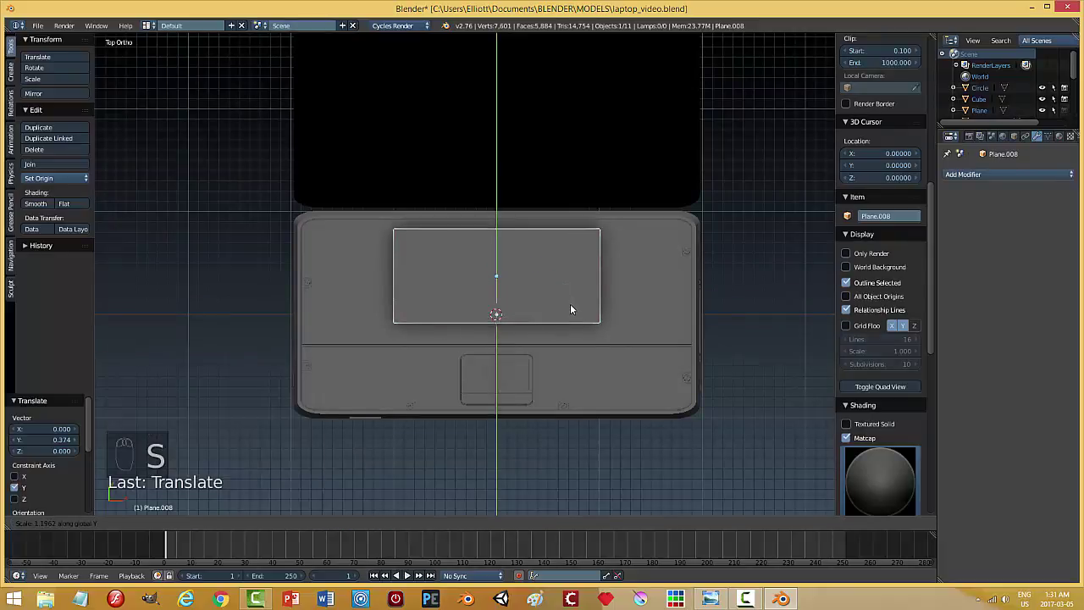
{"action": "left_click_drag", "start_coordinate": [502, 244], "coordinate": [626, 303]}
Scale the plane along X and Y into a wide rectangle spanning the keyboard area.
{"action": "key", "text": "s"}
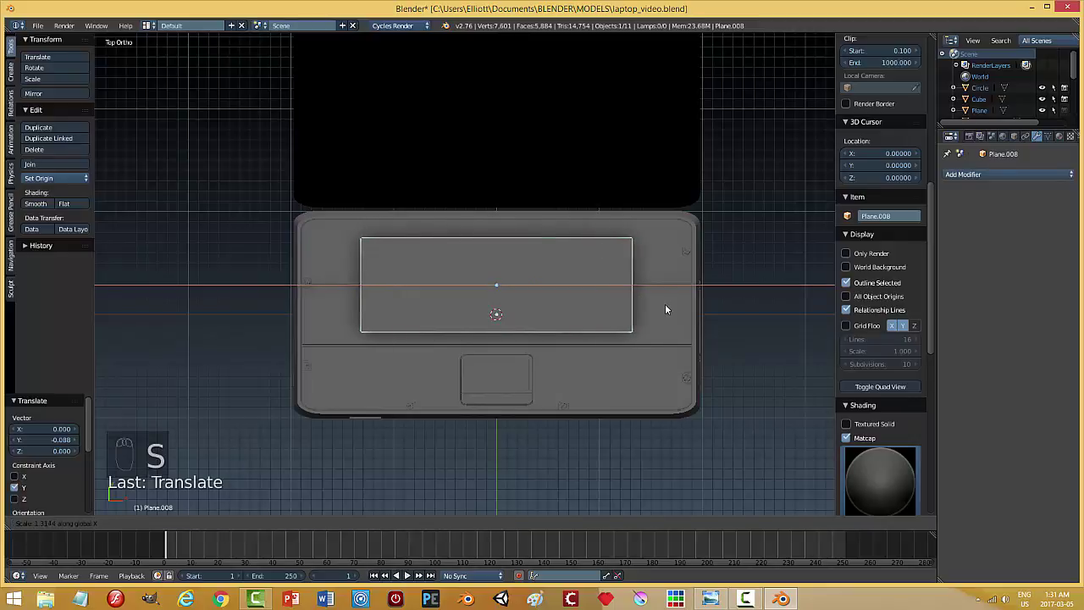
{"action": "left_click_drag", "start_coordinate": [515, 289], "coordinate": [589, 298]}
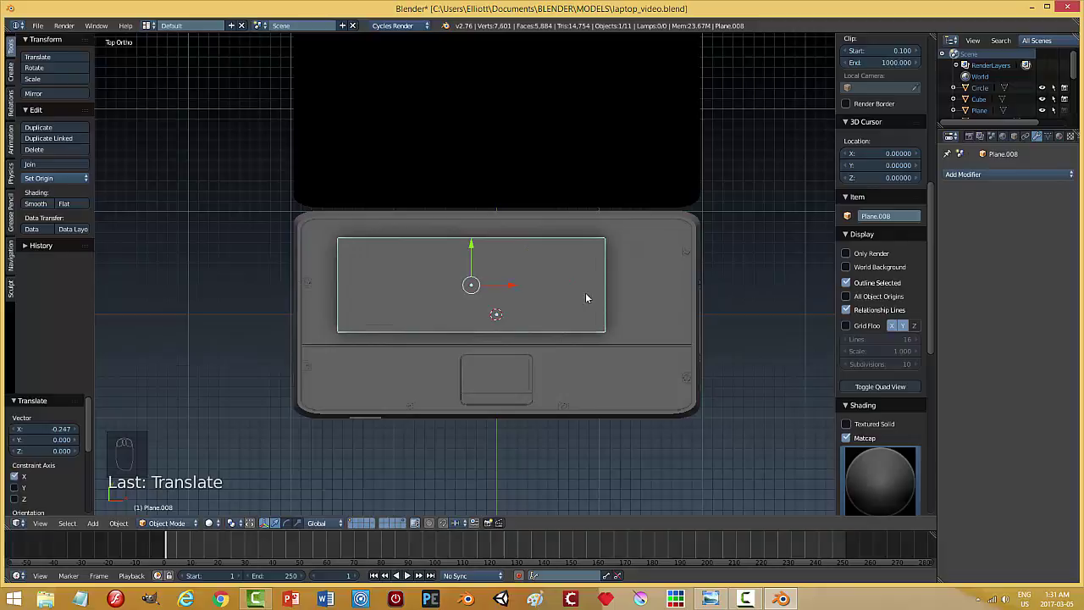
{"action": "key", "text": "s"}
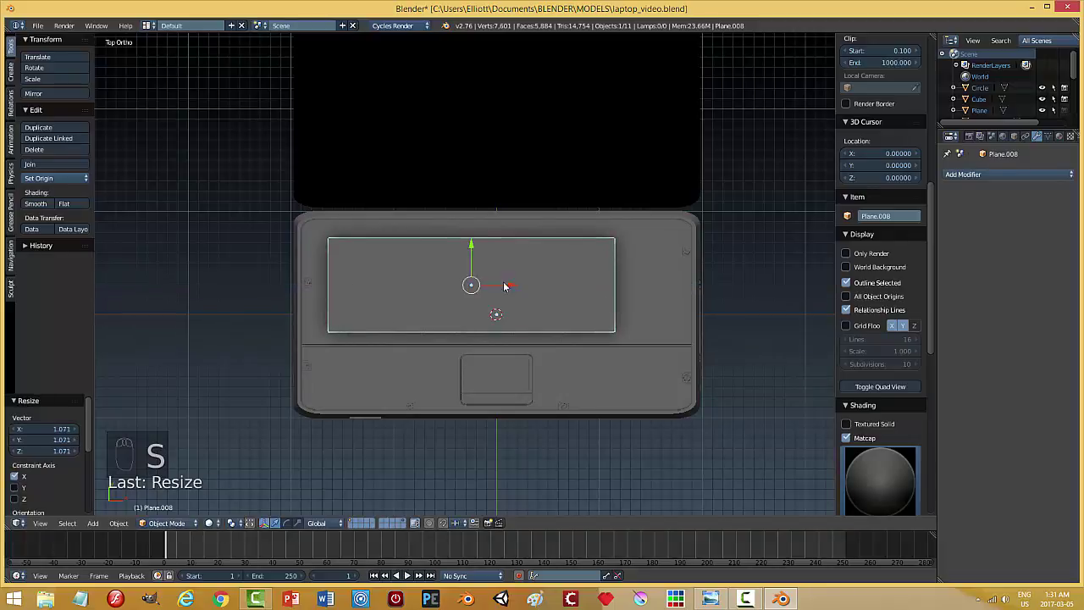
{"action": "key", "text": "s"}
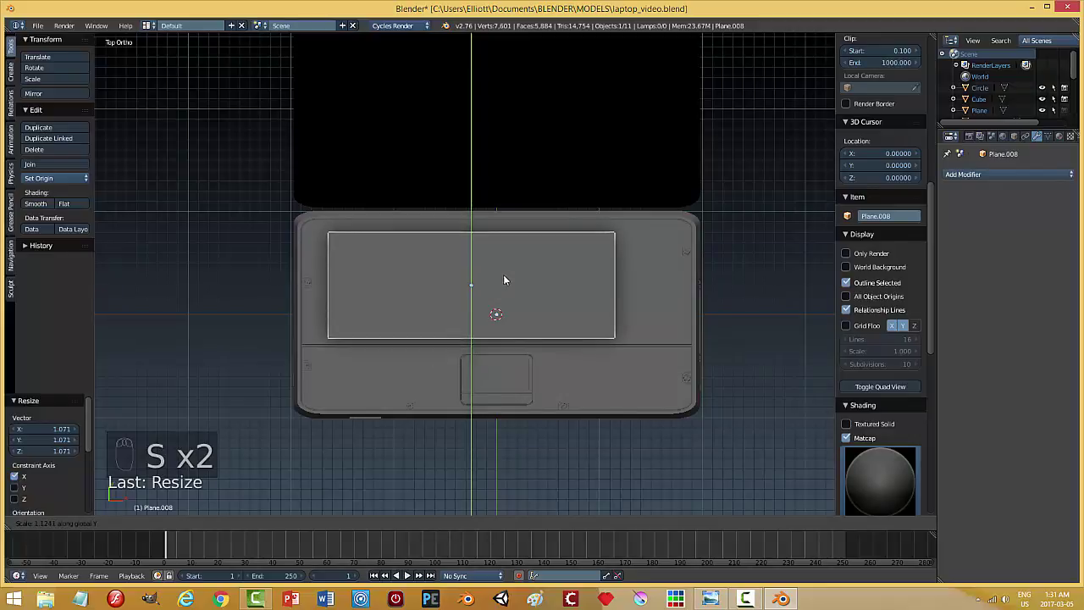
{"action": "left_click_drag", "start_coordinate": [474, 249], "coordinate": [535, 286]}
{"action": "middle_click", "coordinate": [570, 314]}
{"action": "key", "text": "Tab"}
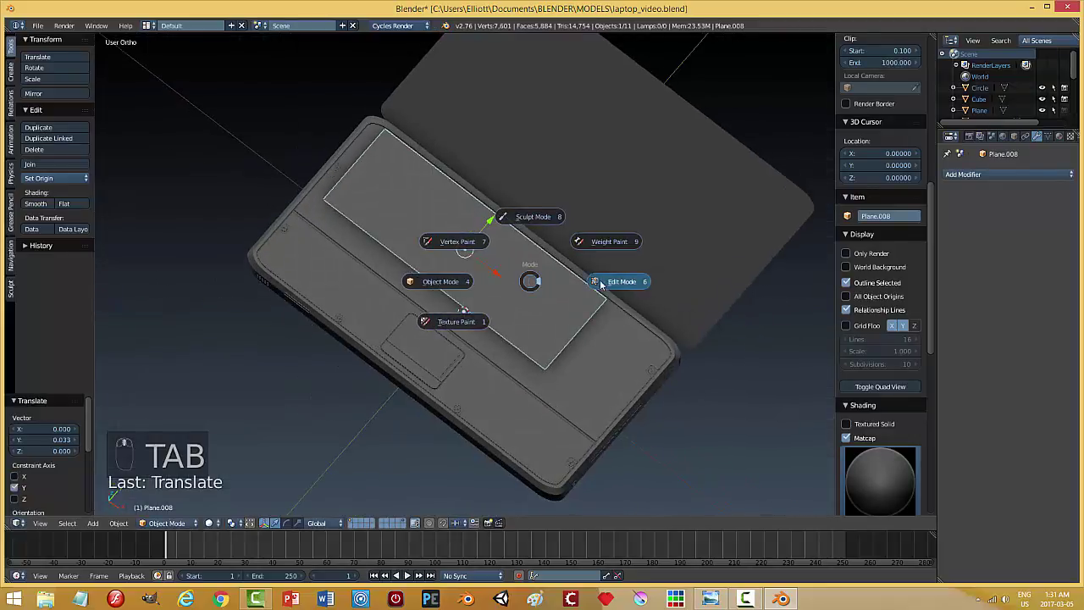
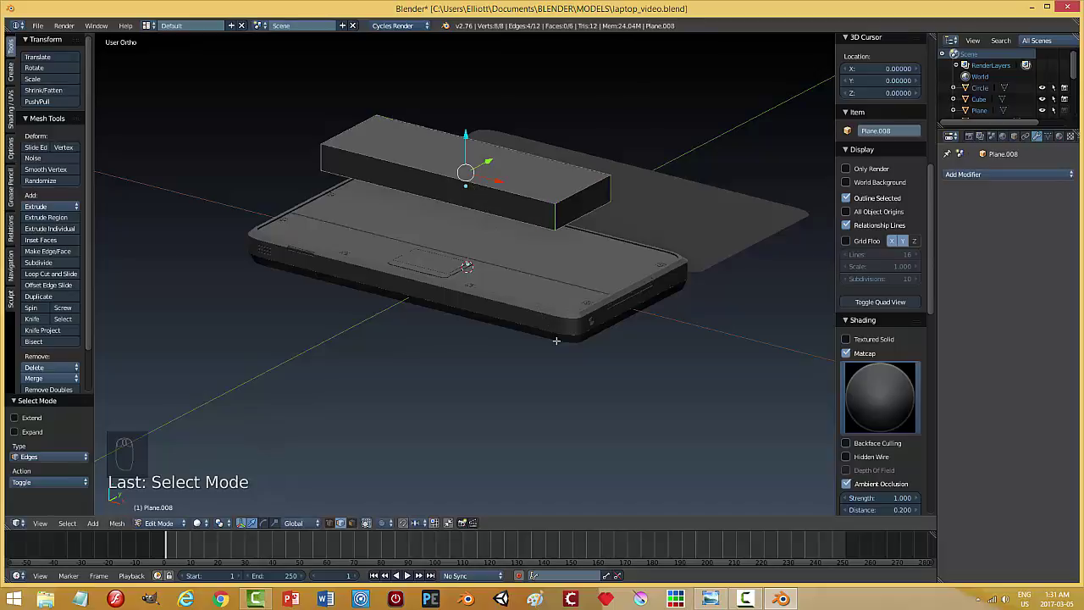
Extrude the plane into a thick block, bevel its vertical corners round, and return to Object Mode.
{"action": "key", "text": "a"}
{"action": "key", "text": "Tab"}
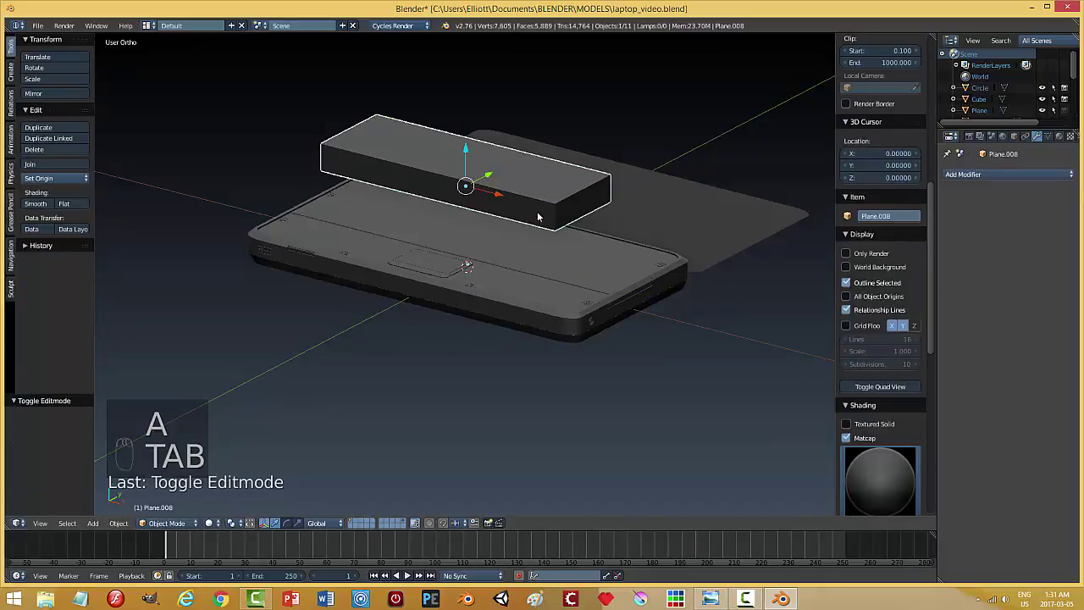
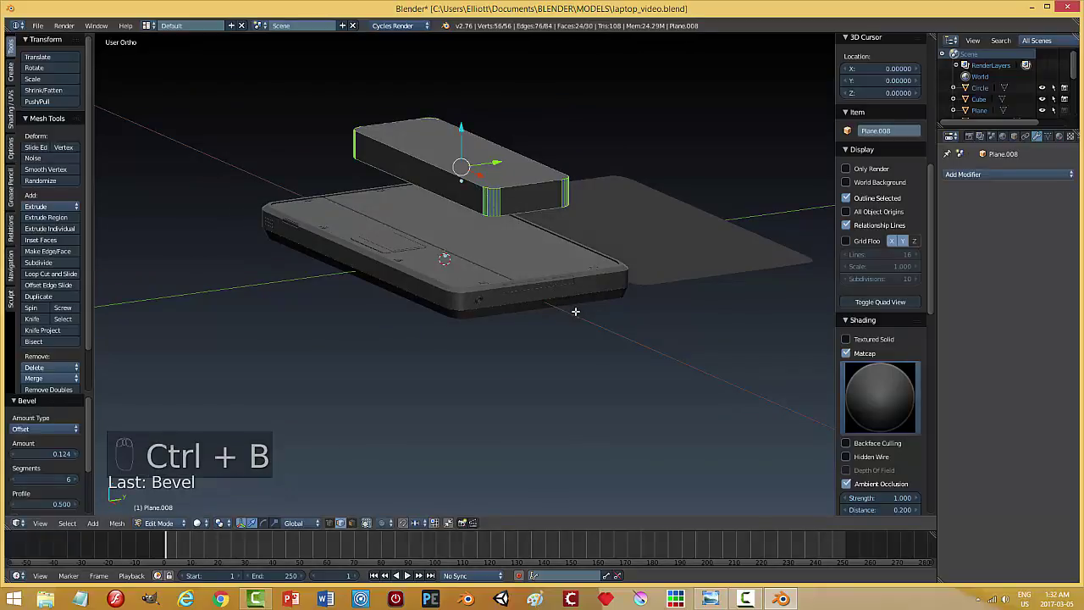
{"action": "key", "text": "a"}
{"action": "key", "text": "Tab"}
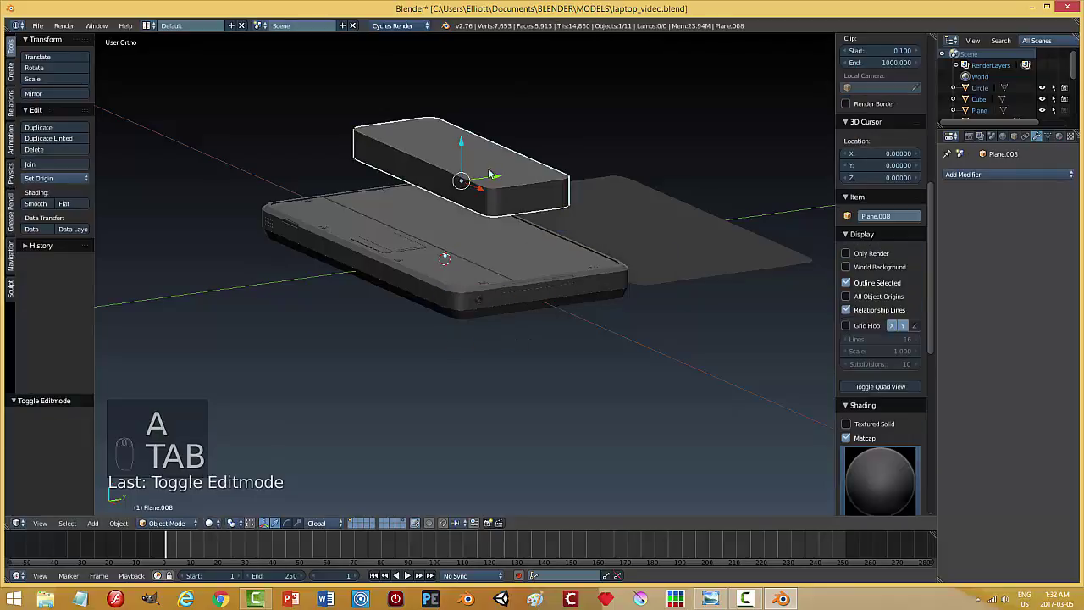
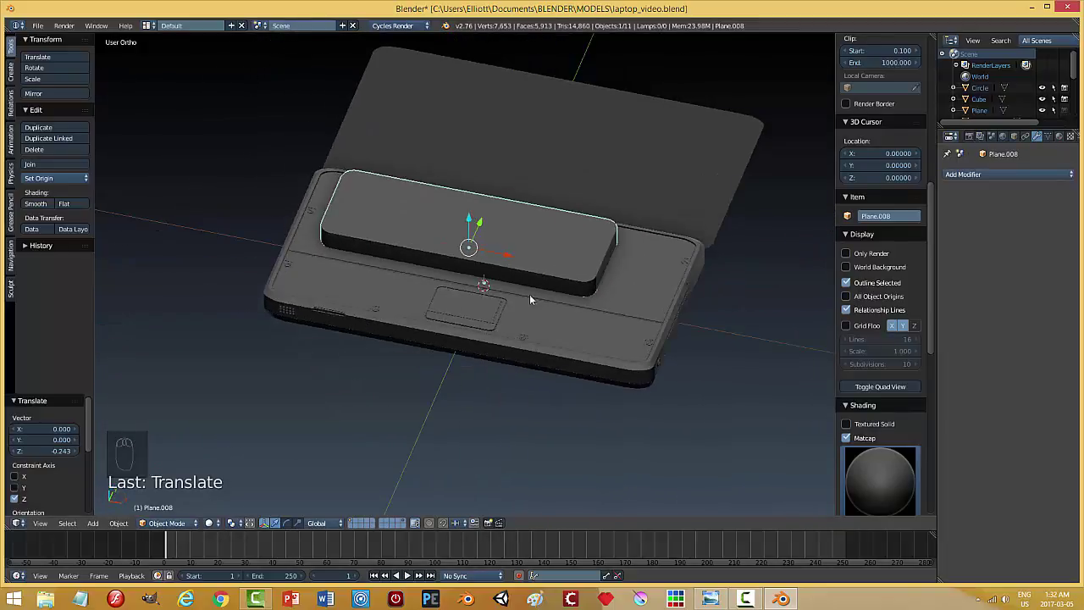
Lower the rounded block into the deck to carve the keyboard recess, then delete the cutter block.
{"action": "left_click_drag", "start_coordinate": [631, 281], "coordinate": [962, 216]}
{"action": "left_click_drag", "start_coordinate": [962, 216], "coordinate": [499, 240]}
{"action": "left_click_drag", "start_coordinate": [509, 279], "coordinate": [440, 254]}
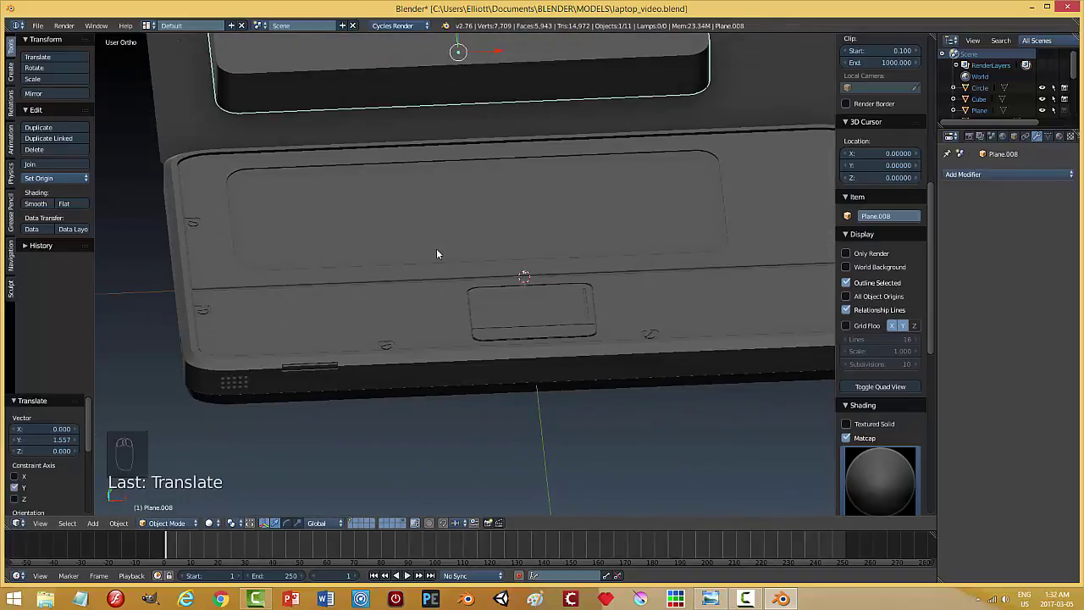
{"action": "left_click_drag", "start_coordinate": [461, 224], "coordinate": [519, 220]}
{"action": "key", "text": "x"}
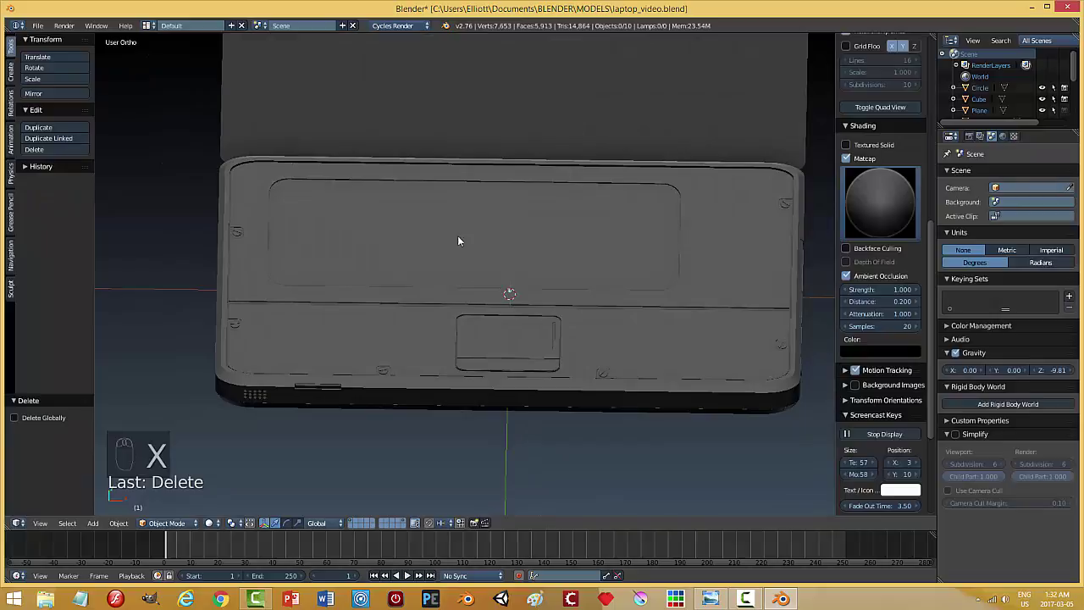
Save, hide the N sidebar, orbit to look down on the base and bring up the Add menu.
{"action": "key", "text": "ctrl+s"}
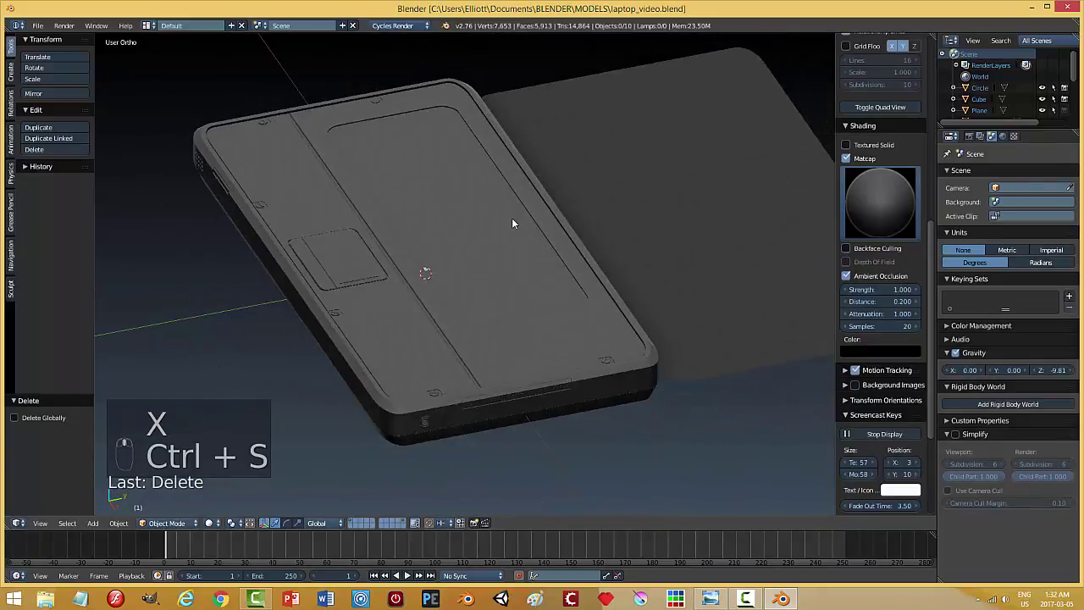
{"action": "middle_click", "coordinate": [506, 226]}
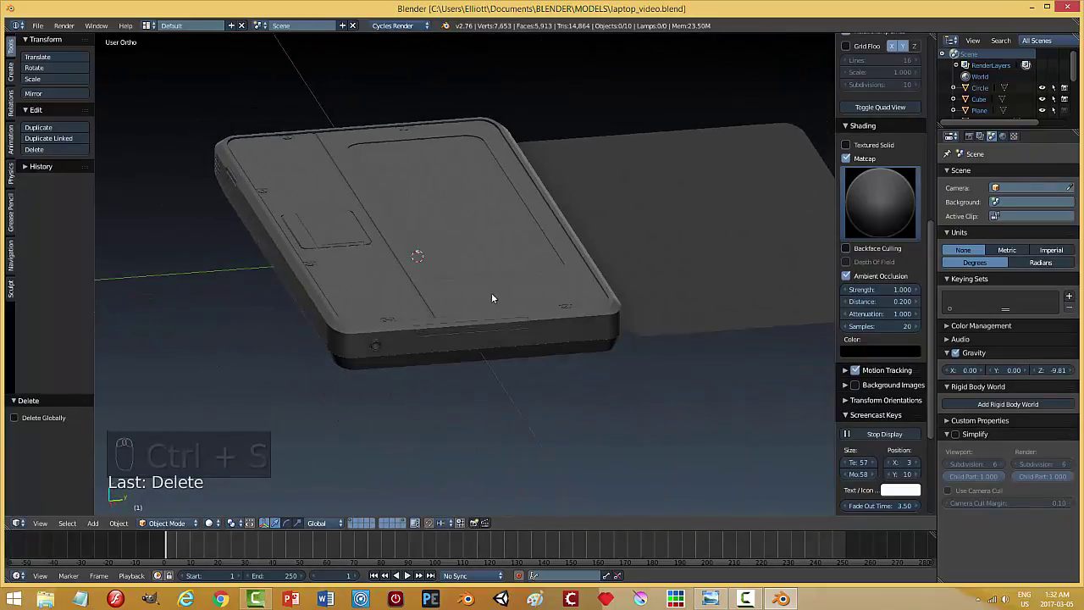
{"action": "left_click_drag", "start_coordinate": [533, 316], "coordinate": [663, 526]}
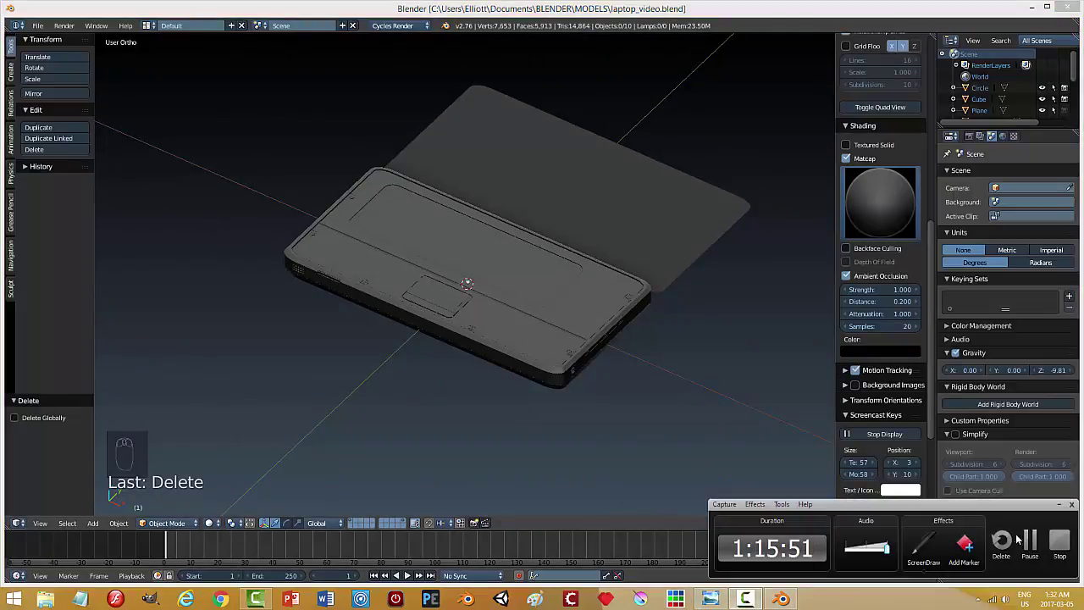
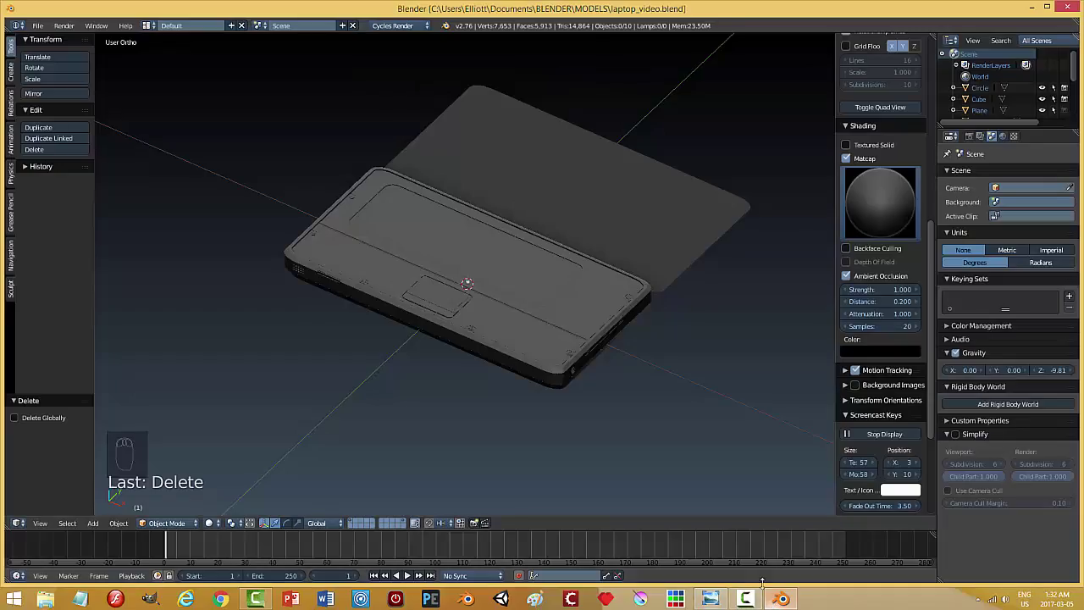
{"action": "left_click_drag", "start_coordinate": [591, 357], "coordinate": [812, 353]}
{"action": "key", "text": "n"}
{"action": "middle_click", "coordinate": [610, 346]}
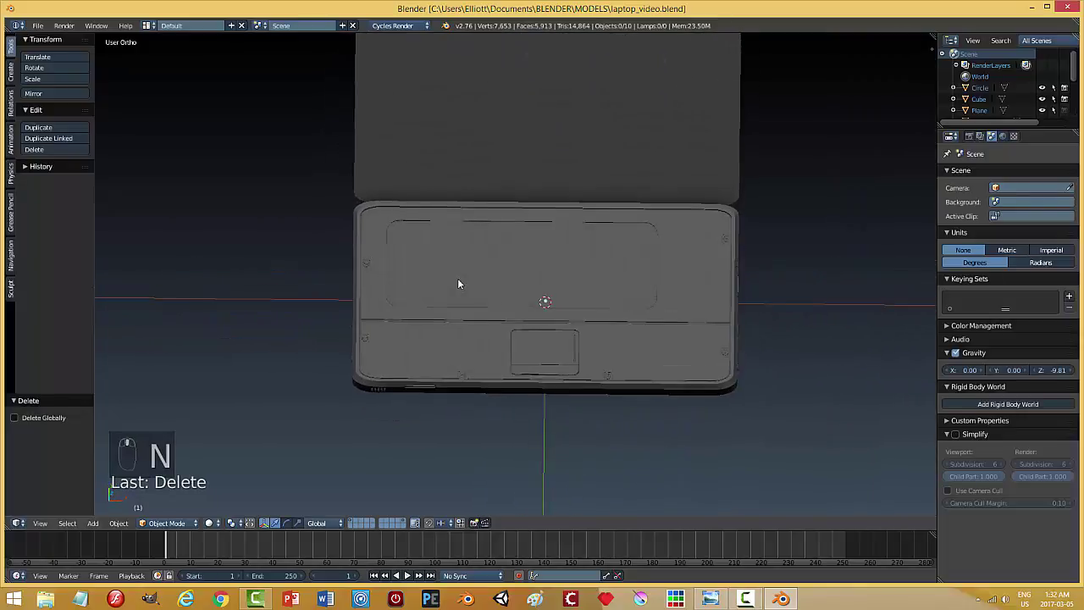
{"action": "key", "text": "shift+a"}
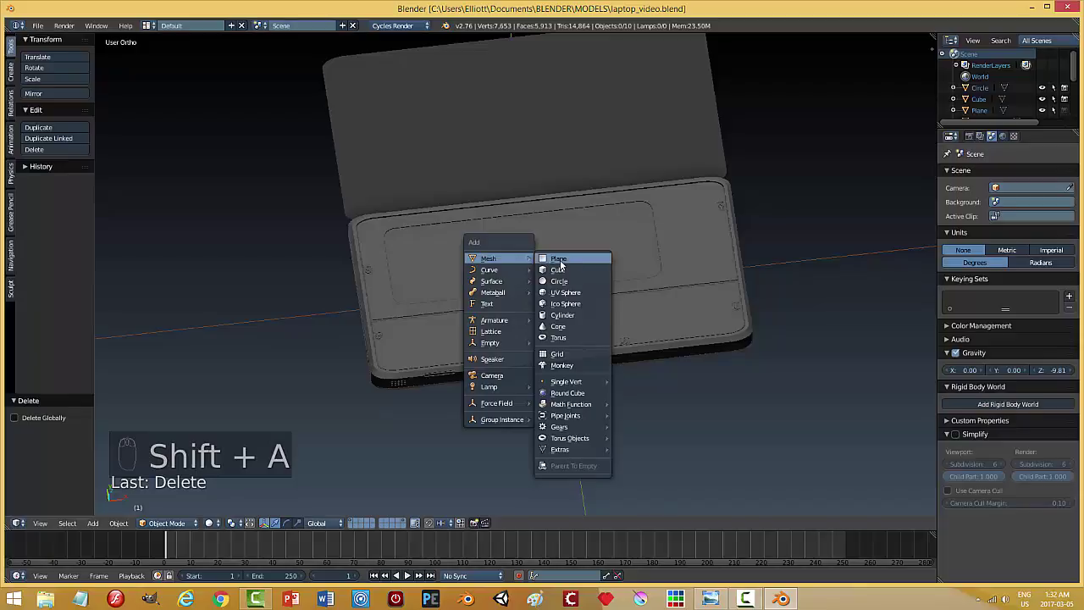
Shrink the new cube to key size and flatten it into a thin keycap.
{"action": "key", "text": "s"}
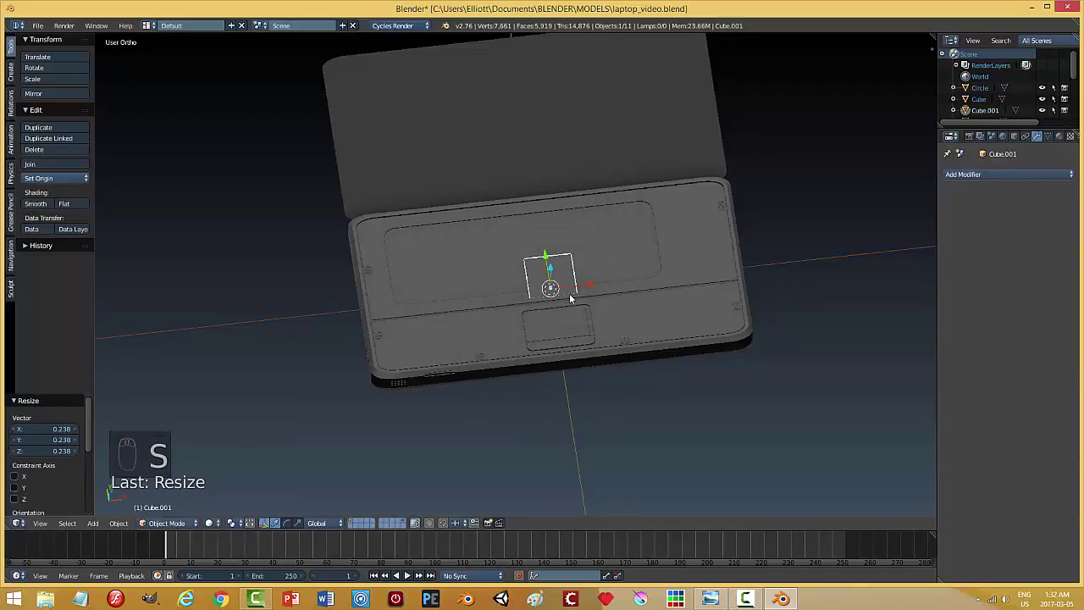
{"action": "left_click_drag", "start_coordinate": [534, 240], "coordinate": [714, 282]}
{"action": "key", "text": "s"}
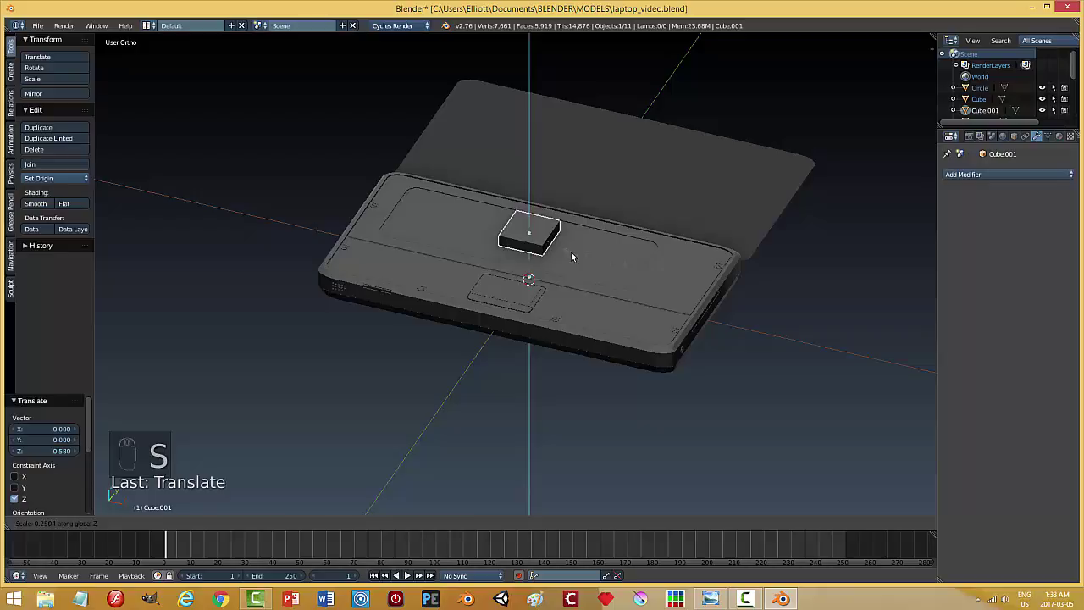
{"action": "key", "text": "s"}
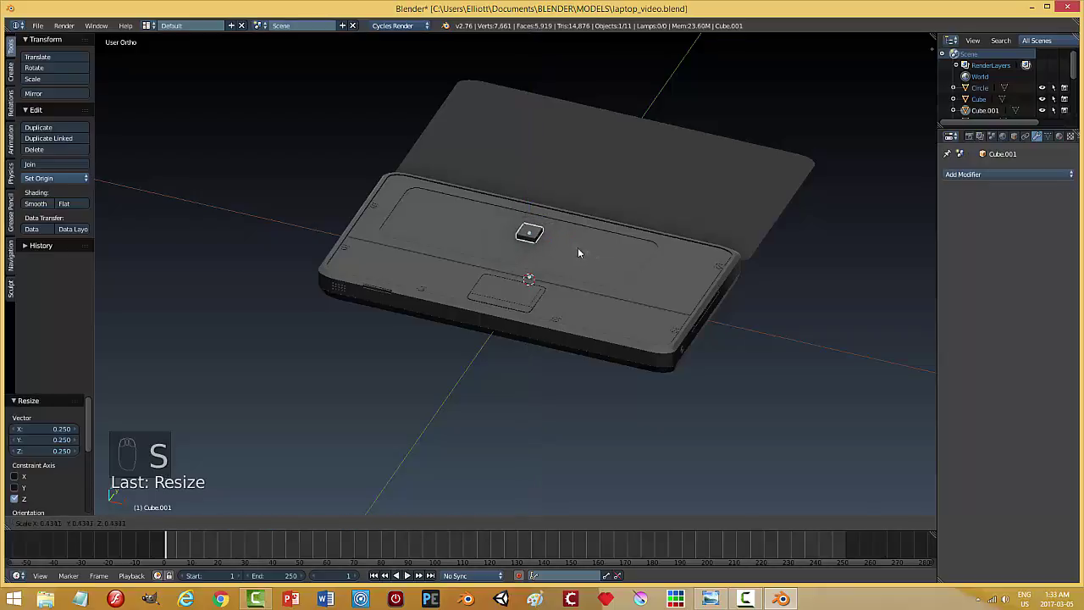
{"action": "left_click_drag", "start_coordinate": [568, 286], "coordinate": [454, 237]}
Slide the key into the top-left corner of the keyboard recess and frame it in view.
{"action": "left_click_drag", "start_coordinate": [584, 259], "coordinate": [413, 209]}
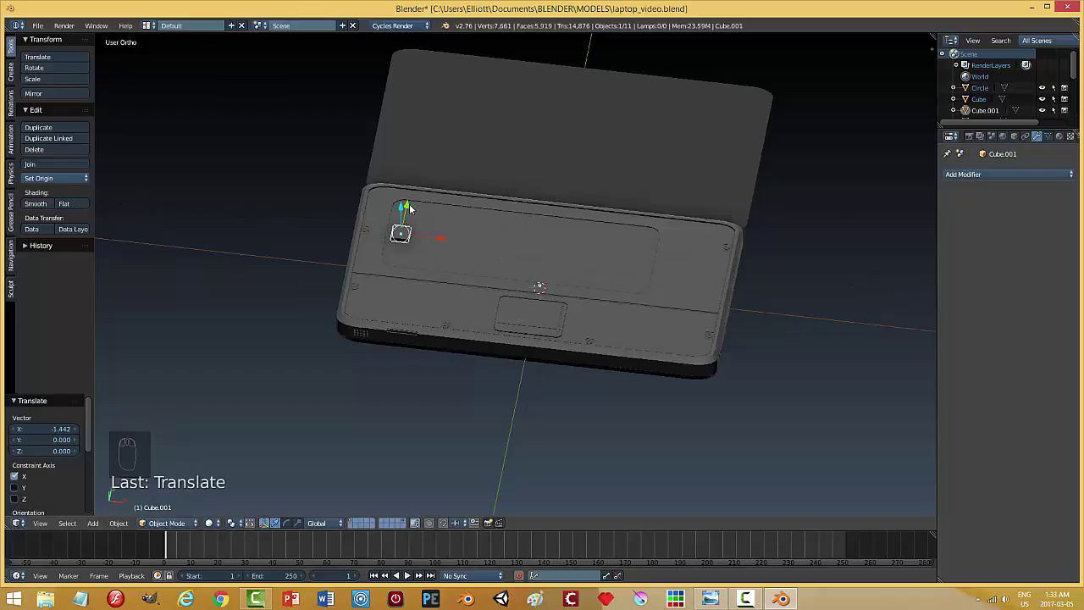
{"action": "left_click_drag", "start_coordinate": [413, 210], "coordinate": [505, 201]}
{"action": "left_click_drag", "start_coordinate": [571, 248], "coordinate": [461, 160]}
{"action": "left_click_drag", "start_coordinate": [451, 129], "coordinate": [460, 161]}
{"action": "left_click_drag", "start_coordinate": [486, 198], "coordinate": [584, 319]}
{"action": "middle_click", "coordinate": [534, 269]}
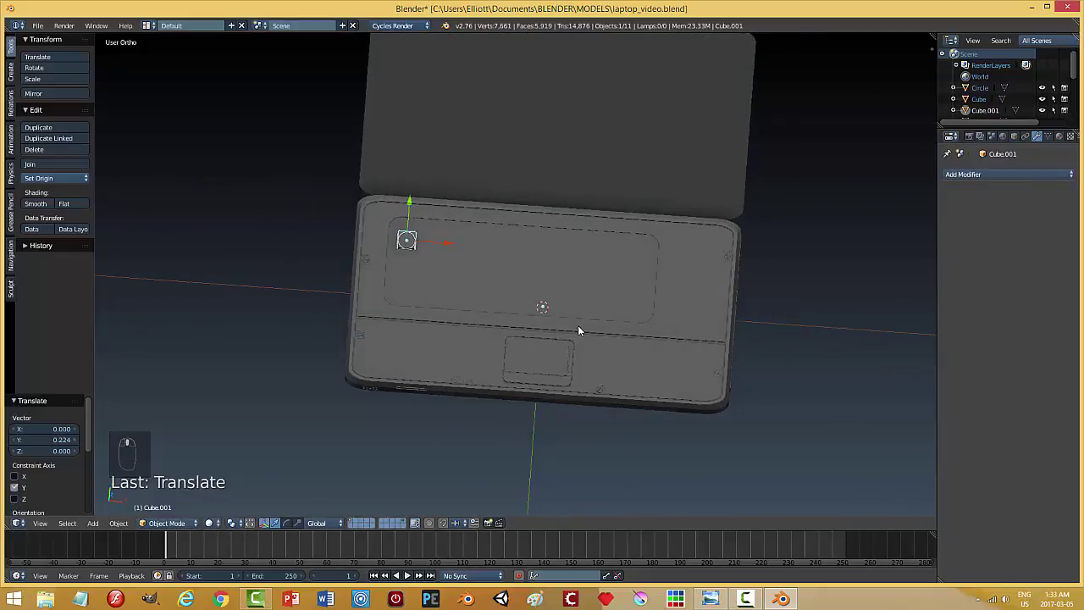
{"action": "key", "text": "KP_Decimal"}
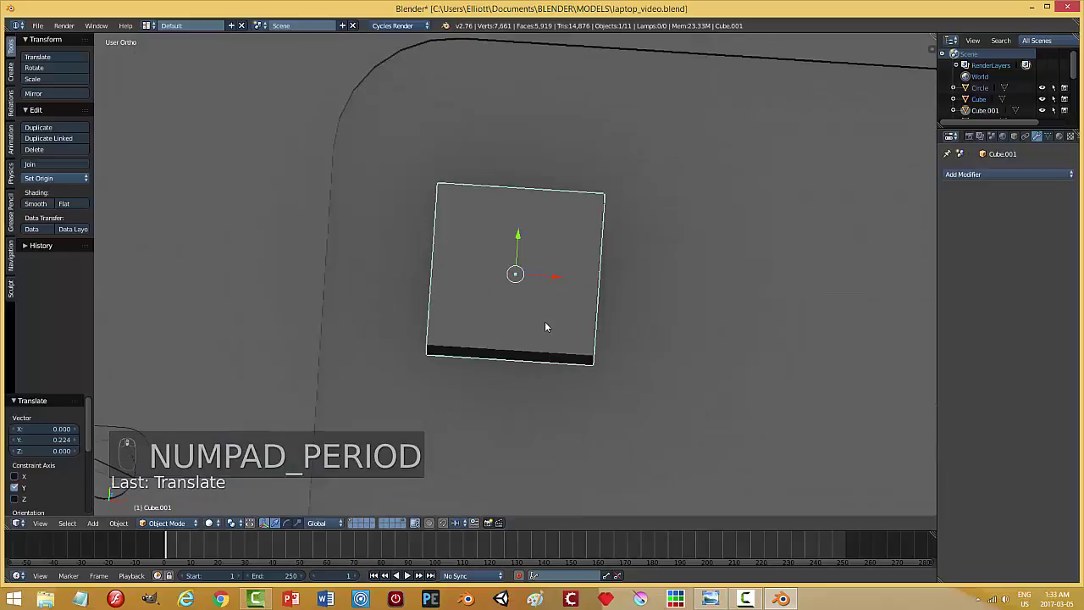
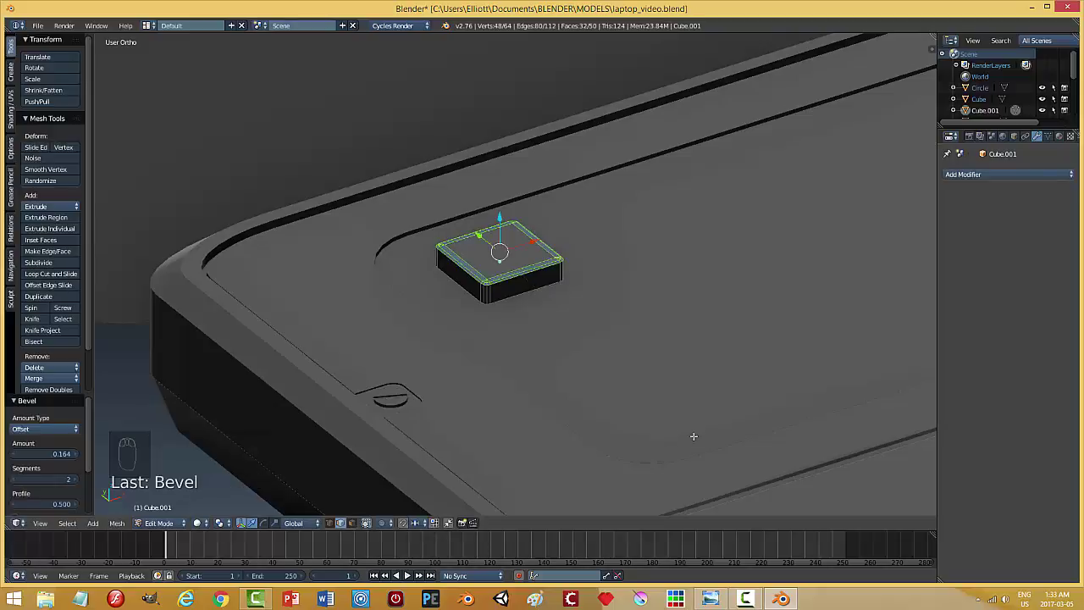
Finish the bevel, return to Object Mode and lower the key onto the recess surface.
{"action": "key", "text": "a"}
{"action": "key", "text": "Tab"}
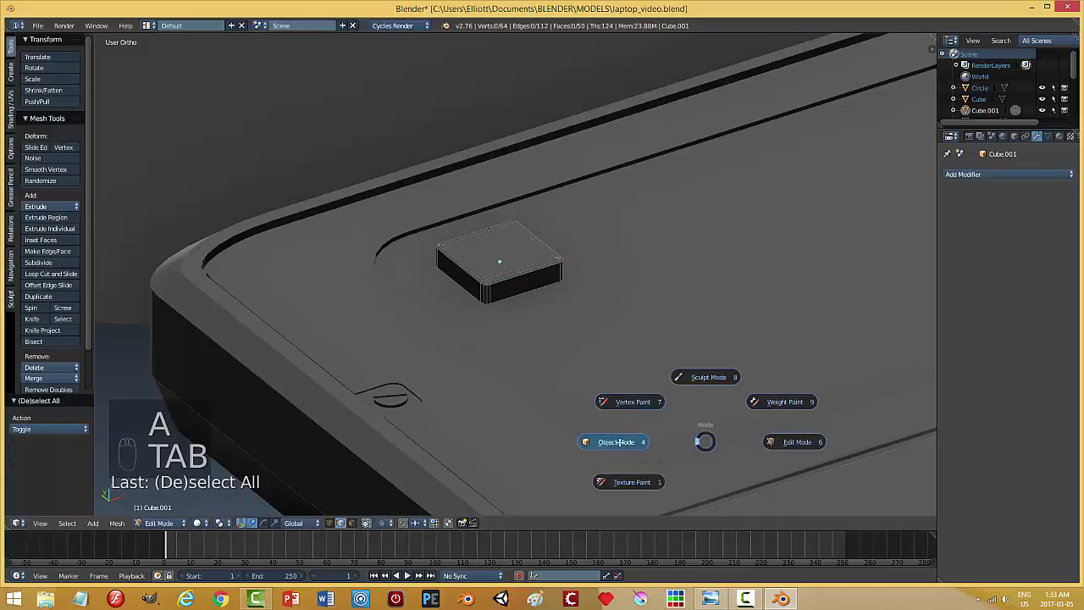
{"action": "middle_click", "coordinate": [628, 383]}
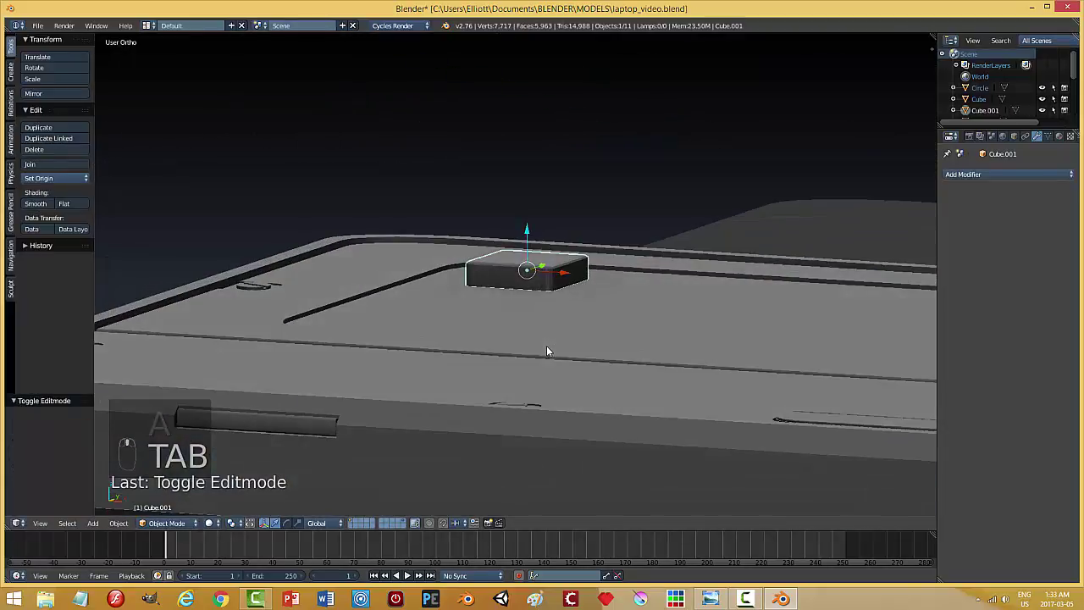
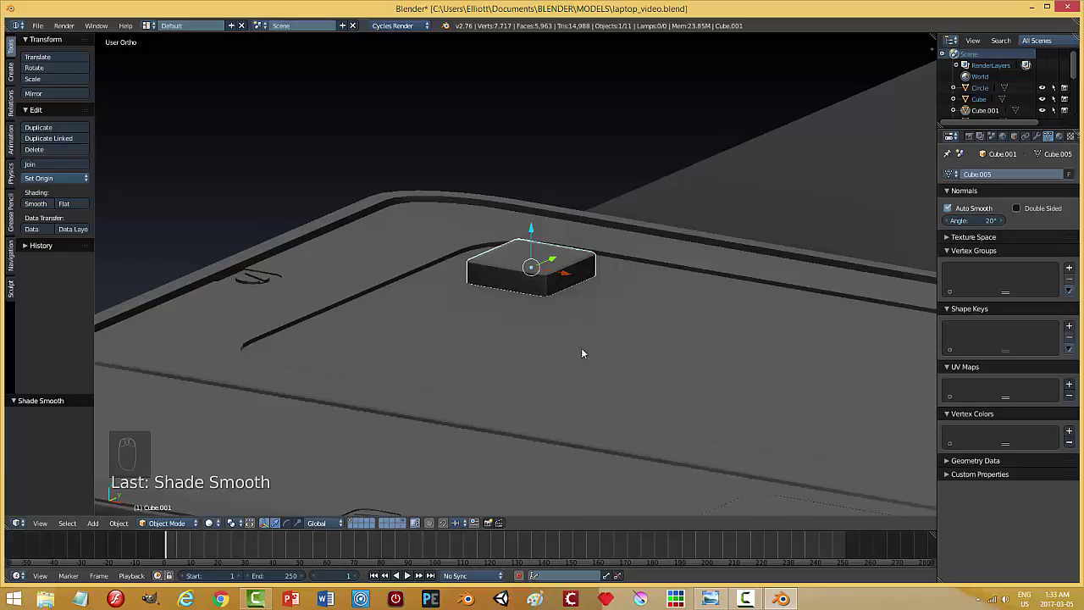
{"action": "left_click_drag", "start_coordinate": [525, 374], "coordinate": [567, 351]}
{"action": "left_click_drag", "start_coordinate": [524, 232], "coordinate": [554, 307]}
{"action": "key", "text": "s"}
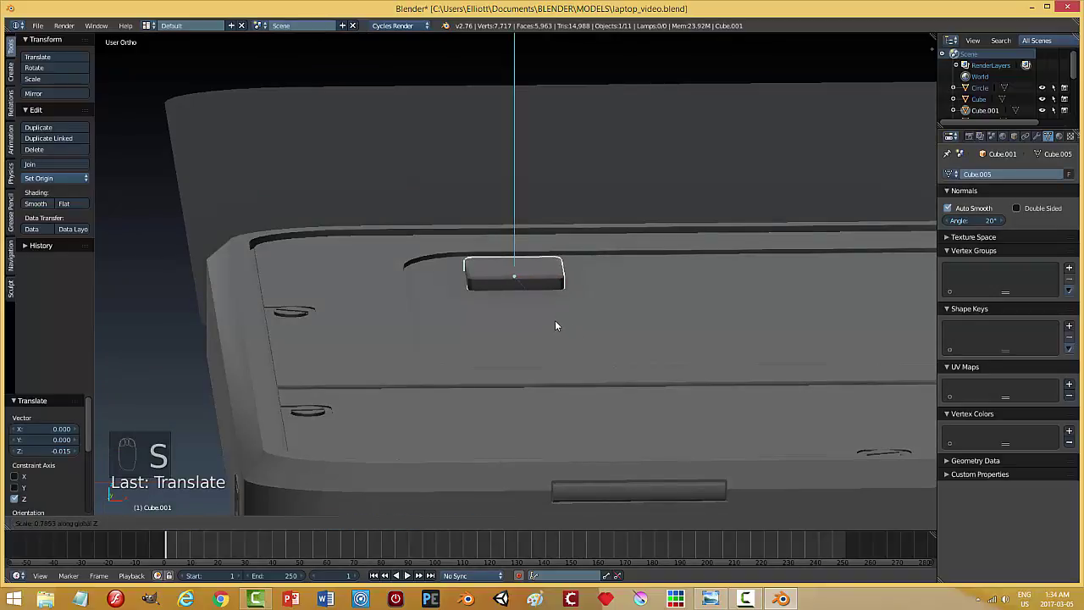
{"action": "left_click_drag", "start_coordinate": [519, 236], "coordinate": [615, 383]}
Give the key Cube.001 an Array modifier producing a second copy beside it.
{"action": "middle_click", "coordinate": [617, 380]}
{"action": "key", "text": "a"}
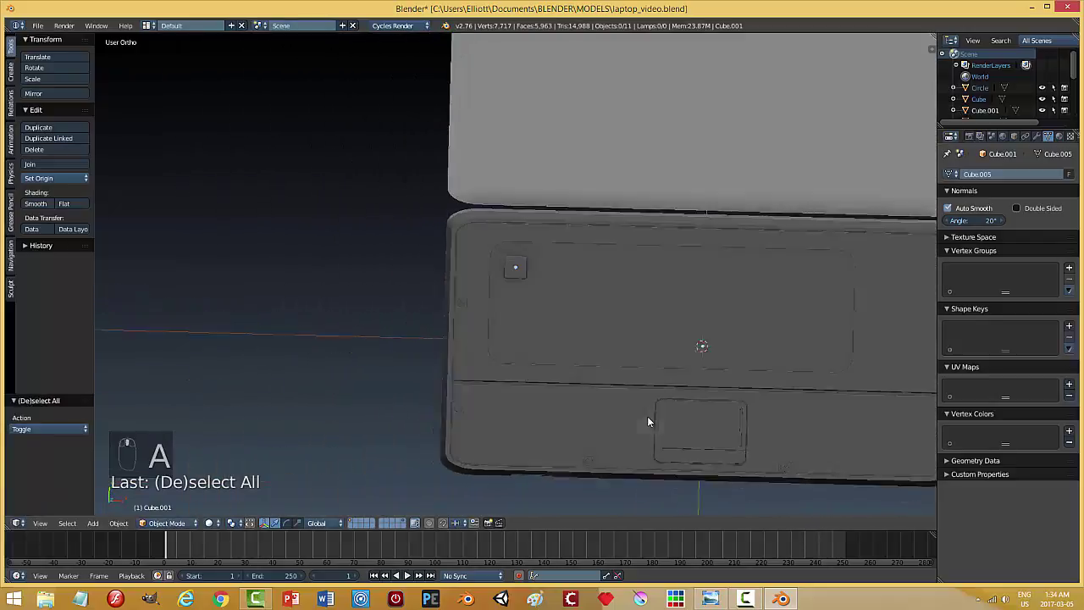
{"action": "left_click_drag", "start_coordinate": [526, 277], "coordinate": [635, 363]}
{"action": "left_click_drag", "start_coordinate": [646, 354], "coordinate": [1045, 142]}
{"action": "left_click_drag", "start_coordinate": [1044, 141], "coordinate": [922, 325]}
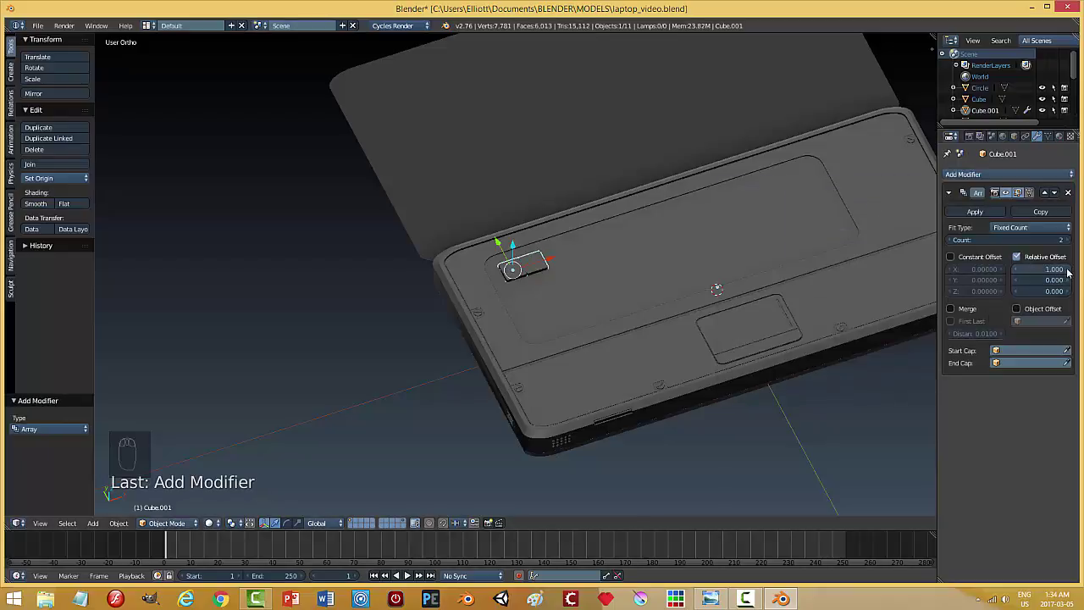
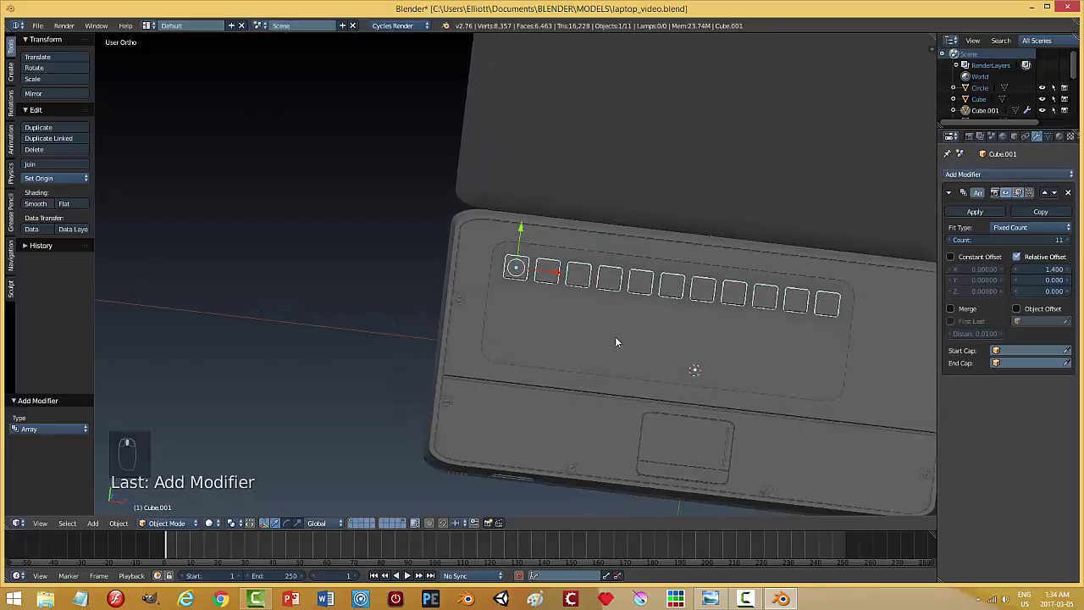
Duplicate the 11-key row downward into stacked rows, save, and select the third row.
{"action": "key", "text": "shift+d"}
{"action": "left_click_drag", "start_coordinate": [526, 229], "coordinate": [520, 259]}
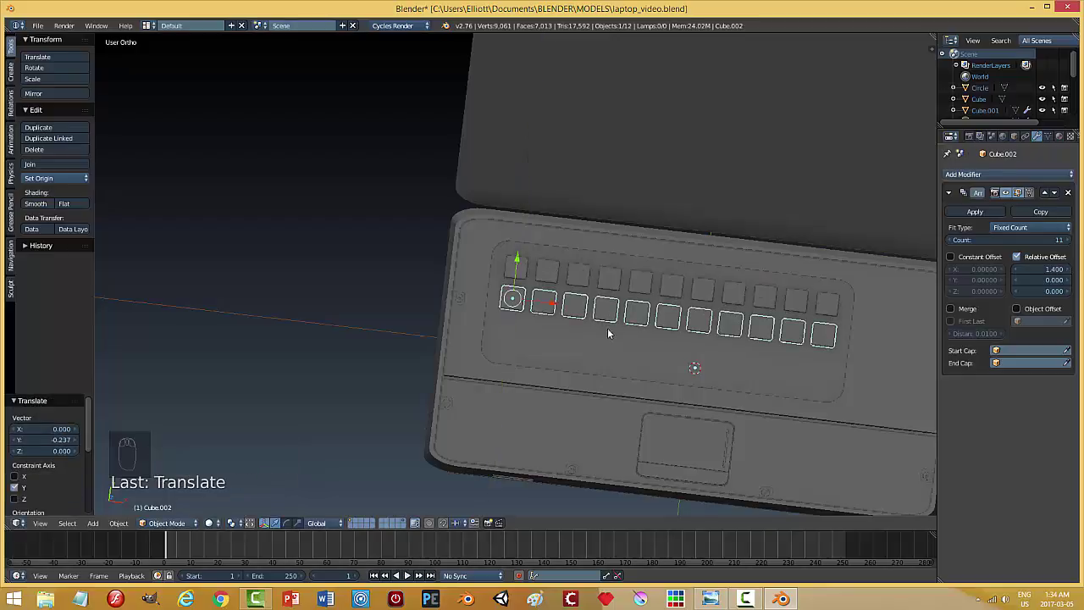
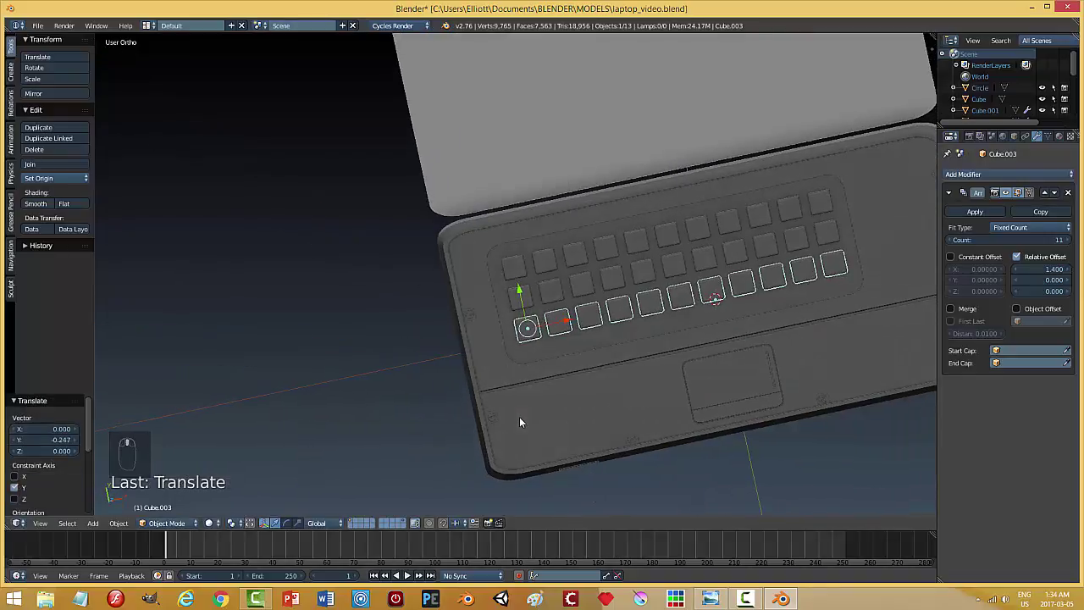
{"action": "key", "text": "a"}
{"action": "left_click_drag", "start_coordinate": [832, 407], "coordinate": [572, 360]}
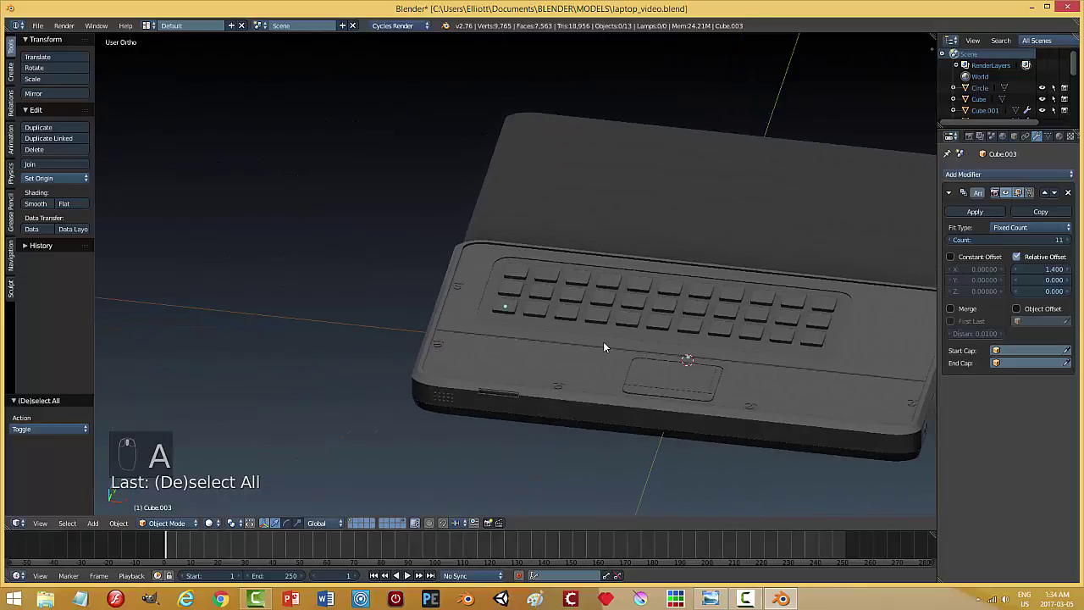
{"action": "key", "text": "ctrl+s"}
{"action": "left_click_drag", "start_coordinate": [759, 338], "coordinate": [543, 386]}
Duplicate the third row into a fourth row below it, align it, and view the grid from Top.
{"action": "left_click_drag", "start_coordinate": [543, 386], "coordinate": [544, 382]}
{"action": "key", "text": "shift+d"}
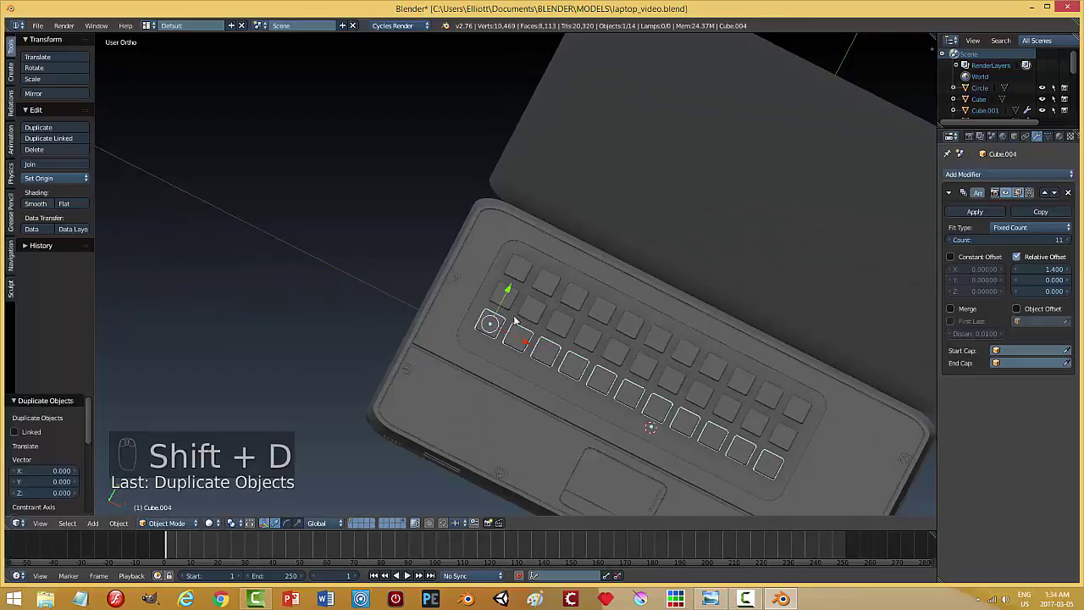
{"action": "left_click_drag", "start_coordinate": [508, 295], "coordinate": [497, 318]}
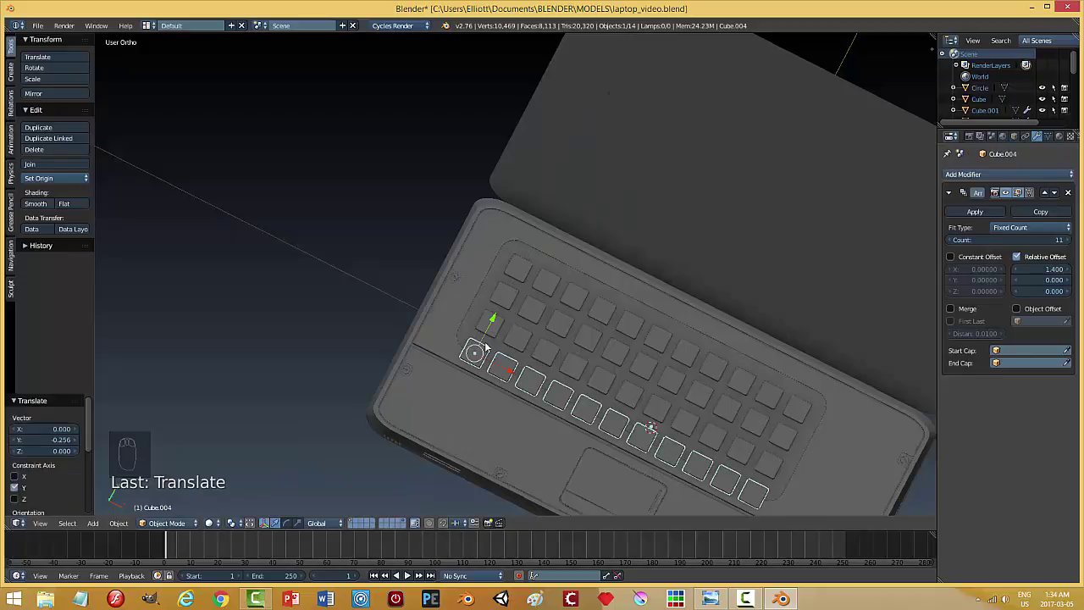
{"action": "left_click_drag", "start_coordinate": [498, 321], "coordinate": [510, 301]}
{"action": "left_click_drag", "start_coordinate": [515, 300], "coordinate": [565, 305]}
{"action": "key", "text": "a"}
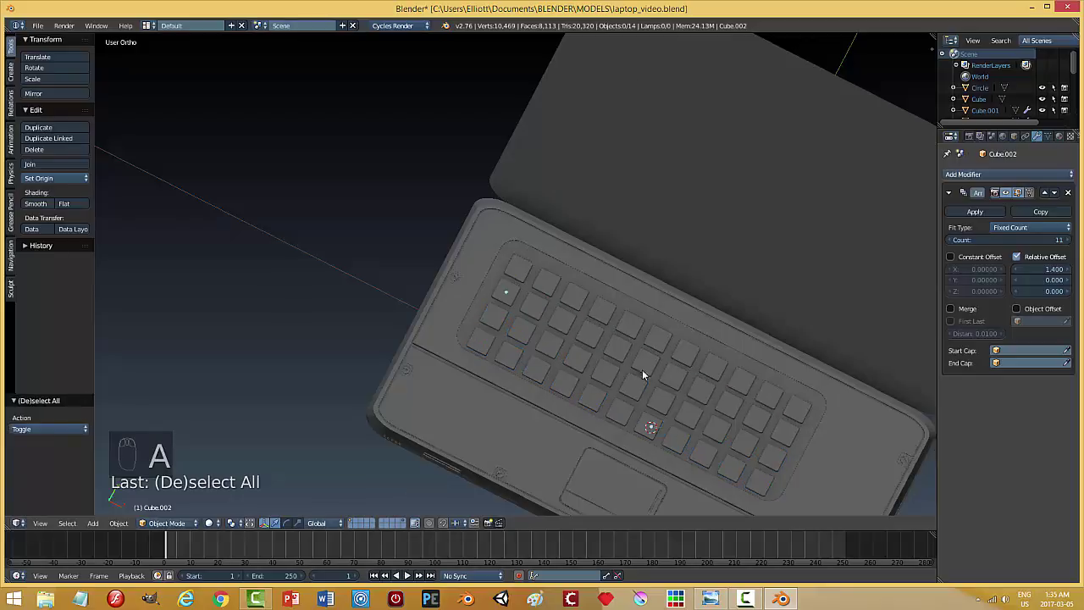
{"action": "left_click_drag", "start_coordinate": [659, 379], "coordinate": [523, 274]}
{"action": "left_click_drag", "start_coordinate": [523, 274], "coordinate": [519, 271]}
{"action": "key", "text": "KP_7"}
In Edit Mode on the bottom row, delete an unwanted small key at its end.
{"action": "left_click", "coordinate": [521, 265]}
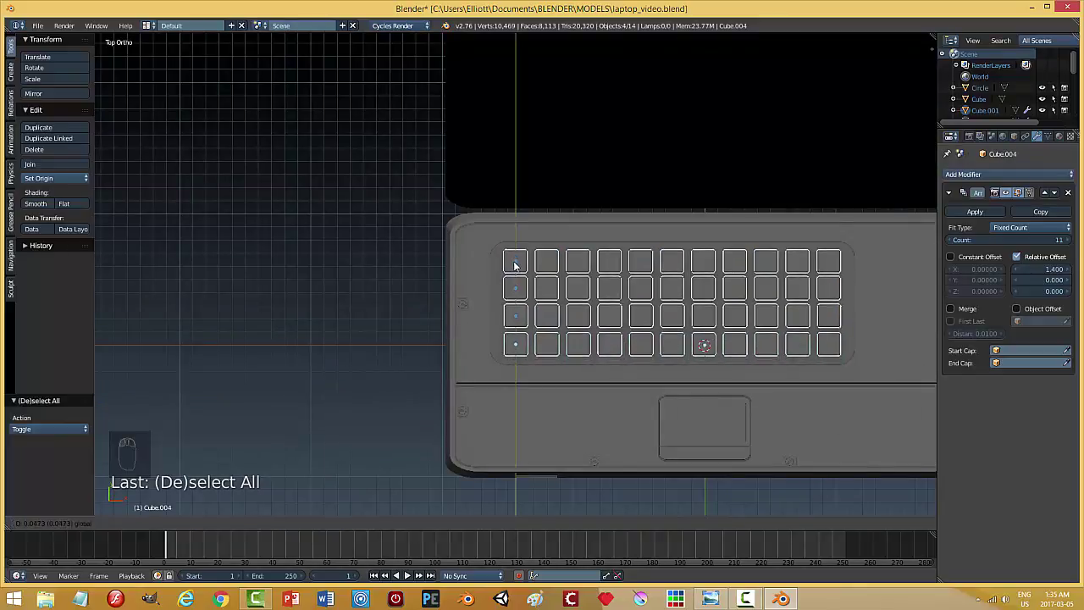
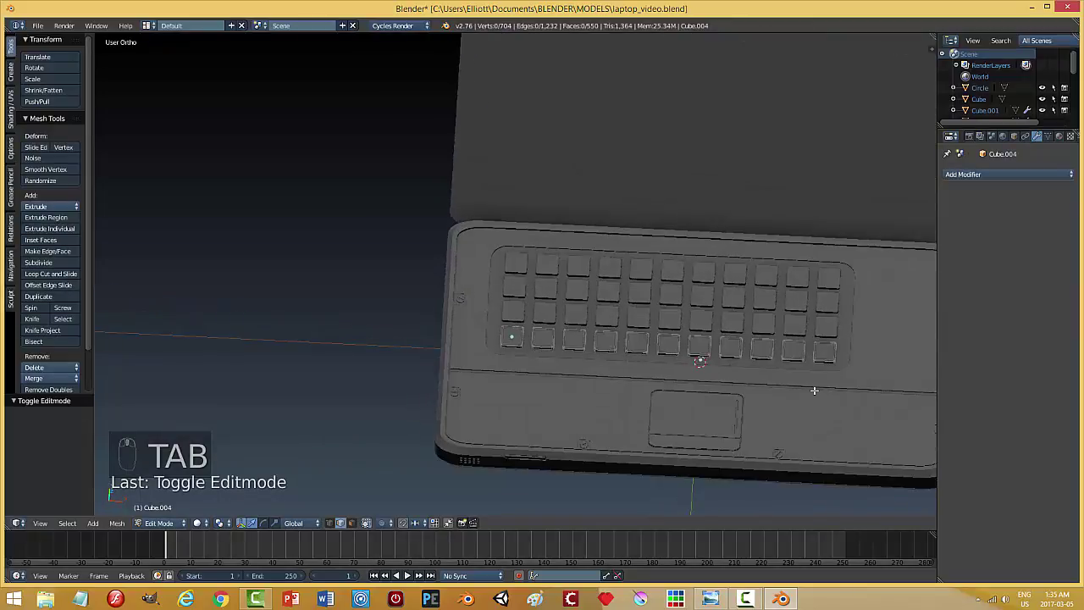
{"action": "key", "text": "KP_7"}
{"action": "key", "text": "z"}
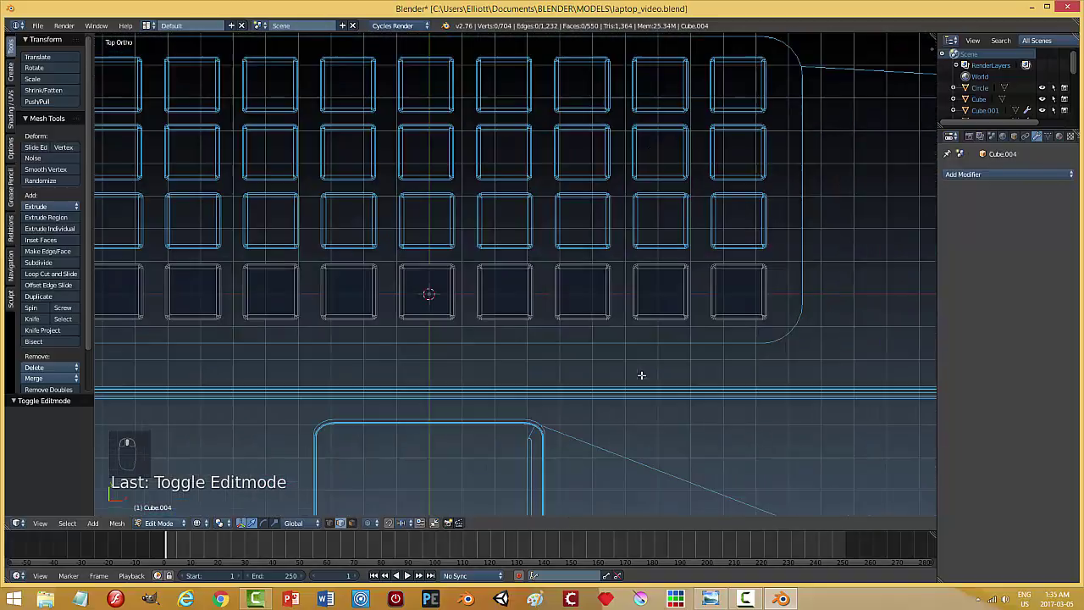
{"action": "key", "text": "b"}
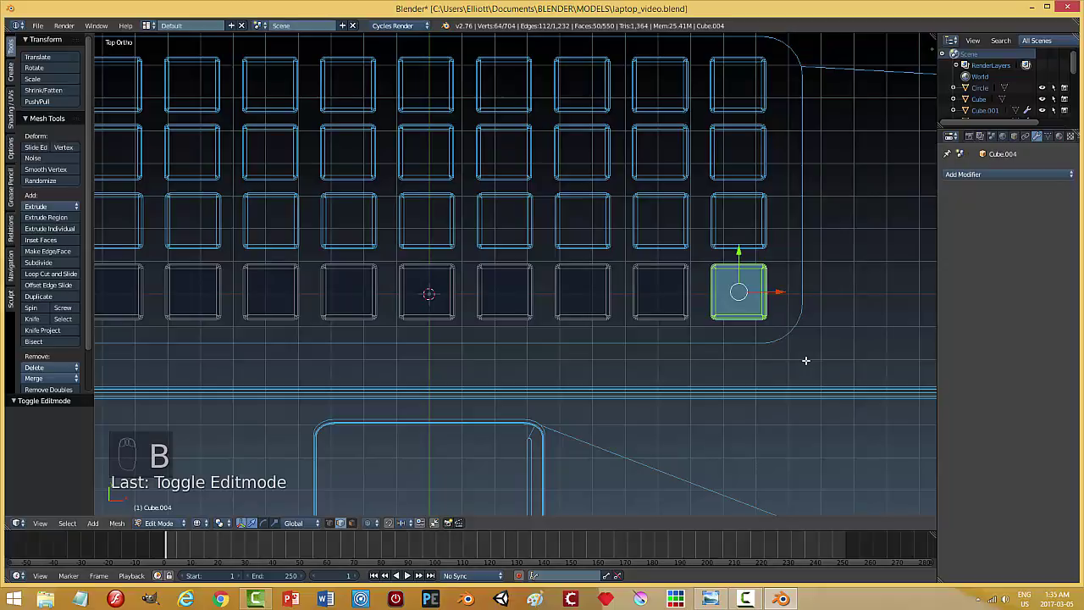
{"action": "key", "text": "x"}
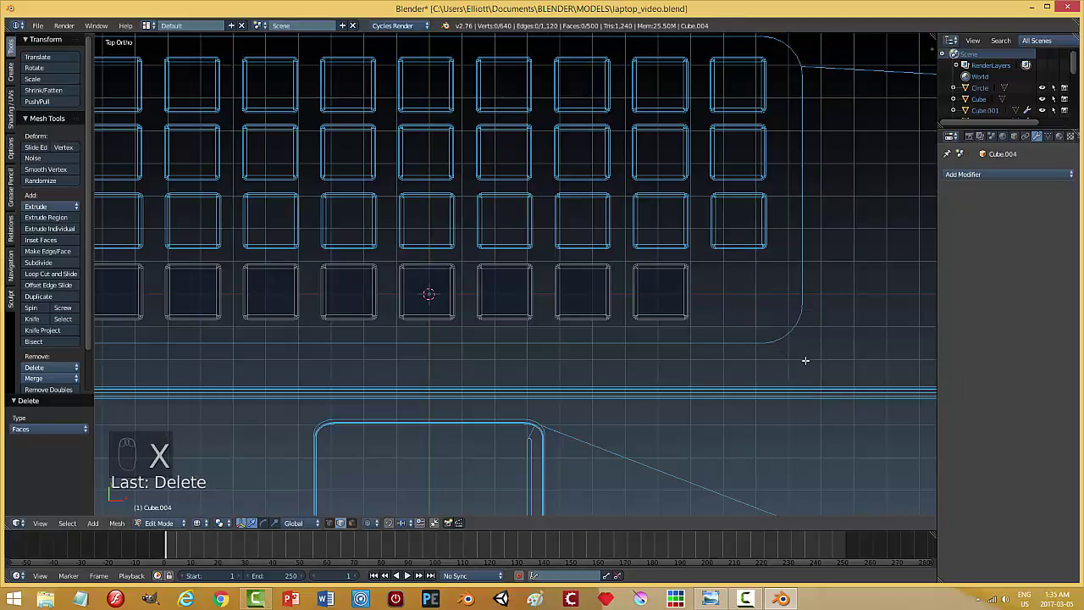
Stretch the end keys wider along X and delete a neighbour, forming two spacebar-style keys.
{"action": "key", "text": "b"}
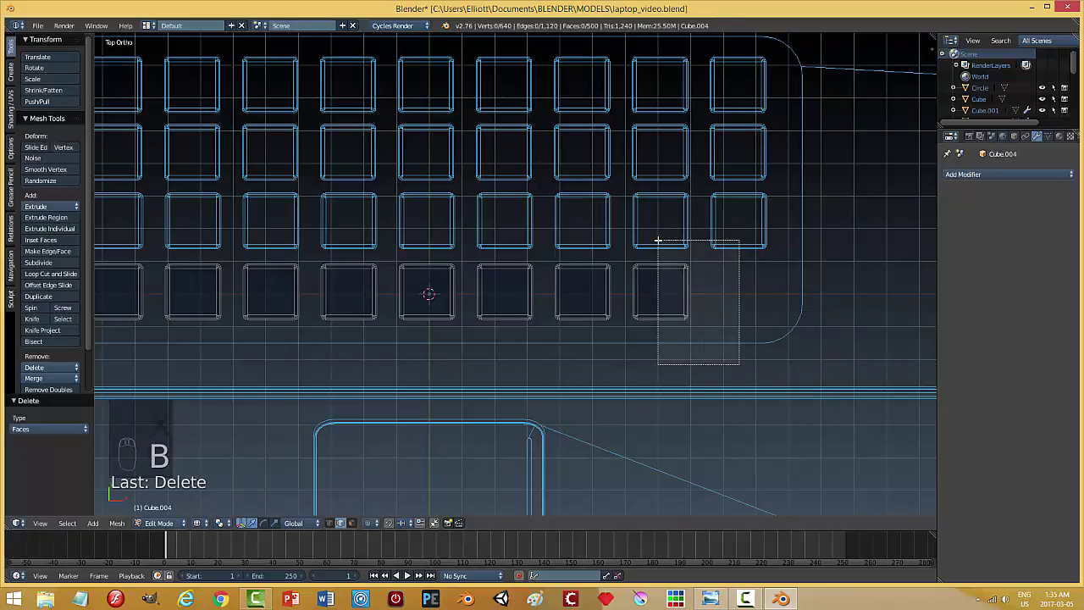
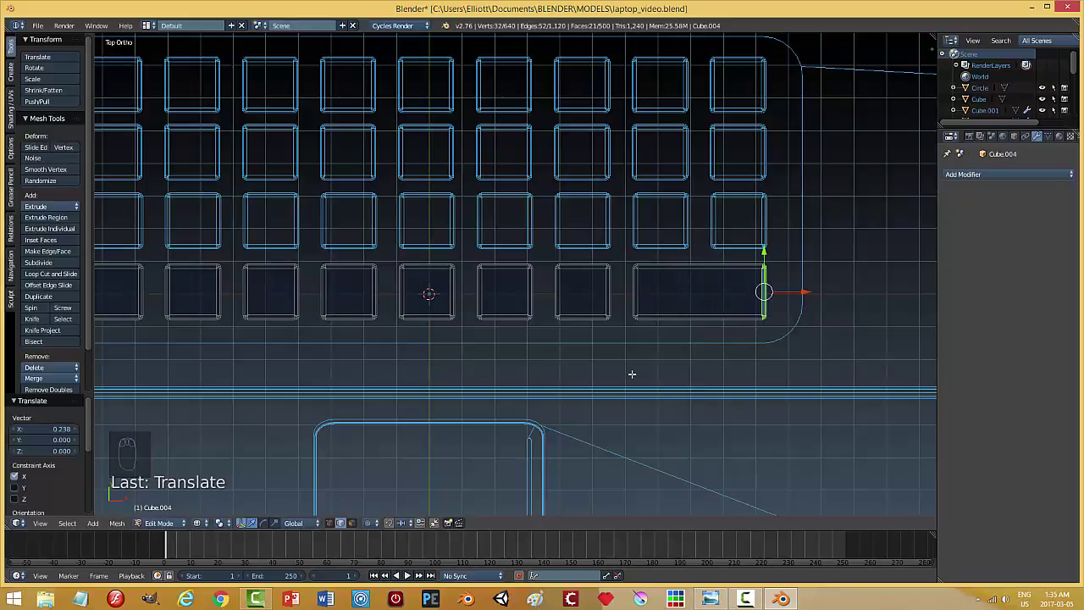
{"action": "key", "text": "a"}
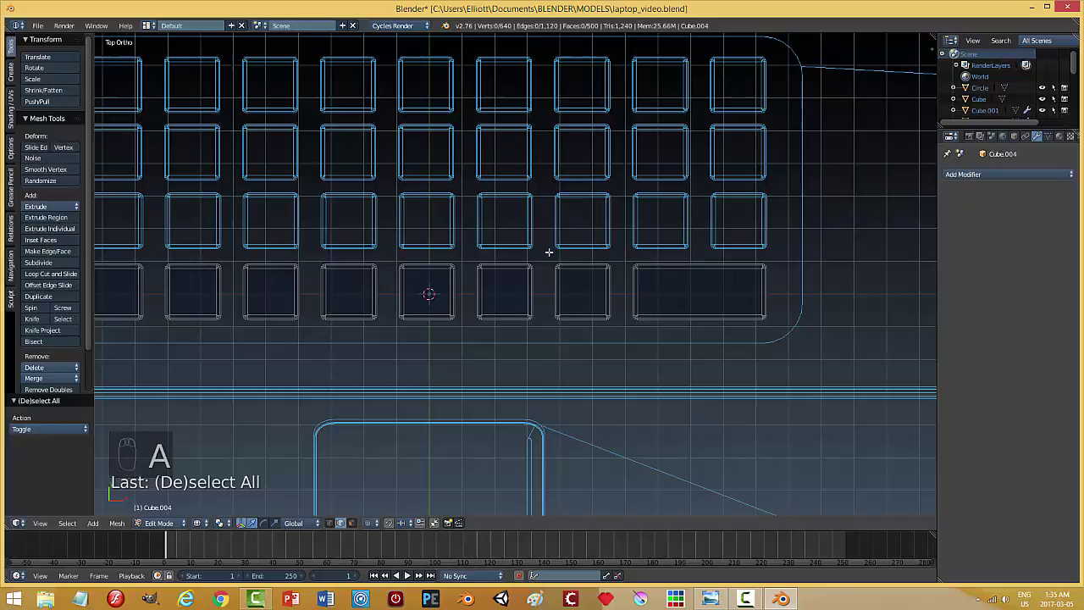
{"action": "key", "text": "b"}
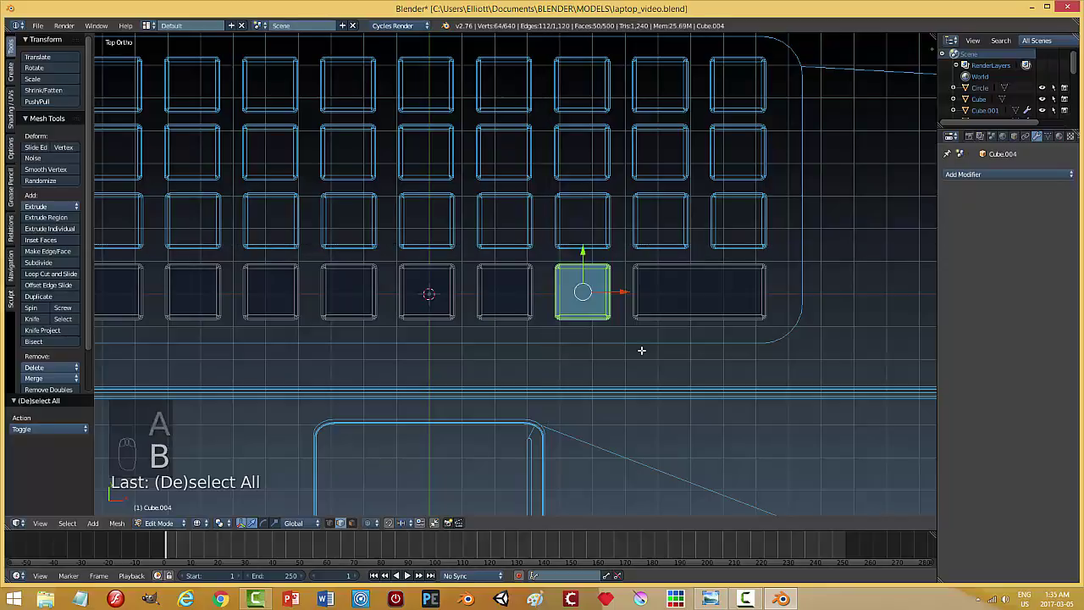
{"action": "key", "text": "x"}
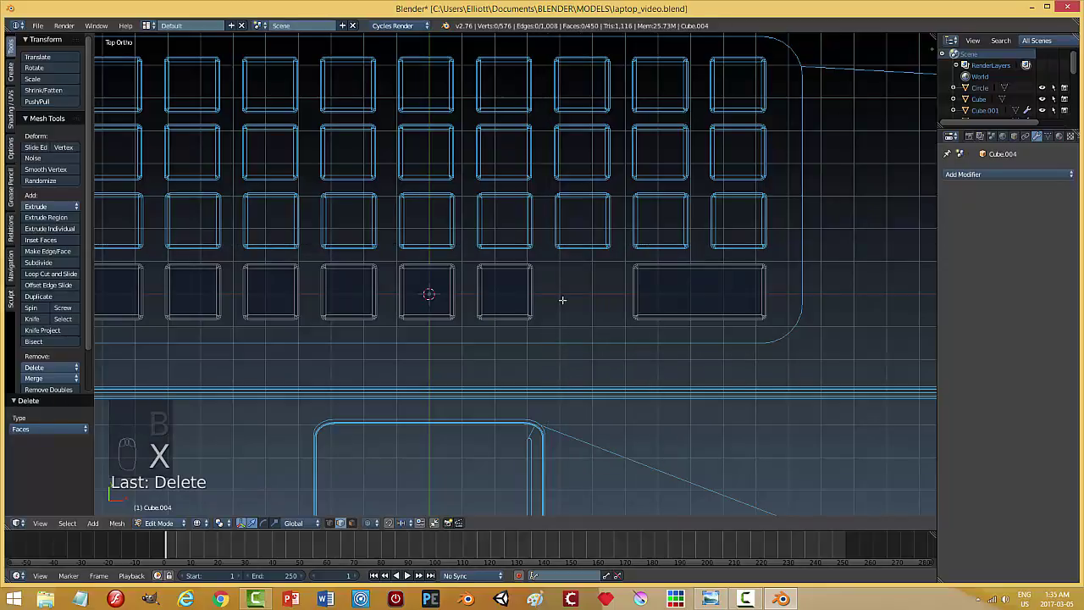
{"action": "key", "text": "b"}
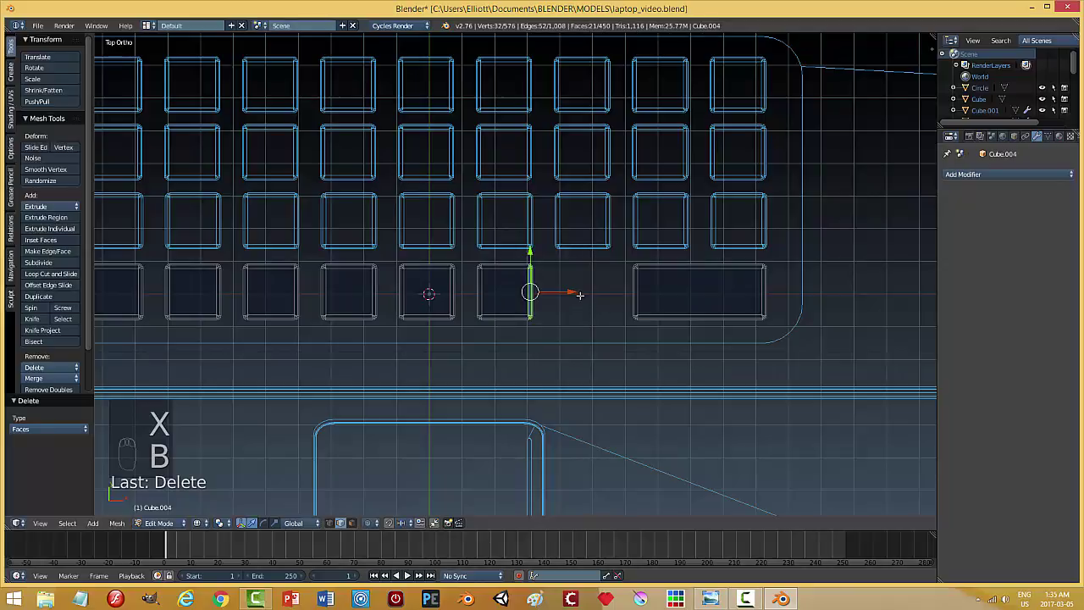
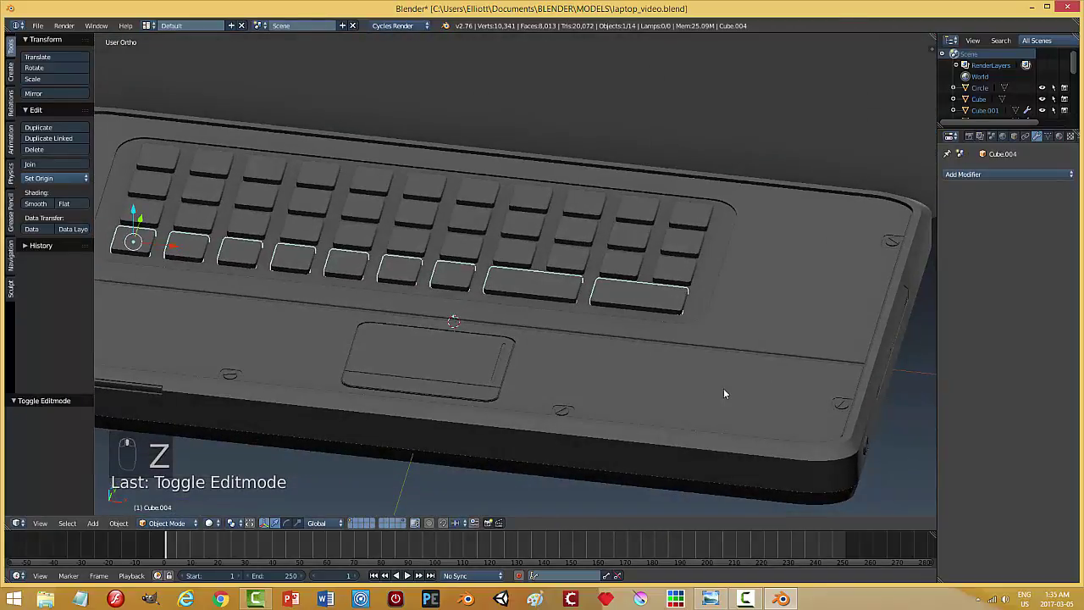
Clear the selection, orbit around the keyboard and save the file.
{"action": "key", "text": "a"}
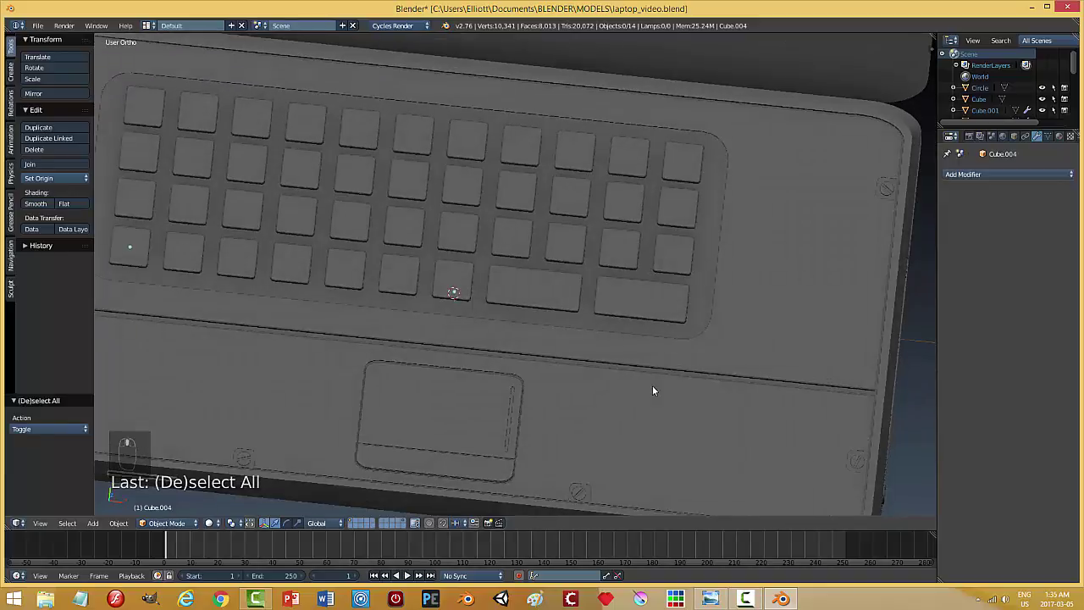
{"action": "left_click_drag", "start_coordinate": [659, 358], "coordinate": [723, 365]}
{"action": "left_click_drag", "start_coordinate": [630, 375], "coordinate": [637, 329]}
{"action": "key", "text": "ctrl+s"}
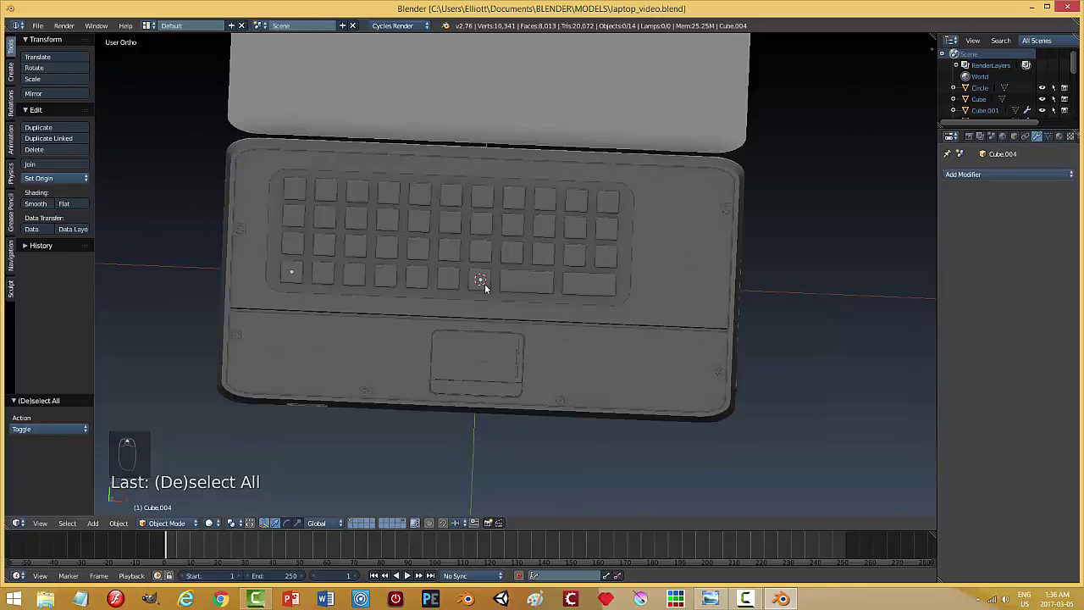
Select the bottom key row and edit its mesh in top orthographic view.
{"action": "left_click_drag", "start_coordinate": [489, 285], "coordinate": [495, 302]}
{"action": "key", "text": "Tab"}
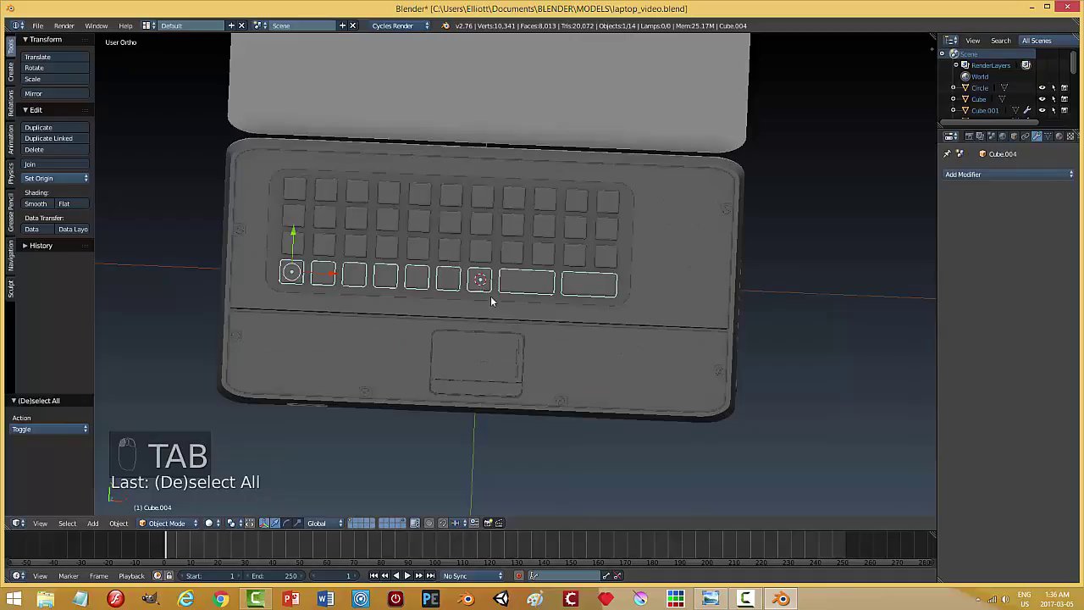
{"action": "key", "text": "Tab"}
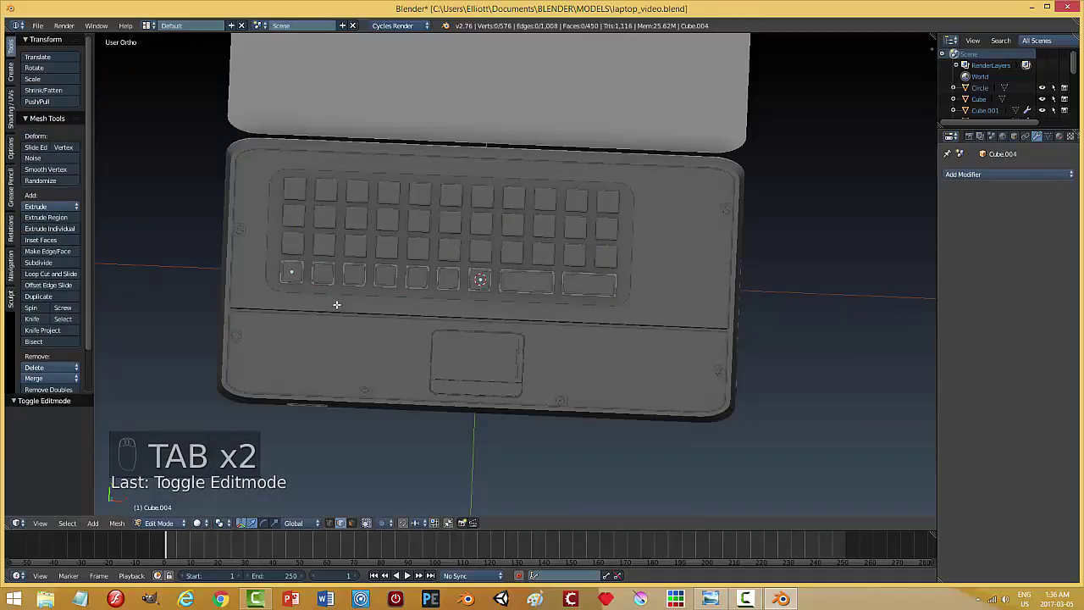
{"action": "key", "text": "b"}
{"action": "key", "text": "a"}
{"action": "key", "text": "KP_7"}
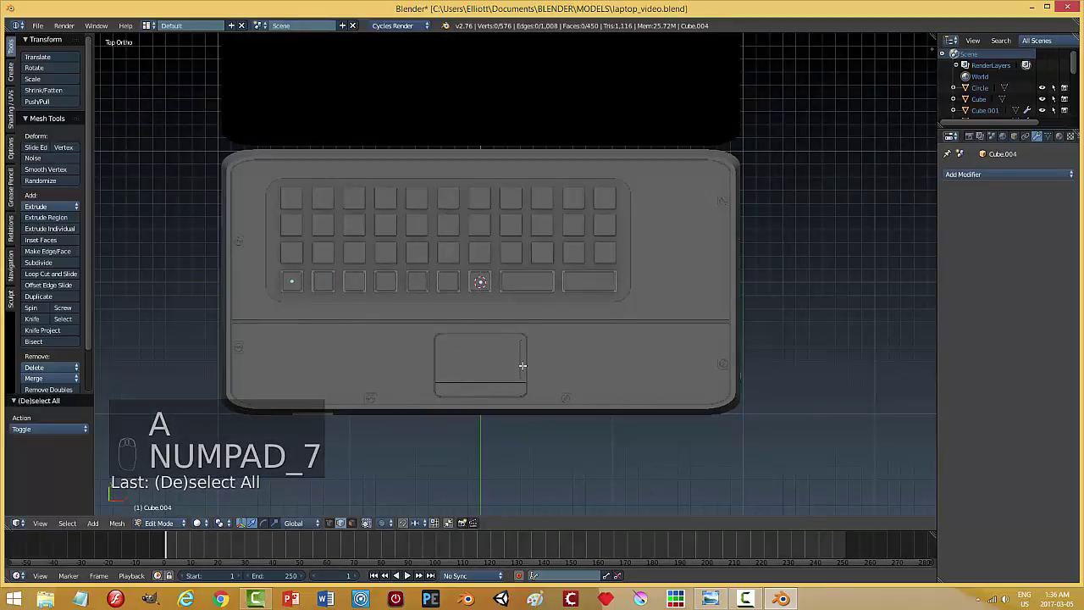
Attempt to box-select and delete the key beside the wide keys, then undo and clear the selection.
{"action": "key", "text": "b"}
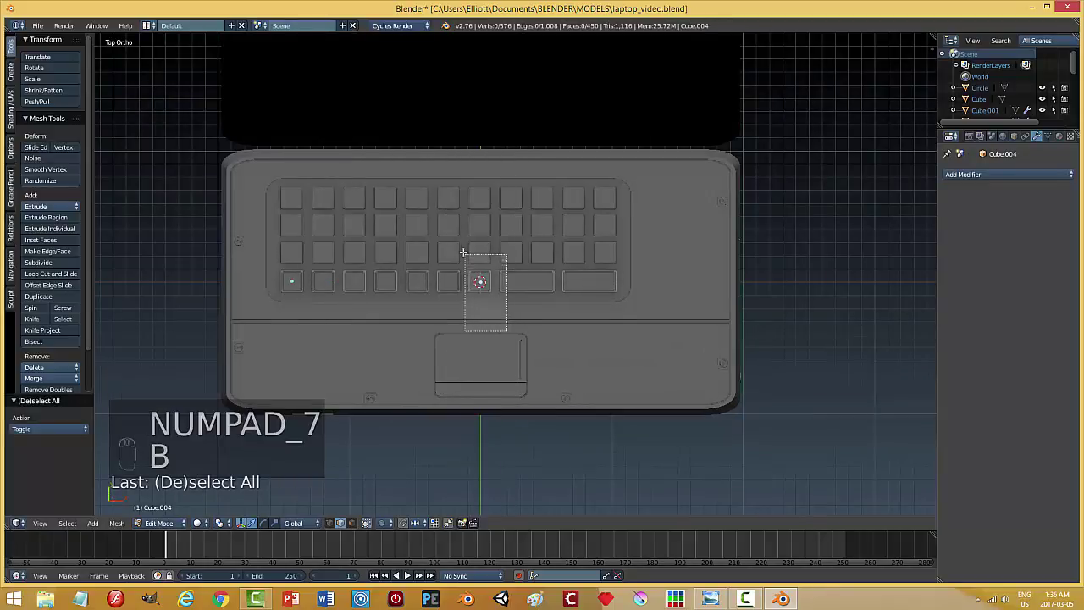
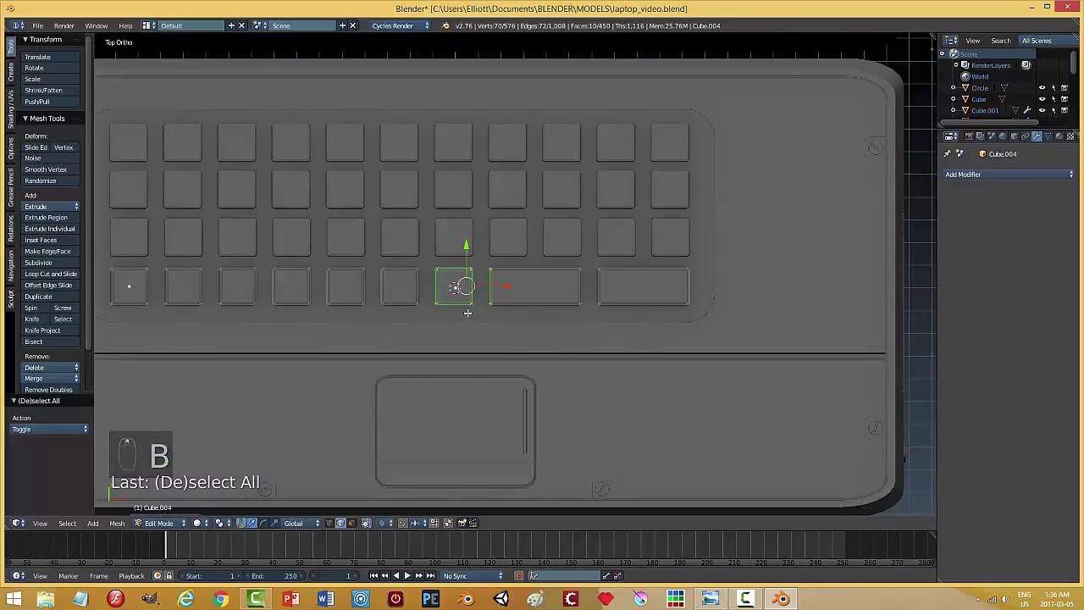
{"action": "key", "text": "a"}
{"action": "key", "text": "b"}
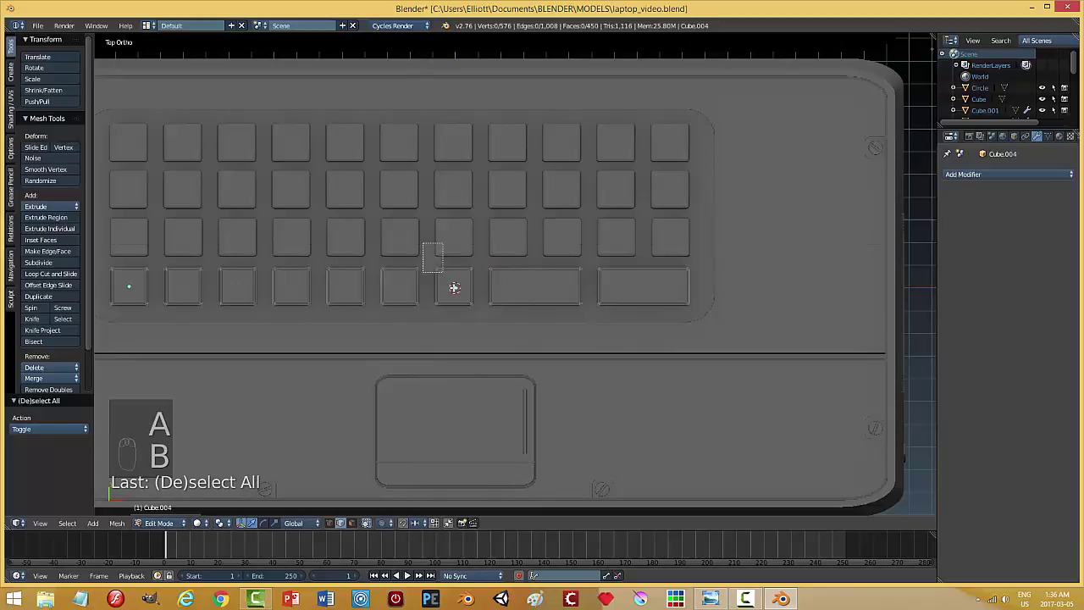
{"action": "key", "text": "x"}
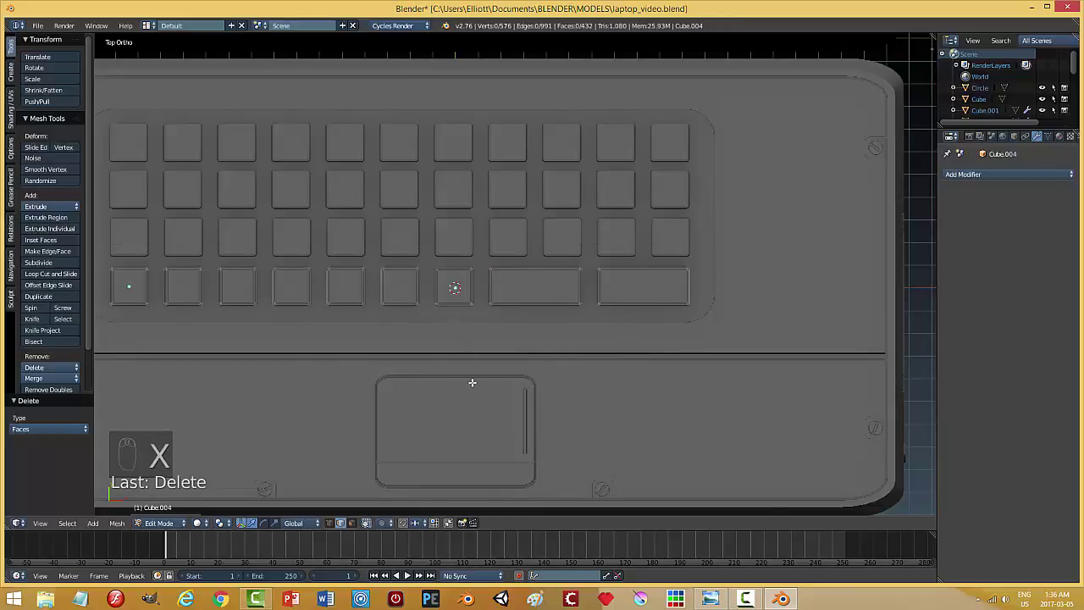
{"action": "key", "text": "b"}
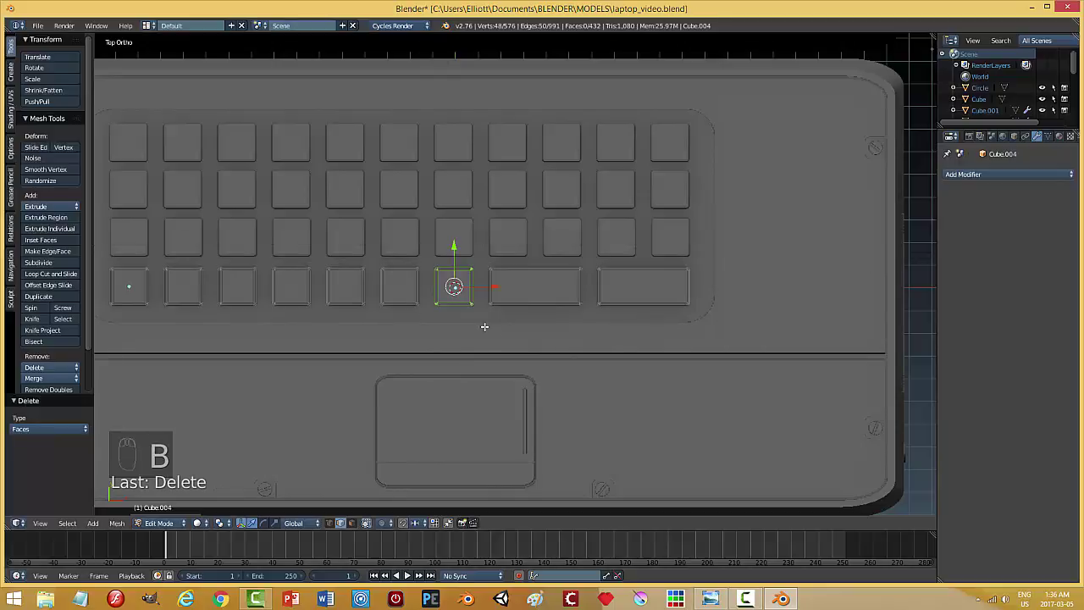
{"action": "key", "text": "z"}
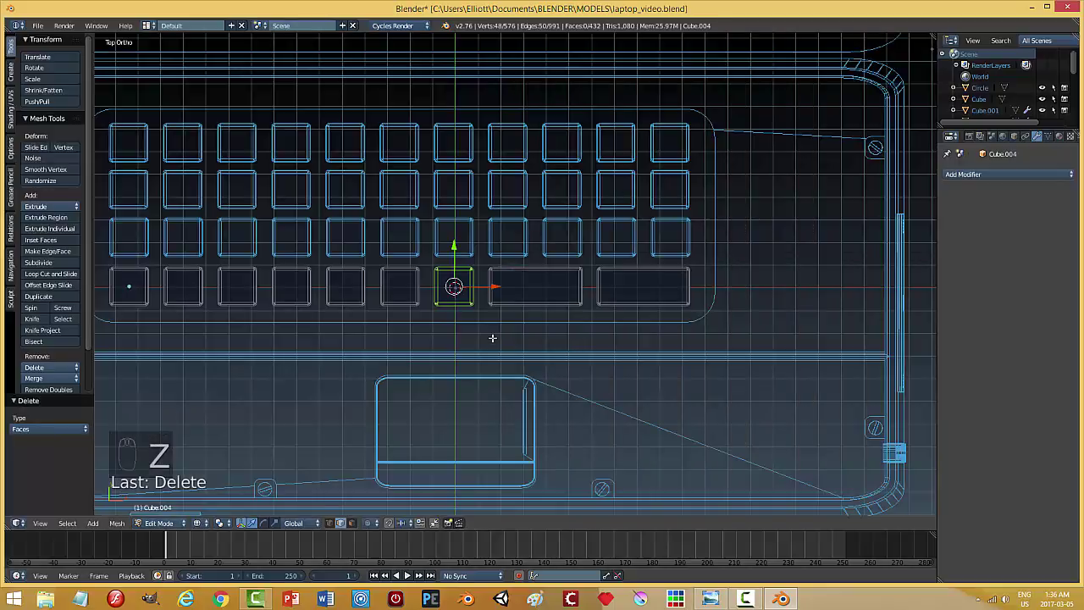
{"action": "key", "text": "a"}
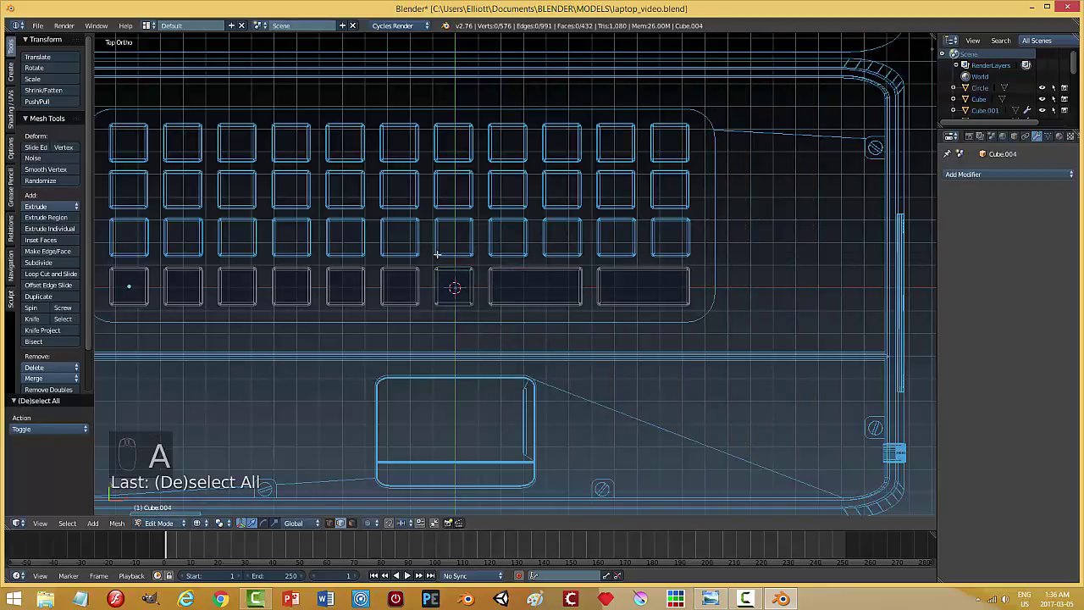
Delete the faces of the key next to the wide bottom-row keys and return to Object Mode.
{"action": "key", "text": "b"}
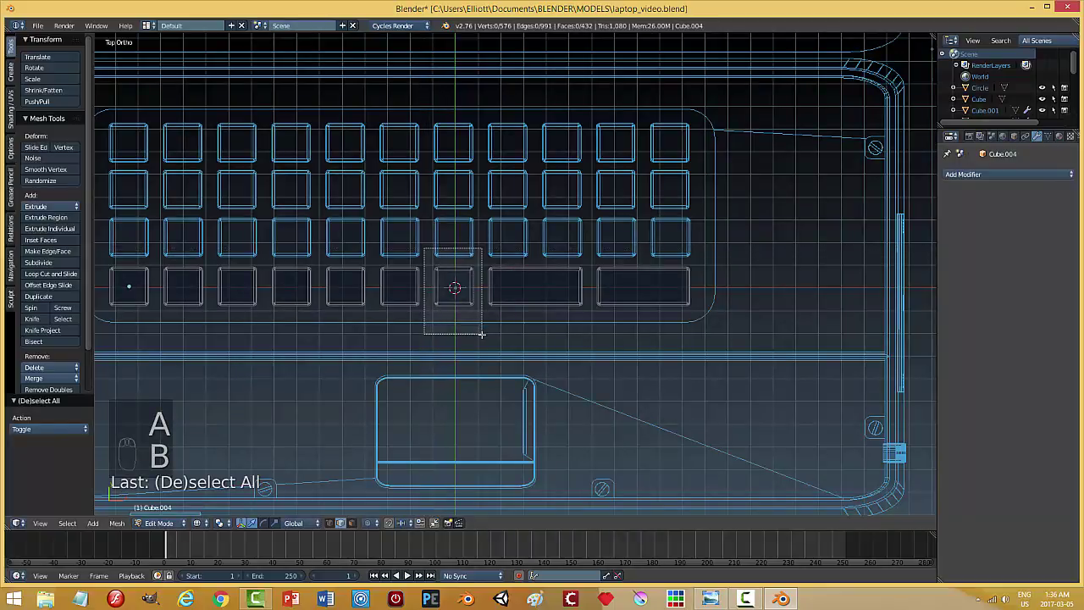
{"action": "key", "text": "x"}
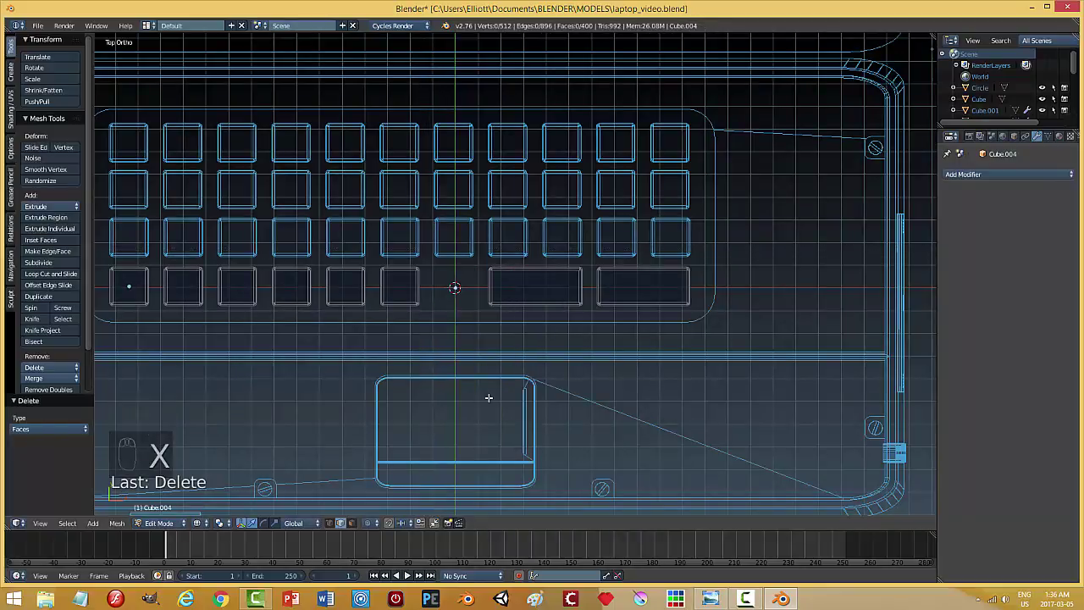
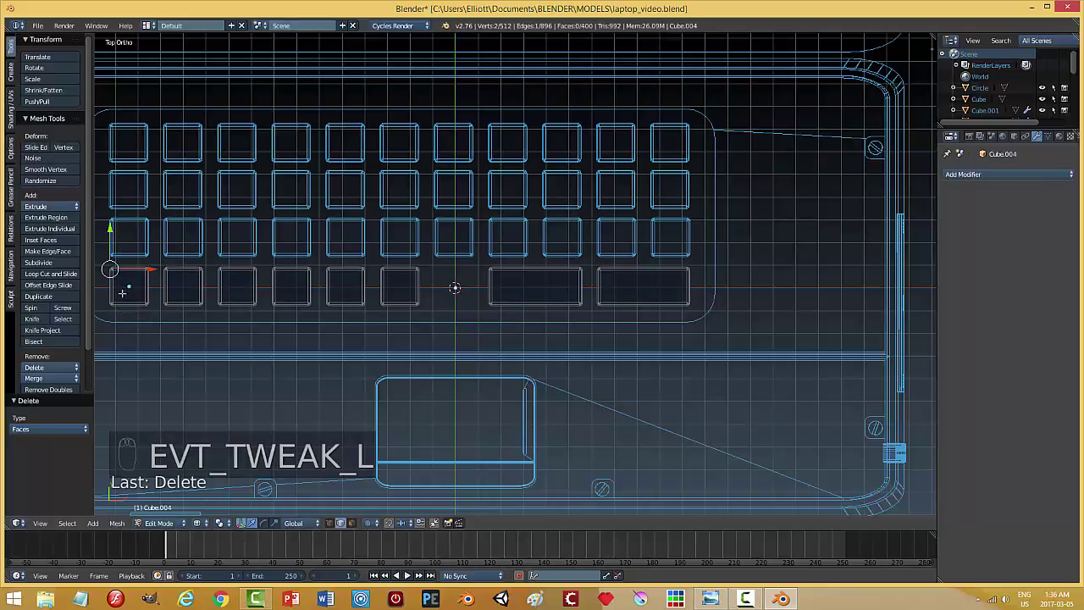
{"action": "key", "text": "a"}
{"action": "key", "text": "b"}
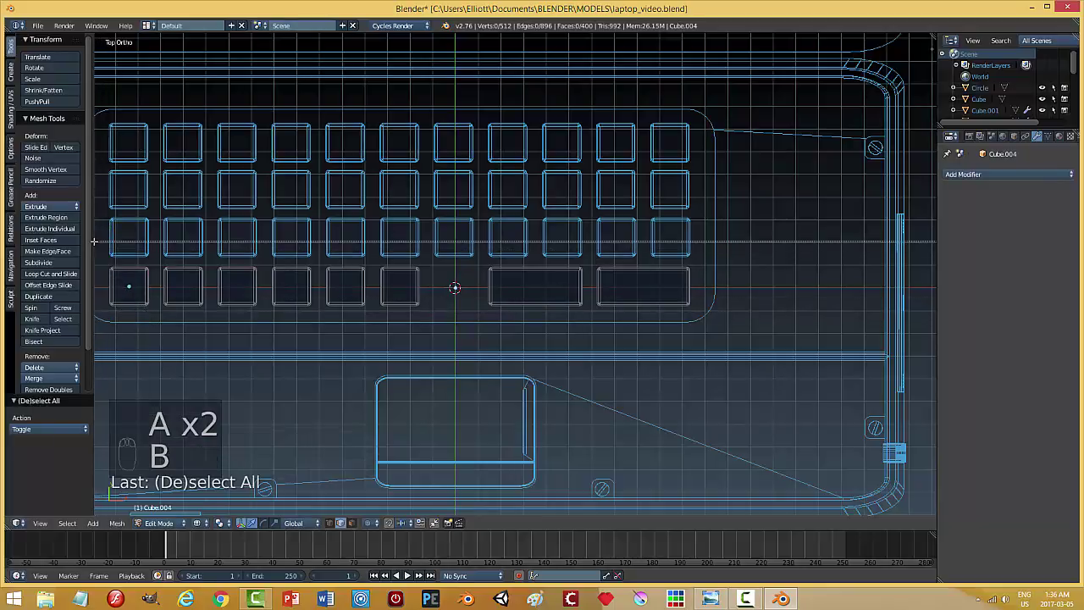
{"action": "key", "text": "x"}
{"action": "key", "text": "Tab"}
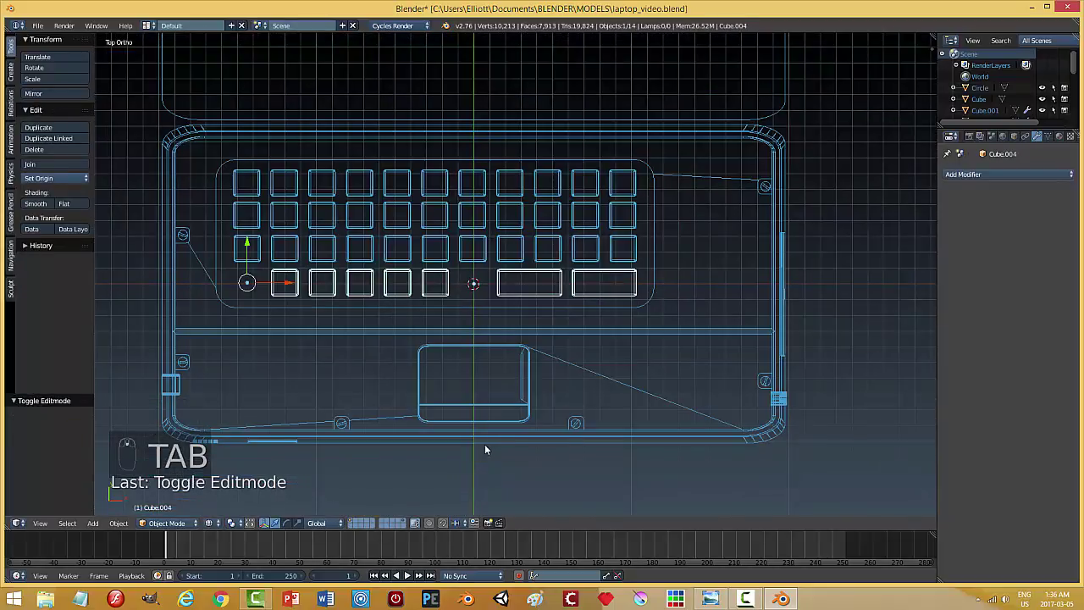
{"action": "key", "text": "z"}
{"action": "left_click_drag", "start_coordinate": [573, 474], "coordinate": [571, 372]}
{"action": "key", "text": "a"}
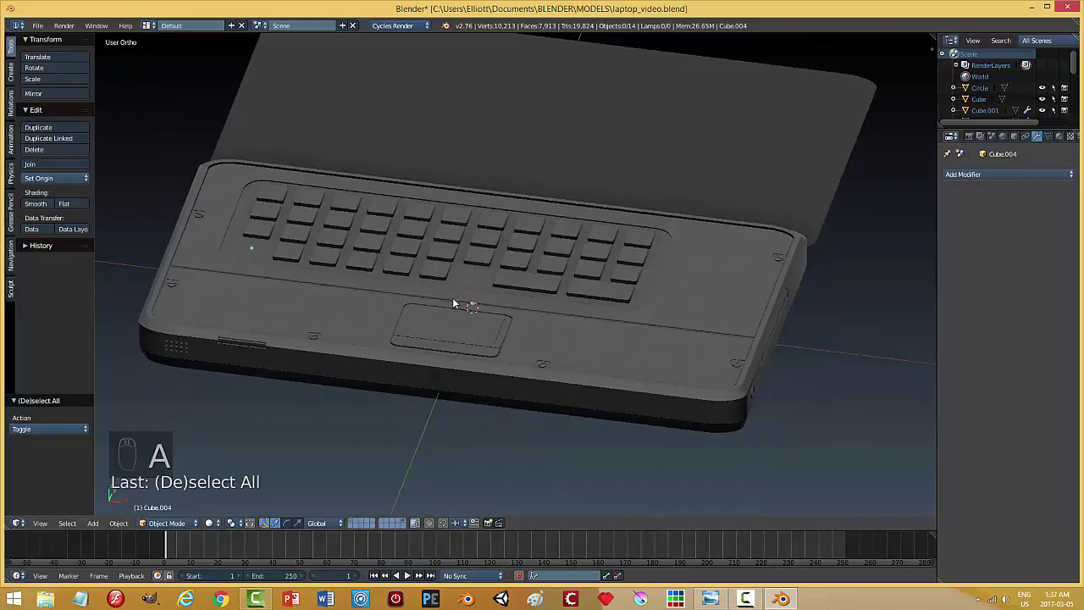
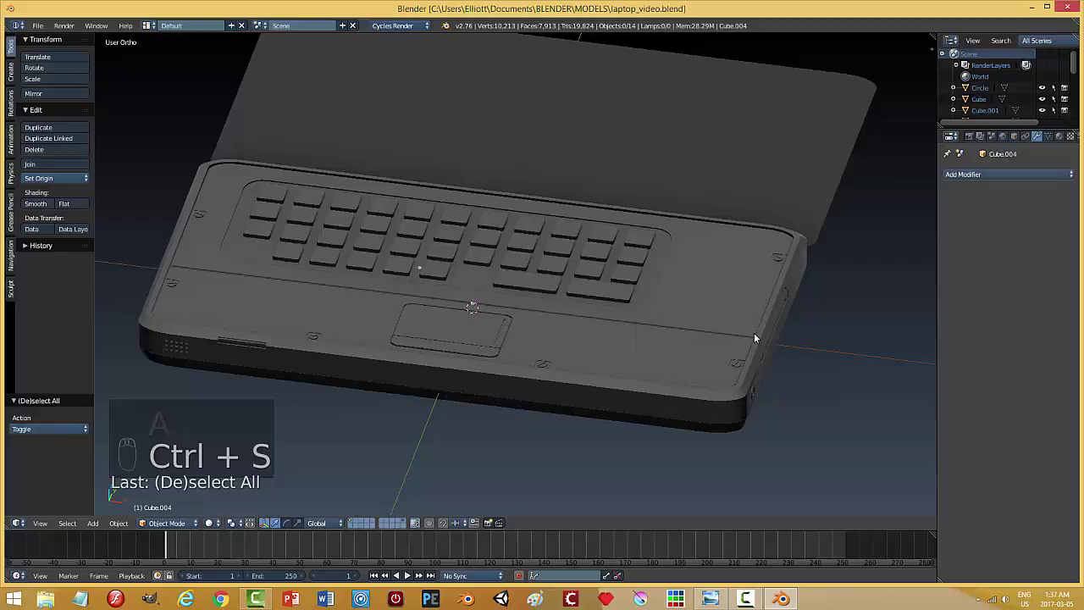
{"action": "middle_click", "coordinate": [672, 389]}
{"action": "left_click_drag", "start_coordinate": [682, 435], "coordinate": [689, 445]}
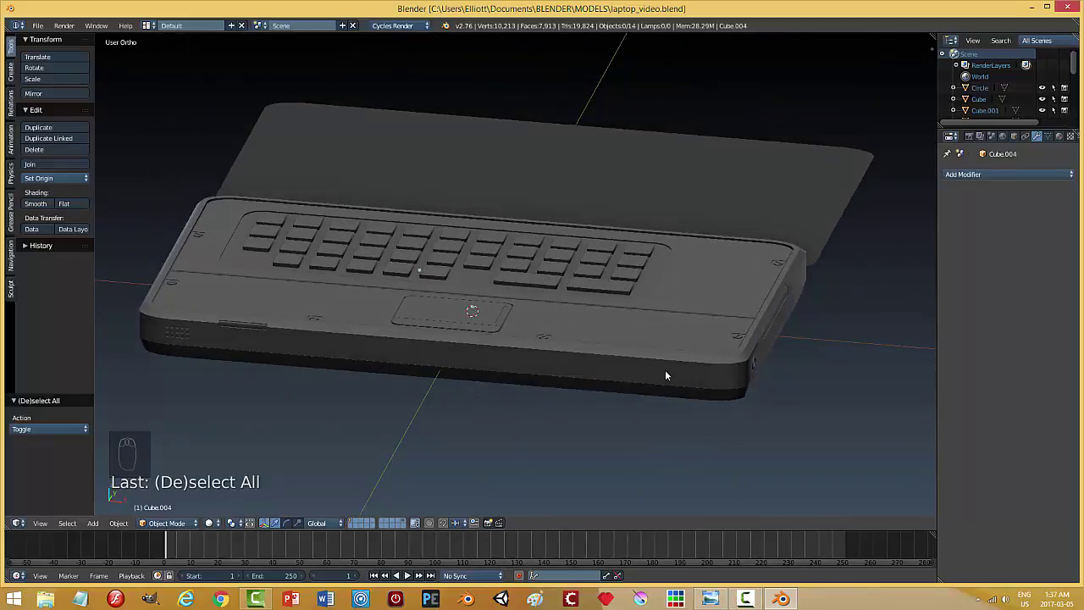
{"action": "left_click_drag", "start_coordinate": [695, 357], "coordinate": [694, 397]}
{"action": "left_click_drag", "start_coordinate": [697, 393], "coordinate": [575, 343]}
{"action": "scroll", "scroll_direction": "down", "scroll_amount": 3}
{"action": "middle_click", "coordinate": [638, 375]}
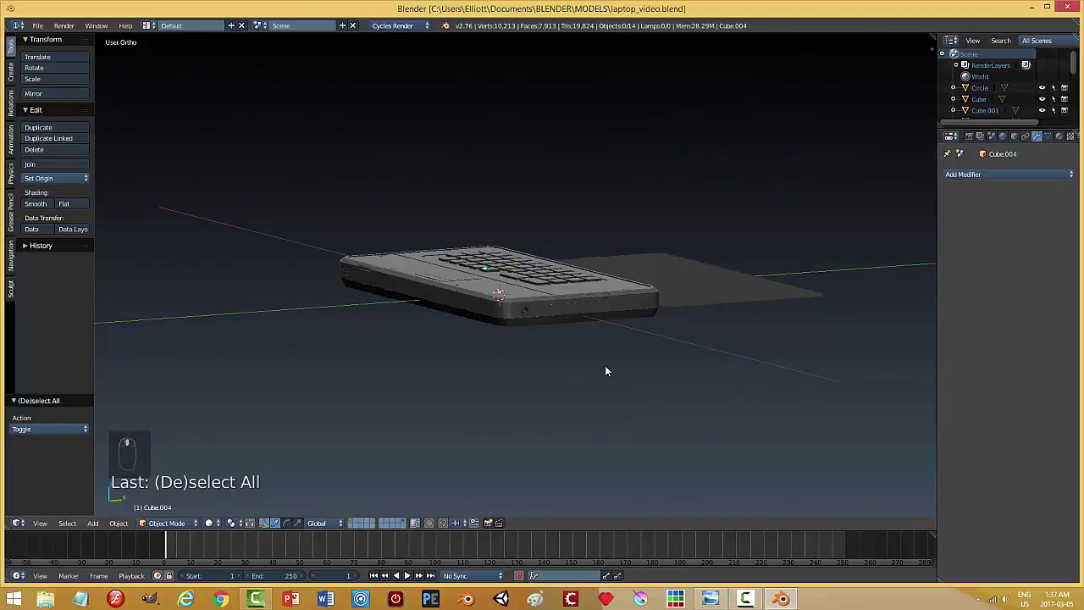